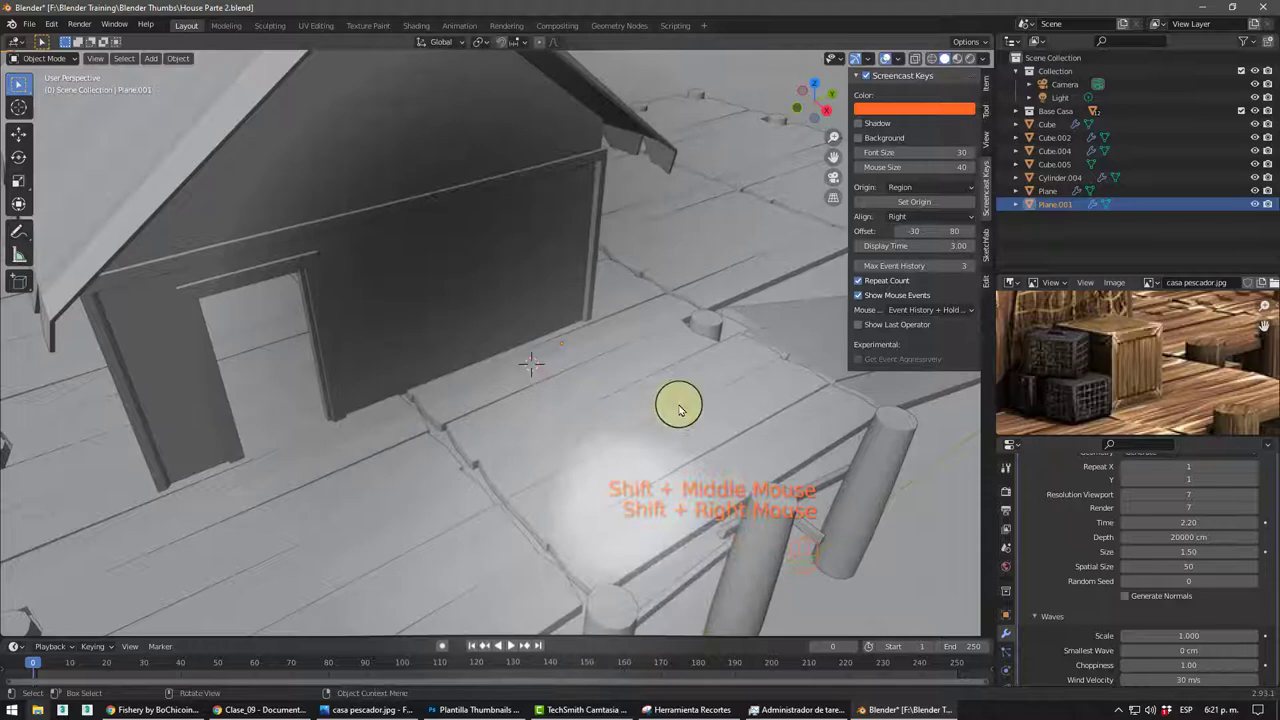
- Reduce the Screencast Keys font size to 20 and mouse indicator size to 30
{"action": "middle_click", "coordinate": [718, 381]}
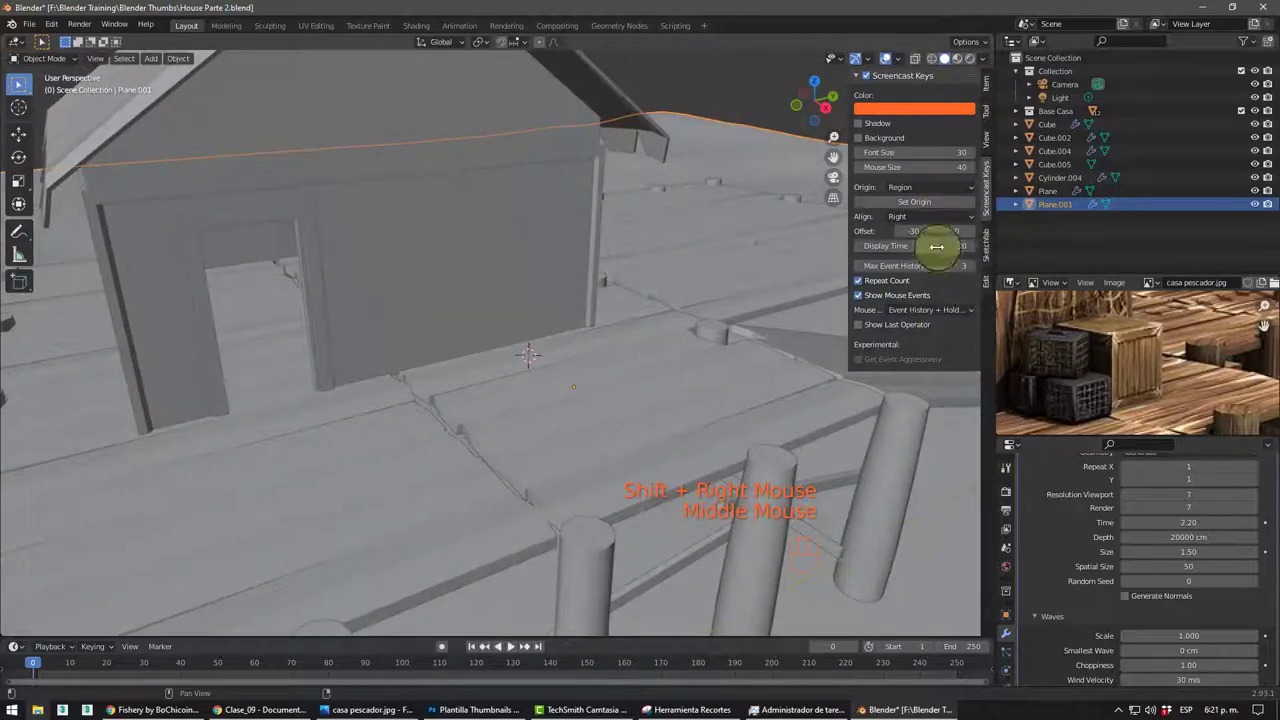
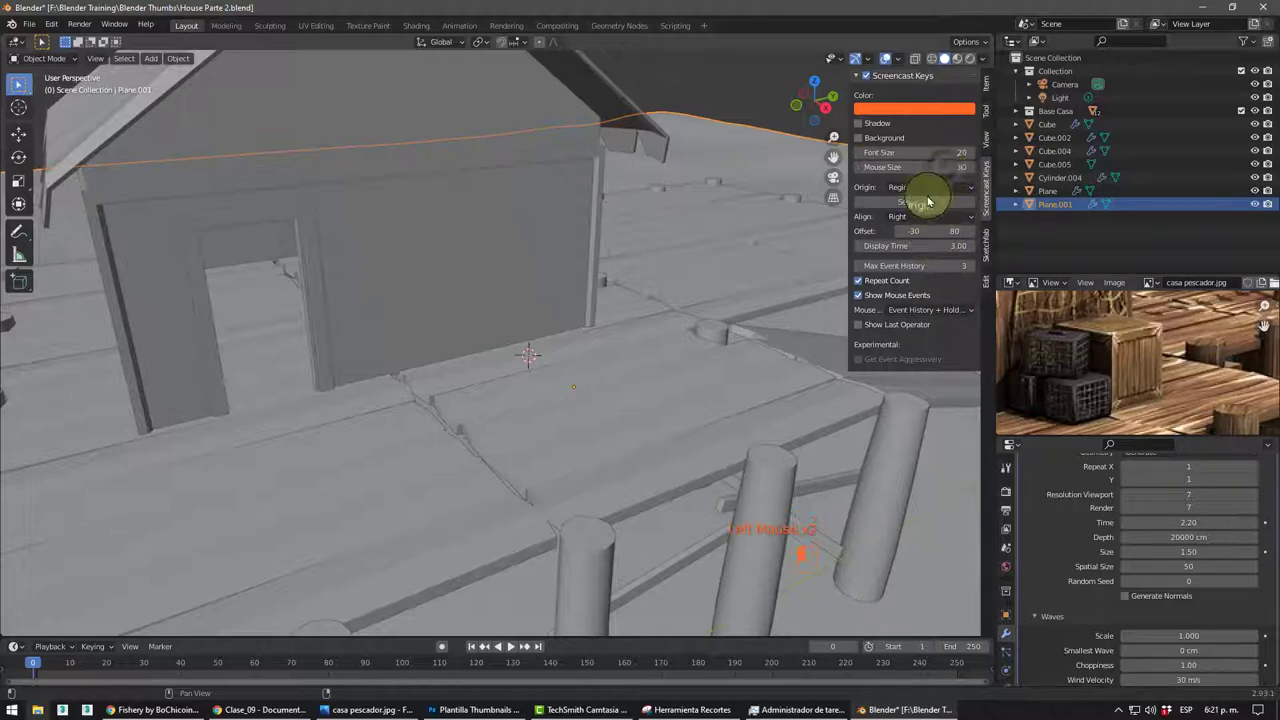
{"action": "left_click_drag", "start_coordinate": [640, 458], "coordinate": [566, 437]}
{"action": "left_click_drag", "start_coordinate": [534, 445], "coordinate": [516, 399]}
{"action": "middle_click", "coordinate": [531, 340]}
{"action": "middle_click", "coordinate": [520, 352]}
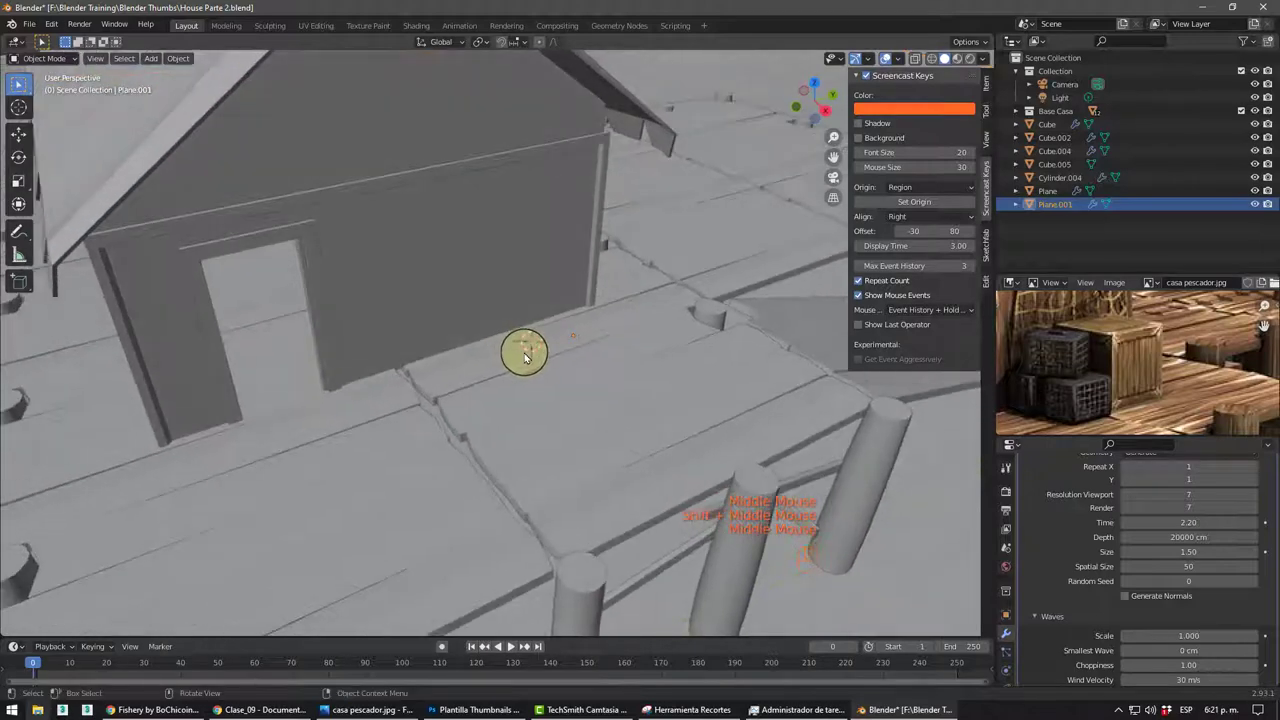
- Add a cube on the dock and inset its faces into bordered crate panels
{"action": "key", "text": "shift+a"}
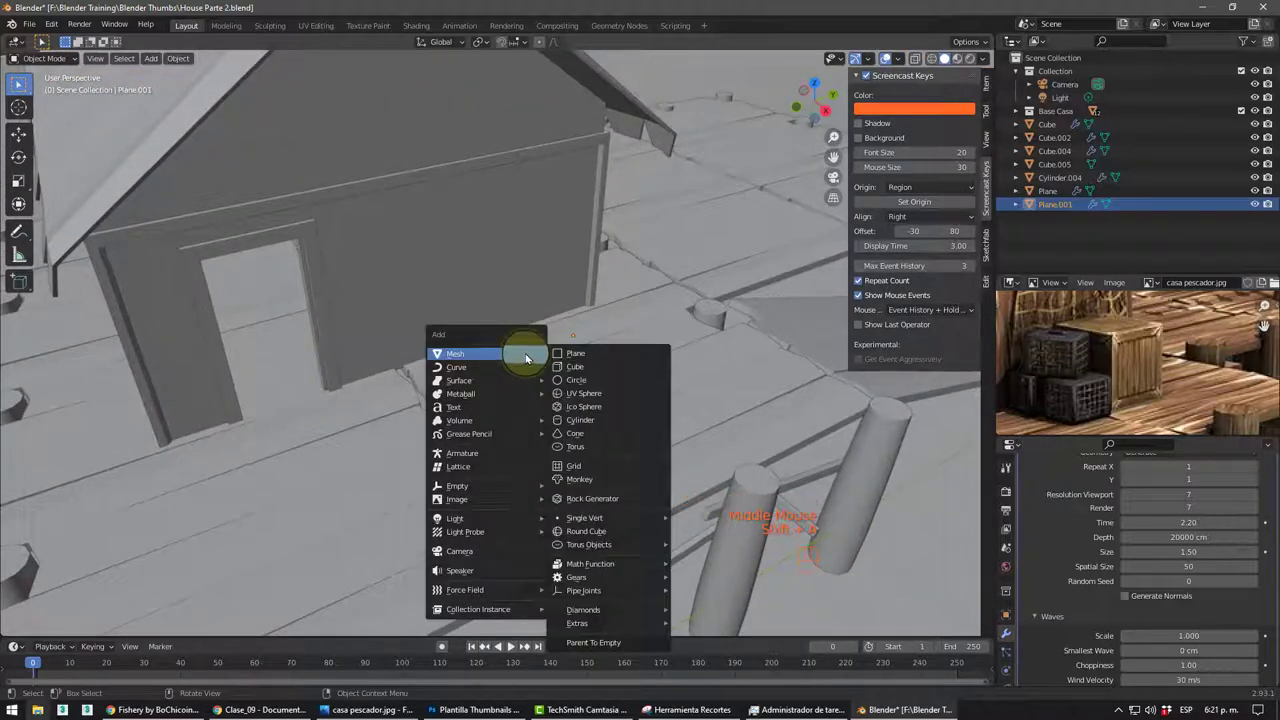
{"action": "middle_click", "coordinate": [616, 314]}
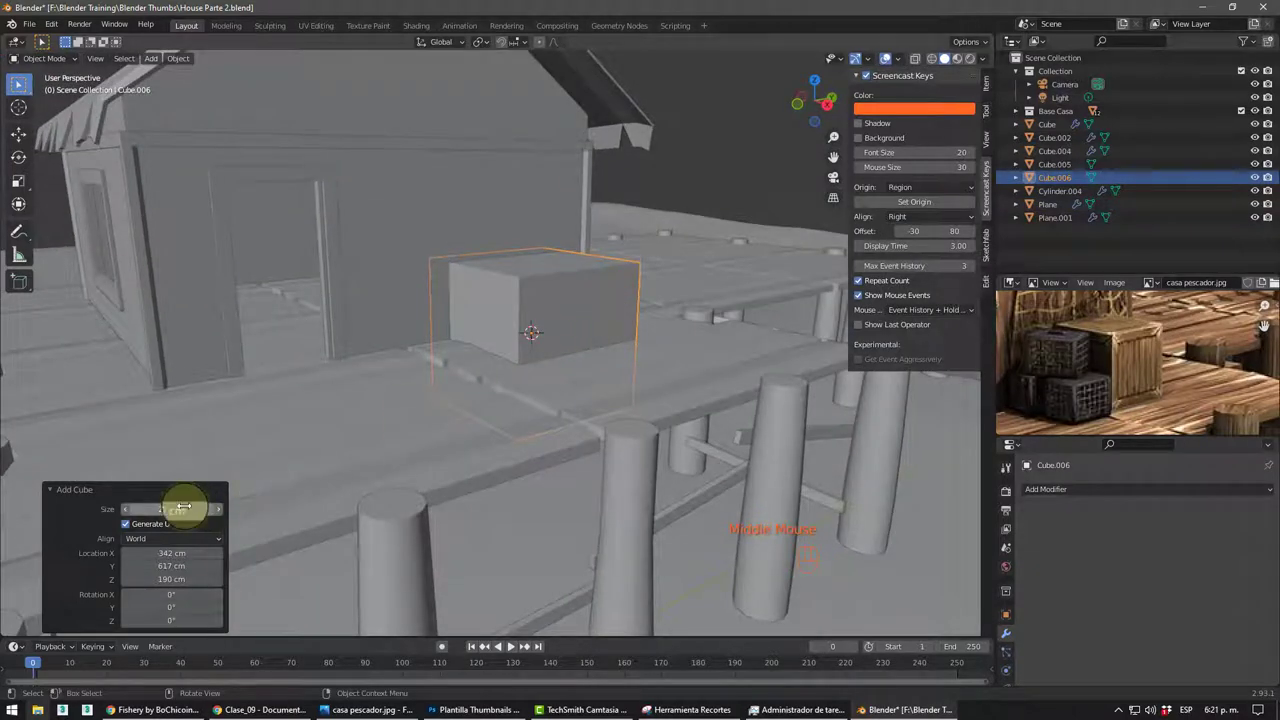
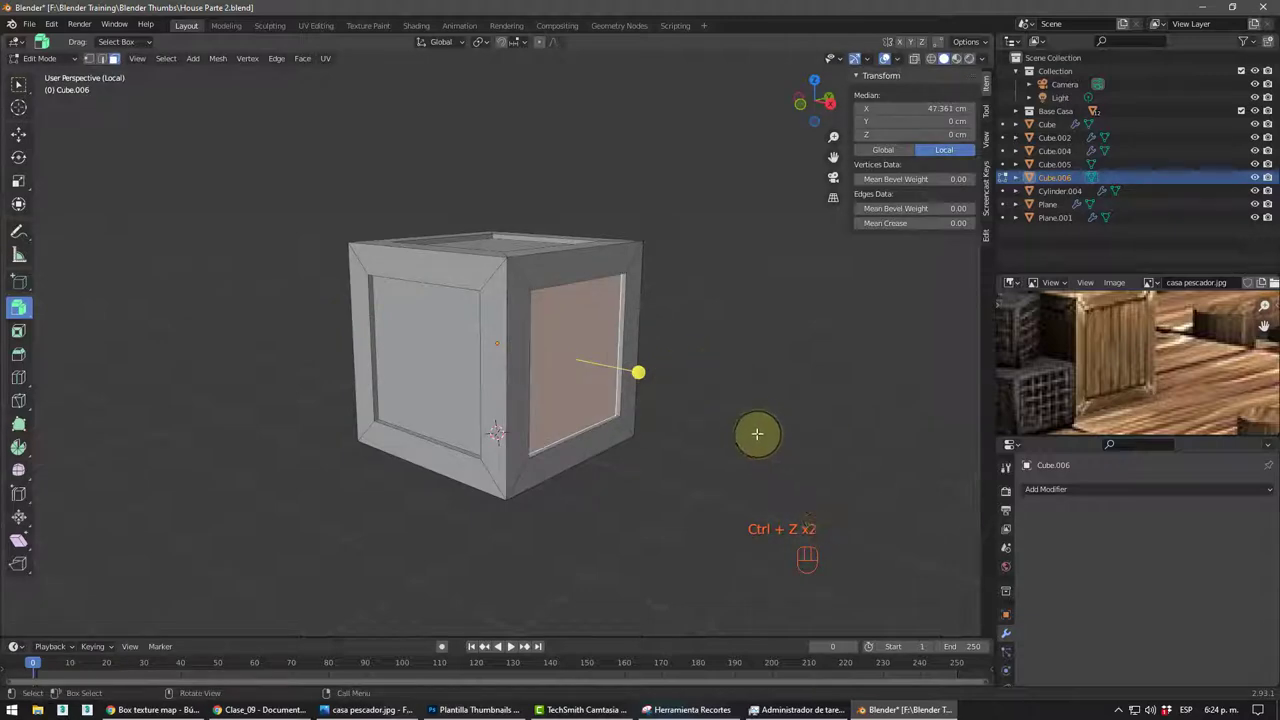
{"action": "middle_click", "coordinate": [640, 318]}
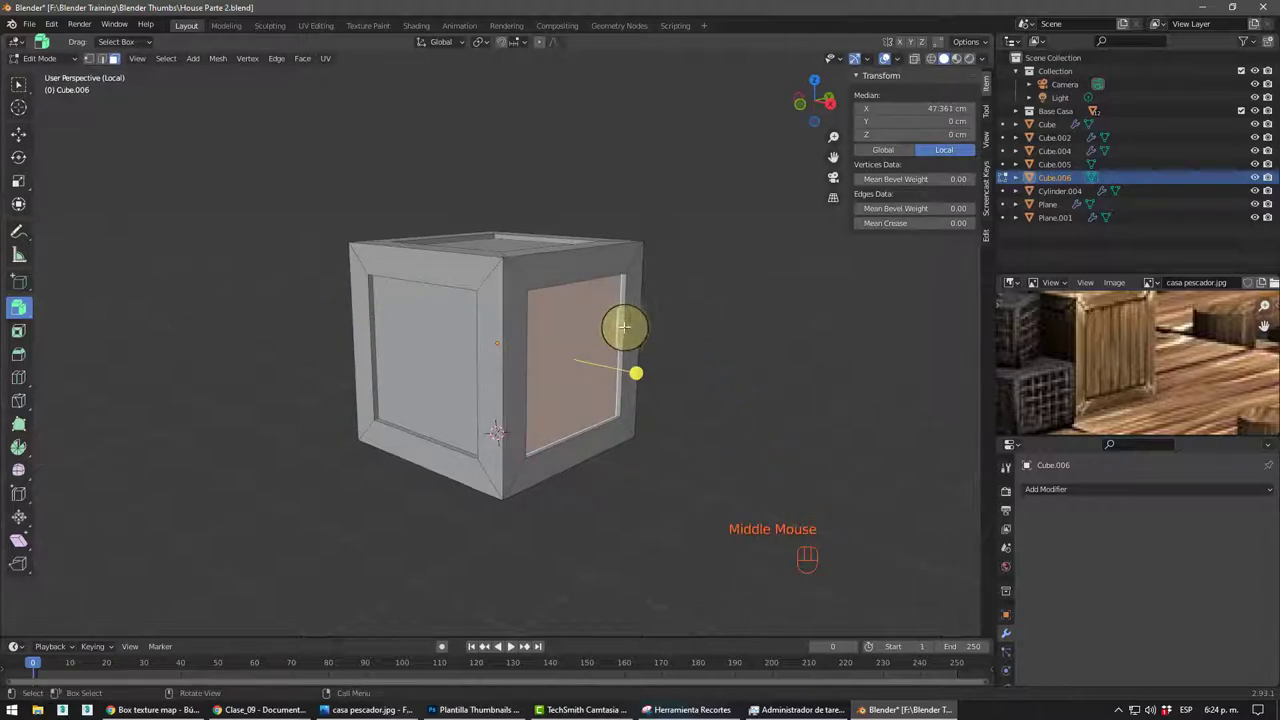
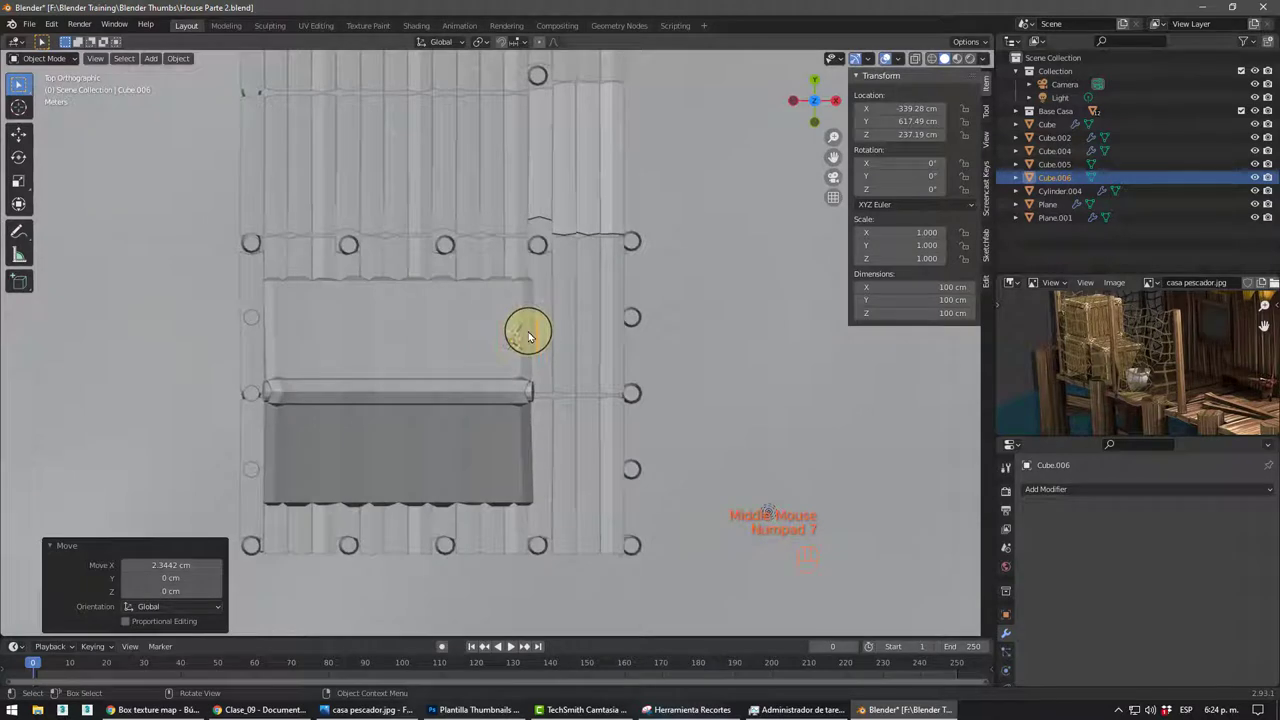
- Rotate the duplicated crate slightly about Z and orbit out of top view toward the house
{"action": "scroll", "scroll_direction": "up", "scroll_amount": 3}
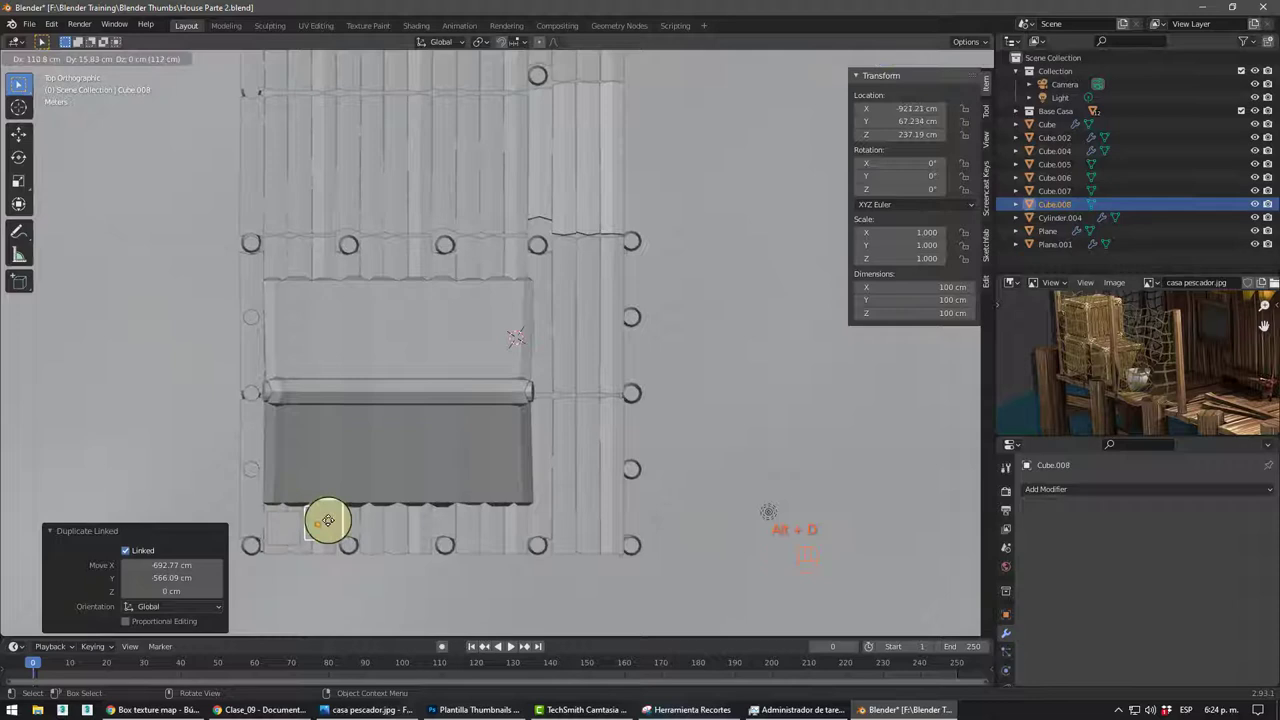
{"action": "key", "text": "b"}
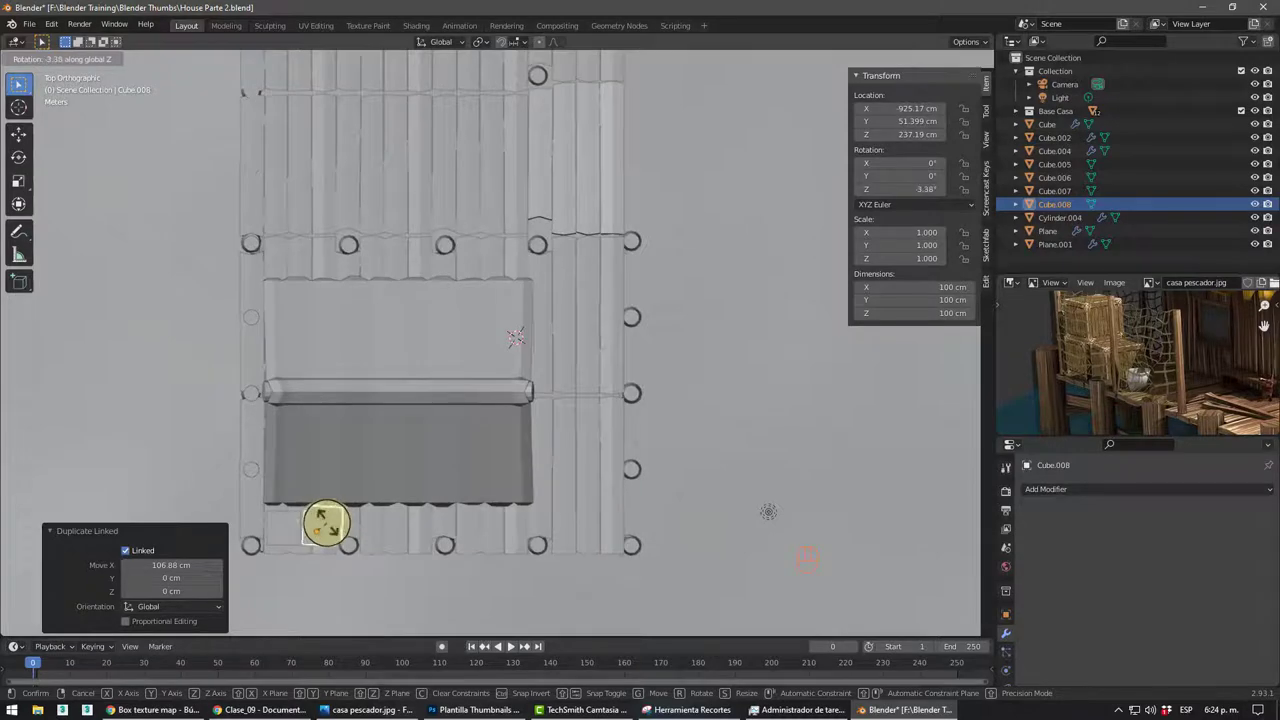
{"action": "left_click_drag", "start_coordinate": [355, 472], "coordinate": [340, 414]}
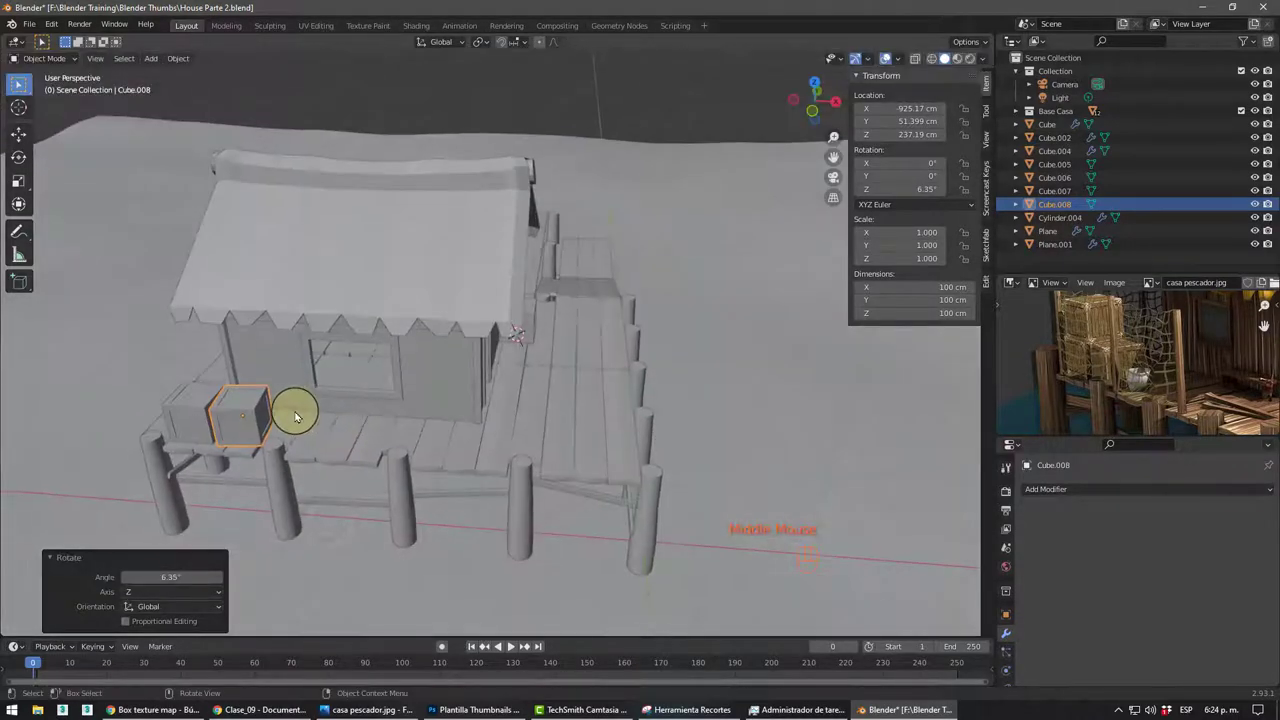
{"action": "left_click_drag", "start_coordinate": [411, 387], "coordinate": [482, 369]}
{"action": "scroll", "scroll_direction": "up", "scroll_amount": 3}
{"action": "left_click_drag", "start_coordinate": [459, 335], "coordinate": [459, 331]}
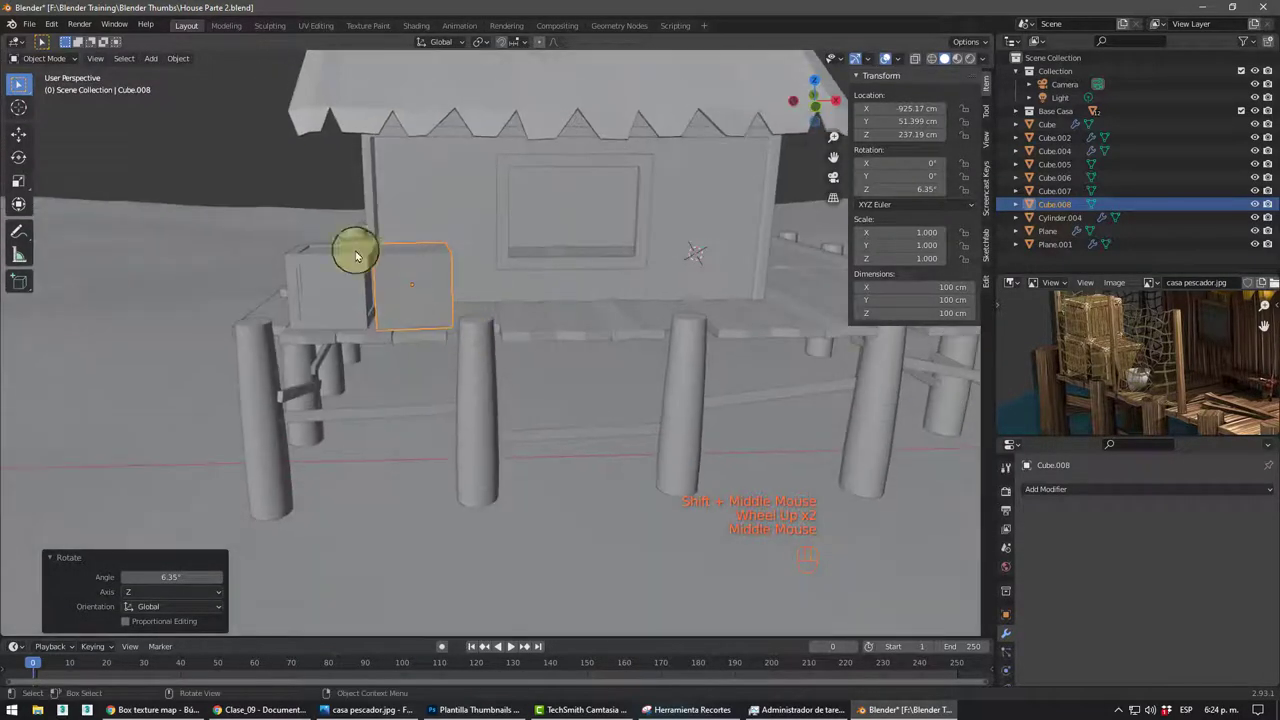
- Duplicate the crate beside the house along X, rotate the copy and stack it on the other crate
{"action": "left_click_drag", "start_coordinate": [356, 264], "coordinate": [368, 279]}
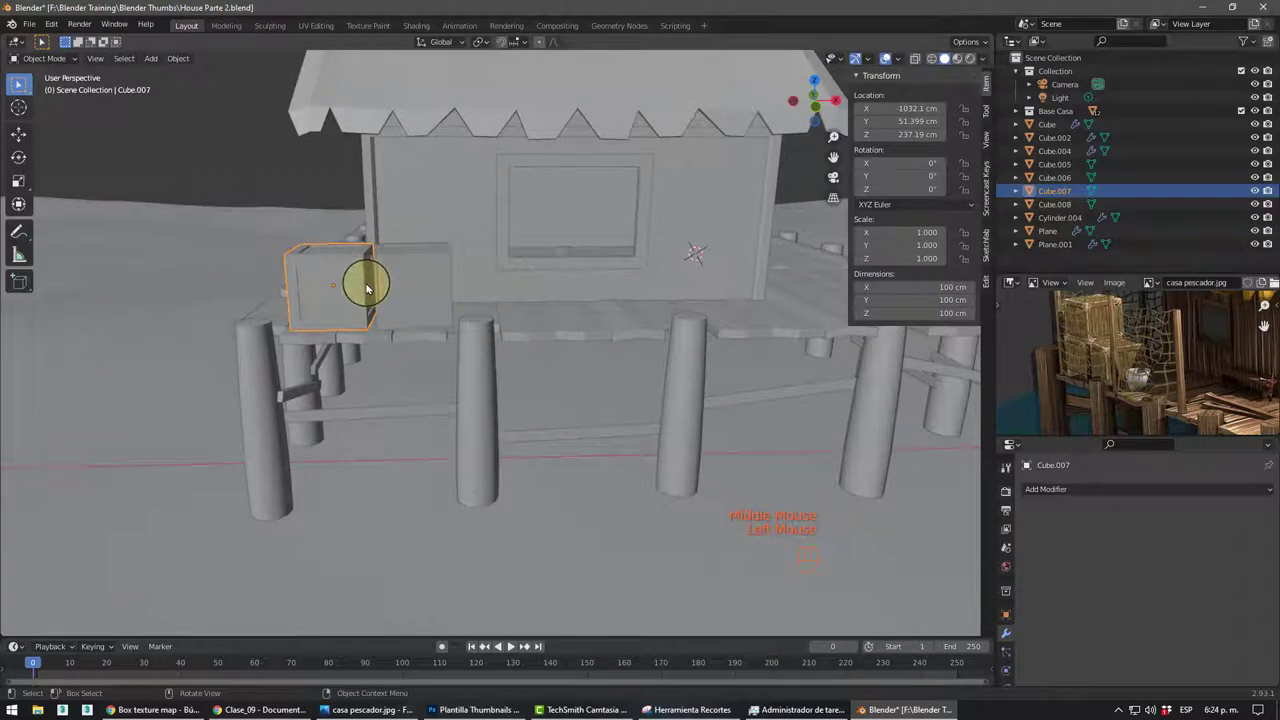
{"action": "key", "text": "alt+d"}
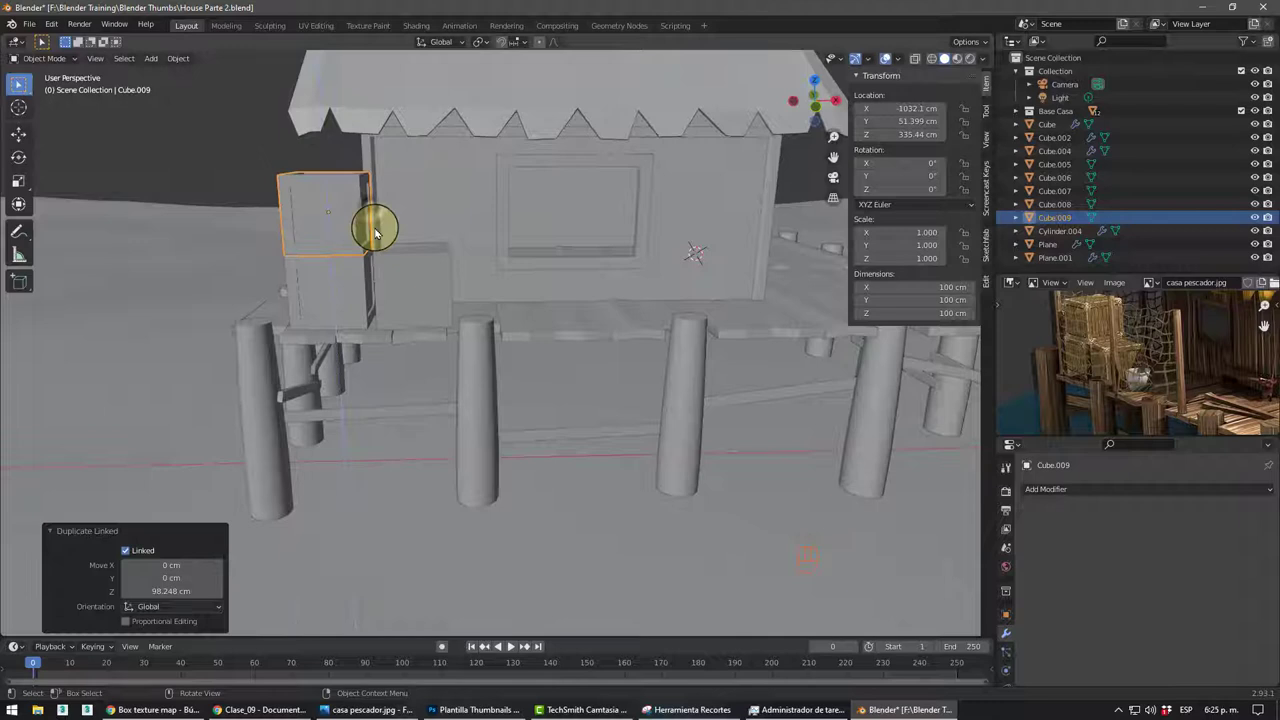
{"action": "key", "text": "g"}
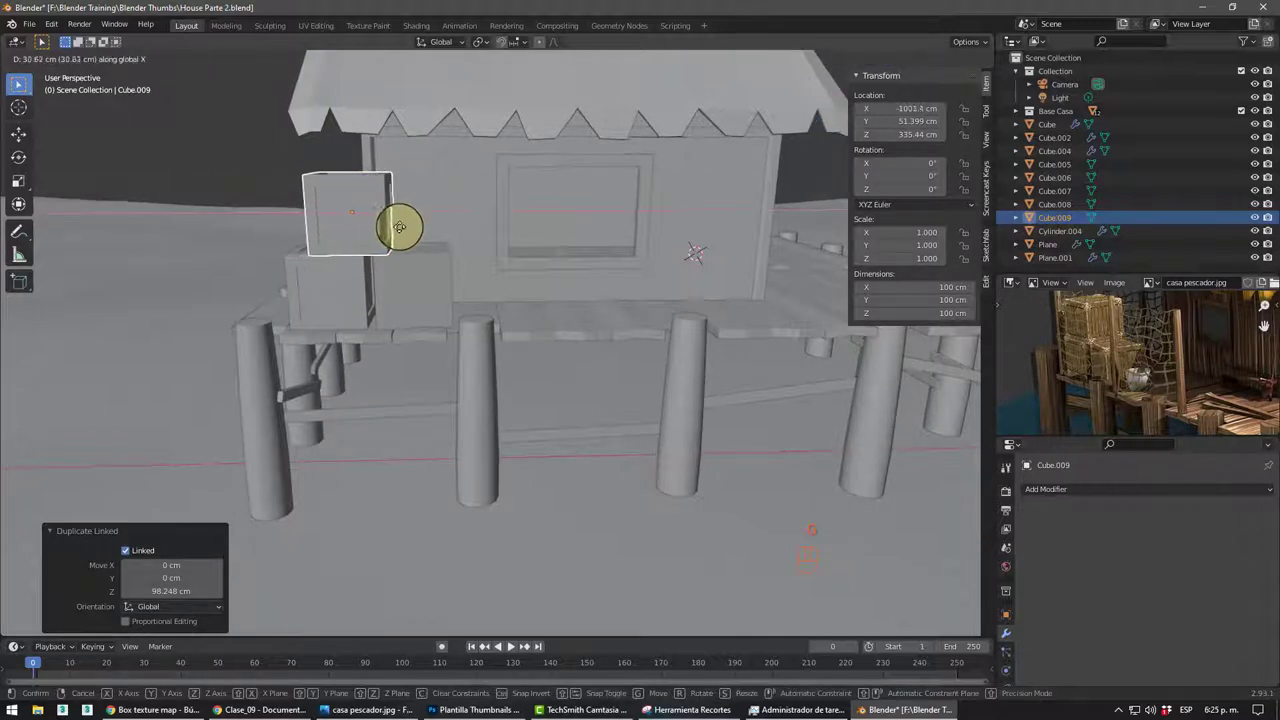
{"action": "key", "text": "r"}
{"action": "middle_click", "coordinate": [332, 279]}
{"action": "left_click_drag", "start_coordinate": [539, 366], "coordinate": [469, 278]}
{"action": "left_click_drag", "start_coordinate": [334, 125], "coordinate": [394, 257]}
{"action": "scroll", "scroll_direction": "up", "scroll_amount": 3}
{"action": "left_click", "coordinate": [407, 301]}
{"action": "middle_click", "coordinate": [335, 304]}
- Adjust the top crate's corner and edge vertices in Edit Mode, then return to Object Mode
{"action": "key", "text": "Tab"}
{"action": "left_click", "coordinate": [30, 84]}
{"action": "left_click", "coordinate": [93, 55]}
{"action": "left_click_drag", "start_coordinate": [261, 233], "coordinate": [321, 282]}
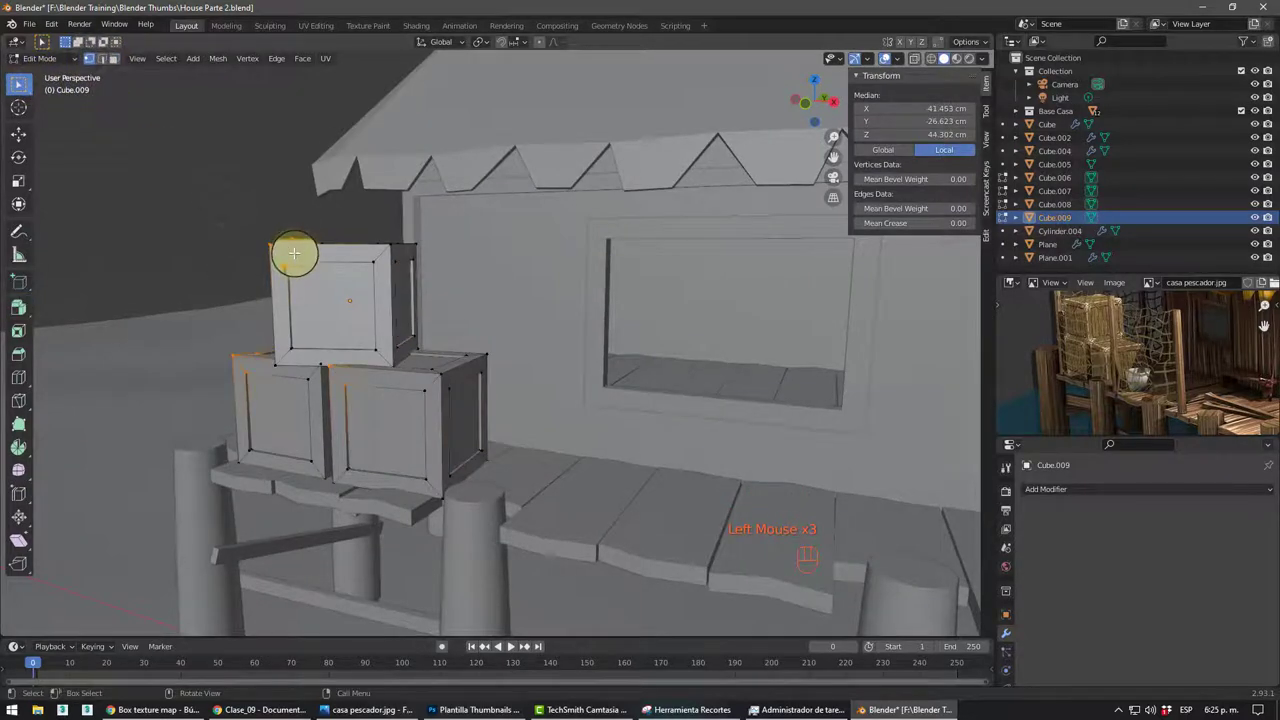
{"action": "key", "text": "g"}
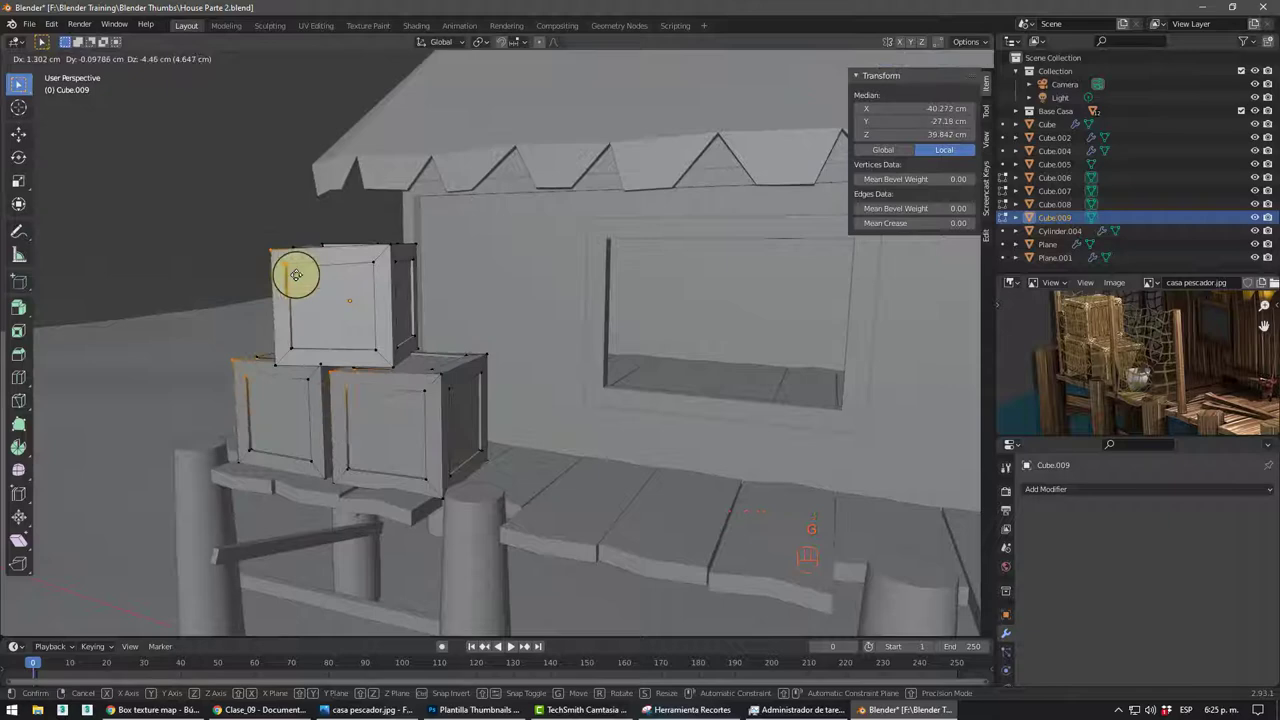
{"action": "middle_click", "coordinate": [500, 384]}
{"action": "scroll", "scroll_direction": "down", "scroll_amount": 3}
{"action": "scroll", "scroll_direction": "down", "scroll_amount": 3}
{"action": "key", "text": "g"}
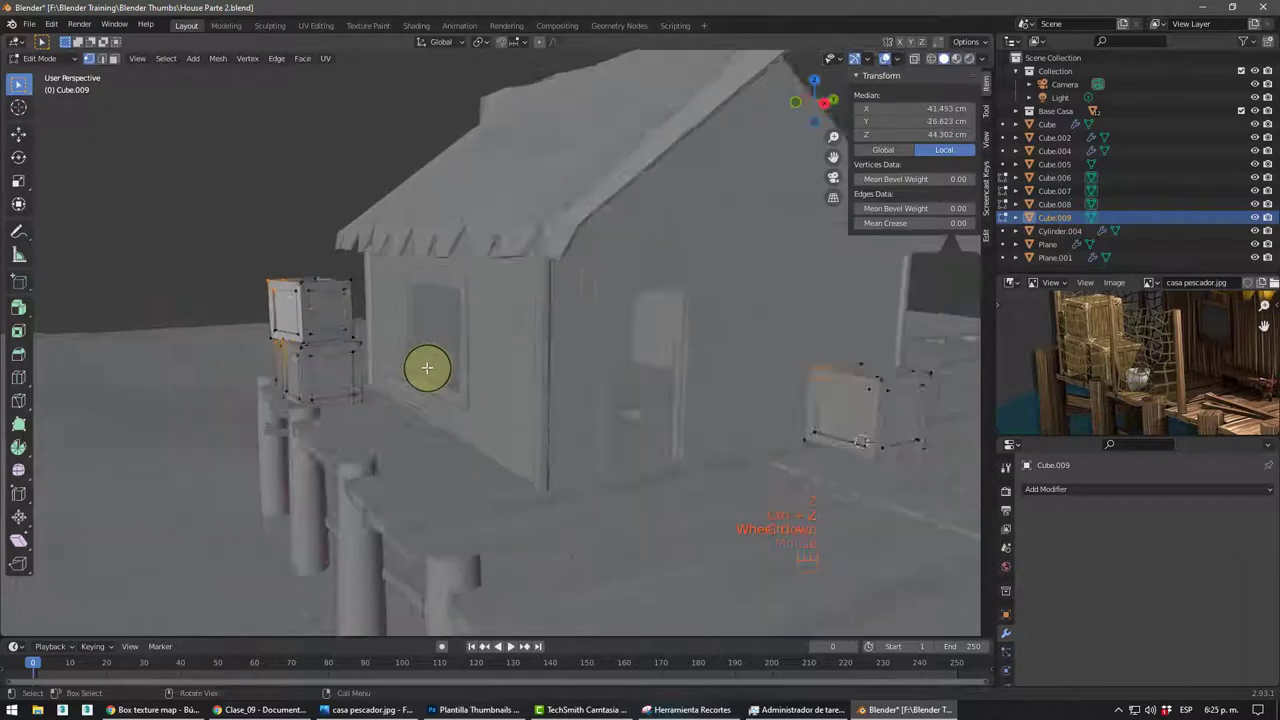
{"action": "left_click_drag", "start_coordinate": [447, 372], "coordinate": [466, 389]}
{"action": "scroll", "scroll_direction": "down", "scroll_amount": 3}
{"action": "key", "text": "Tab"}
- Raise the dock crate Cube.006 slightly upward with the Z gizmo so it rests on the planks
{"action": "scroll", "scroll_direction": "down", "scroll_amount": 3}
{"action": "left_click_drag", "start_coordinate": [548, 390], "coordinate": [535, 384]}
{"action": "left_click_drag", "start_coordinate": [522, 351], "coordinate": [529, 327]}
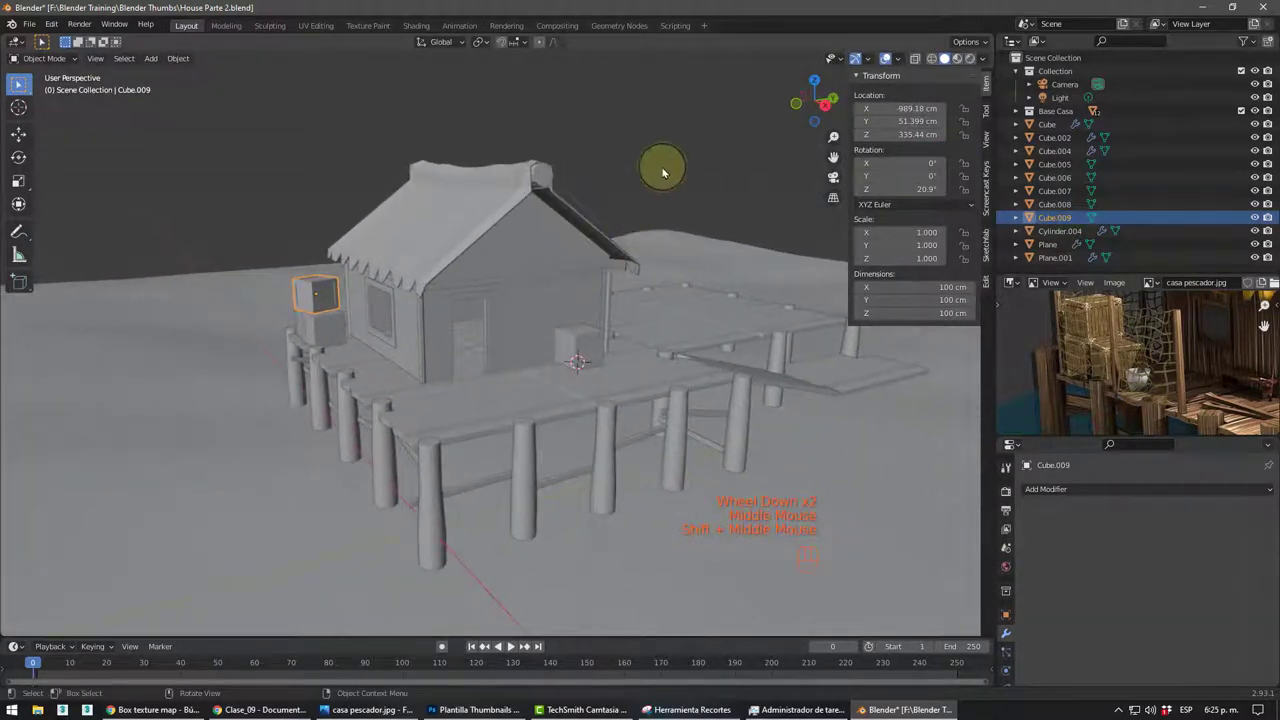
{"action": "left_click_drag", "start_coordinate": [666, 169], "coordinate": [640, 202]}
{"action": "scroll", "scroll_direction": "up", "scroll_amount": 3}
{"action": "left_click_drag", "start_coordinate": [601, 369], "coordinate": [628, 356]}
{"action": "scroll", "scroll_direction": "up", "scroll_amount": 3}
{"action": "left_click_drag", "start_coordinate": [649, 339], "coordinate": [601, 330]}
{"action": "left_click_drag", "start_coordinate": [604, 328], "coordinate": [592, 347]}
{"action": "scroll", "scroll_direction": "up", "scroll_amount": 3}
{"action": "middle_click", "coordinate": [592, 319]}
{"action": "middle_click", "coordinate": [597, 334]}
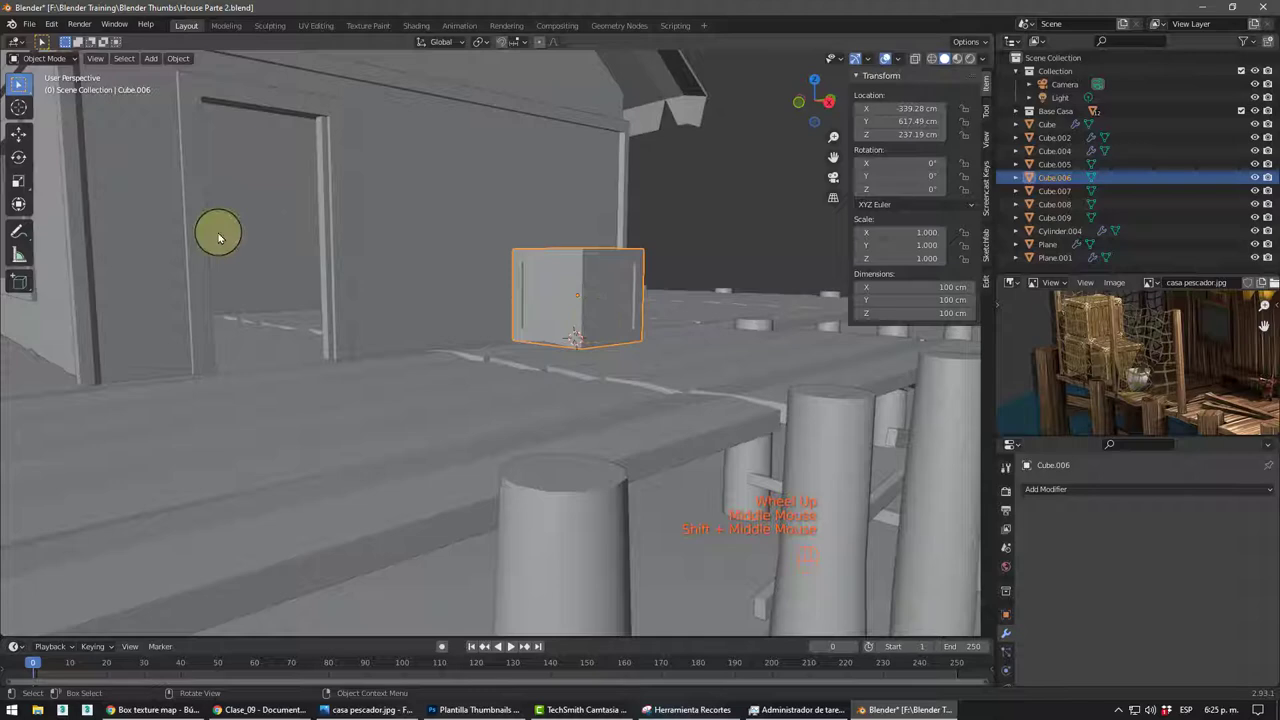
{"action": "left_click", "coordinate": [21, 135]}
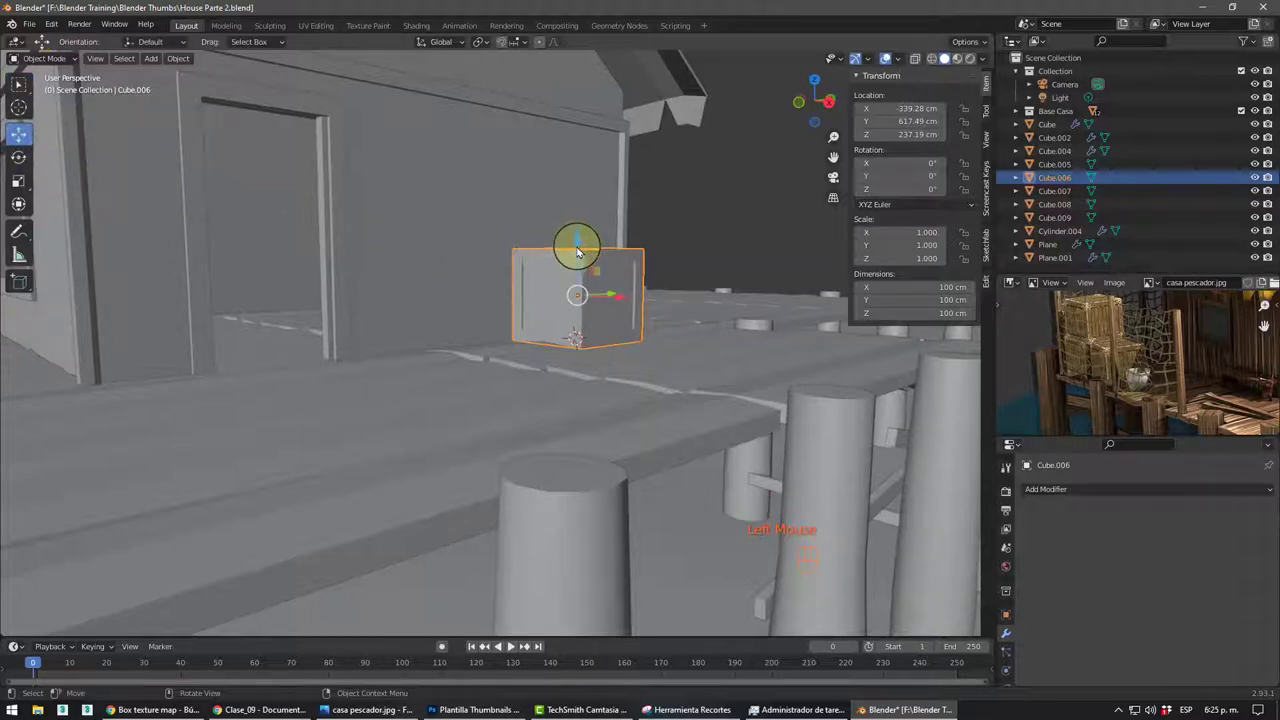
{"action": "left_click", "coordinate": [582, 248]}
{"action": "scroll", "scroll_direction": "down", "scroll_amount": 3}
{"action": "left_click_drag", "start_coordinate": [482, 316], "coordinate": [510, 320]}
{"action": "scroll", "scroll_direction": "down", "scroll_amount": 3}
{"action": "left_click_drag", "start_coordinate": [444, 323], "coordinate": [380, 323]}
{"action": "middle_click", "coordinate": [395, 326]}
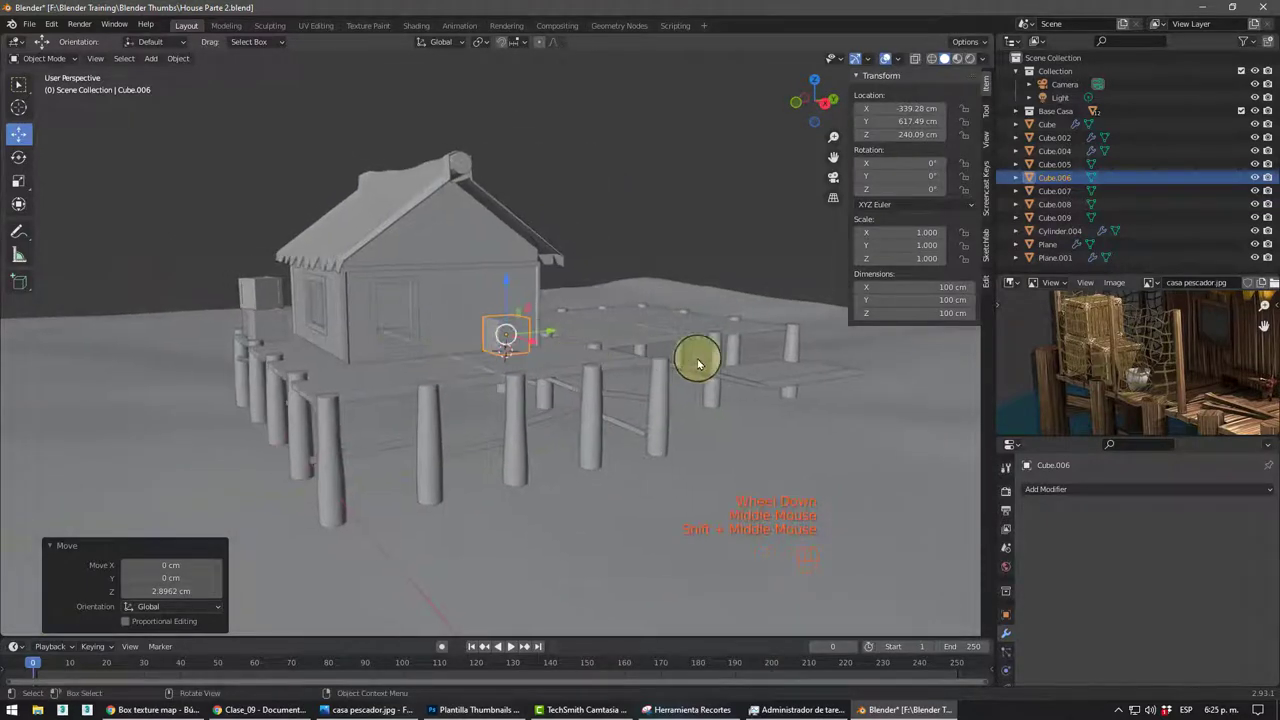
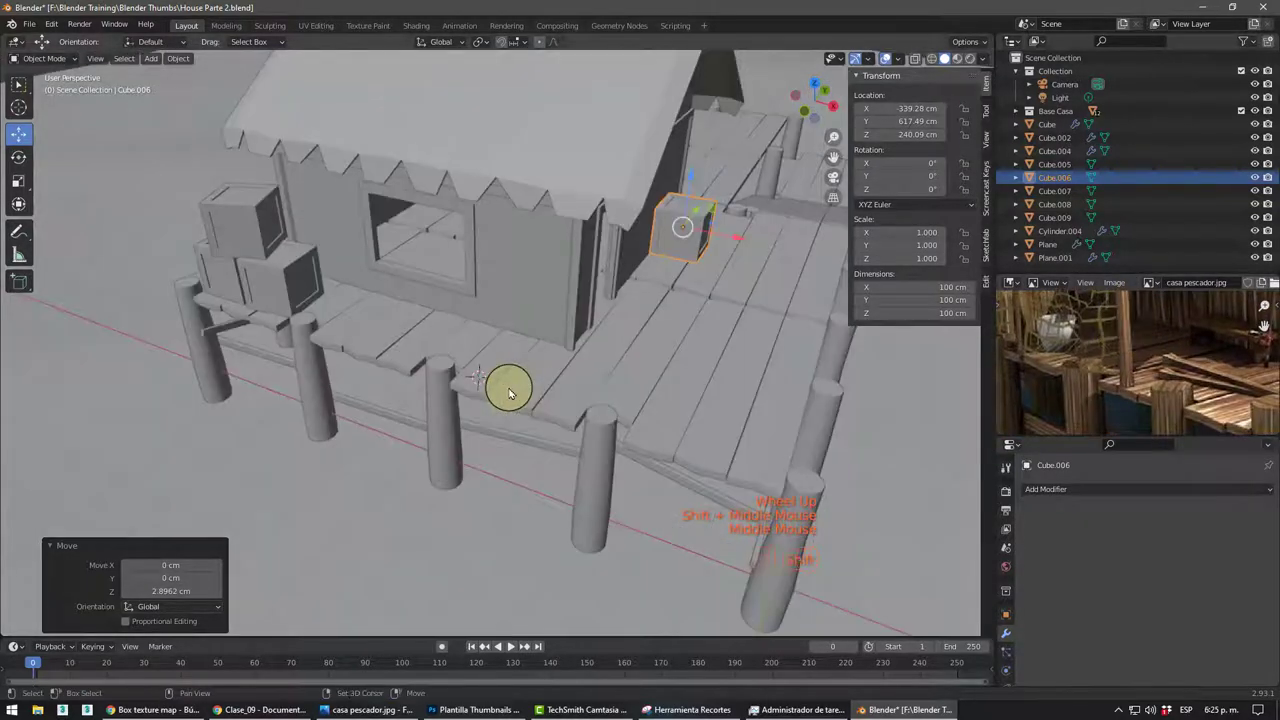
- Add a small cube and extrude it vertically into a slim square post
{"action": "key", "text": "shift+a"}
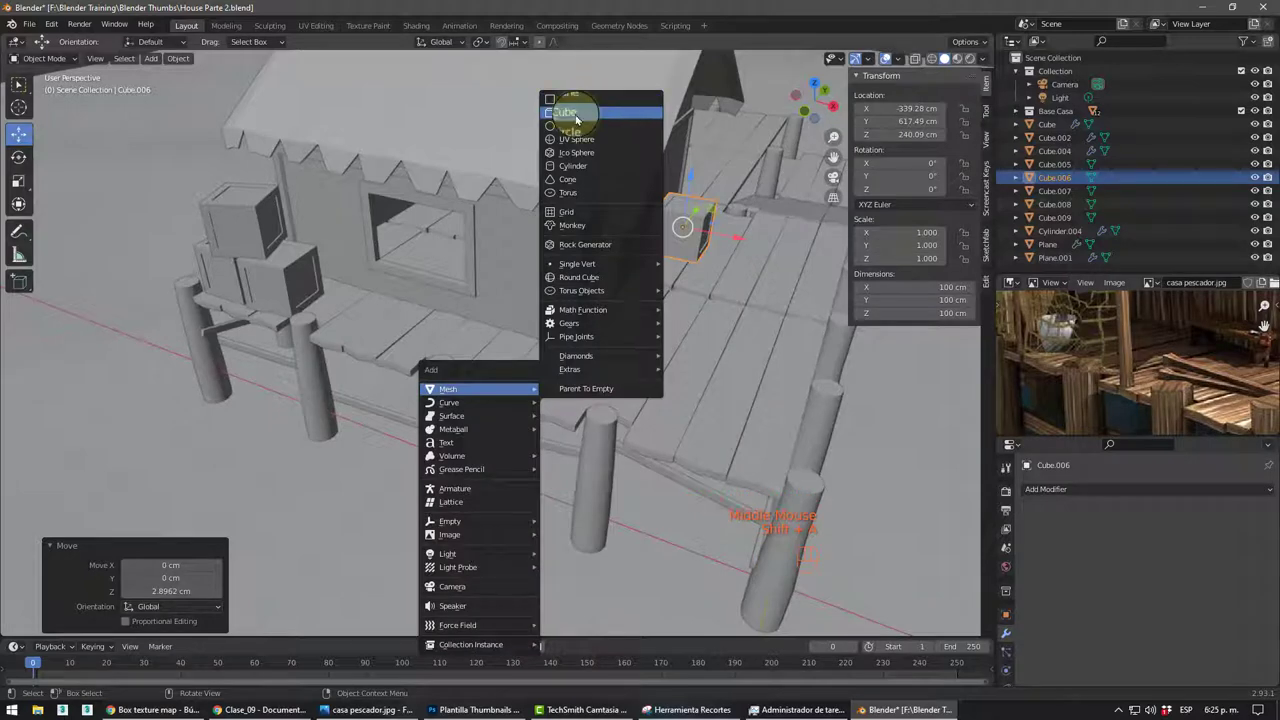
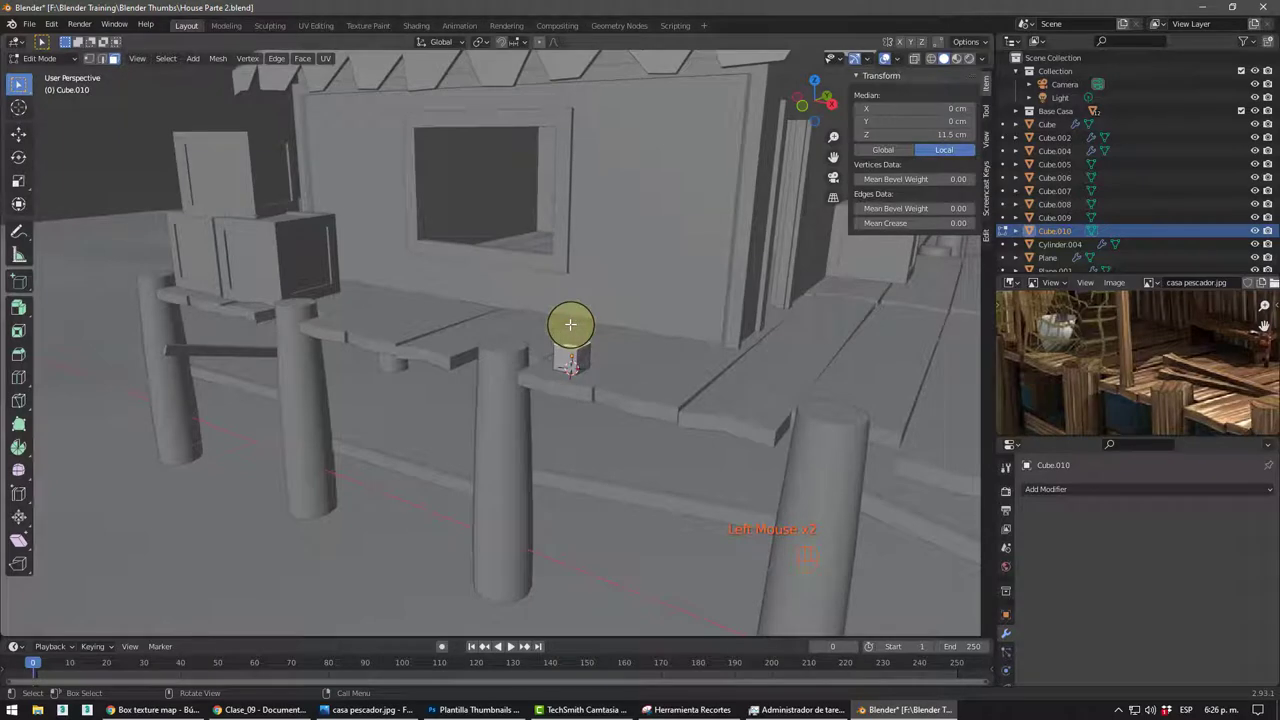
{"action": "key", "text": "g"}
{"action": "key", "text": "g"}
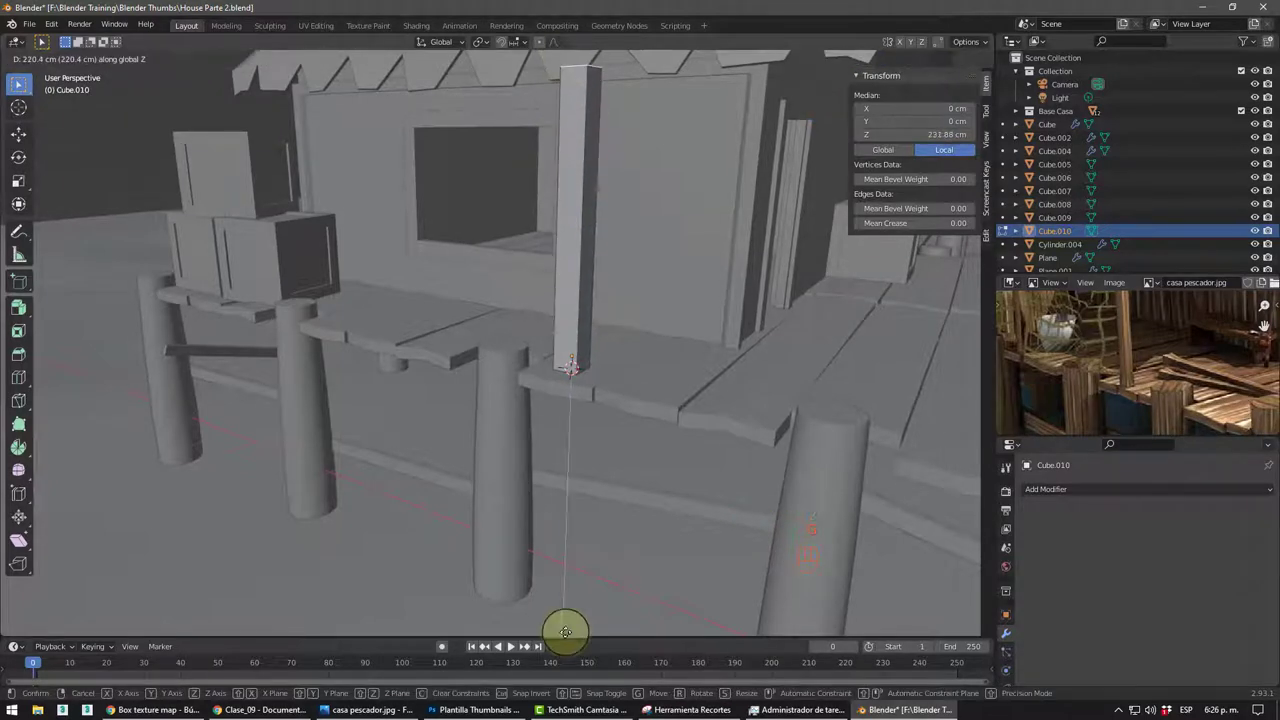
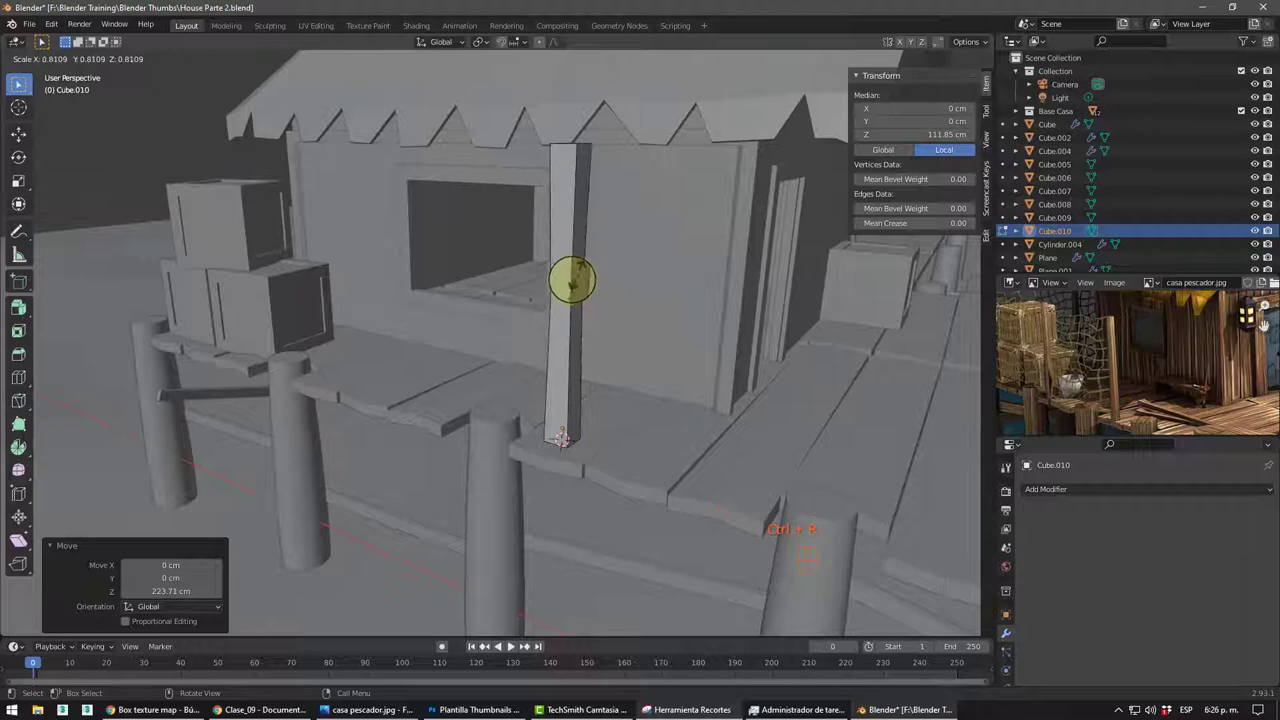
- Shrink the post's top face to taper it
{"action": "middle_click", "coordinate": [554, 214]}
{"action": "key", "text": "3"}
{"action": "left_click", "coordinate": [585, 247]}
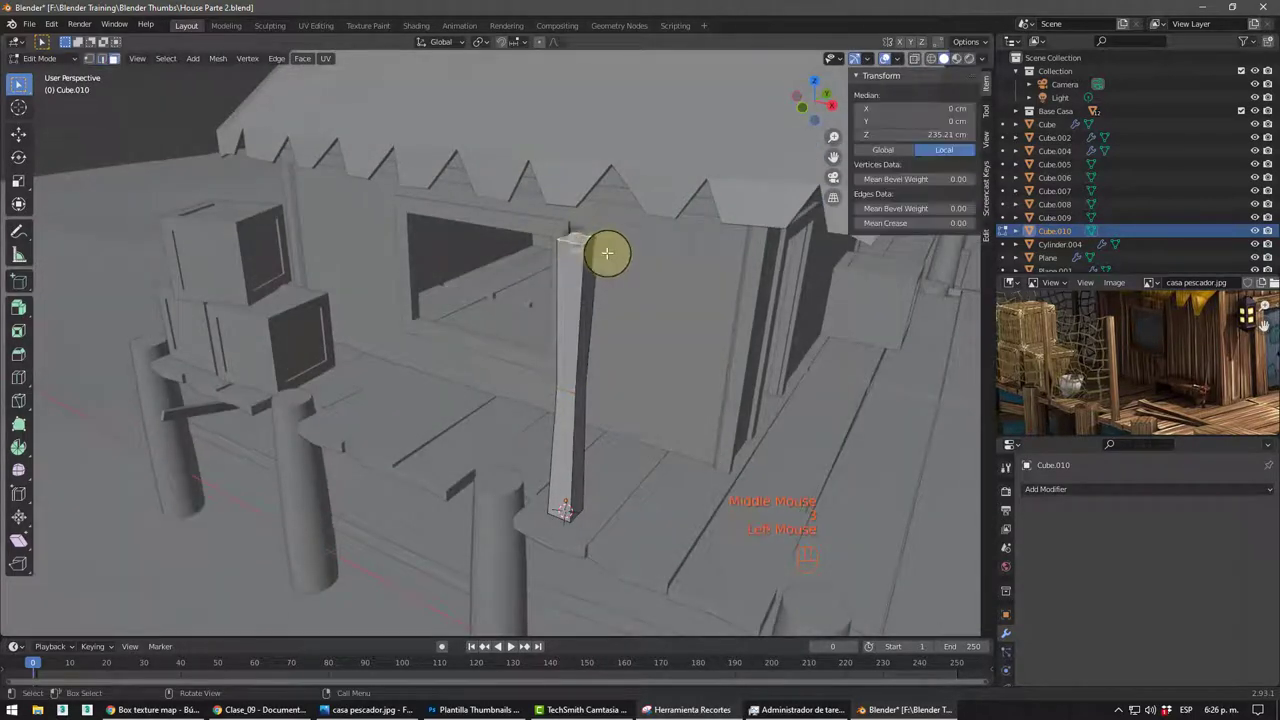
{"action": "key", "text": "s"}
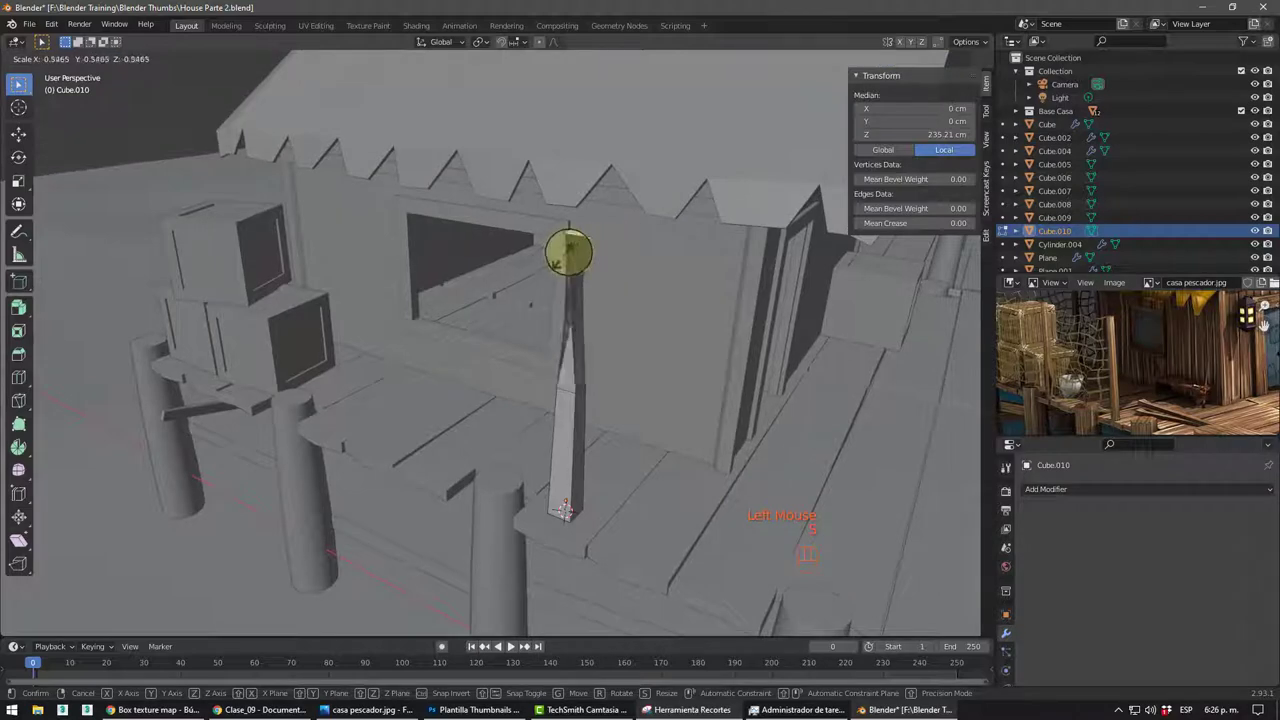
{"action": "middle_click", "coordinate": [638, 360]}
{"action": "scroll", "scroll_direction": "down", "scroll_amount": 3}
{"action": "left_click_drag", "start_coordinate": [615, 360], "coordinate": [638, 365]}
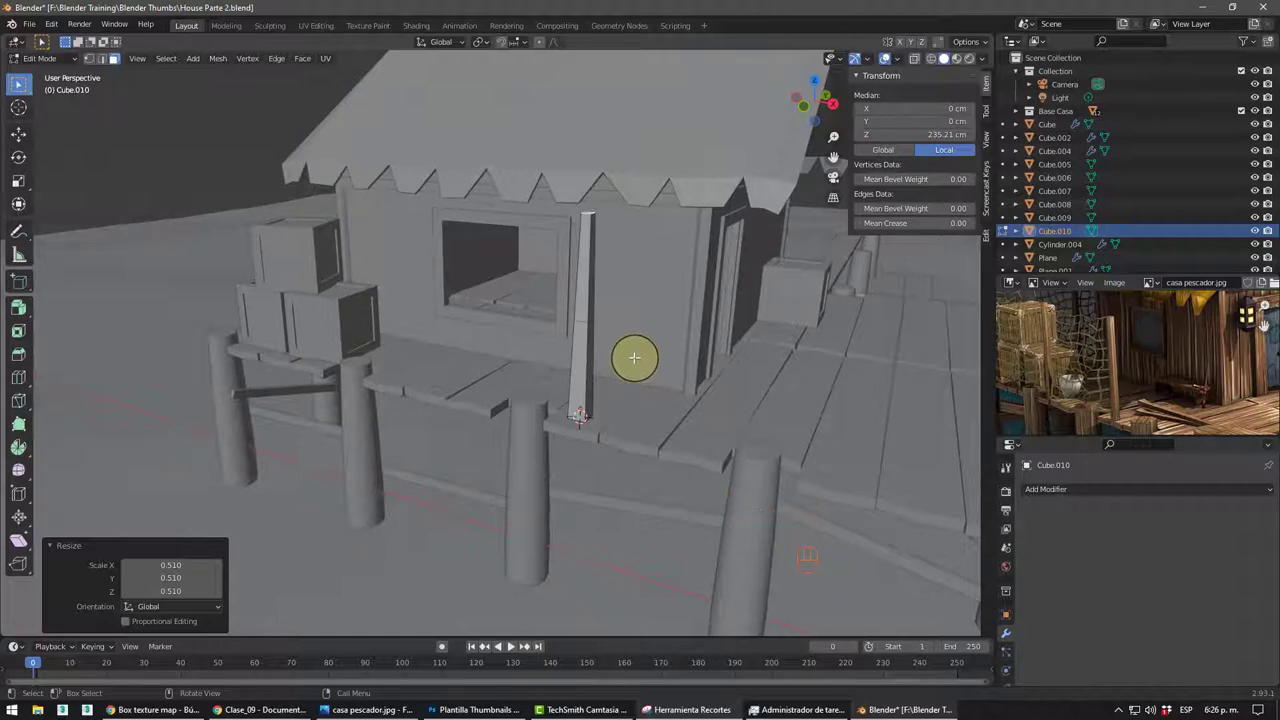
- From top view in Object Mode, duplicate the slim post beside the round pegs
{"action": "key", "text": "Tab"}
{"action": "key", "text": "KP_7"}
{"action": "left_click_drag", "start_coordinate": [701, 472], "coordinate": [696, 338]}
{"action": "scroll", "scroll_direction": "up", "scroll_amount": 3}
{"action": "middle_click", "coordinate": [744, 352]}
{"action": "scroll", "scroll_direction": "up", "scroll_amount": 3}
{"action": "key", "text": "alt+d"}
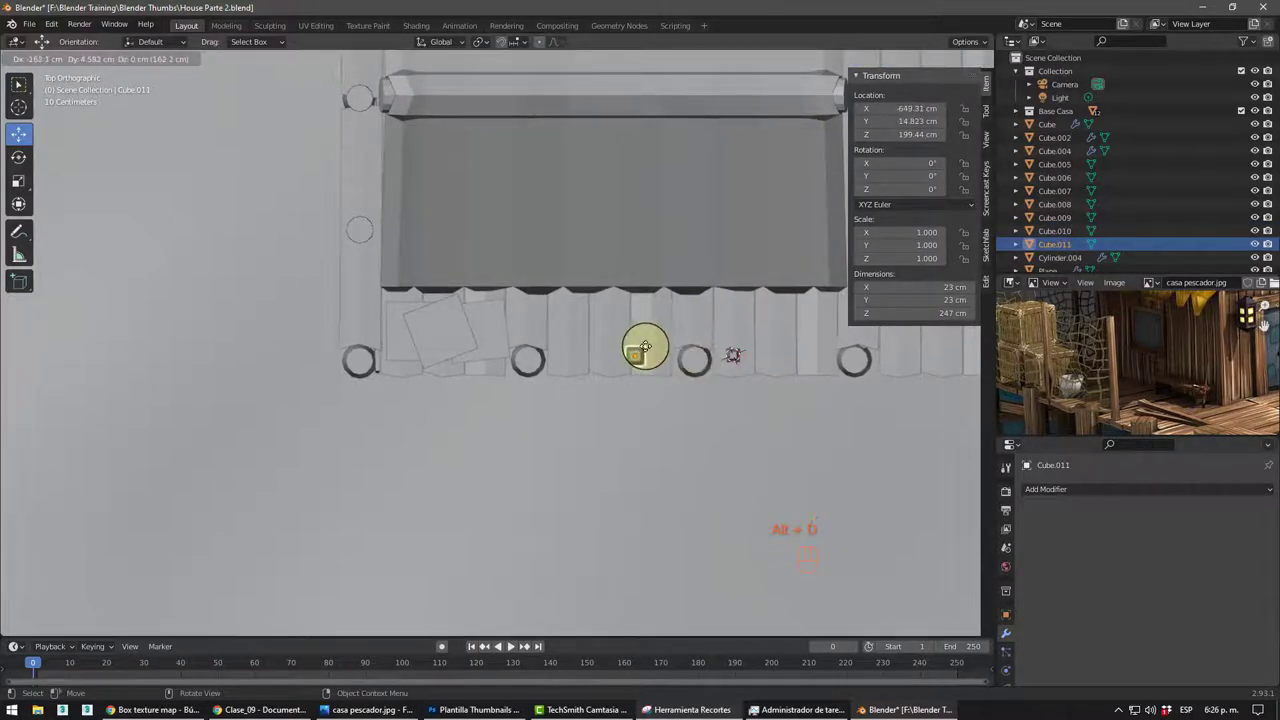
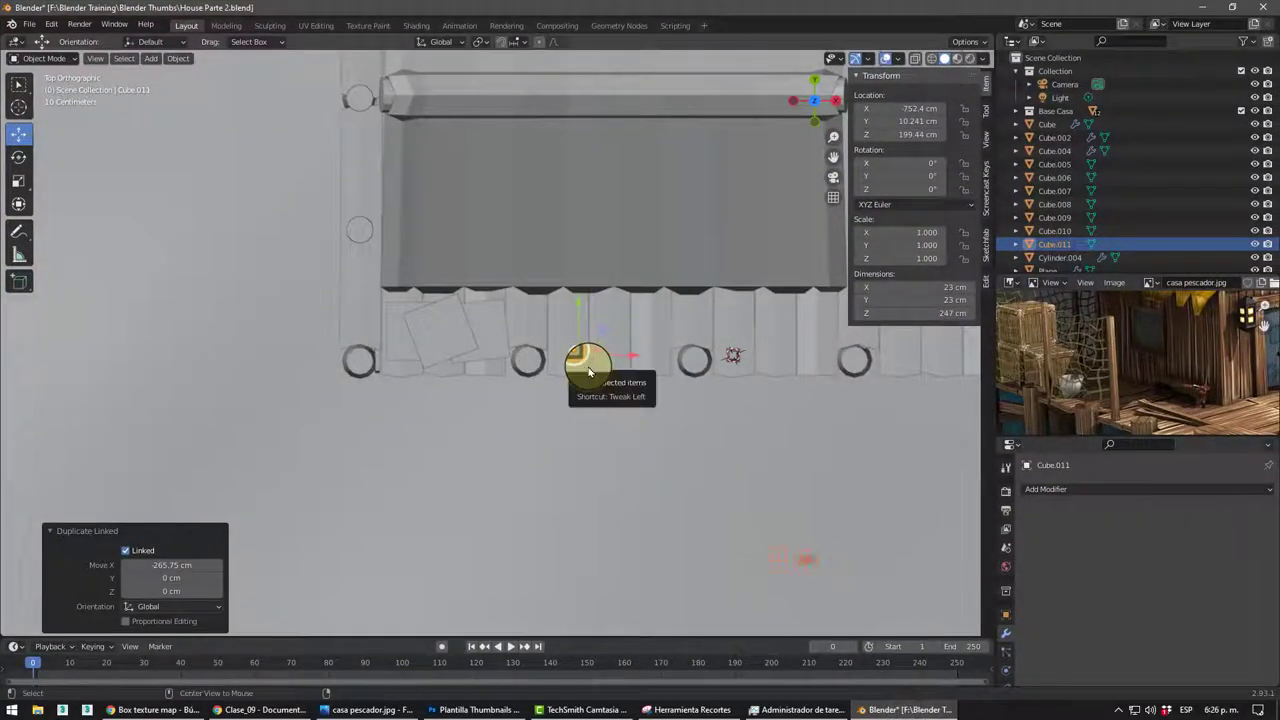
- Duplicate the post again and slide the copies along X next to the round pegs
{"action": "key", "text": "alt+d"}
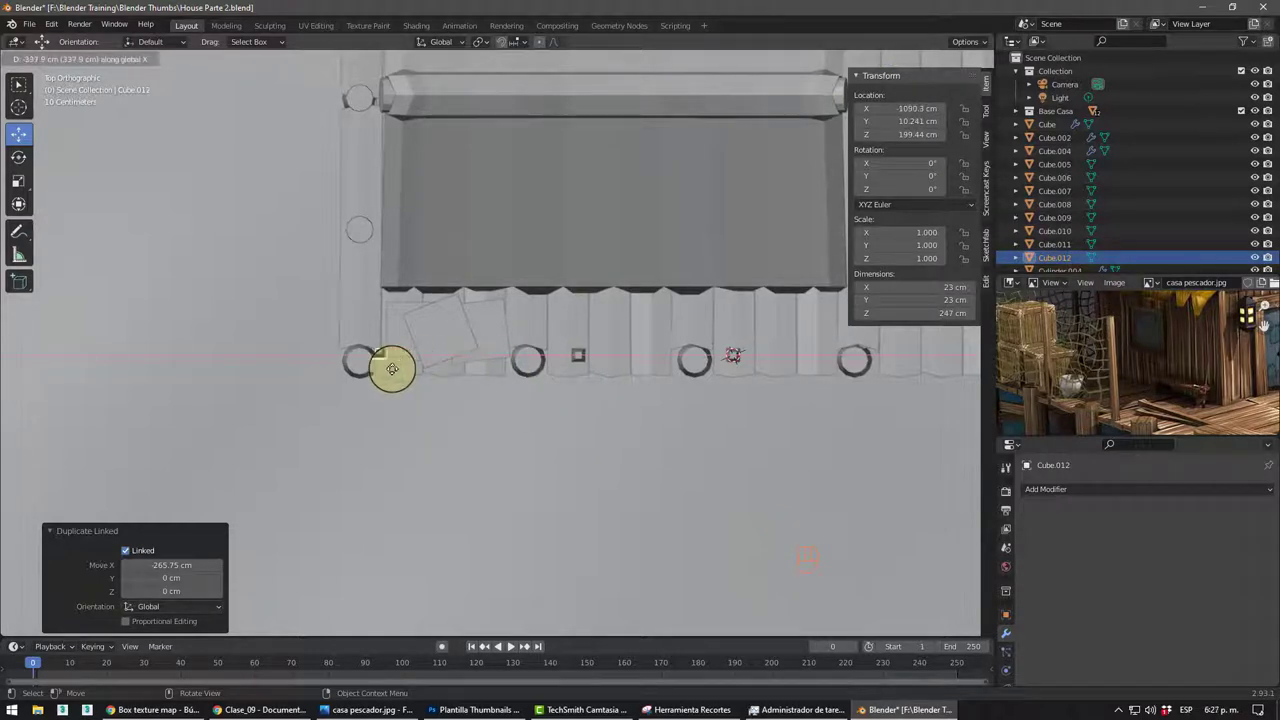
{"action": "left_click", "coordinate": [586, 358]}
{"action": "left_click_drag", "start_coordinate": [619, 361], "coordinate": [618, 363]}
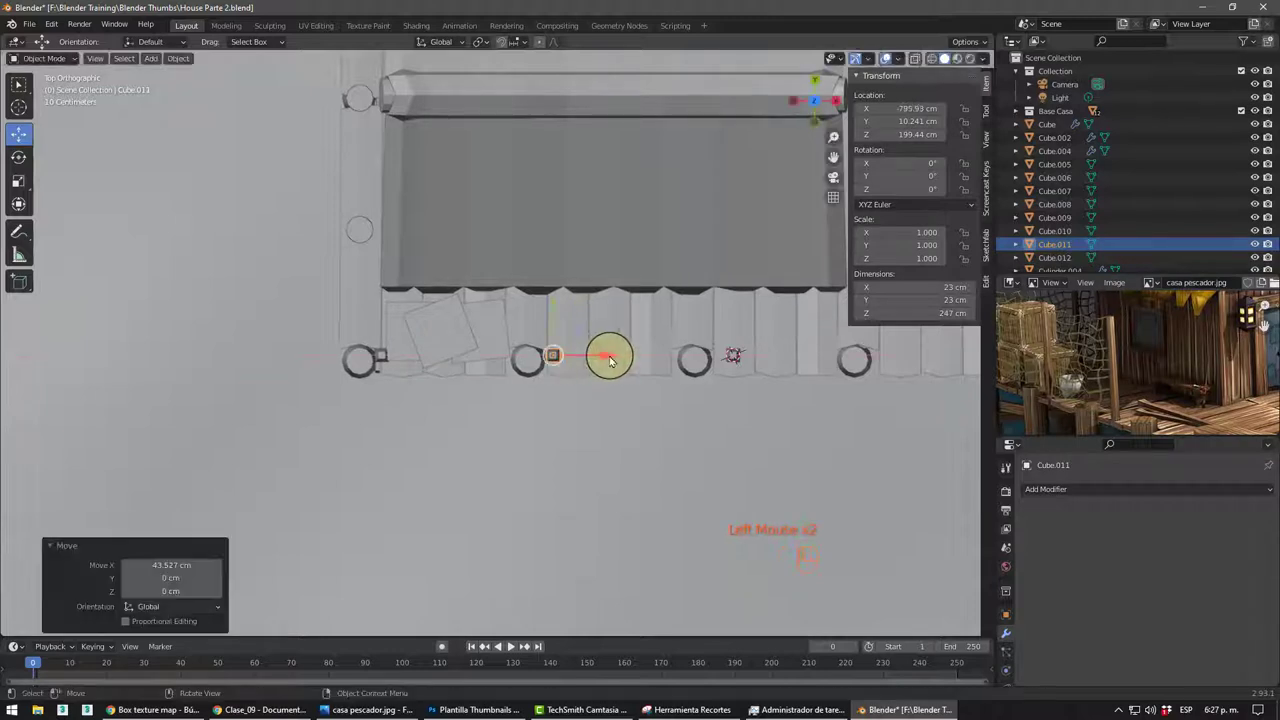
{"action": "left_click", "coordinate": [736, 353]}
{"action": "left_click", "coordinate": [764, 353]}
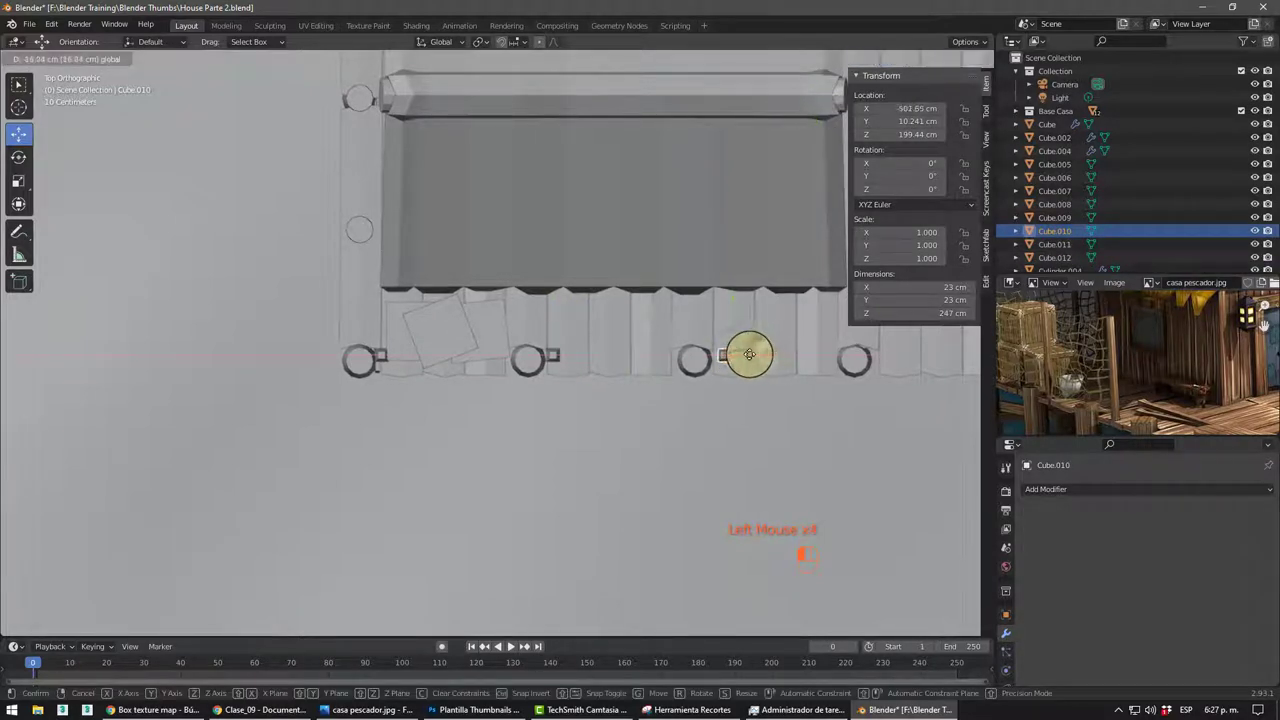
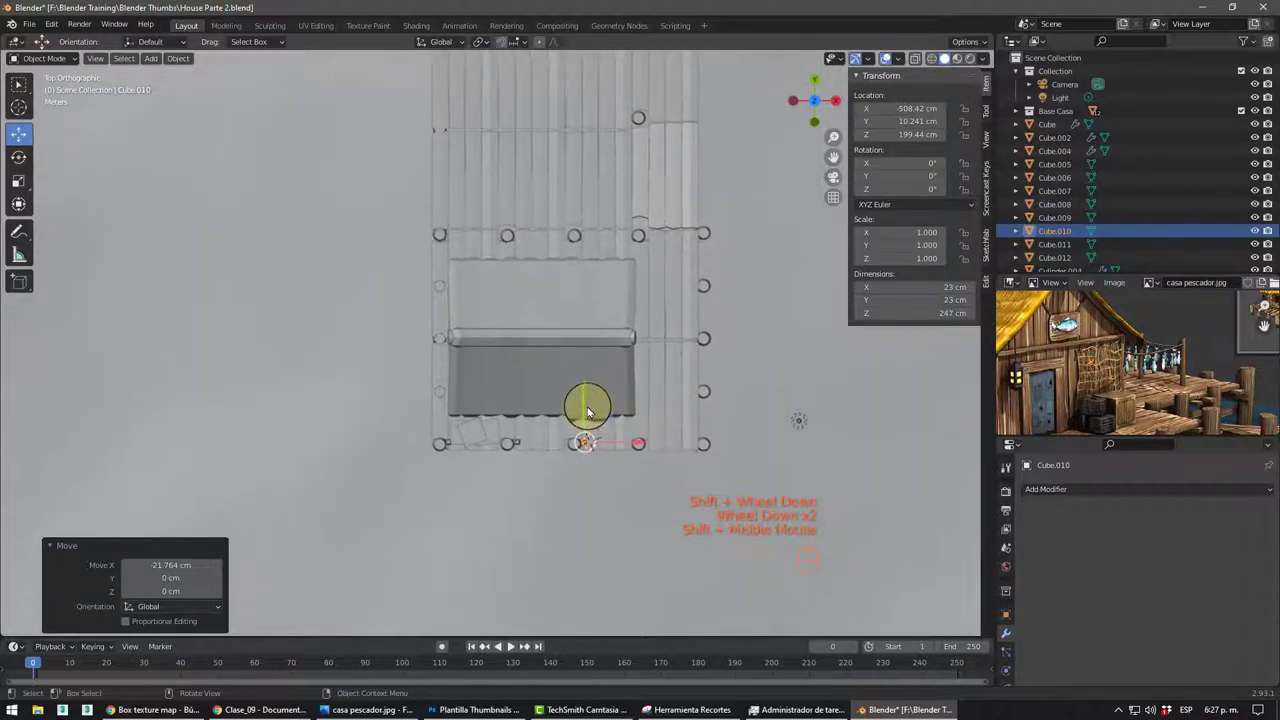
- Copy a post out onto the dock planks, resize it and select the two standing posts
{"action": "key", "text": "shift+d"}
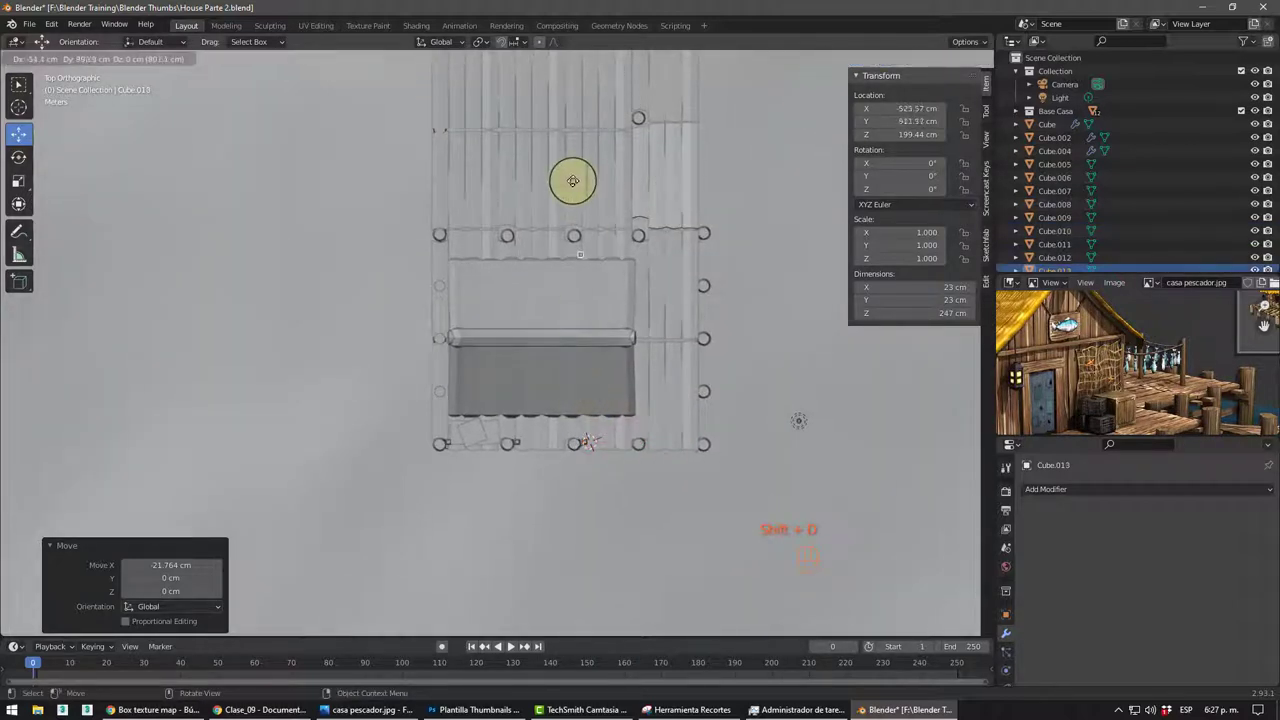
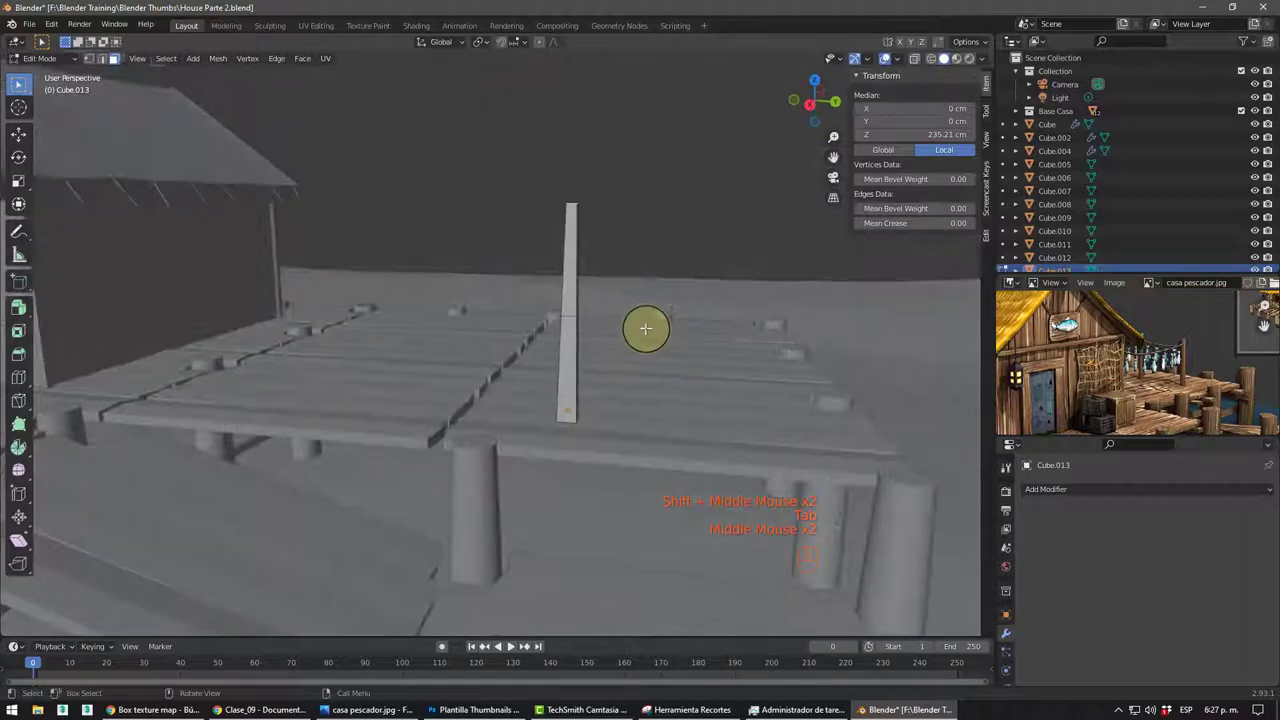
{"action": "key", "text": "3"}
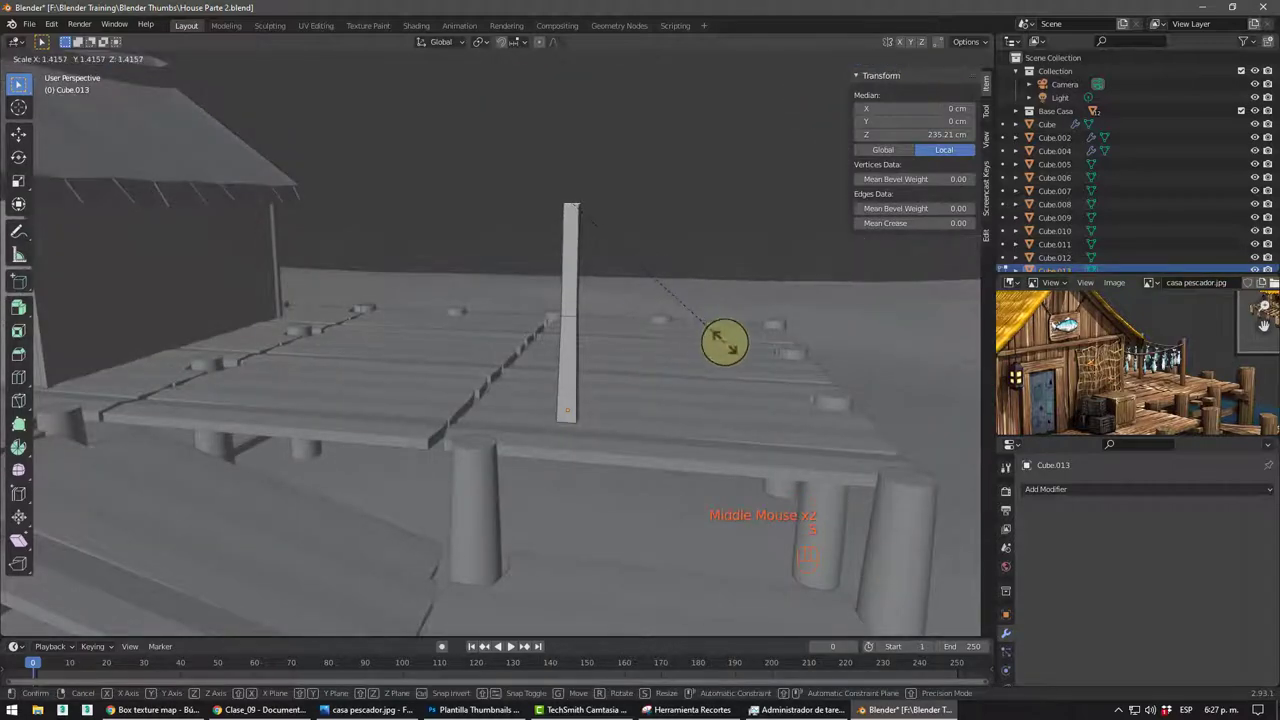
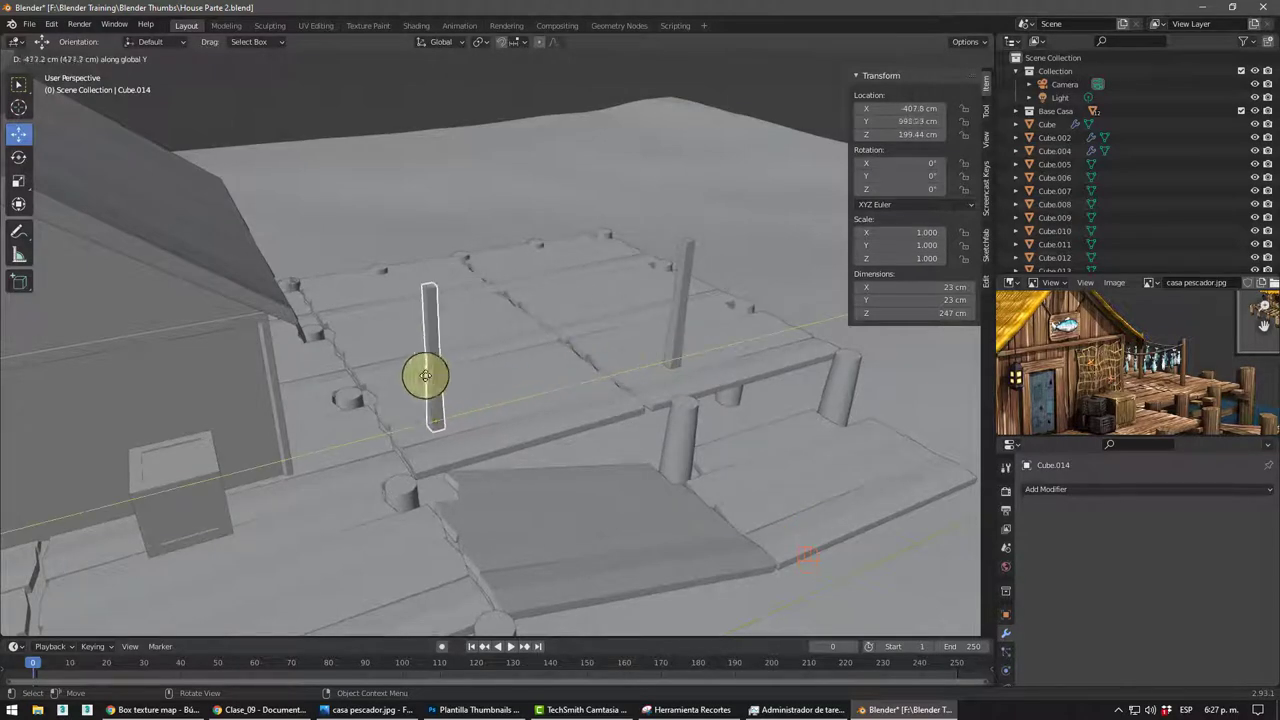
{"action": "middle_click", "coordinate": [508, 411]}
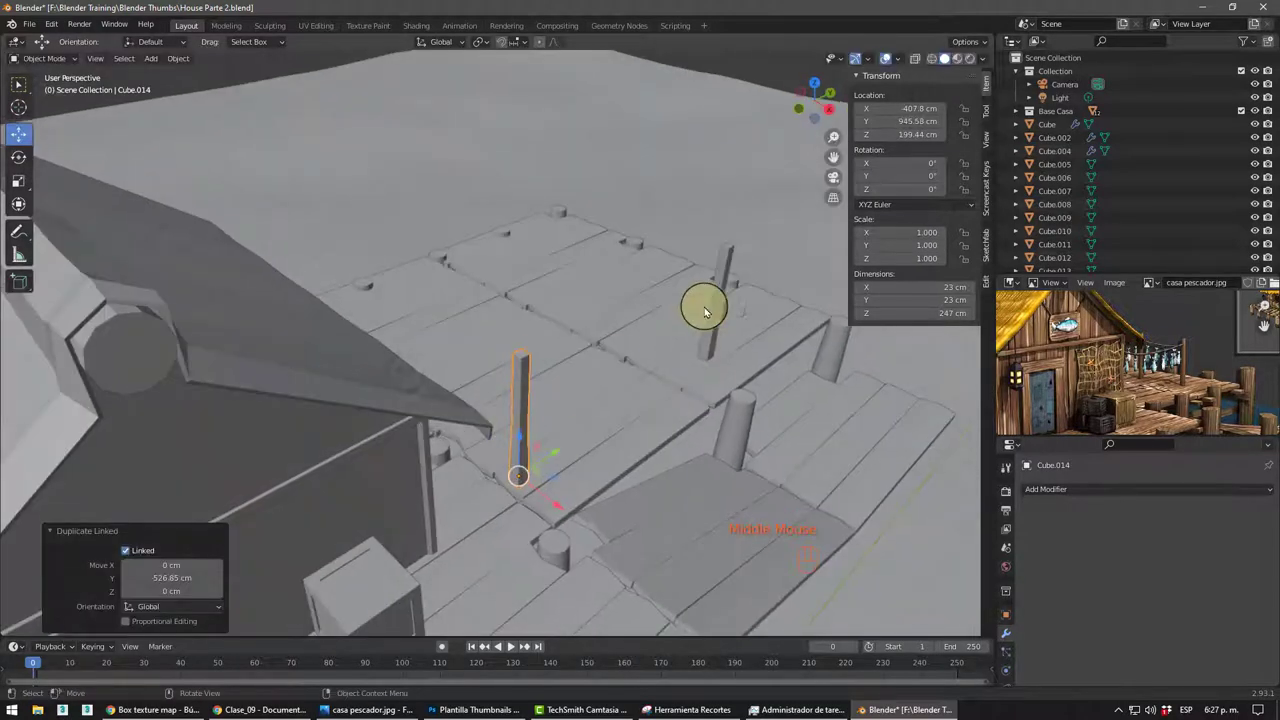
{"action": "left_click_drag", "start_coordinate": [723, 300], "coordinate": [623, 394]}
{"action": "middle_click", "coordinate": [631, 399]}
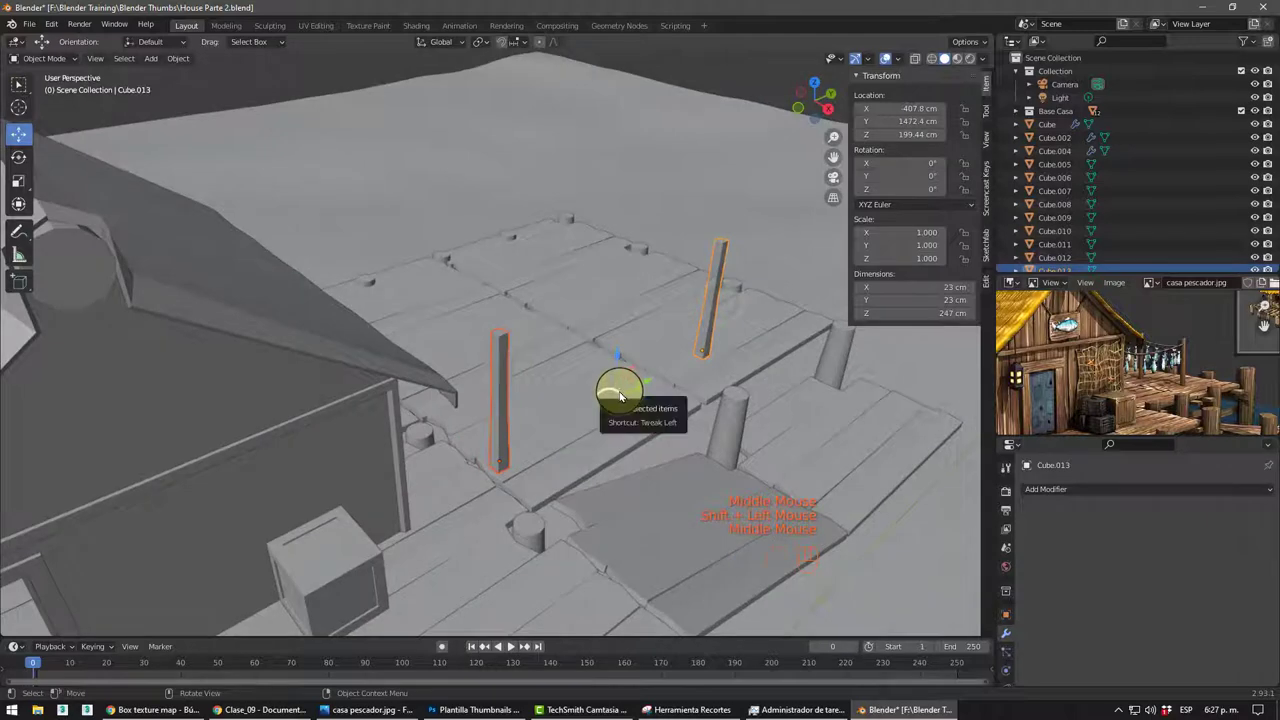
- Duplicate the selected posts sideways and move the copies along the dock
{"action": "key", "text": "alt+d"}
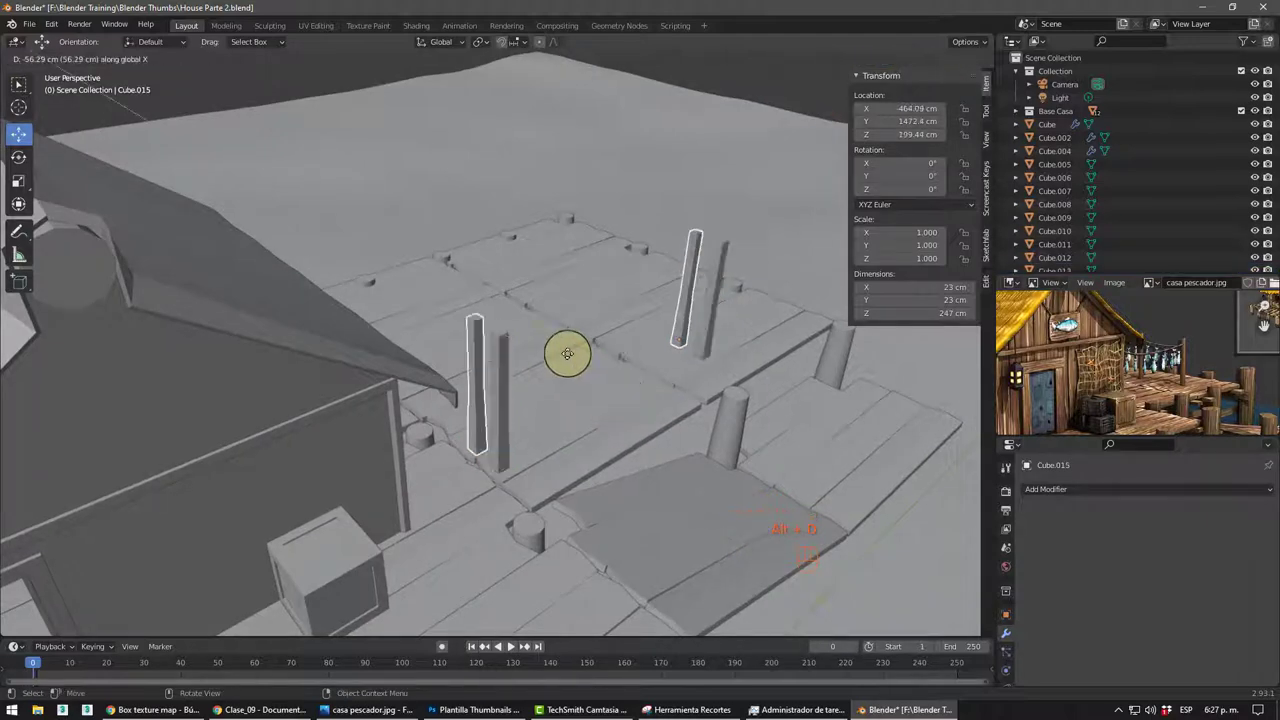
{"action": "scroll", "scroll_direction": "down", "scroll_amount": 3}
{"action": "left_click_drag", "start_coordinate": [555, 339], "coordinate": [434, 328]}
{"action": "middle_click", "coordinate": [478, 357]}
{"action": "scroll", "scroll_direction": "up", "scroll_amount": 3}
{"action": "middle_click", "coordinate": [615, 308]}
{"action": "scroll", "scroll_direction": "up", "scroll_amount": 3}
{"action": "middle_click", "coordinate": [609, 310]}
{"action": "left_click_drag", "start_coordinate": [627, 305], "coordinate": [668, 267]}
{"action": "scroll", "scroll_direction": "up", "scroll_amount": 3}
{"action": "left_click_drag", "start_coordinate": [669, 302], "coordinate": [684, 291]}
{"action": "left_click_drag", "start_coordinate": [675, 311], "coordinate": [723, 287]}
{"action": "middle_click", "coordinate": [626, 303]}
- Add a new curve object to the scene from the Curve list
{"action": "key", "text": "shift+a"}
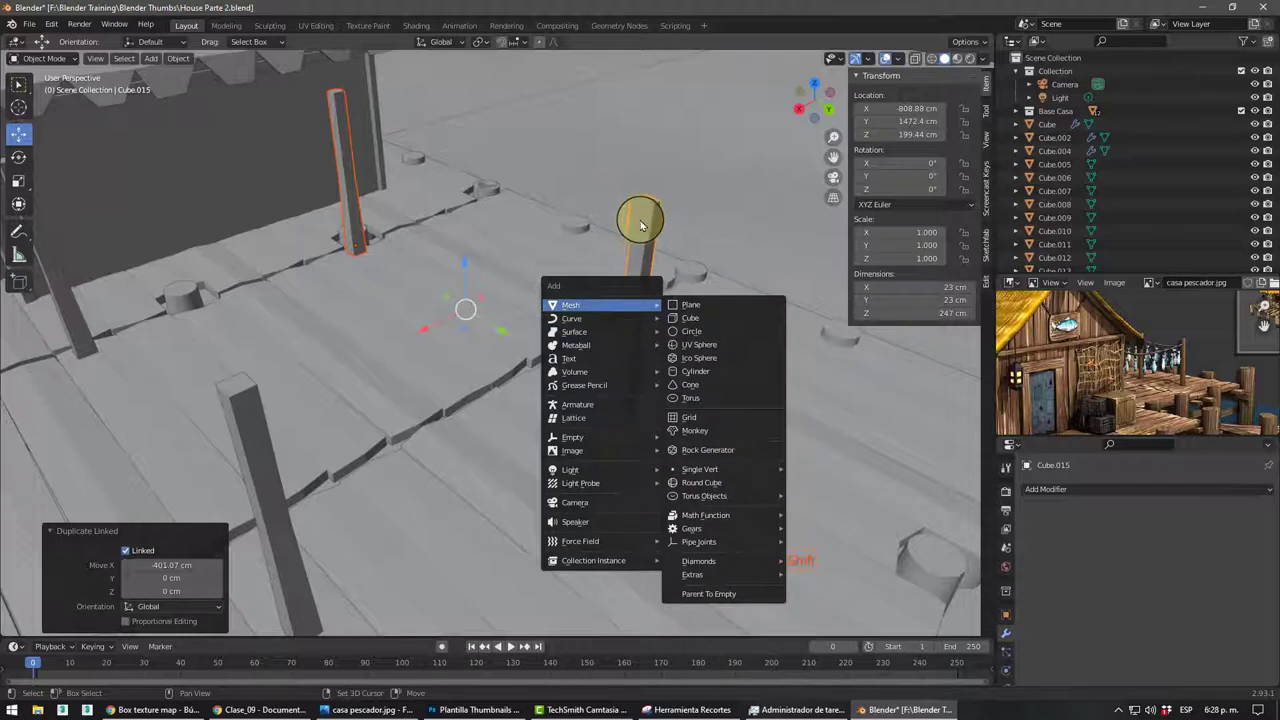
{"action": "left_click_drag", "start_coordinate": [640, 219], "coordinate": [662, 286]}
{"action": "left_click_drag", "start_coordinate": [670, 287], "coordinate": [667, 292]}
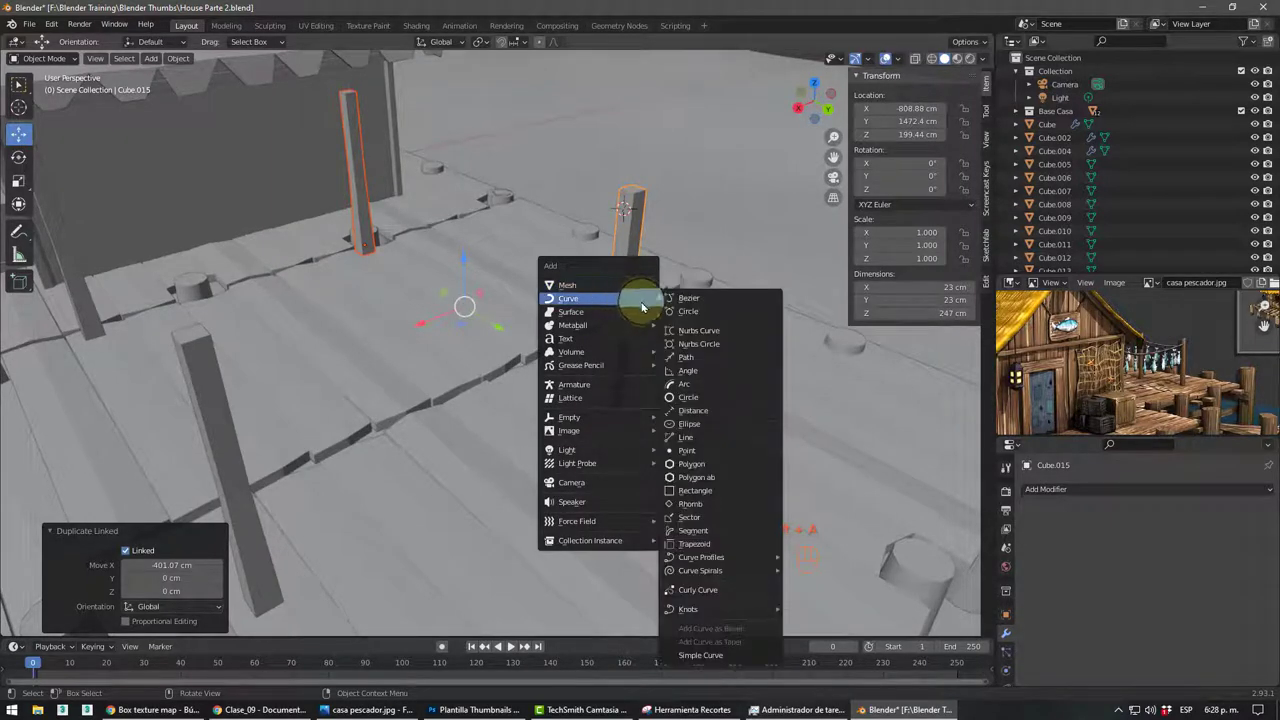
{"action": "left_click_drag", "start_coordinate": [549, 316], "coordinate": [515, 312]}
{"action": "left_click_drag", "start_coordinate": [583, 313], "coordinate": [17, 77]}
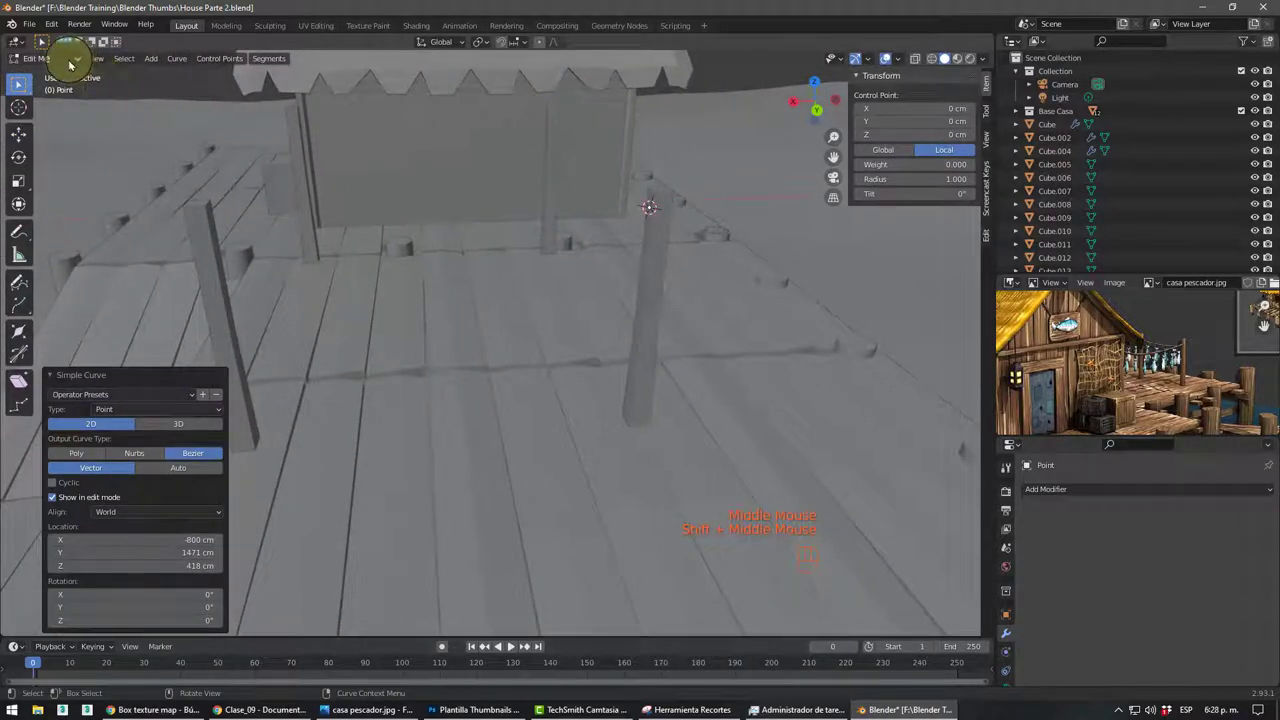
{"action": "middle_click", "coordinate": [17, 77]}
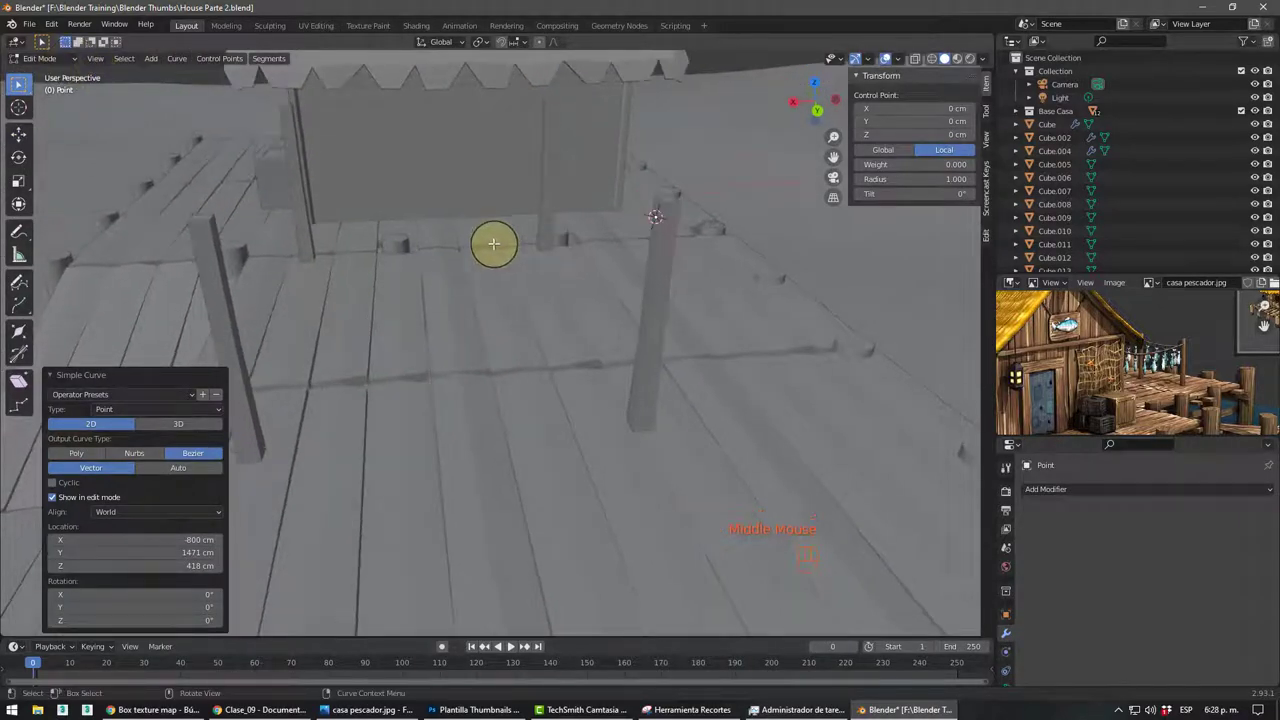
- In top view, move the curve's end points onto two dock posts
{"action": "key", "text": "KP_7"}
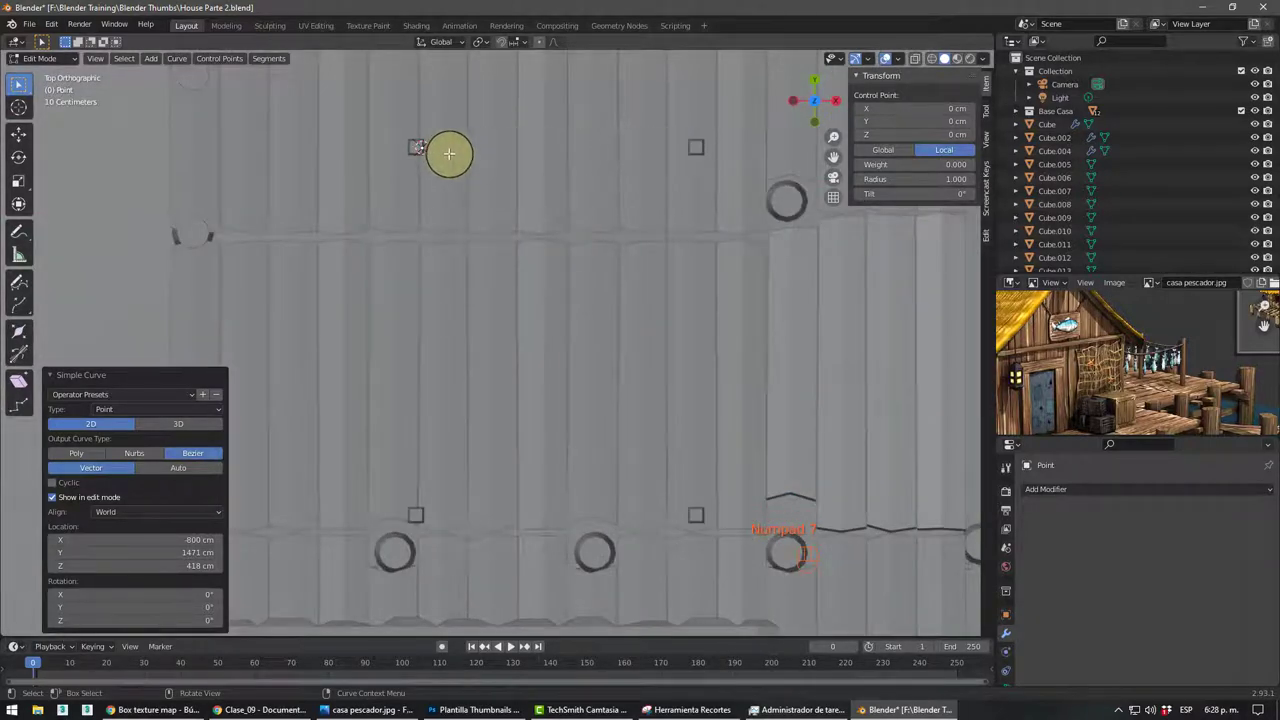
{"action": "key", "text": "e"}
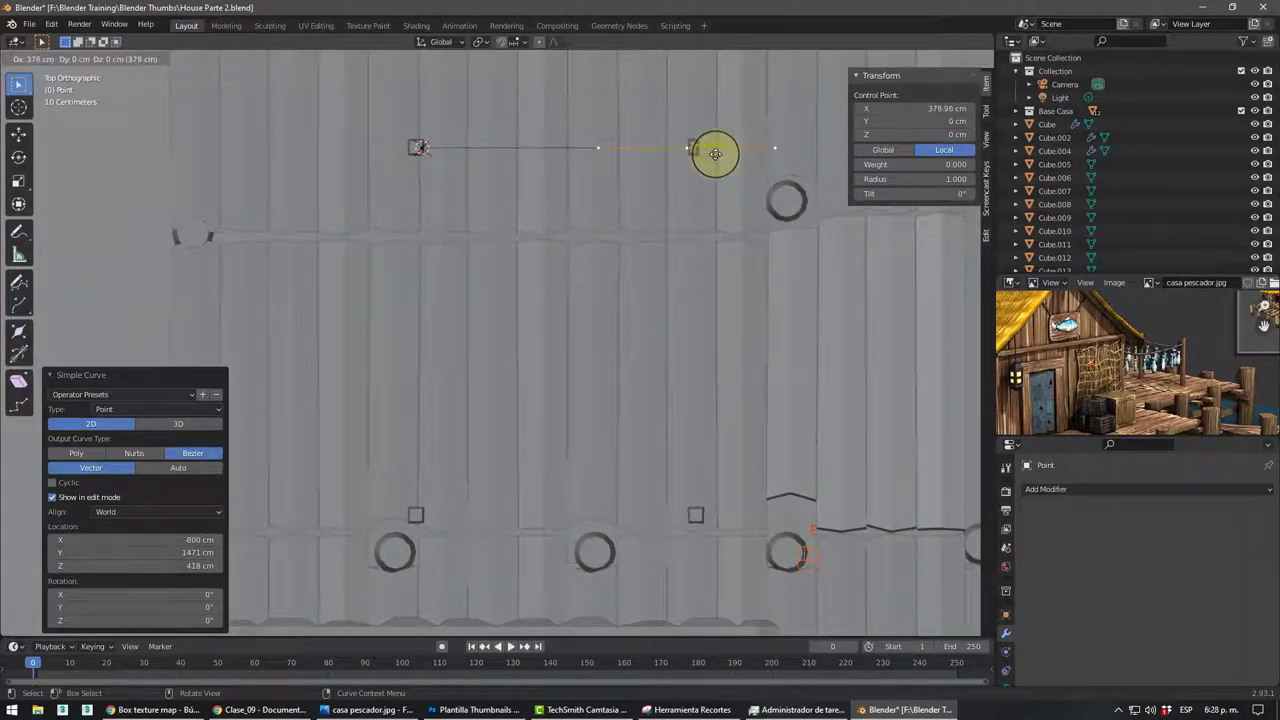
{"action": "left_click", "coordinate": [17, 77]}
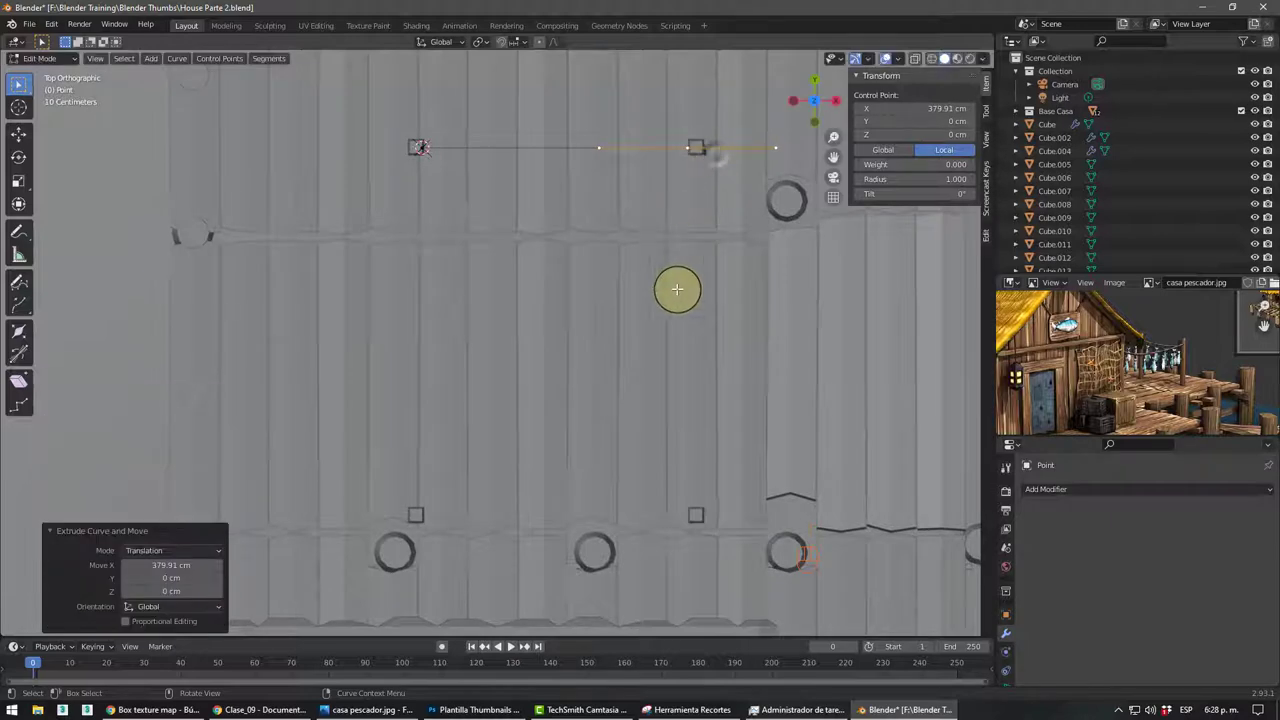
{"action": "scroll", "scroll_direction": "down", "scroll_amount": 3}
{"action": "middle_click", "coordinate": [17, 77]}
{"action": "scroll", "scroll_direction": "up", "scroll_amount": 3}
{"action": "left_click", "coordinate": [17, 77]}
{"action": "middle_click", "coordinate": [17, 77]}
- Subdivide the curve to add a middle point and move it
{"action": "right_click", "coordinate": [17, 77]}
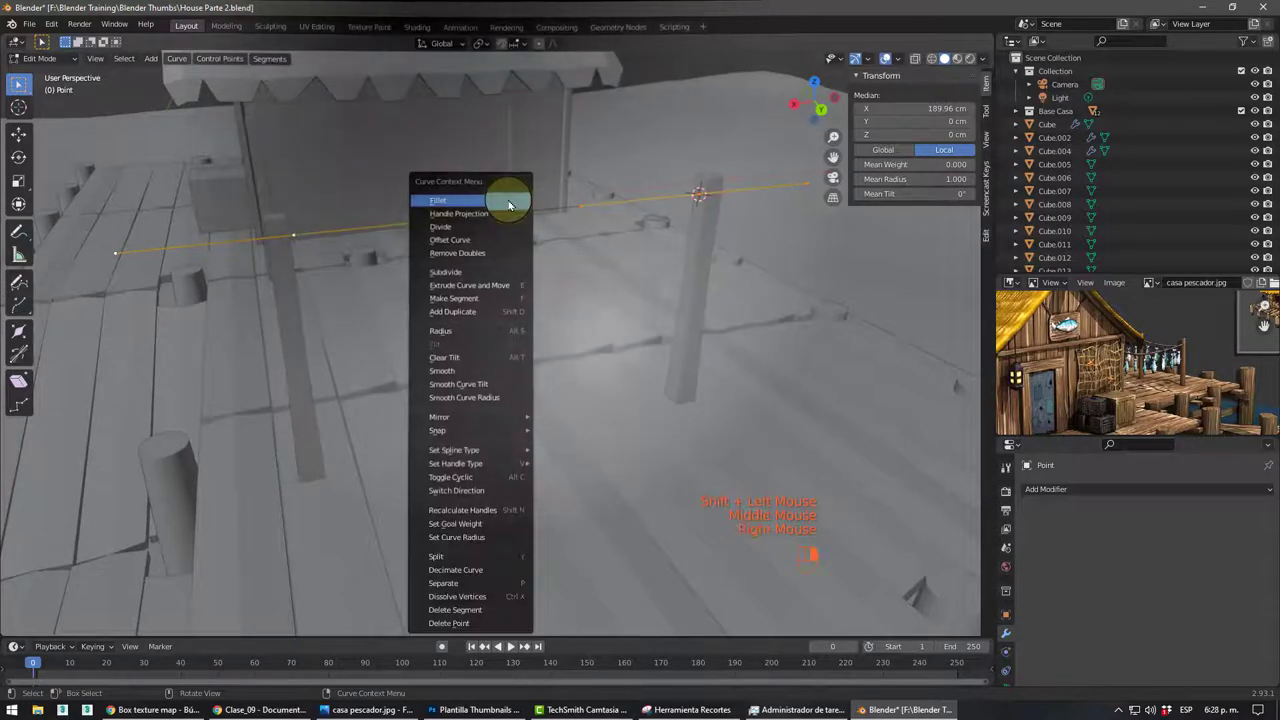
{"action": "left_click", "coordinate": [17, 77]}
{"action": "key", "text": "g"}
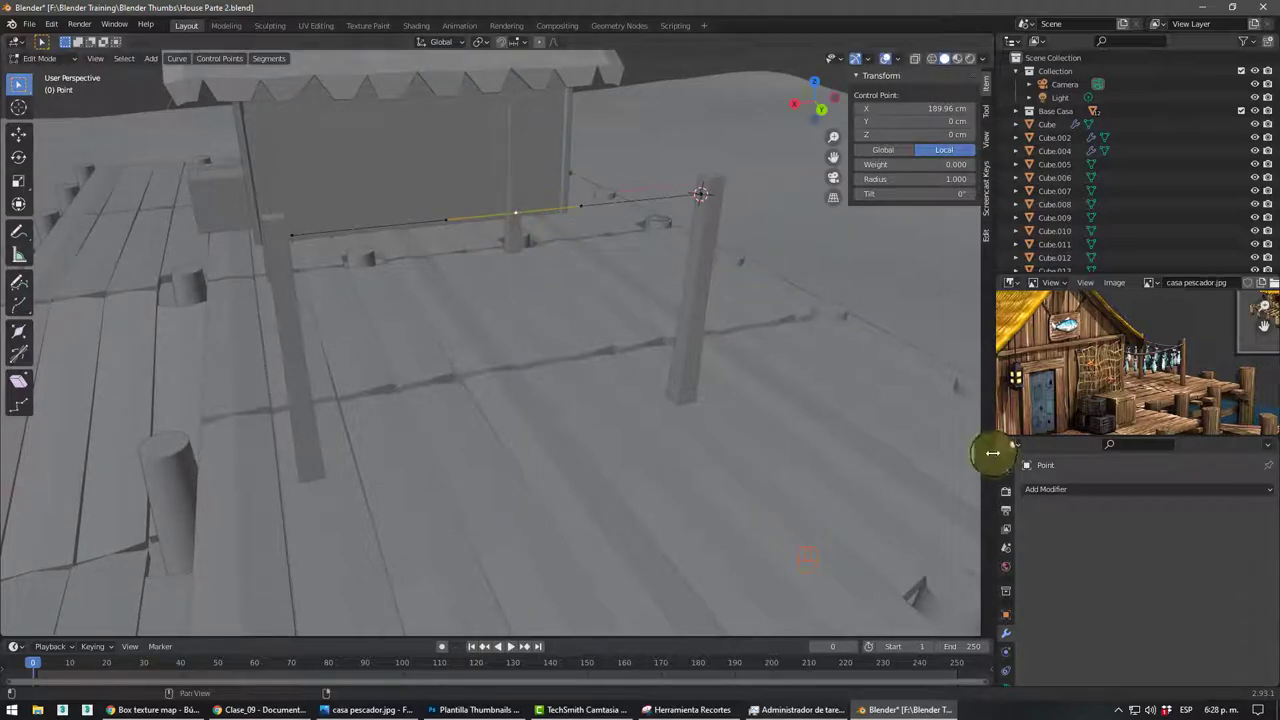
{"action": "scroll", "scroll_direction": "down", "scroll_amount": 3}
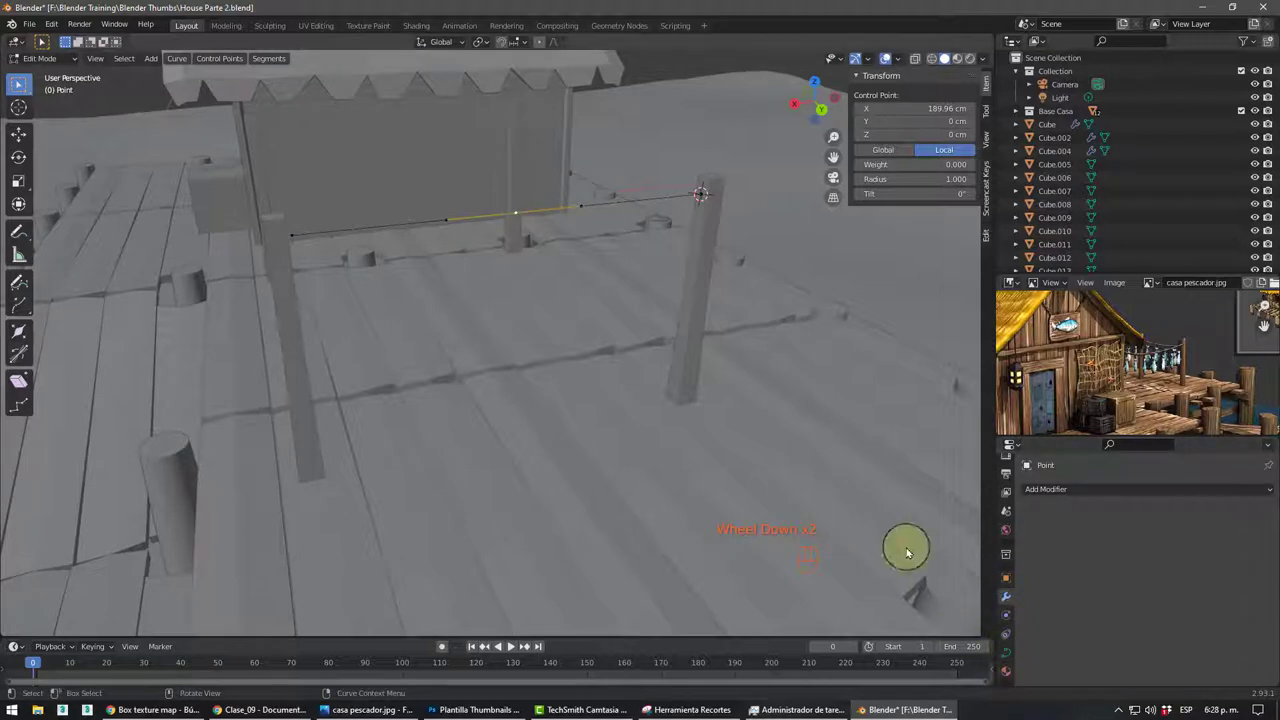
{"action": "scroll", "scroll_direction": "up", "scroll_amount": 3}
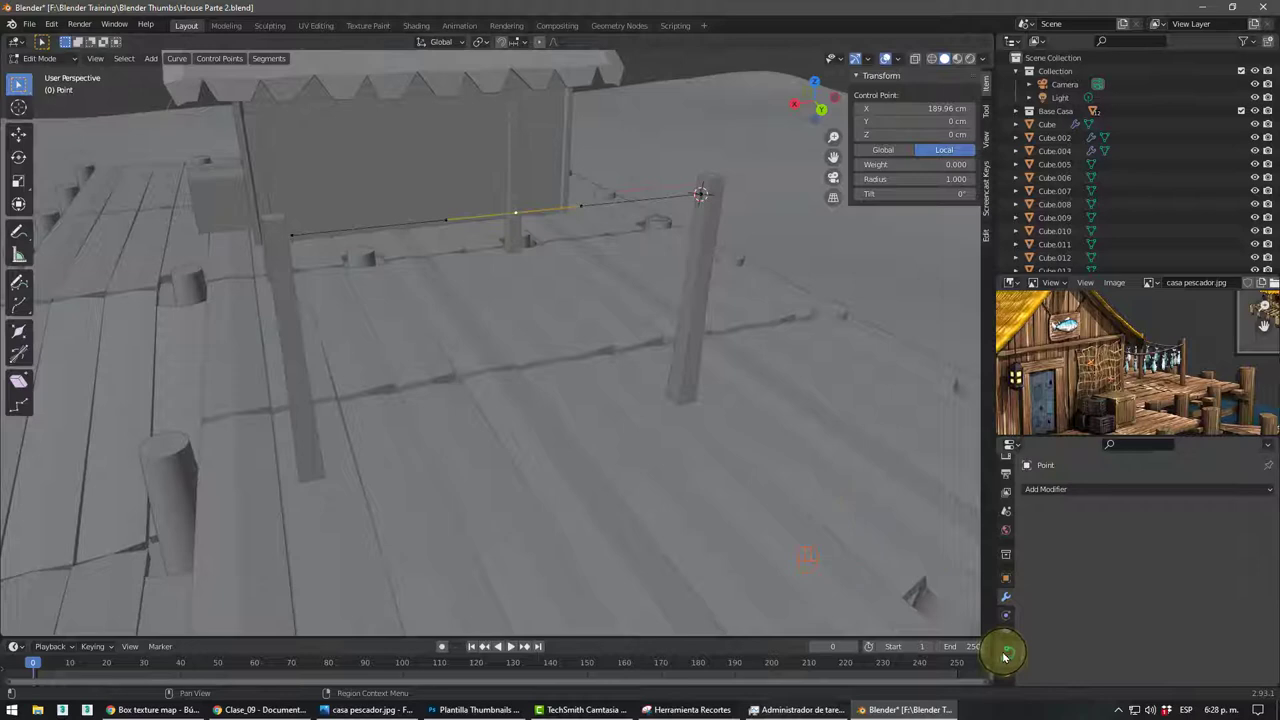
- Set the curve to 3D and lower its middle point so the line sags
{"action": "left_click", "coordinate": [1007, 654]}
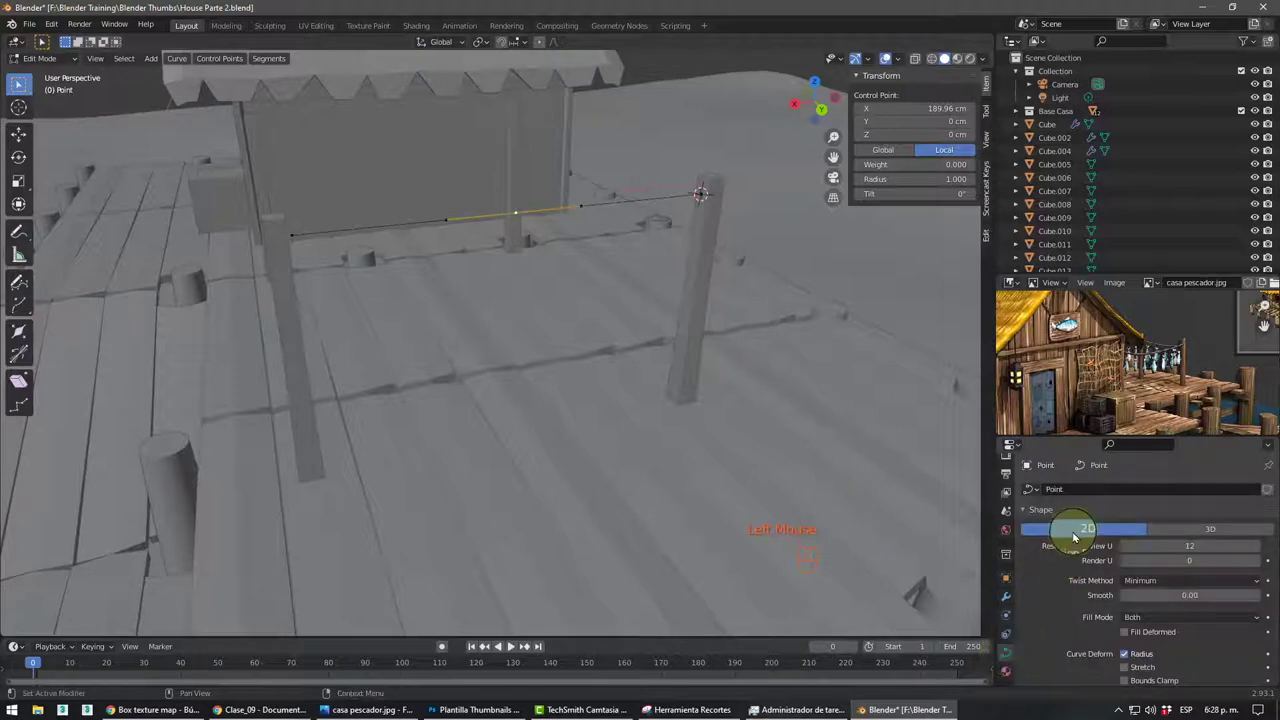
{"action": "left_click", "coordinate": [17, 77]}
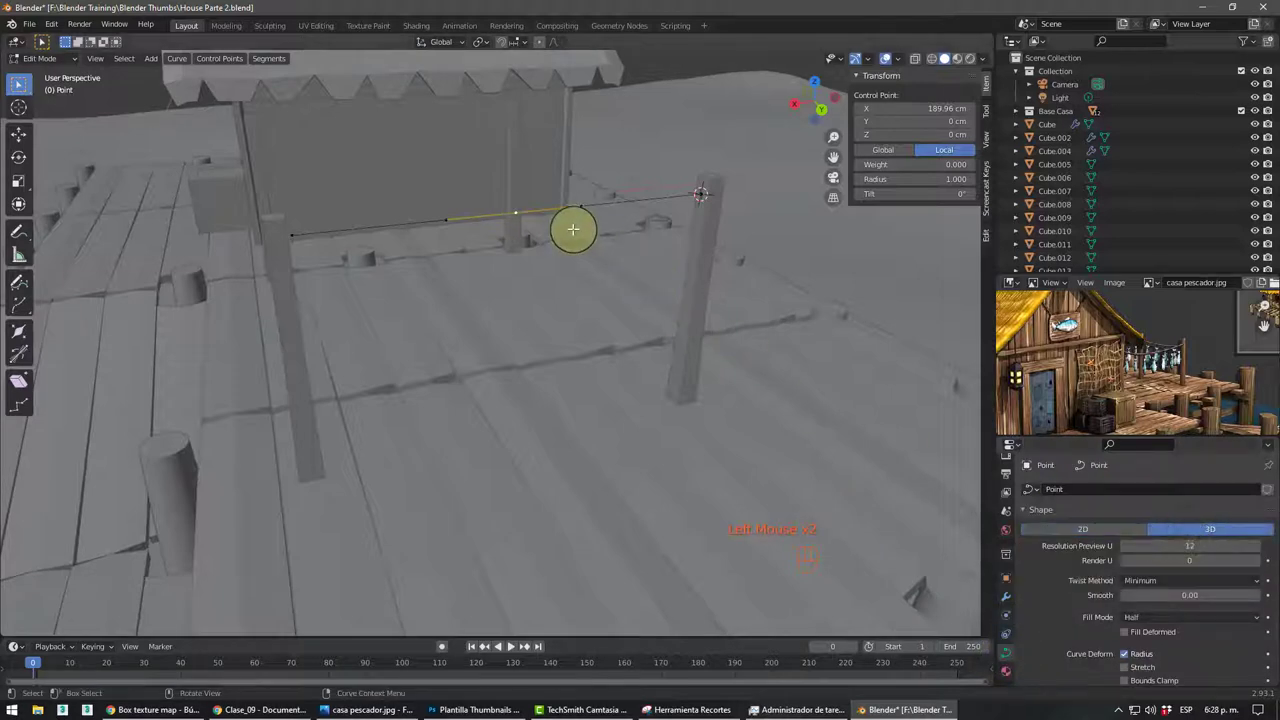
{"action": "key", "text": "g"}
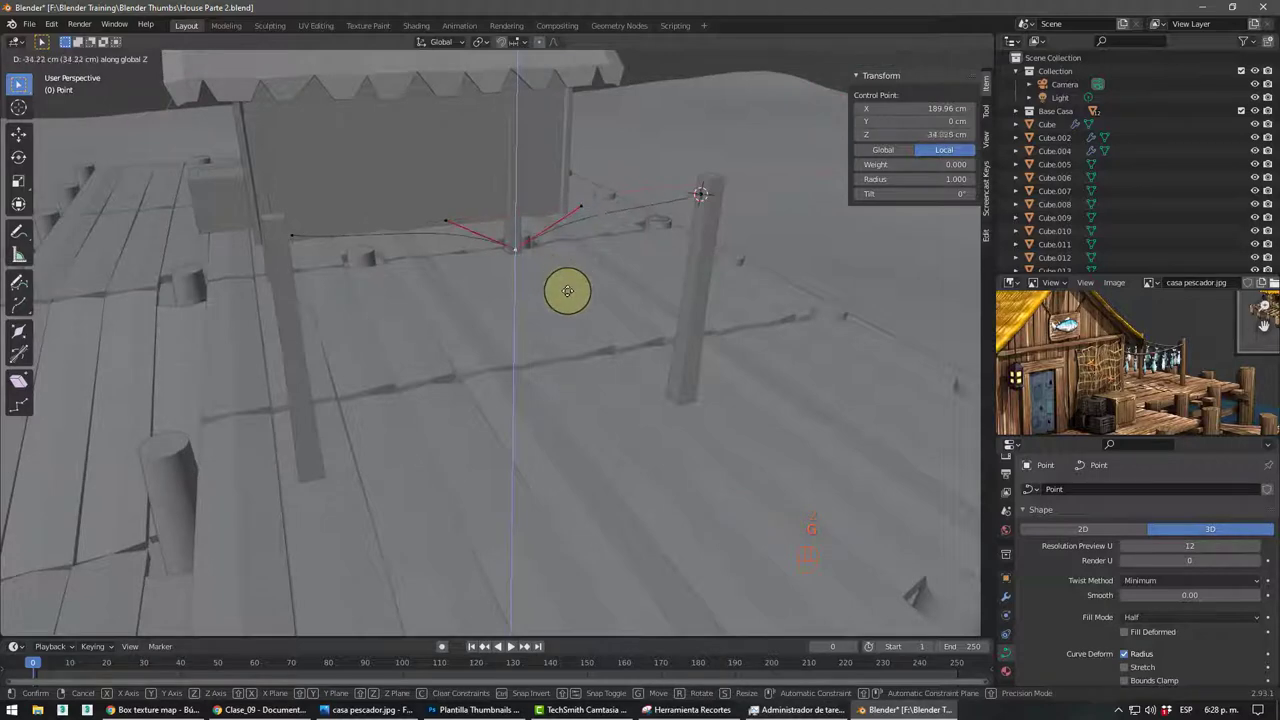
{"action": "scroll", "scroll_direction": "up", "scroll_amount": 3}
{"action": "scroll", "scroll_direction": "down", "scroll_amount": 3}
{"action": "middle_click", "coordinate": [17, 77]}
{"action": "middle_click", "coordinate": [17, 77]}
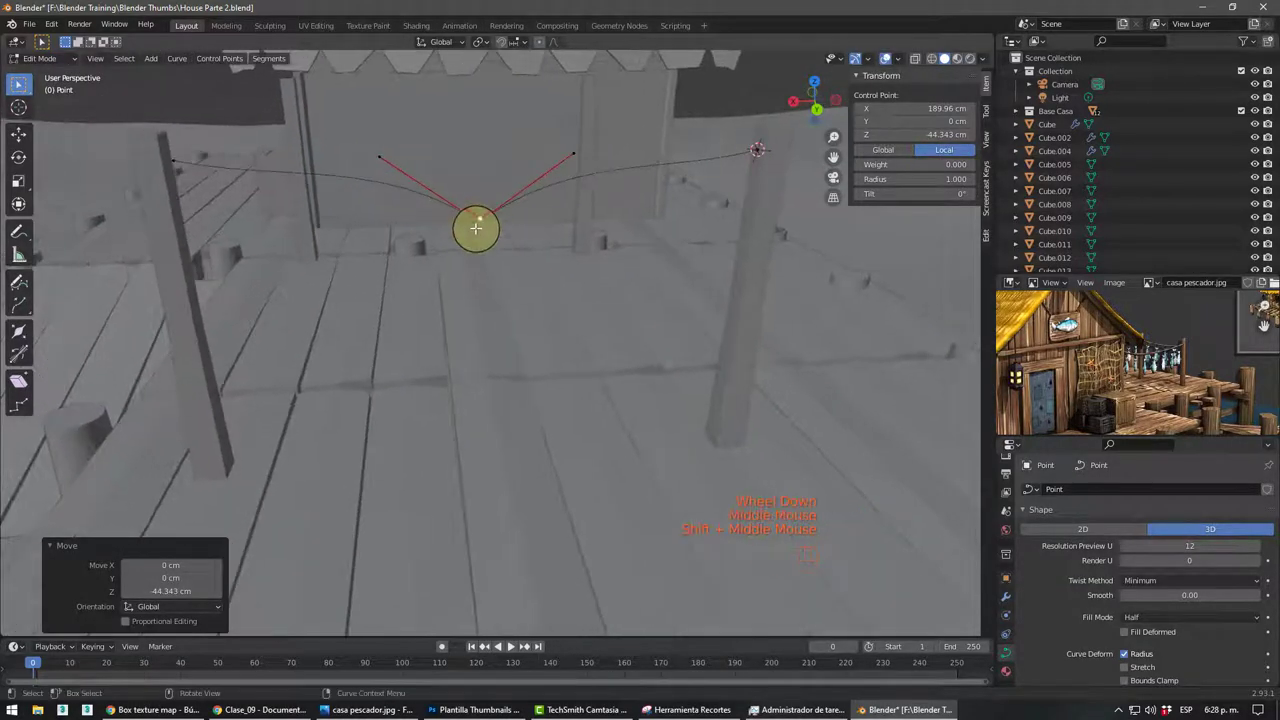
- Align and flatten the low point's handles into a smooth dip, then include the end points in the selection
{"action": "key", "text": "v"}
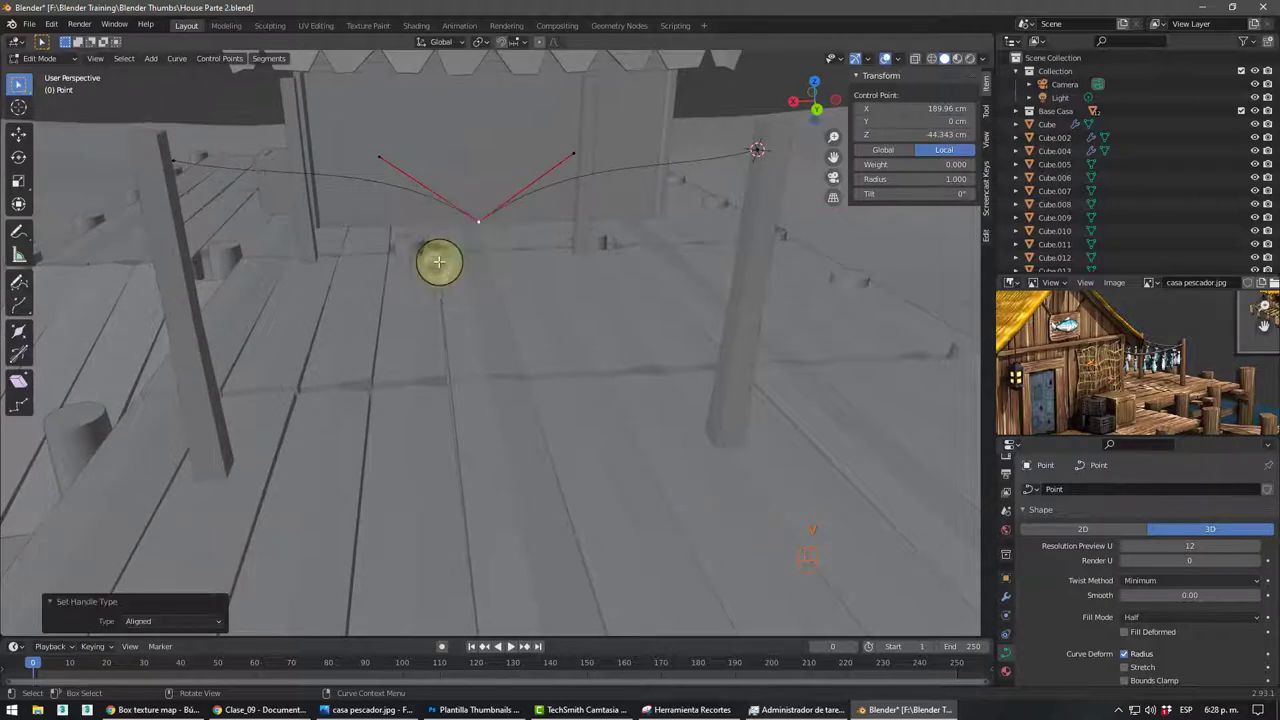
{"action": "left_click_drag", "start_coordinate": [386, 153], "coordinate": [620, 312]}
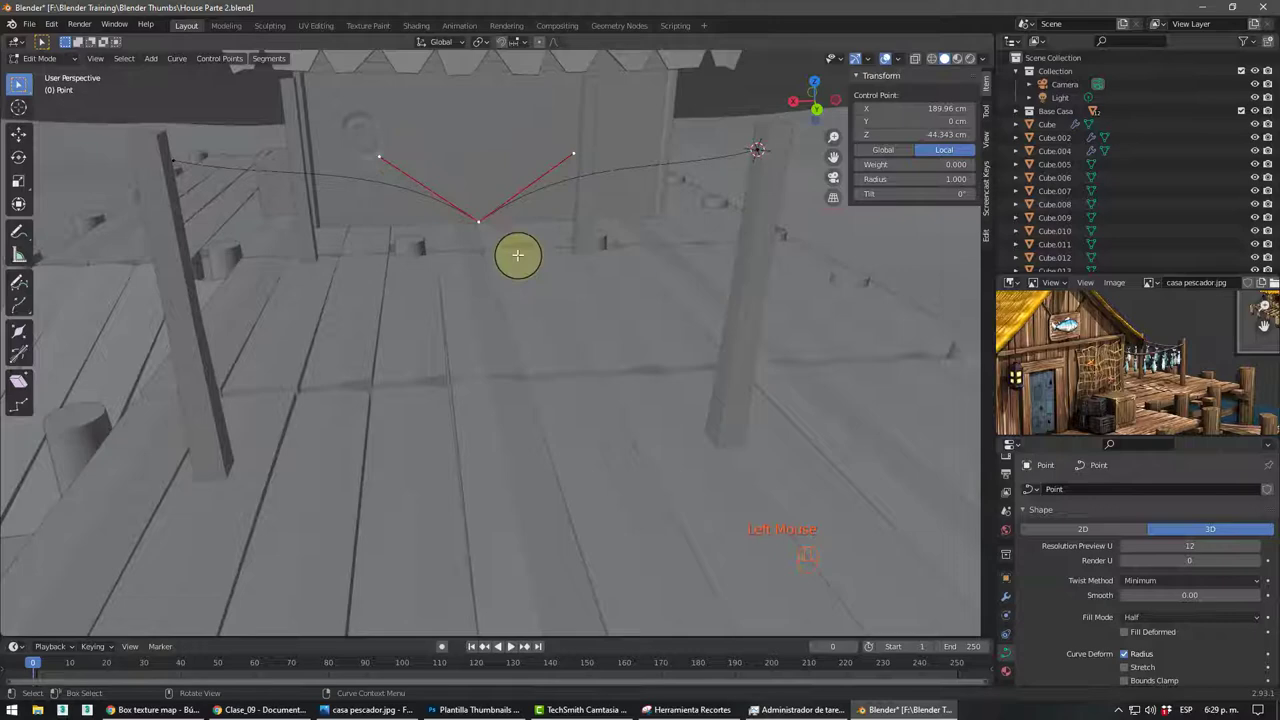
{"action": "key", "text": "v"}
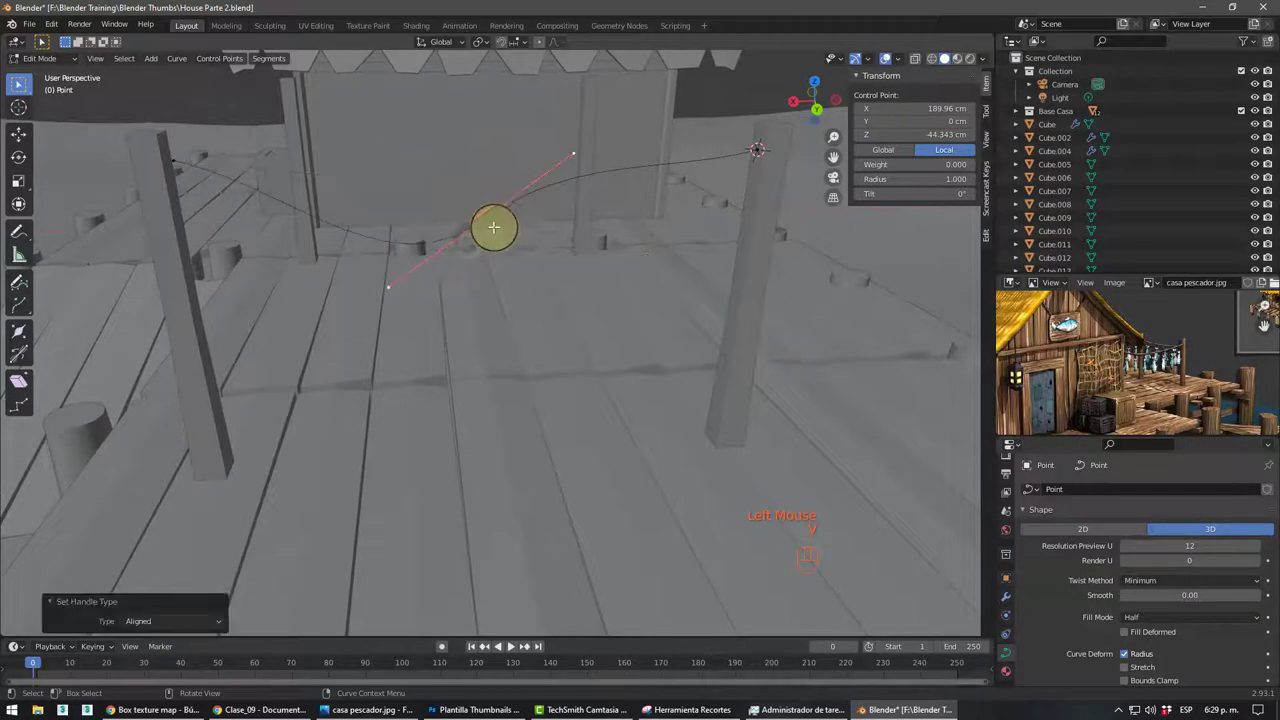
{"action": "scroll", "scroll_direction": "down", "scroll_amount": 3}
{"action": "left_click_drag", "start_coordinate": [620, 269], "coordinate": [653, 247]}
{"action": "left_click_drag", "start_coordinate": [617, 250], "coordinate": [558, 246]}
{"action": "key", "text": "2"}
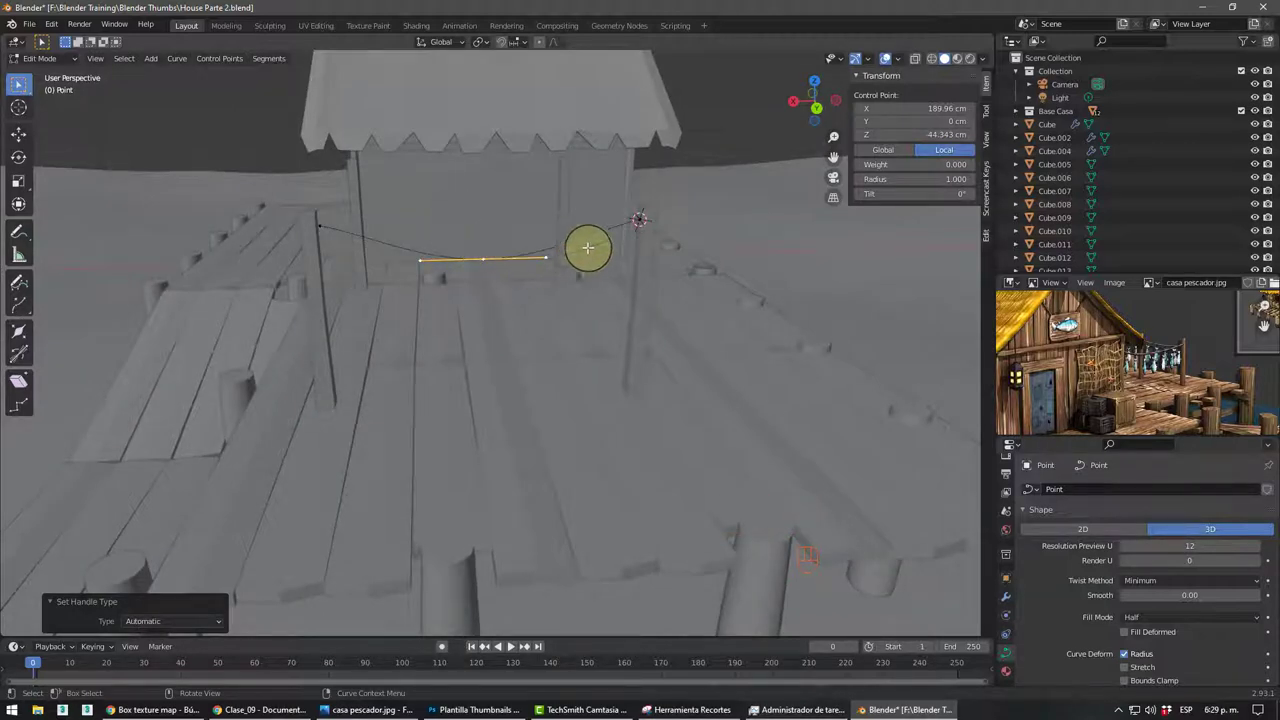
{"action": "left_click_drag", "start_coordinate": [662, 238], "coordinate": [691, 320]}
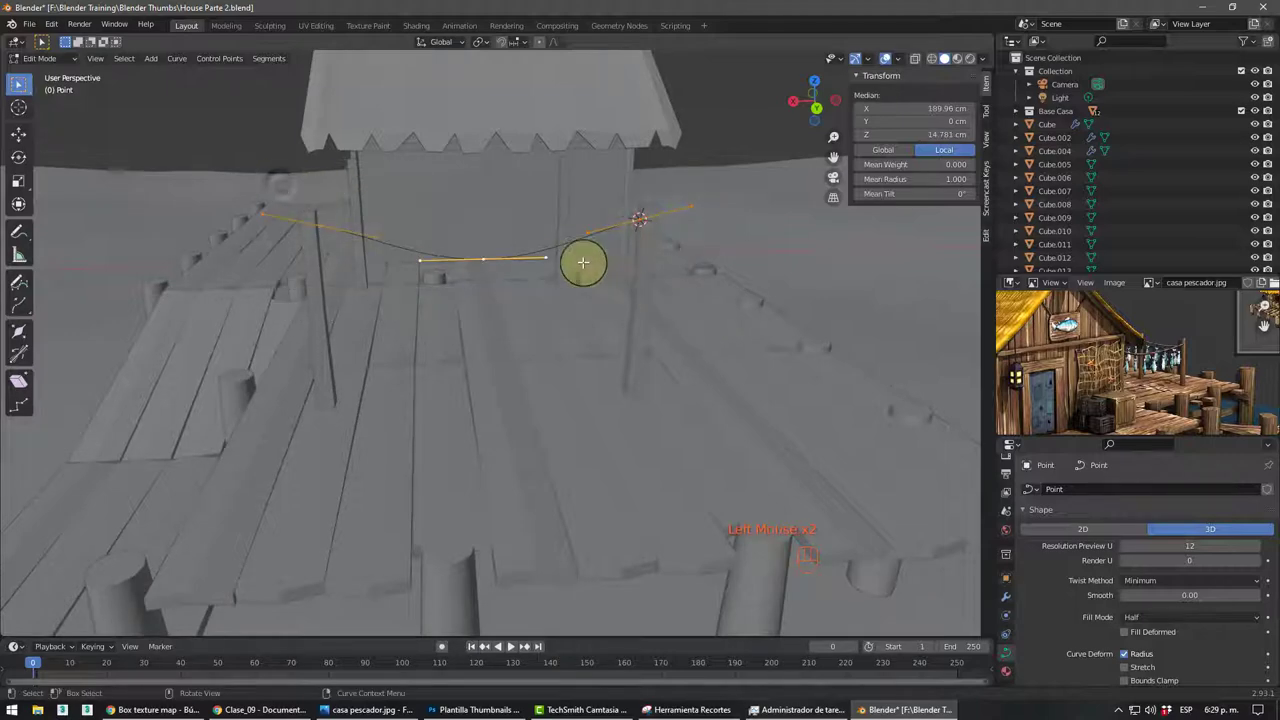
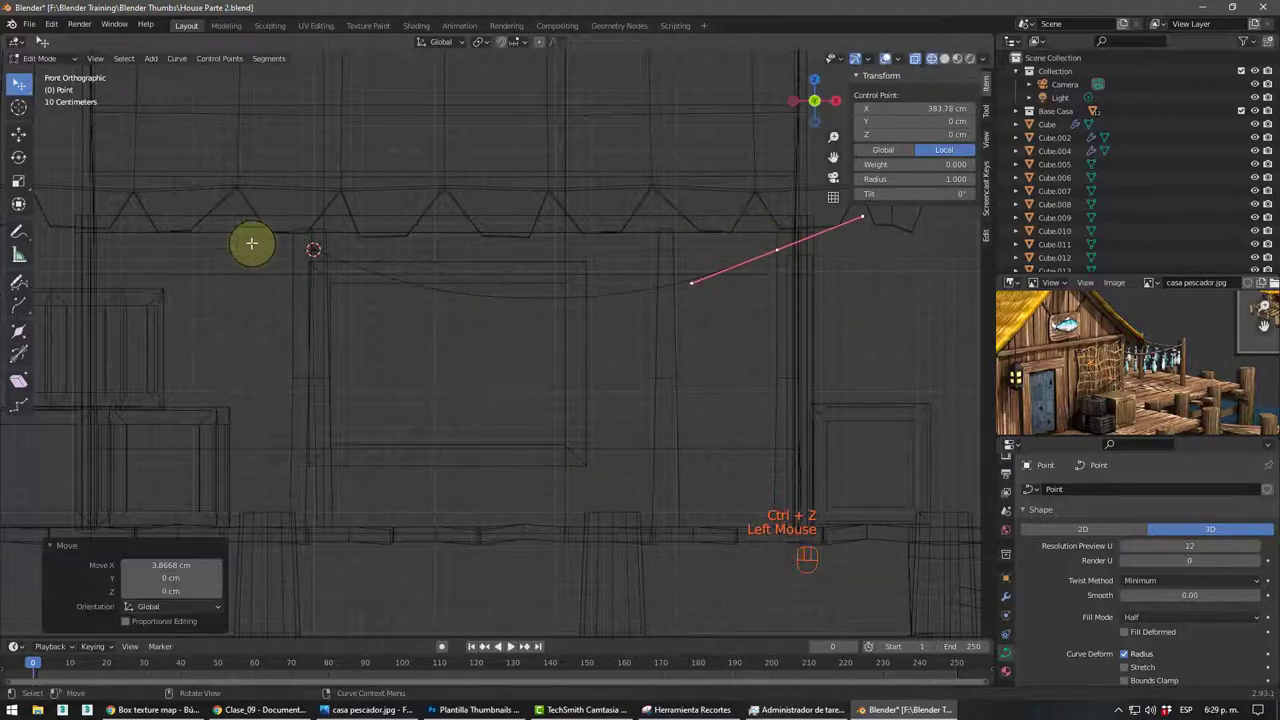
- Leave the rope's point editing and bring the dock post's top into close view
{"action": "scroll", "scroll_direction": "down", "scroll_amount": 3}
{"action": "left_click_drag", "start_coordinate": [528, 335], "coordinate": [518, 340]}
{"action": "scroll", "scroll_direction": "down", "scroll_amount": 3}
{"action": "key", "text": "shift+z"}
{"action": "left_click_drag", "start_coordinate": [627, 365], "coordinate": [563, 355]}
{"action": "scroll", "scroll_direction": "up", "scroll_amount": 3}
{"action": "left_click_drag", "start_coordinate": [653, 377], "coordinate": [632, 374]}
{"action": "left_click_drag", "start_coordinate": [684, 393], "coordinate": [639, 354]}
{"action": "scroll", "scroll_direction": "up", "scroll_amount": 3}
{"action": "middle_click", "coordinate": [680, 332]}
{"action": "scroll", "scroll_direction": "up", "scroll_amount": 3}
{"action": "scroll", "scroll_direction": "down", "scroll_amount": 3}
{"action": "middle_click", "coordinate": [726, 353]}
{"action": "scroll", "scroll_direction": "up", "scroll_amount": 3}
{"action": "key", "text": "Tab"}
{"action": "left_click_drag", "start_coordinate": [778, 345], "coordinate": [770, 405]}
{"action": "middle_click", "coordinate": [723, 411]}
- Add a Bezier circle at the post and squash its points along X toward the post corners
{"action": "key", "text": "shift+a"}
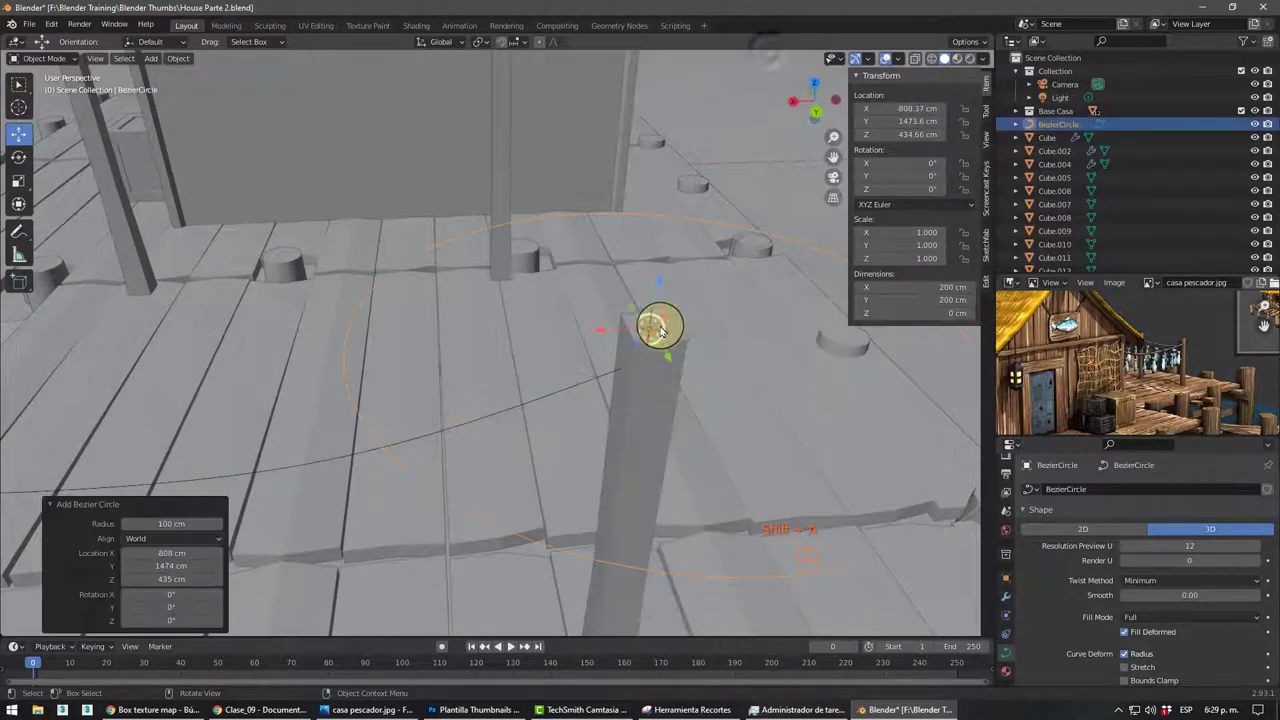
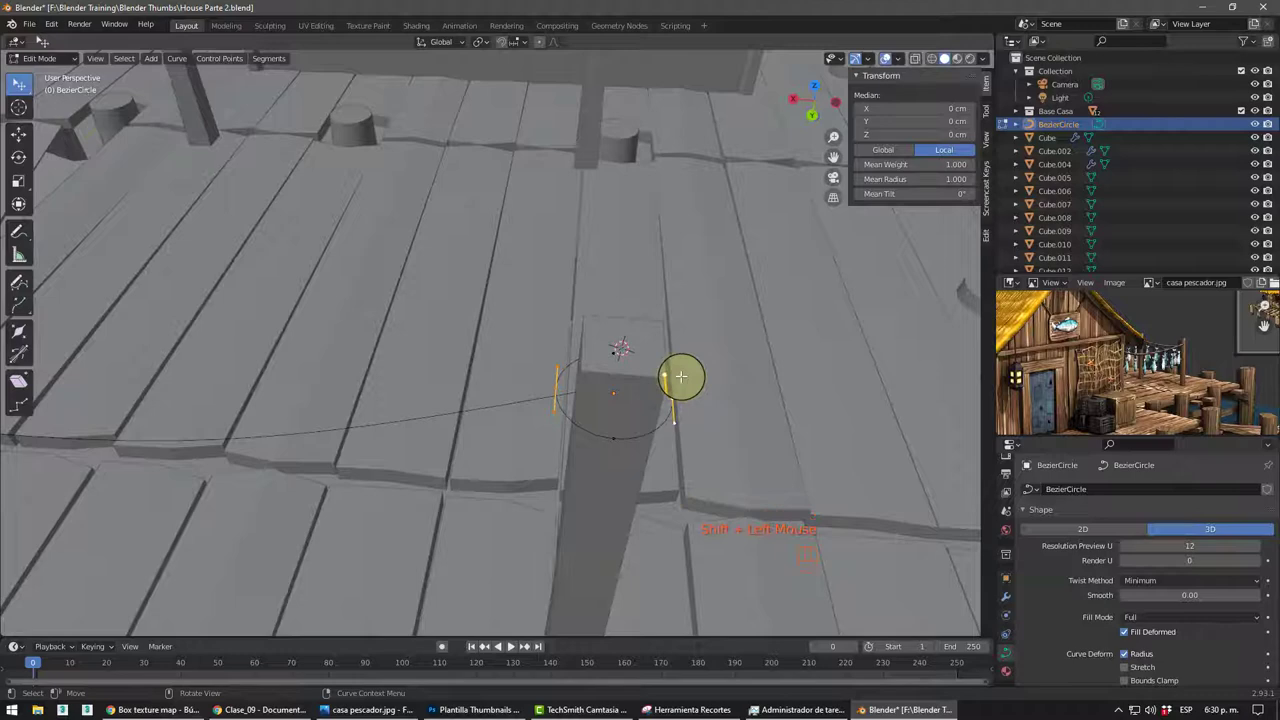
{"action": "key", "text": "s"}
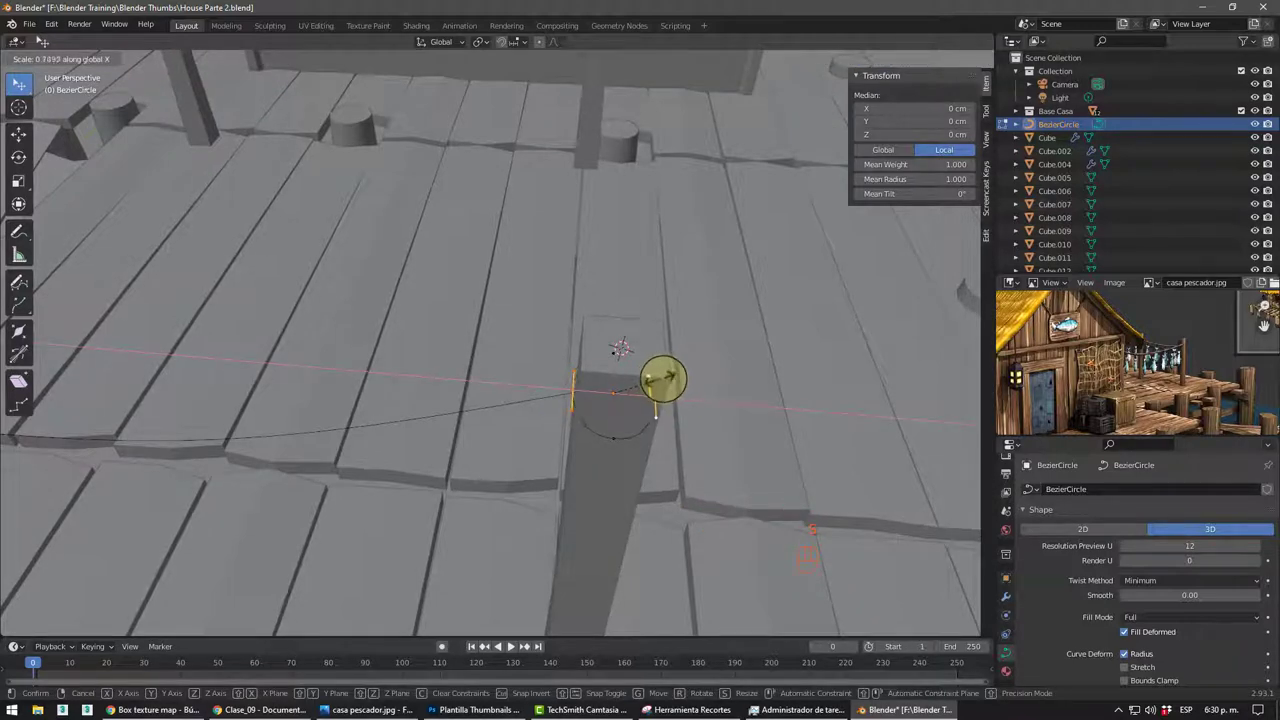
{"action": "middle_click", "coordinate": [653, 393]}
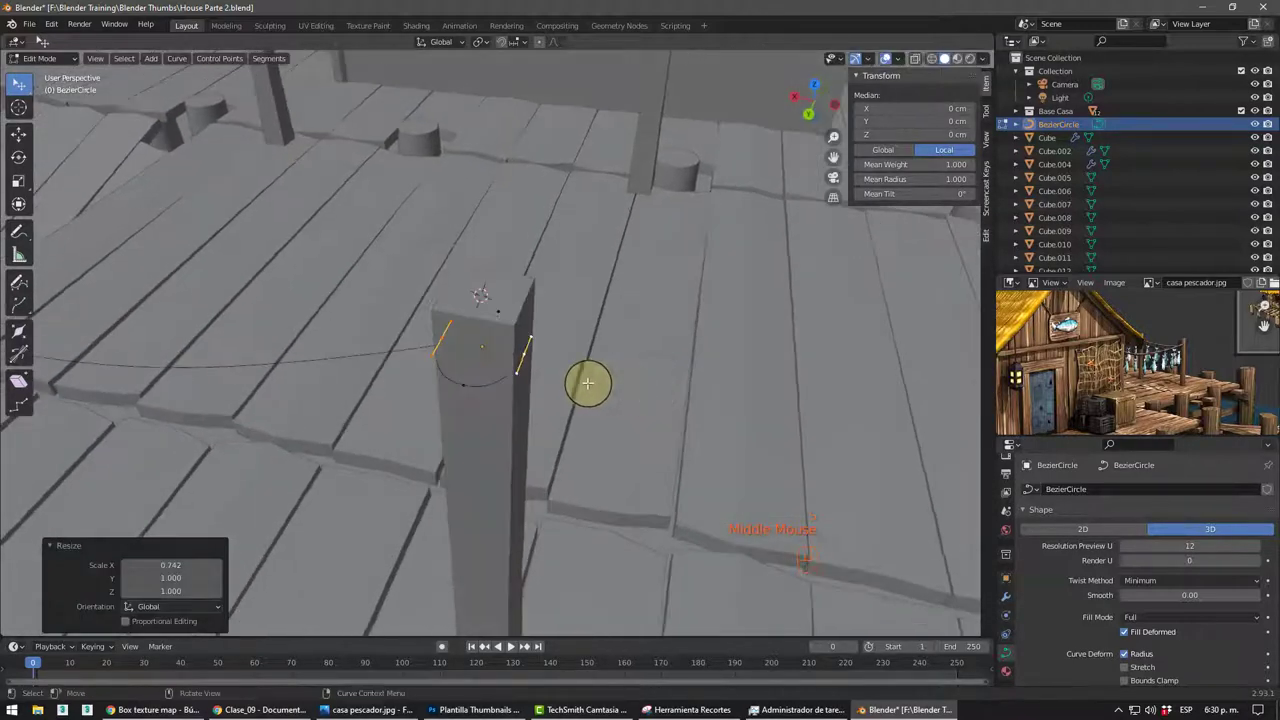
{"action": "left_click", "coordinate": [479, 395]}
{"action": "left_click_drag", "start_coordinate": [516, 432], "coordinate": [413, 427]}
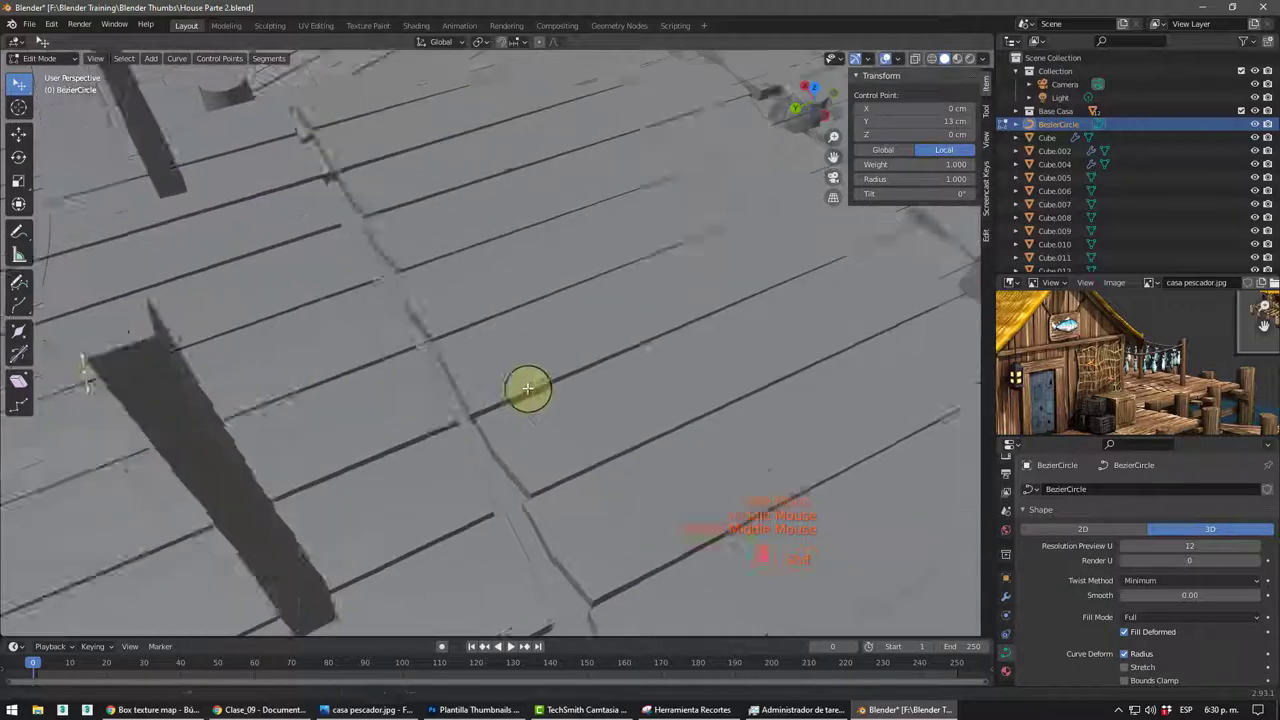
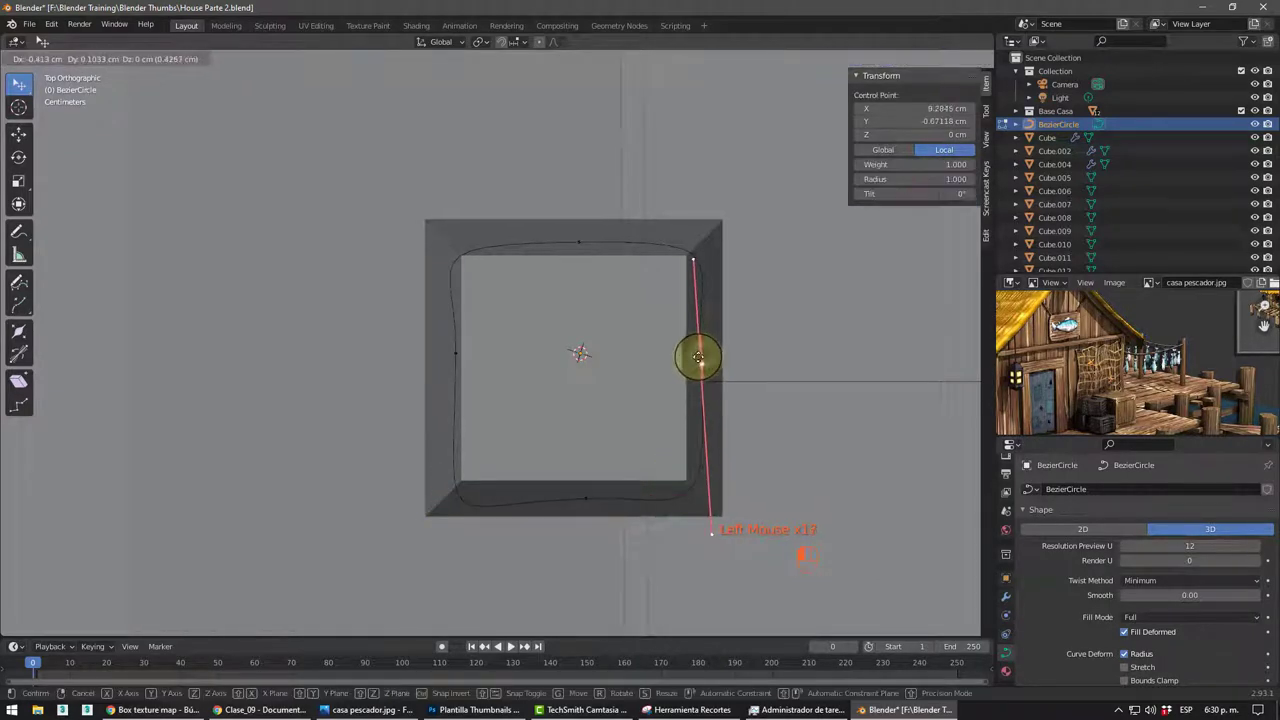
- Add a rectangle curve widened to the post, snap its corners to the post, and delete the old circle points
{"action": "key", "text": "shift+a"}
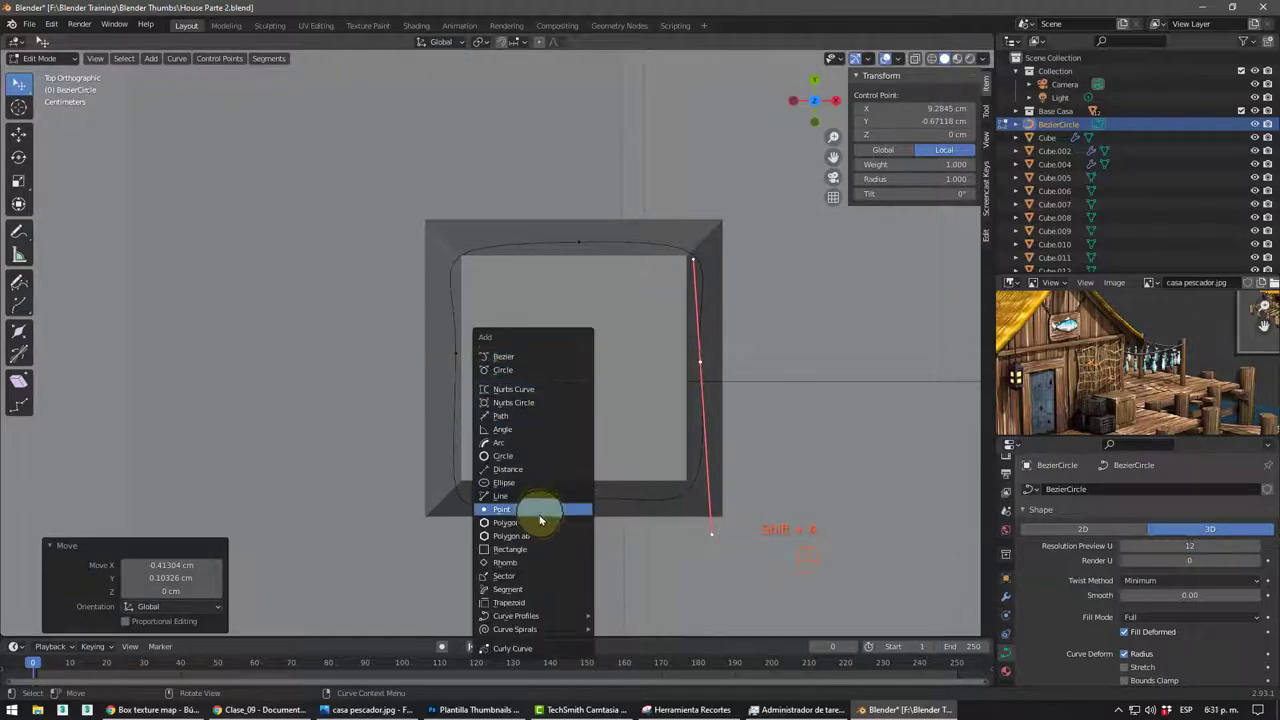
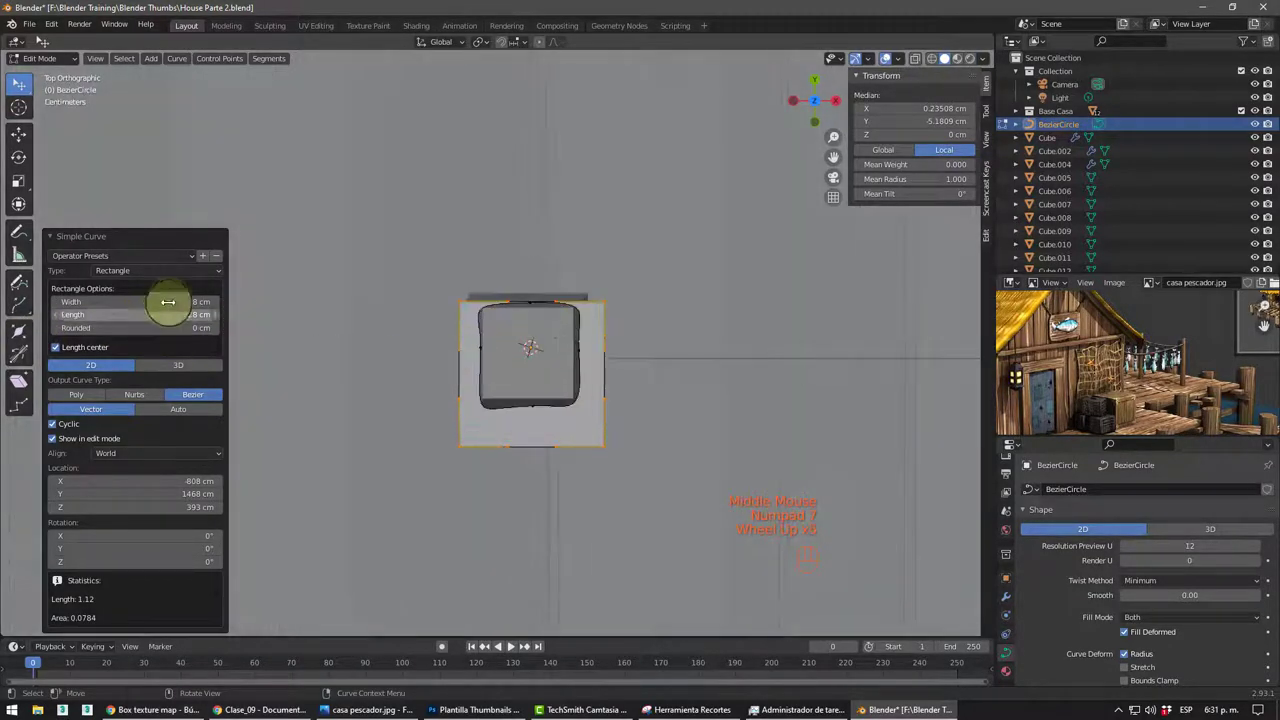
{"action": "scroll", "scroll_direction": "up", "scroll_amount": 3}
{"action": "left_click", "coordinate": [162, 308]}
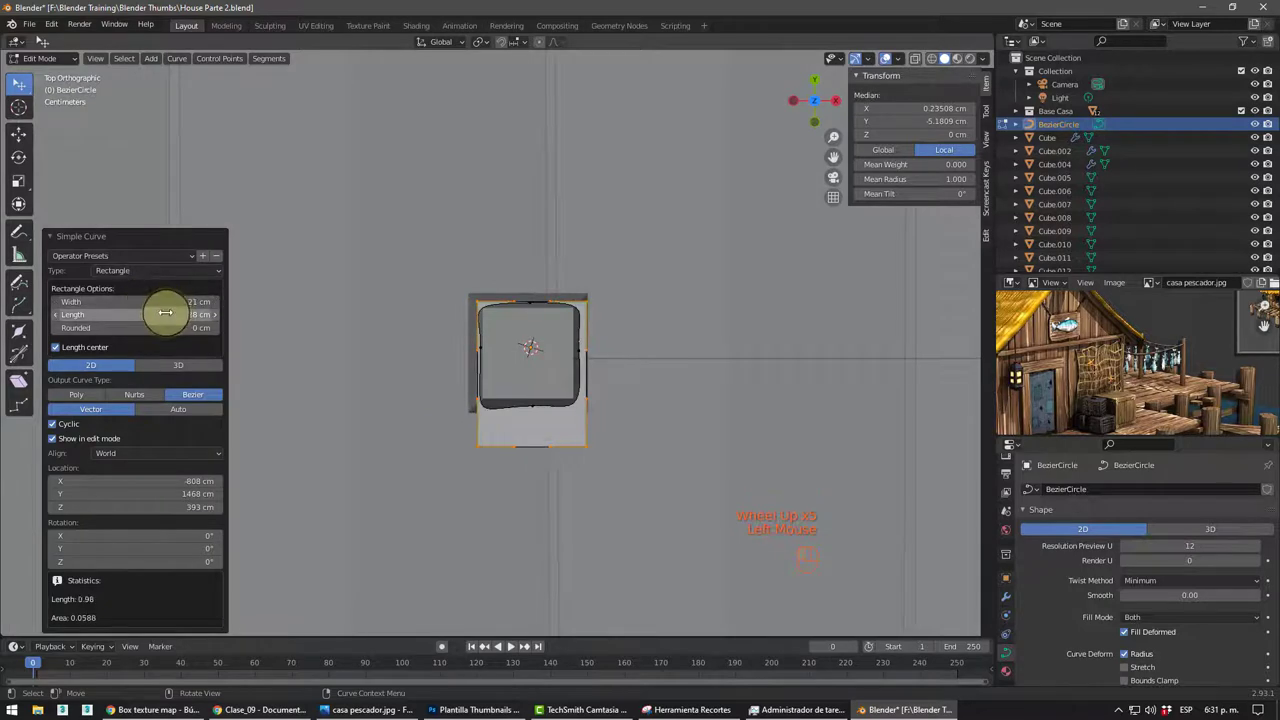
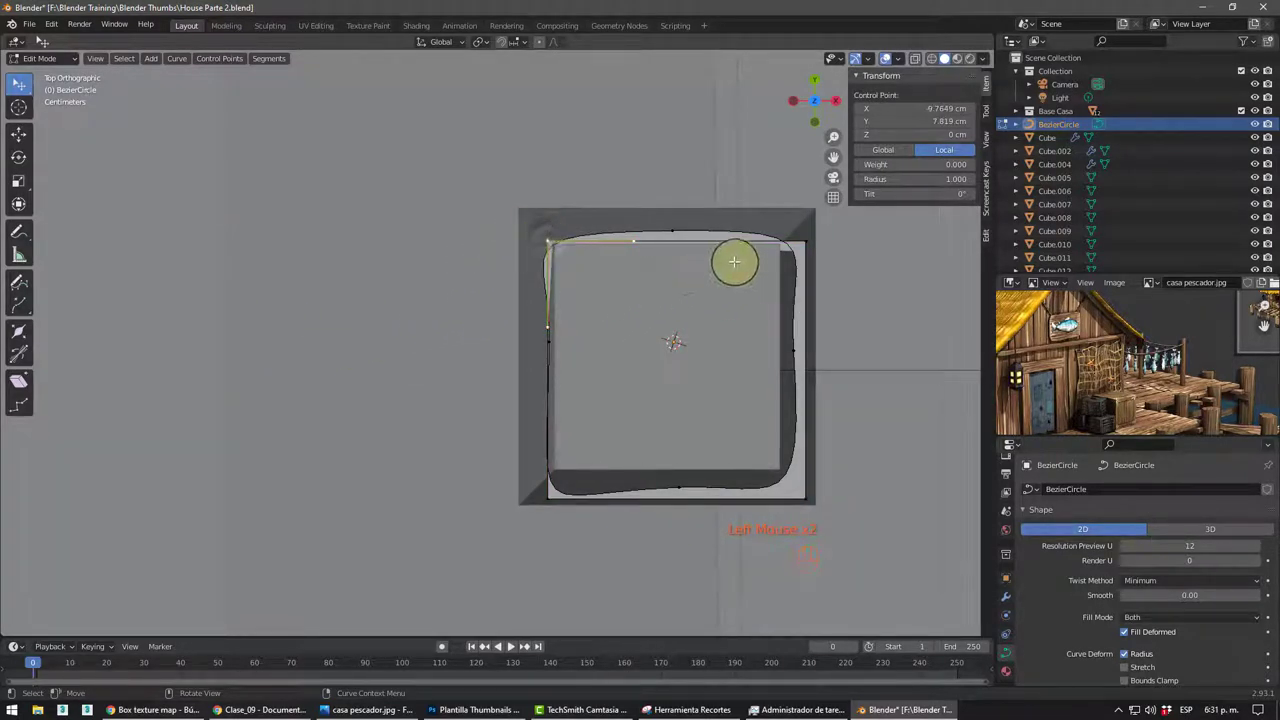
{"action": "key", "text": "g"}
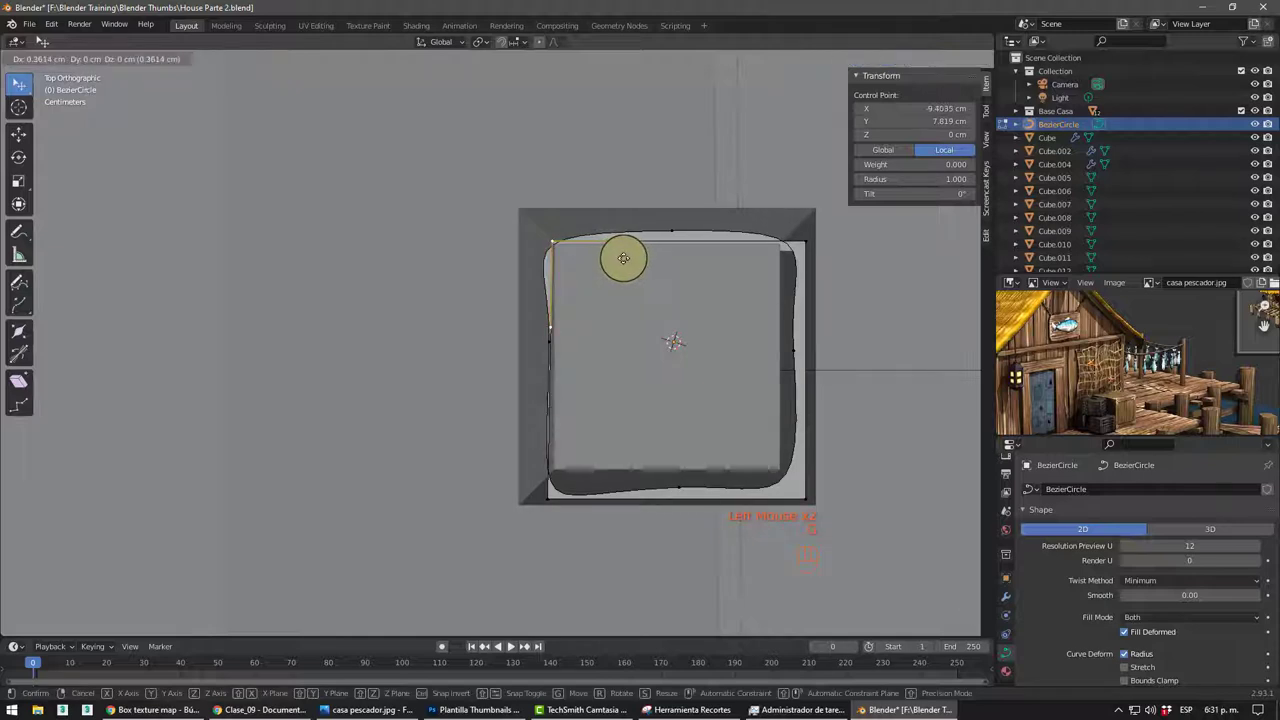
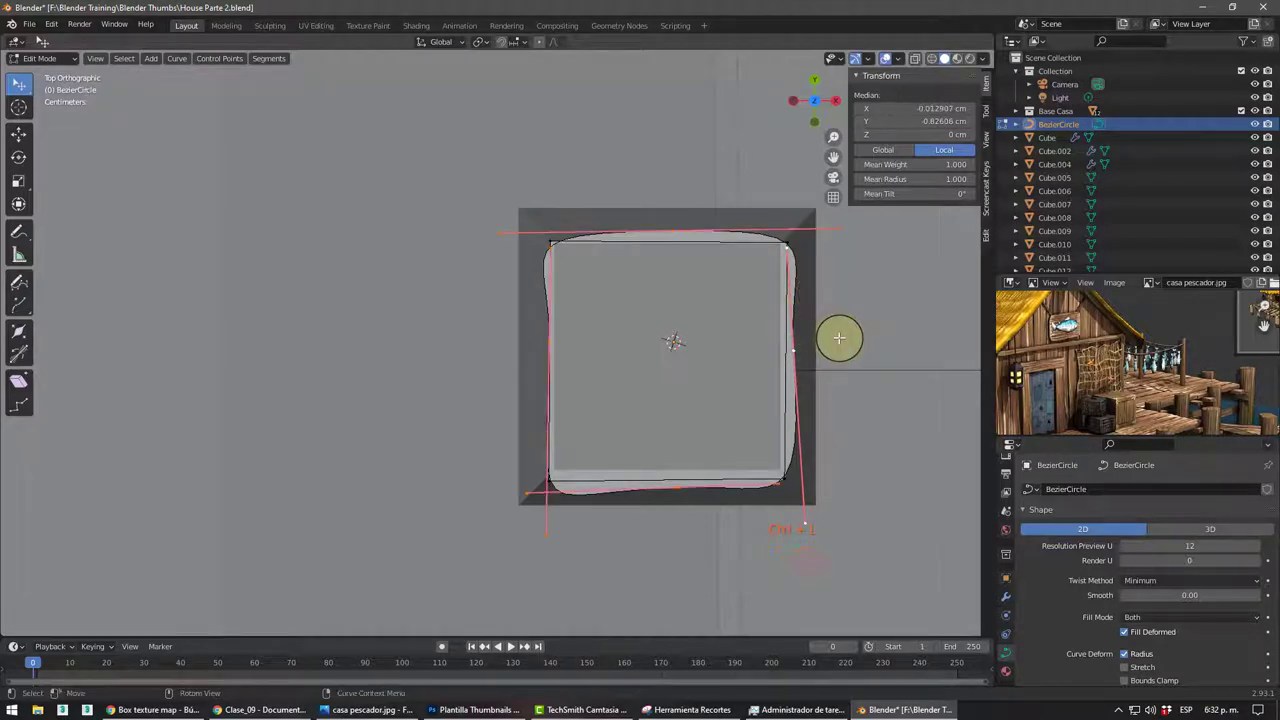
{"action": "key", "text": "Delete"}
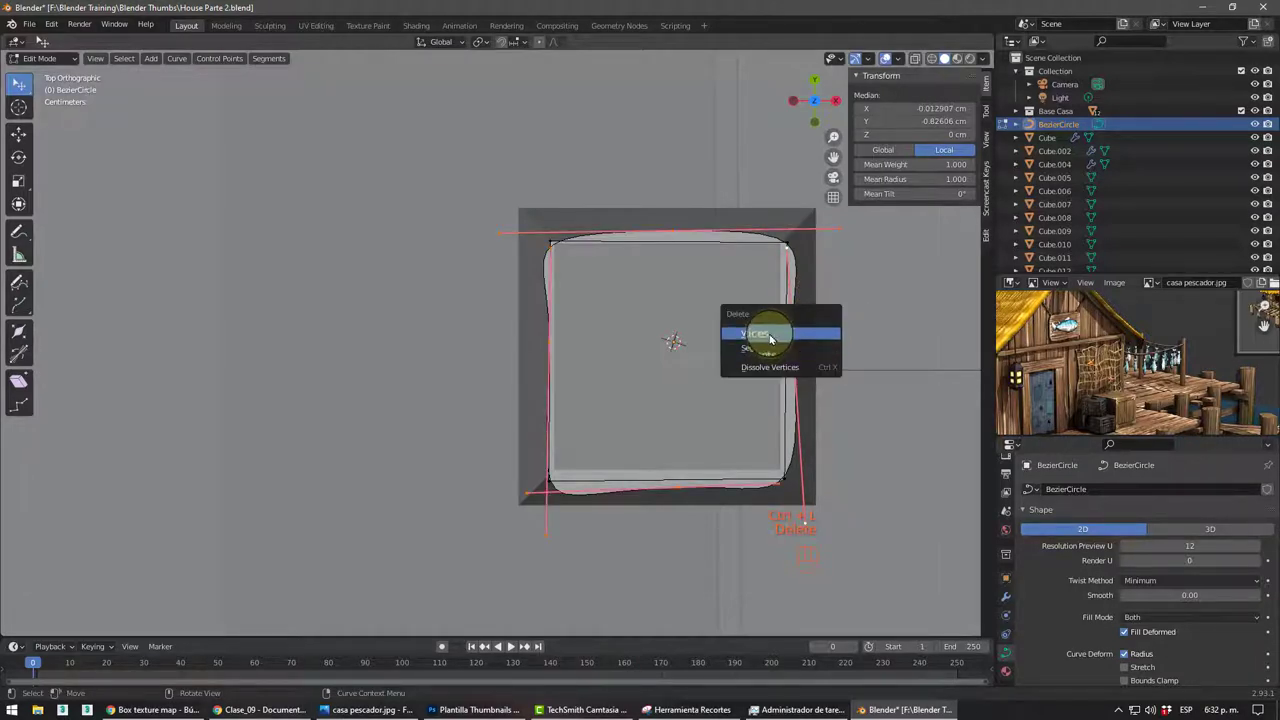
{"action": "left_click_drag", "start_coordinate": [689, 361], "coordinate": [712, 352]}
- Return to Object Mode and duplicate the post-top profile curve as BezierCircle.001
{"action": "scroll", "scroll_direction": "down", "scroll_amount": 3}
{"action": "middle_click", "coordinate": [724, 341]}
{"action": "left_click_drag", "start_coordinate": [649, 285], "coordinate": [670, 358]}
{"action": "scroll", "scroll_direction": "up", "scroll_amount": 3}
{"action": "left_click_drag", "start_coordinate": [684, 249], "coordinate": [728, 258]}
{"action": "left_click_drag", "start_coordinate": [706, 274], "coordinate": [613, 288]}
{"action": "scroll", "scroll_direction": "up", "scroll_amount": 3}
{"action": "middle_click", "coordinate": [632, 263]}
{"action": "scroll", "scroll_direction": "down", "scroll_amount": 3}
{"action": "left_click_drag", "start_coordinate": [657, 267], "coordinate": [776, 250]}
{"action": "scroll", "scroll_direction": "up", "scroll_amount": 3}
{"action": "middle_click", "coordinate": [574, 230]}
{"action": "middle_click", "coordinate": [576, 252]}
{"action": "middle_click", "coordinate": [604, 255]}
{"action": "key", "text": "Tab"}
{"action": "left_click_drag", "start_coordinate": [620, 268], "coordinate": [621, 268]}
{"action": "key", "text": "shift+d"}
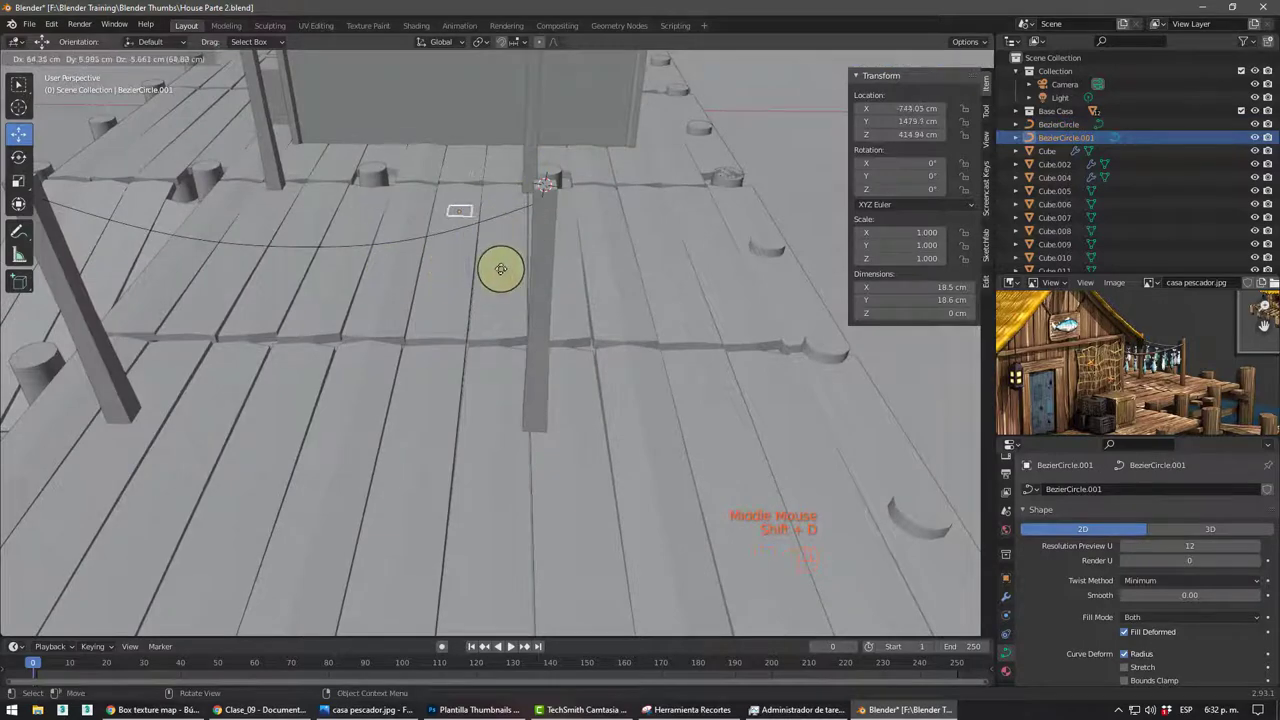
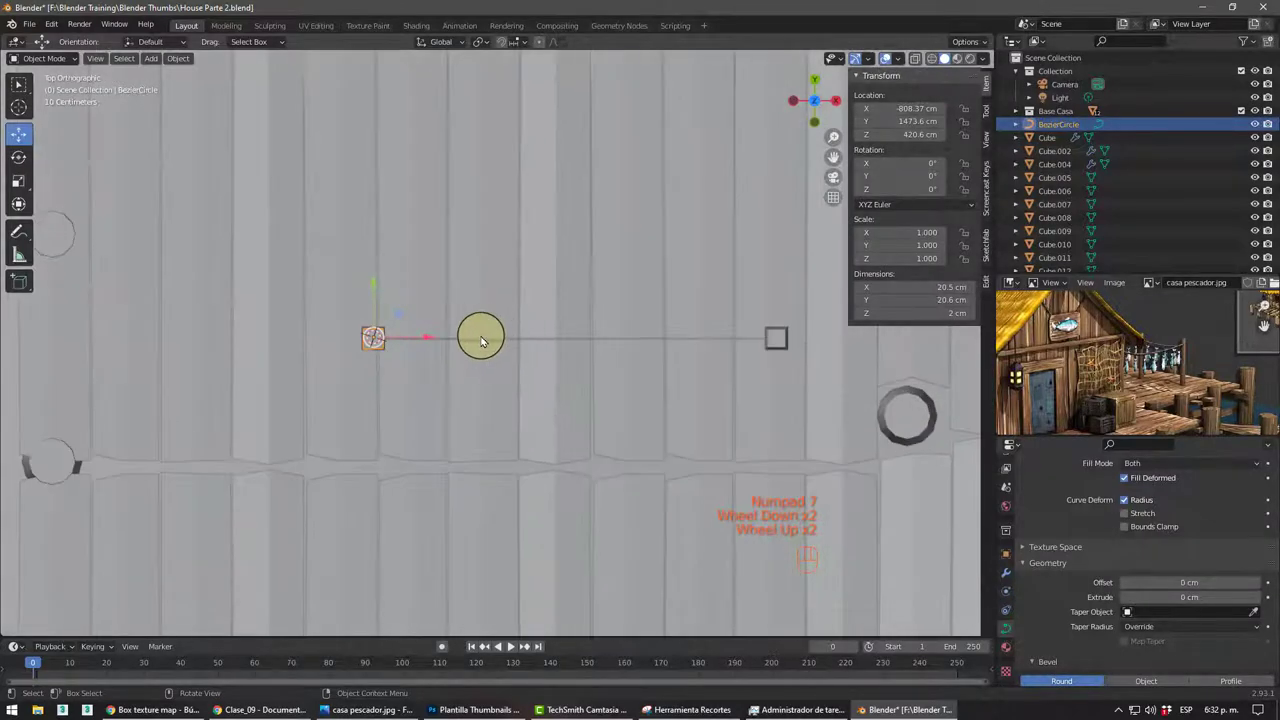
- Make linked duplicates of the profile curve and move them toward the other rod end
{"action": "key", "text": "alt+d"}
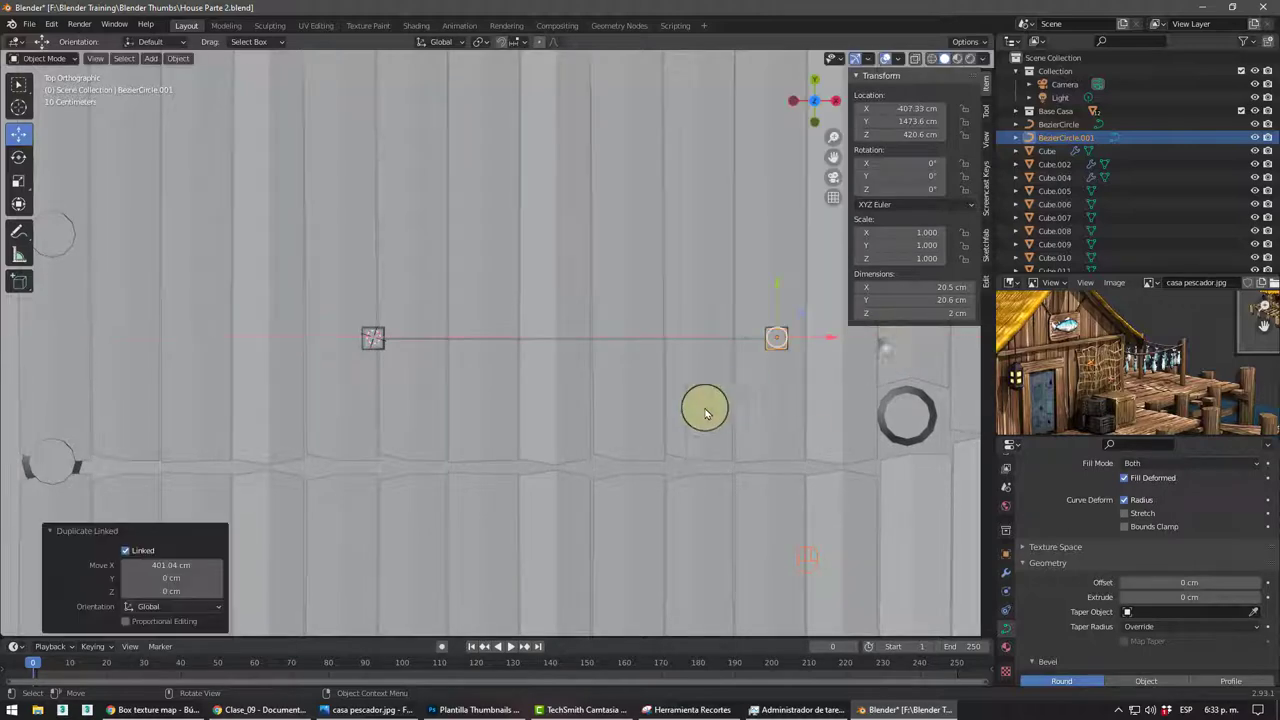
{"action": "left_click_drag", "start_coordinate": [665, 376], "coordinate": [449, 269]}
{"action": "left_click_drag", "start_coordinate": [453, 317], "coordinate": [527, 329]}
{"action": "left_click_drag", "start_coordinate": [504, 332], "coordinate": [710, 242]}
{"action": "left_click_drag", "start_coordinate": [710, 242], "coordinate": [678, 285]}
{"action": "left_click_drag", "start_coordinate": [476, 377], "coordinate": [429, 390]}
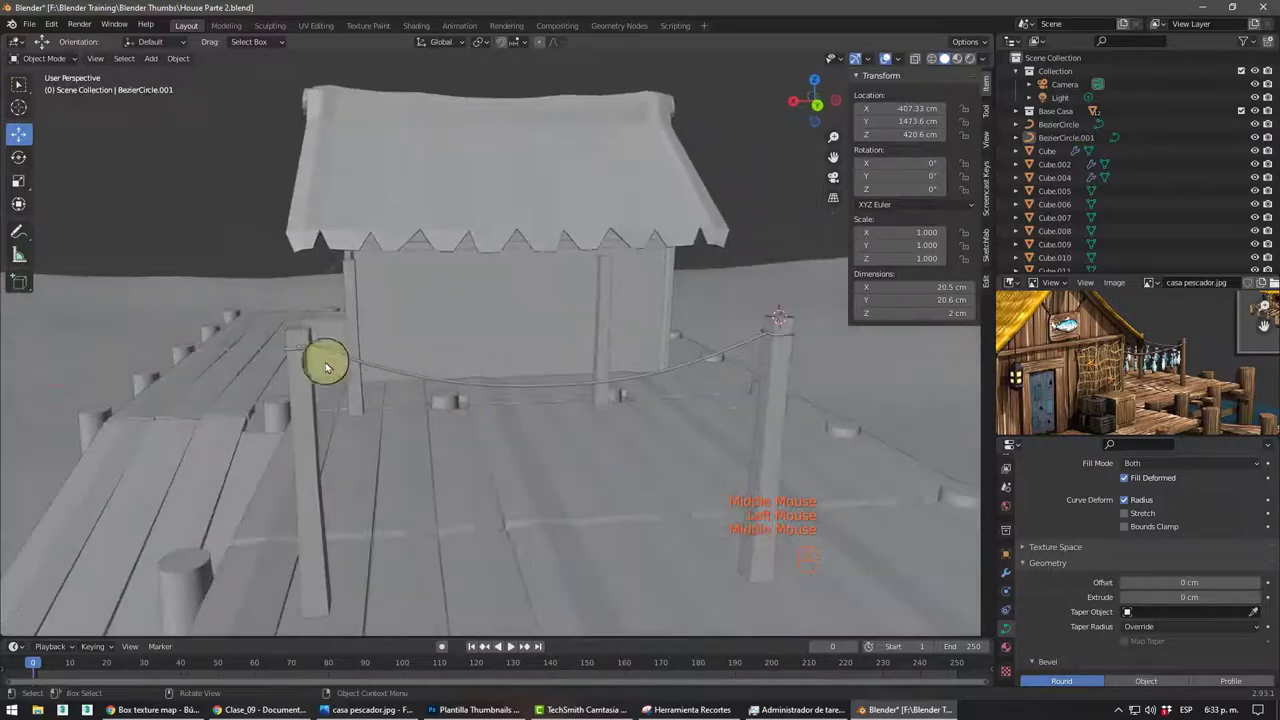
{"action": "left_click", "coordinate": [304, 346]}
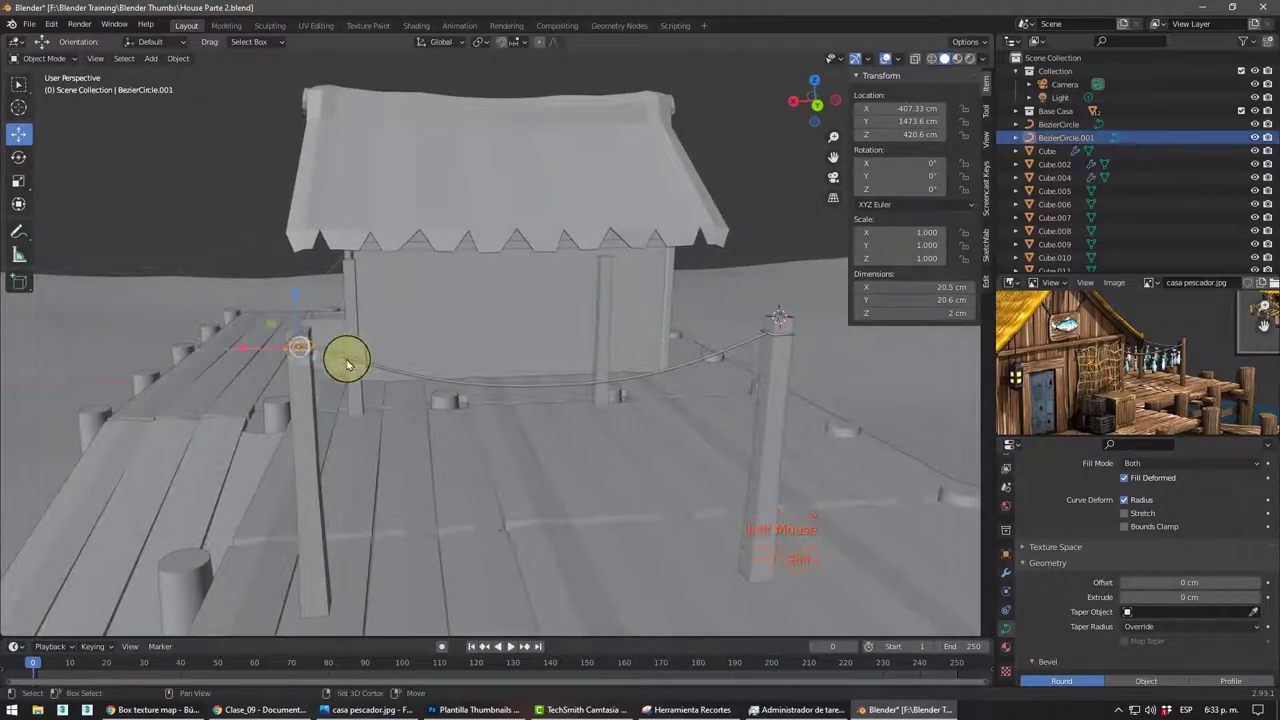
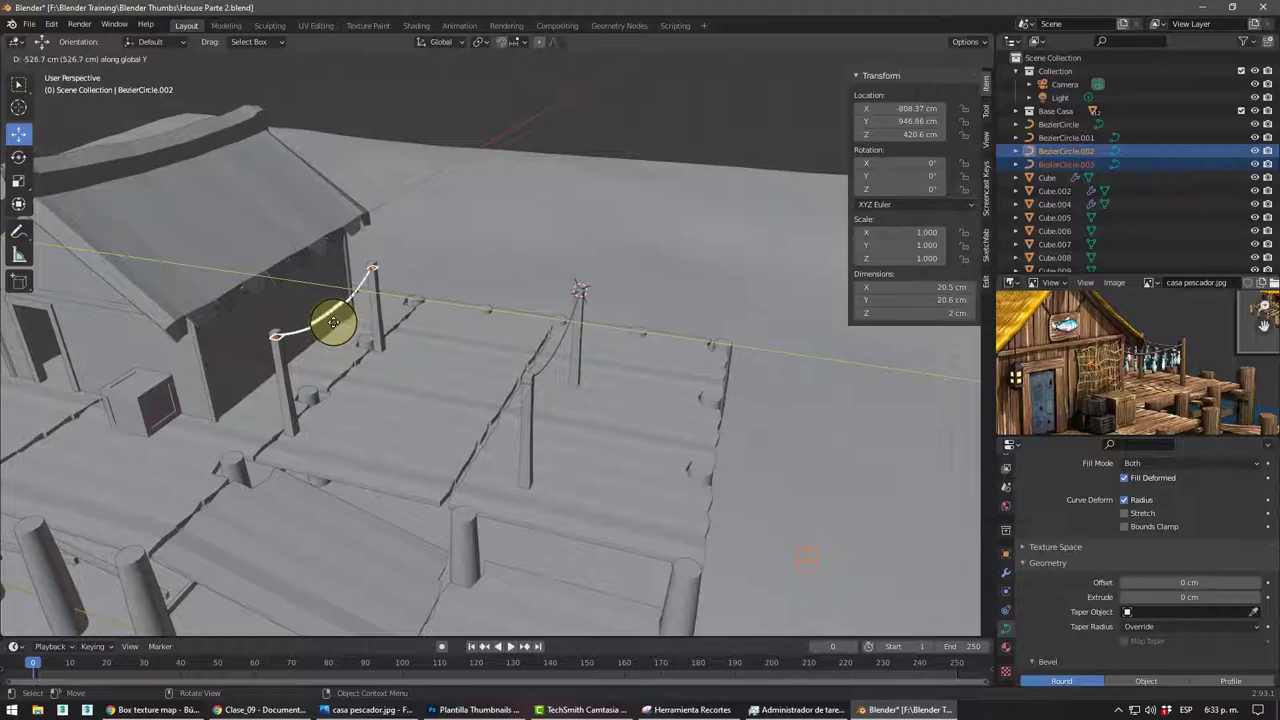
- From top view, line the copies up with the rod ends along the dock's length
{"action": "middle_click", "coordinate": [455, 365]}
{"action": "key", "text": "KP_7"}
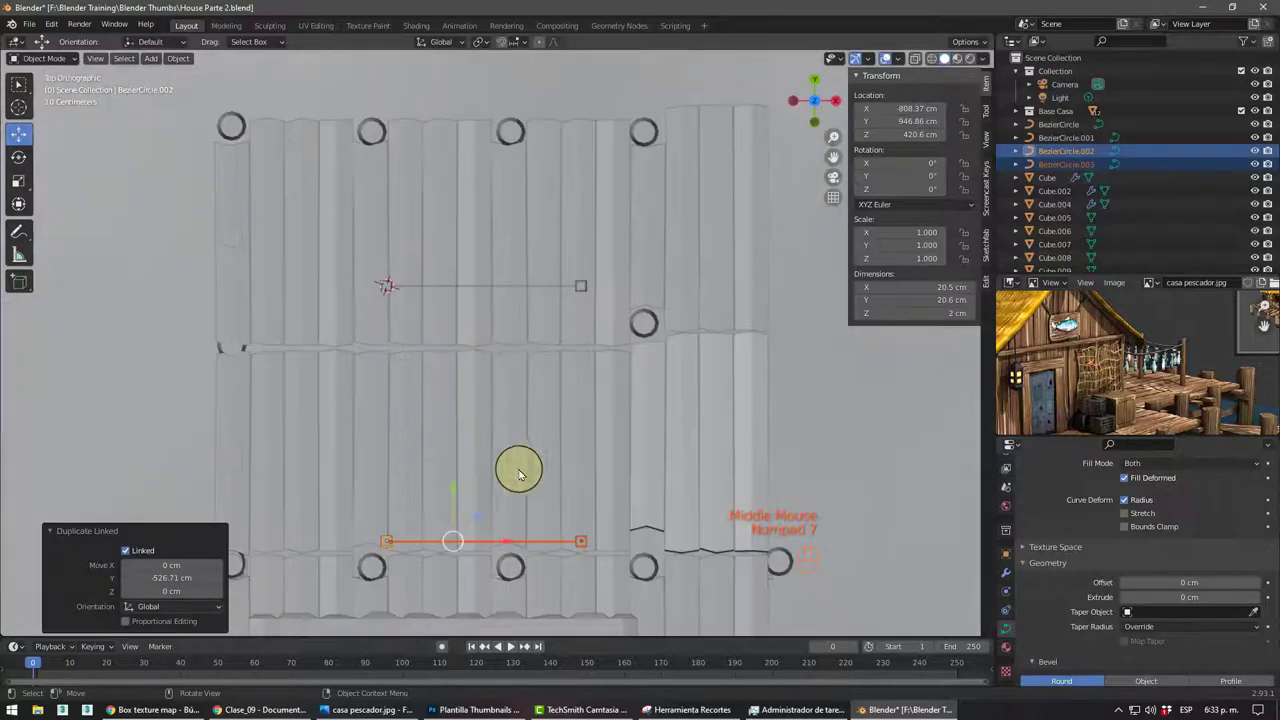
{"action": "left_click_drag", "start_coordinate": [576, 460], "coordinate": [630, 302]}
{"action": "scroll", "scroll_direction": "up", "scroll_amount": 3}
{"action": "left_click_drag", "start_coordinate": [492, 322], "coordinate": [470, 300]}
{"action": "scroll", "scroll_direction": "up", "scroll_amount": 3}
{"action": "left_click_drag", "start_coordinate": [530, 319], "coordinate": [394, 308]}
{"action": "left_click", "coordinate": [181, 297]}
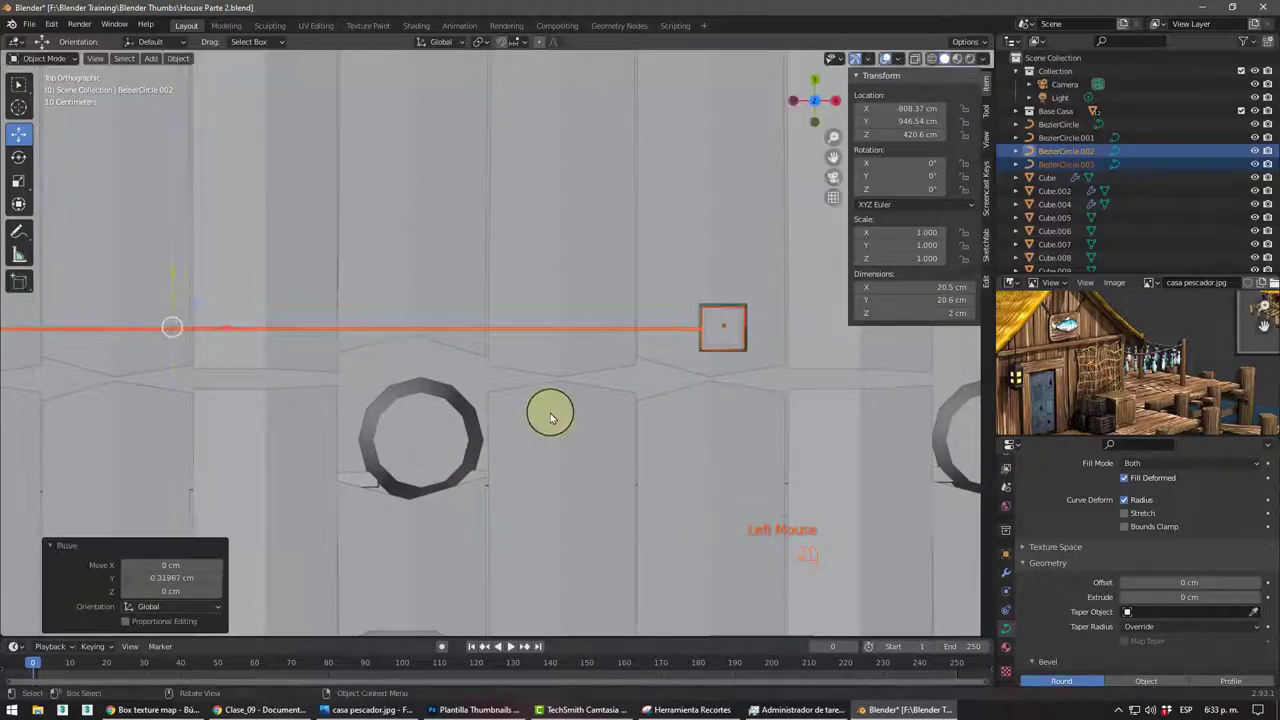
- Orbit around the gable, pull back to see the whole house, and face the house front
{"action": "left_click_drag", "start_coordinate": [525, 366], "coordinate": [467, 295]}
{"action": "scroll", "scroll_direction": "down", "scroll_amount": 3}
{"action": "left_click_drag", "start_coordinate": [415, 340], "coordinate": [399, 312]}
{"action": "scroll", "scroll_direction": "up", "scroll_amount": 3}
{"action": "left_click_drag", "start_coordinate": [677, 187], "coordinate": [648, 272]}
{"action": "scroll", "scroll_direction": "down", "scroll_amount": 3}
{"action": "middle_click", "coordinate": [442, 353]}
{"action": "left_click_drag", "start_coordinate": [509, 351], "coordinate": [324, 356]}
{"action": "left_click_drag", "start_coordinate": [396, 372], "coordinate": [470, 273]}
{"action": "scroll", "scroll_direction": "up", "scroll_amount": 3}
{"action": "left_click_drag", "start_coordinate": [527, 338], "coordinate": [489, 352]}
{"action": "scroll", "scroll_direction": "up", "scroll_amount": 3}
{"action": "left_click_drag", "start_coordinate": [458, 329], "coordinate": [454, 326]}
{"action": "middle_click", "coordinate": [480, 354]}
{"action": "scroll", "scroll_direction": "up", "scroll_amount": 3}
{"action": "left_click_drag", "start_coordinate": [494, 312], "coordinate": [494, 304]}
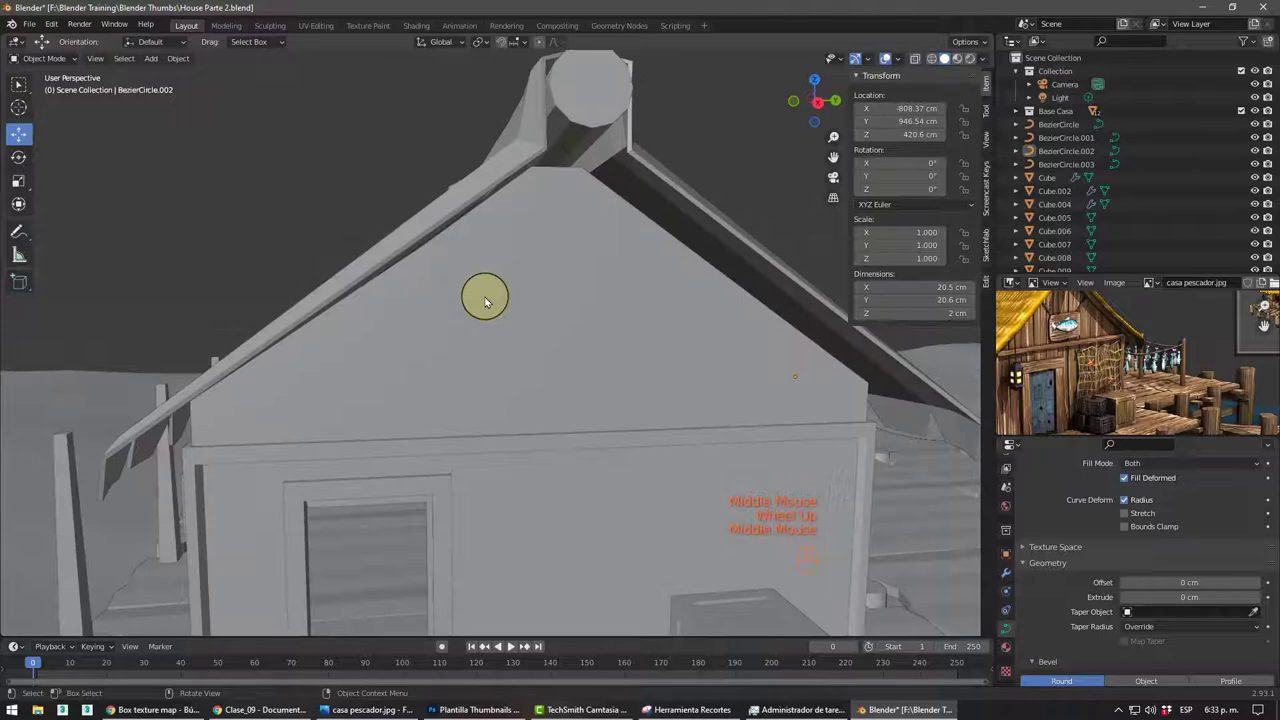
{"action": "scroll", "scroll_direction": "down", "scroll_amount": 3}
{"action": "scroll", "scroll_direction": "up", "scroll_amount": 3}
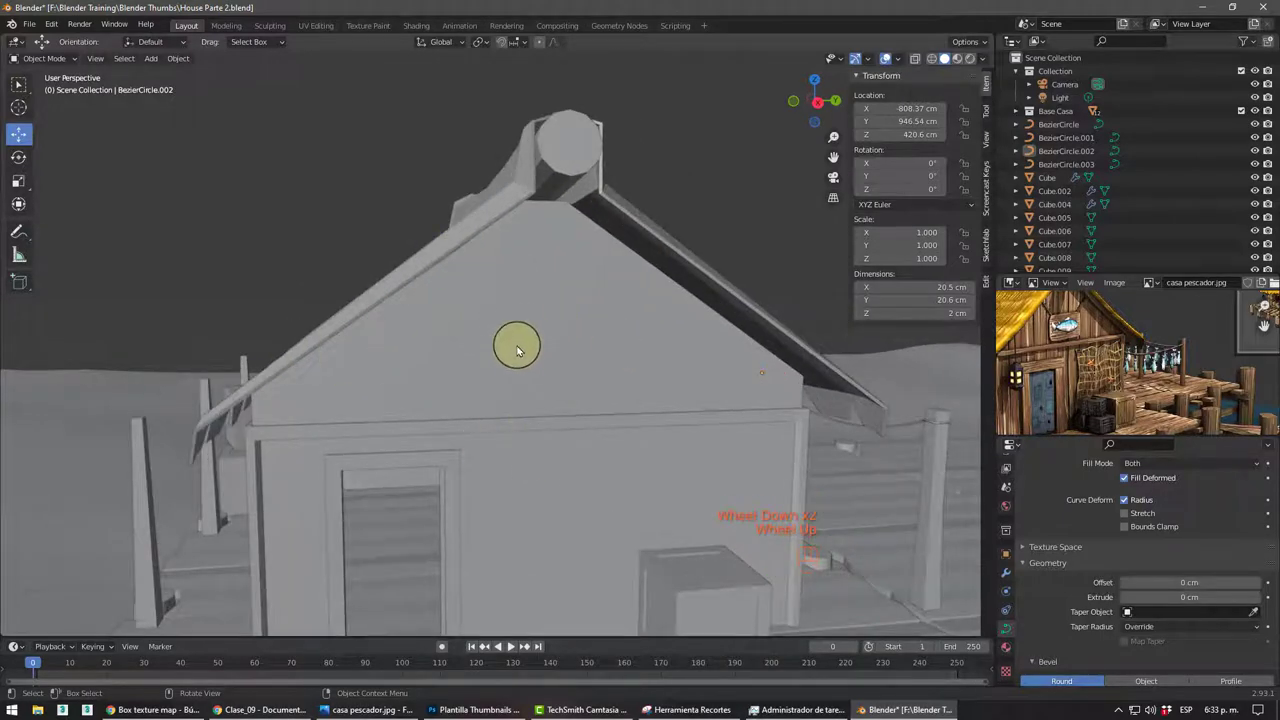
{"action": "left_click_drag", "start_coordinate": [561, 381], "coordinate": [621, 368]}
{"action": "scroll", "scroll_direction": "down", "scroll_amount": 3}
{"action": "left_click_drag", "start_coordinate": [636, 416], "coordinate": [1028, 401]}
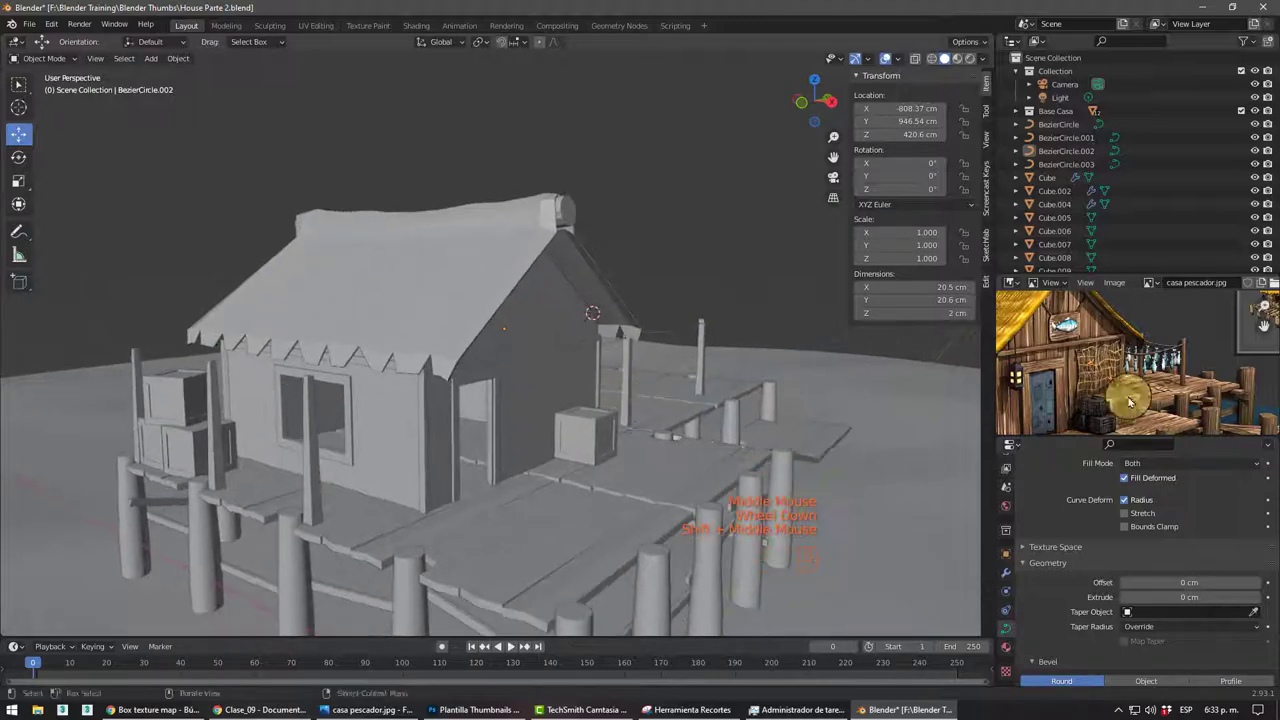
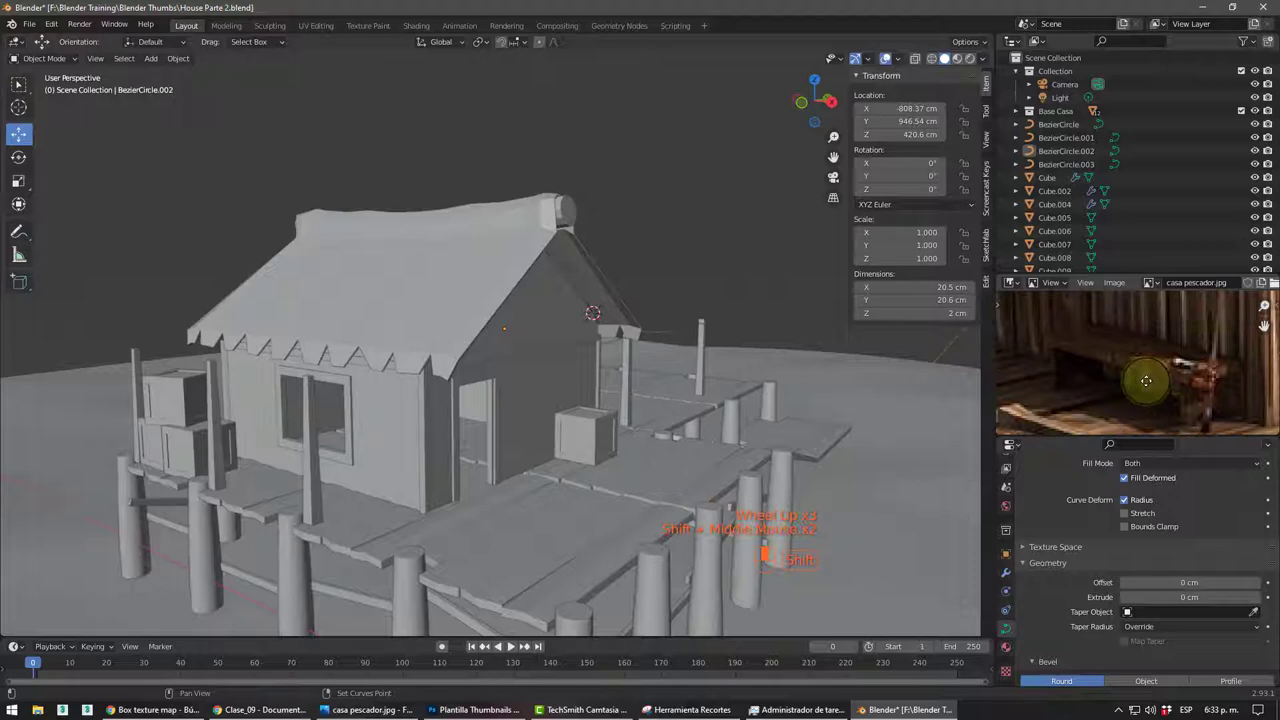
{"action": "scroll", "scroll_direction": "down", "scroll_amount": 3}
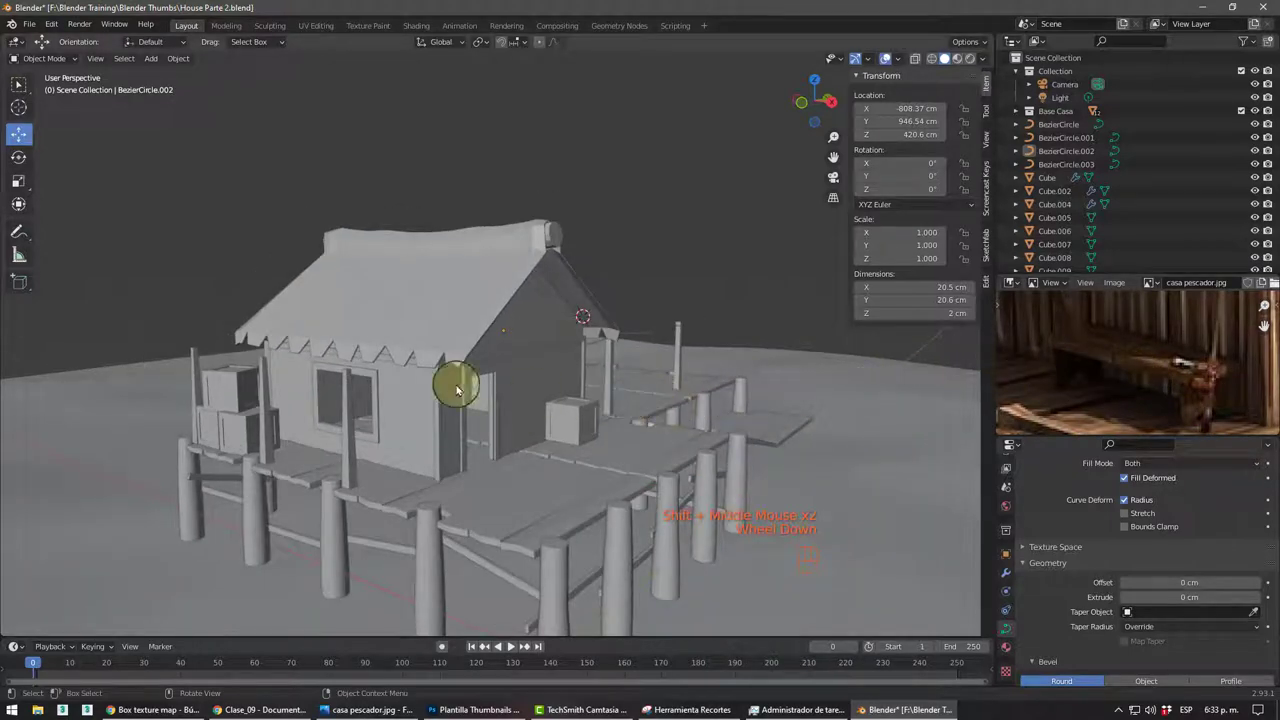
{"action": "scroll", "scroll_direction": "down", "scroll_amount": 3}
{"action": "middle_click", "coordinate": [482, 391]}
{"action": "scroll", "scroll_direction": "up", "scroll_amount": 3}
{"action": "left_click_drag", "start_coordinate": [419, 475], "coordinate": [548, 385]}
{"action": "scroll", "scroll_direction": "up", "scroll_amount": 3}
{"action": "middle_click", "coordinate": [509, 420]}
{"action": "scroll", "scroll_direction": "up", "scroll_amount": 3}
{"action": "left_click_drag", "start_coordinate": [545, 451], "coordinate": [572, 411]}
- Add a cube mesh beside the house front and bring it into close view
{"action": "right_click", "coordinate": [592, 416]}
{"action": "middle_click", "coordinate": [653, 363]}
{"action": "key", "text": "shift+a"}
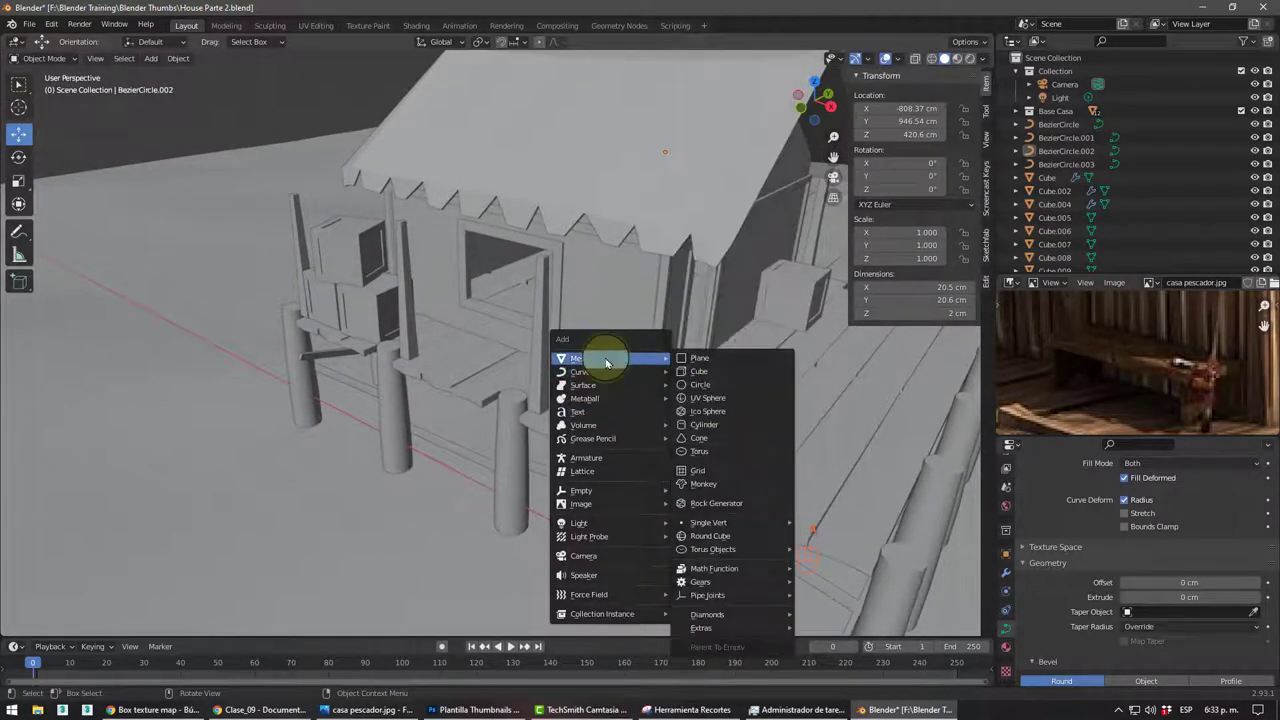
{"action": "middle_click", "coordinate": [570, 384]}
{"action": "scroll", "scroll_direction": "up", "scroll_amount": 3}
{"action": "left_click_drag", "start_coordinate": [676, 414], "coordinate": [620, 357]}
{"action": "left_click_drag", "start_coordinate": [619, 357], "coordinate": [614, 338]}
{"action": "left_click_drag", "start_coordinate": [674, 370], "coordinate": [694, 353]}
{"action": "scroll", "scroll_direction": "up", "scroll_amount": 3}
{"action": "left_click_drag", "start_coordinate": [662, 352], "coordinate": [552, 366]}
{"action": "middle_click", "coordinate": [560, 376]}
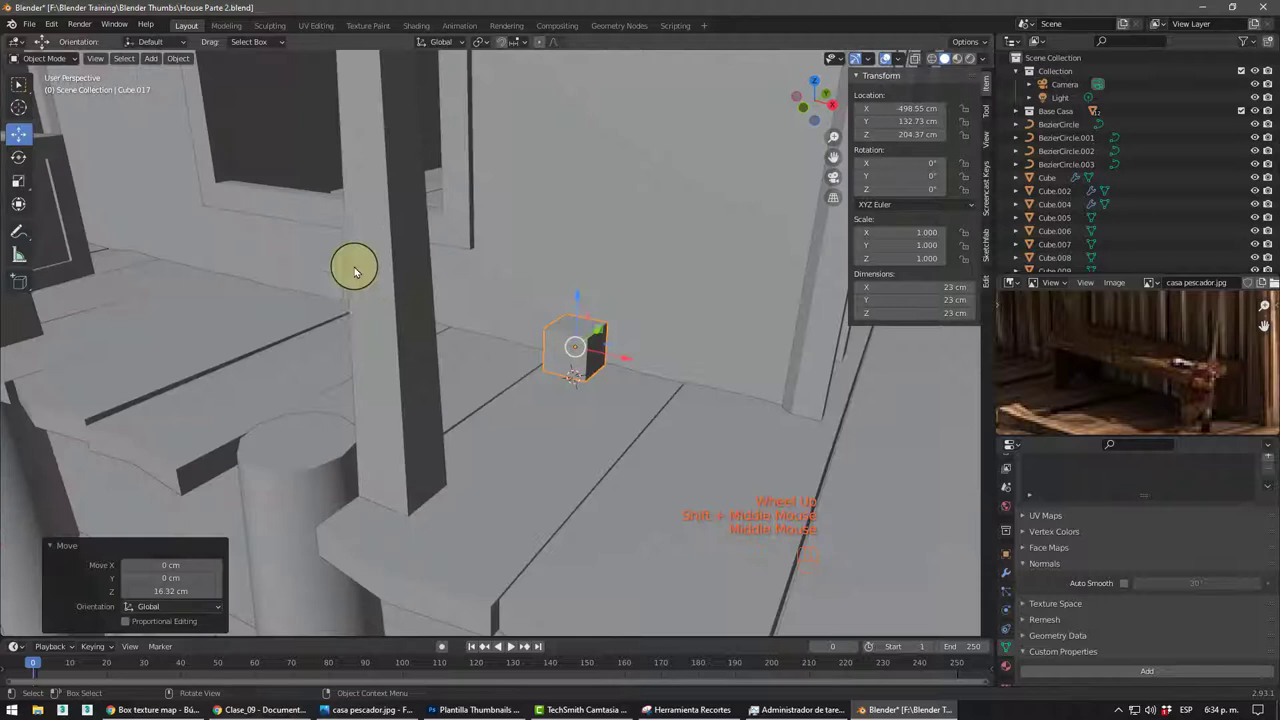
{"action": "middle_click", "coordinate": [529, 402]}
- Scale the cube into a 186 × 52.6 × 7.88 cm plank and raise it beside the house wall
{"action": "key", "text": "s"}
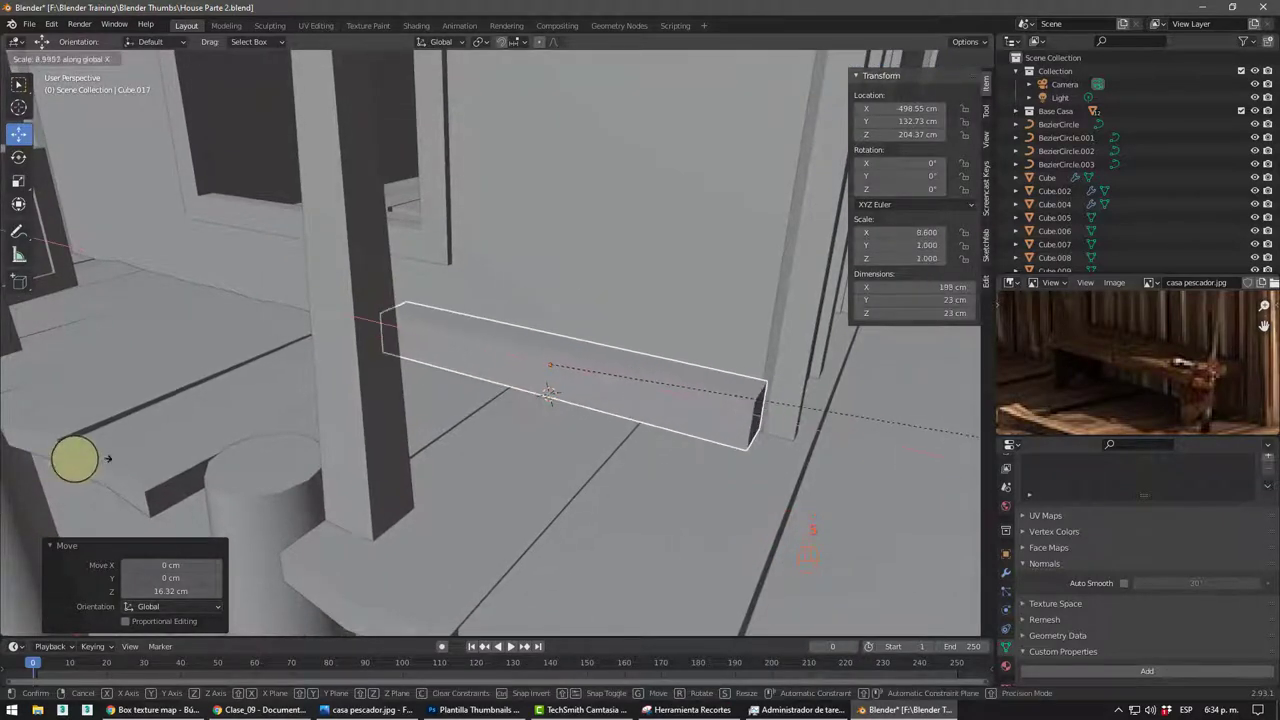
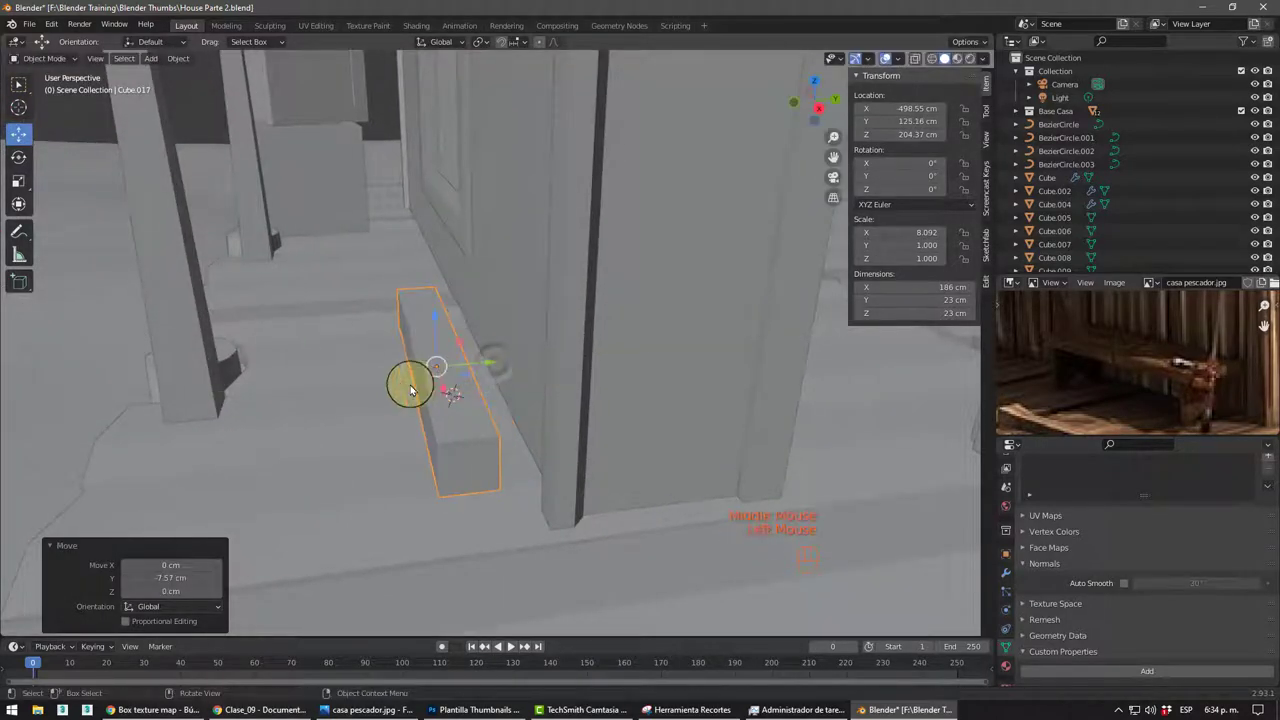
{"action": "key", "text": "s"}
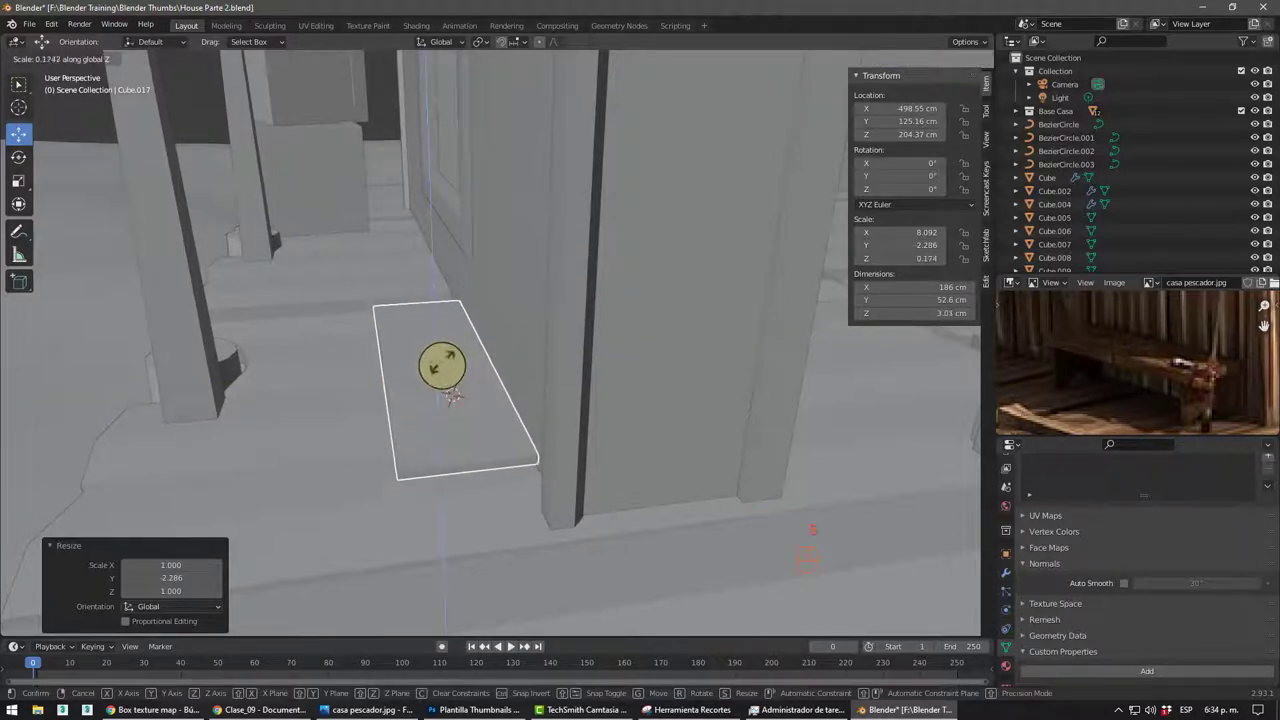
{"action": "left_click_drag", "start_coordinate": [527, 403], "coordinate": [518, 373]}
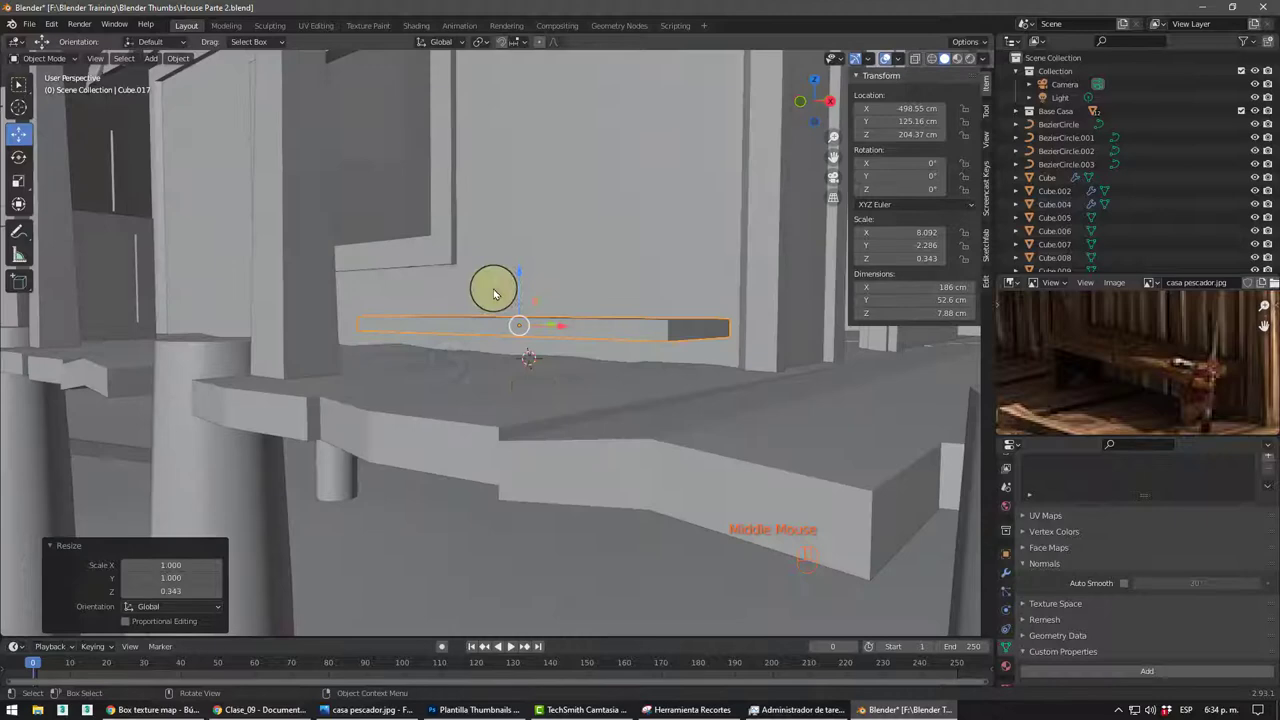
{"action": "left_click_drag", "start_coordinate": [517, 279], "coordinate": [530, 232]}
{"action": "left_click_drag", "start_coordinate": [526, 312], "coordinate": [506, 314]}
{"action": "middle_click", "coordinate": [528, 363]}
{"action": "middle_click", "coordinate": [542, 367]}
{"action": "middle_click", "coordinate": [564, 364]}
{"action": "left_click_drag", "start_coordinate": [558, 390], "coordinate": [608, 394]}
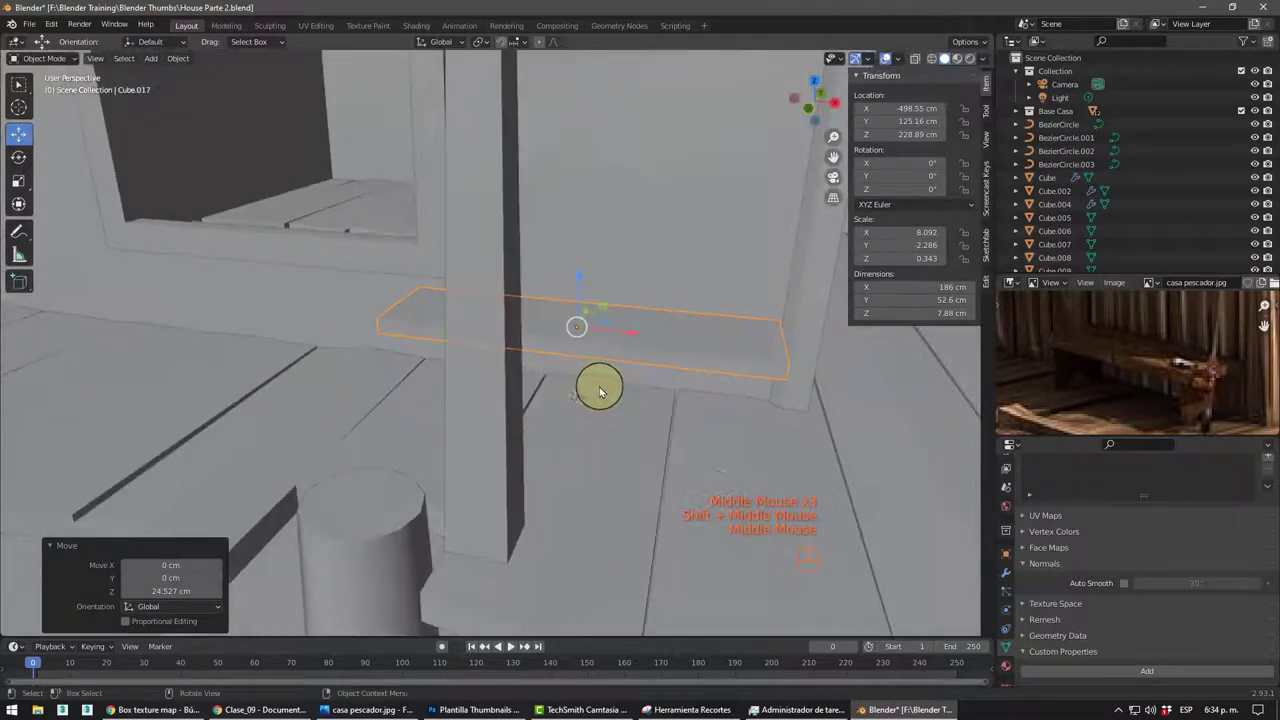
{"action": "left_click_drag", "start_coordinate": [588, 394], "coordinate": [549, 393]}
{"action": "middle_click", "coordinate": [580, 389]}
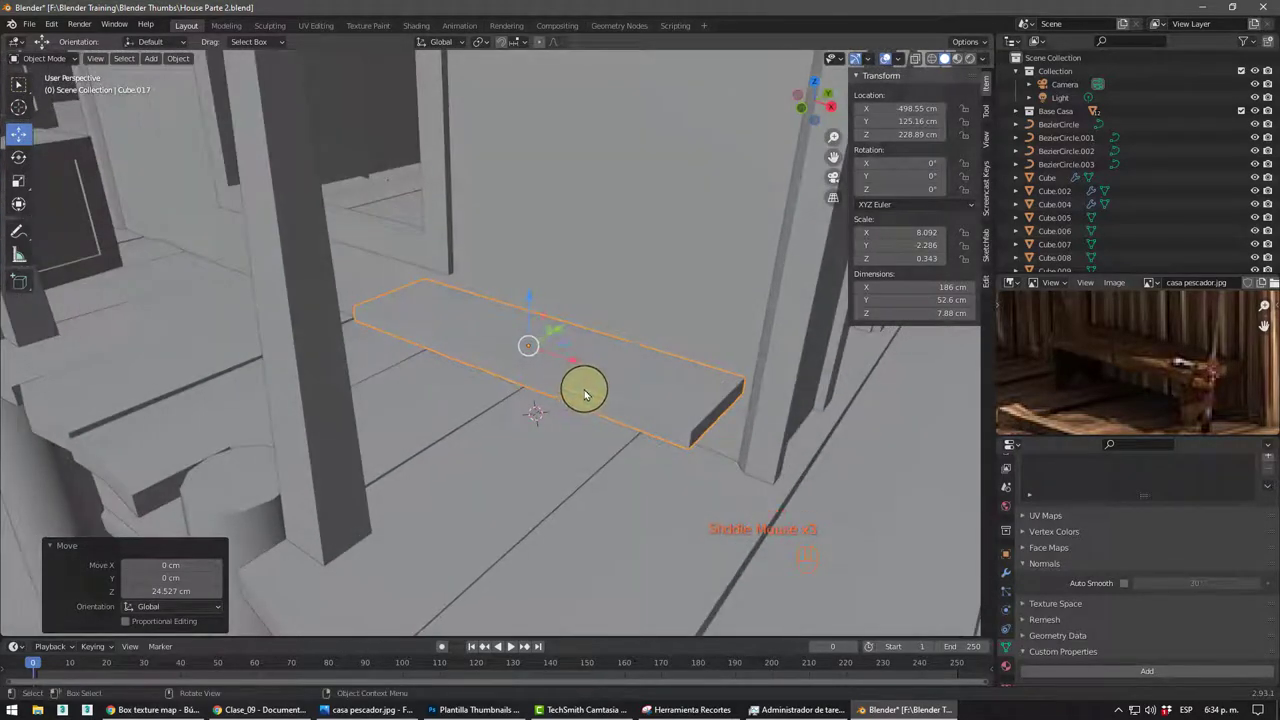
- Loop-cut the plank, spread the cuts to its ends, bevel the edges and extrude two legs downward
{"action": "key", "text": "Tab"}
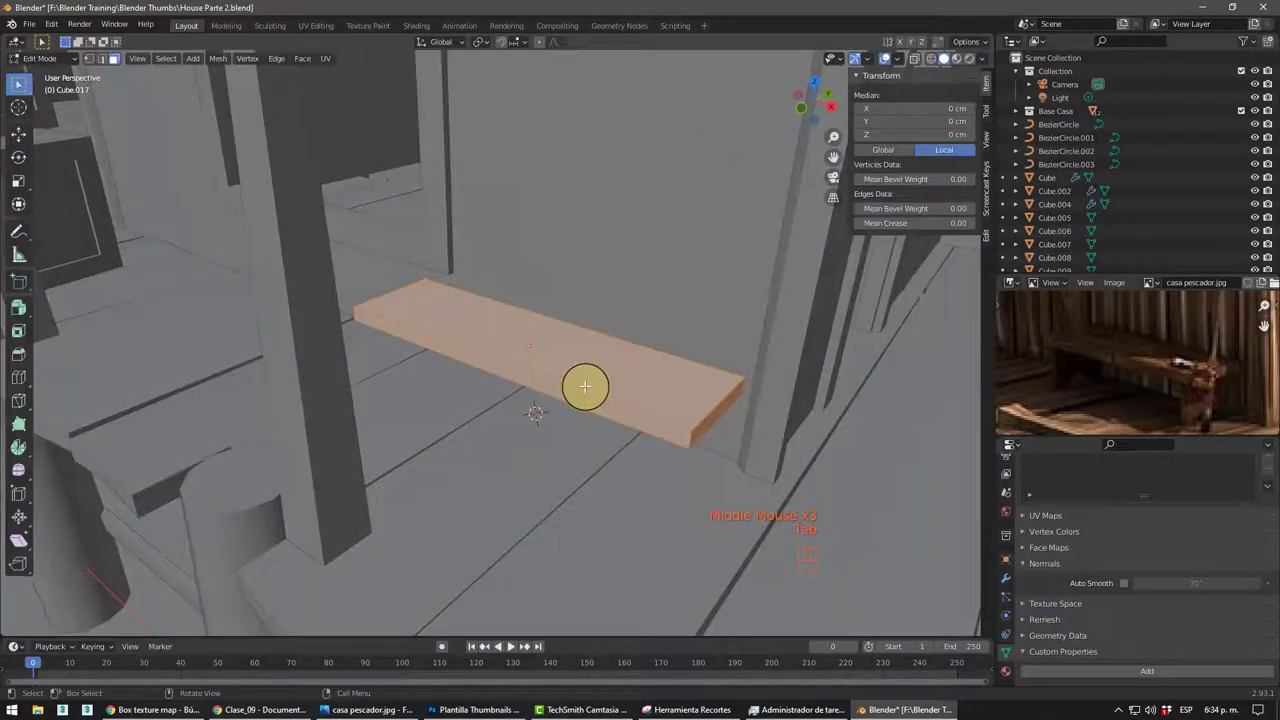
{"action": "key", "text": "ctrl+r"}
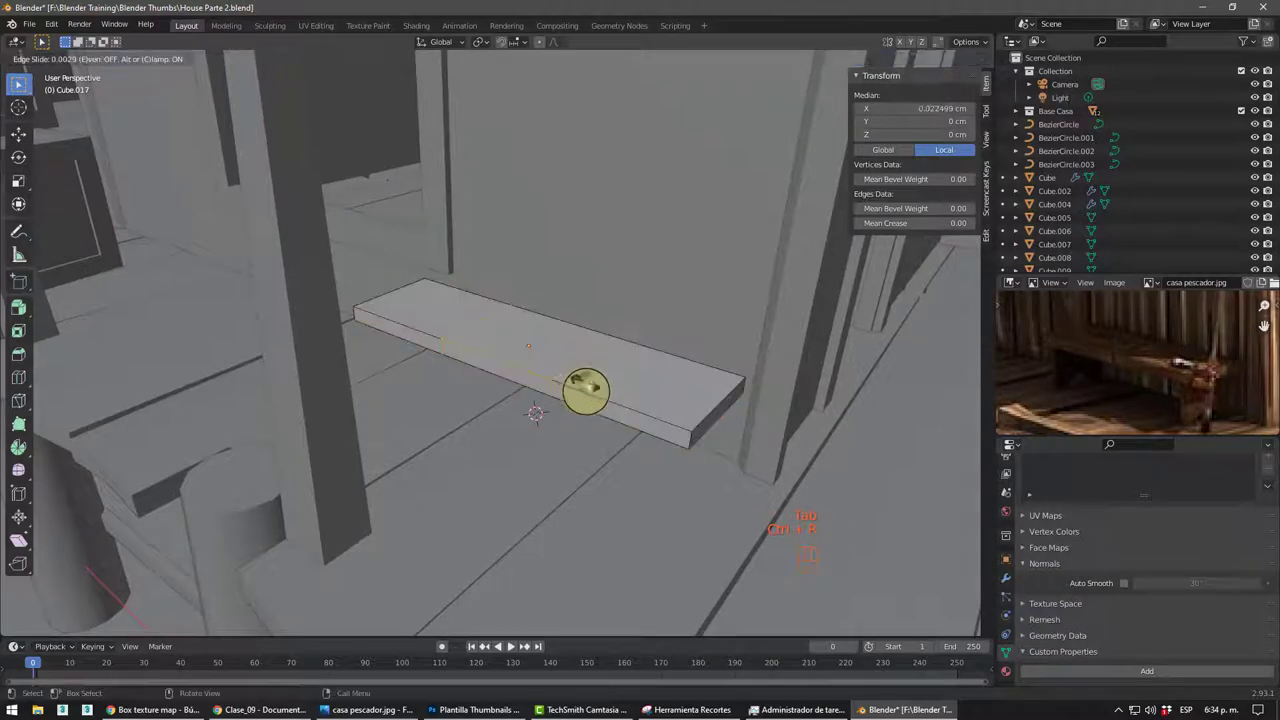
{"action": "key", "text": "ctrl+r"}
{"action": "left_click_drag", "start_coordinate": [620, 443], "coordinate": [603, 424]}
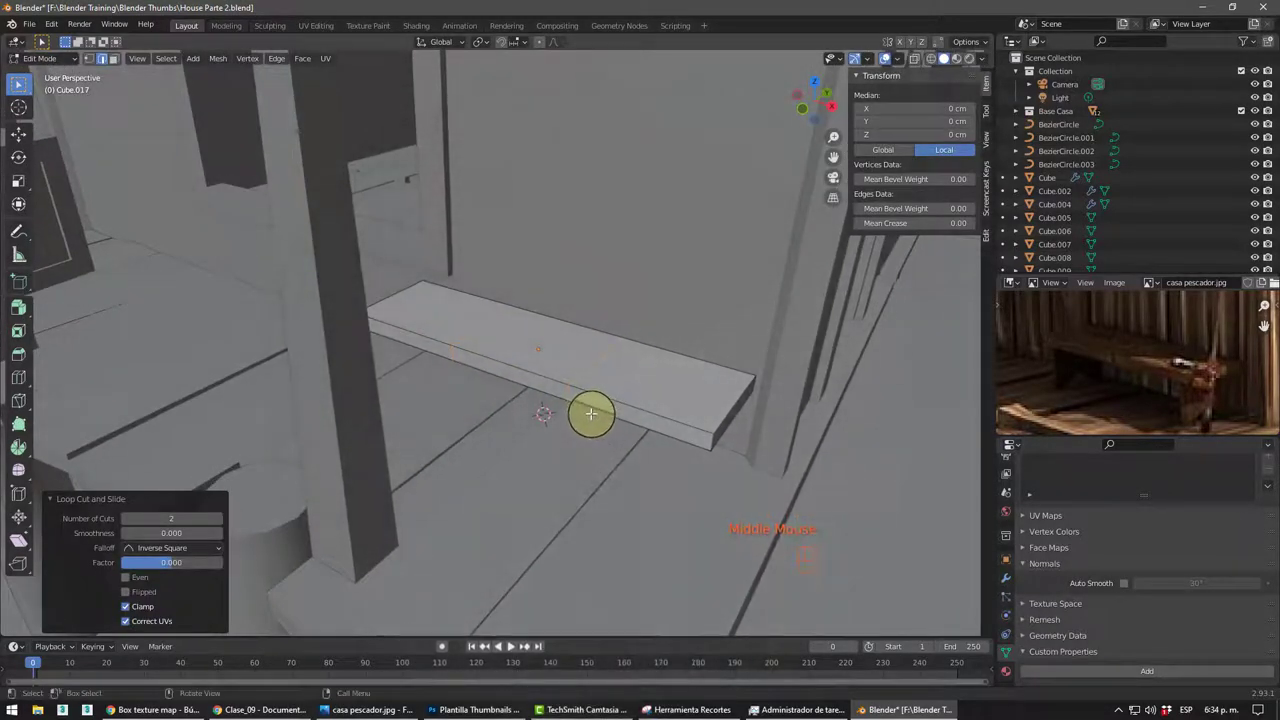
{"action": "key", "text": "s"}
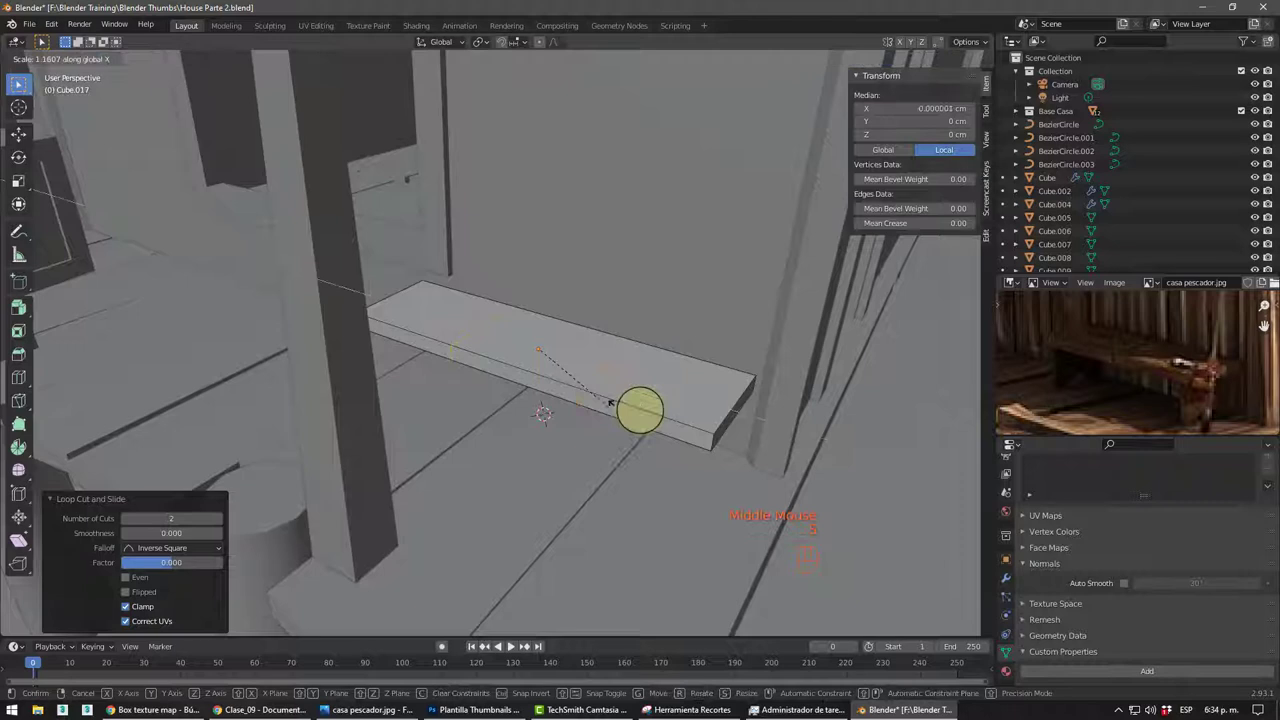
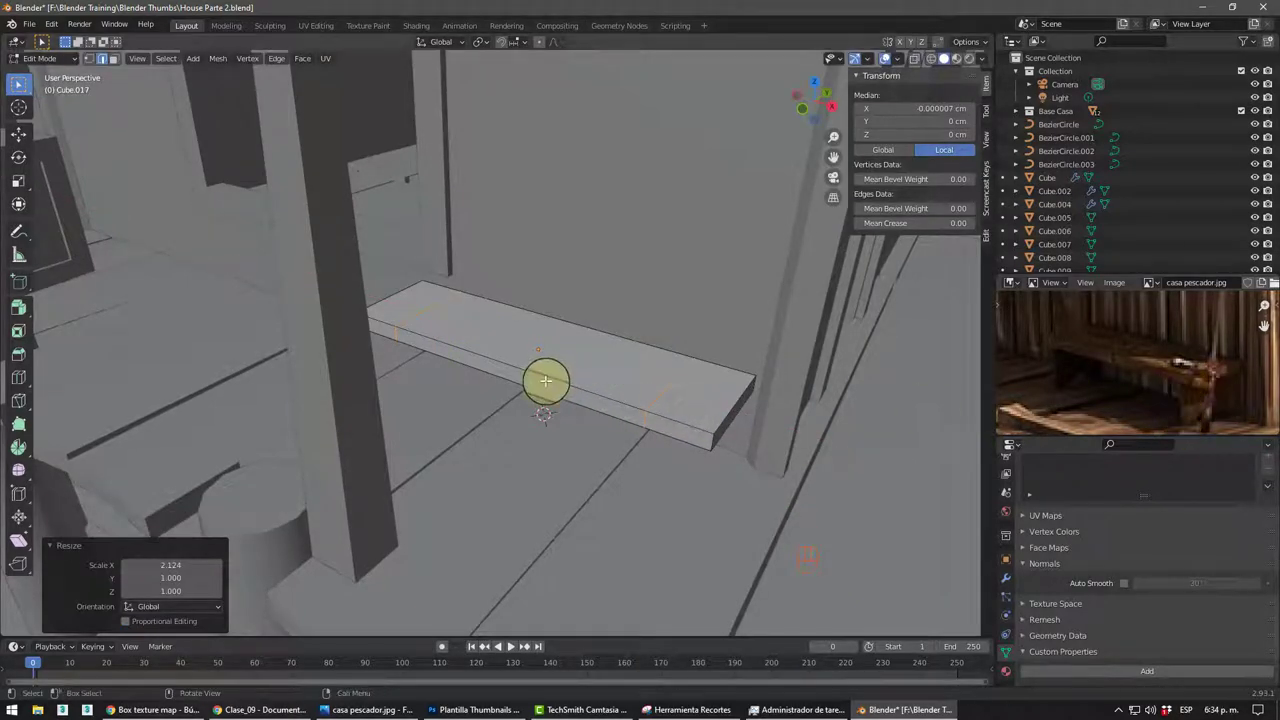
{"action": "key", "text": "ctrl+b"}
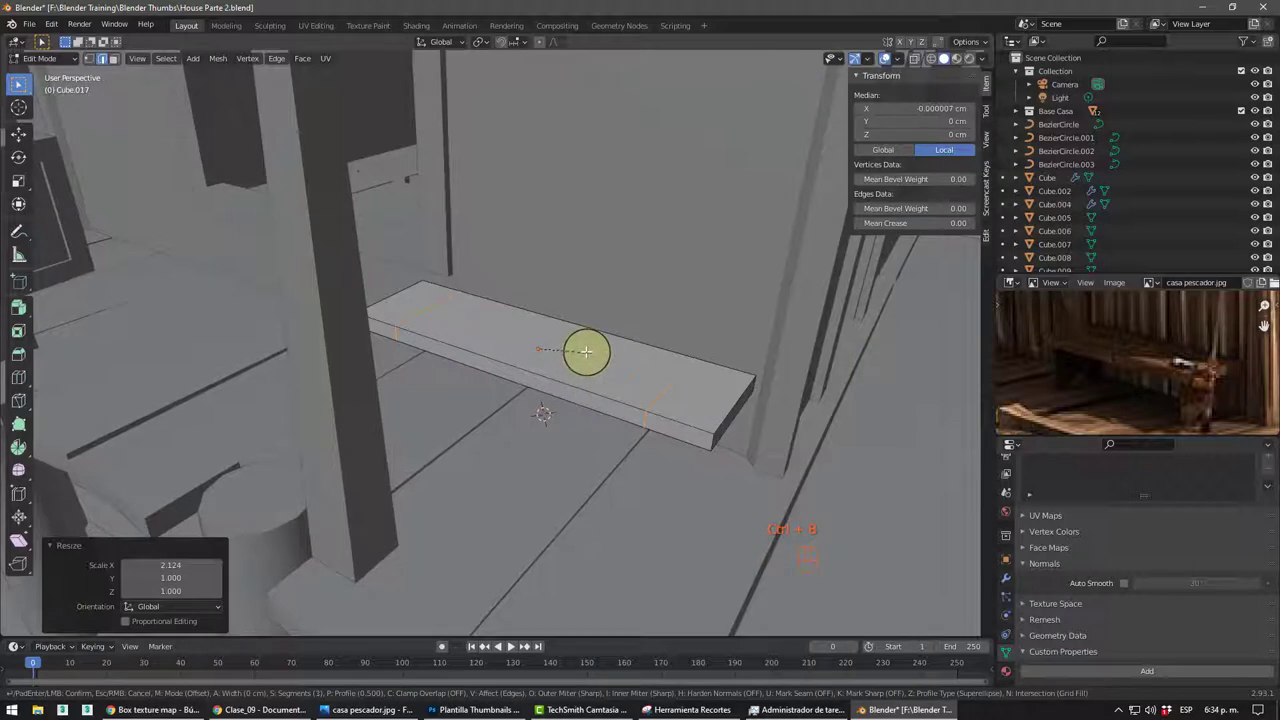
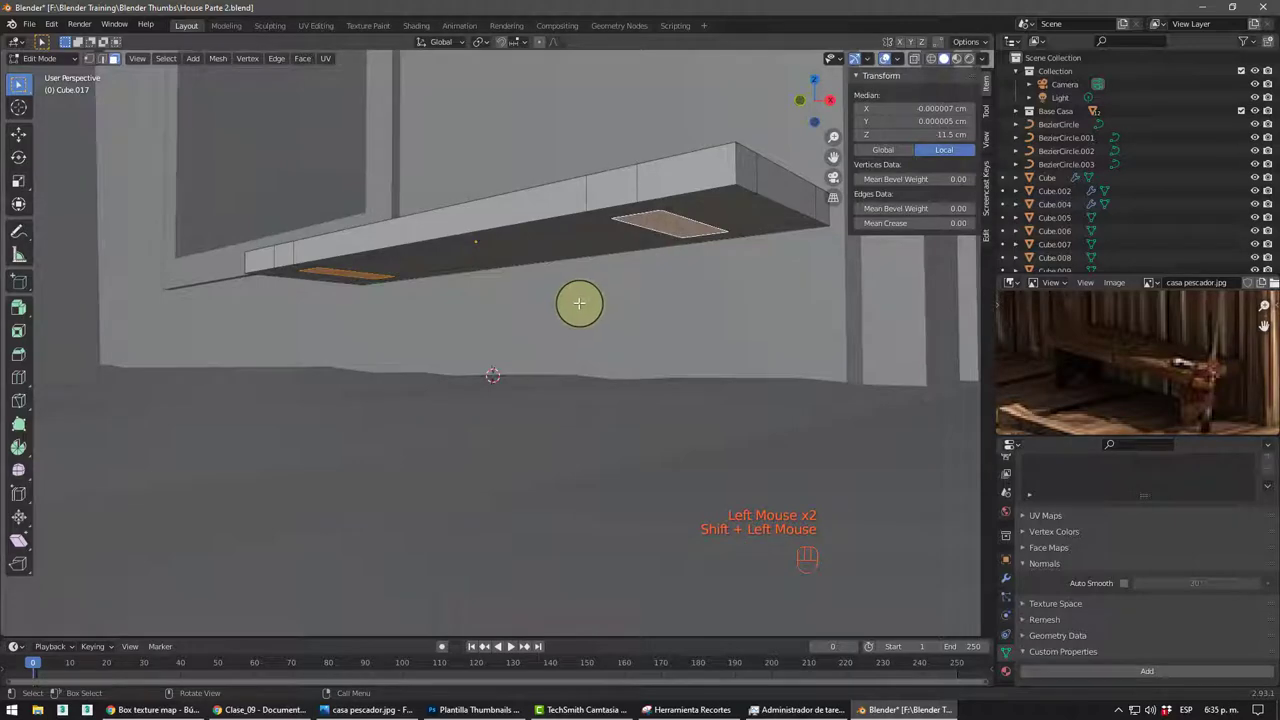
{"action": "key", "text": "e"}
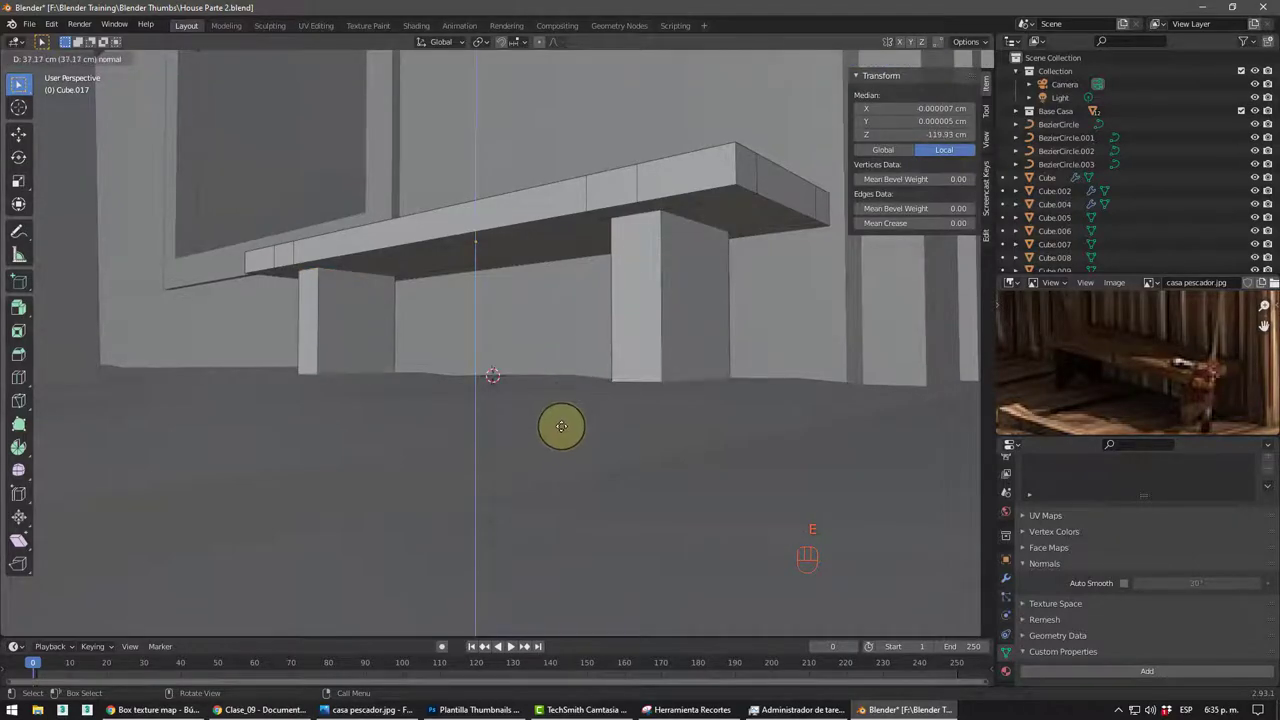
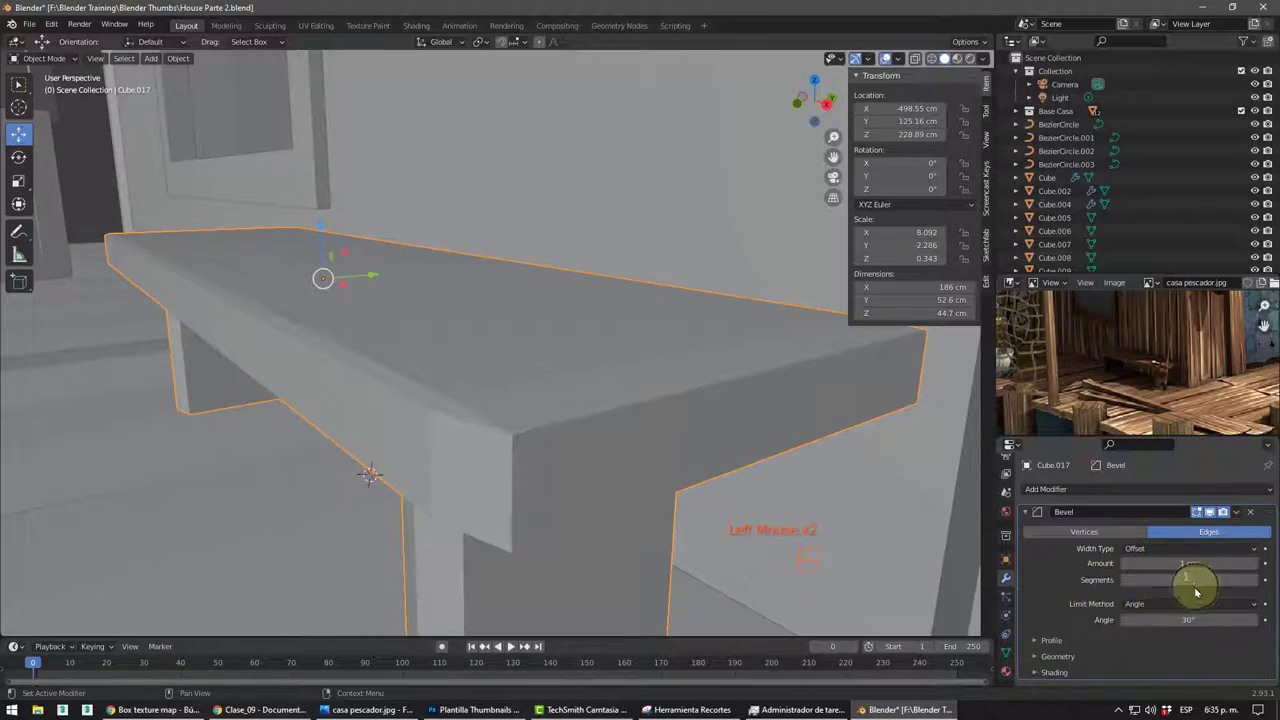
- Lower the bench's Bevel modifier Amount to 0.1 cm
{"action": "scroll", "scroll_direction": "down", "scroll_amount": 3}
{"action": "left_click_drag", "start_coordinate": [439, 404], "coordinate": [514, 393]}
{"action": "scroll", "scroll_direction": "up", "scroll_amount": 3}
{"action": "middle_click", "coordinate": [451, 378]}
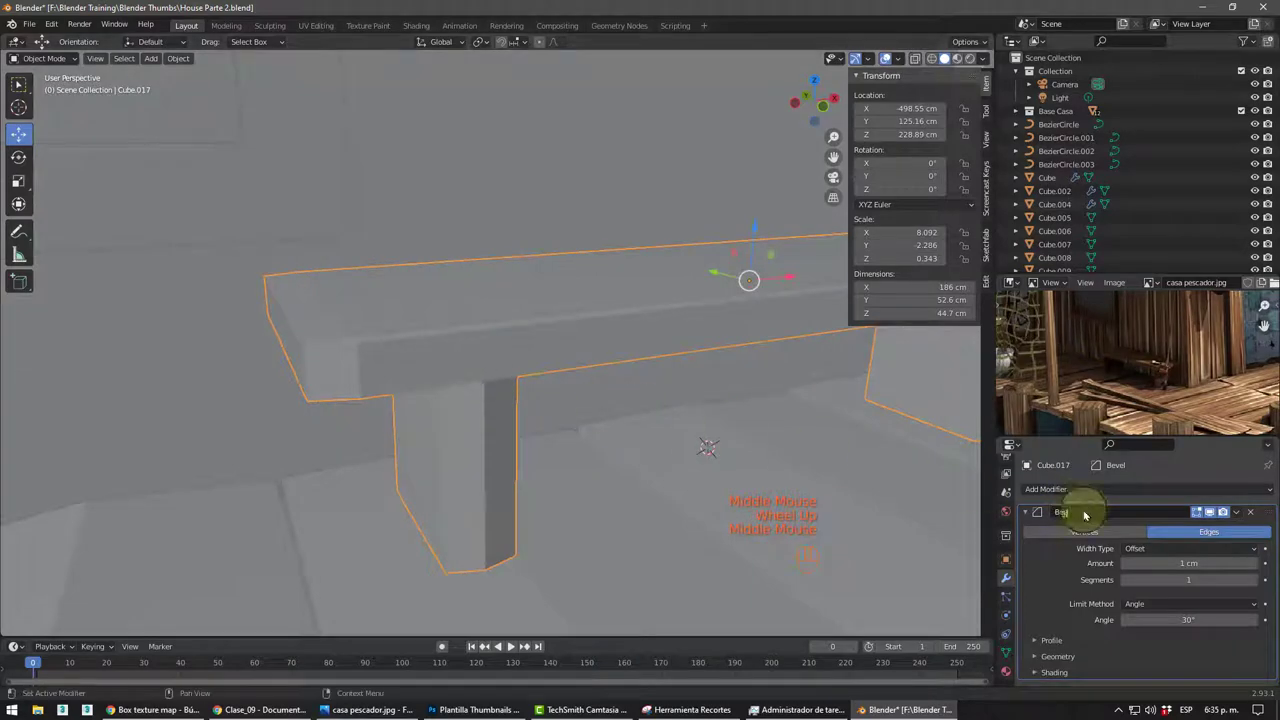
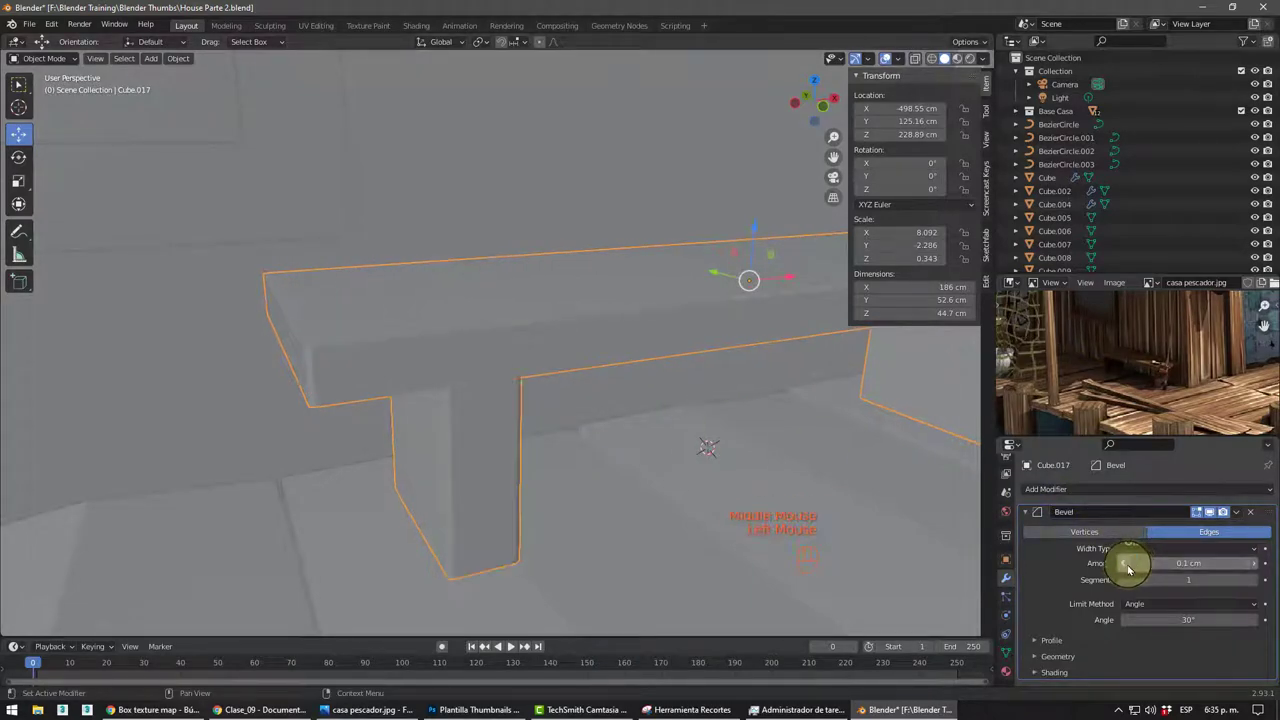
{"action": "left_click_drag", "start_coordinate": [413, 394], "coordinate": [491, 451]}
- Pan and zoom across the reference photo to study the house doorway area
{"action": "scroll", "scroll_direction": "up", "scroll_amount": 3}
{"action": "left_click_drag", "start_coordinate": [521, 485], "coordinate": [413, 352]}
{"action": "scroll", "scroll_direction": "up", "scroll_amount": 3}
{"action": "scroll", "scroll_direction": "up", "scroll_amount": 3}
{"action": "scroll", "scroll_direction": "down", "scroll_amount": 3}
{"action": "left_click_drag", "start_coordinate": [465, 356], "coordinate": [316, 352]}
{"action": "scroll", "scroll_direction": "down", "scroll_amount": 3}
{"action": "middle_click", "coordinate": [368, 379]}
{"action": "scroll", "scroll_direction": "down", "scroll_amount": 3}
{"action": "left_click_drag", "start_coordinate": [468, 369], "coordinate": [493, 379]}
{"action": "scroll", "scroll_direction": "down", "scroll_amount": 3}
{"action": "middle_click", "coordinate": [486, 411]}
{"action": "scroll", "scroll_direction": "down", "scroll_amount": 3}
{"action": "left_click_drag", "start_coordinate": [142, 120], "coordinate": [234, 197]}
{"action": "scroll", "scroll_direction": "down", "scroll_amount": 3}
{"action": "middle_click", "coordinate": [421, 352]}
{"action": "scroll", "scroll_direction": "up", "scroll_amount": 3}
{"action": "left_click_drag", "start_coordinate": [512, 378], "coordinate": [536, 383]}
{"action": "middle_click", "coordinate": [538, 376]}
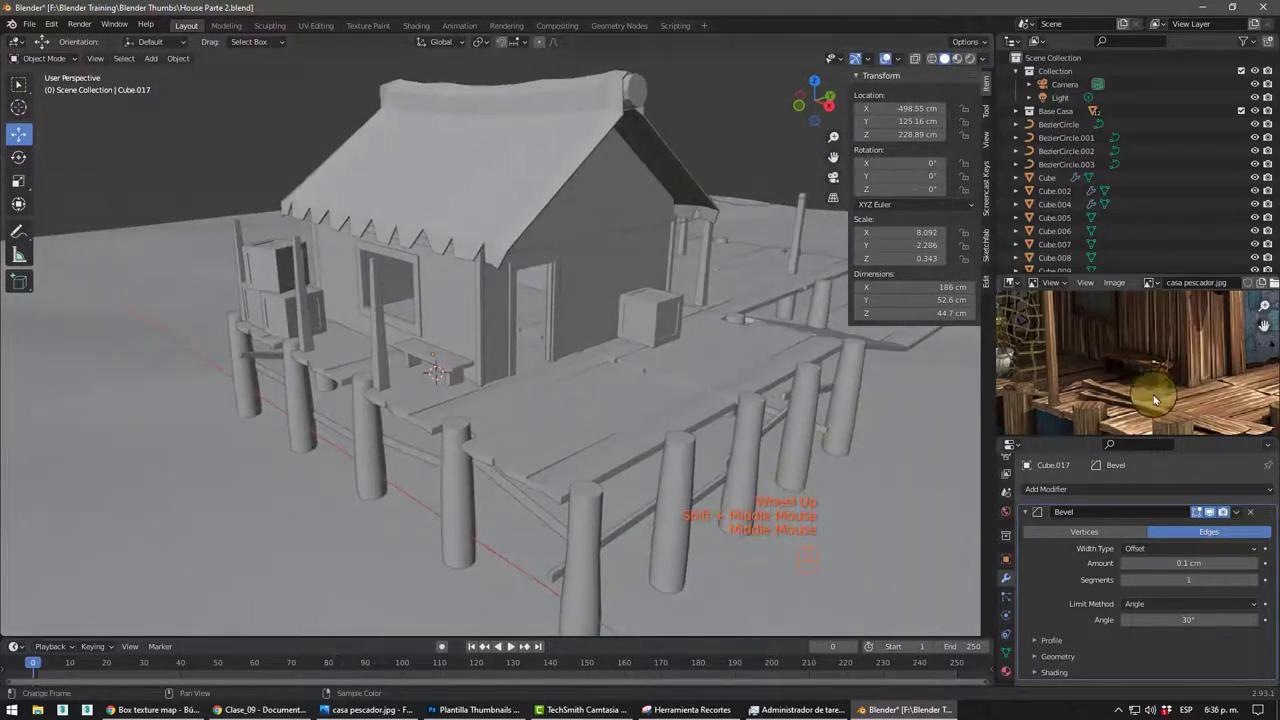
{"action": "middle_click", "coordinate": [1163, 389]}
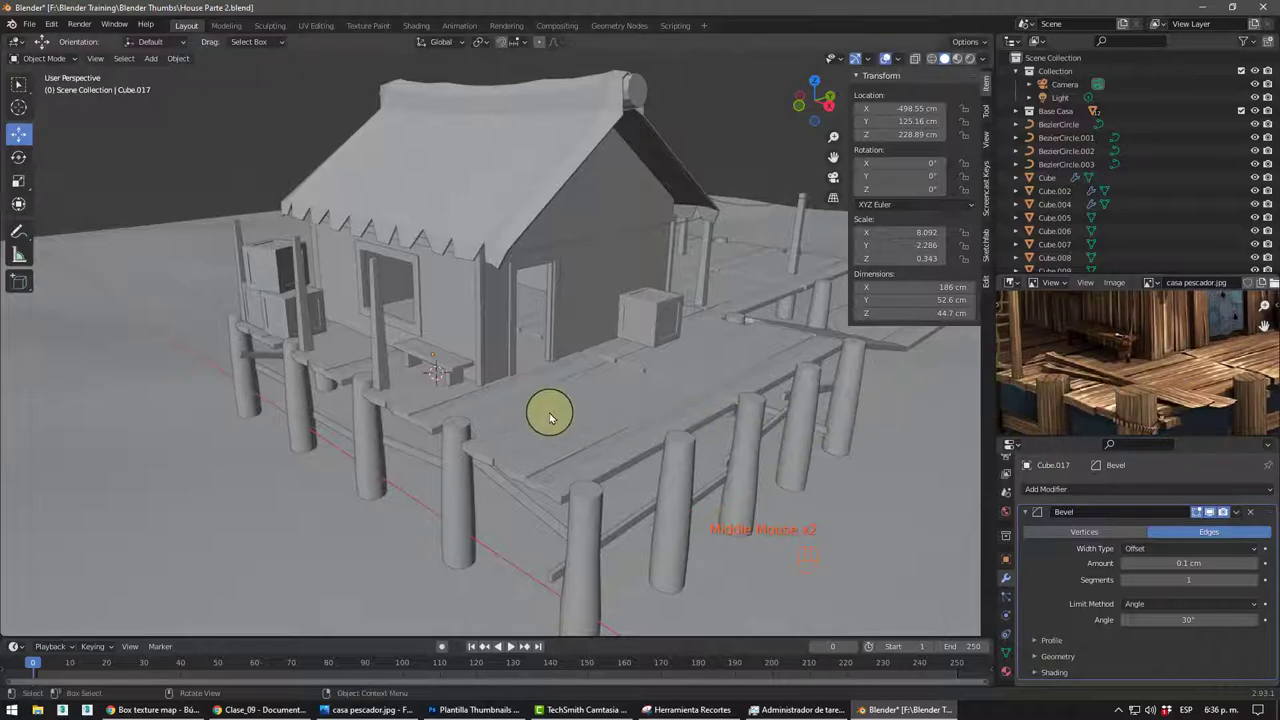
- Add a new small cube on the dock near the house doorway and crate
{"action": "left_click_drag", "start_coordinate": [556, 443], "coordinate": [596, 433]}
{"action": "scroll", "scroll_direction": "down", "scroll_amount": 3}
{"action": "middle_click", "coordinate": [638, 434]}
{"action": "middle_click", "coordinate": [584, 405]}
{"action": "middle_click", "coordinate": [604, 412]}
{"action": "scroll", "scroll_direction": "up", "scroll_amount": 3}
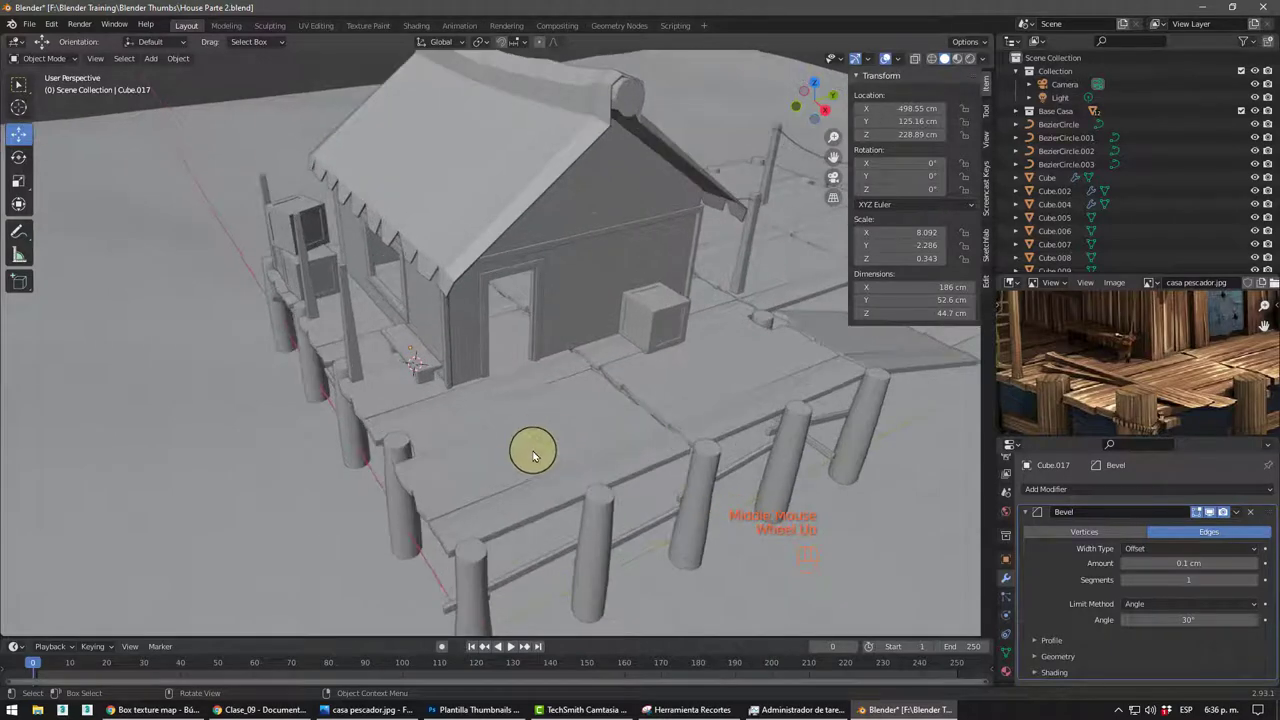
{"action": "middle_click", "coordinate": [564, 445]}
{"action": "middle_click", "coordinate": [553, 424]}
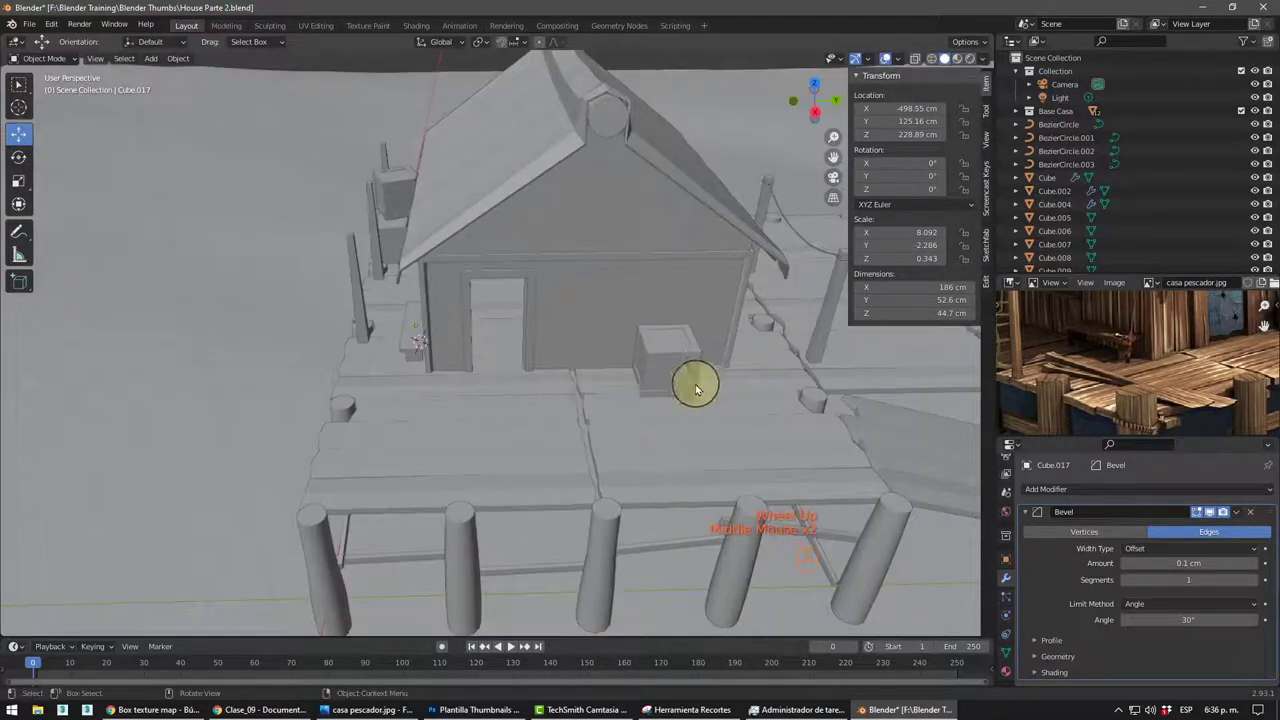
{"action": "left_click_drag", "start_coordinate": [550, 417], "coordinate": [584, 407]}
{"action": "left_click_drag", "start_coordinate": [586, 390], "coordinate": [617, 359]}
{"action": "scroll", "scroll_direction": "up", "scroll_amount": 3}
{"action": "left_click_drag", "start_coordinate": [567, 375], "coordinate": [581, 388]}
{"action": "key", "text": "shift+a"}
{"action": "middle_click", "coordinate": [659, 334]}
- Scale the new cube thin along its width into a board about 6.4 cm thick
{"action": "scroll", "scroll_direction": "up", "scroll_amount": 3}
{"action": "left_click_drag", "start_coordinate": [673, 391], "coordinate": [695, 383]}
{"action": "left_click_drag", "start_coordinate": [1155, 357], "coordinate": [1175, 378]}
{"action": "scroll", "scroll_direction": "up", "scroll_amount": 3}
{"action": "left_click_drag", "start_coordinate": [1170, 376], "coordinate": [1188, 382]}
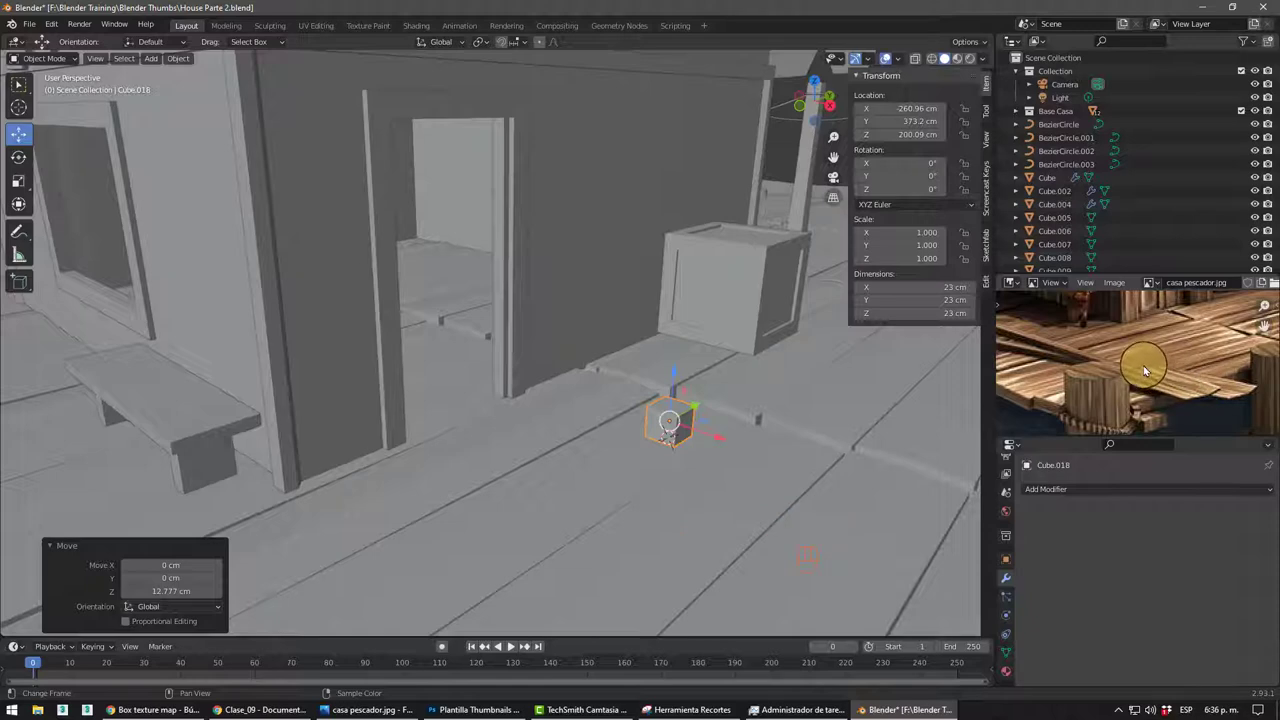
{"action": "middle_click", "coordinate": [648, 400]}
{"action": "key", "text": "s"}
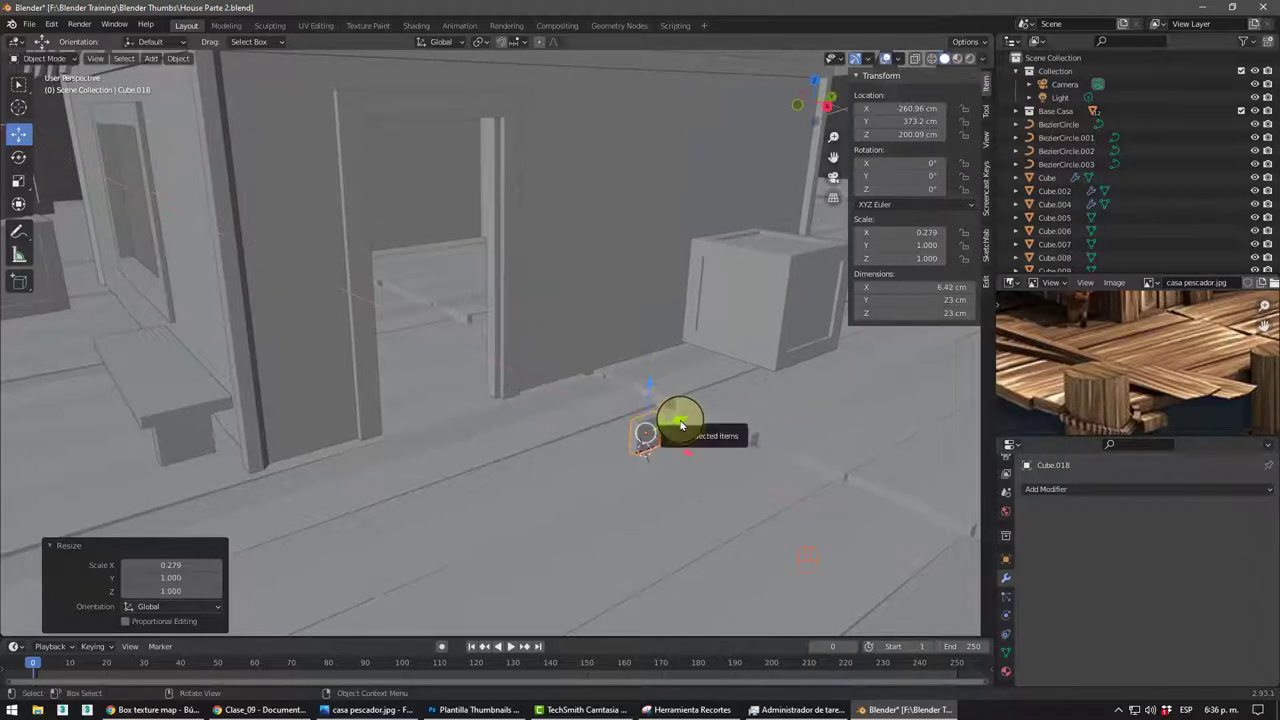
- In Edit Mode, add a loop cut through the board and slide it into place
{"action": "key", "text": "s"}
{"action": "middle_click", "coordinate": [673, 421]}
{"action": "key", "text": "Tab"}
{"action": "key", "text": "ctrl+r"}
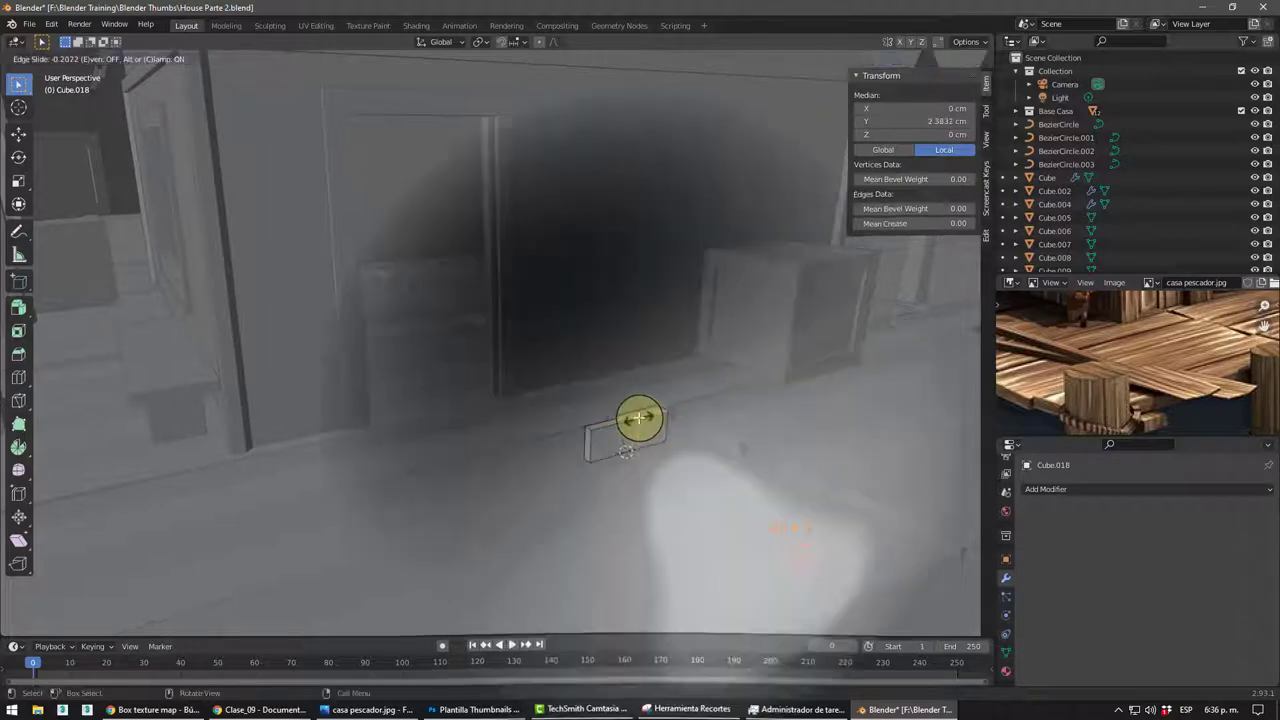
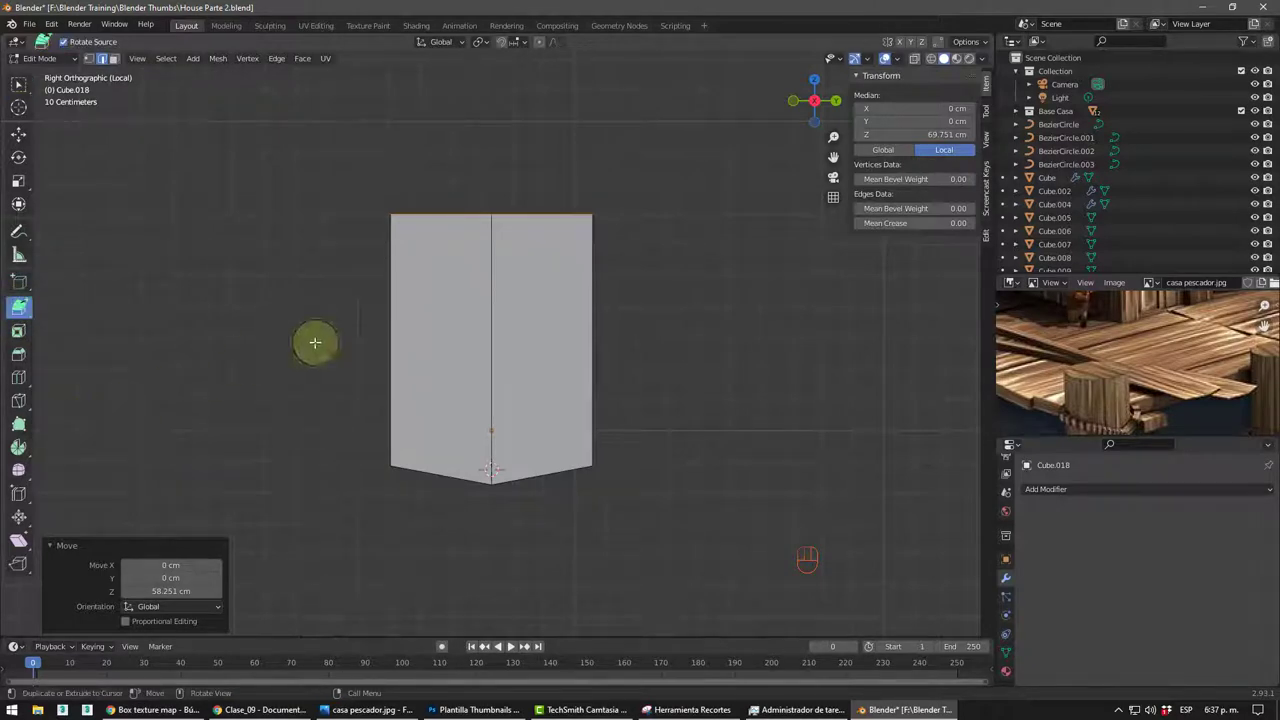
- Extend the board's top upward and taper it inward to narrow the block
{"action": "left_click_drag", "start_coordinate": [450, 246], "coordinate": [491, 402]}
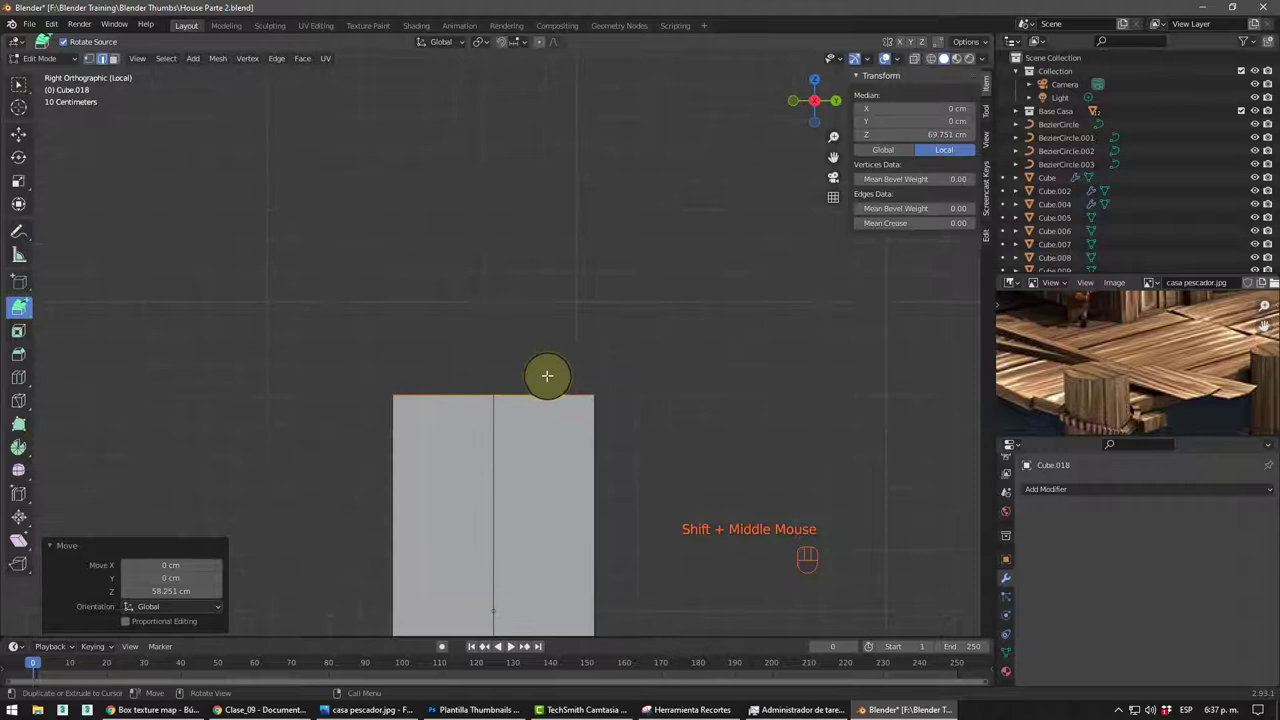
{"action": "left_click", "coordinate": [117, 51]}
{"action": "middle_click", "coordinate": [407, 331]}
{"action": "key", "text": "KP_3"}
{"action": "left_click", "coordinate": [508, 214]}
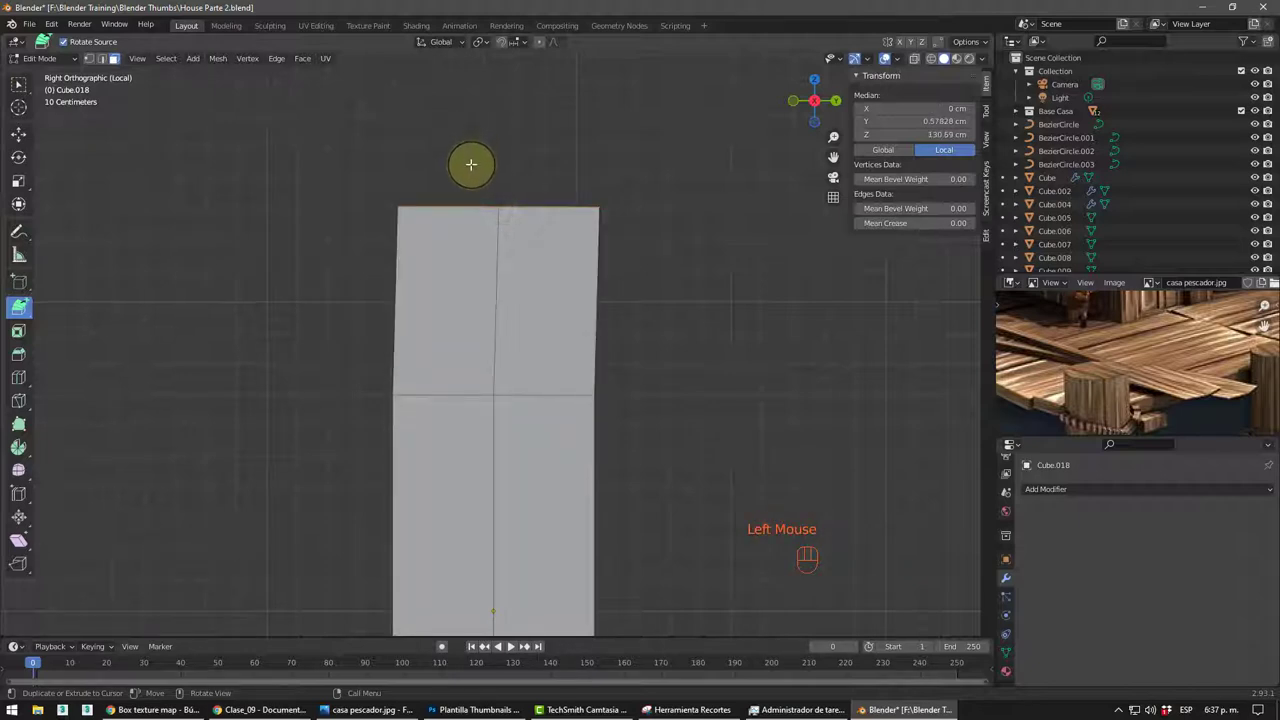
{"action": "key", "text": "s"}
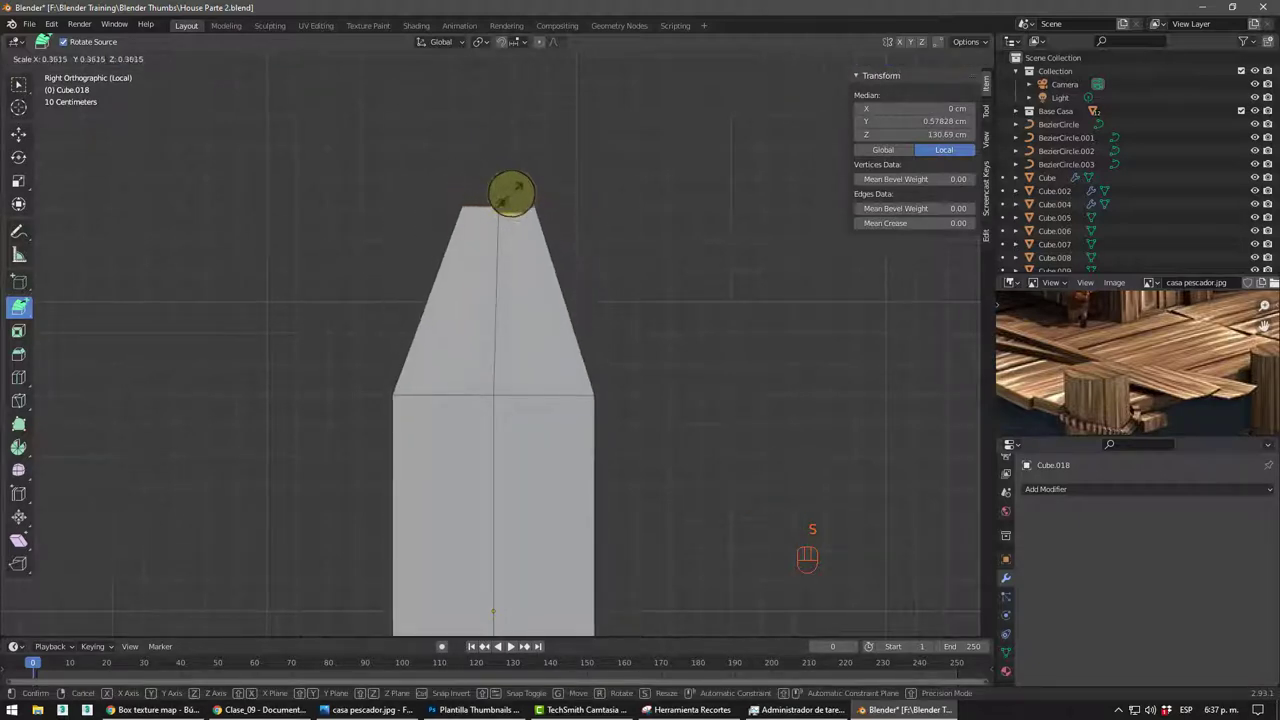
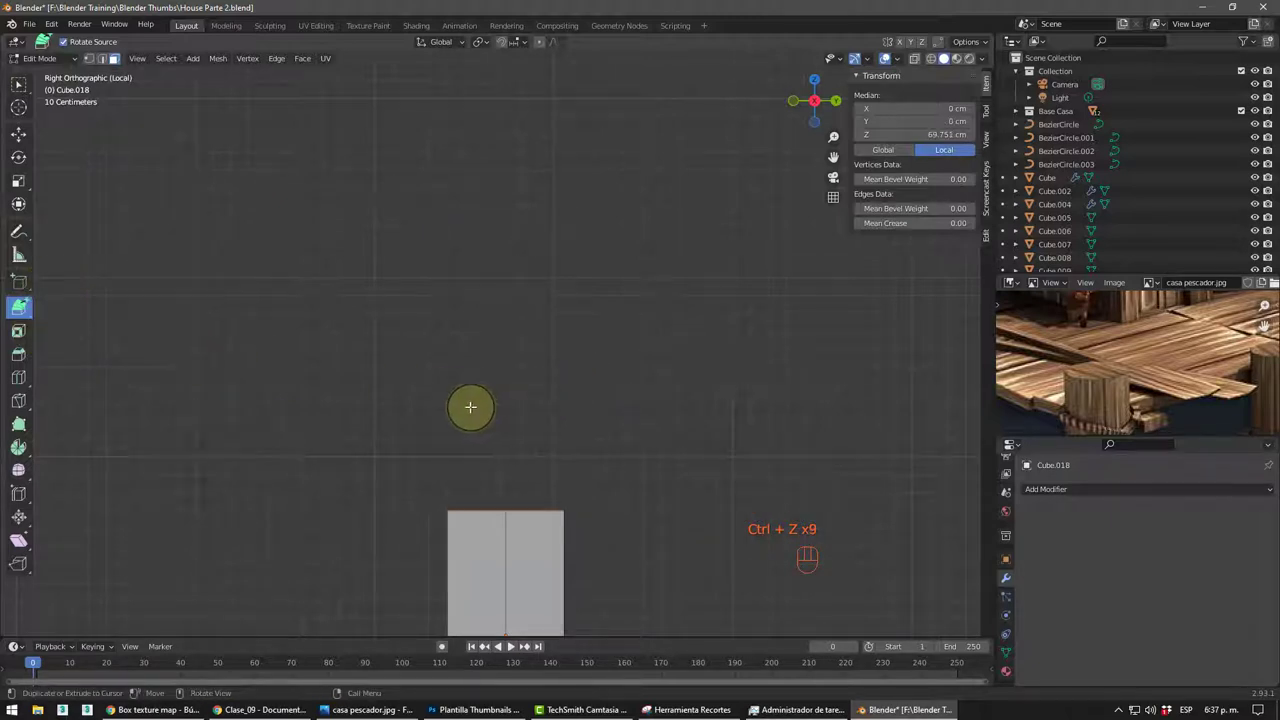
- Extrude the top into a long shaft, then extrude a flared cap above it
{"action": "key", "text": "e"}
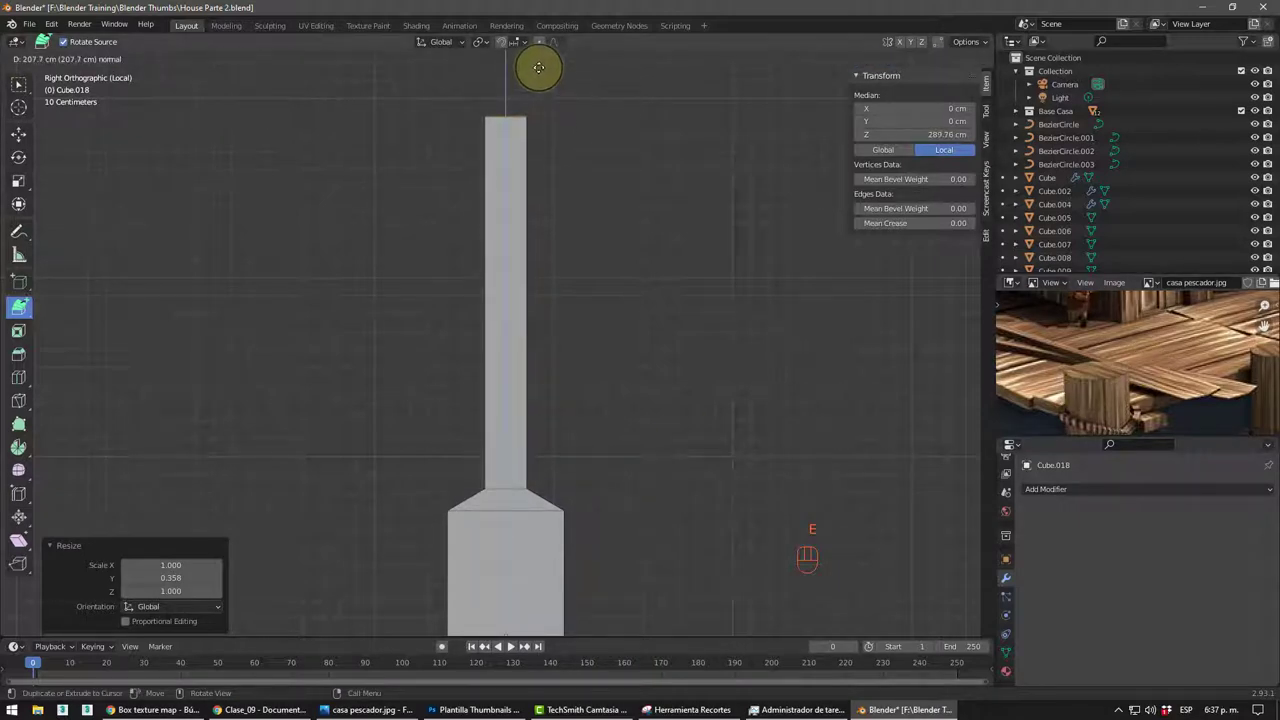
{"action": "scroll", "scroll_direction": "down", "scroll_amount": 3}
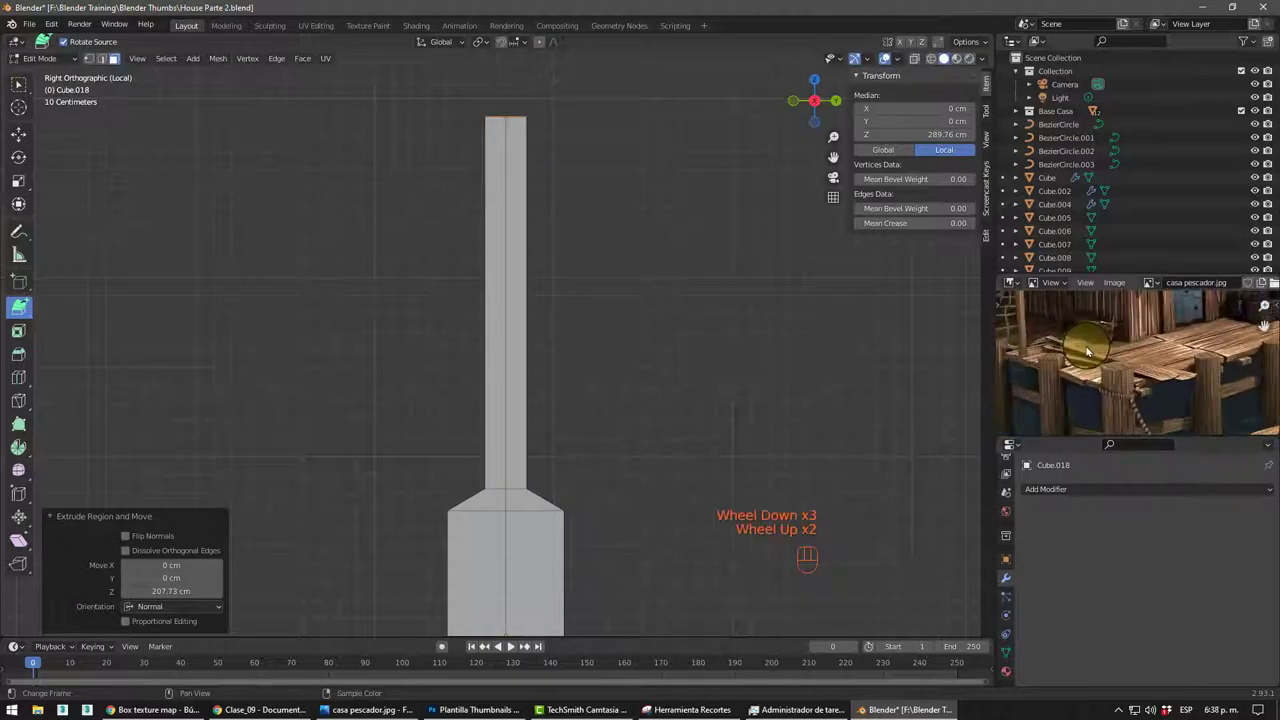
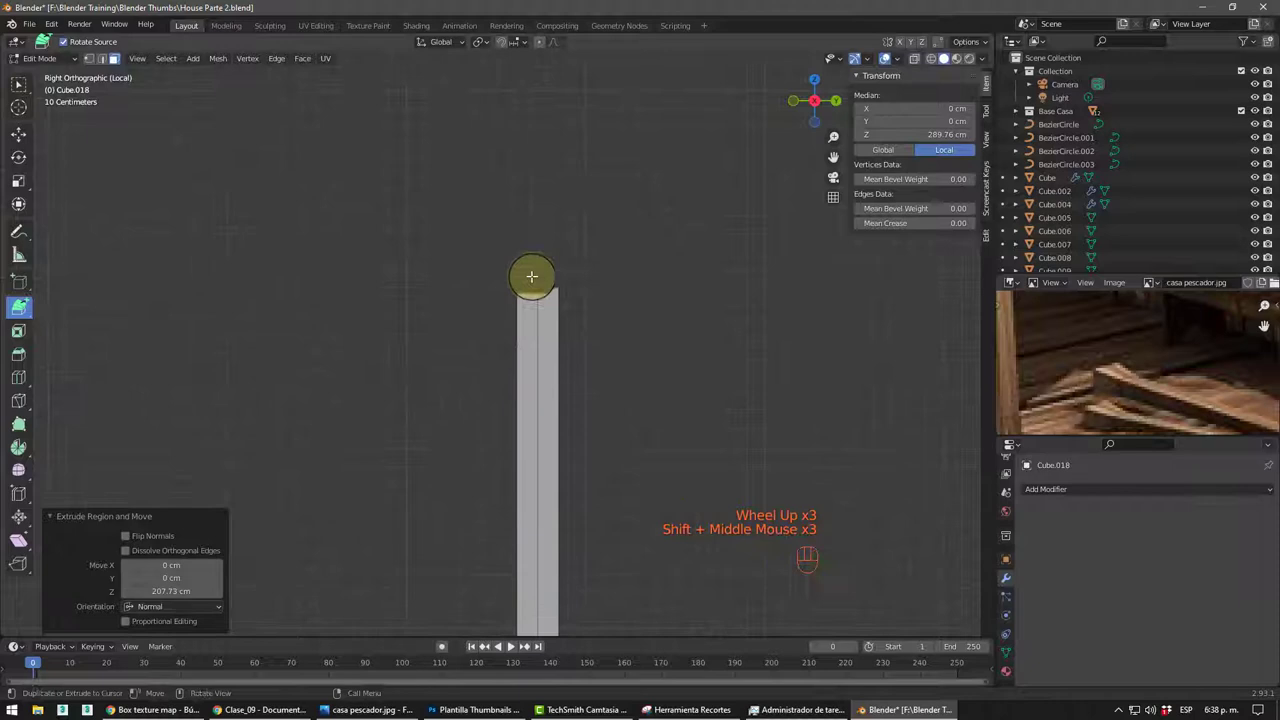
{"action": "key", "text": "e"}
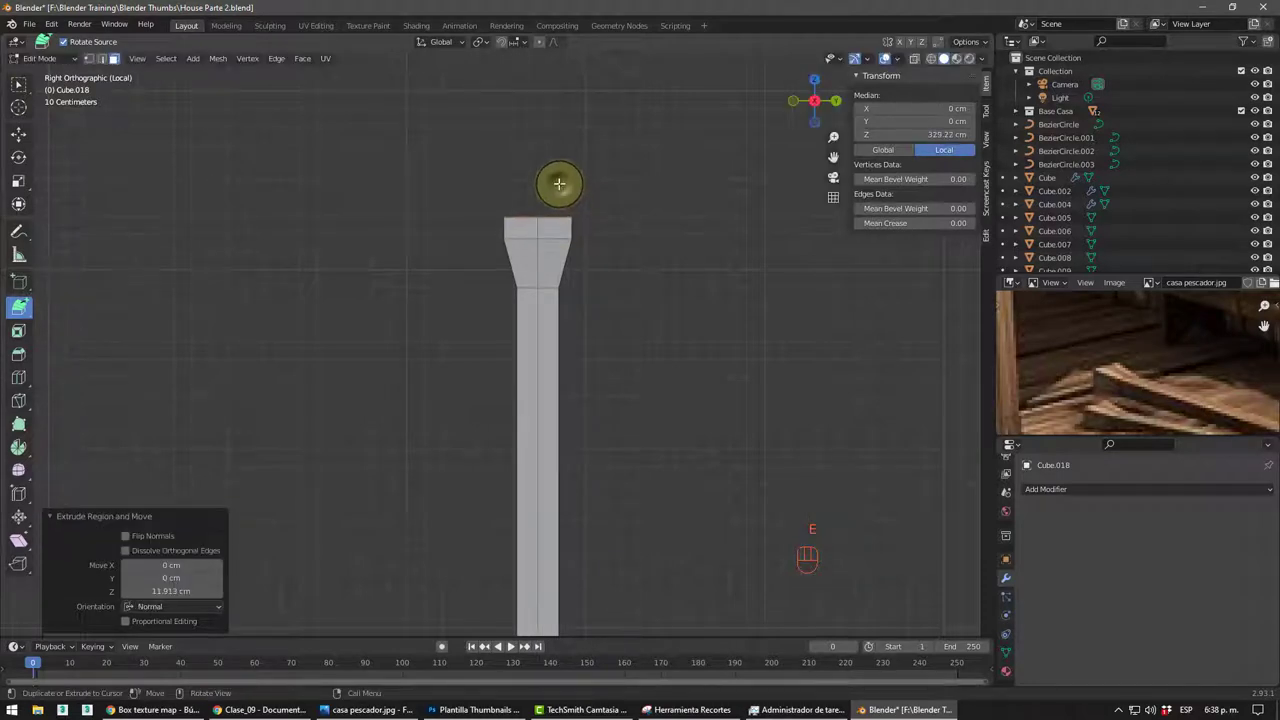
{"action": "scroll", "scroll_direction": "down", "scroll_amount": 3}
{"action": "left_click_drag", "start_coordinate": [629, 375], "coordinate": [629, 399]}
{"action": "scroll", "scroll_direction": "up", "scroll_amount": 3}
{"action": "key", "text": "KP_Divide"}
{"action": "scroll", "scroll_direction": "up", "scroll_amount": 3}
{"action": "scroll", "scroll_direction": "down", "scroll_amount": 3}
- Back in Object Mode, undo the rod's rotation to keep it upright and raise its top cap higher
{"action": "middle_click", "coordinate": [579, 399]}
{"action": "scroll", "scroll_direction": "up", "scroll_amount": 3}
{"action": "middle_click", "coordinate": [572, 323]}
{"action": "key", "text": "Tab"}
{"action": "middle_click", "coordinate": [572, 328]}
{"action": "key", "text": "Tab"}
{"action": "scroll", "scroll_direction": "up", "scroll_amount": 3}
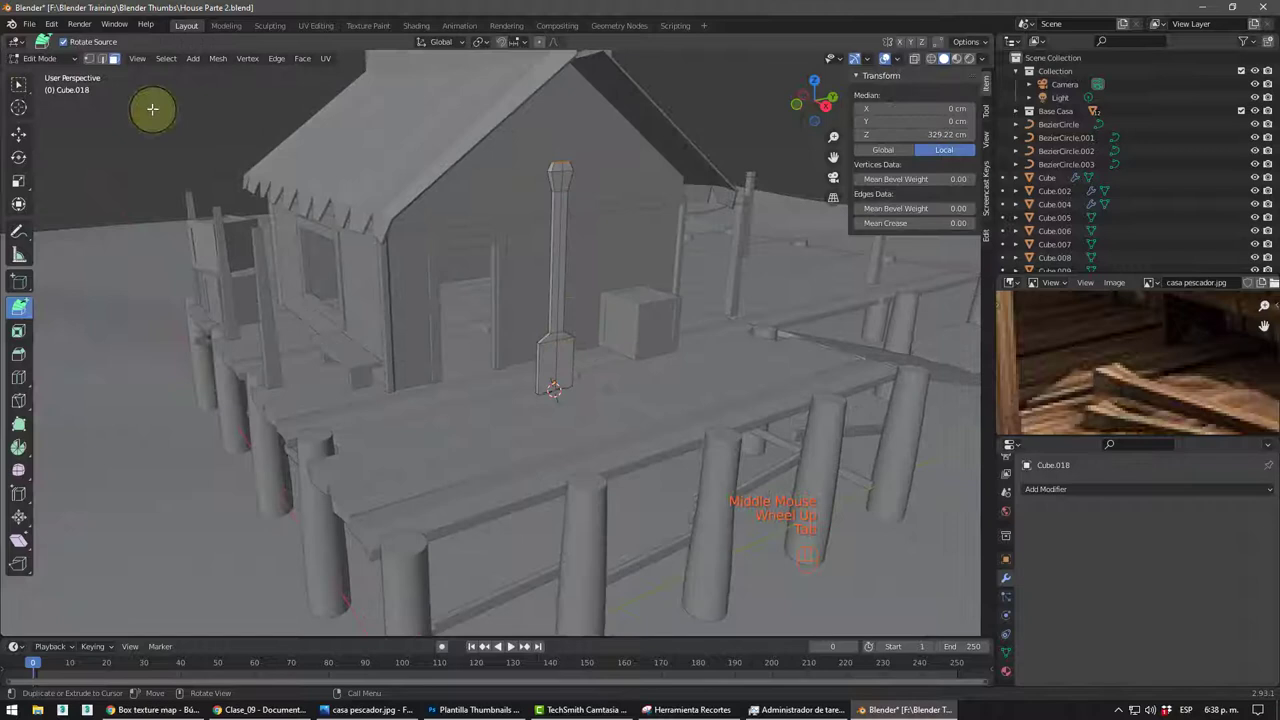
{"action": "key", "text": "a"}
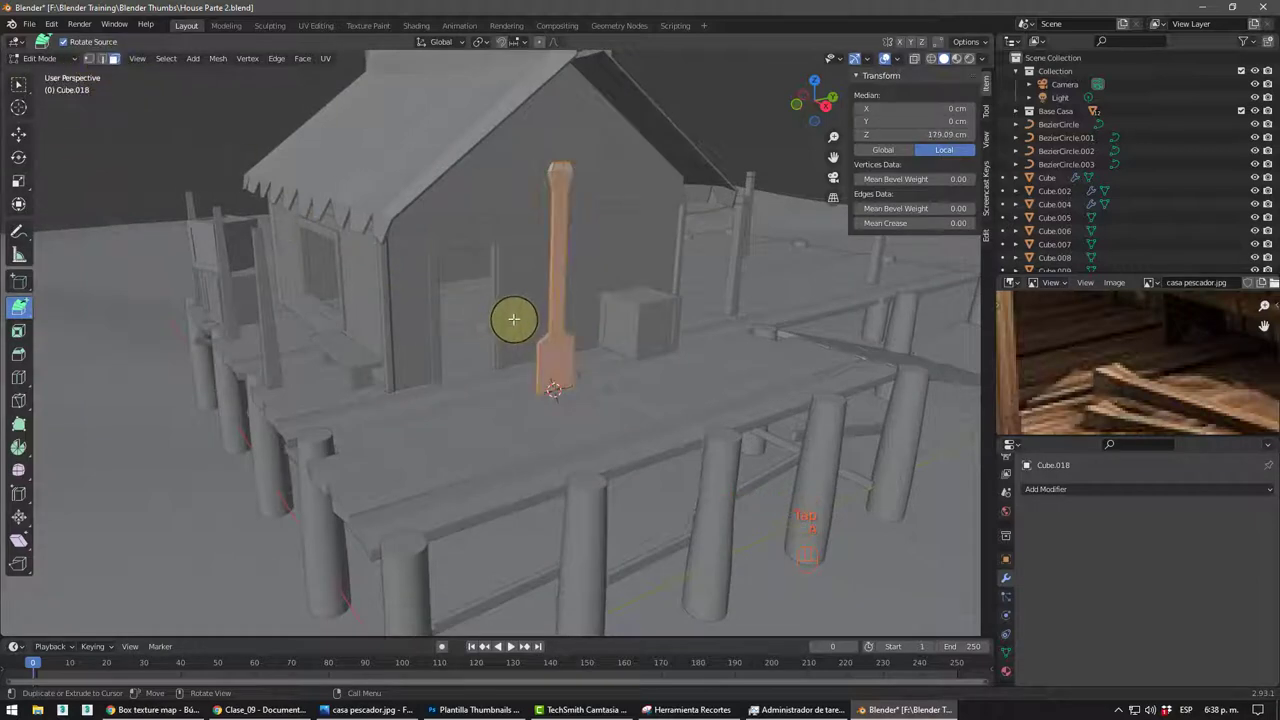
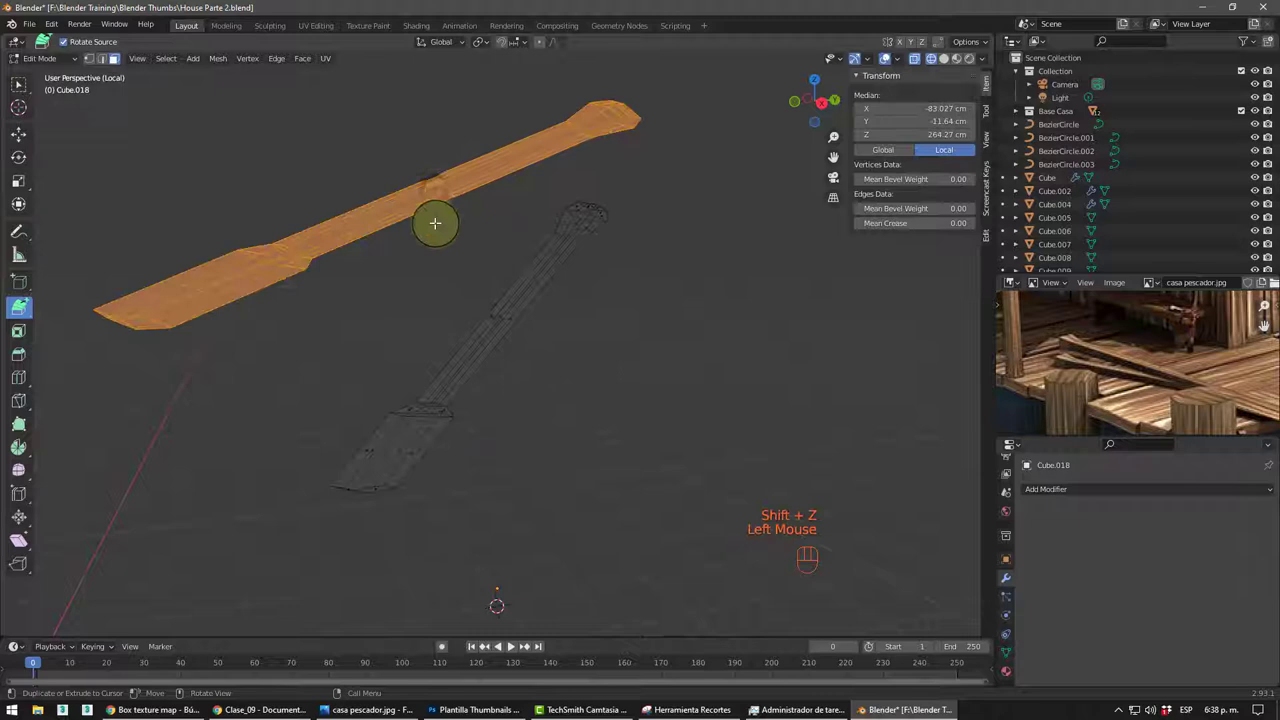
{"action": "key", "text": "ctrl+z"}
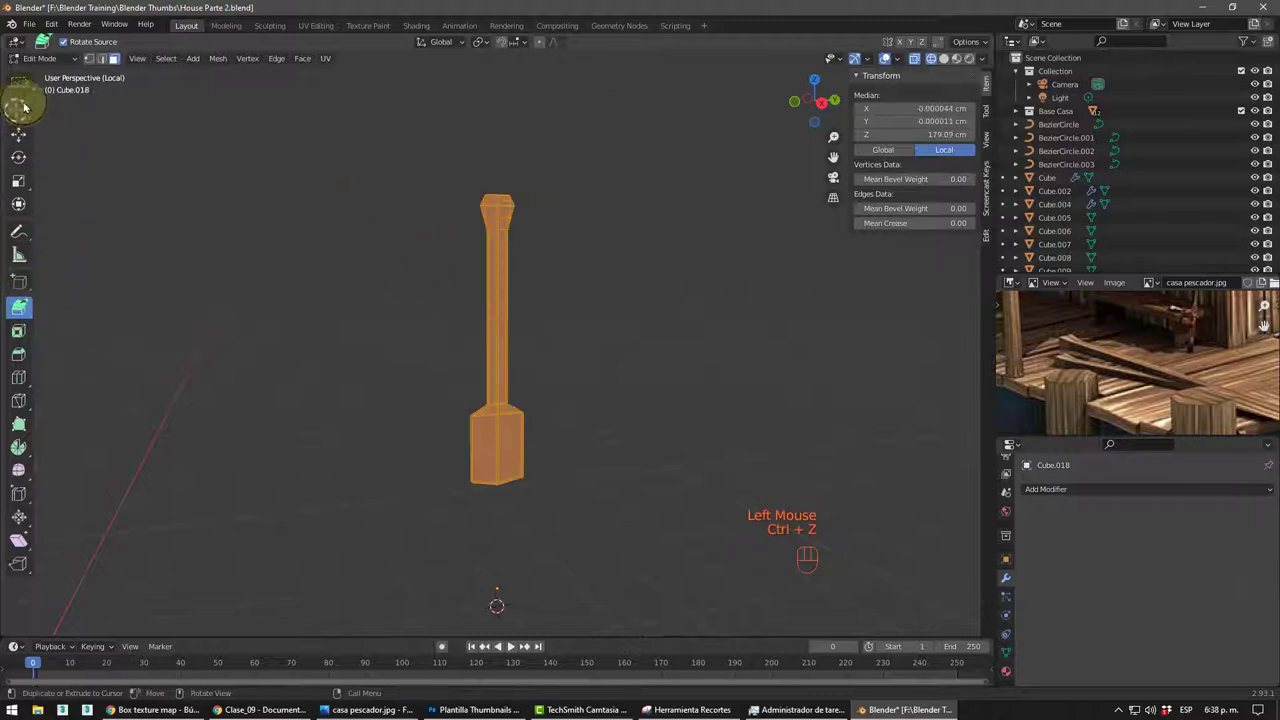
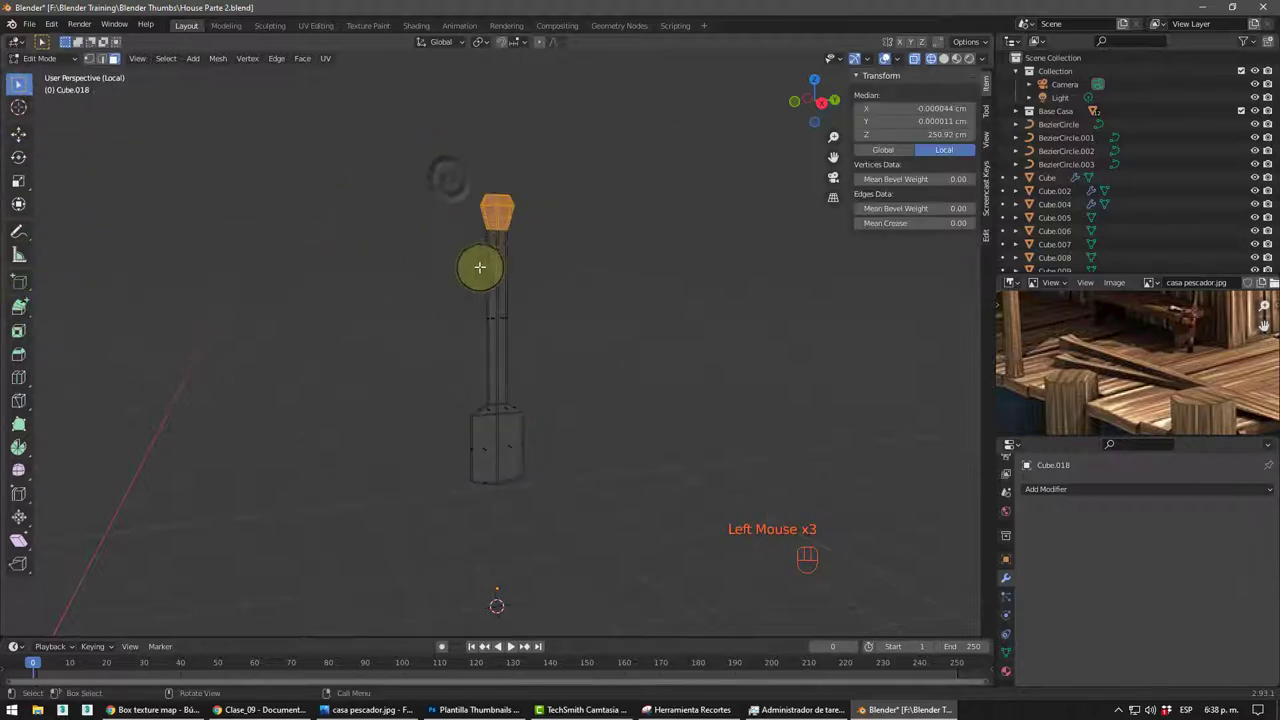
{"action": "key", "text": "g"}
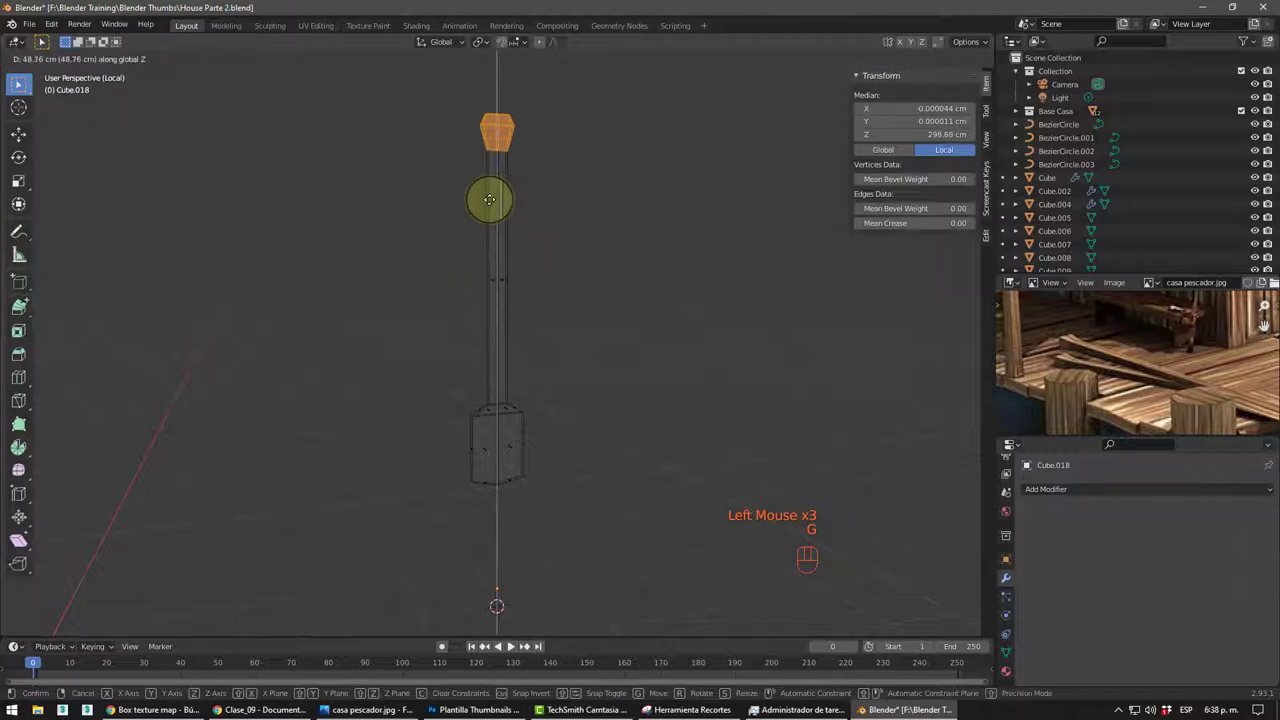
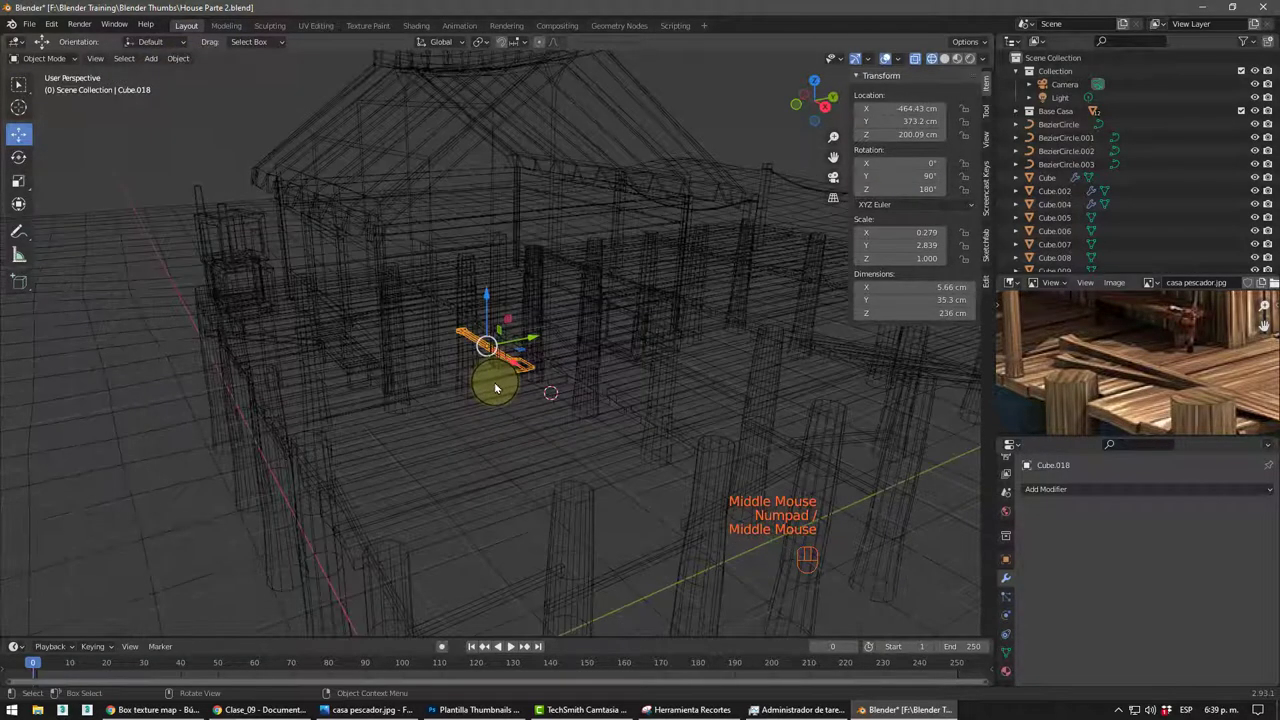
- Turn the rod about the vertical axis, duplicate it, and tilt the copy horizontal
{"action": "key", "text": "shift+z"}
{"action": "left_click_drag", "start_coordinate": [414, 412], "coordinate": [472, 387]}
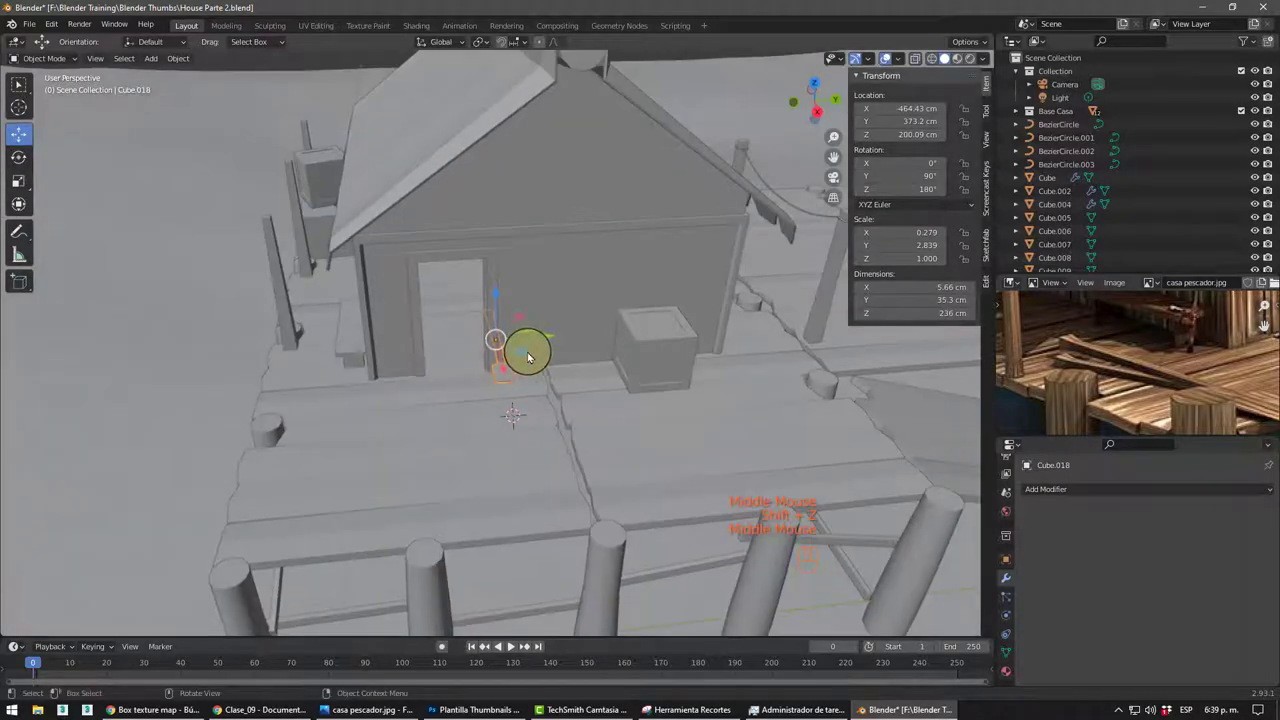
{"action": "left_click_drag", "start_coordinate": [529, 353], "coordinate": [327, 473]}
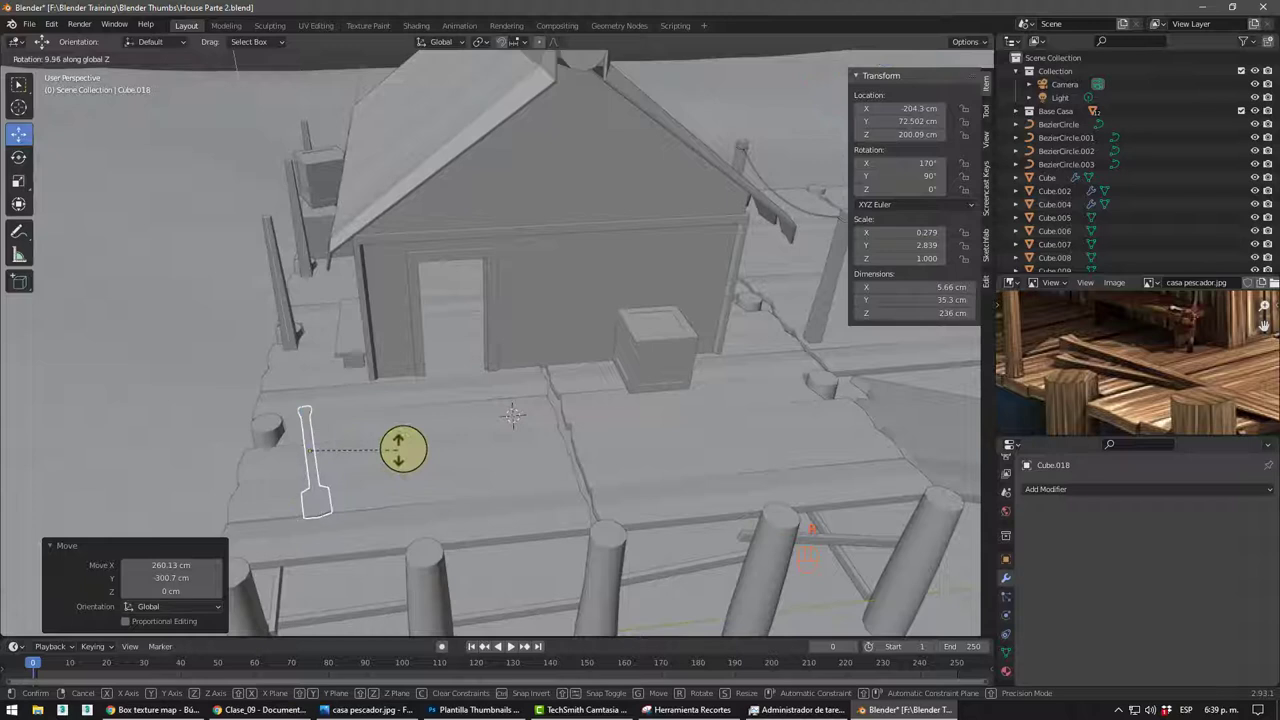
{"action": "key", "text": "alt+d"}
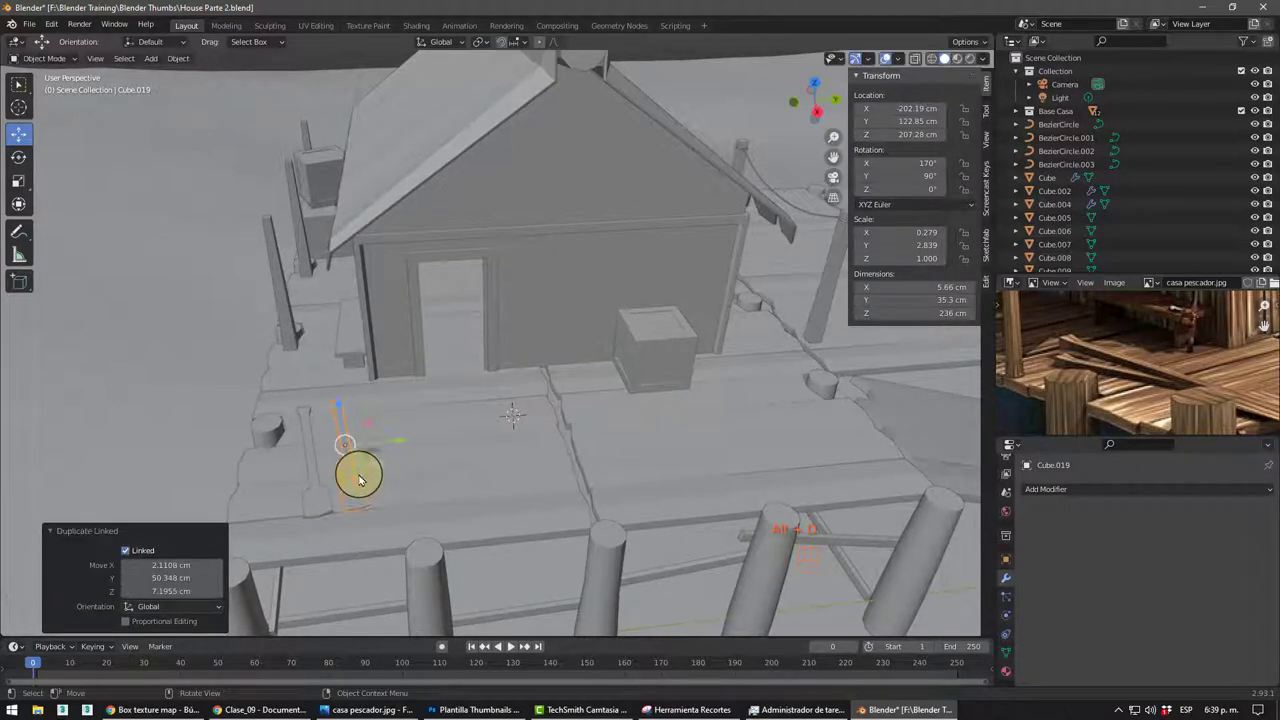
{"action": "middle_click", "coordinate": [373, 459]}
{"action": "key", "text": "r"}
- In front orthographic view, move the copy onto the dock edge resting on top of the posts
{"action": "left_click_drag", "start_coordinate": [462, 421], "coordinate": [403, 418]}
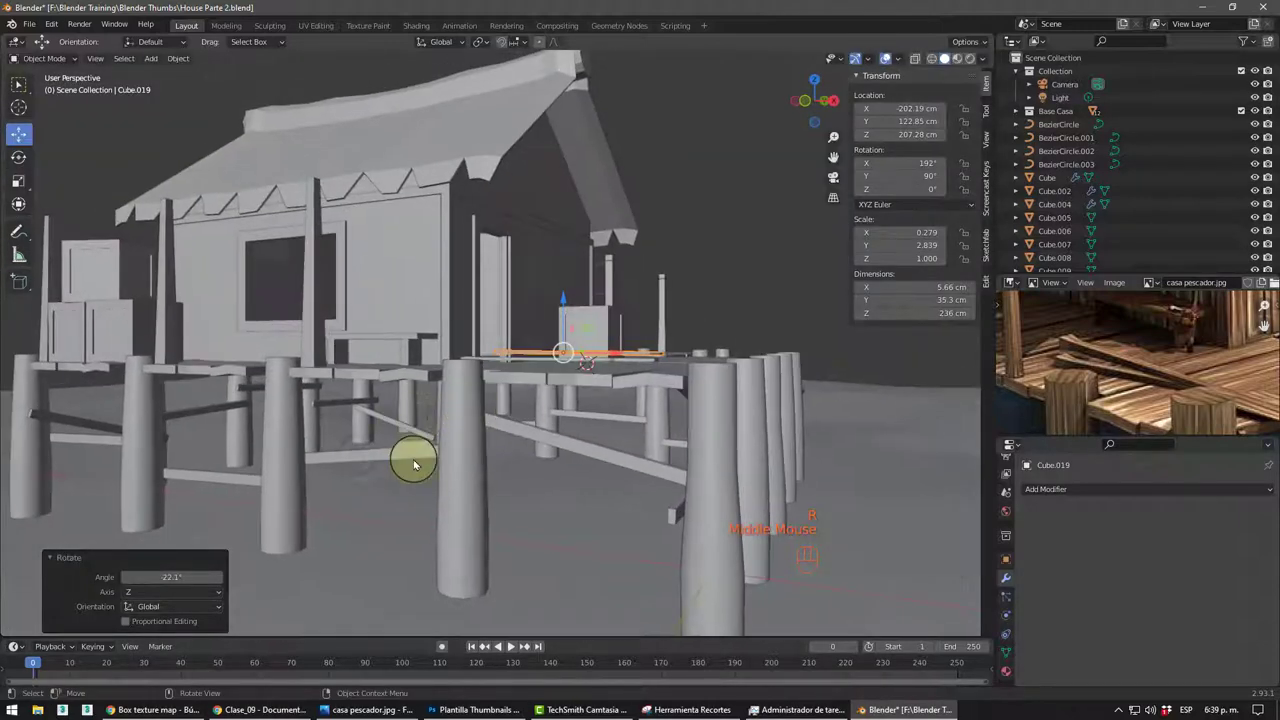
{"action": "key", "text": "KP_1"}
{"action": "scroll", "scroll_direction": "up", "scroll_amount": 3}
{"action": "left_click_drag", "start_coordinate": [692, 343], "coordinate": [659, 342]}
{"action": "scroll", "scroll_direction": "up", "scroll_amount": 3}
{"action": "left_click_drag", "start_coordinate": [640, 359], "coordinate": [533, 344]}
{"action": "scroll", "scroll_direction": "up", "scroll_amount": 3}
{"action": "middle_click", "coordinate": [570, 347]}
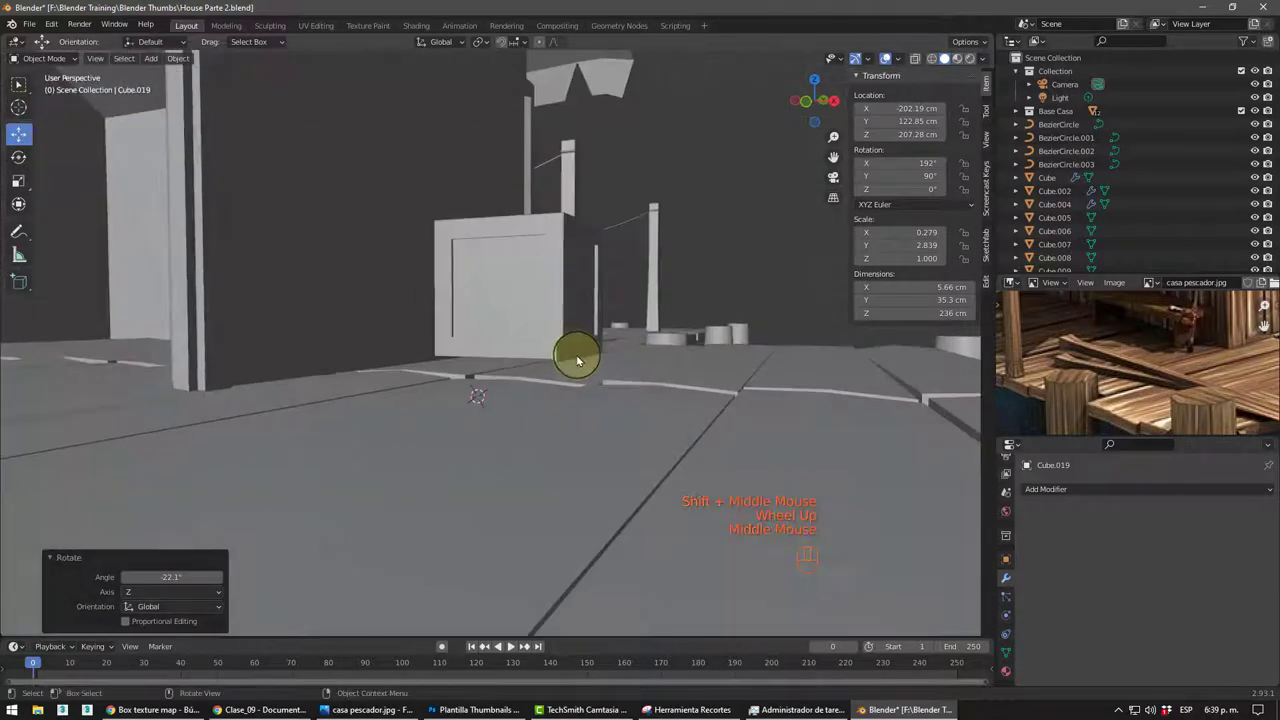
{"action": "key", "text": "KP_1"}
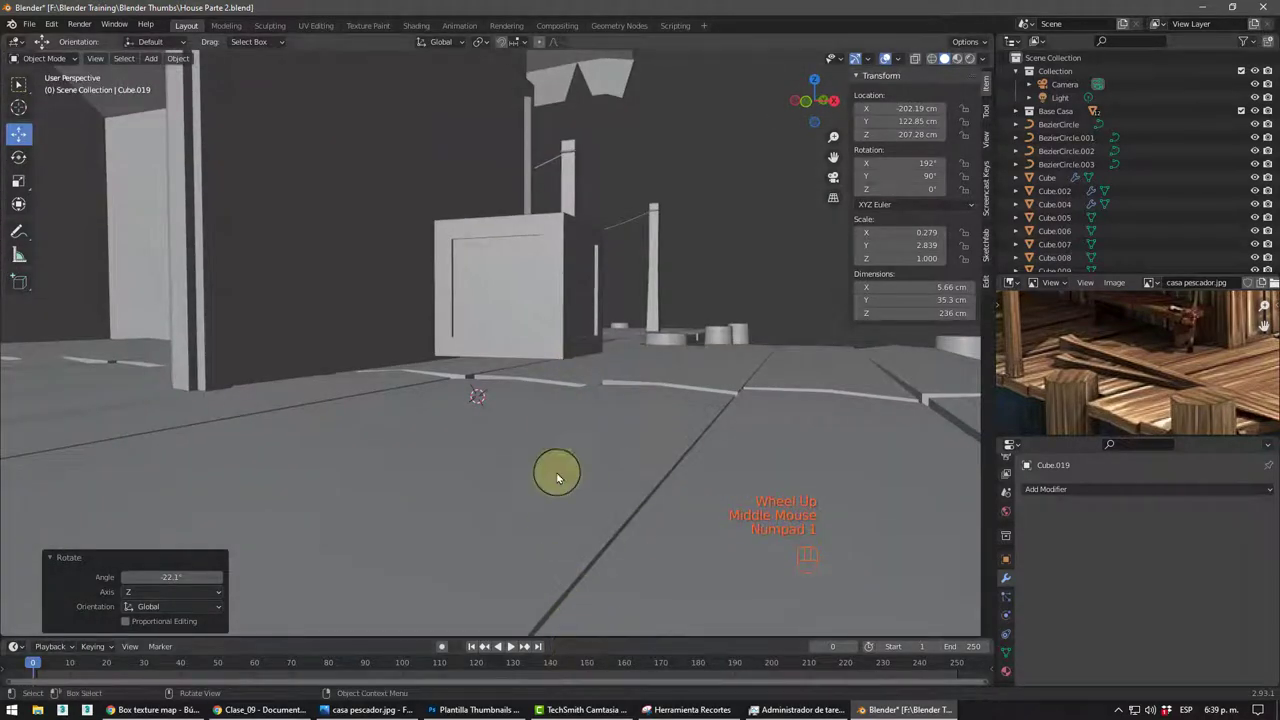
{"action": "key", "text": "KP_4"}
{"action": "key", "text": "KP_4"}
{"action": "scroll", "scroll_direction": "down", "scroll_amount": 3}
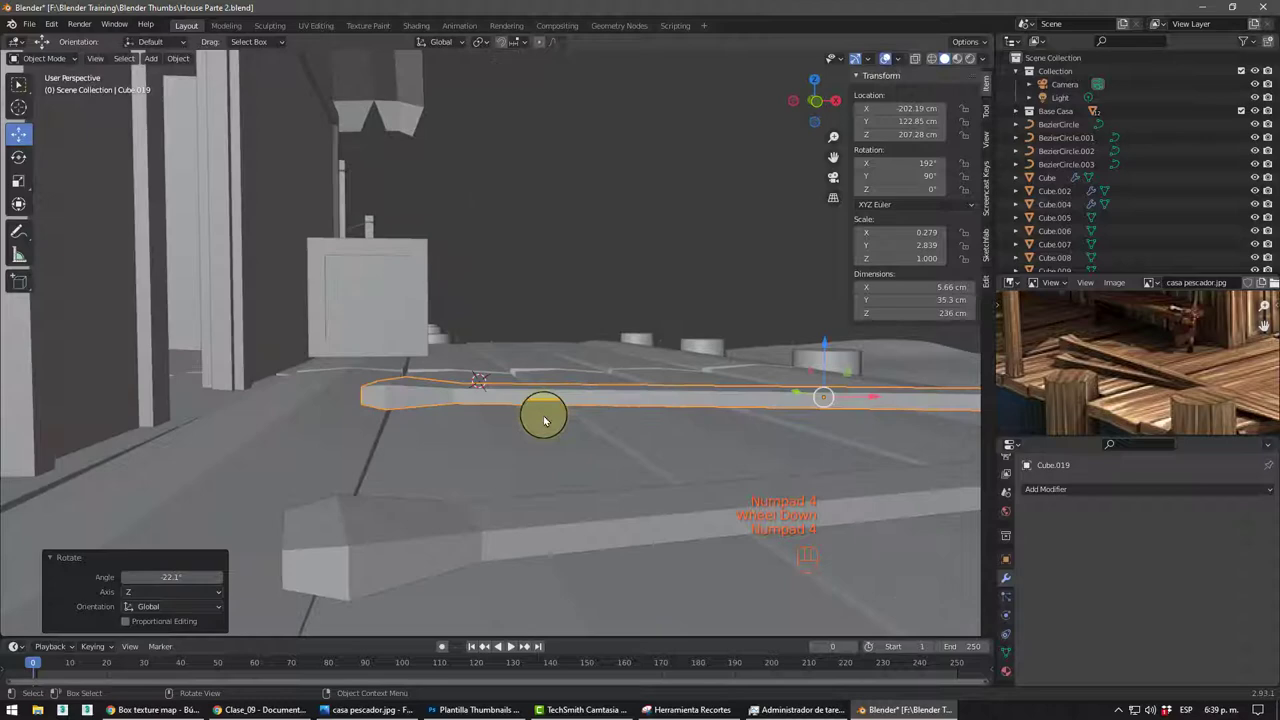
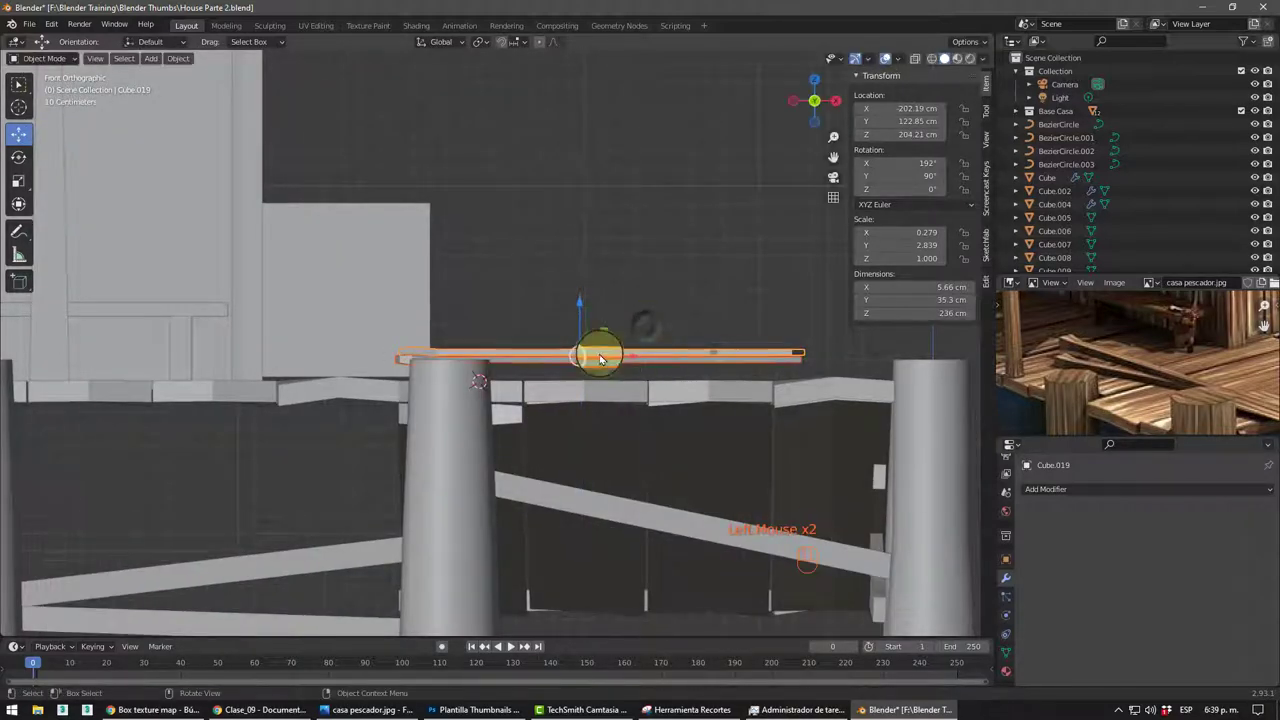
{"action": "left_click_drag", "start_coordinate": [585, 329], "coordinate": [583, 340]}
{"action": "scroll", "scroll_direction": "down", "scroll_amount": 3}
{"action": "left_click_drag", "start_coordinate": [450, 468], "coordinate": [404, 445]}
{"action": "middle_click", "coordinate": [395, 460]}
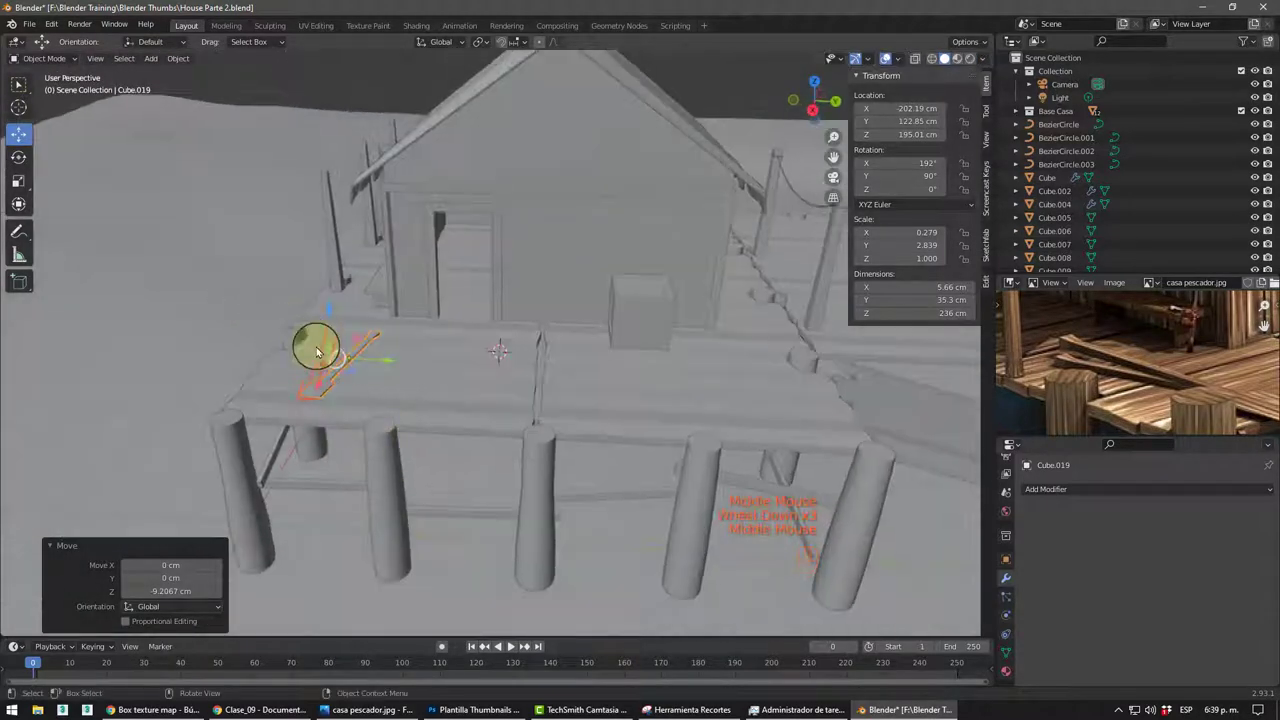
- Select the ocean surface plane and orbit around the dock to review the scene
{"action": "left_click_drag", "start_coordinate": [229, 304], "coordinate": [291, 346]}
{"action": "left_click", "coordinate": [357, 366]}
{"action": "left_click_drag", "start_coordinate": [388, 364], "coordinate": [256, 325]}
{"action": "left_click_drag", "start_coordinate": [222, 289], "coordinate": [291, 391]}
{"action": "scroll", "scroll_direction": "down", "scroll_amount": 3}
{"action": "left_click_drag", "start_coordinate": [394, 460], "coordinate": [469, 452]}
{"action": "left_click_drag", "start_coordinate": [482, 395], "coordinate": [482, 404]}
{"action": "middle_click", "coordinate": [476, 392]}
{"action": "scroll", "scroll_direction": "up", "scroll_amount": 3}
{"action": "scroll", "scroll_direction": "down", "scroll_amount": 3}
{"action": "scroll", "scroll_direction": "up", "scroll_amount": 3}
{"action": "middle_click", "coordinate": [454, 357]}
{"action": "scroll", "scroll_direction": "down", "scroll_amount": 3}
{"action": "scroll", "scroll_direction": "up", "scroll_amount": 3}
{"action": "middle_click", "coordinate": [501, 378]}
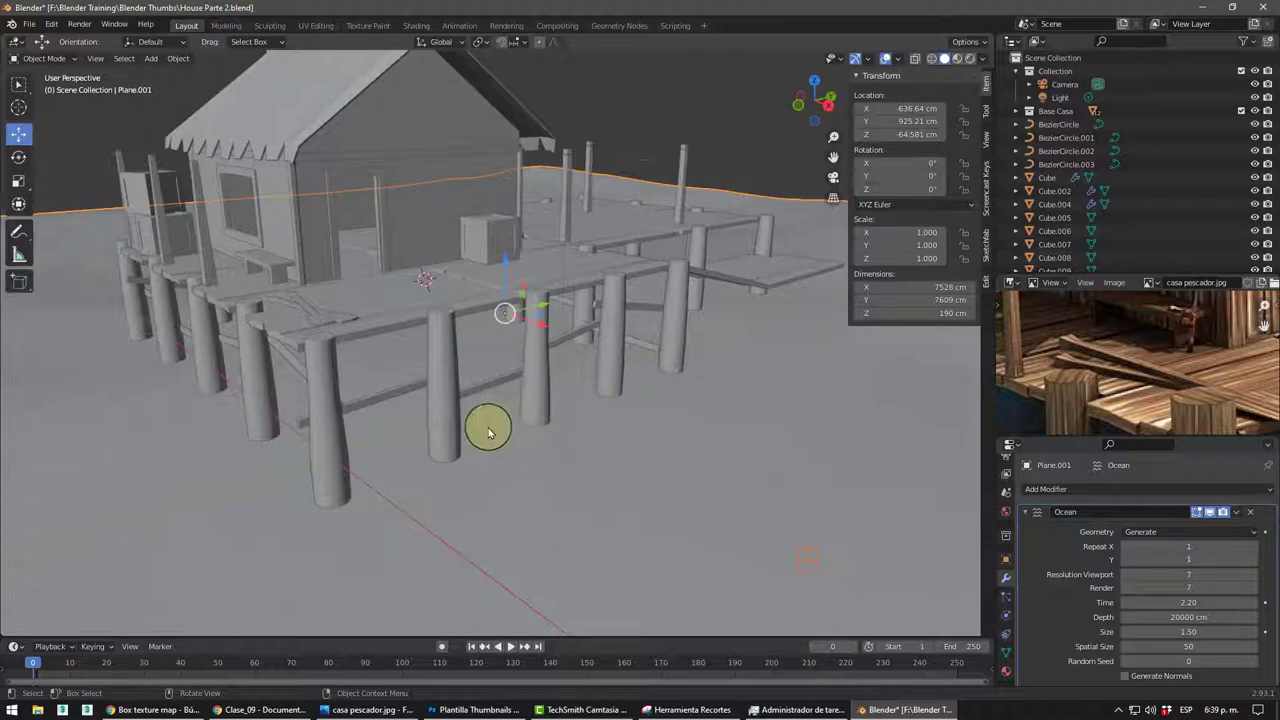
- Orbit around the whole dock scene over the ocean plane
{"action": "left_click_drag", "start_coordinate": [508, 480], "coordinate": [565, 484]}
{"action": "left_click_drag", "start_coordinate": [553, 450], "coordinate": [478, 432]}
{"action": "scroll", "scroll_direction": "down", "scroll_amount": 3}
{"action": "left_click_drag", "start_coordinate": [503, 426], "coordinate": [657, 437]}
{"action": "left_click_drag", "start_coordinate": [607, 417], "coordinate": [567, 414]}
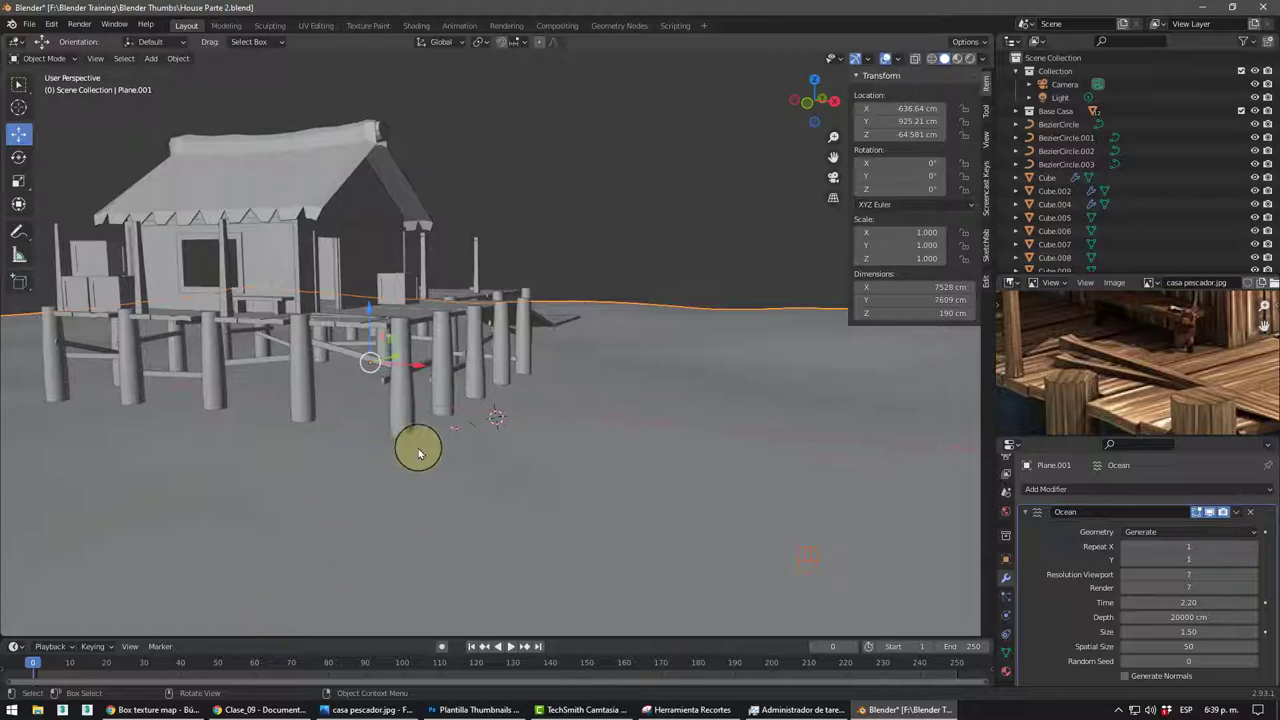
{"action": "left_click_drag", "start_coordinate": [504, 467], "coordinate": [472, 475]}
{"action": "middle_click", "coordinate": [508, 444]}
{"action": "scroll", "scroll_direction": "down", "scroll_amount": 3}
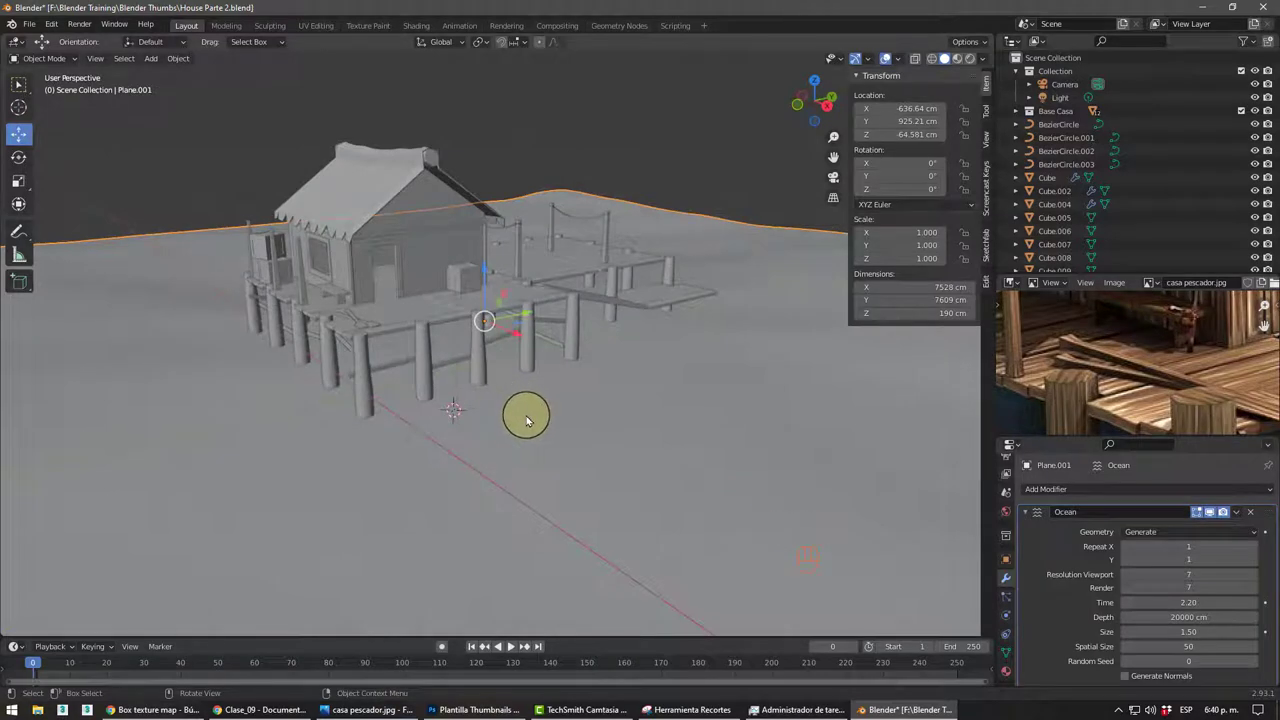
- Orbit in to inspect the posts under the dock
{"action": "left_click_drag", "start_coordinate": [513, 419], "coordinate": [528, 414]}
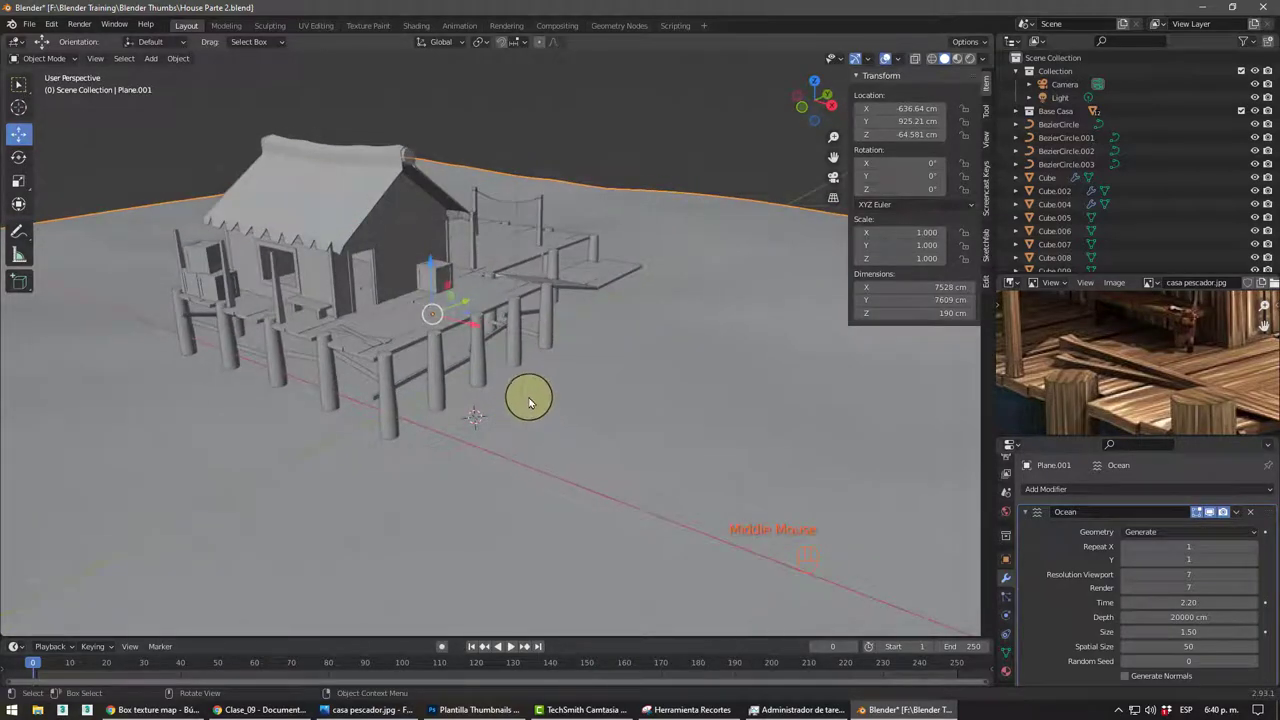
{"action": "scroll", "scroll_direction": "up", "scroll_amount": 3}
{"action": "left_click_drag", "start_coordinate": [479, 436], "coordinate": [480, 403]}
{"action": "left_click_drag", "start_coordinate": [483, 441], "coordinate": [492, 418]}
{"action": "scroll", "scroll_direction": "up", "scroll_amount": 3}
{"action": "middle_click", "coordinate": [502, 412]}
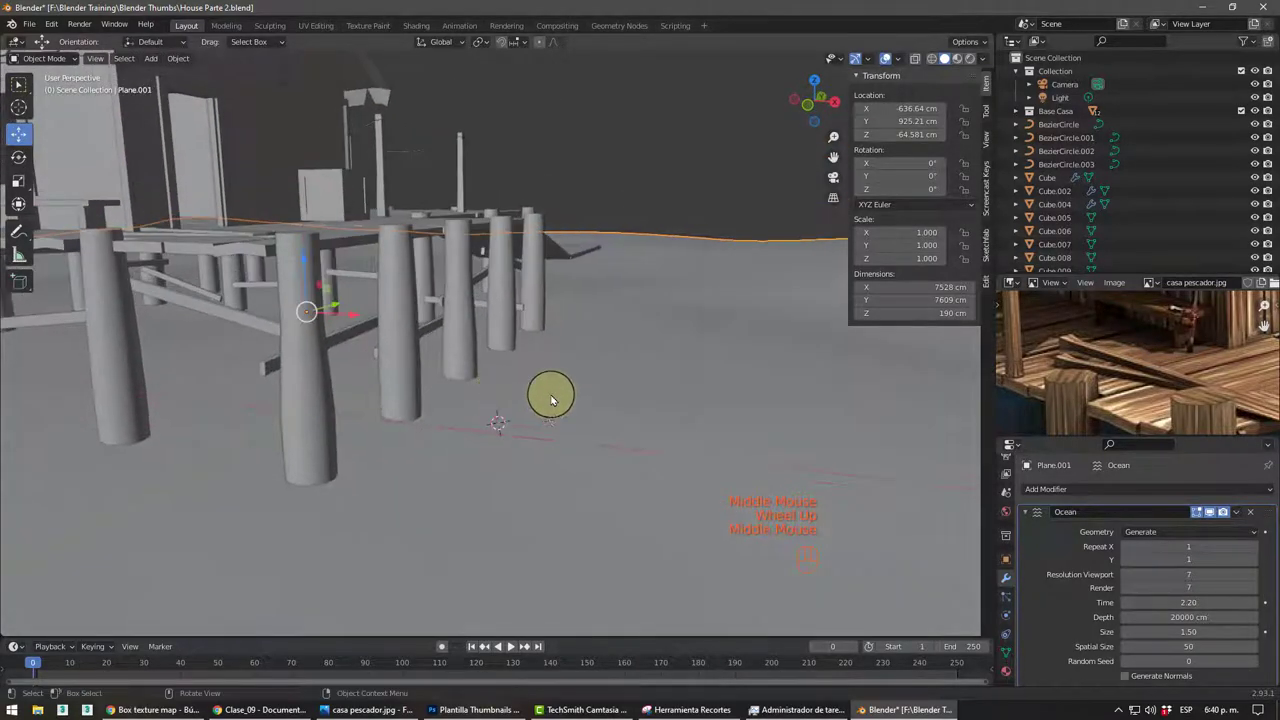
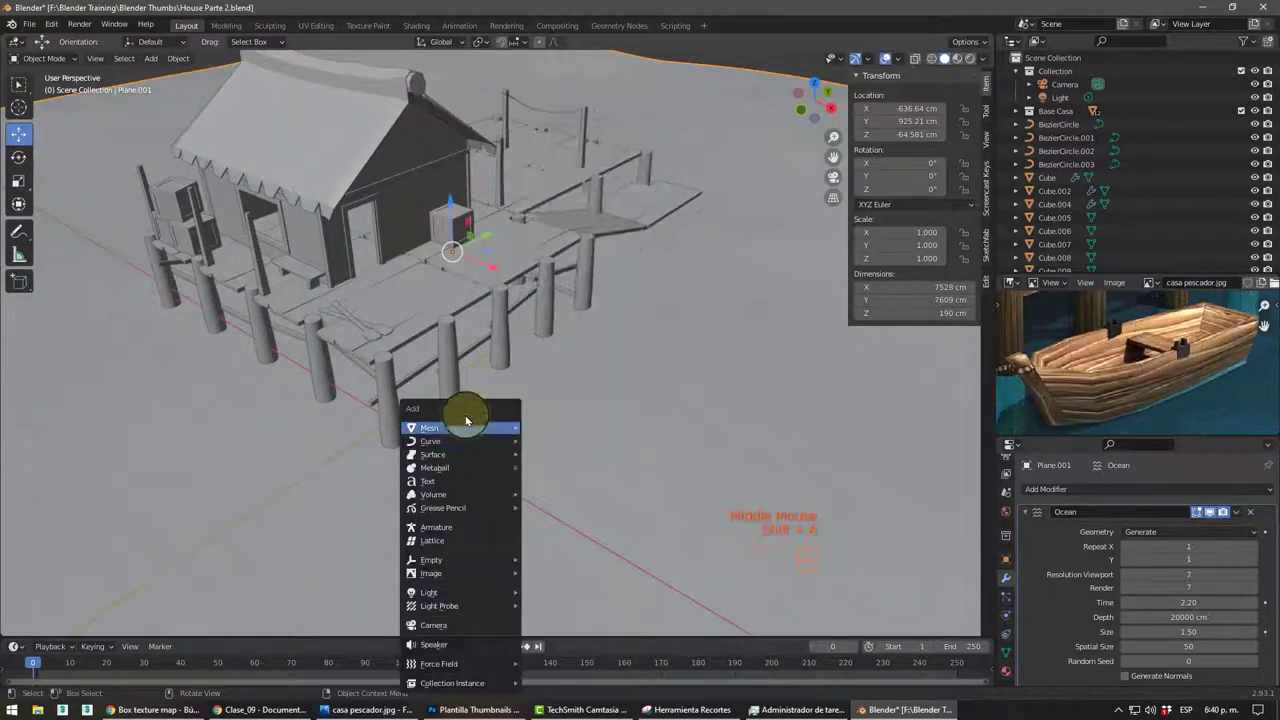
- Add a new cube, Cube.020, and in Edit Mode move its end face lengthwise
{"action": "key", "text": "shift+a"}
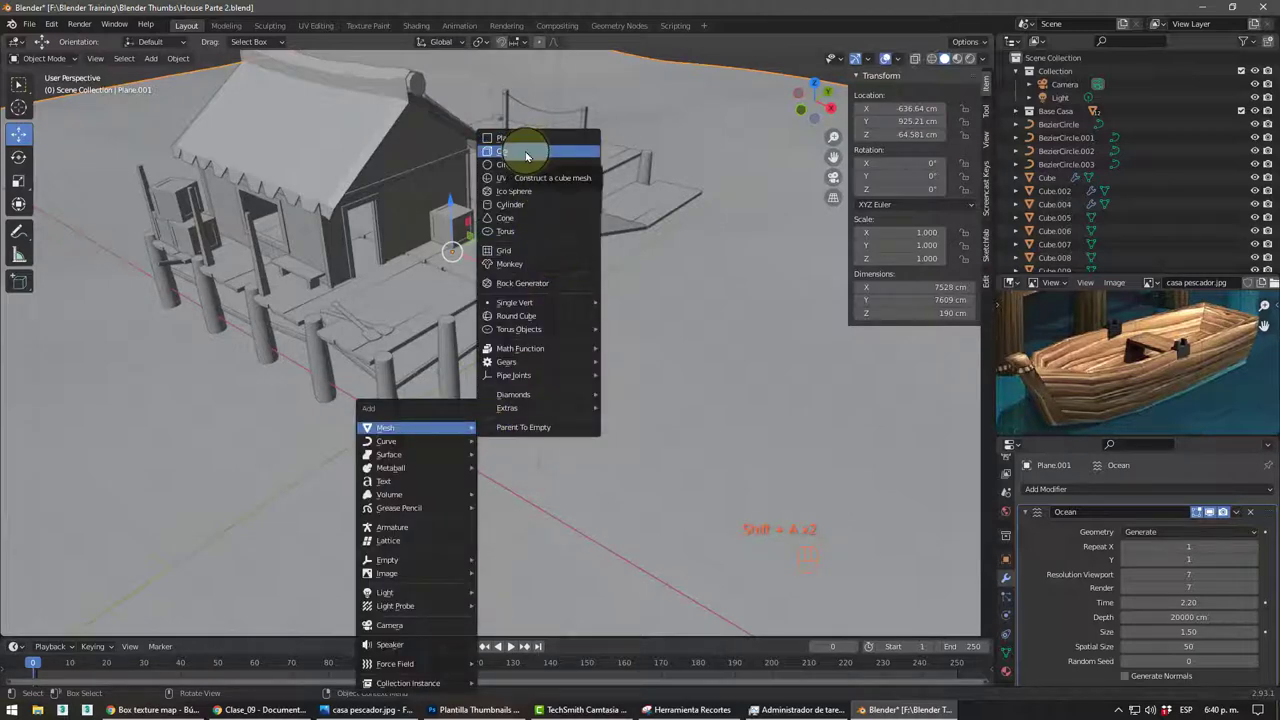
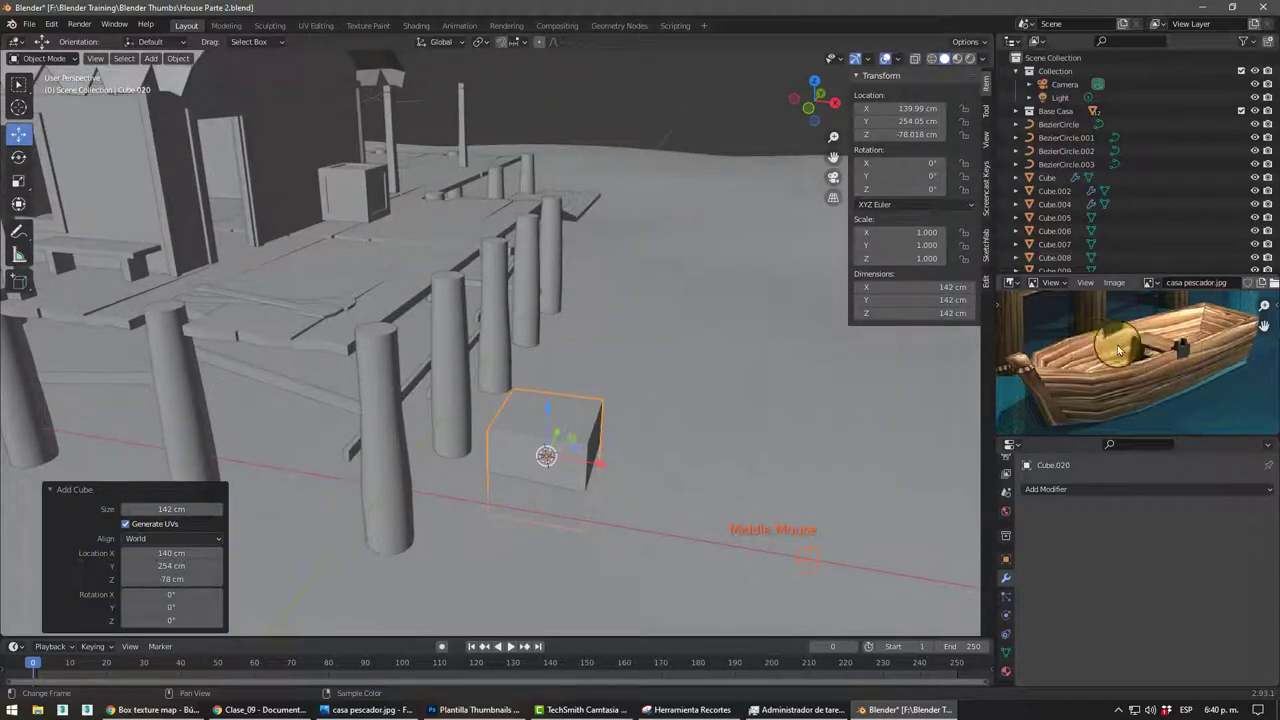
{"action": "left_click_drag", "start_coordinate": [499, 448], "coordinate": [454, 441]}
{"action": "key", "text": "Tab"}
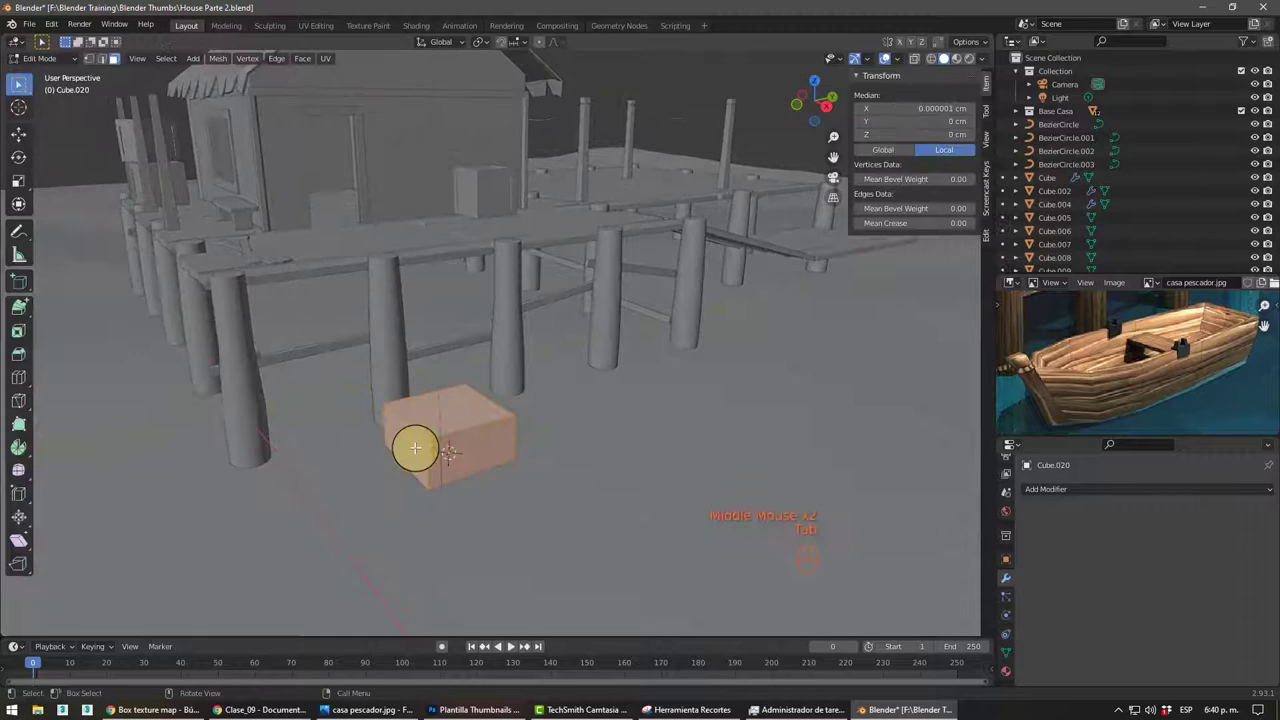
{"action": "left_click", "coordinate": [424, 456]}
{"action": "key", "text": "g"}
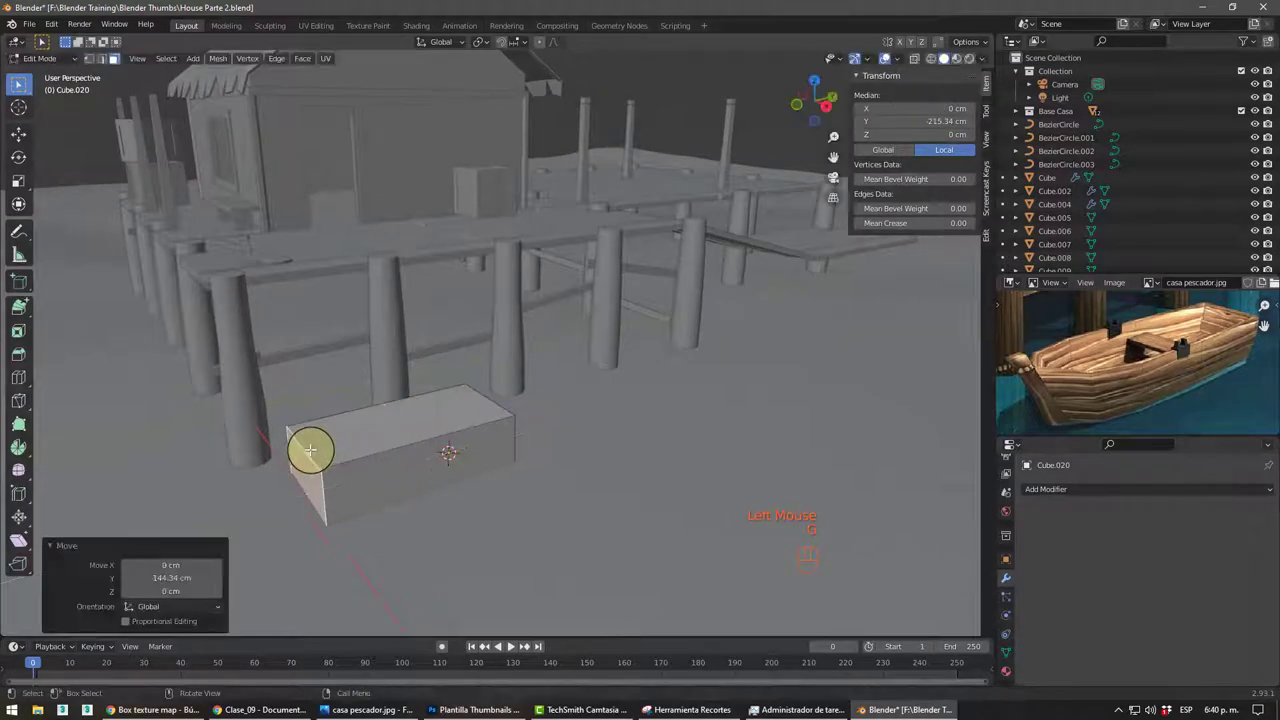
- Stretch the opposite end face out to about 255 cm along Y, forming a long block beside the dock
{"action": "middle_click", "coordinate": [468, 458]}
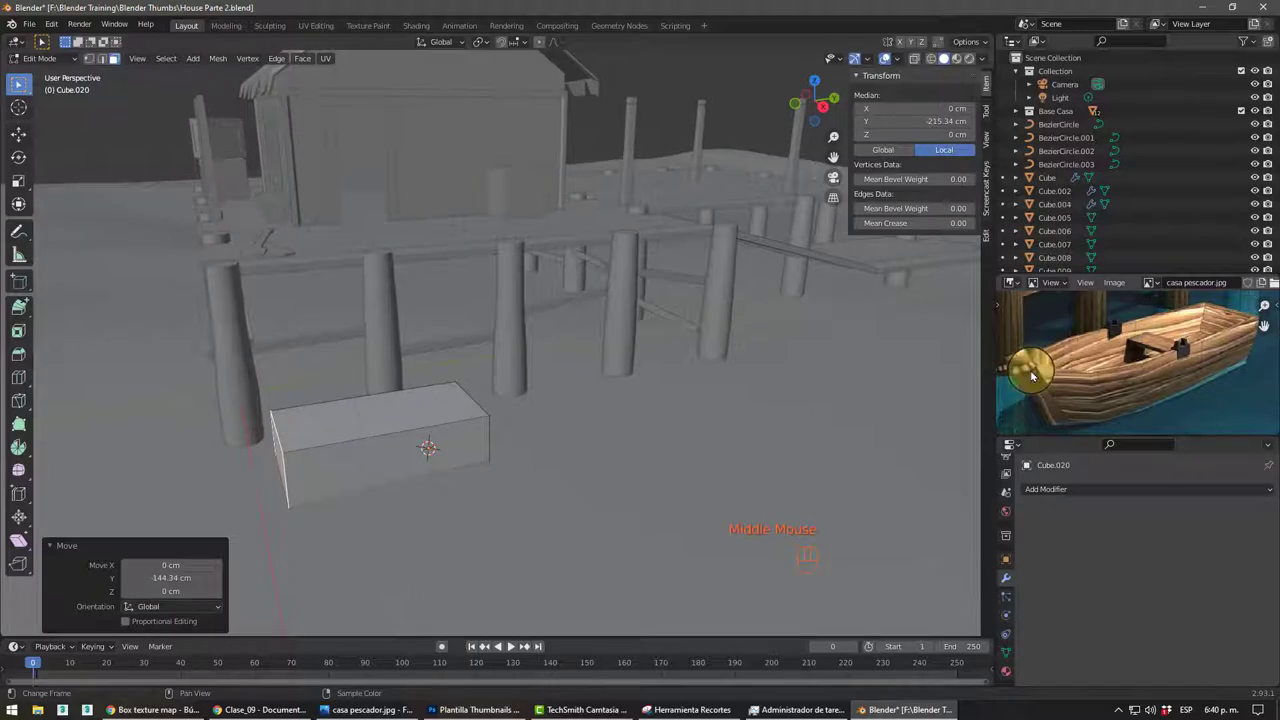
{"action": "left_click_drag", "start_coordinate": [345, 469], "coordinate": [308, 459]}
{"action": "left_click", "coordinate": [429, 410]}
{"action": "key", "text": "g"}
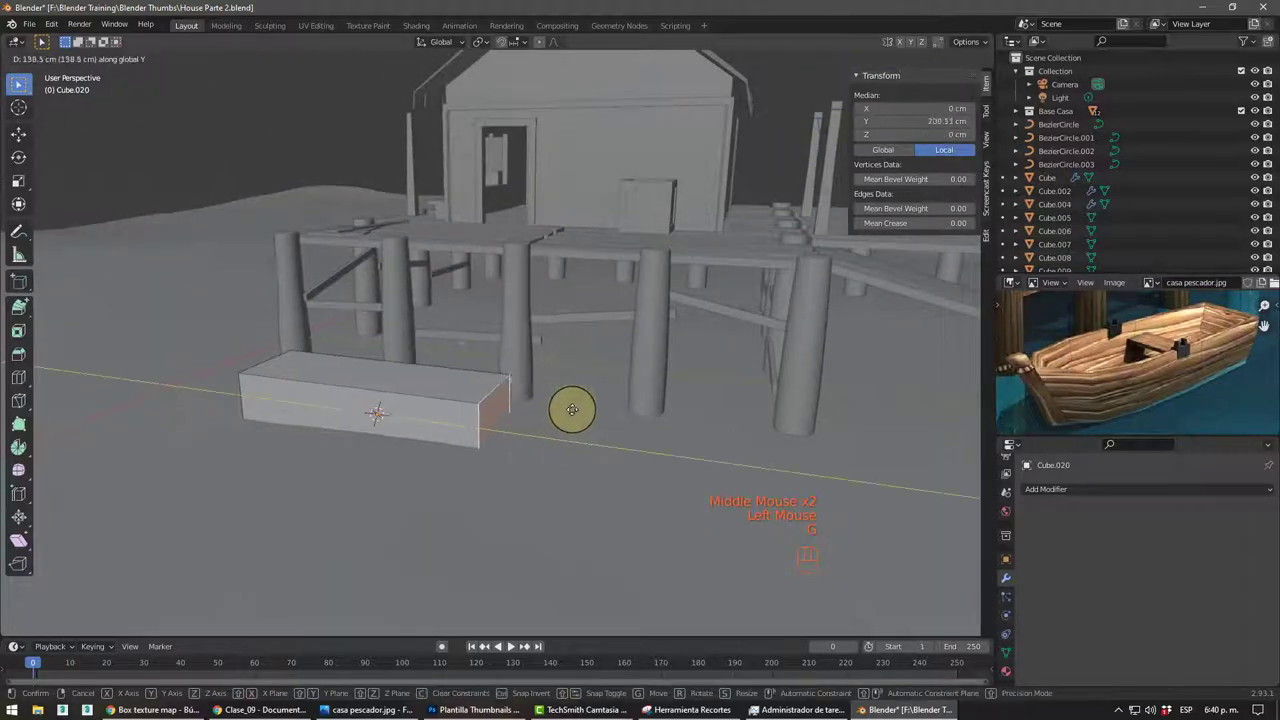
{"action": "middle_click", "coordinate": [475, 450]}
{"action": "middle_click", "coordinate": [514, 440]}
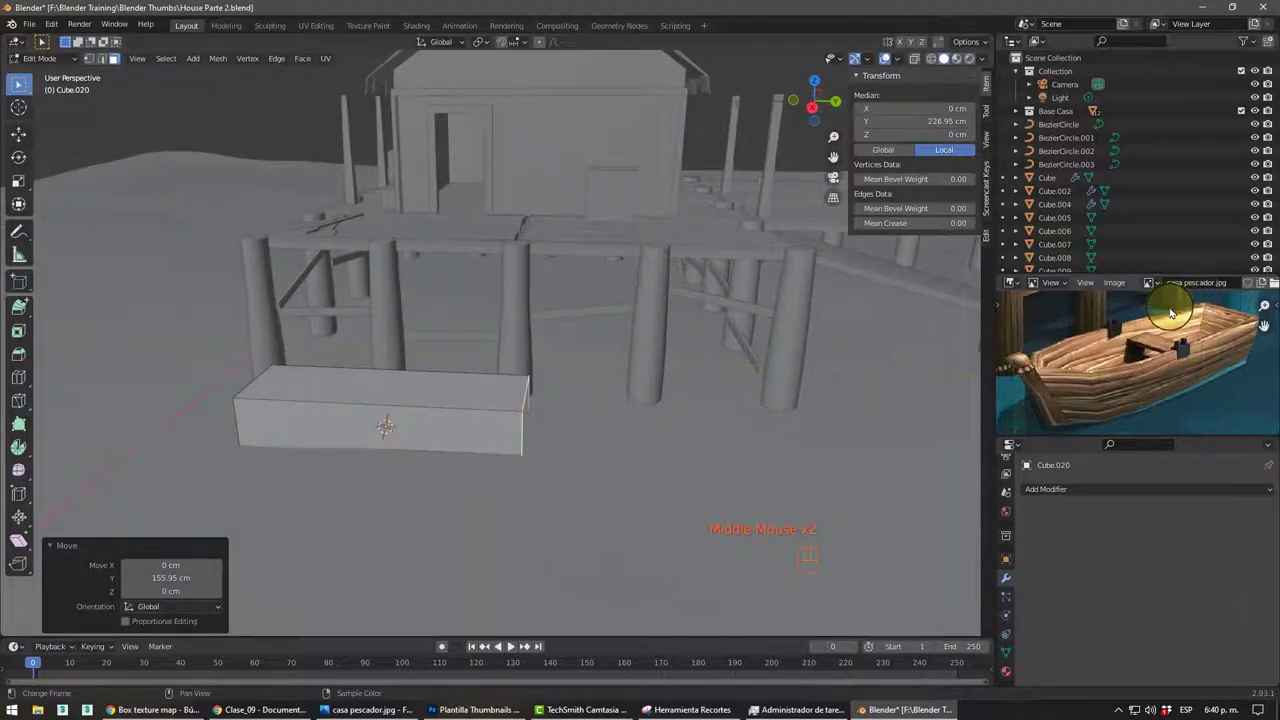
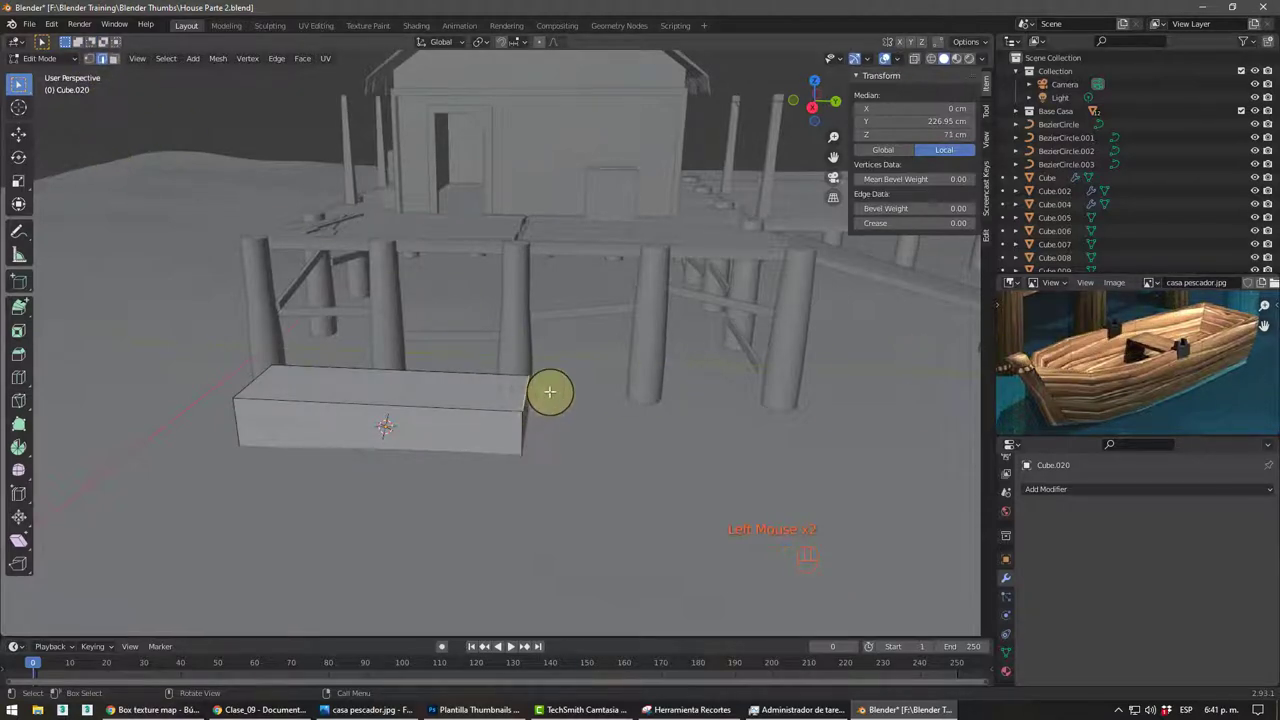
{"action": "key", "text": "g"}
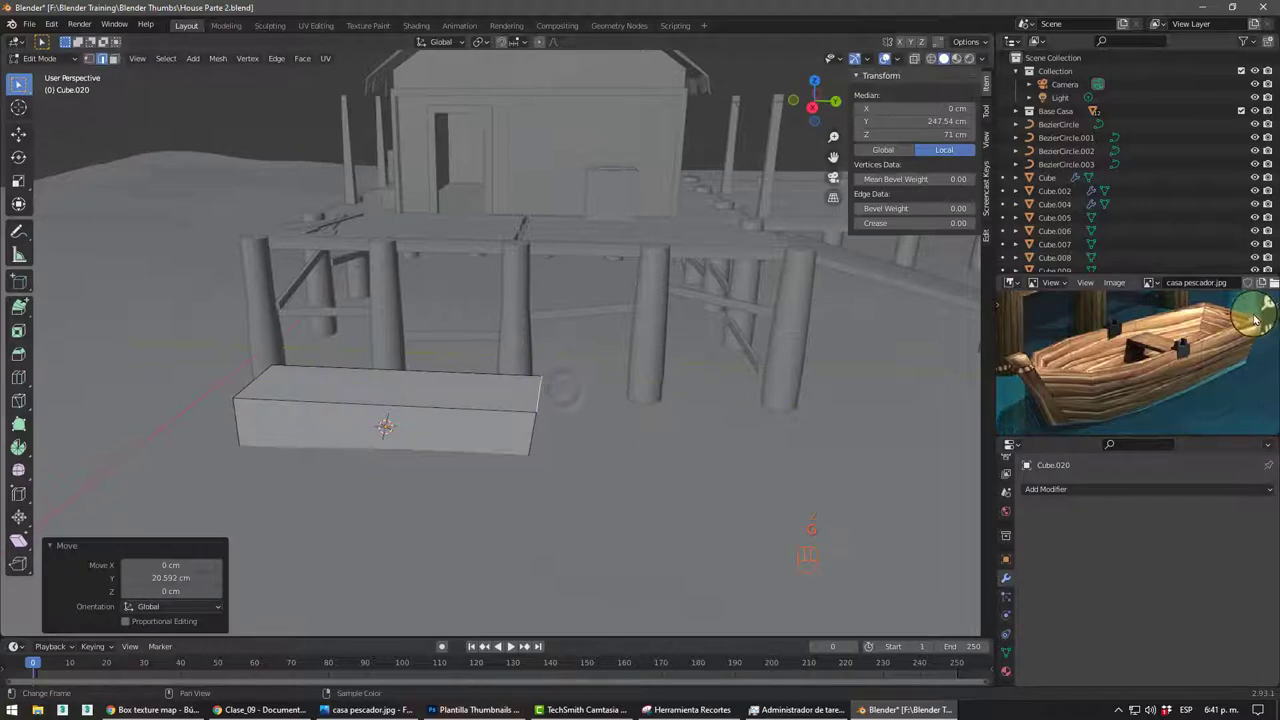
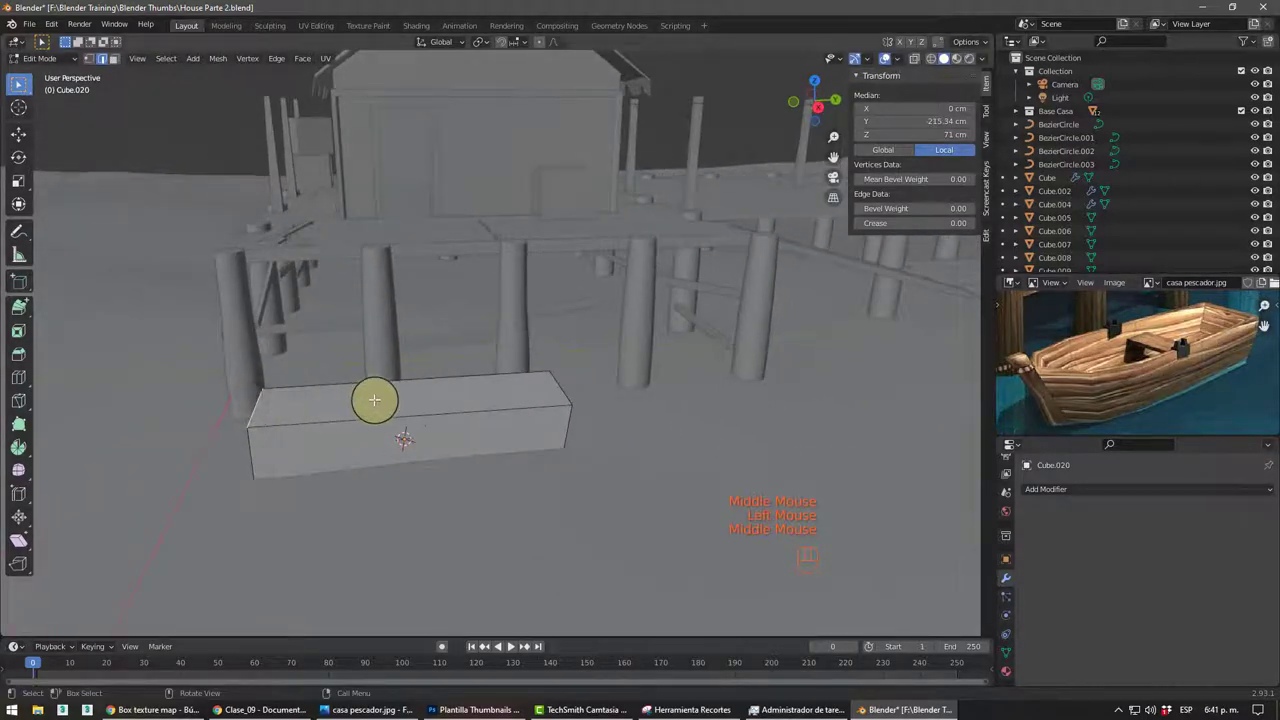
{"action": "key", "text": "g"}
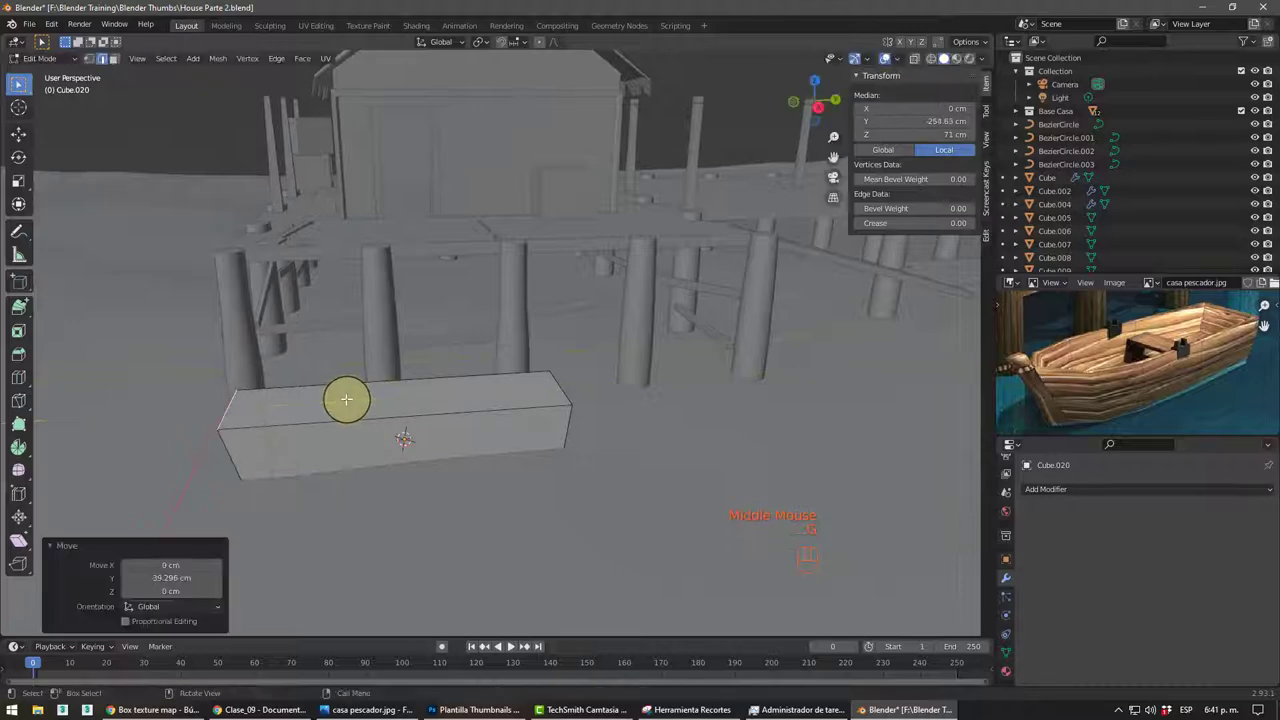
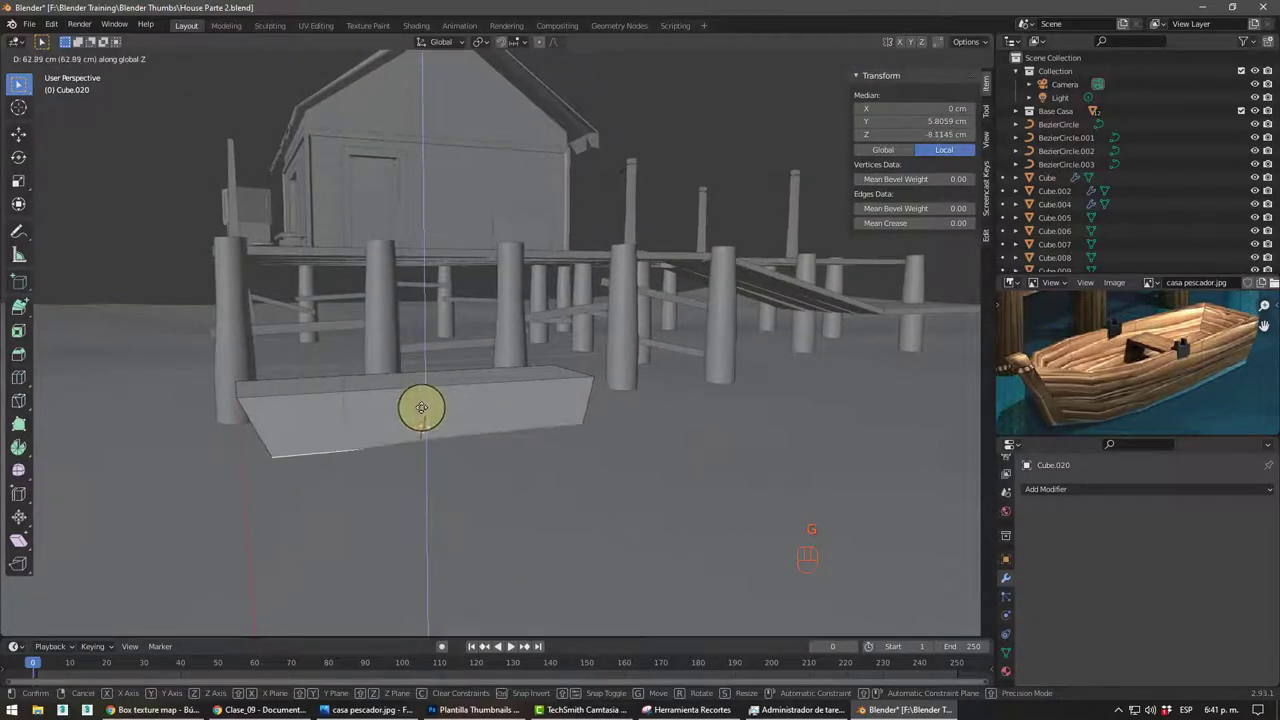
- Add a first loop cut across the long block and scale its end sideways along X
{"action": "left_click_drag", "start_coordinate": [517, 430], "coordinate": [351, 444]}
{"action": "left_click", "coordinate": [433, 412]}
{"action": "middle_click", "coordinate": [498, 436]}
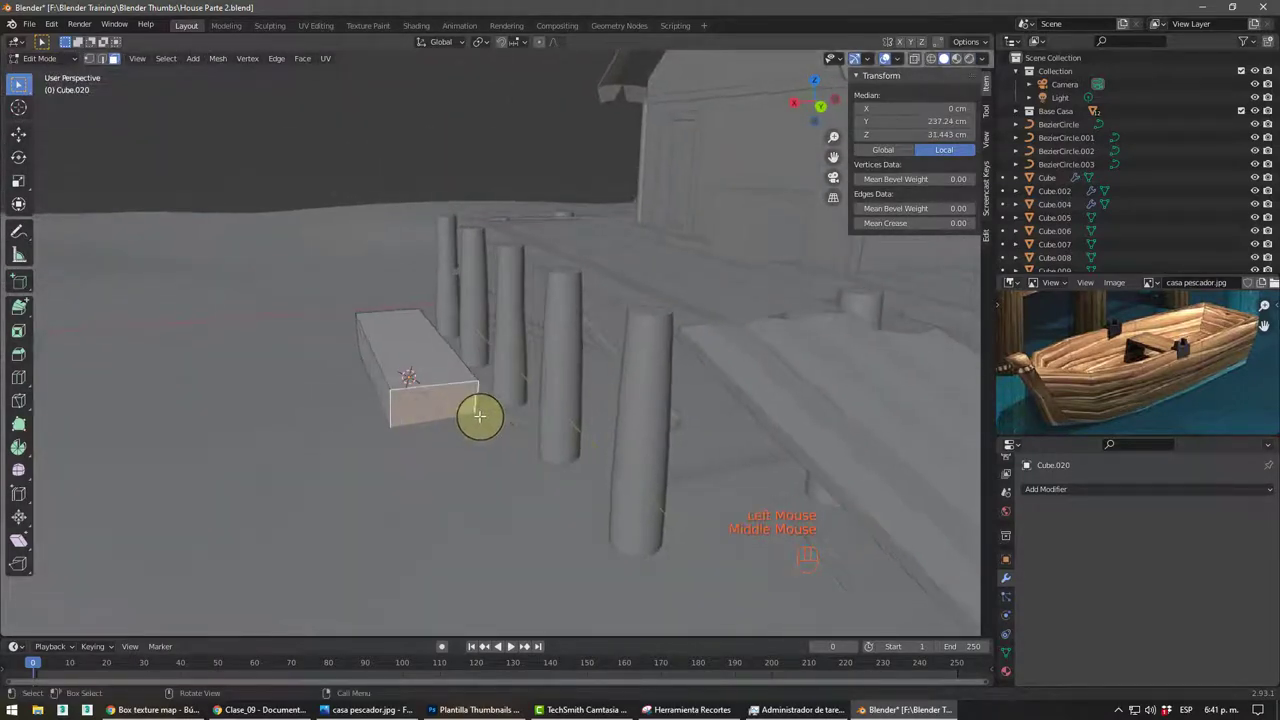
{"action": "key", "text": "s"}
{"action": "left_click_drag", "start_coordinate": [490, 450], "coordinate": [506, 452]}
{"action": "left_click_drag", "start_coordinate": [432, 438], "coordinate": [499, 415]}
{"action": "key", "text": "ctrl+z"}
{"action": "middle_click", "coordinate": [486, 430]}
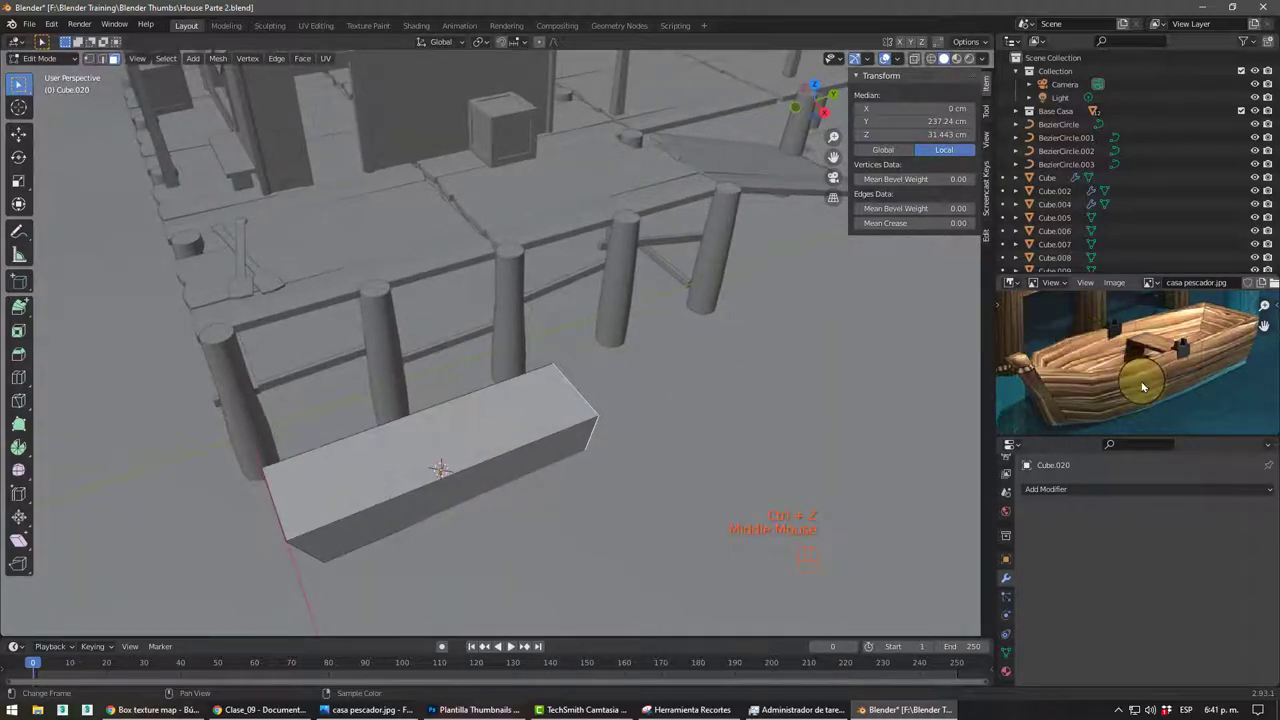
{"action": "key", "text": "ctrl+r"}
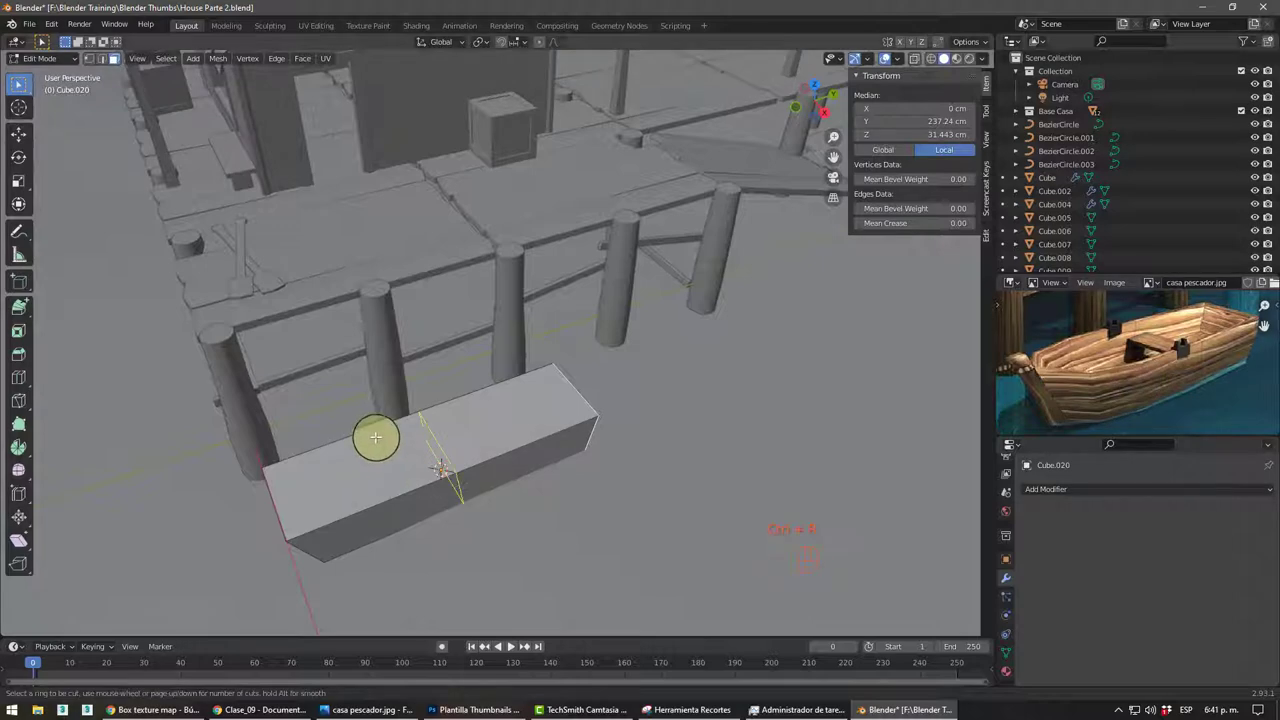
{"action": "left_click_drag", "start_coordinate": [428, 376], "coordinate": [454, 401]}
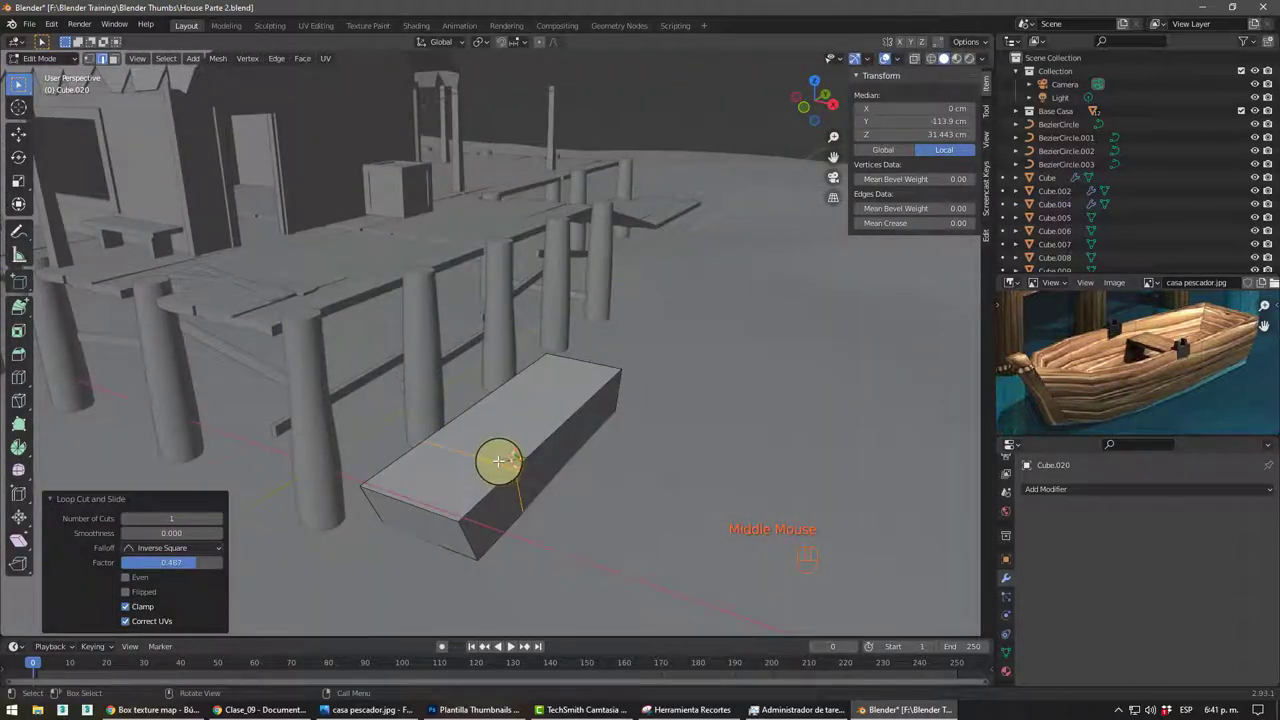
{"action": "key", "text": "s"}
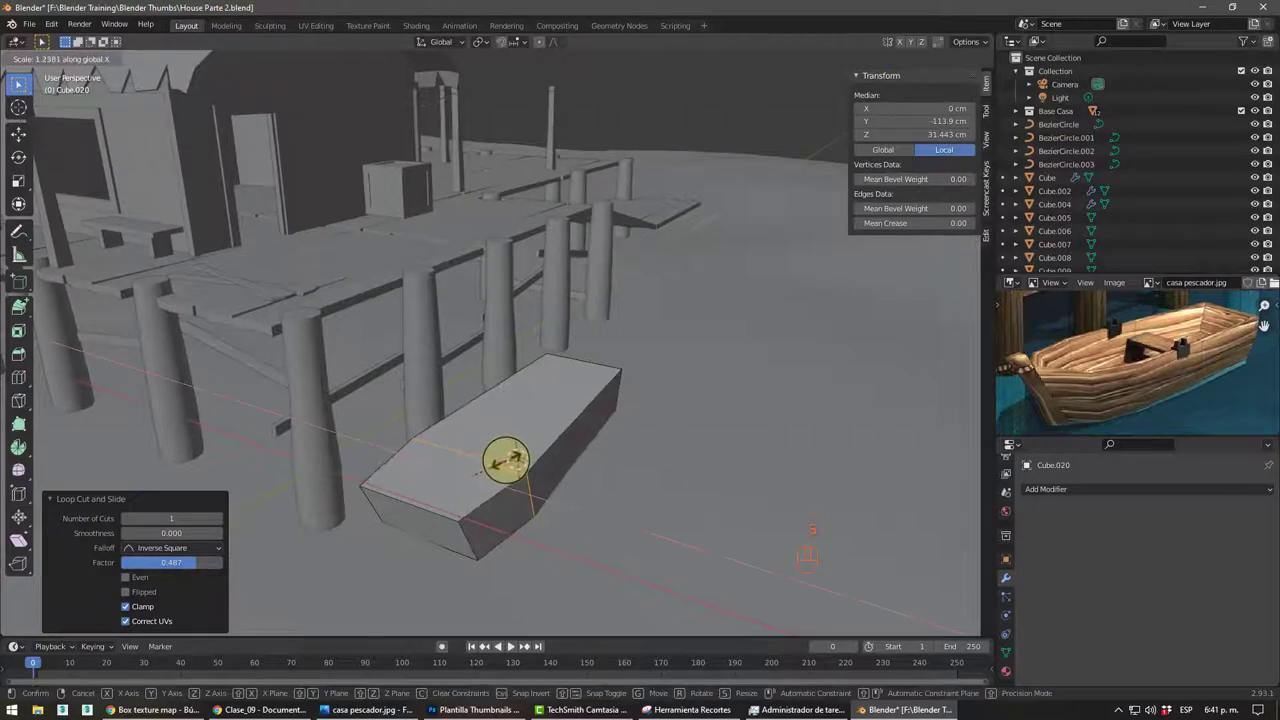
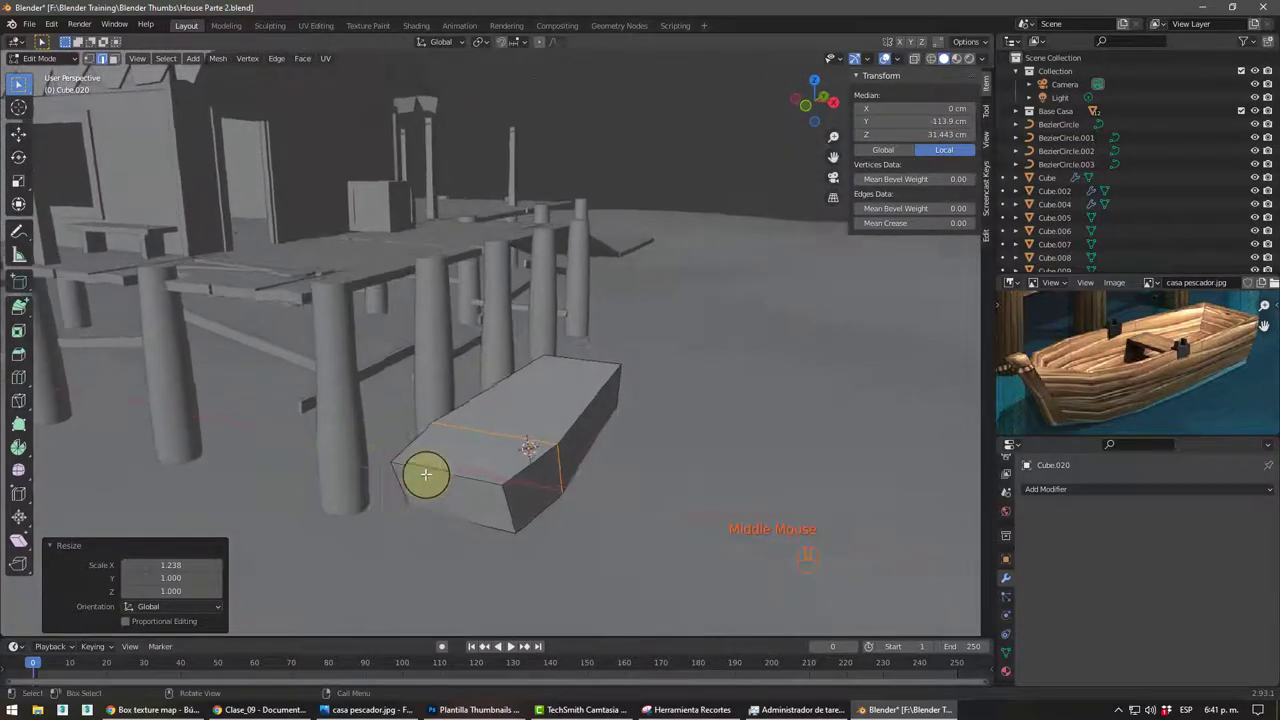
- Add a lengthwise edge loop down the middle of the block, redoing it after two undos
{"action": "key", "text": "ctrl+r"}
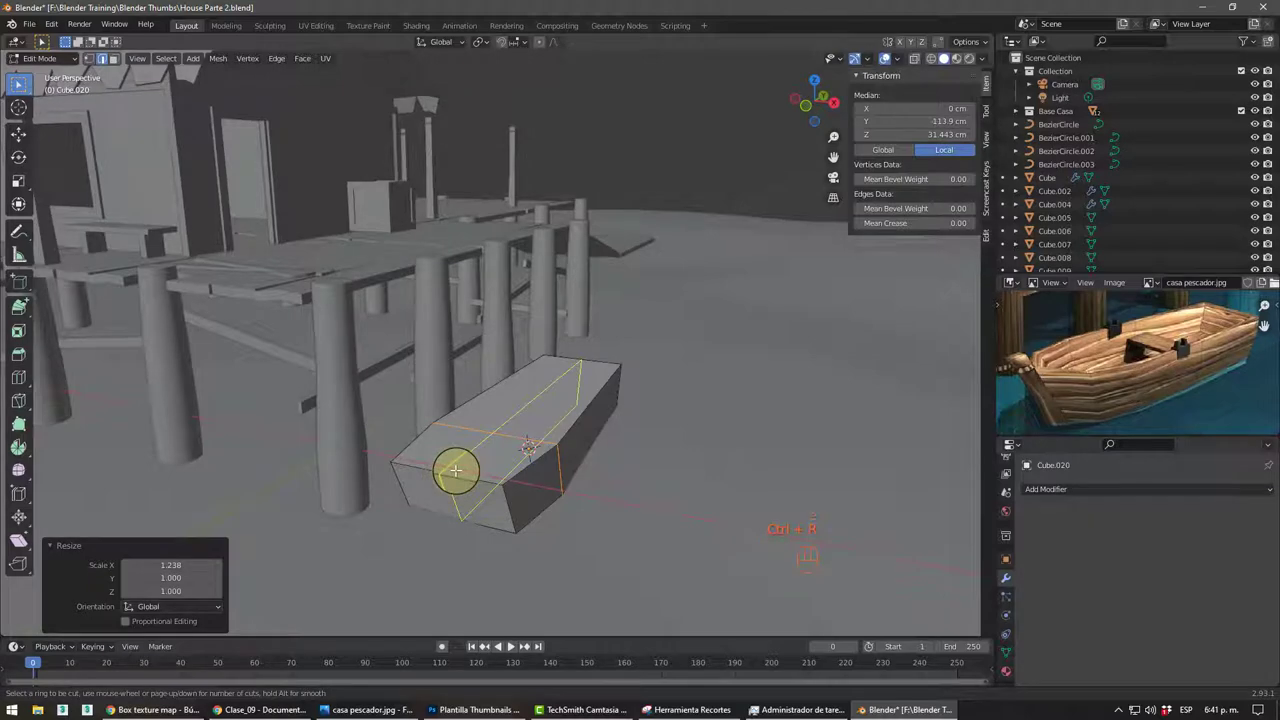
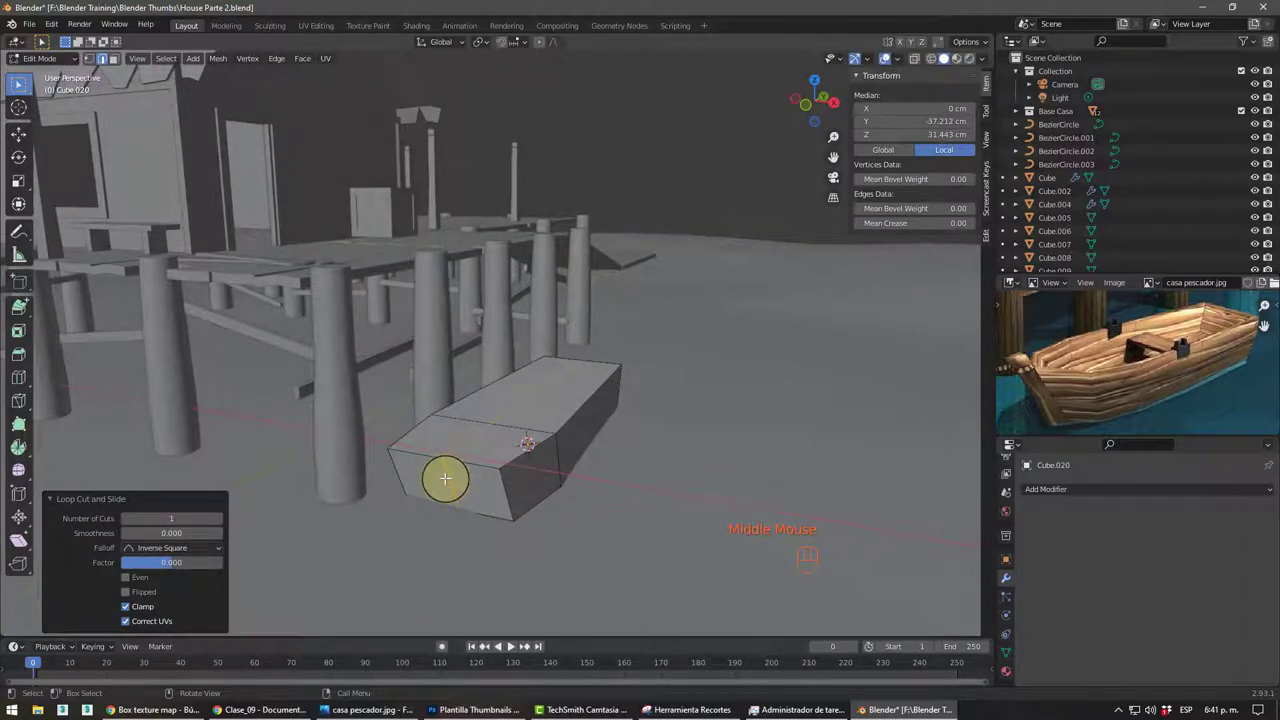
{"action": "key", "text": "e"}
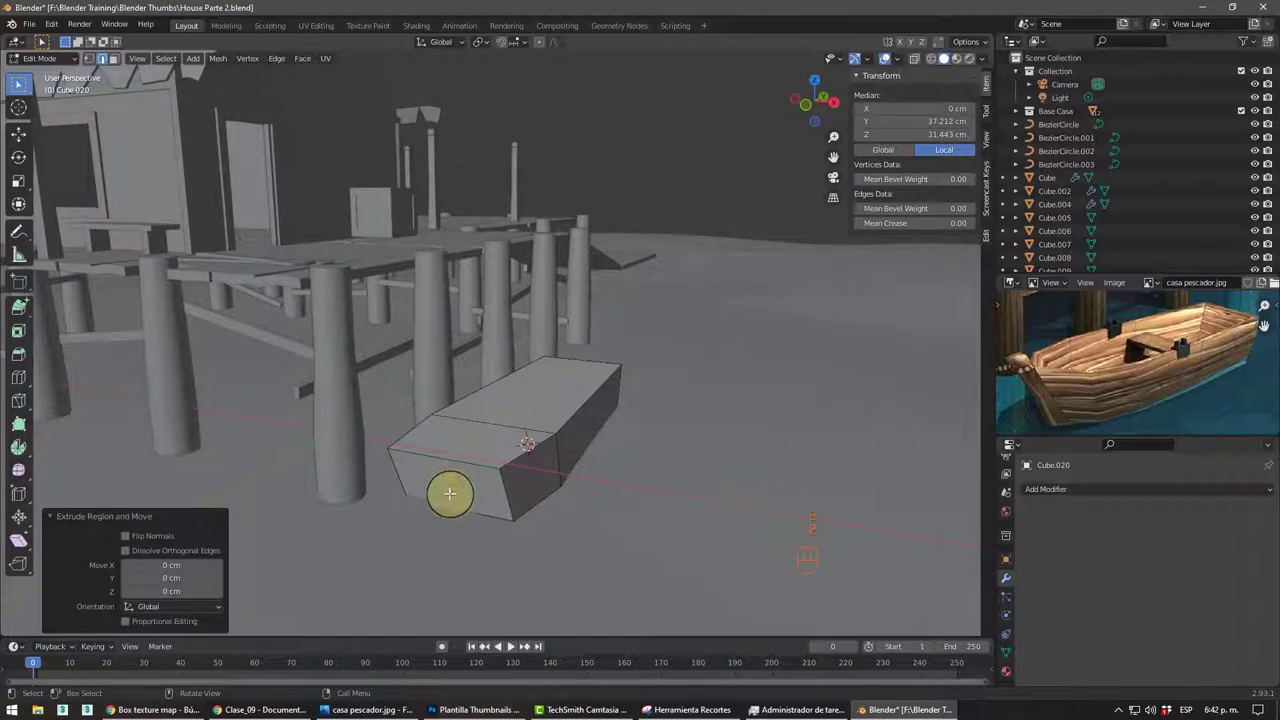
{"action": "left_click", "coordinate": [464, 489]}
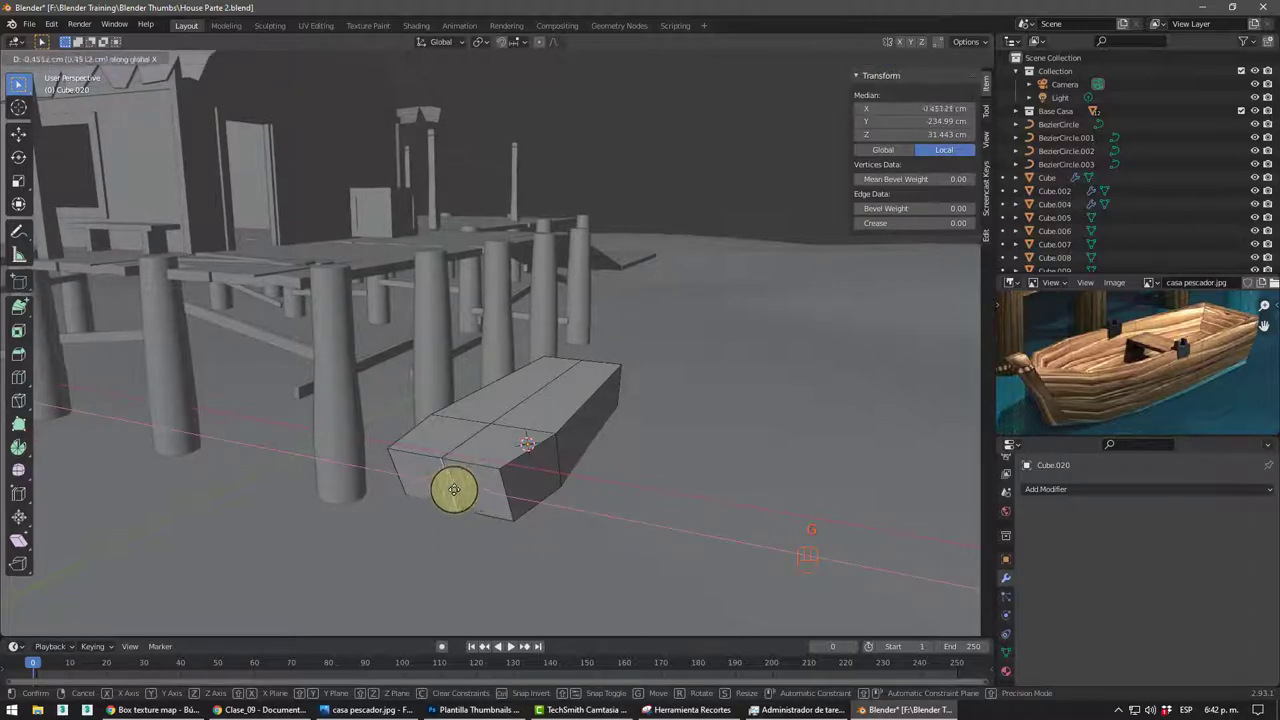
{"action": "scroll", "scroll_direction": "up", "scroll_amount": 3}
{"action": "middle_click", "coordinate": [509, 467]}
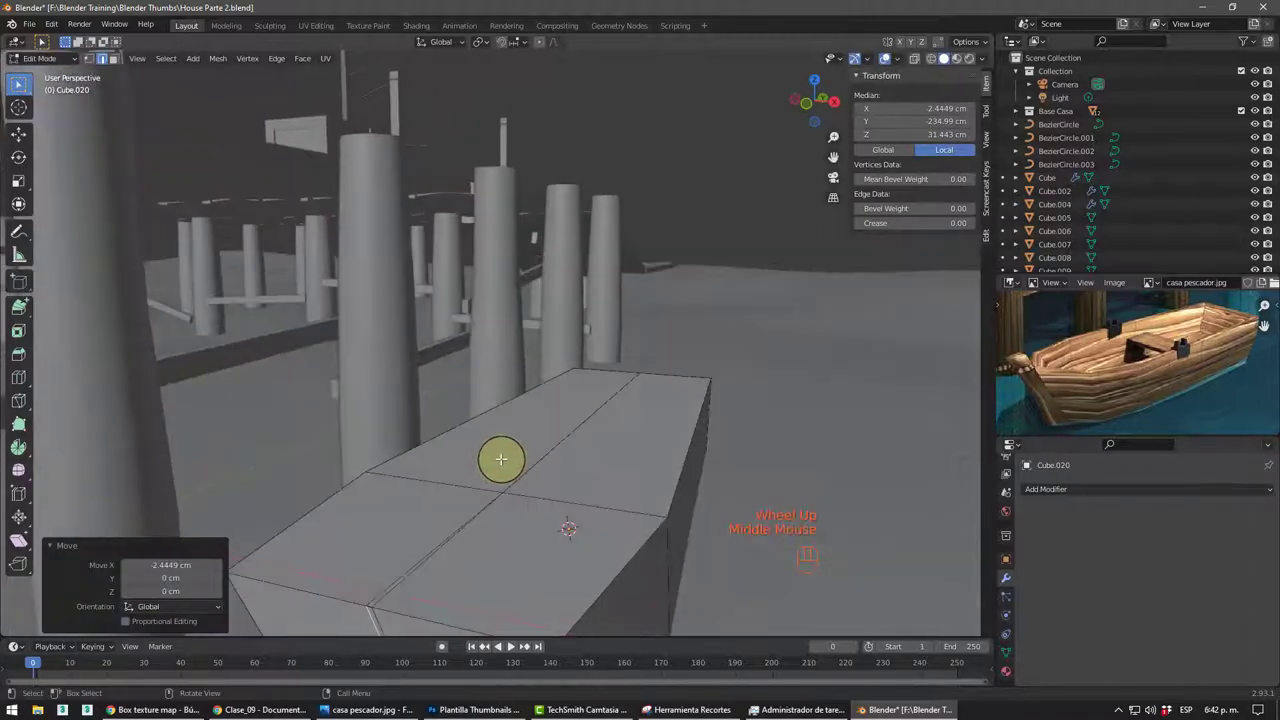
{"action": "key", "text": "ctrl+z"}
{"action": "key", "text": "ctrl+z"}
{"action": "key", "text": "ctrl+r"}
{"action": "scroll", "scroll_direction": "down", "scroll_amount": 3}
{"action": "middle_click", "coordinate": [480, 544]}
{"action": "key", "text": "2"}
- Pull the end edge outward along Y and narrow it to taper the block into a hull point
{"action": "left_click", "coordinate": [470, 472]}
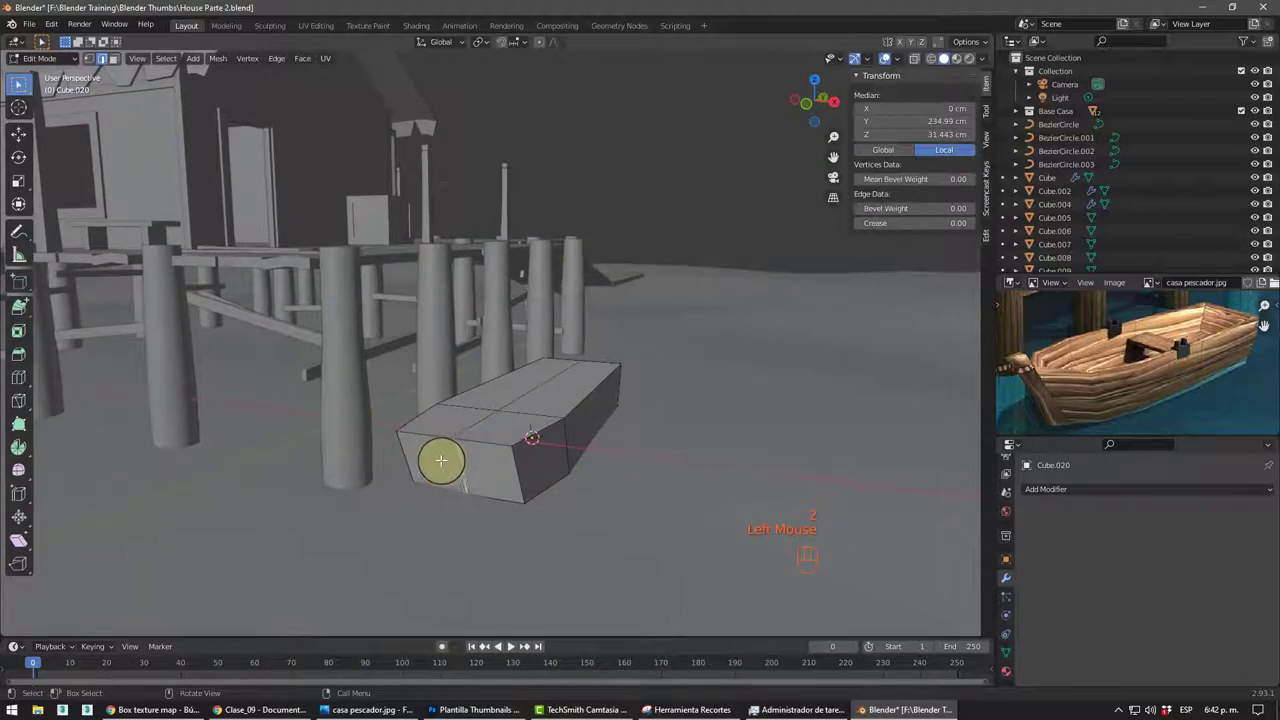
{"action": "key", "text": "3"}
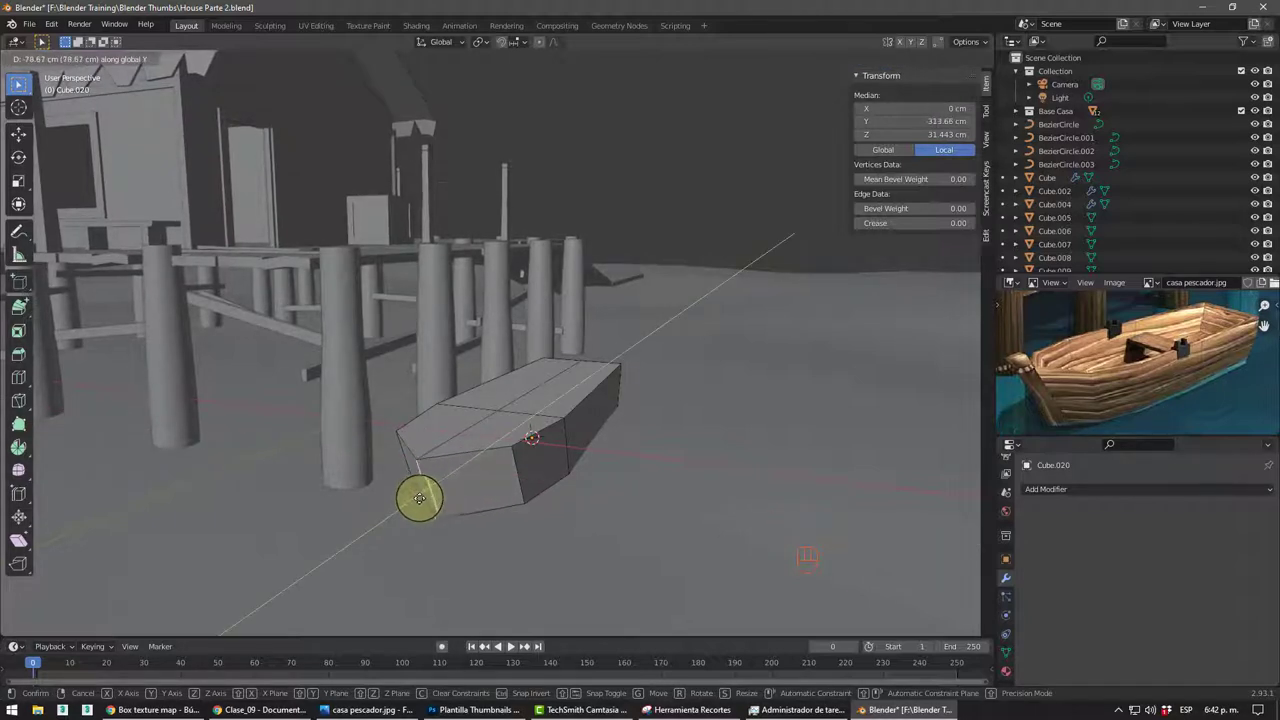
{"action": "left_click_drag", "start_coordinate": [470, 514], "coordinate": [498, 504]}
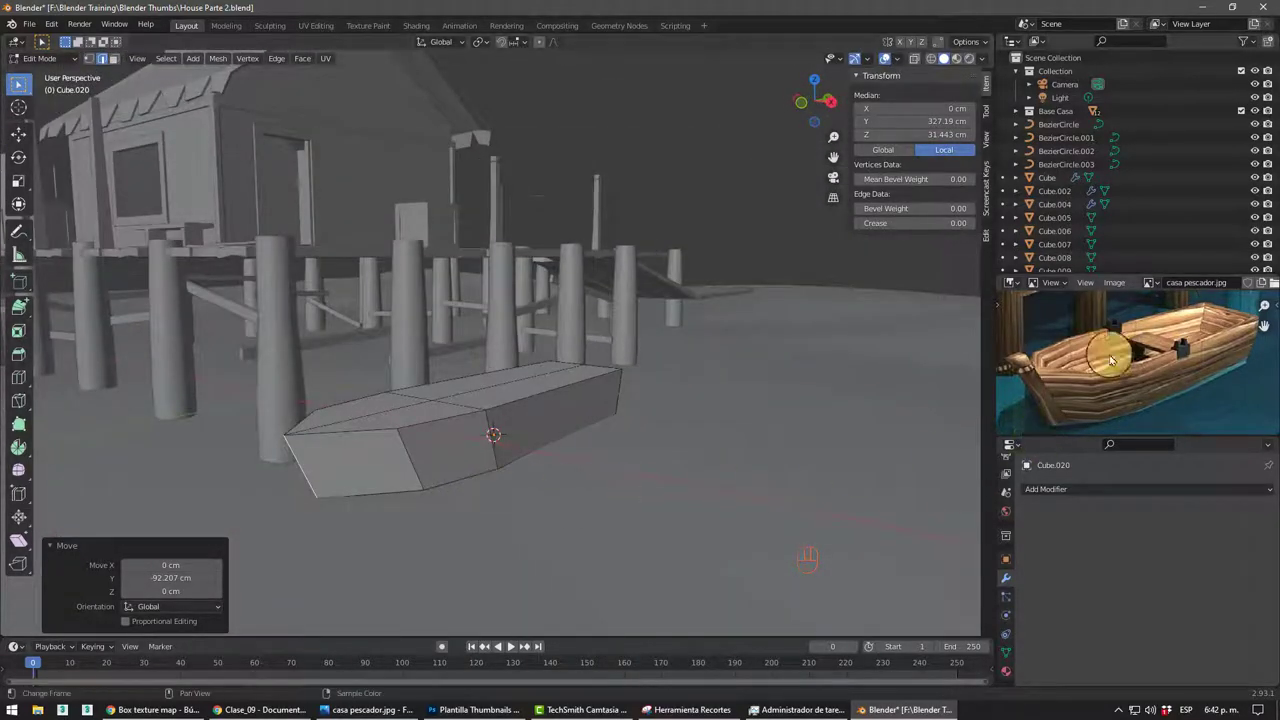
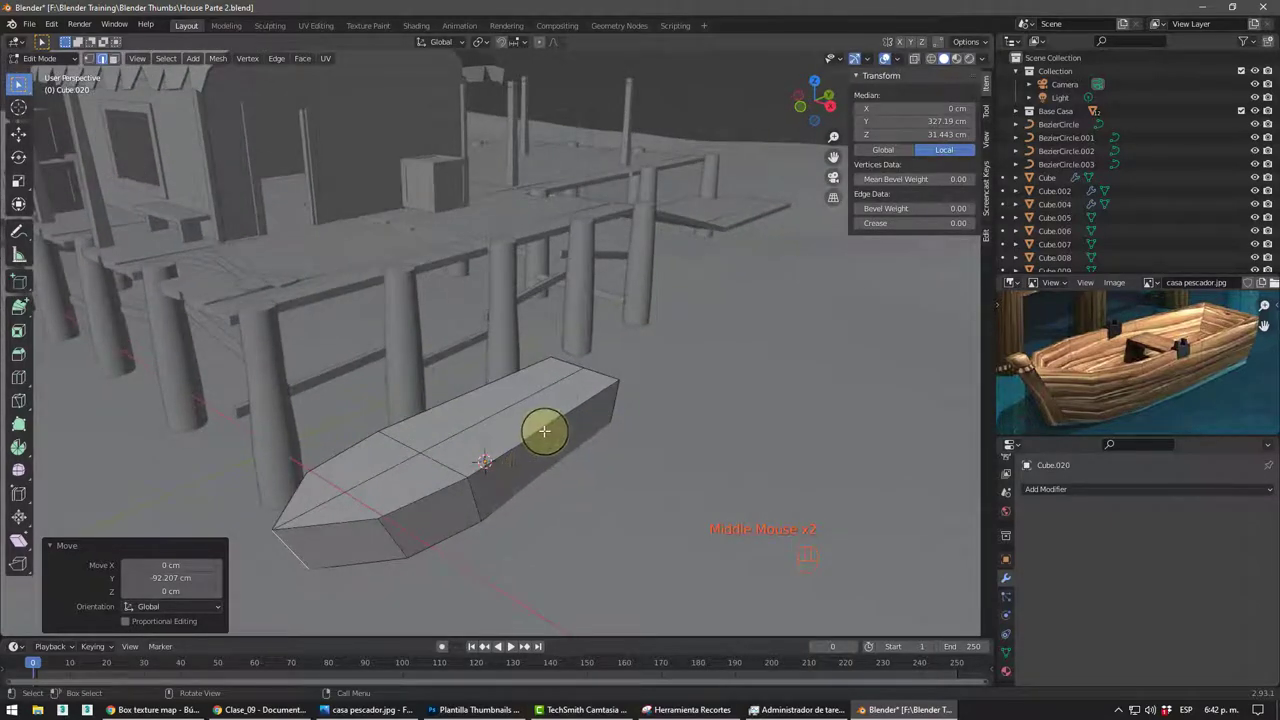
{"action": "key", "text": "ctrl+r"}
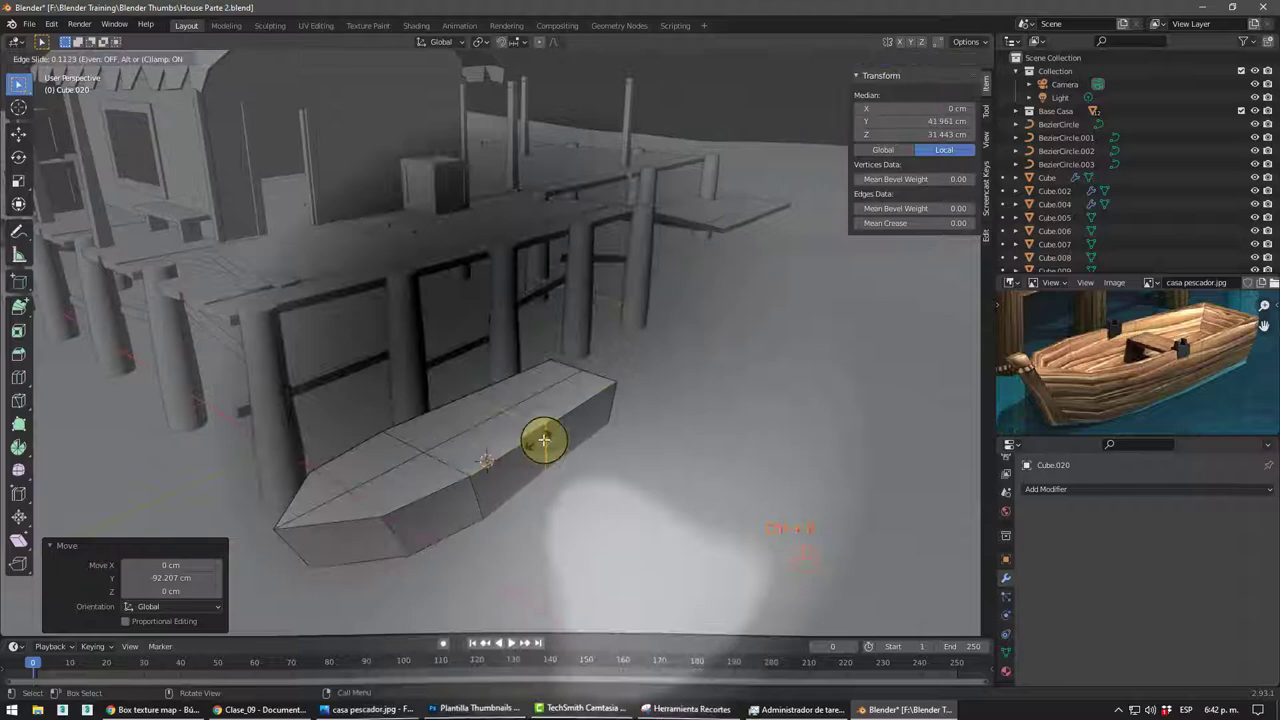
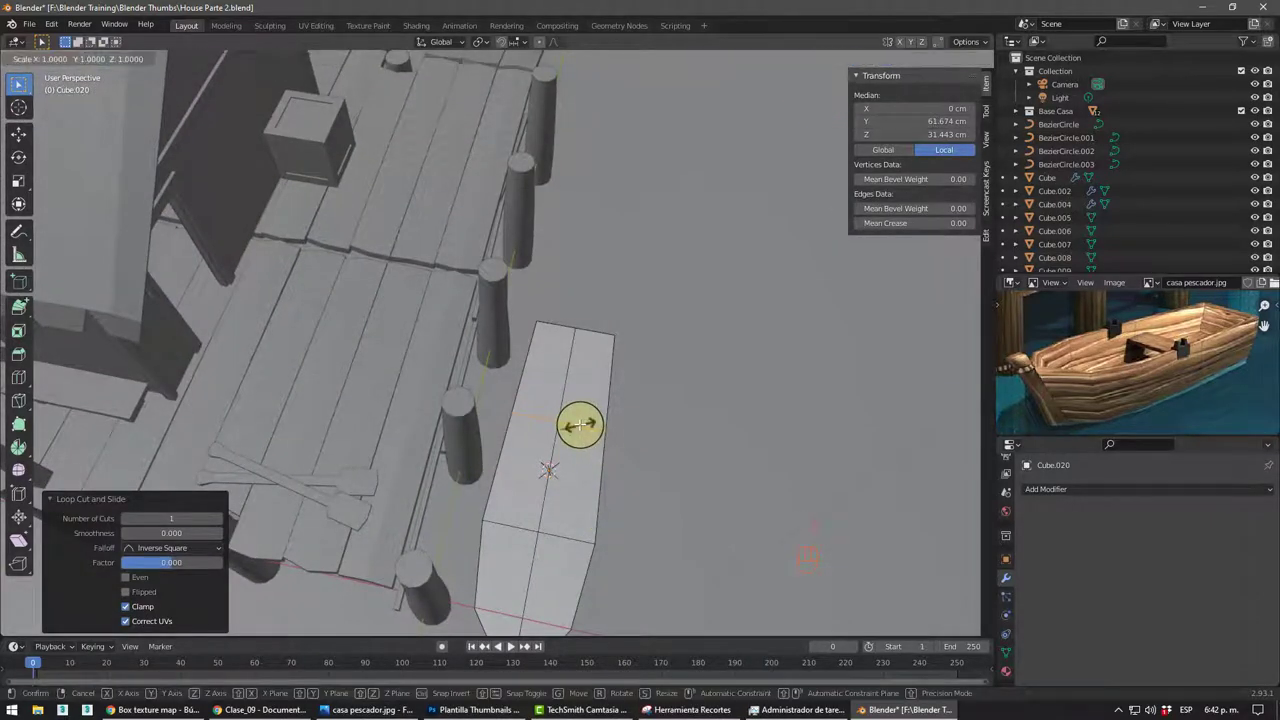
{"action": "key", "text": "s"}
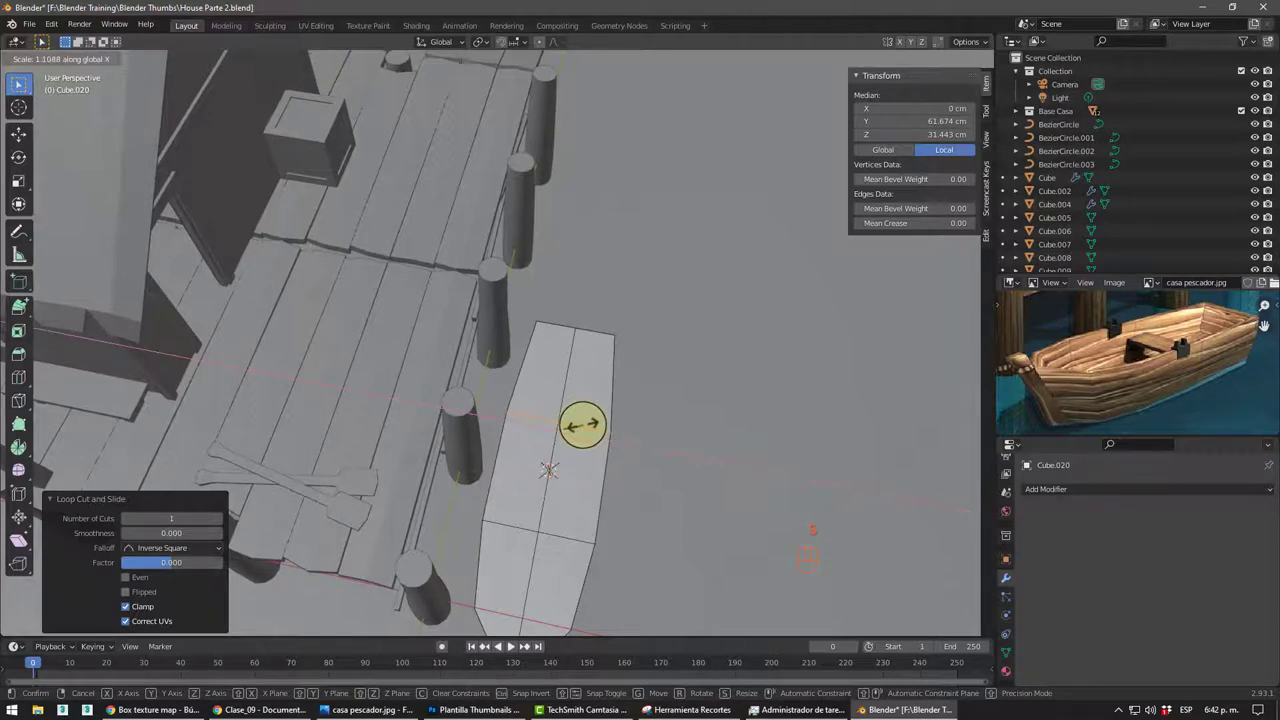
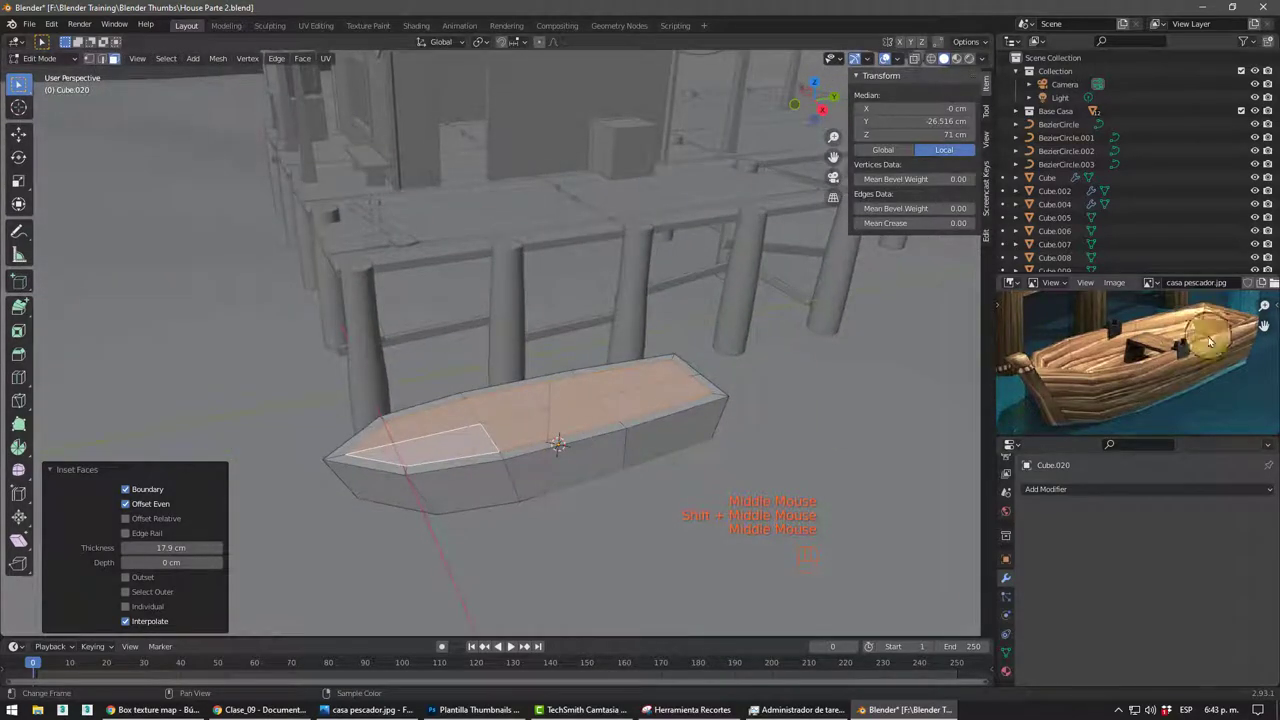
- Sink the top face to hollow the hull and shrink the bow vertices inward in X-ray view
{"action": "middle_click", "coordinate": [567, 438]}
{"action": "key", "text": "e"}
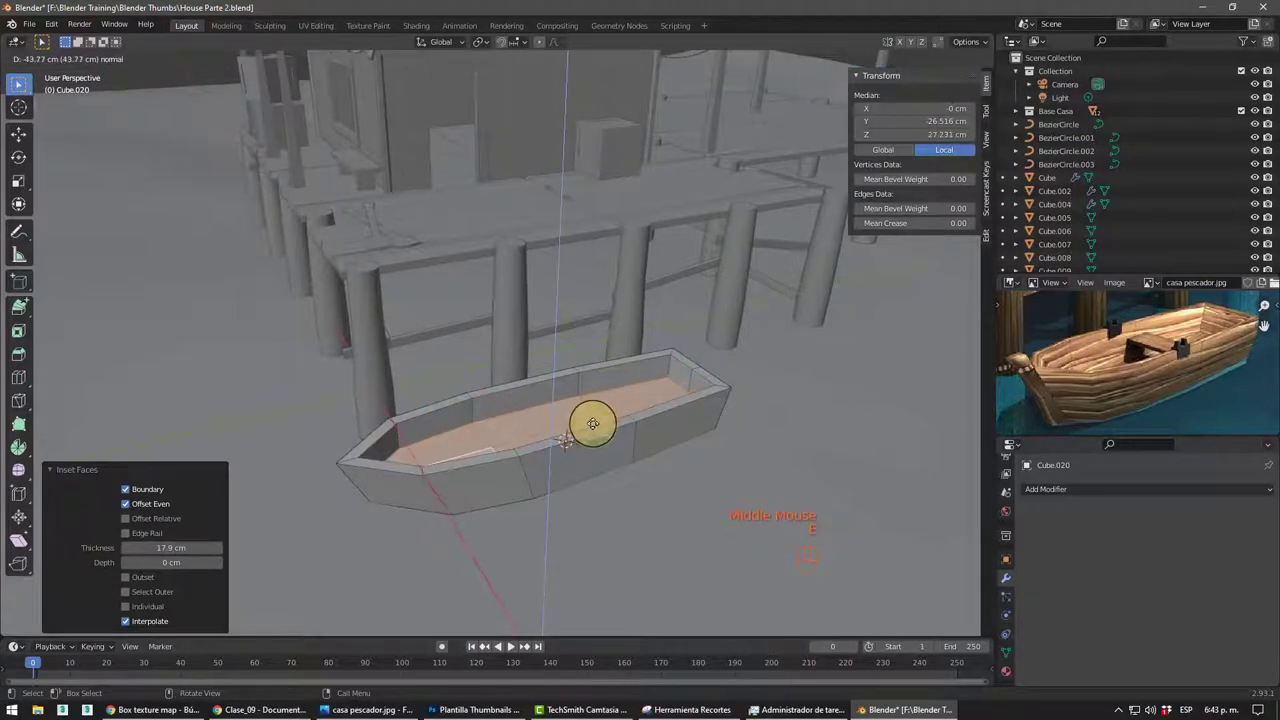
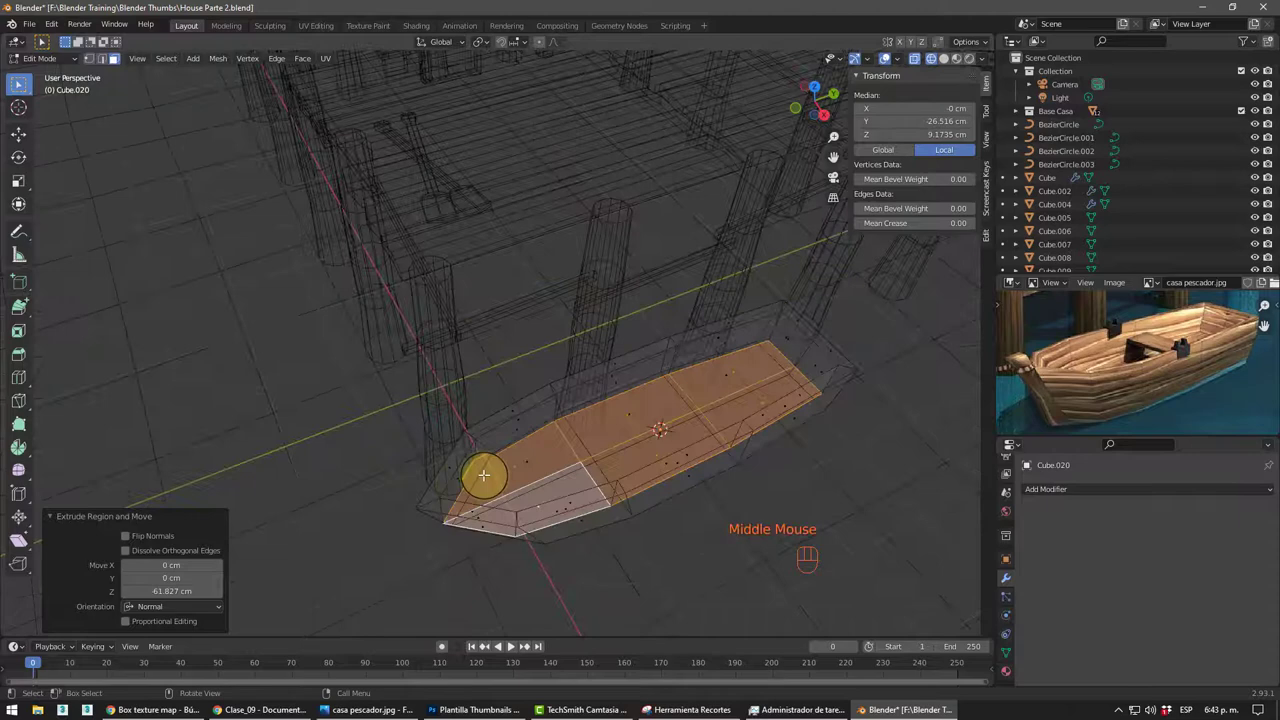
{"action": "key", "text": "s"}
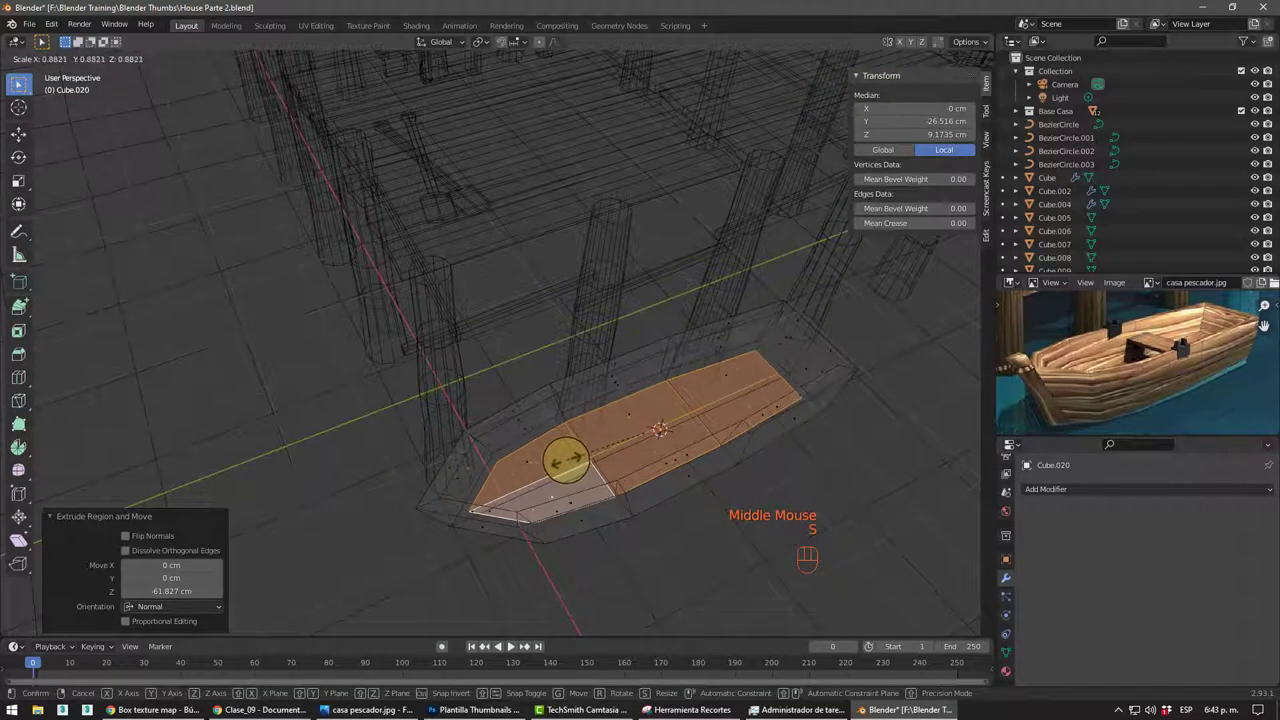
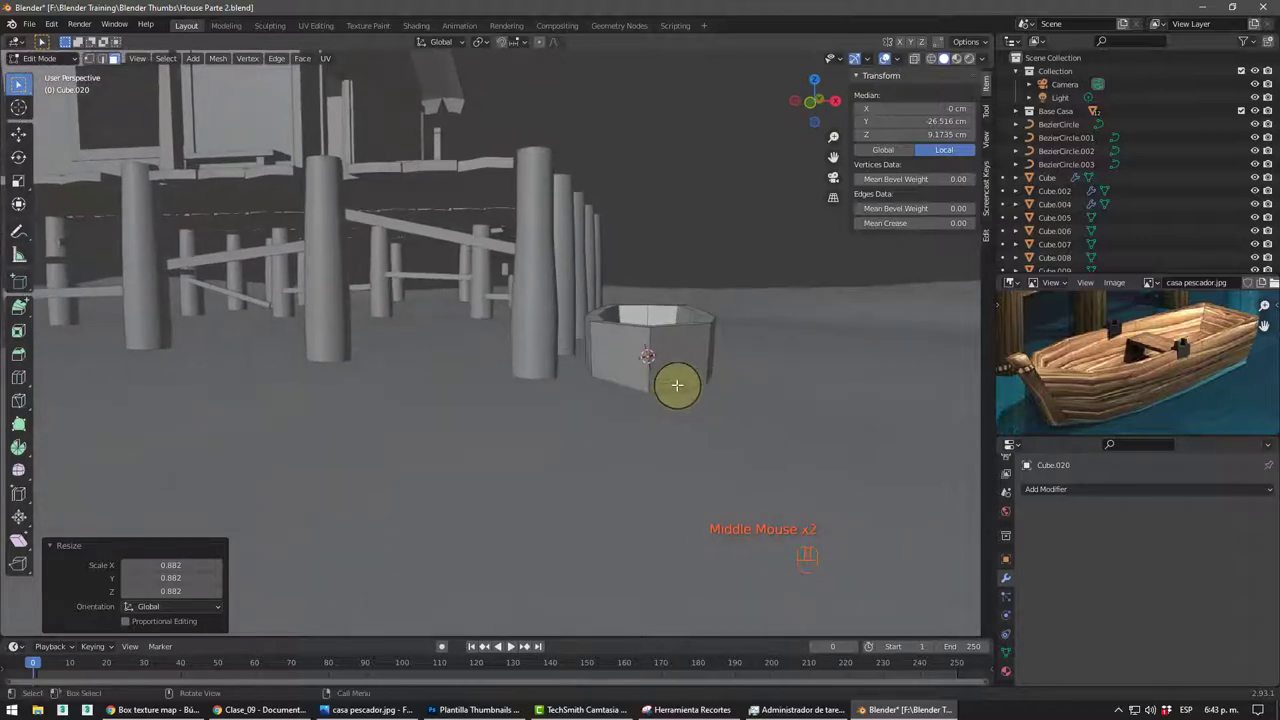
{"action": "key", "text": "shift+z"}
{"action": "key", "text": "KP_Divide"}
- Scale the bow further into a taper, inspect the hollow hull with its rim and leave Edit Mode
{"action": "left_click_drag", "start_coordinate": [499, 386], "coordinate": [490, 381]}
{"action": "left_click_drag", "start_coordinate": [490, 381], "coordinate": [613, 322]}
{"action": "middle_click", "coordinate": [512, 387]}
{"action": "middle_click", "coordinate": [534, 347]}
{"action": "left_click", "coordinate": [534, 347]}
{"action": "key", "text": "s"}
{"action": "left_click_drag", "start_coordinate": [595, 387], "coordinate": [551, 383]}
{"action": "key", "text": "shift+z"}
{"action": "left_click_drag", "start_coordinate": [654, 414], "coordinate": [576, 406]}
{"action": "scroll", "scroll_direction": "up", "scroll_amount": 3}
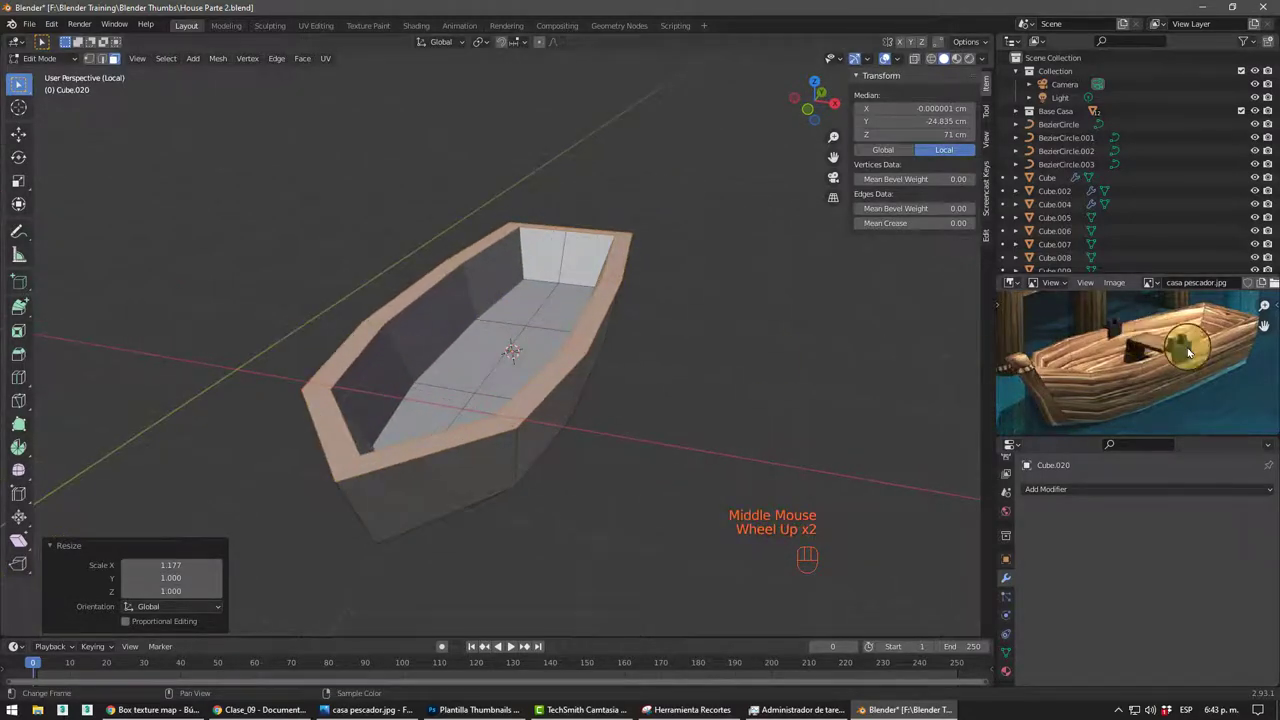
{"action": "middle_click", "coordinate": [591, 378]}
{"action": "scroll", "scroll_direction": "up", "scroll_amount": 3}
{"action": "left_click_drag", "start_coordinate": [436, 306], "coordinate": [506, 370]}
{"action": "key", "text": "Tab"}
- Move and scale the new cube into a thin wide plank seat across the middle of the boat
{"action": "middle_click", "coordinate": [539, 367]}
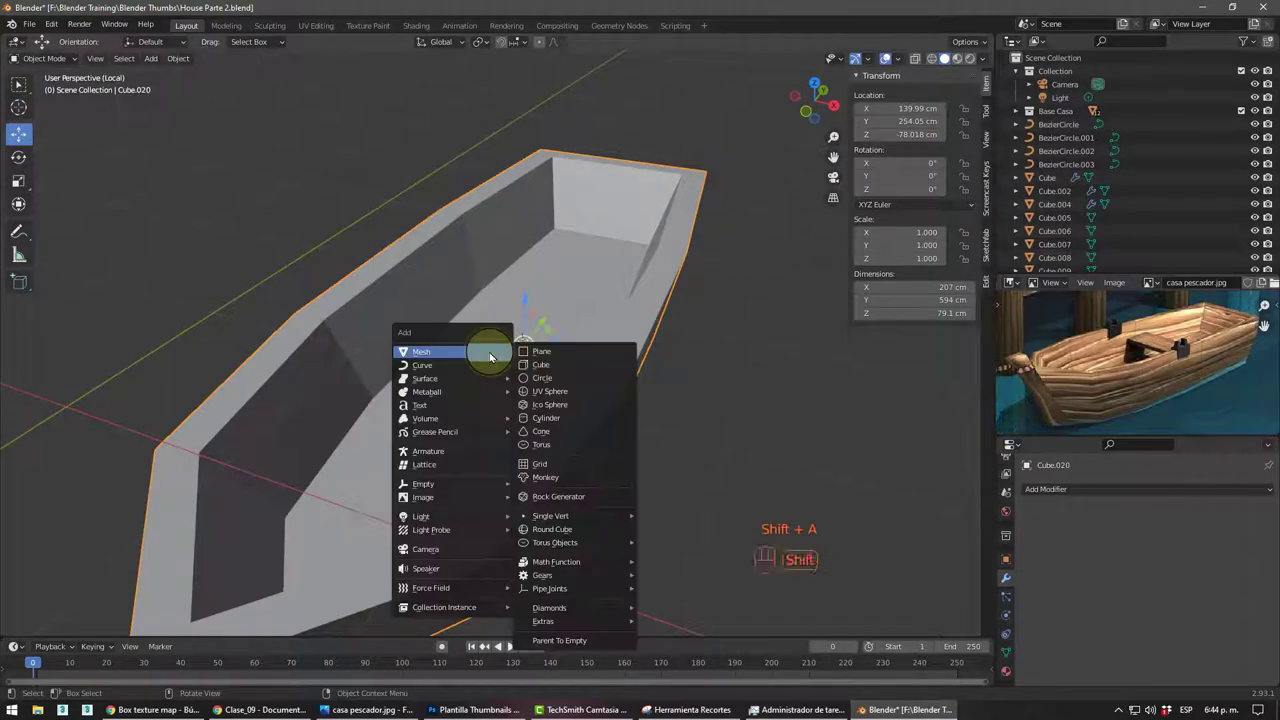
{"action": "scroll", "scroll_direction": "down", "scroll_amount": 3}
{"action": "middle_click", "coordinate": [534, 318]}
{"action": "left_click_drag", "start_coordinate": [535, 306], "coordinate": [531, 285]}
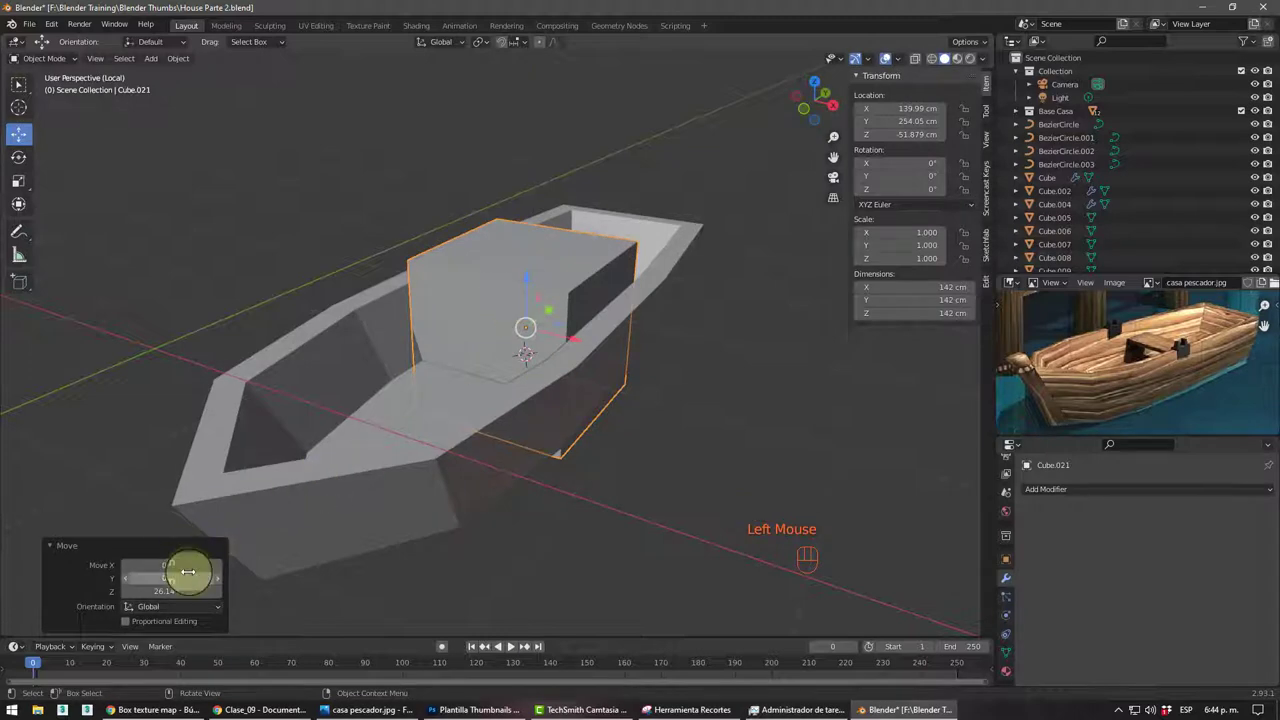
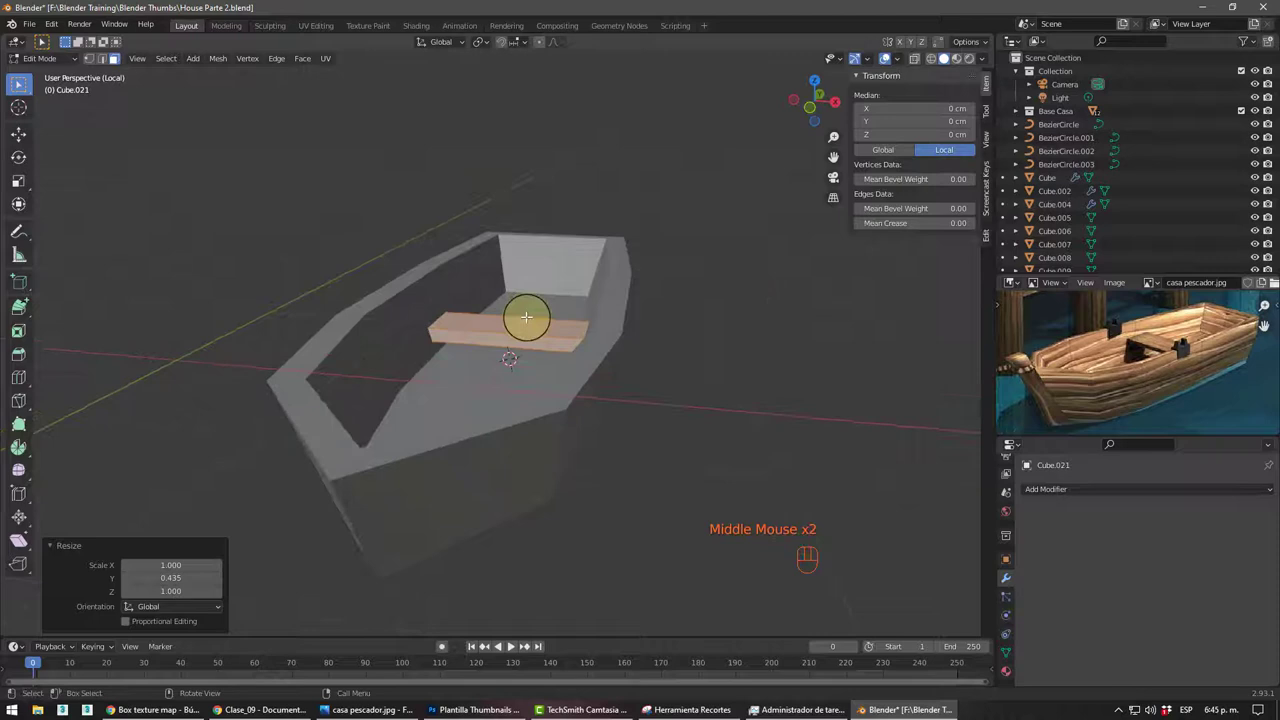
{"action": "key", "text": "Tab"}
{"action": "key", "text": "g"}
{"action": "middle_click", "coordinate": [558, 327]}
{"action": "key", "text": "Tab"}
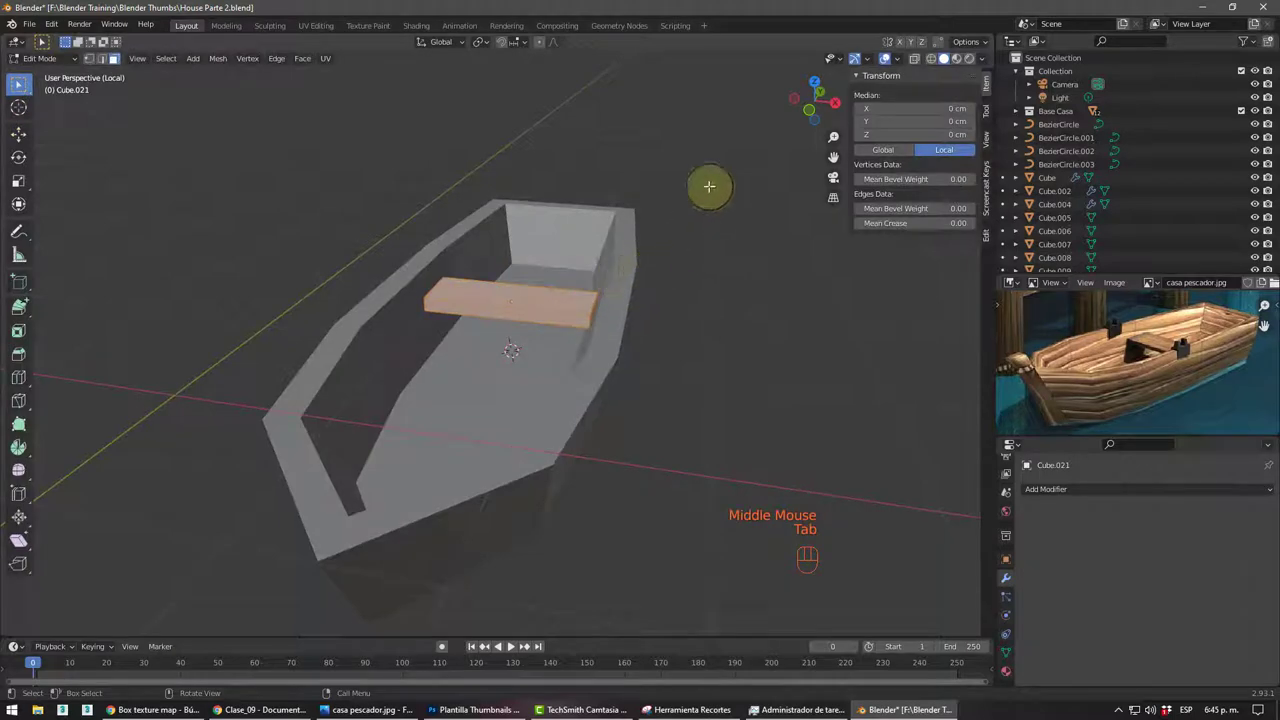
{"action": "key", "text": "s"}
{"action": "left_click_drag", "start_coordinate": [588, 353], "coordinate": [514, 328]}
{"action": "middle_click", "coordinate": [538, 373]}
{"action": "key", "text": "Tab"}
- Orbit and zoom around the seat plank to check how its ends meet the hull
{"action": "left_click_drag", "start_coordinate": [648, 453], "coordinate": [592, 424]}
{"action": "left_click_drag", "start_coordinate": [597, 392], "coordinate": [663, 365]}
{"action": "scroll", "scroll_direction": "up", "scroll_amount": 3}
{"action": "left_click_drag", "start_coordinate": [606, 351], "coordinate": [668, 377]}
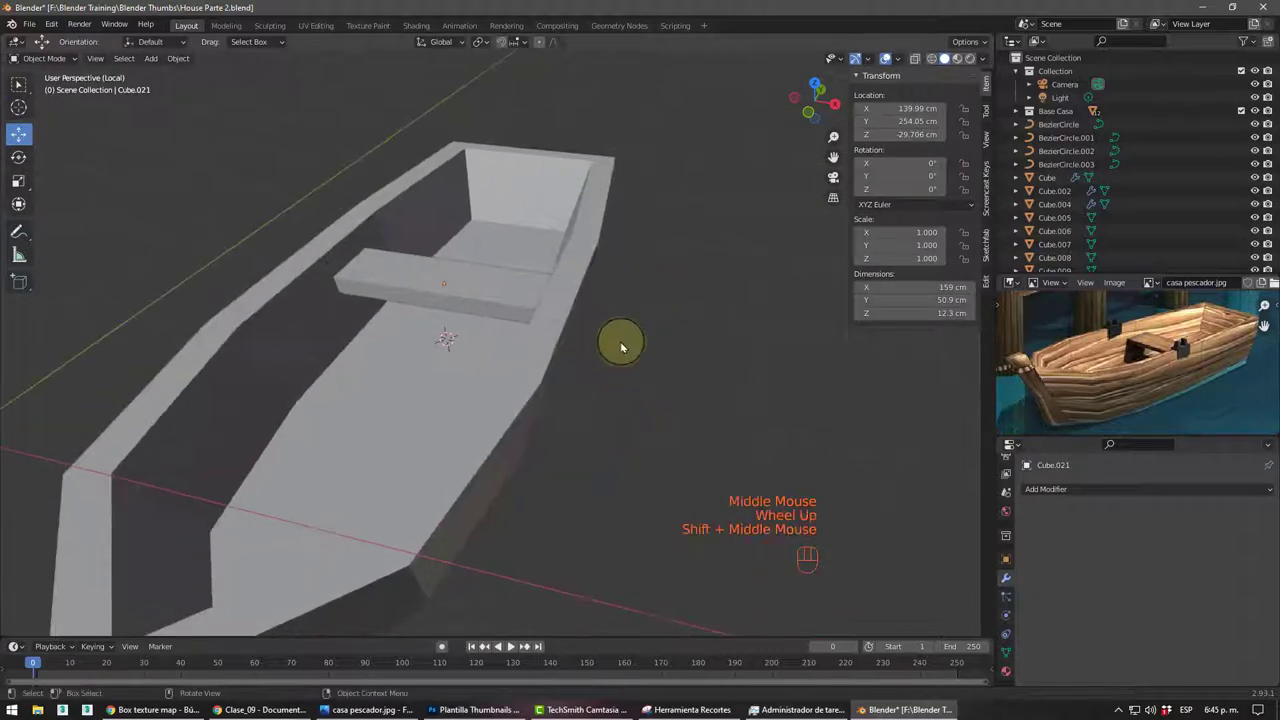
{"action": "scroll", "scroll_direction": "up", "scroll_amount": 3}
{"action": "middle_click", "coordinate": [562, 291]}
{"action": "scroll", "scroll_direction": "up", "scroll_amount": 3}
{"action": "left_click_drag", "start_coordinate": [589, 279], "coordinate": [606, 248]}
{"action": "left_click_drag", "start_coordinate": [588, 222], "coordinate": [819, 378]}
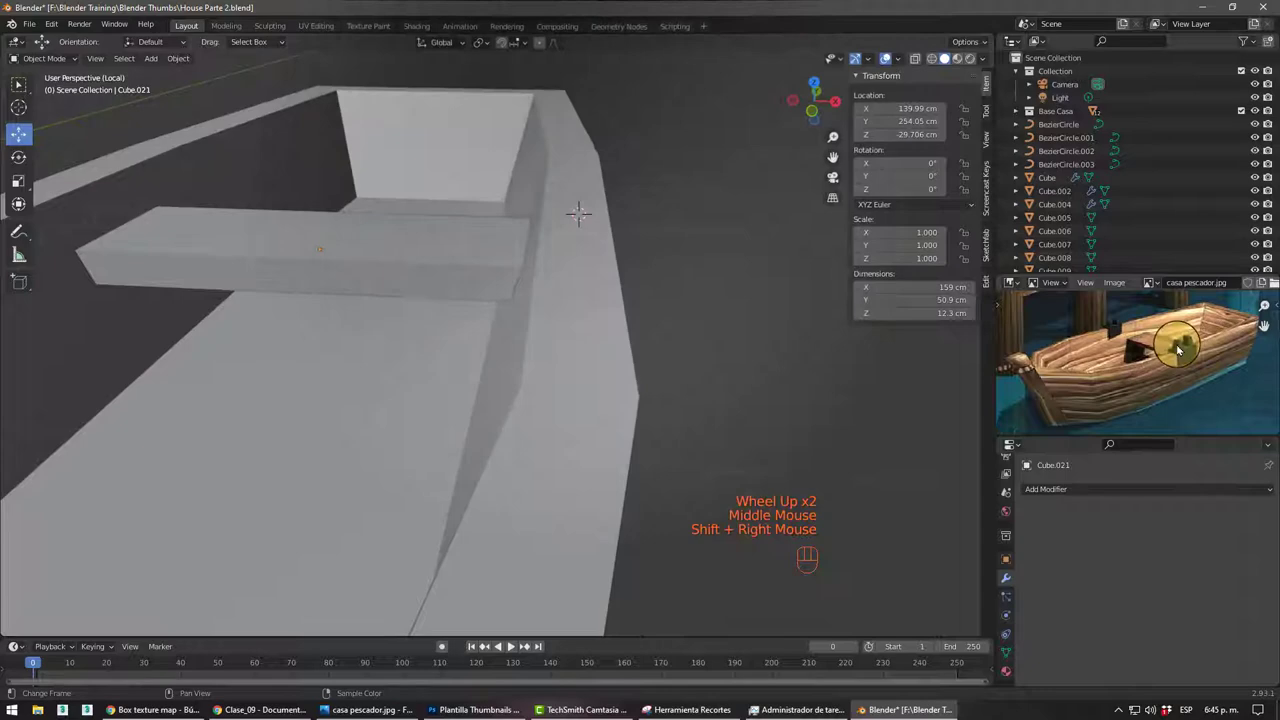
{"action": "left_click_drag", "start_coordinate": [523, 324], "coordinate": [469, 341]}
{"action": "left_click_drag", "start_coordinate": [582, 351], "coordinate": [603, 346]}
{"action": "key", "text": "shift+a"}
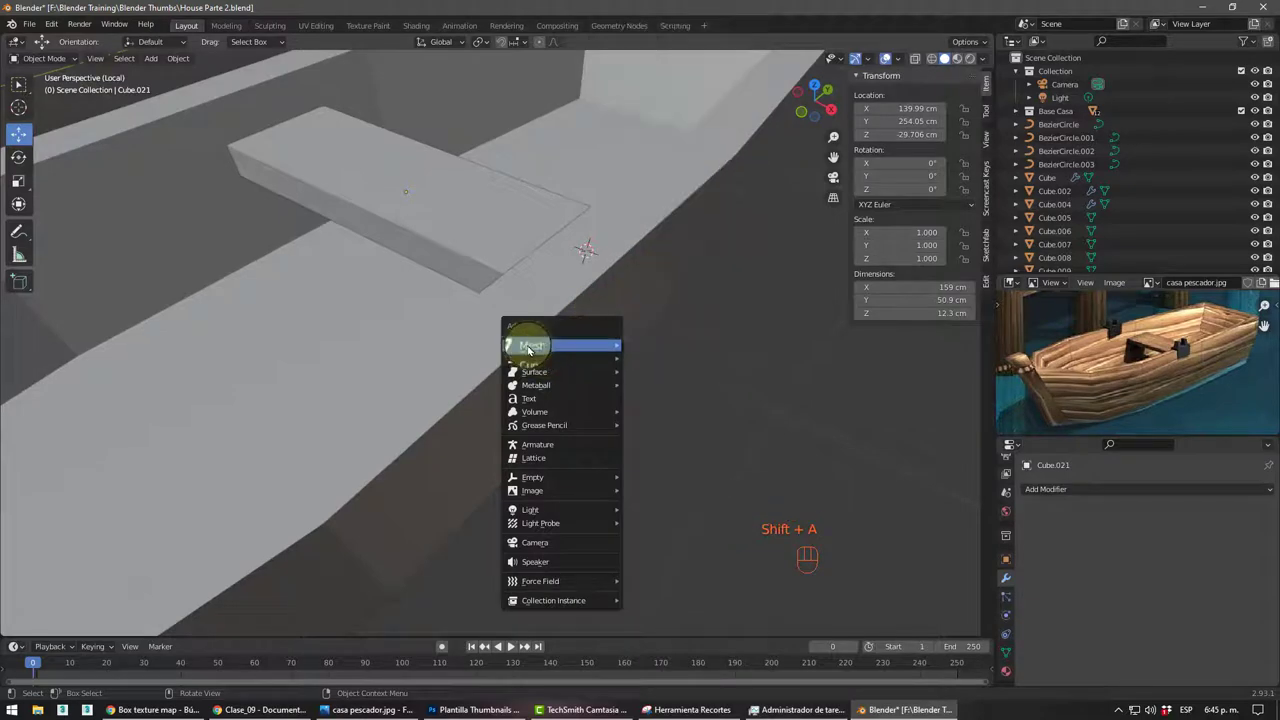
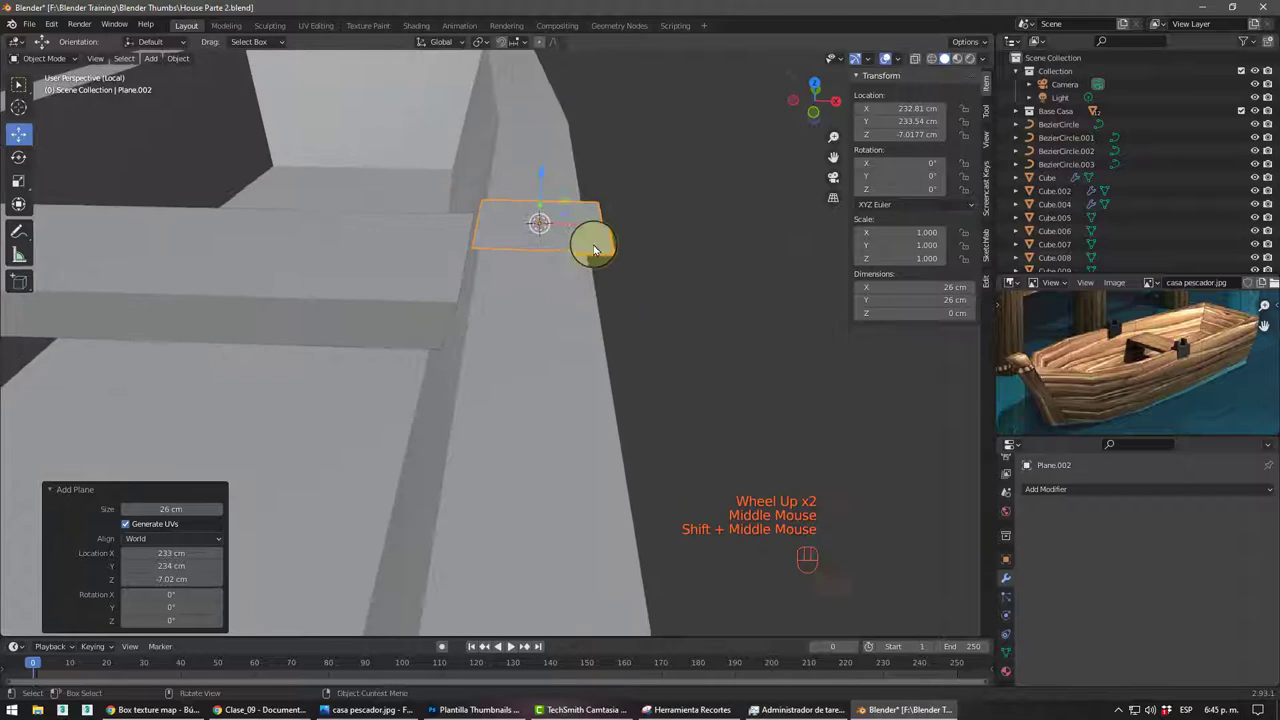
- Add a Plane on the rim beside the seat and divide it into a grid
{"action": "left_click", "coordinate": [587, 234]}
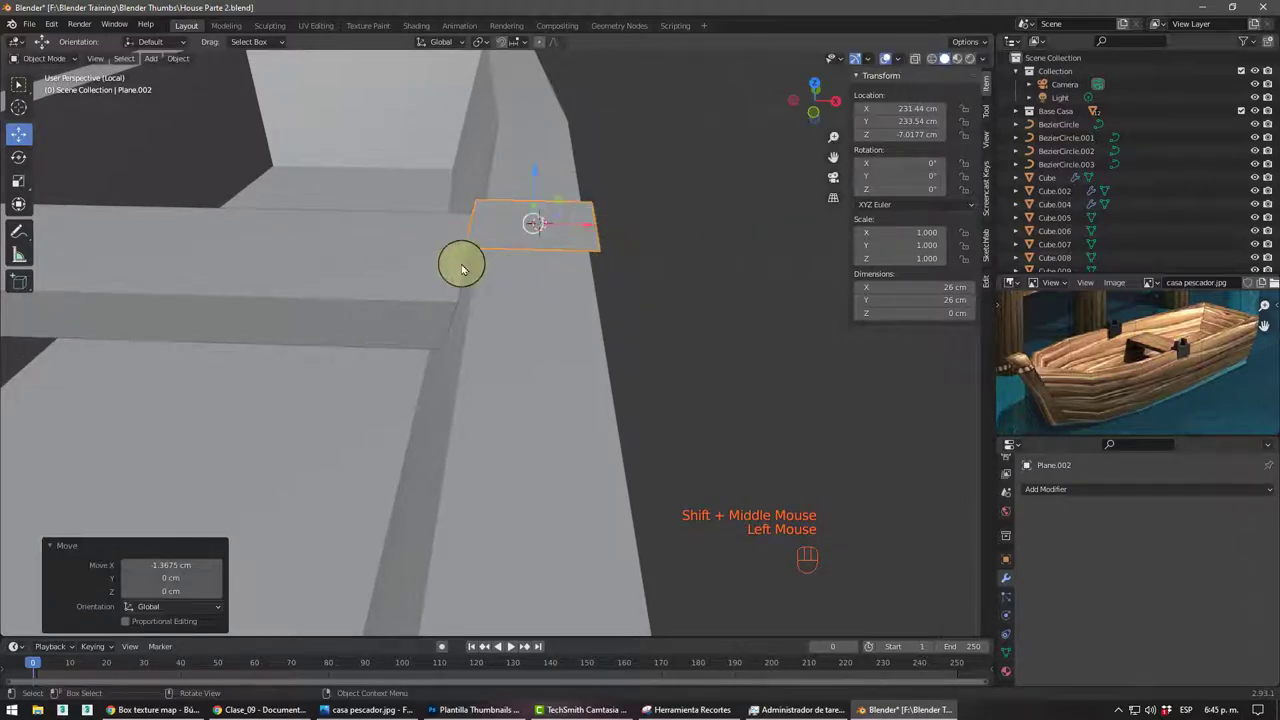
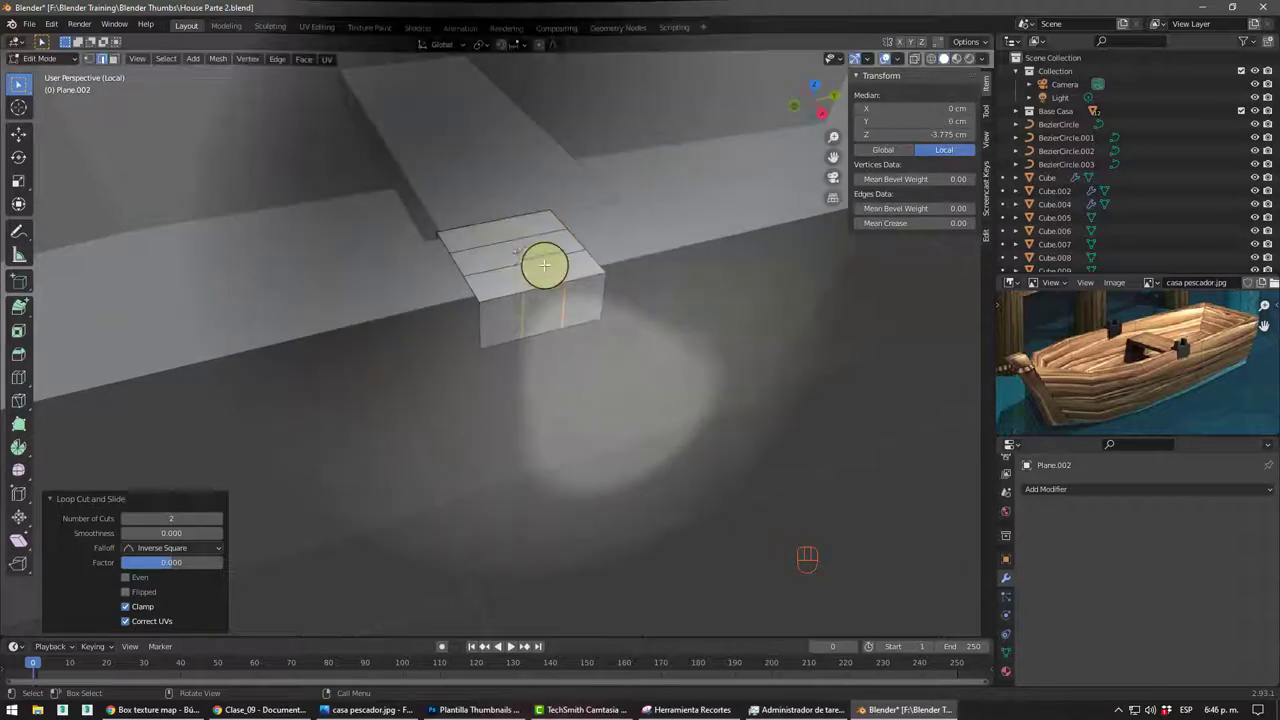
{"action": "left_click_drag", "start_coordinate": [525, 301], "coordinate": [506, 304]}
{"action": "scroll", "scroll_direction": "up", "scroll_amount": 3}
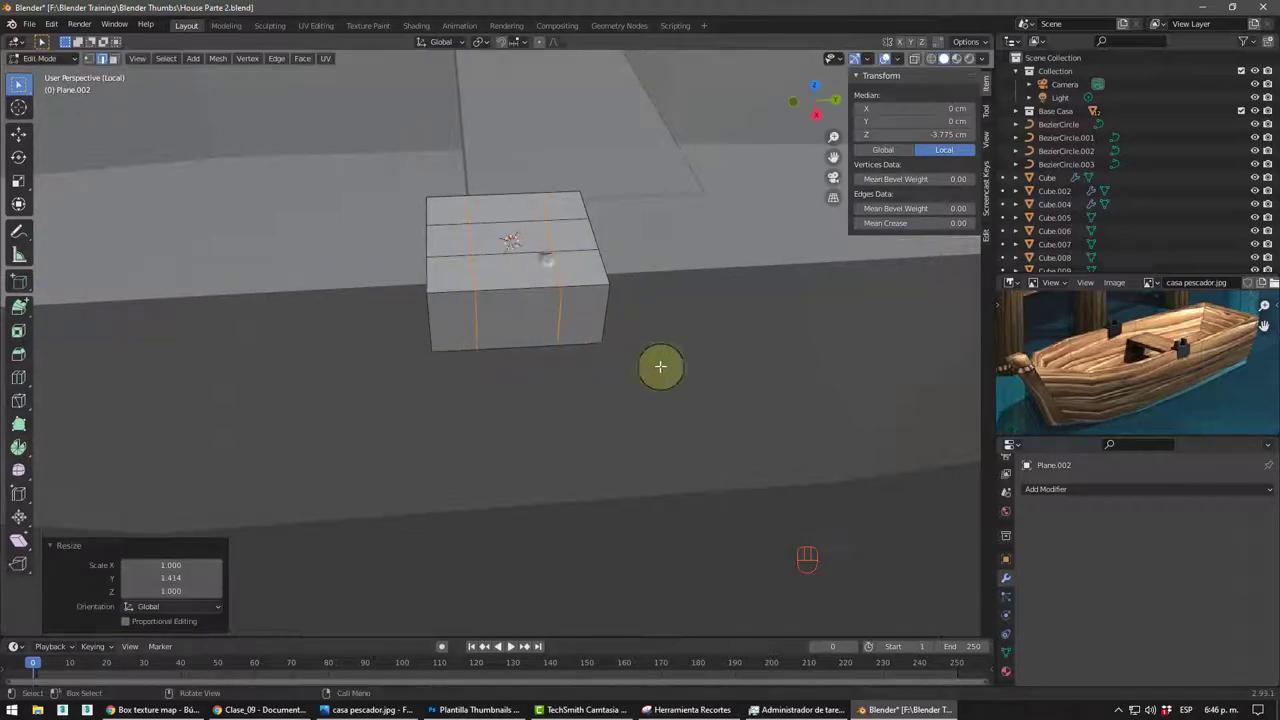
{"action": "left_click", "coordinate": [683, 396]}
{"action": "left_click_drag", "start_coordinate": [602, 284], "coordinate": [626, 279]}
{"action": "middle_click", "coordinate": [628, 278]}
- Extrude the plane's central square upward into a raised block above the flat surround
{"action": "key", "text": "3"}
{"action": "left_click", "coordinate": [594, 207]}
{"action": "key", "text": "e"}
{"action": "middle_click", "coordinate": [616, 257]}
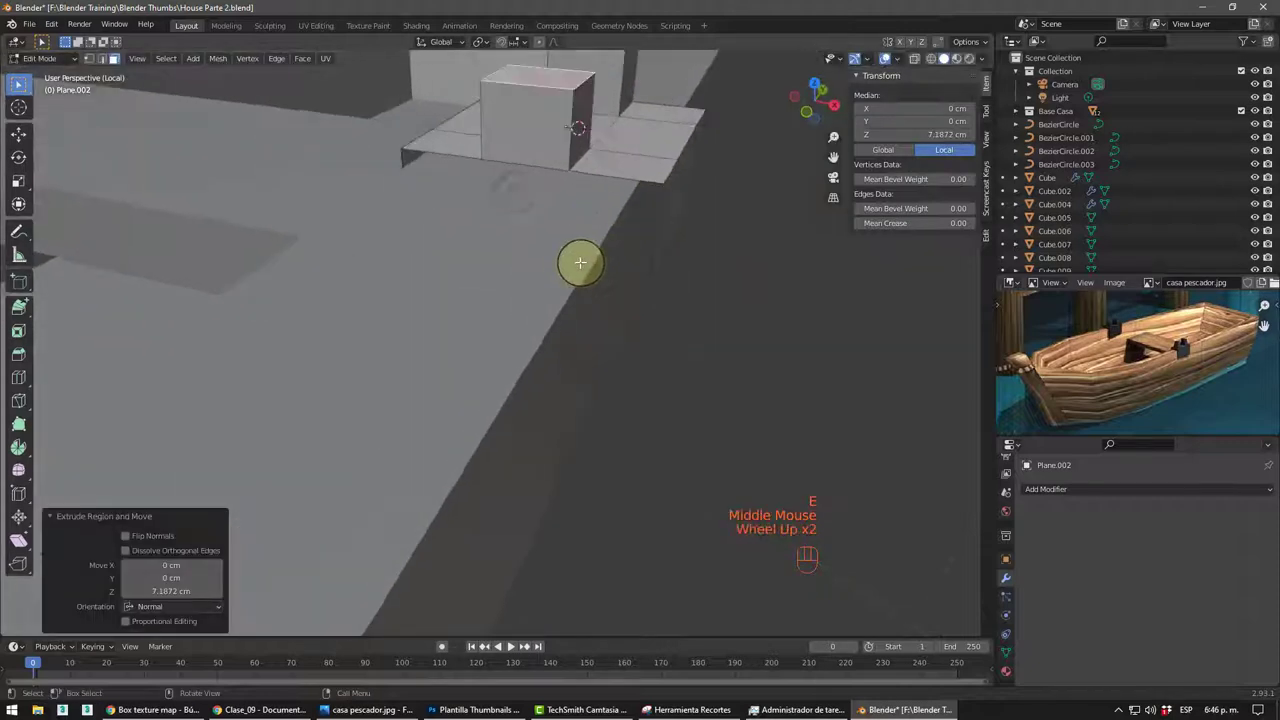
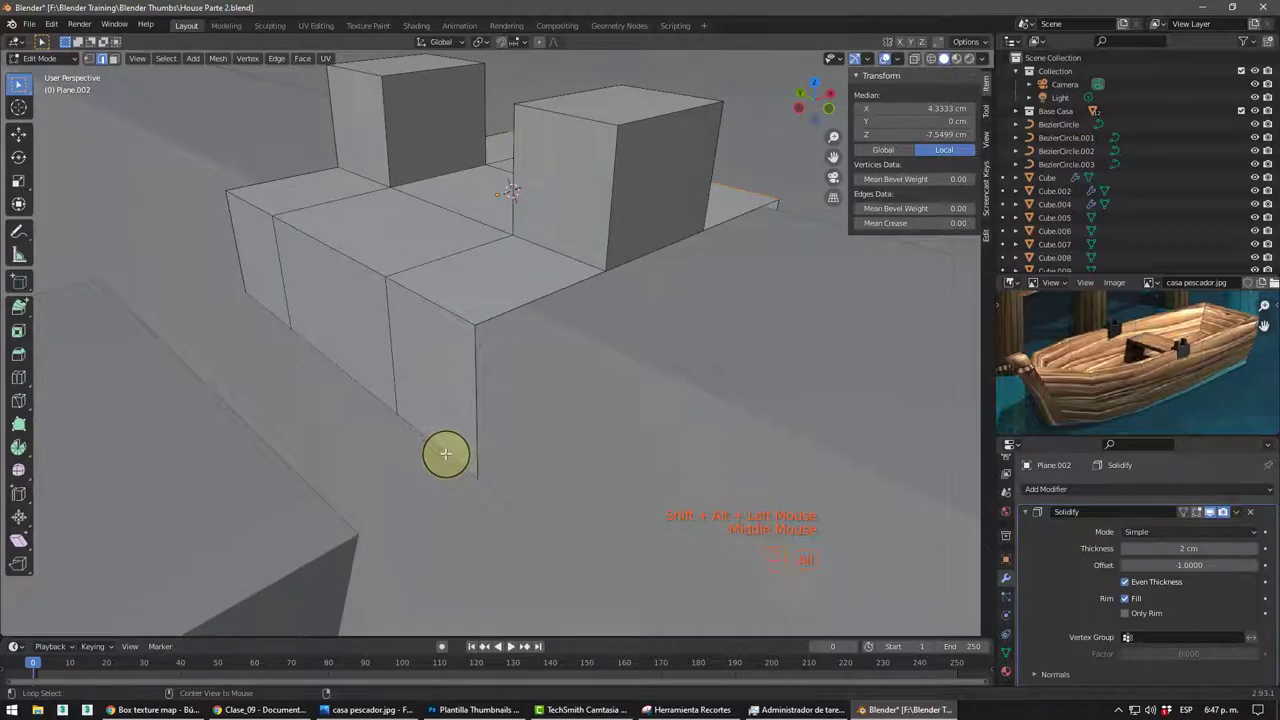
- In X-ray view box-select the rim piece's side edges and scale them, undoing the first attempt
{"action": "left_click", "coordinate": [455, 462]}
{"action": "left_click", "coordinate": [444, 454]}
{"action": "left_click_drag", "start_coordinate": [442, 448], "coordinate": [456, 401]}
{"action": "left_click_drag", "start_coordinate": [456, 401], "coordinate": [436, 366]}
{"action": "scroll", "scroll_direction": "down", "scroll_amount": 3}
{"action": "key", "text": "shift+z"}
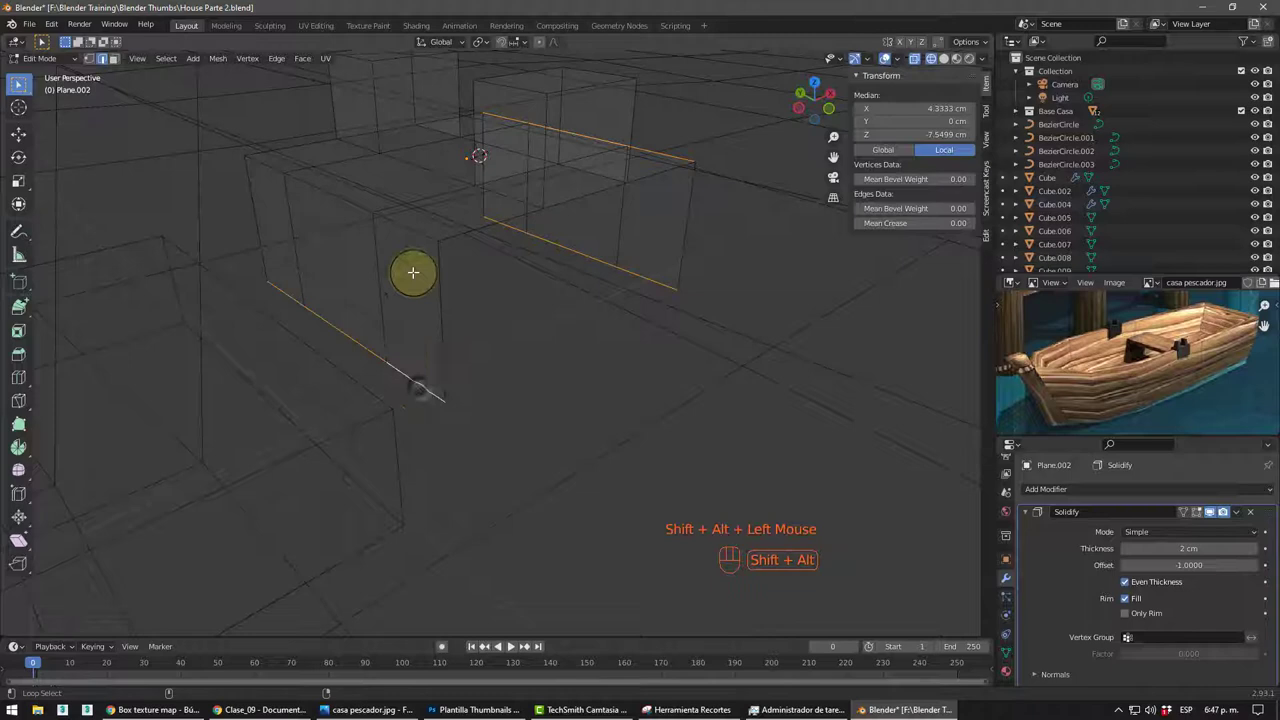
{"action": "left_click_drag", "start_coordinate": [420, 232], "coordinate": [576, 367]}
{"action": "left_click_drag", "start_coordinate": [556, 367], "coordinate": [518, 375]}
{"action": "key", "text": "s"}
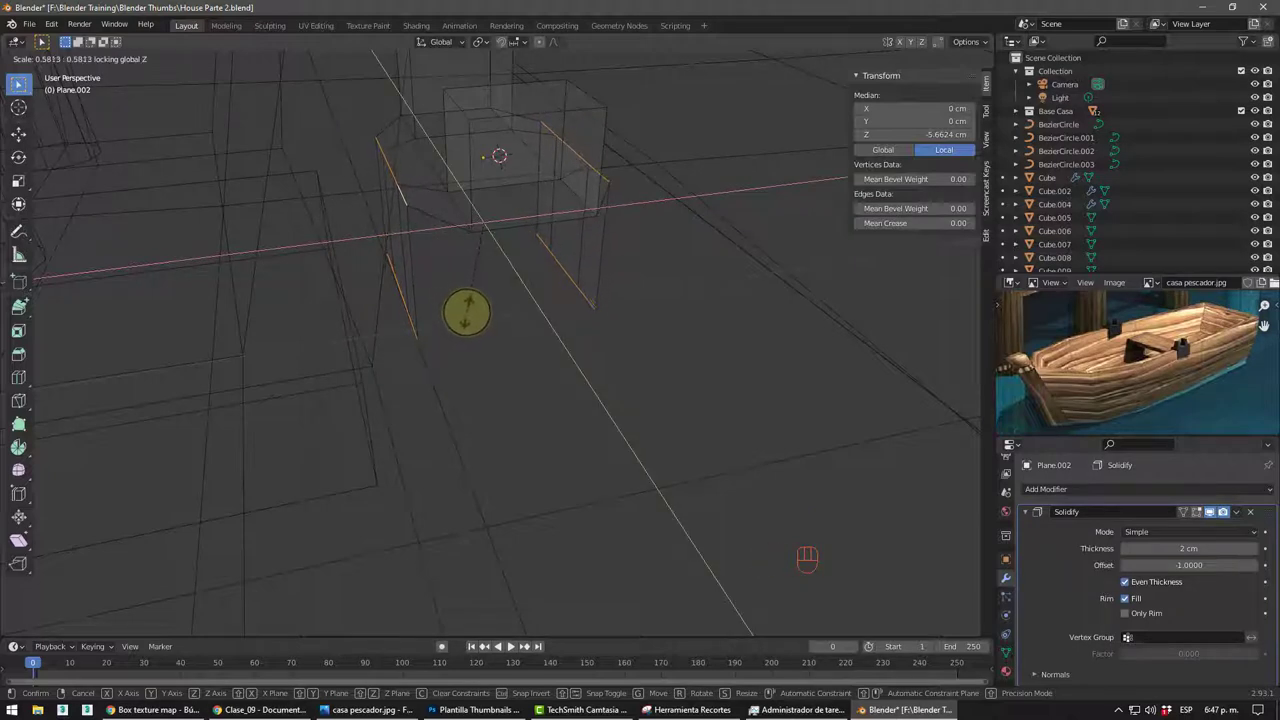
{"action": "scroll", "scroll_direction": "down", "scroll_amount": 3}
{"action": "key", "text": "ctrl+z"}
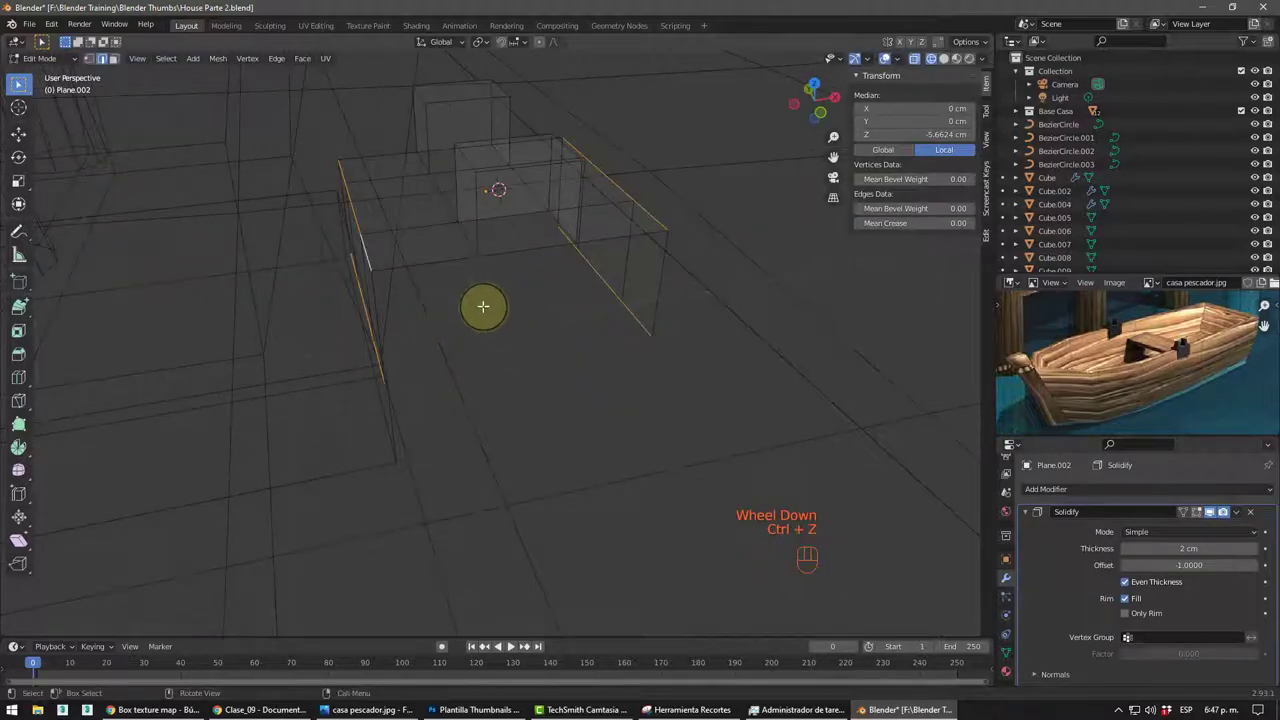
- Rescale the side edges down along the hull and check the hanging flap with X-ray off
{"action": "key", "text": "s"}
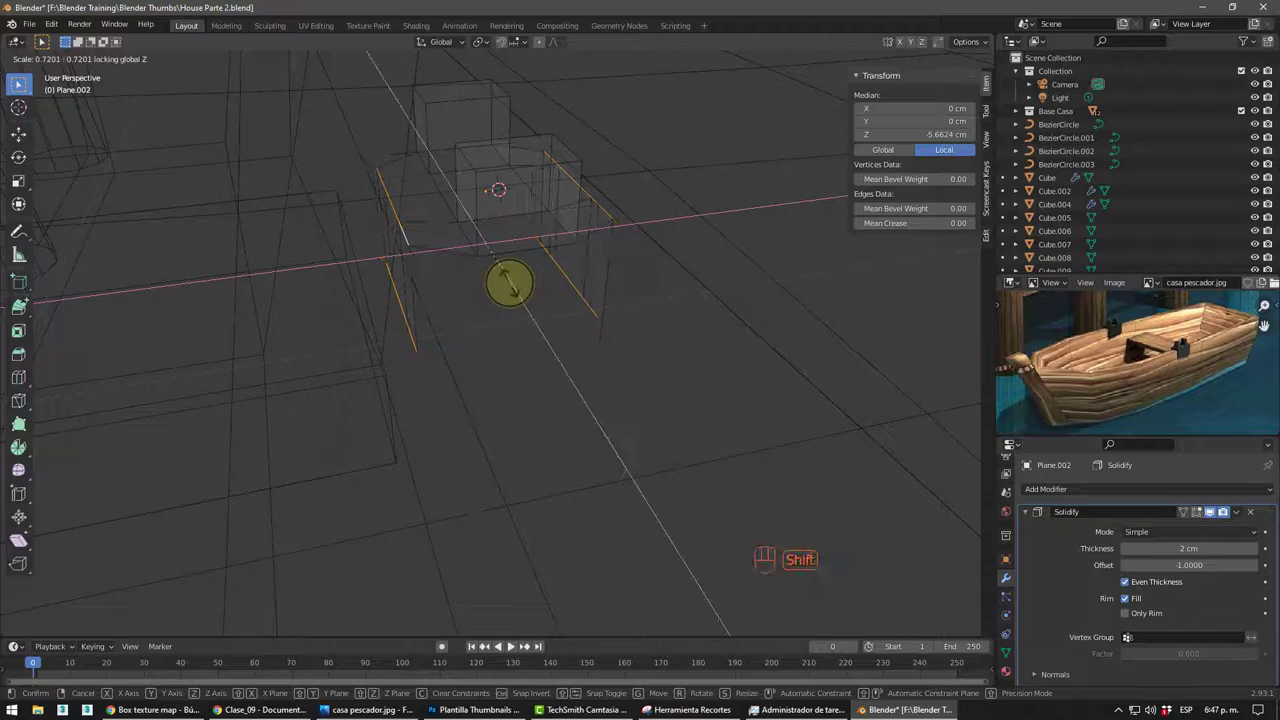
{"action": "scroll", "scroll_direction": "down", "scroll_amount": 3}
{"action": "left_click_drag", "start_coordinate": [524, 321], "coordinate": [482, 301]}
{"action": "scroll", "scroll_direction": "up", "scroll_amount": 3}
{"action": "left_click_drag", "start_coordinate": [524, 305], "coordinate": [436, 328]}
{"action": "key", "text": "shift+z"}
{"action": "left_click_drag", "start_coordinate": [539, 337], "coordinate": [672, 342]}
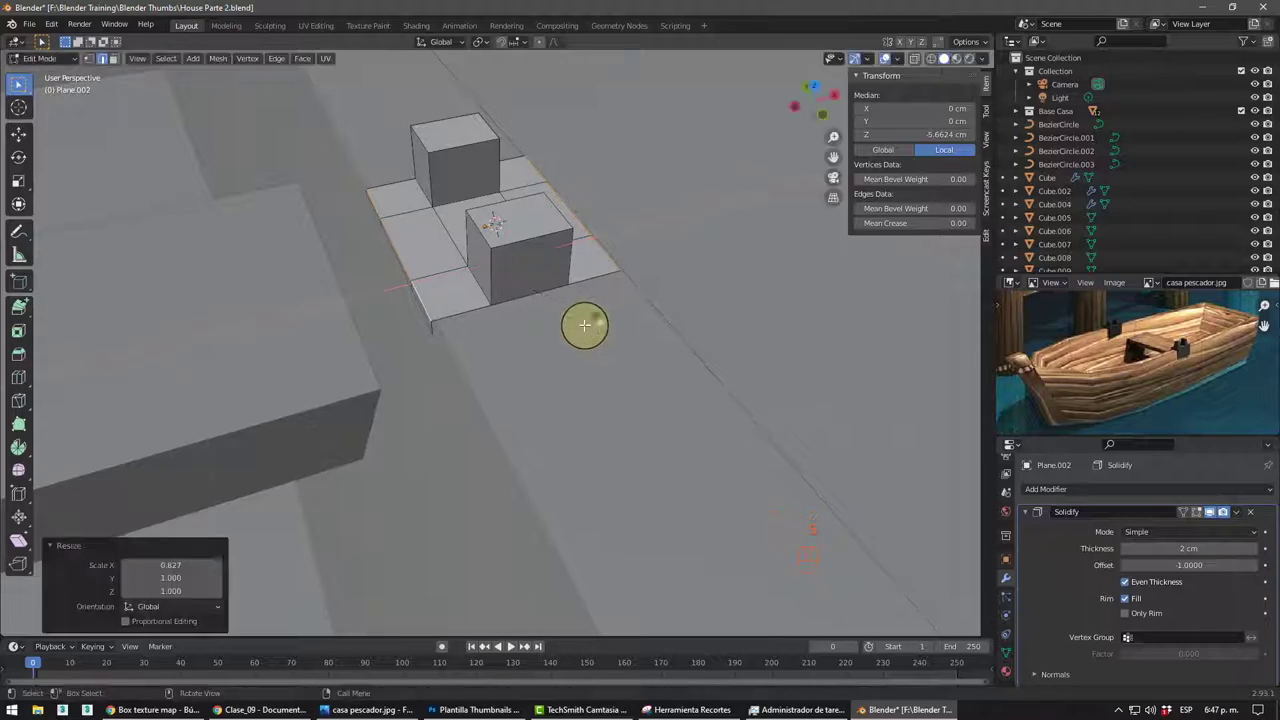
{"action": "left_click_drag", "start_coordinate": [502, 326], "coordinate": [536, 297]}
{"action": "middle_click", "coordinate": [603, 321]}
- Slide the flap's lower edges sideways so the plate sits against the boat's outer side
{"action": "left_click", "coordinate": [573, 333]}
{"action": "left_click", "coordinate": [584, 309]}
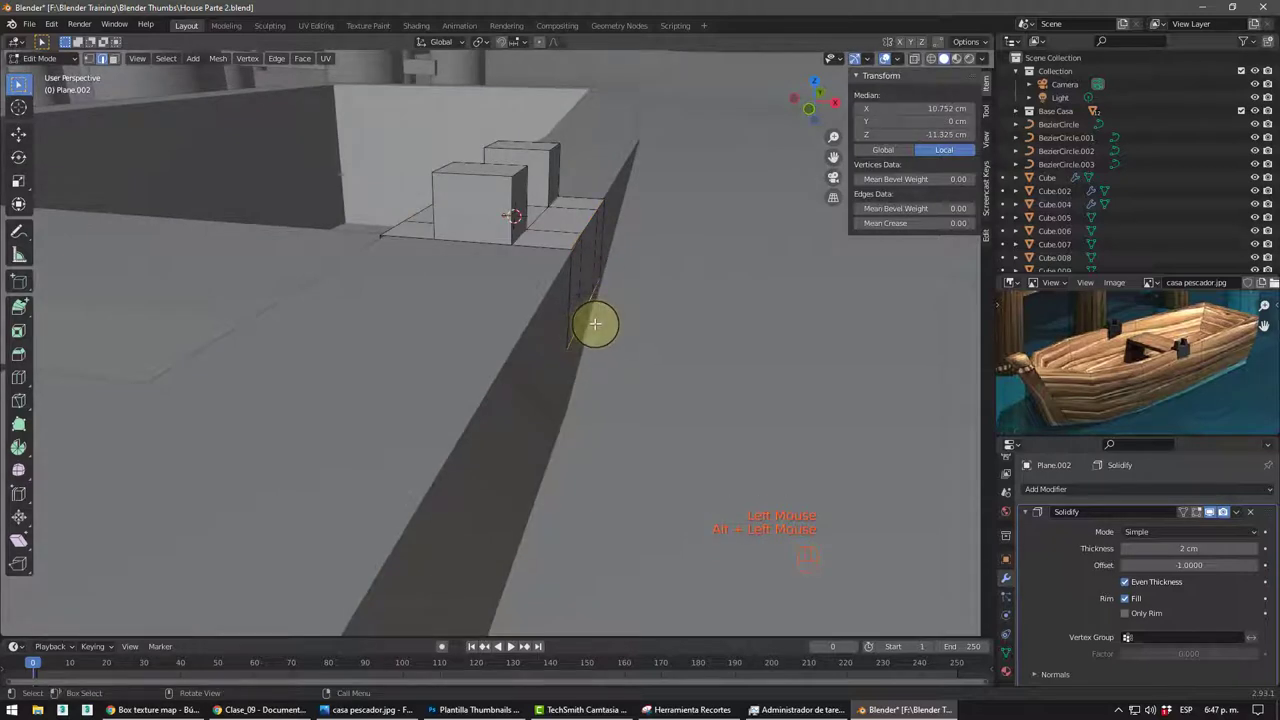
{"action": "key", "text": "g"}
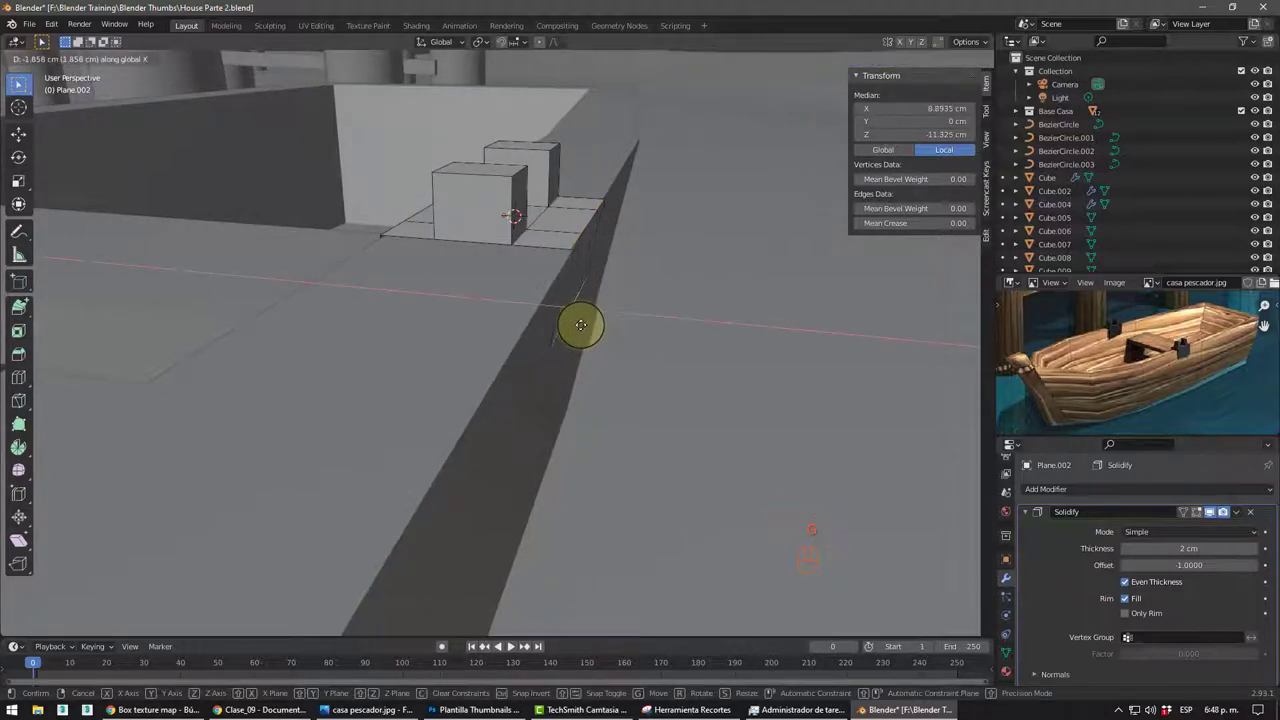
{"action": "left_click_drag", "start_coordinate": [560, 350], "coordinate": [596, 342]}
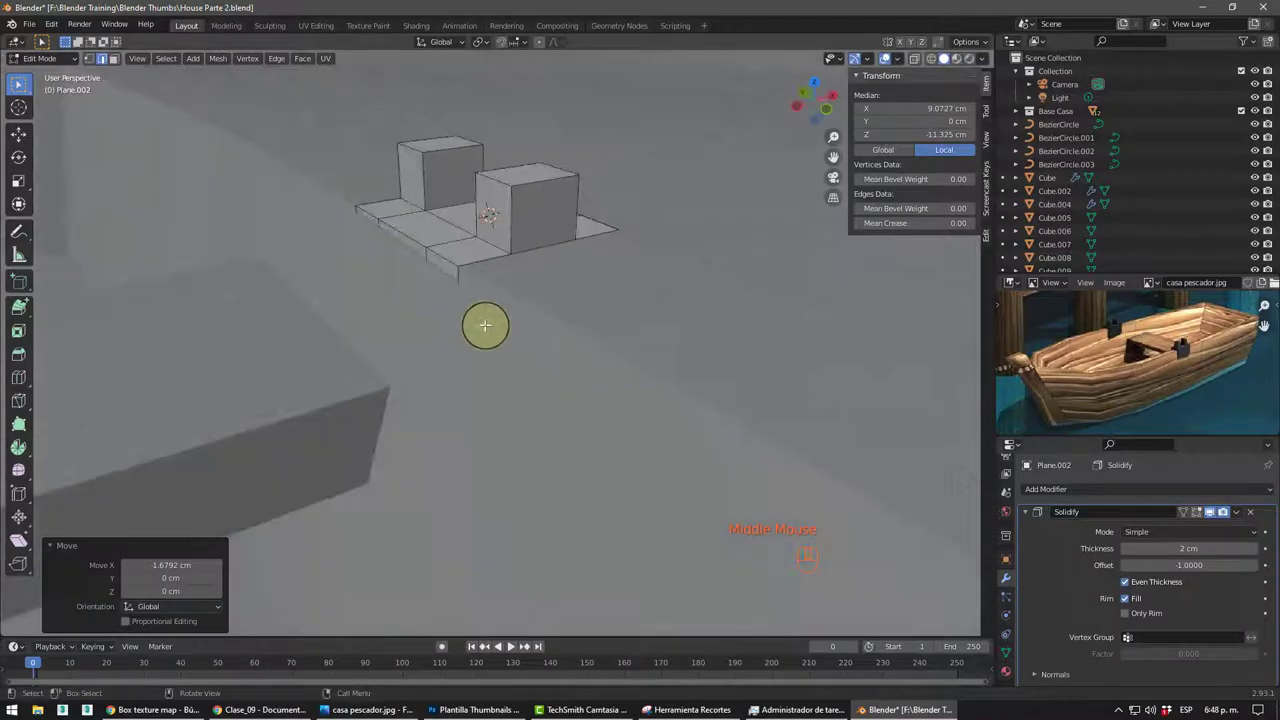
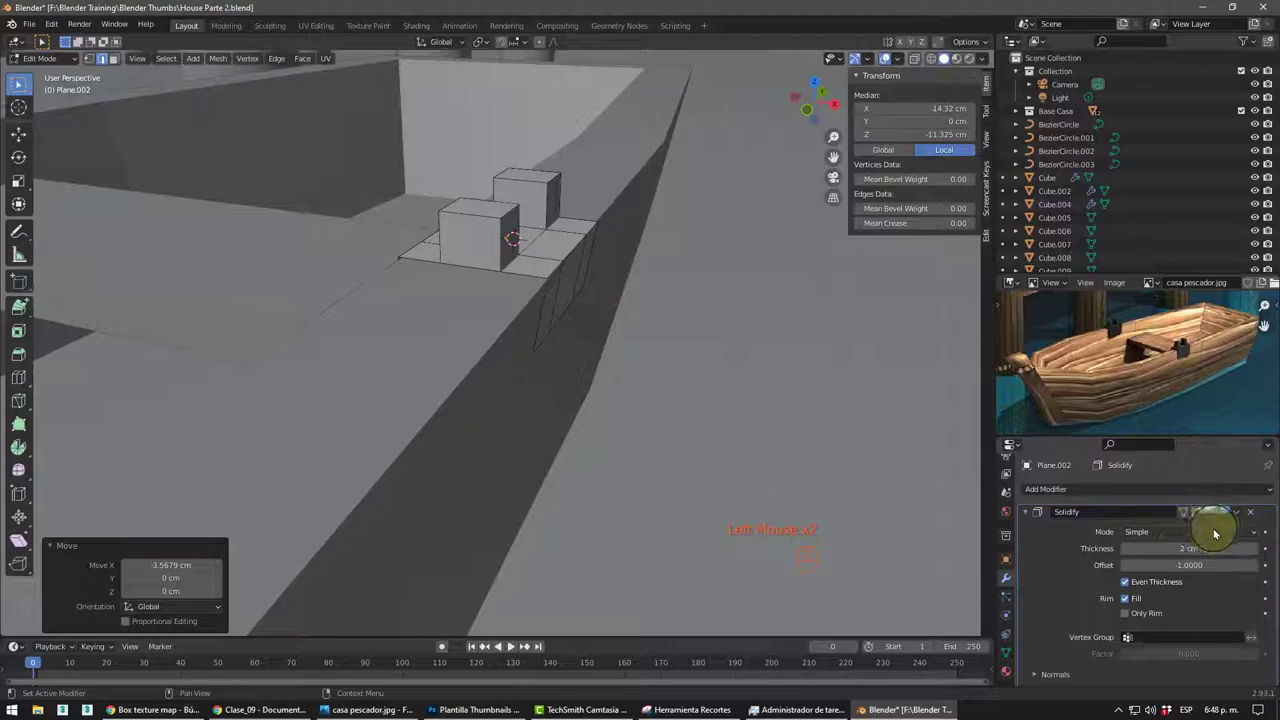
{"action": "scroll", "scroll_direction": "down", "scroll_amount": 3}
{"action": "scroll", "scroll_direction": "up", "scroll_amount": 3}
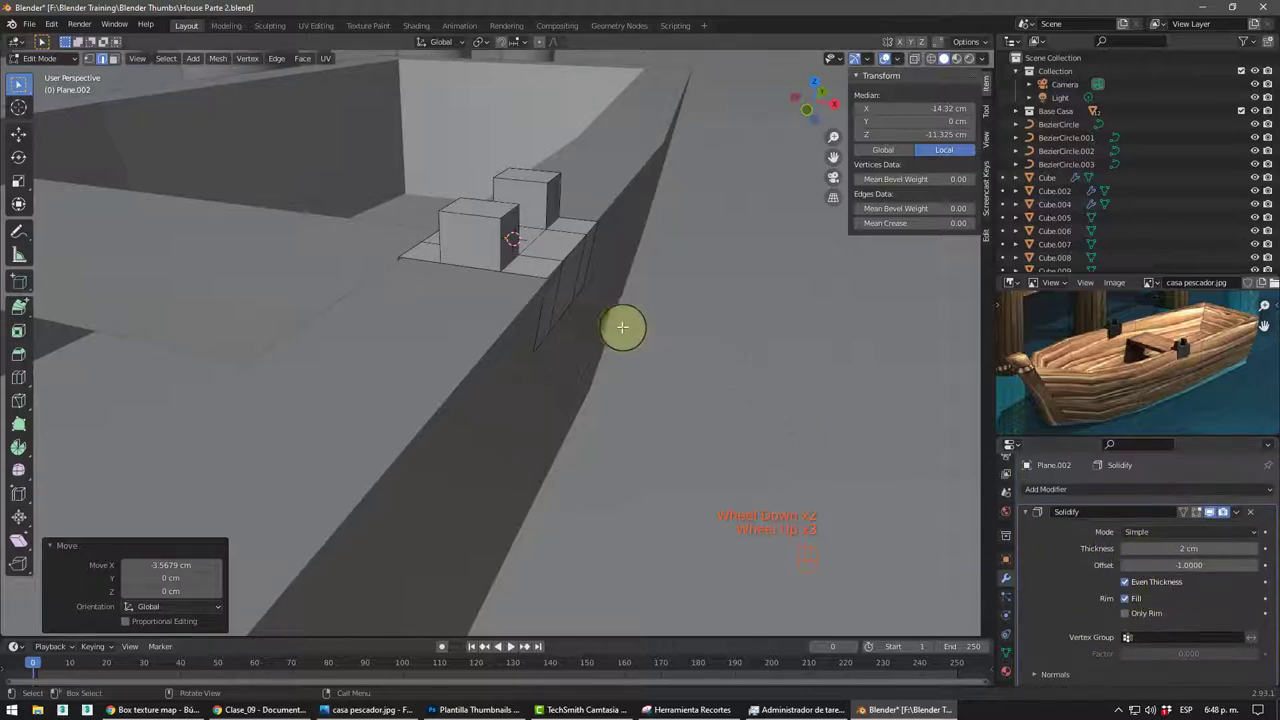
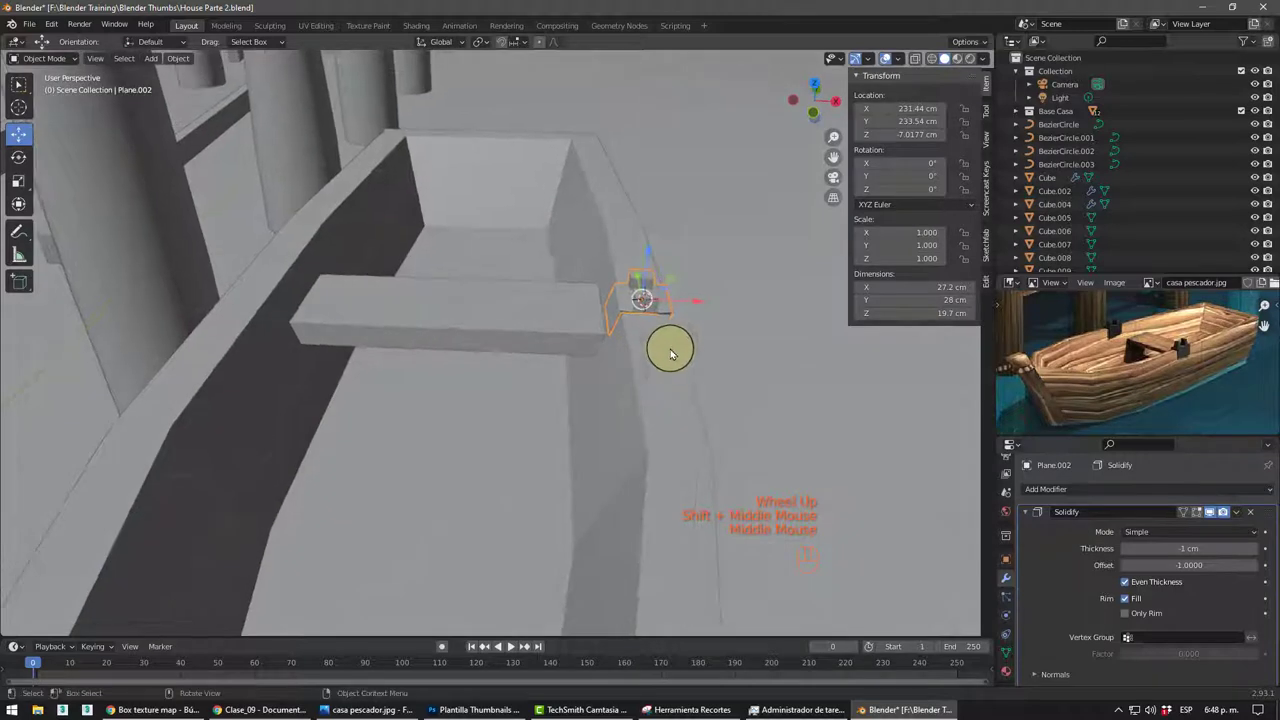
- Orbit and zoom out to view the boat with its seat sitting beside the dock
{"action": "left_click_drag", "start_coordinate": [663, 370], "coordinate": [710, 332]}
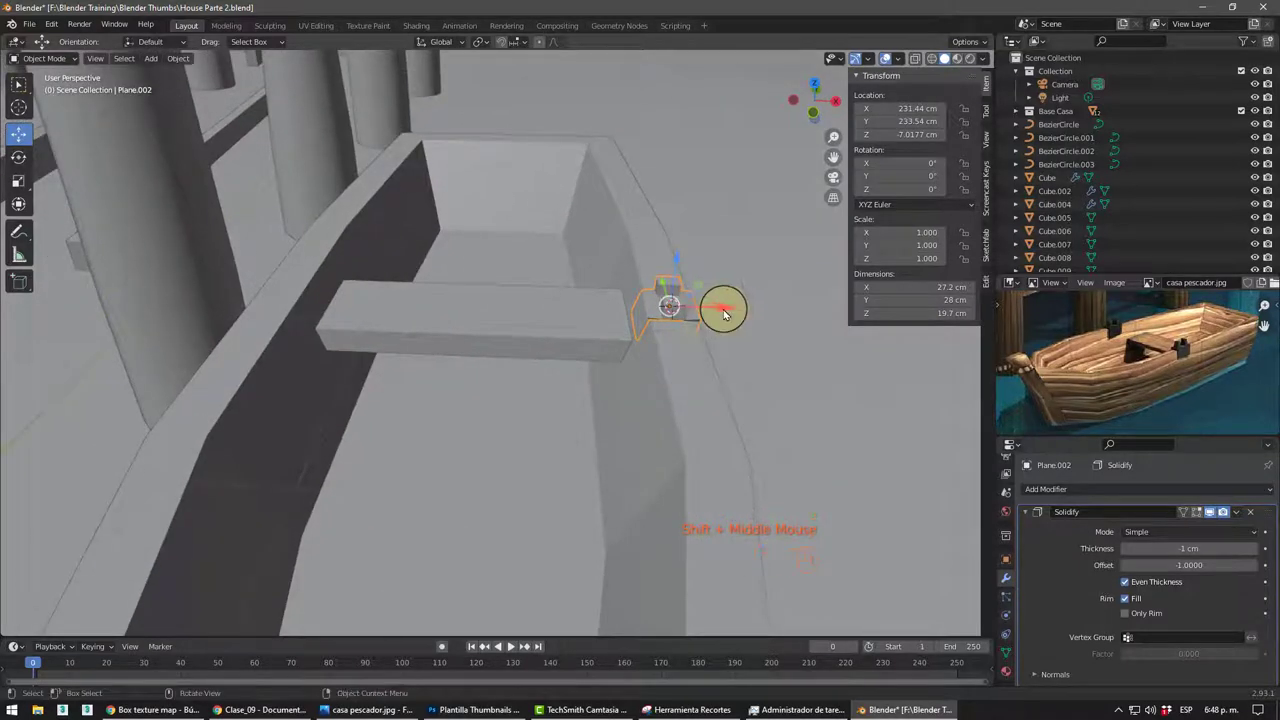
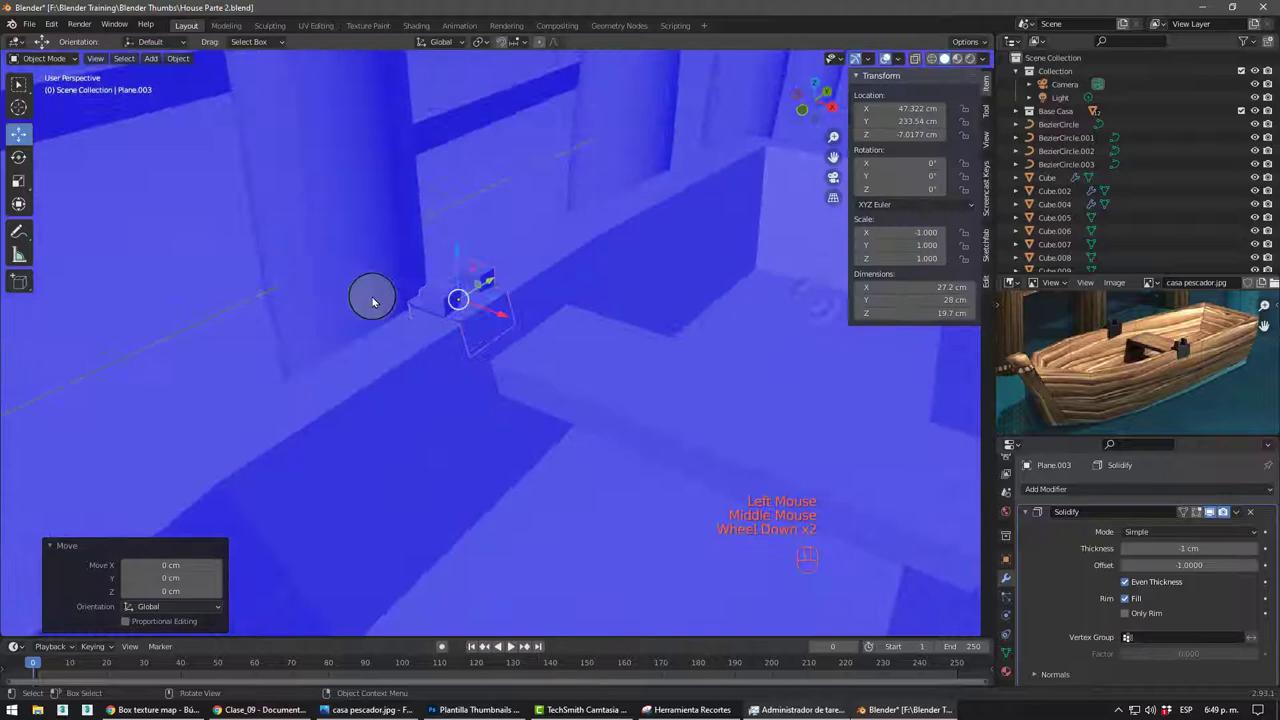
{"action": "left_click_drag", "start_coordinate": [418, 310], "coordinate": [434, 288]}
{"action": "scroll", "scroll_direction": "down", "scroll_amount": 3}
{"action": "left_click", "coordinate": [549, 355]}
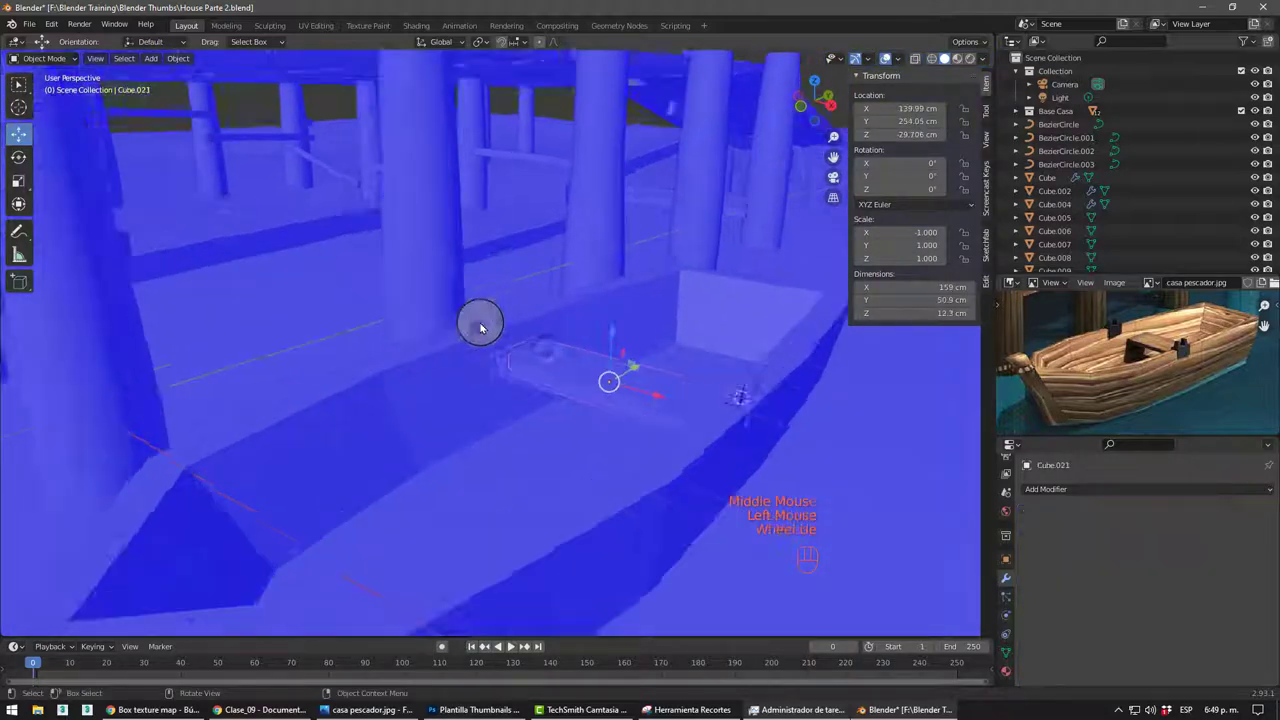
{"action": "scroll", "scroll_direction": "up", "scroll_amount": 3}
{"action": "left_click_drag", "start_coordinate": [501, 335], "coordinate": [417, 319]}
{"action": "left_click_drag", "start_coordinate": [469, 330], "coordinate": [581, 297]}
{"action": "scroll", "scroll_direction": "down", "scroll_amount": 3}
{"action": "left_click_drag", "start_coordinate": [902, 59], "coordinate": [400, 331]}
{"action": "left_click_drag", "start_coordinate": [427, 356], "coordinate": [395, 339]}
{"action": "scroll", "scroll_direction": "down", "scroll_amount": 3}
{"action": "middle_click", "coordinate": [355, 342]}
- Pan the reference photo from the boat to the wooden fish sign on the house wall
{"action": "left_click", "coordinate": [142, 165]}
{"action": "left_click_drag", "start_coordinate": [209, 257], "coordinate": [234, 267]}
{"action": "scroll", "scroll_direction": "down", "scroll_amount": 3}
{"action": "middle_click", "coordinate": [482, 282]}
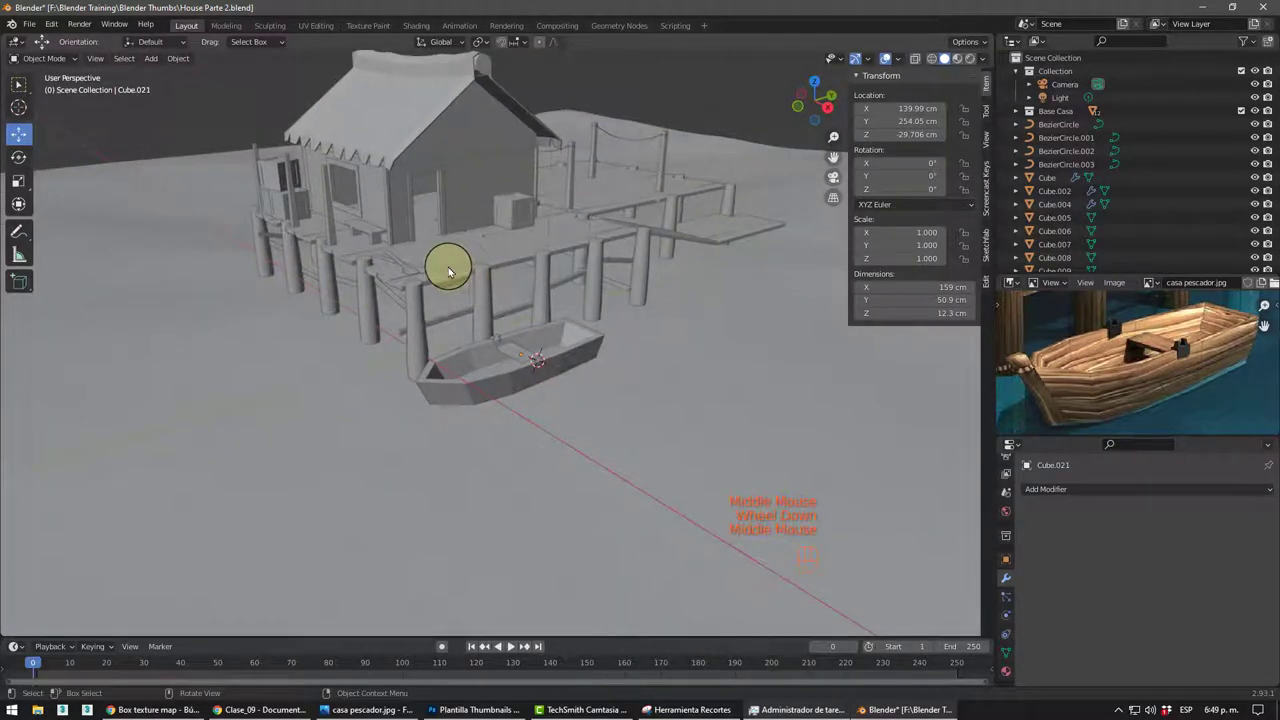
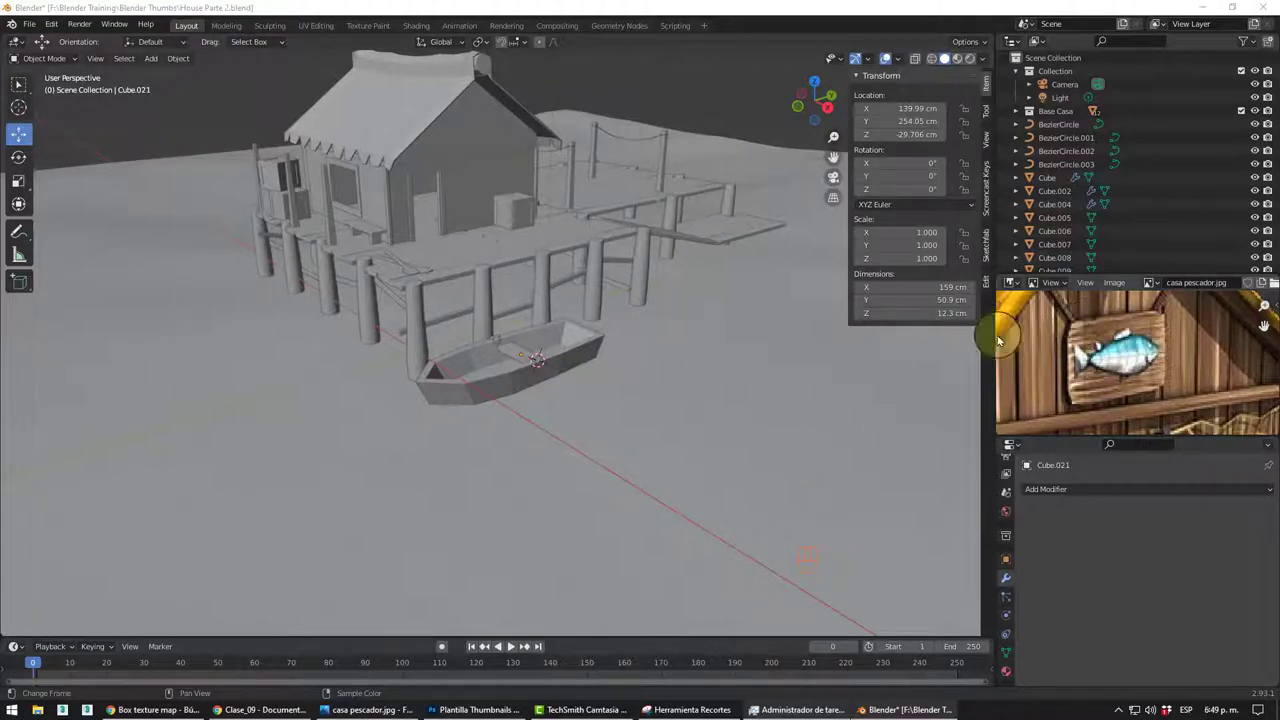
{"action": "left_click_drag", "start_coordinate": [447, 299], "coordinate": [425, 266]}
- Add a new mesh cube (Cube.022) against the house's gable wall
{"action": "left_click_drag", "start_coordinate": [462, 273], "coordinate": [447, 253]}
{"action": "scroll", "scroll_direction": "up", "scroll_amount": 3}
{"action": "left_click_drag", "start_coordinate": [494, 260], "coordinate": [485, 404]}
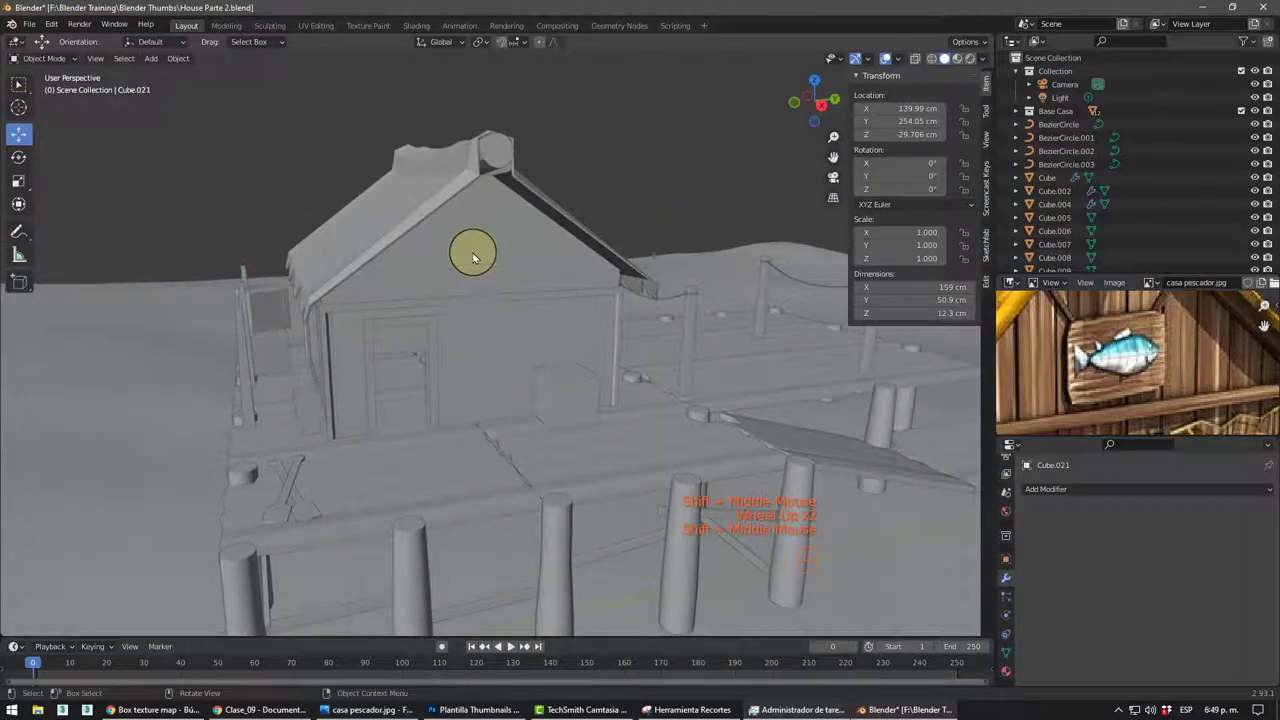
{"action": "left_click_drag", "start_coordinate": [482, 250], "coordinate": [526, 281]}
{"action": "right_click", "coordinate": [482, 250]}
{"action": "scroll", "scroll_direction": "up", "scroll_amount": 3}
{"action": "key", "text": "shift+a"}
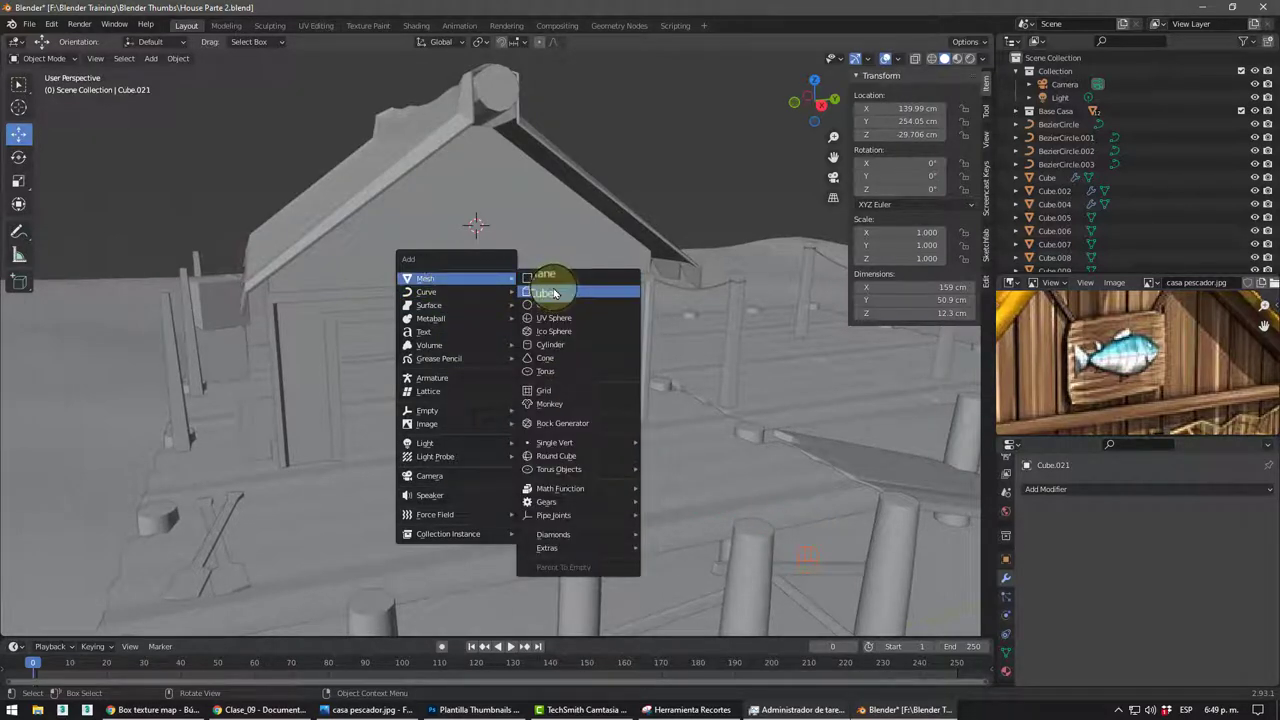
{"action": "left_click_drag", "start_coordinate": [503, 281], "coordinate": [405, 181]}
{"action": "scroll", "scroll_direction": "up", "scroll_amount": 3}
{"action": "left_click_drag", "start_coordinate": [455, 244], "coordinate": [470, 223]}
{"action": "scroll", "scroll_direction": "up", "scroll_amount": 3}
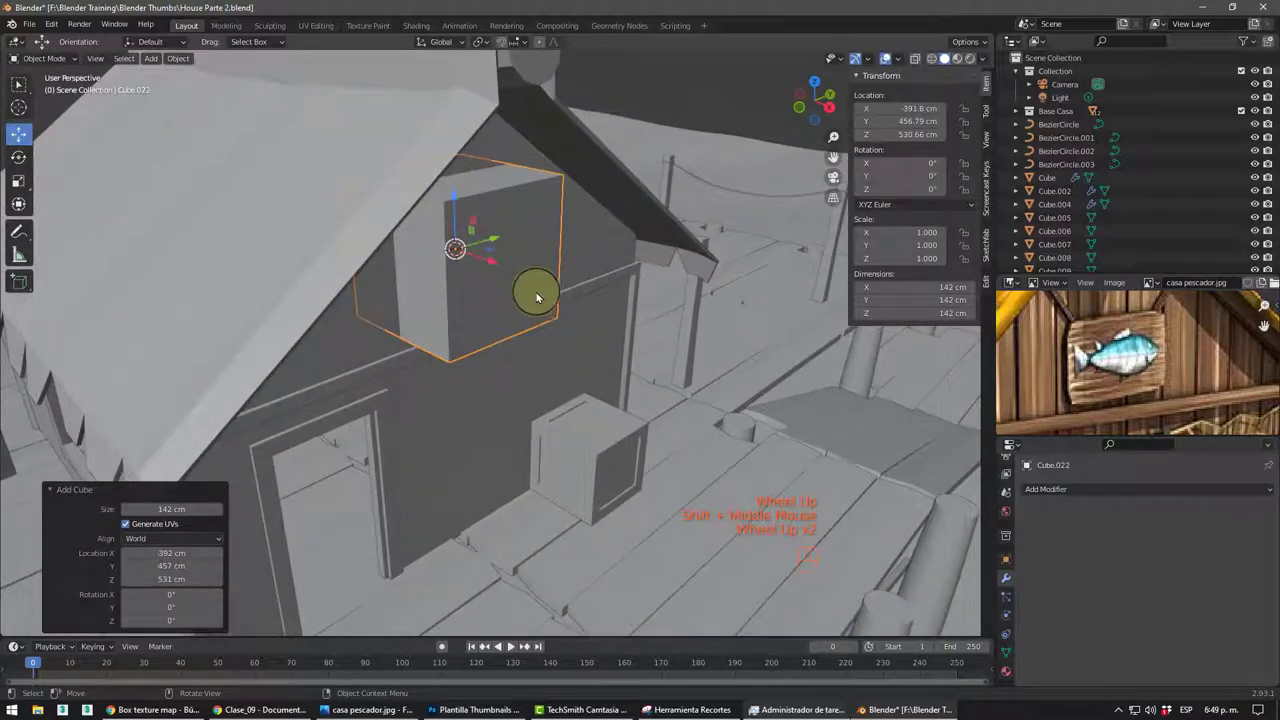
- In Edit Mode scale the cube into a thin board and squash it to a shorter height
{"action": "key", "text": "Tab"}
{"action": "key", "text": "s"}
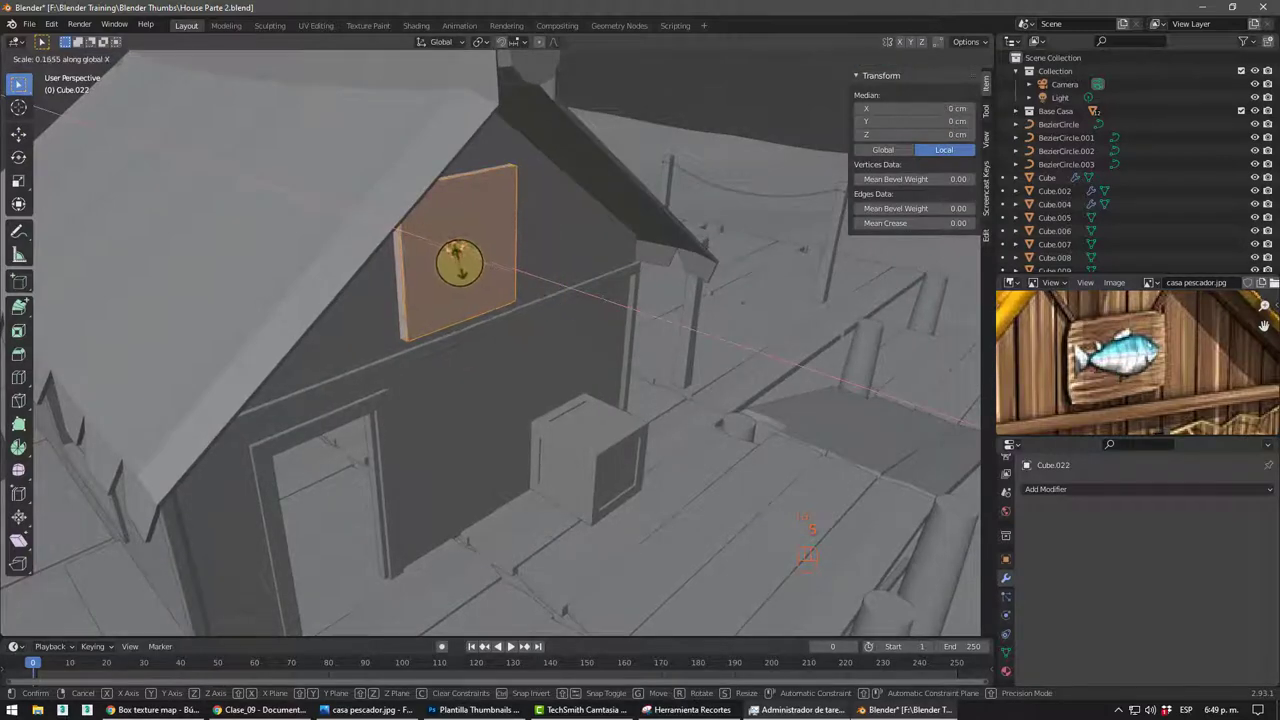
{"action": "middle_click", "coordinate": [516, 262]}
{"action": "middle_click", "coordinate": [506, 251]}
{"action": "key", "text": "s"}
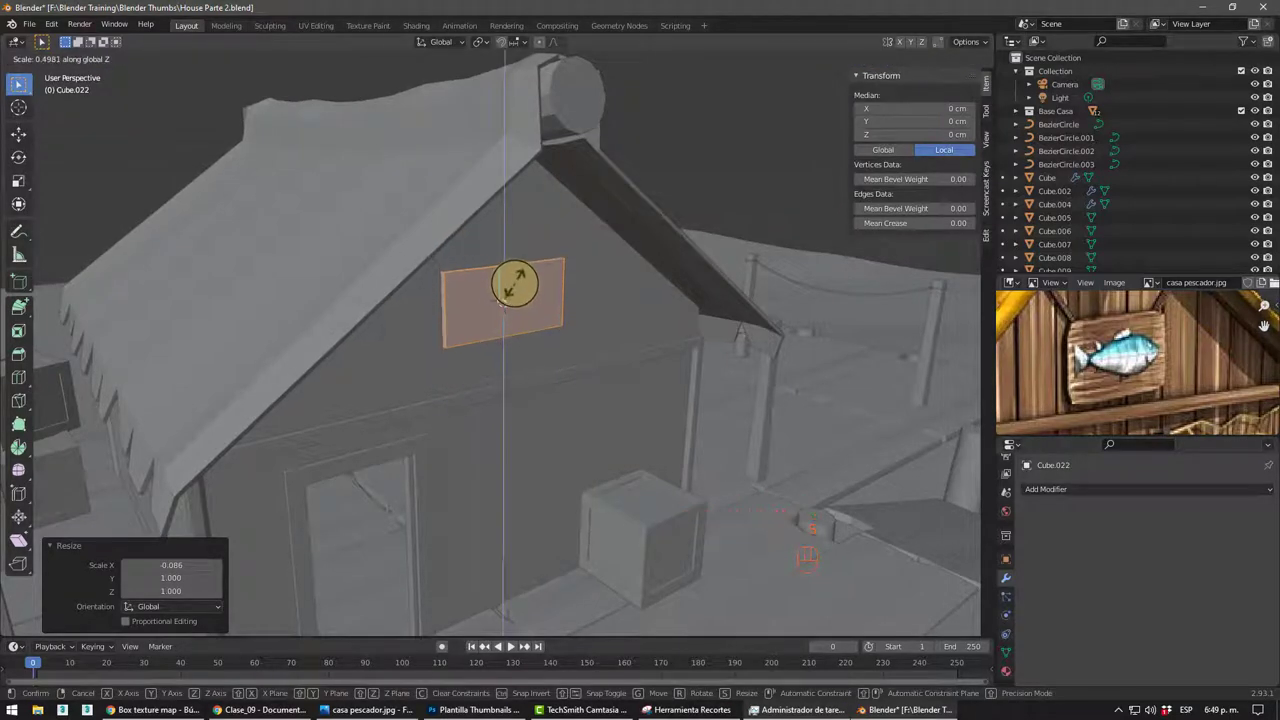
{"action": "middle_click", "coordinate": [569, 303]}
{"action": "scroll", "scroll_direction": "up", "scroll_amount": 3}
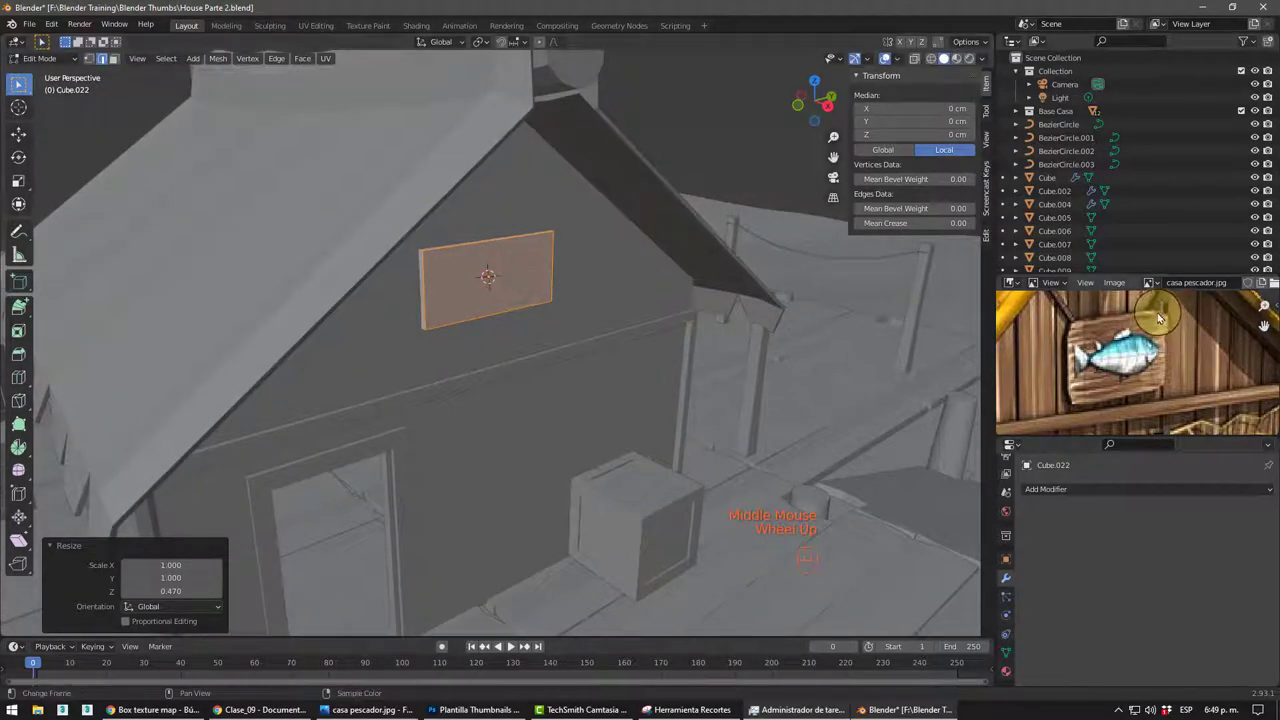
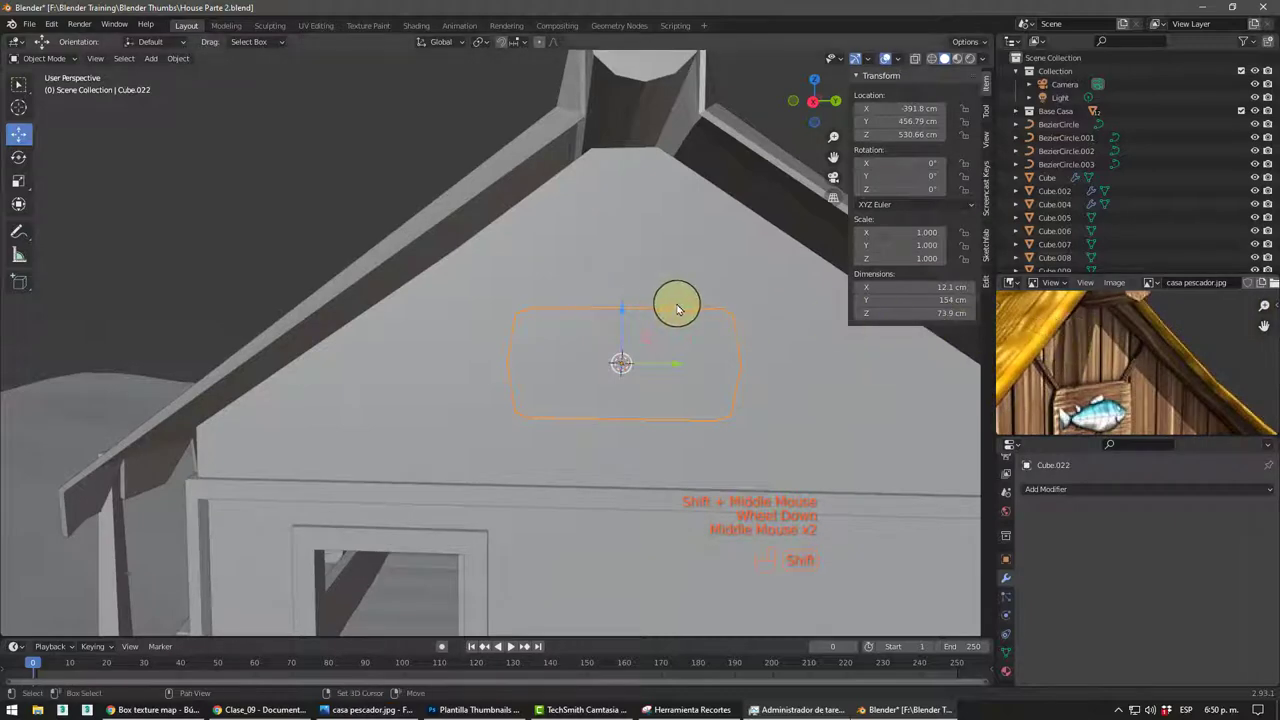
- Face the gable in Right Orthographic view and bring up 3D-cursor snapping for the board's upper-left corner
{"action": "left_click_drag", "start_coordinate": [610, 310], "coordinate": [524, 310]}
{"action": "scroll", "scroll_direction": "down", "scroll_amount": 3}
{"action": "key", "text": "KP_1"}
{"action": "key", "text": "KP_3"}
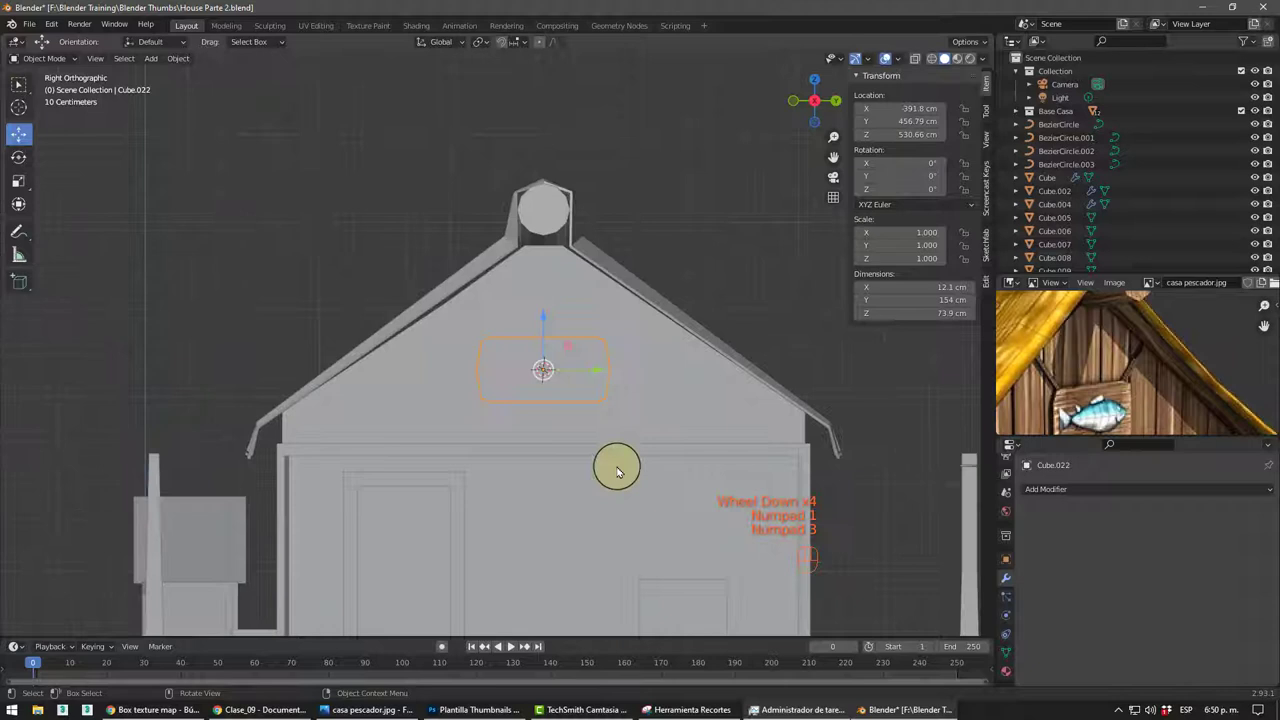
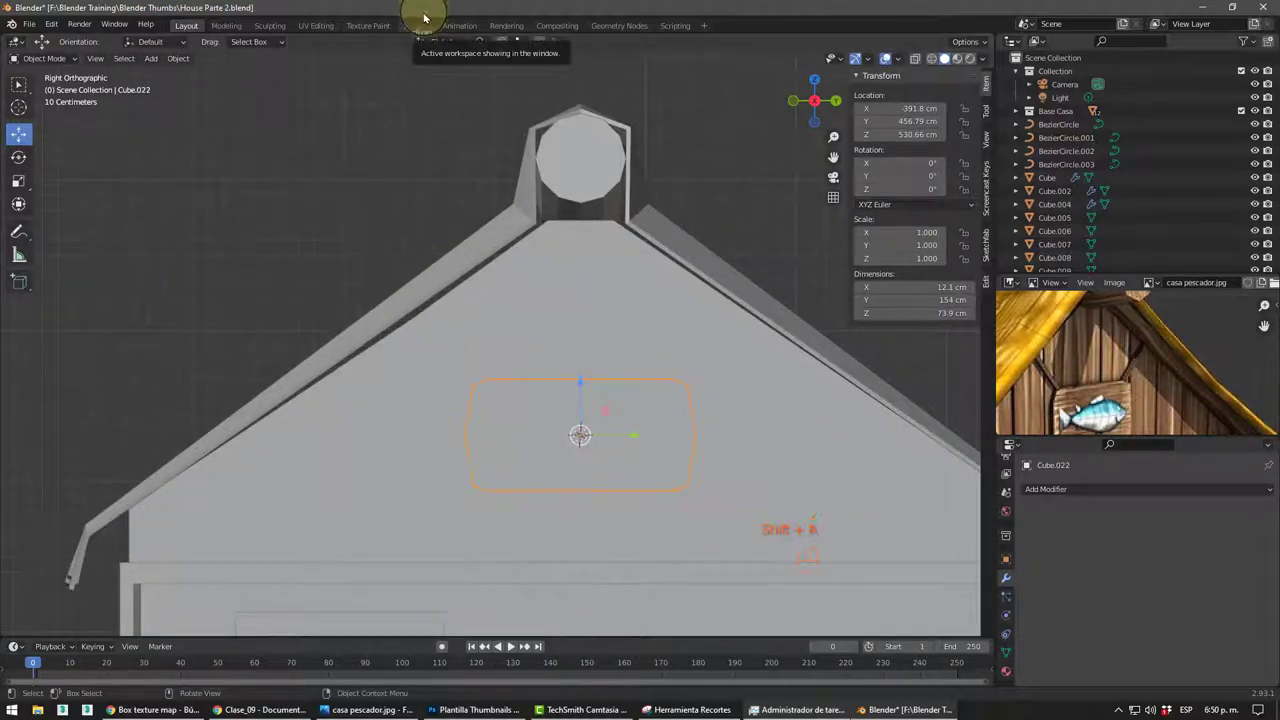
{"action": "key", "text": "shift+s"}
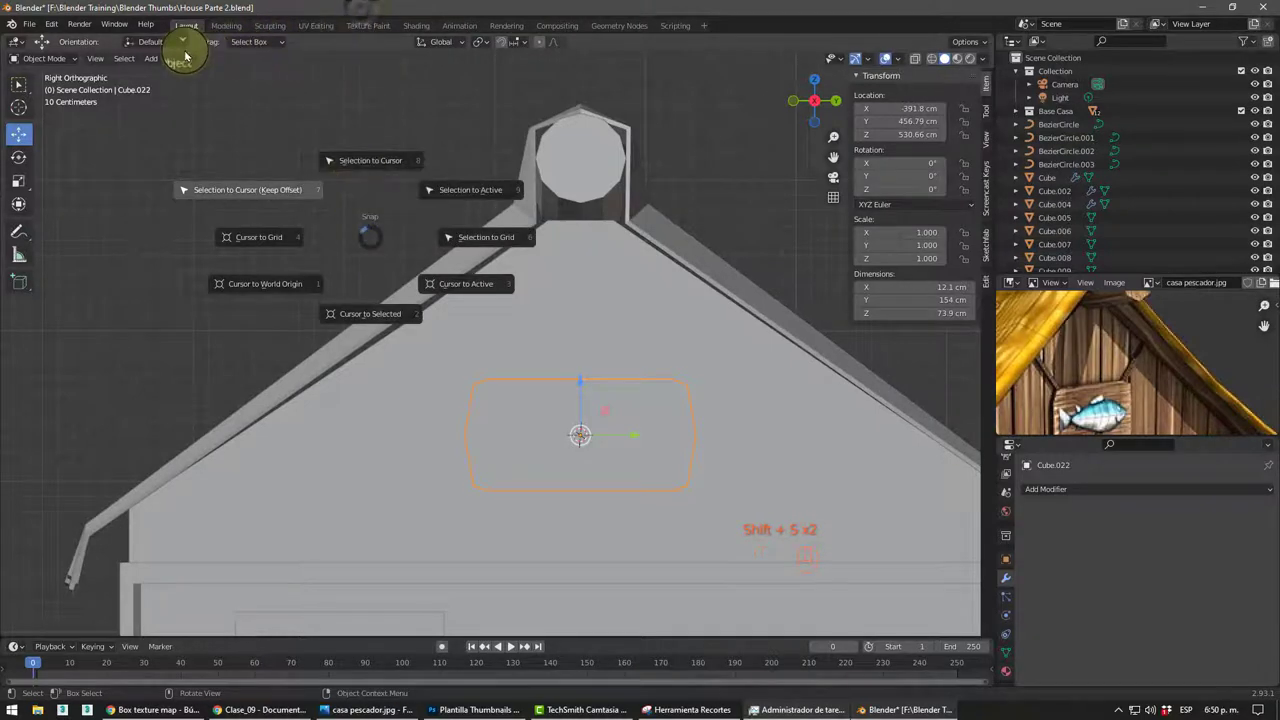
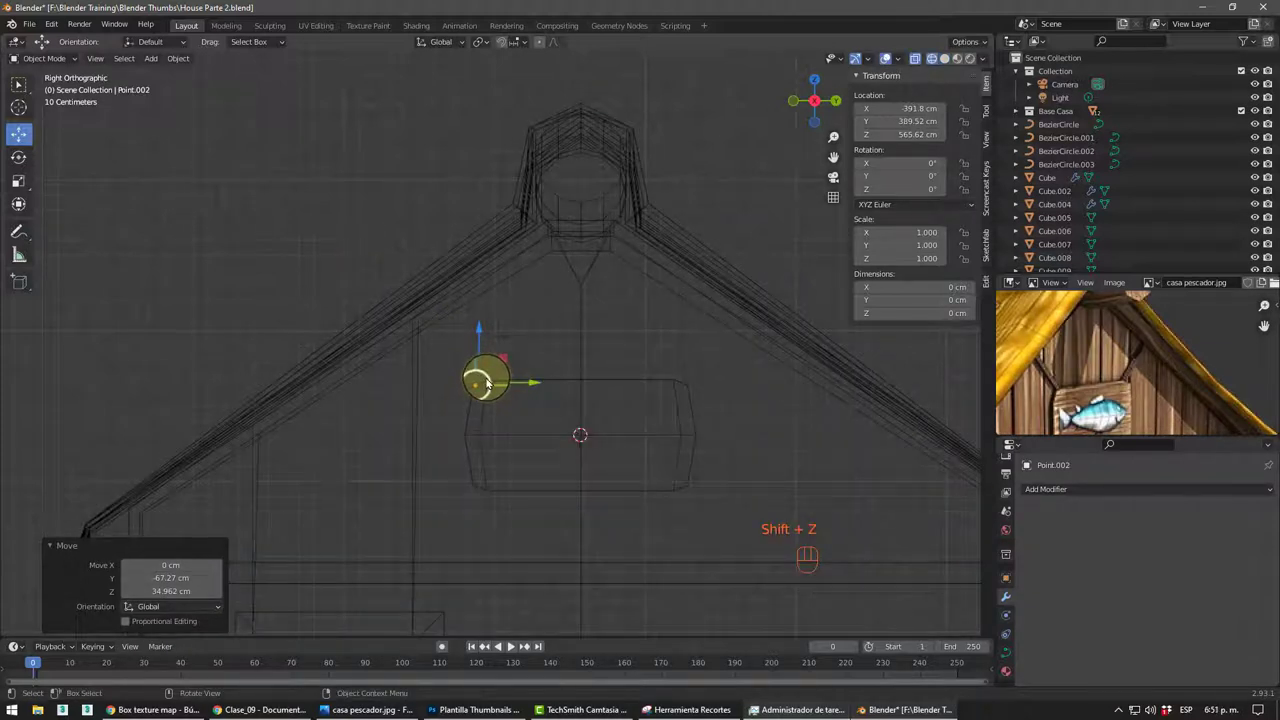
- Extrude the point curve's control points along the sloping roof edge into Point.002, about 42.5 × 34.3 cm
{"action": "left_click_drag", "start_coordinate": [54, 61], "coordinate": [57, 92]}
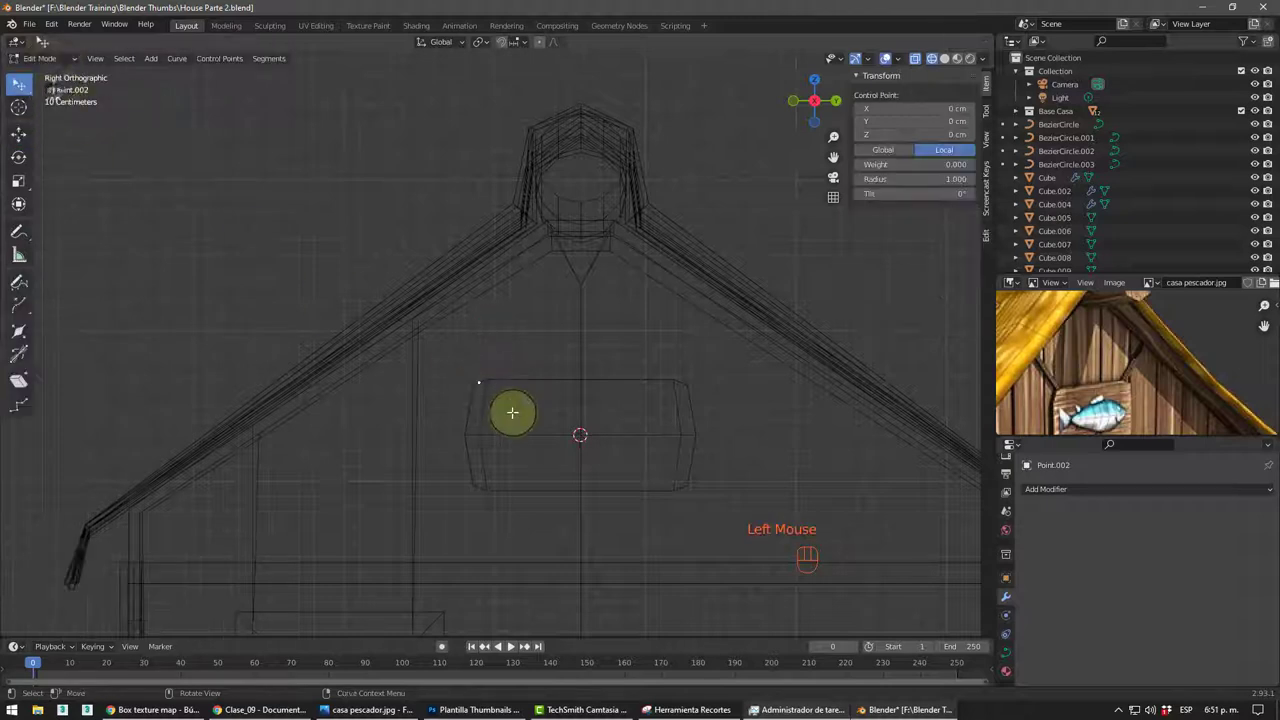
{"action": "key", "text": "e"}
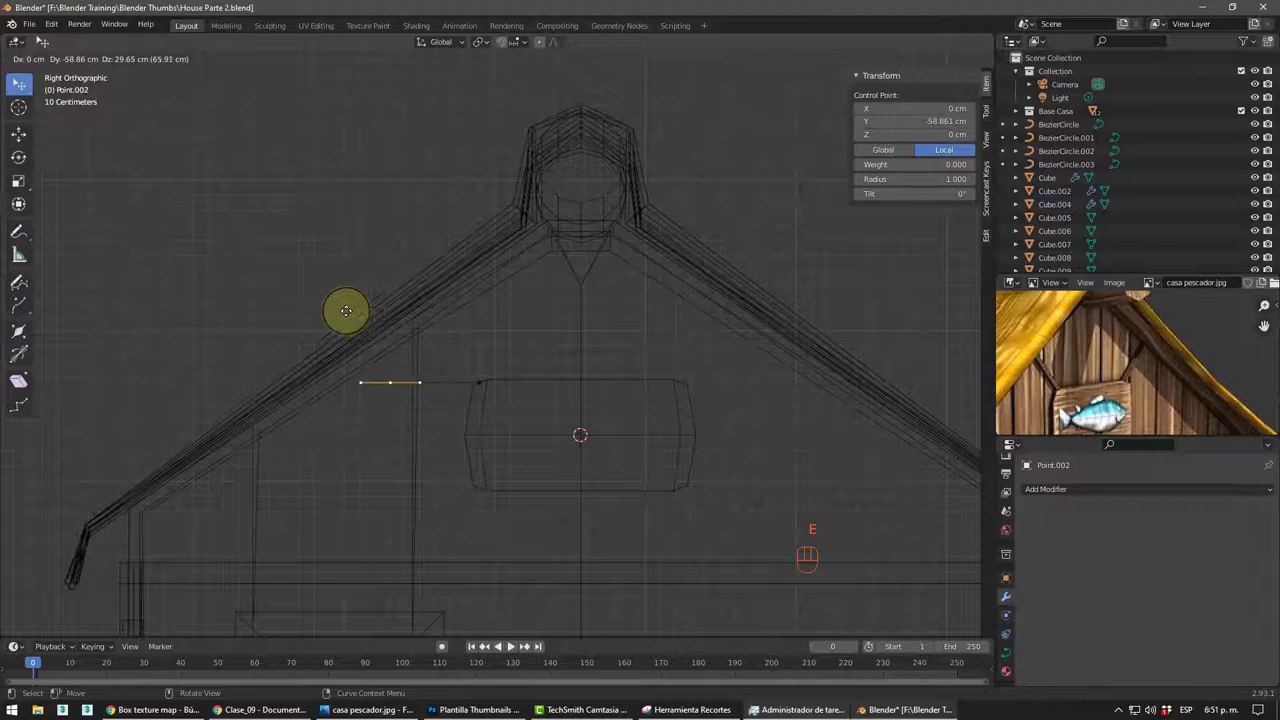
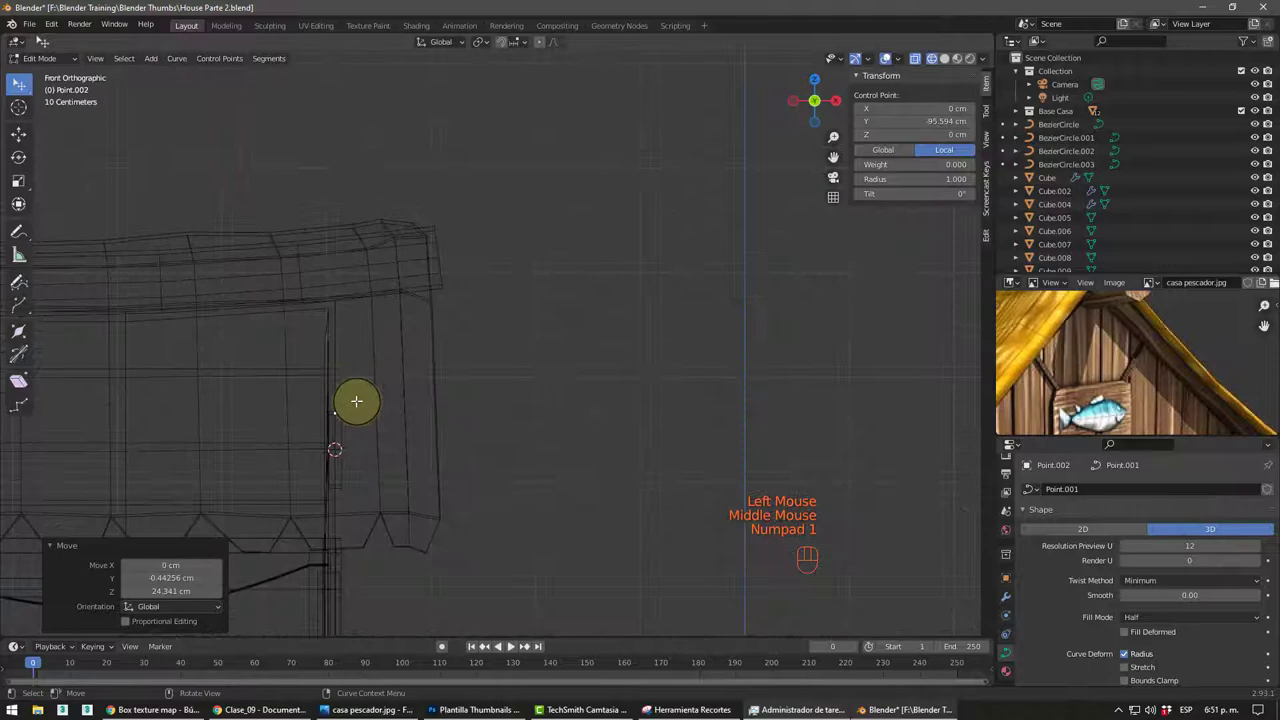
{"action": "key", "text": "KP_3"}
{"action": "scroll", "scroll_direction": "up", "scroll_amount": 3}
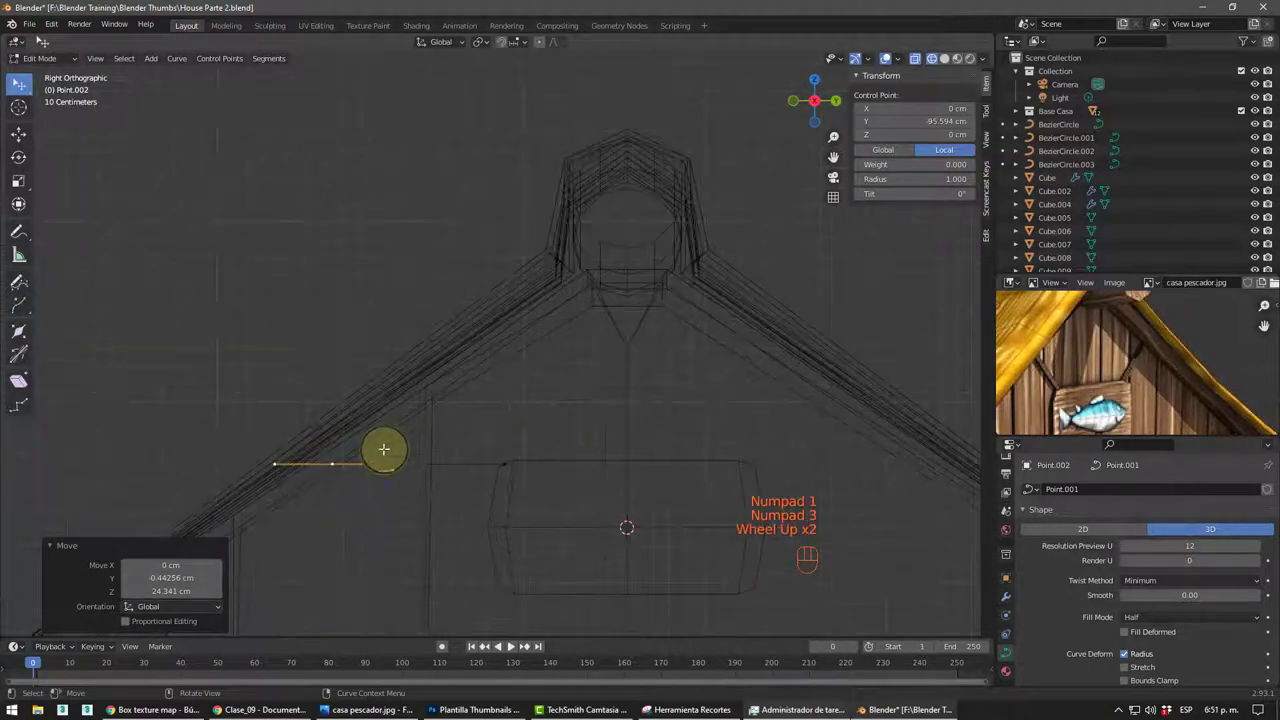
{"action": "key", "text": "g"}
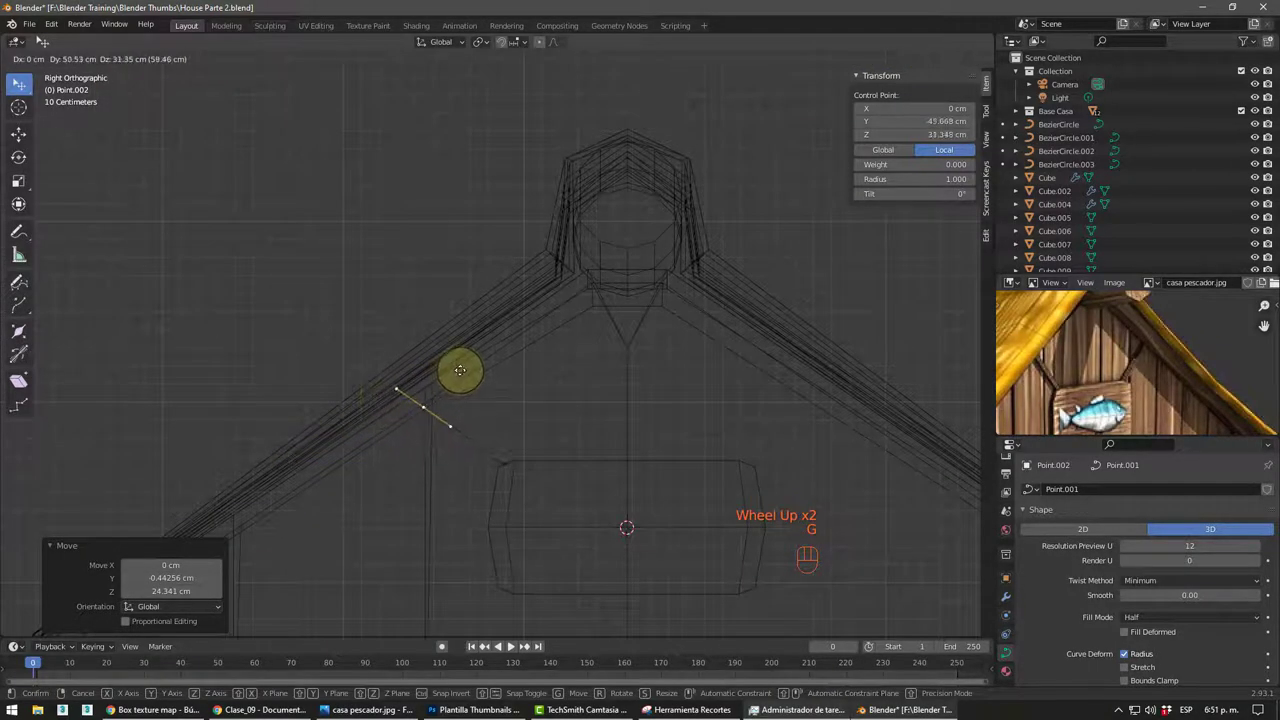
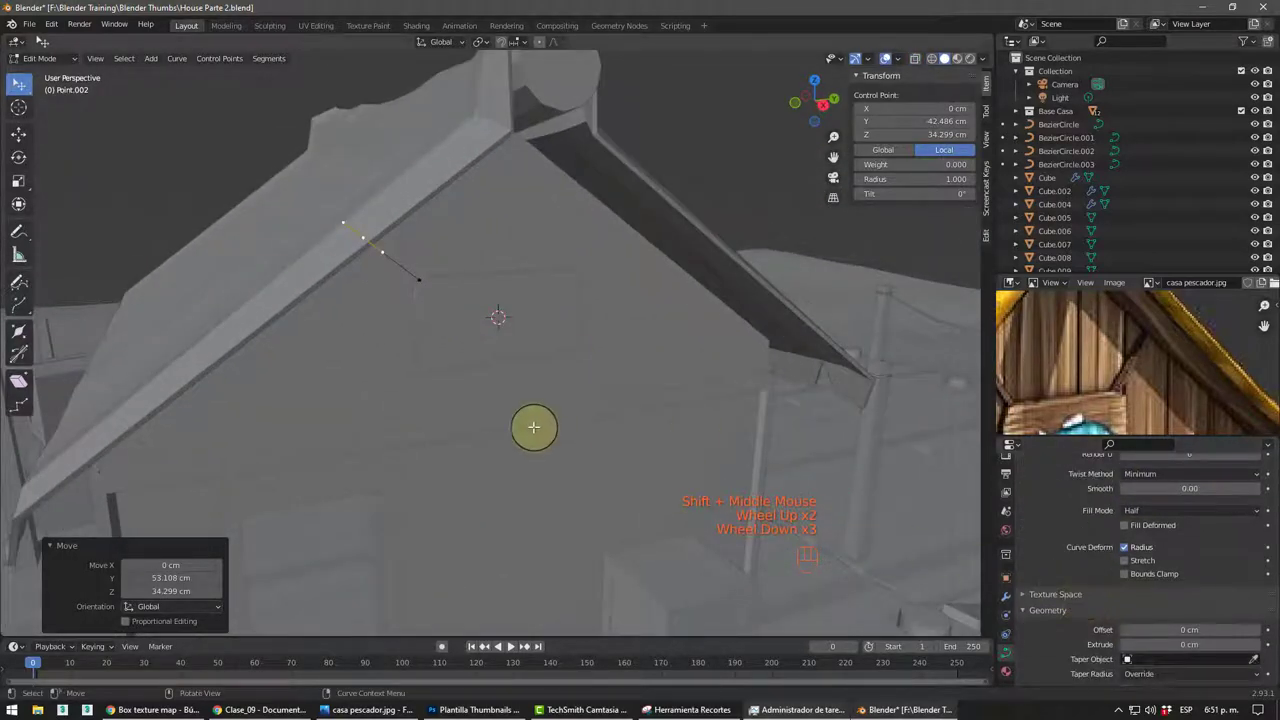
{"action": "middle_click", "coordinate": [474, 404]}
{"action": "scroll", "scroll_direction": "down", "scroll_amount": 3}
{"action": "key", "text": "Tab"}
- Orbit around the gable to check the new roof-edge curve from several angles
{"action": "left_click_drag", "start_coordinate": [463, 407], "coordinate": [458, 427]}
{"action": "scroll", "scroll_direction": "down", "scroll_amount": 3}
{"action": "left_click_drag", "start_coordinate": [542, 491], "coordinate": [554, 395]}
{"action": "scroll", "scroll_direction": "up", "scroll_amount": 3}
{"action": "left_click_drag", "start_coordinate": [555, 417], "coordinate": [576, 459]}
{"action": "left_click_drag", "start_coordinate": [567, 399], "coordinate": [625, 470]}
{"action": "left_click_drag", "start_coordinate": [645, 510], "coordinate": [717, 581]}
{"action": "left_click_drag", "start_coordinate": [728, 518], "coordinate": [621, 203]}
{"action": "left_click_drag", "start_coordinate": [674, 444], "coordinate": [678, 405]}
{"action": "scroll", "scroll_direction": "up", "scroll_amount": 3}
{"action": "left_click_drag", "start_coordinate": [705, 420], "coordinate": [654, 438]}
{"action": "key", "text": "shift+a"}
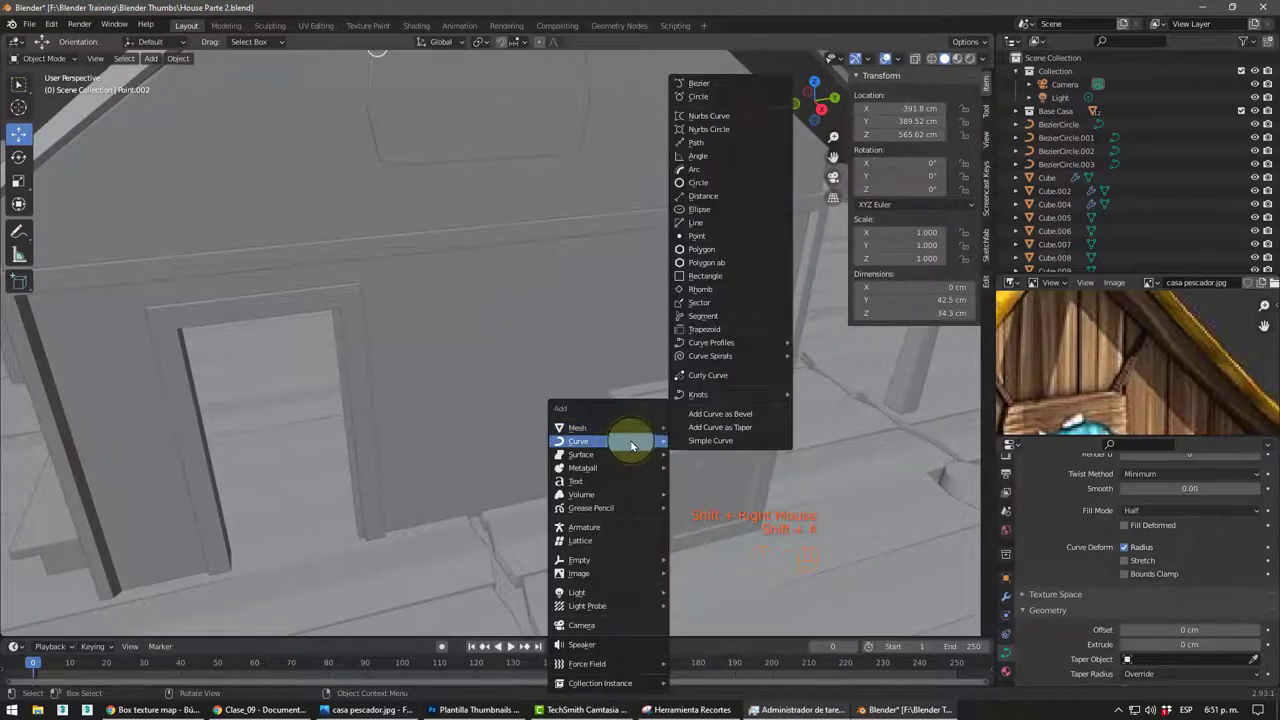
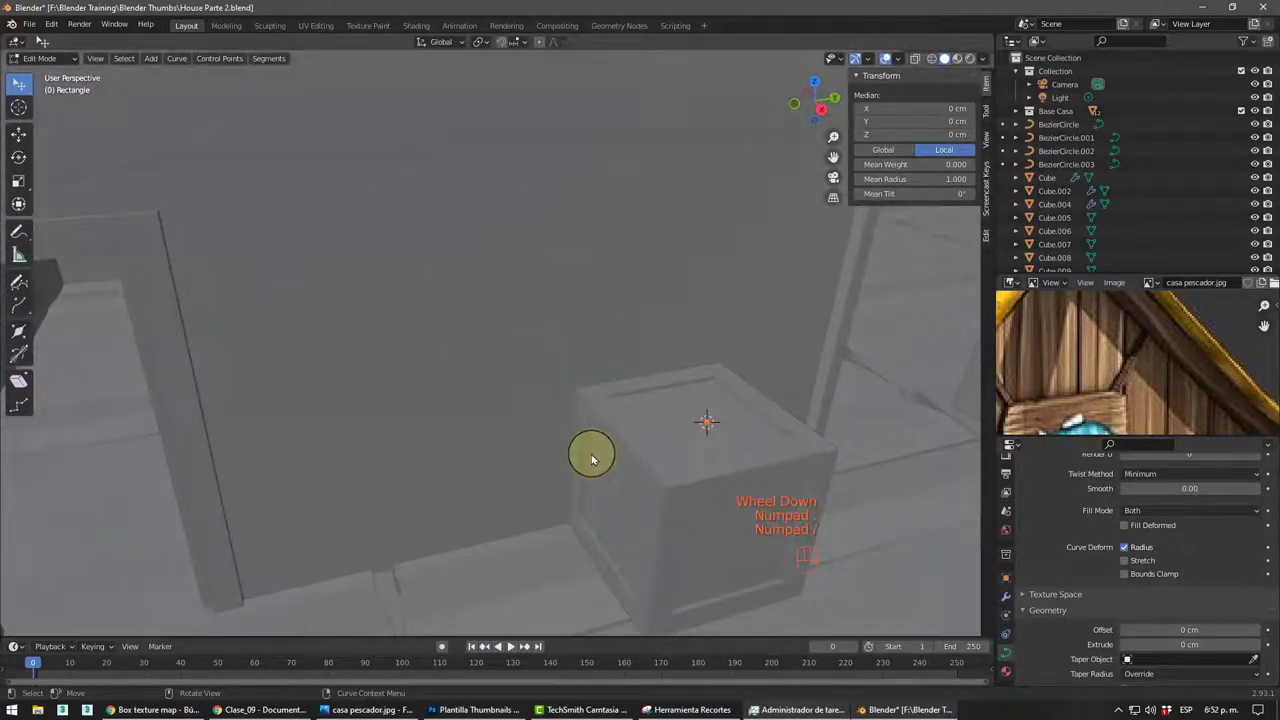
- Reshape the new Rectangle curve's points into a small flat cross-section profile
{"action": "scroll", "scroll_direction": "down", "scroll_amount": 3}
{"action": "left_click_drag", "start_coordinate": [690, 440], "coordinate": [527, 424]}
{"action": "scroll", "scroll_direction": "down", "scroll_amount": 3}
{"action": "left_click_drag", "start_coordinate": [510, 429], "coordinate": [520, 394]}
{"action": "scroll", "scroll_direction": "up", "scroll_amount": 3}
{"action": "scroll", "scroll_direction": "up", "scroll_amount": 3}
{"action": "left_click_drag", "start_coordinate": [611, 368], "coordinate": [624, 420]}
{"action": "key", "text": "ctrl+z"}
{"action": "left_click_drag", "start_coordinate": [599, 412], "coordinate": [671, 393]}
- Finish the roughly 1 × 0.32 cm profile and move the Rectangle aside, raising it along Z
{"action": "key", "text": "g"}
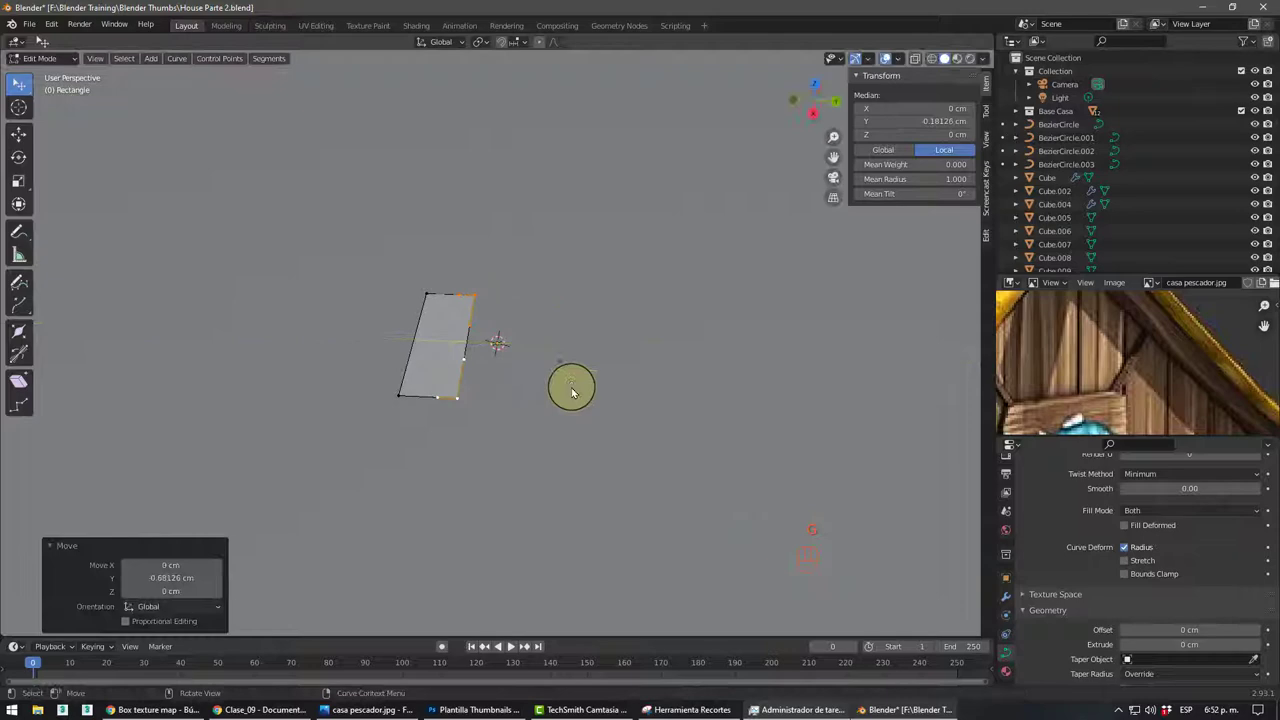
{"action": "scroll", "scroll_direction": "down", "scroll_amount": 3}
{"action": "left_click_drag", "start_coordinate": [544, 421], "coordinate": [404, 406]}
{"action": "key", "text": "Tab"}
{"action": "left_click_drag", "start_coordinate": [572, 426], "coordinate": [494, 340]}
{"action": "left_click", "coordinate": [499, 311]}
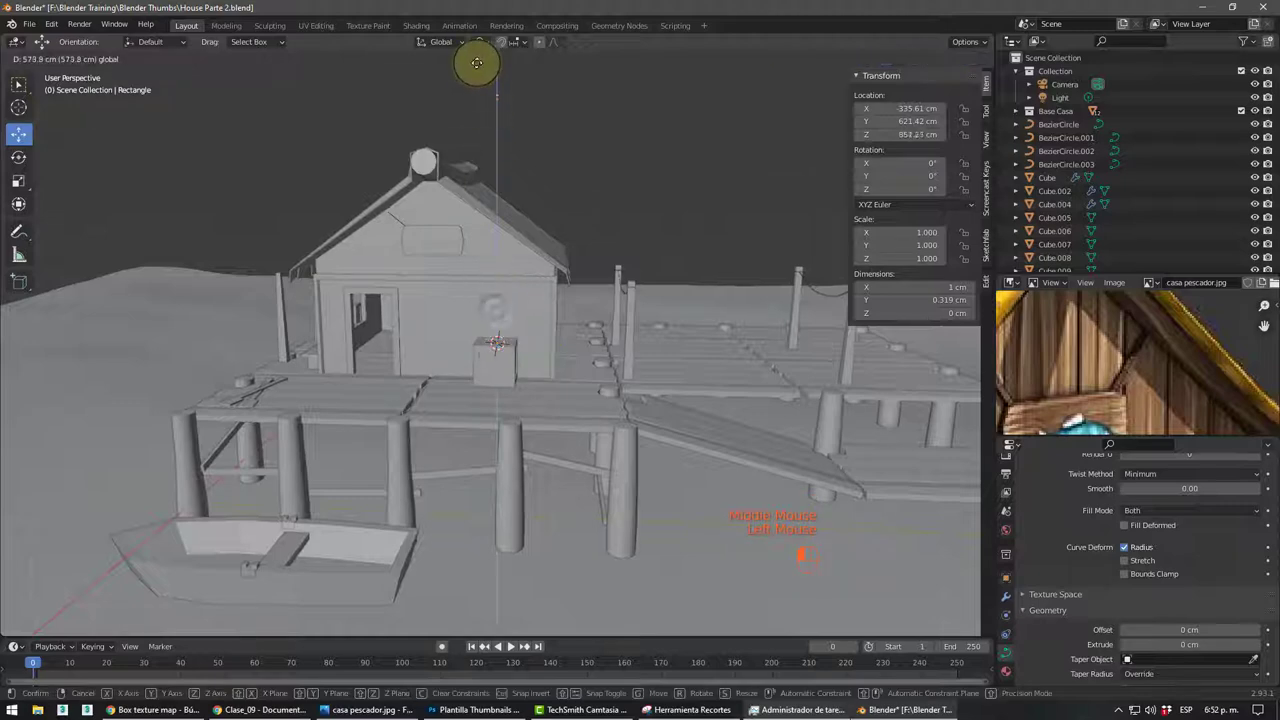
- Select the roof-edge curve Point.002 and set its Geometry bevel mode to Object with the eyedropper
{"action": "scroll", "scroll_direction": "up", "scroll_amount": 3}
{"action": "left_click_drag", "start_coordinate": [545, 198], "coordinate": [644, 401]}
{"action": "middle_click", "coordinate": [597, 311]}
{"action": "scroll", "scroll_direction": "up", "scroll_amount": 3}
{"action": "left_click_drag", "start_coordinate": [516, 386], "coordinate": [446, 376]}
{"action": "scroll", "scroll_direction": "up", "scroll_amount": 3}
{"action": "left_click", "coordinate": [429, 362]}
{"action": "scroll", "scroll_direction": "down", "scroll_amount": 3}
{"action": "scroll", "scroll_direction": "down", "scroll_amount": 3}
{"action": "left_click", "coordinate": [1137, 566]}
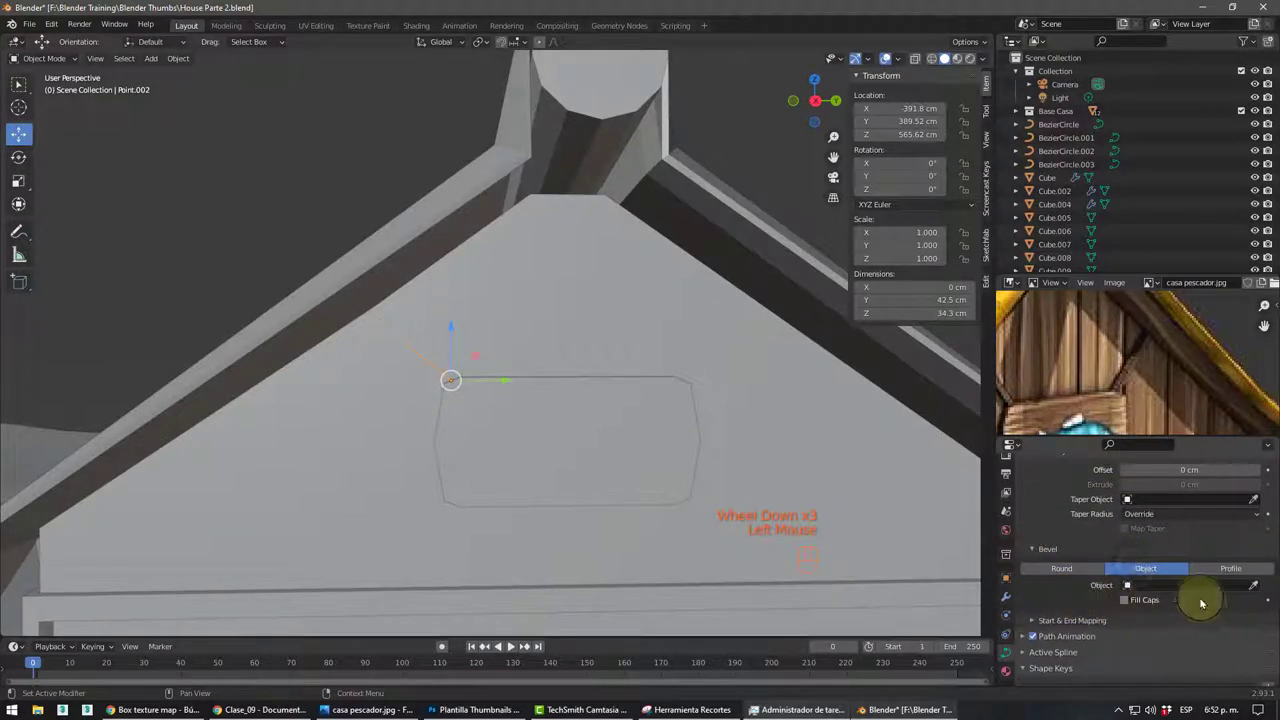
{"action": "left_click", "coordinate": [1256, 587]}
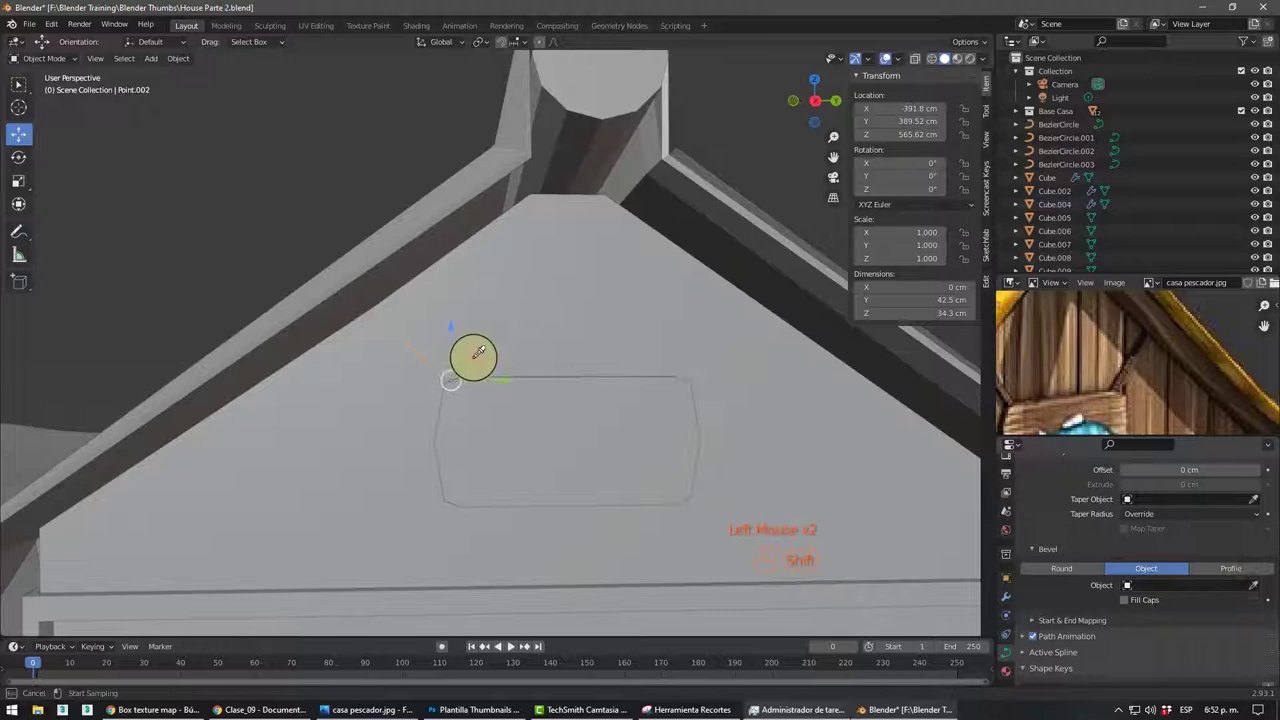
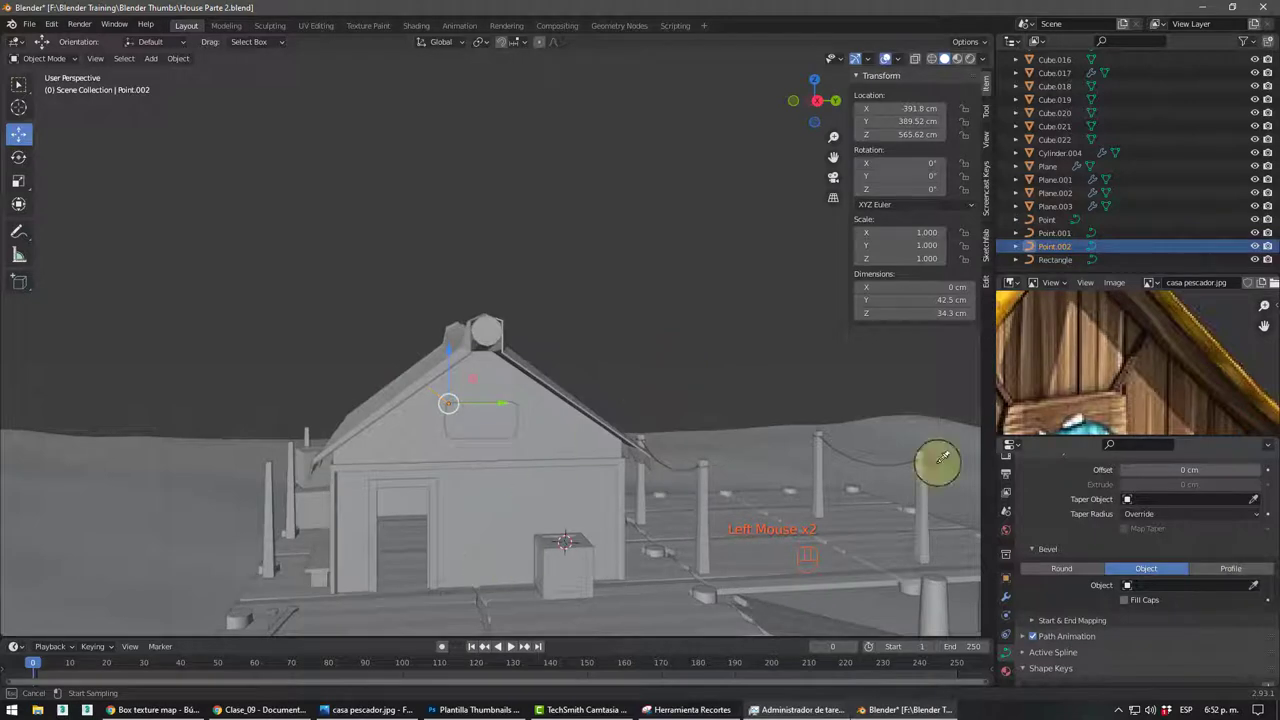
- Pick the Rectangle curve in the scene as the bevel object, forming a flat strip along the roof edge
{"action": "left_click_drag", "start_coordinate": [468, 420], "coordinate": [427, 411]}
{"action": "scroll", "scroll_direction": "up", "scroll_amount": 3}
{"action": "left_click_drag", "start_coordinate": [466, 445], "coordinate": [489, 363]}
{"action": "scroll", "scroll_direction": "up", "scroll_amount": 3}
{"action": "left_click_drag", "start_coordinate": [526, 415], "coordinate": [509, 459]}
{"action": "scroll", "scroll_direction": "up", "scroll_amount": 3}
{"action": "scroll", "scroll_direction": "up", "scroll_amount": 3}
{"action": "left_click_drag", "start_coordinate": [556, 516], "coordinate": [553, 540]}
{"action": "scroll", "scroll_direction": "down", "scroll_amount": 3}
{"action": "scroll", "scroll_direction": "up", "scroll_amount": 3}
{"action": "left_click", "coordinate": [590, 488]}
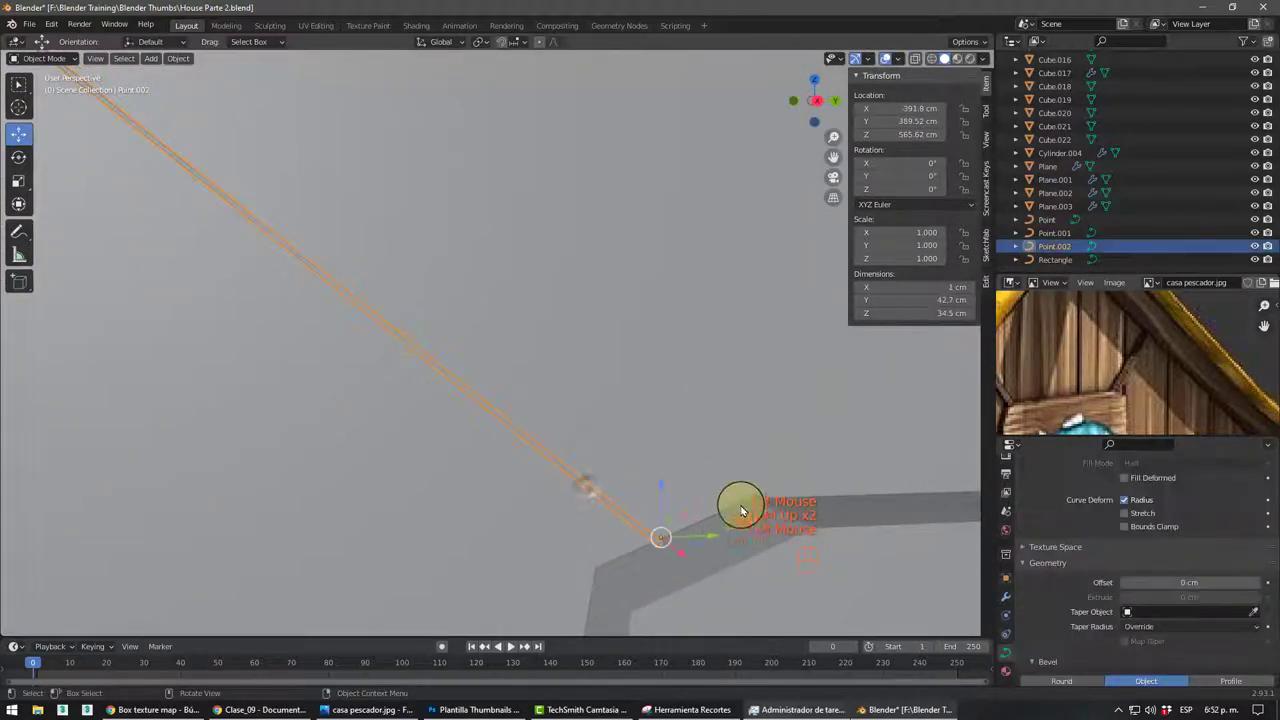
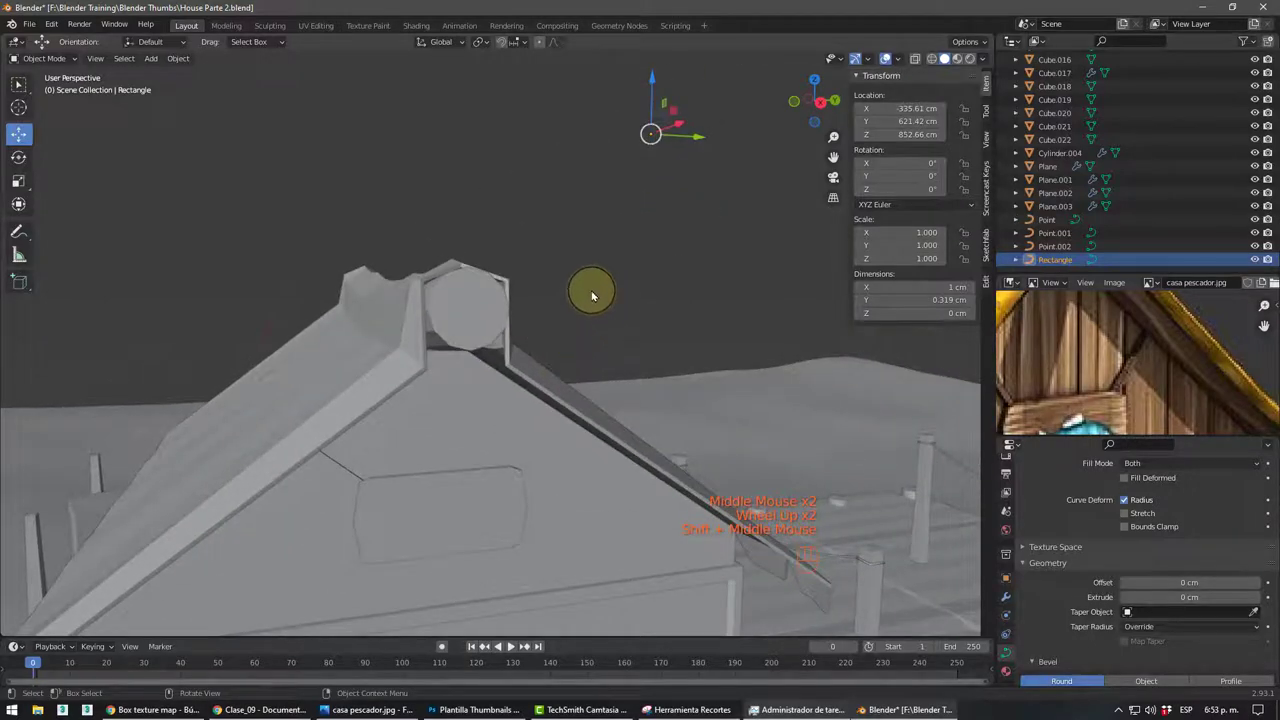
- Scale the rectangle profile to thicken the trim rod and inspect the rod's end
{"action": "key", "text": "s"}
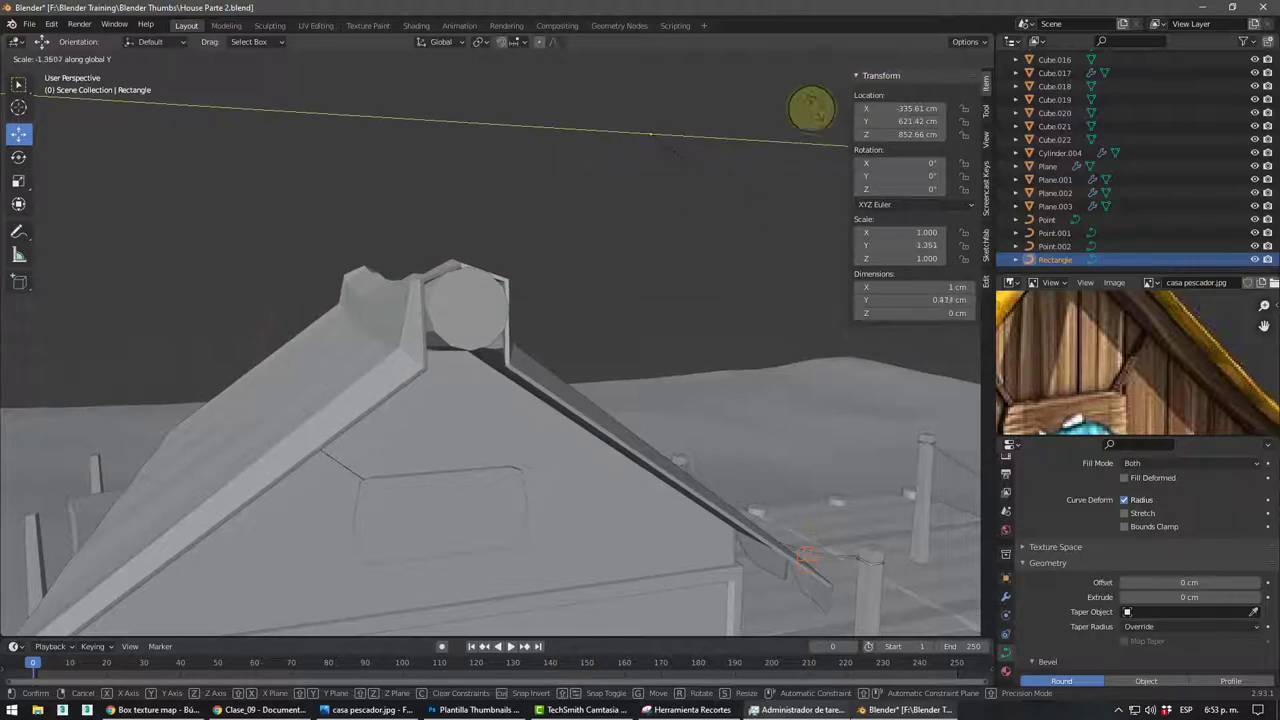
{"action": "left_click_drag", "start_coordinate": [476, 402], "coordinate": [562, 267]}
{"action": "scroll", "scroll_direction": "up", "scroll_amount": 3}
{"action": "left_click_drag", "start_coordinate": [576, 247], "coordinate": [570, 261]}
{"action": "scroll", "scroll_direction": "up", "scroll_amount": 3}
{"action": "left_click", "coordinate": [637, 212]}
{"action": "left_click_drag", "start_coordinate": [683, 232], "coordinate": [610, 233]}
{"action": "scroll", "scroll_direction": "down", "scroll_amount": 3}
{"action": "left_click_drag", "start_coordinate": [585, 255], "coordinate": [452, 260]}
{"action": "left_click", "coordinate": [595, 364]}
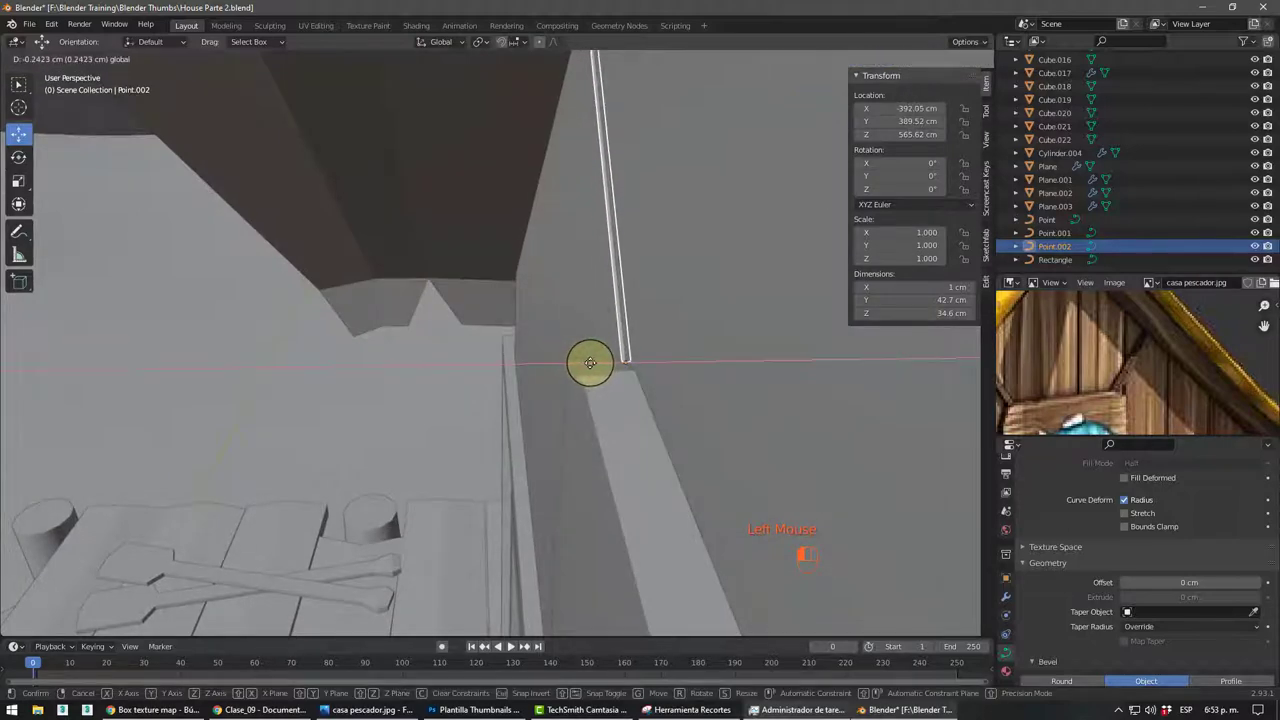
{"action": "left_click_drag", "start_coordinate": [635, 345], "coordinate": [687, 342]}
{"action": "scroll", "scroll_direction": "down", "scroll_amount": 3}
{"action": "left_click_drag", "start_coordinate": [752, 407], "coordinate": [1099, 570]}
{"action": "scroll", "scroll_direction": "down", "scroll_amount": 3}
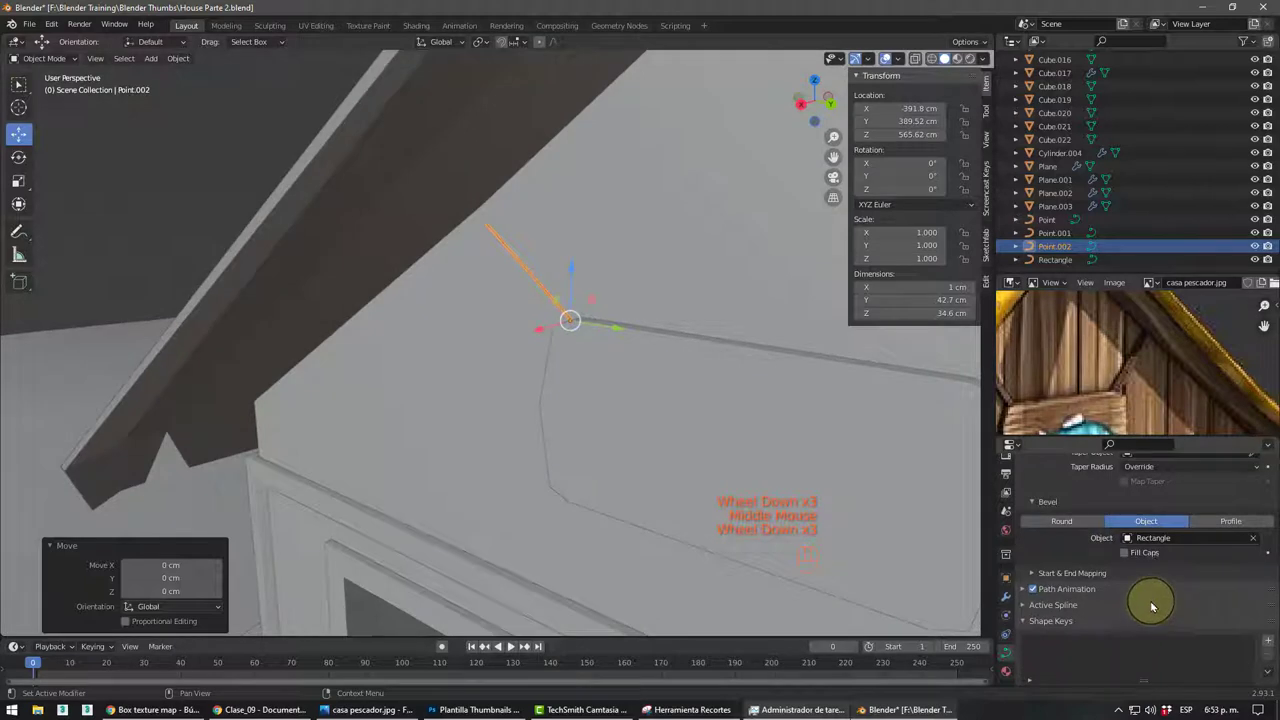
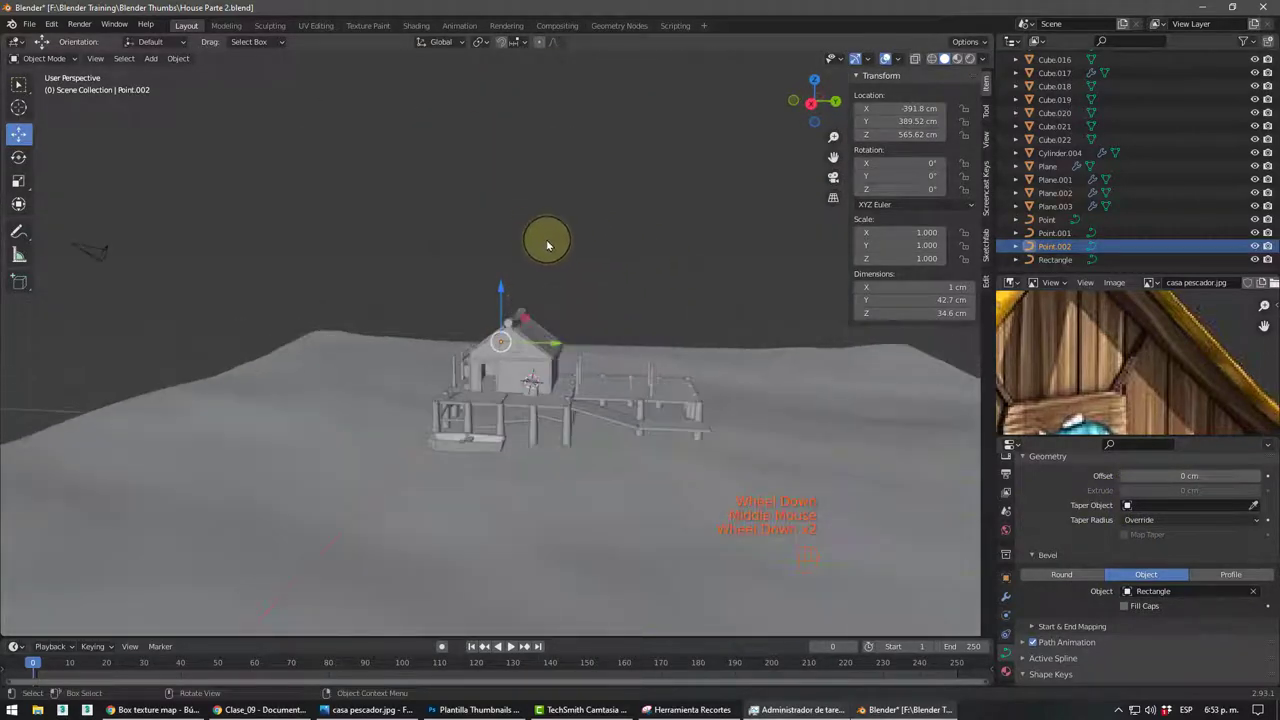
- Select the Rectangle curve, isolate it in local view and move its points into a narrower strip
{"action": "left_click_drag", "start_coordinate": [608, 310], "coordinate": [675, 331]}
{"action": "left_click", "coordinate": [576, 306]}
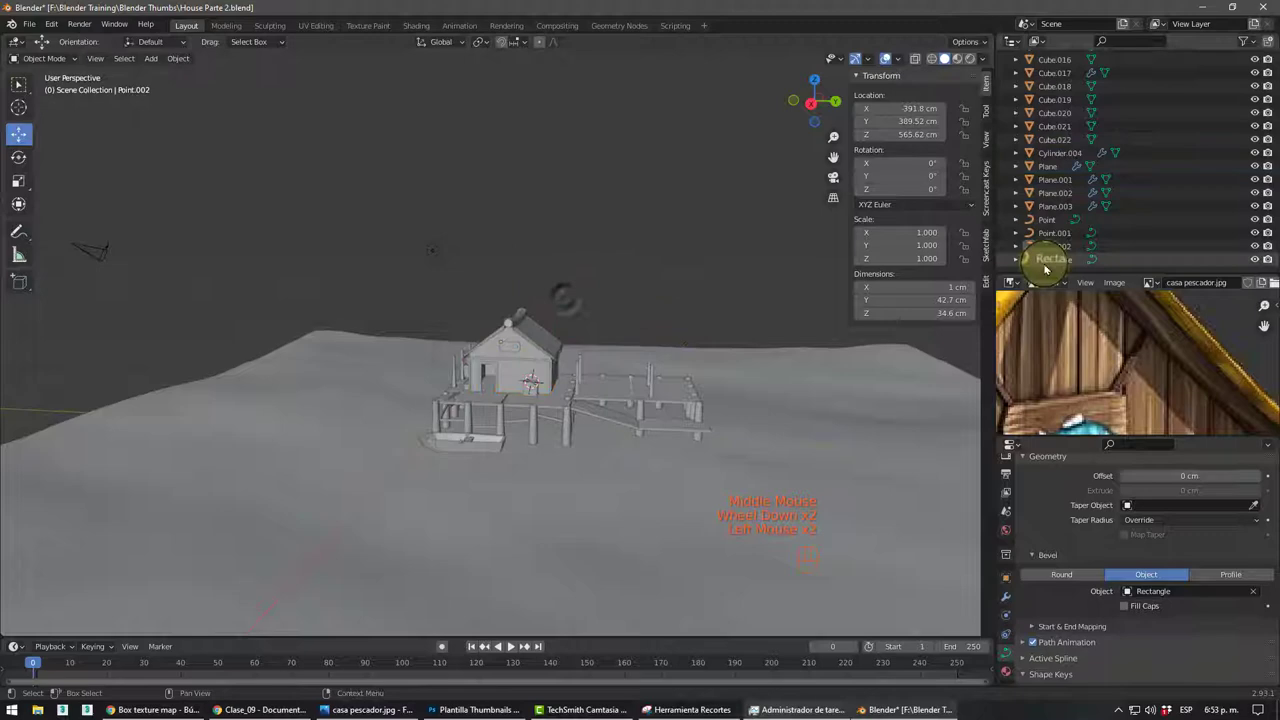
{"action": "left_click_drag", "start_coordinate": [1048, 261], "coordinate": [934, 281]}
{"action": "scroll", "scroll_direction": "up", "scroll_amount": 3}
{"action": "left_click", "coordinate": [584, 290]}
{"action": "left_click_drag", "start_coordinate": [594, 302], "coordinate": [559, 337]}
{"action": "key", "text": "KP_Divide"}
{"action": "scroll", "scroll_direction": "down", "scroll_amount": 3}
{"action": "left_click_drag", "start_coordinate": [543, 358], "coordinate": [488, 359]}
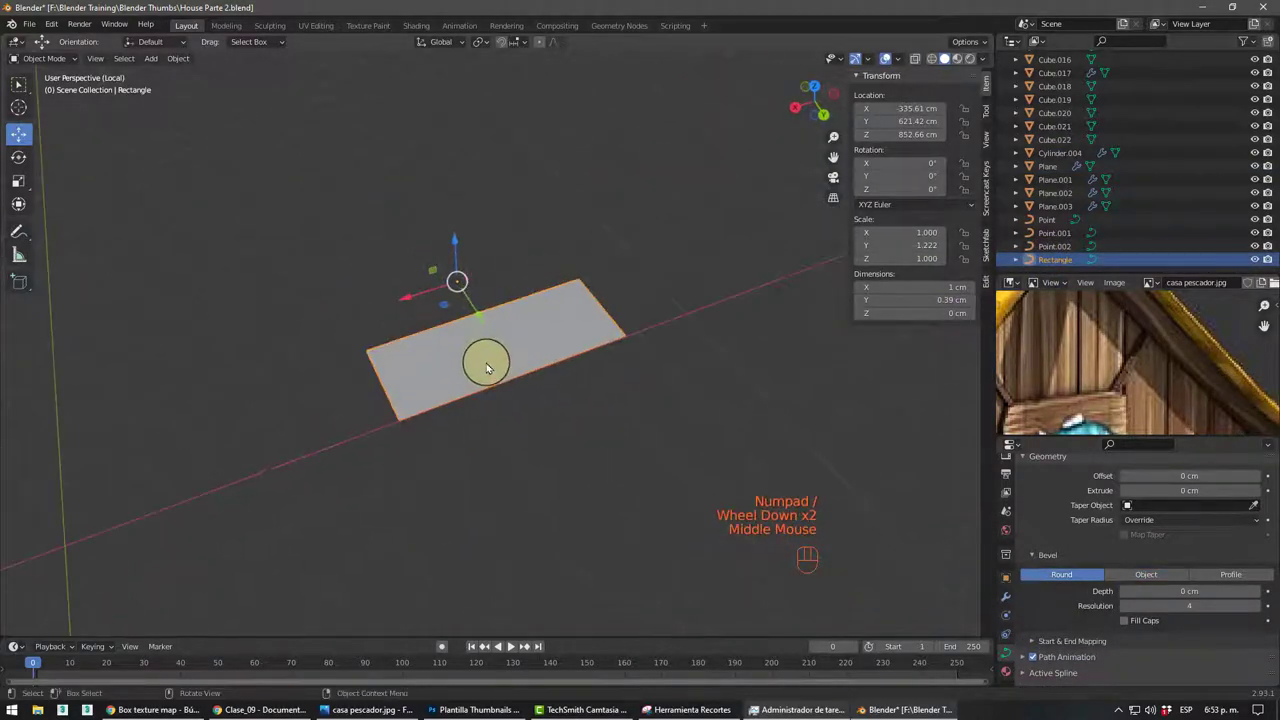
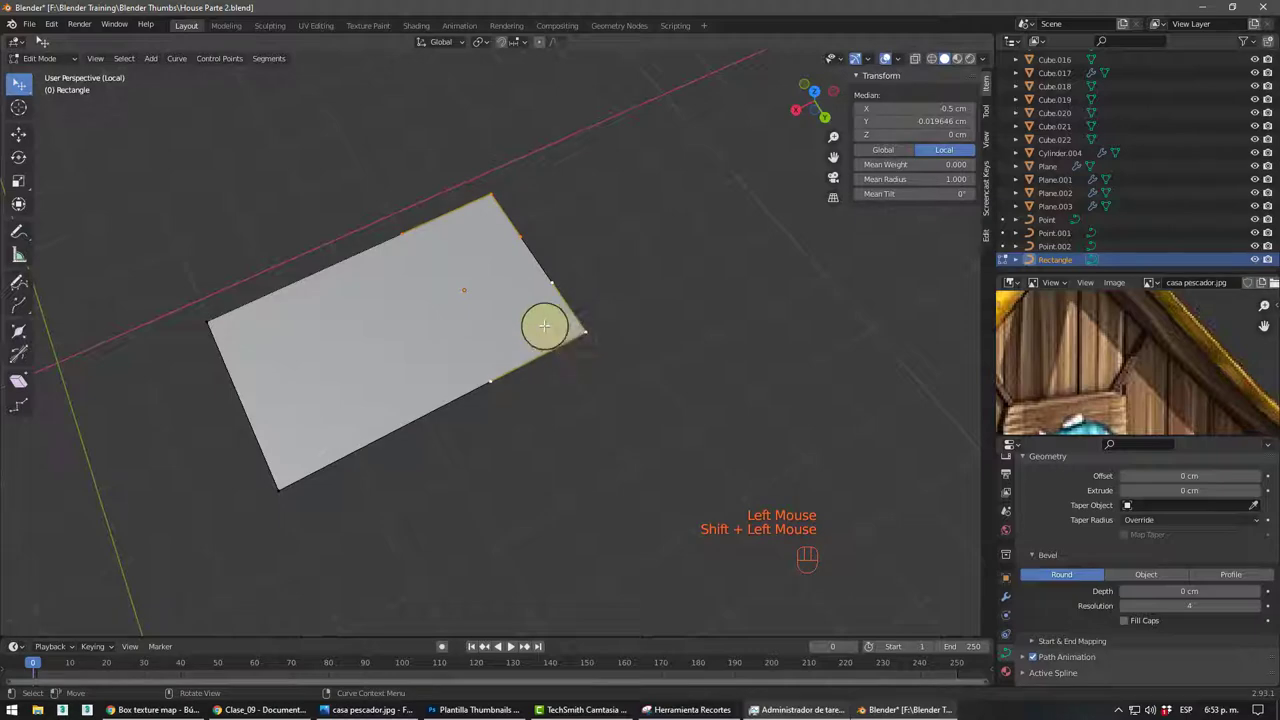
{"action": "key", "text": "g"}
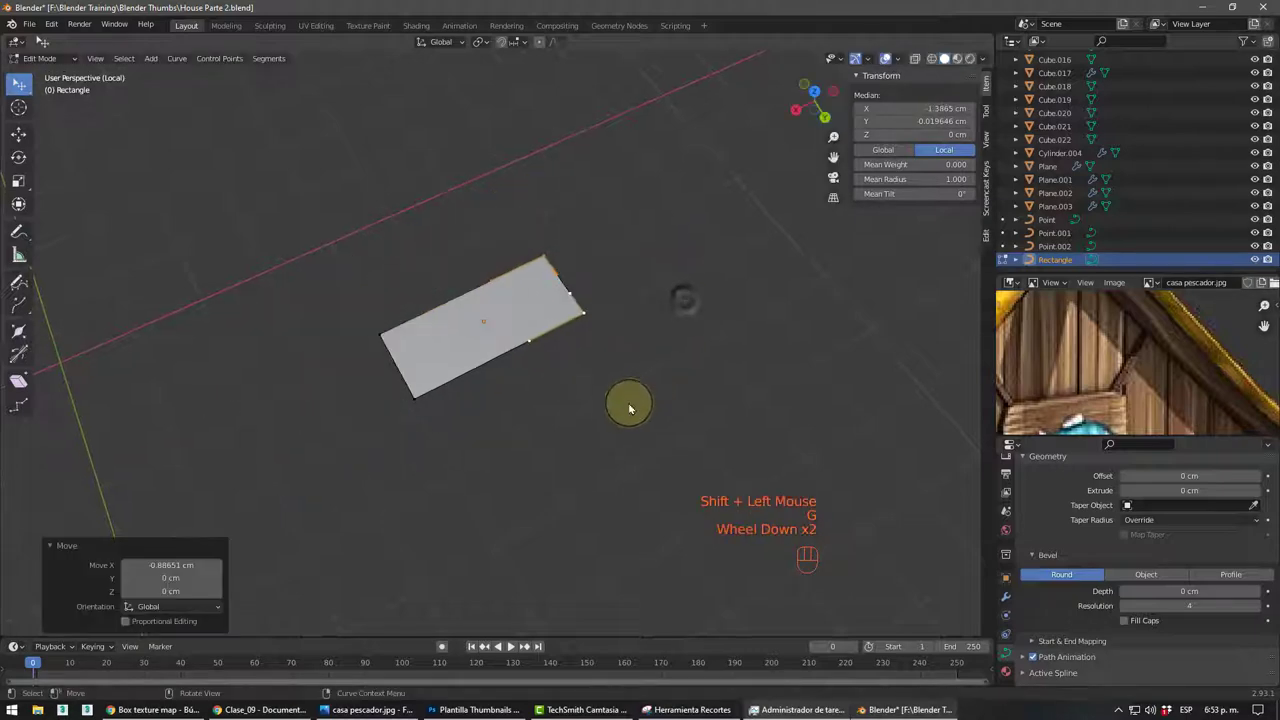
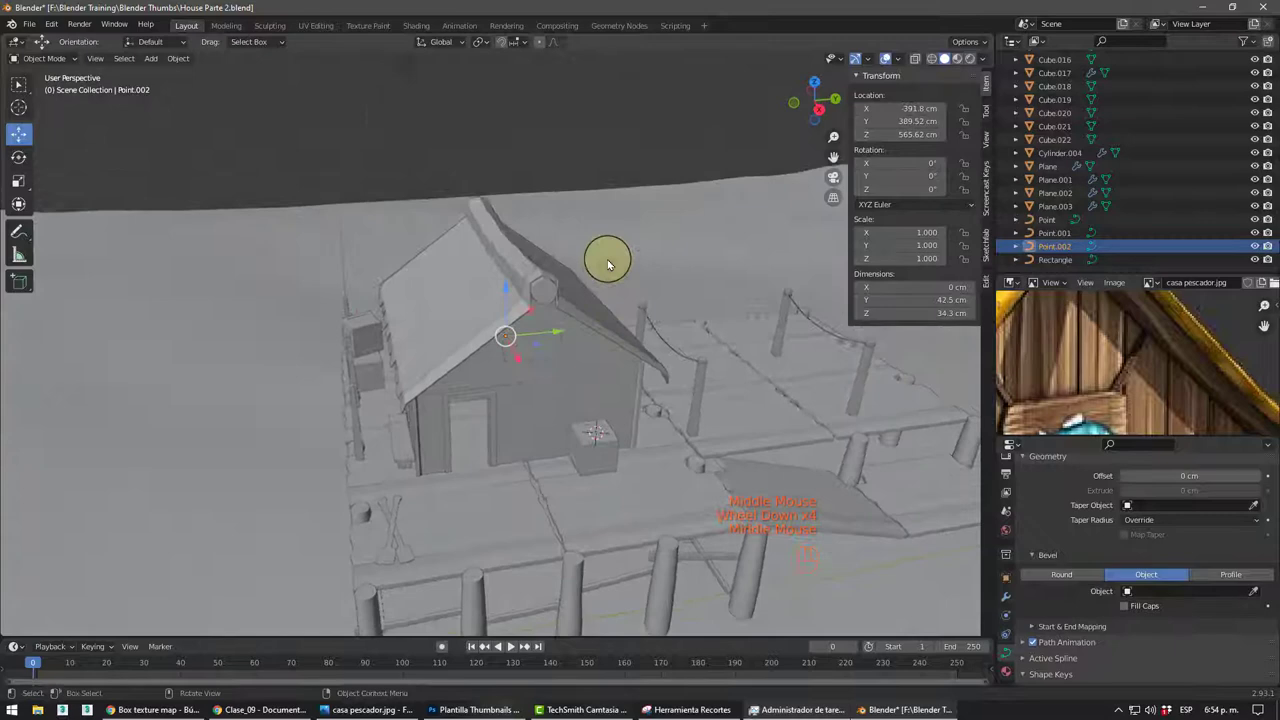
- Scale the Rectangle profile object down and pick it as the rod's bevel object
{"action": "scroll", "scroll_direction": "up", "scroll_amount": 3}
{"action": "left_click_drag", "start_coordinate": [603, 215], "coordinate": [625, 212]}
{"action": "left_click_drag", "start_coordinate": [664, 187], "coordinate": [705, 196]}
{"action": "middle_click", "coordinate": [664, 208]}
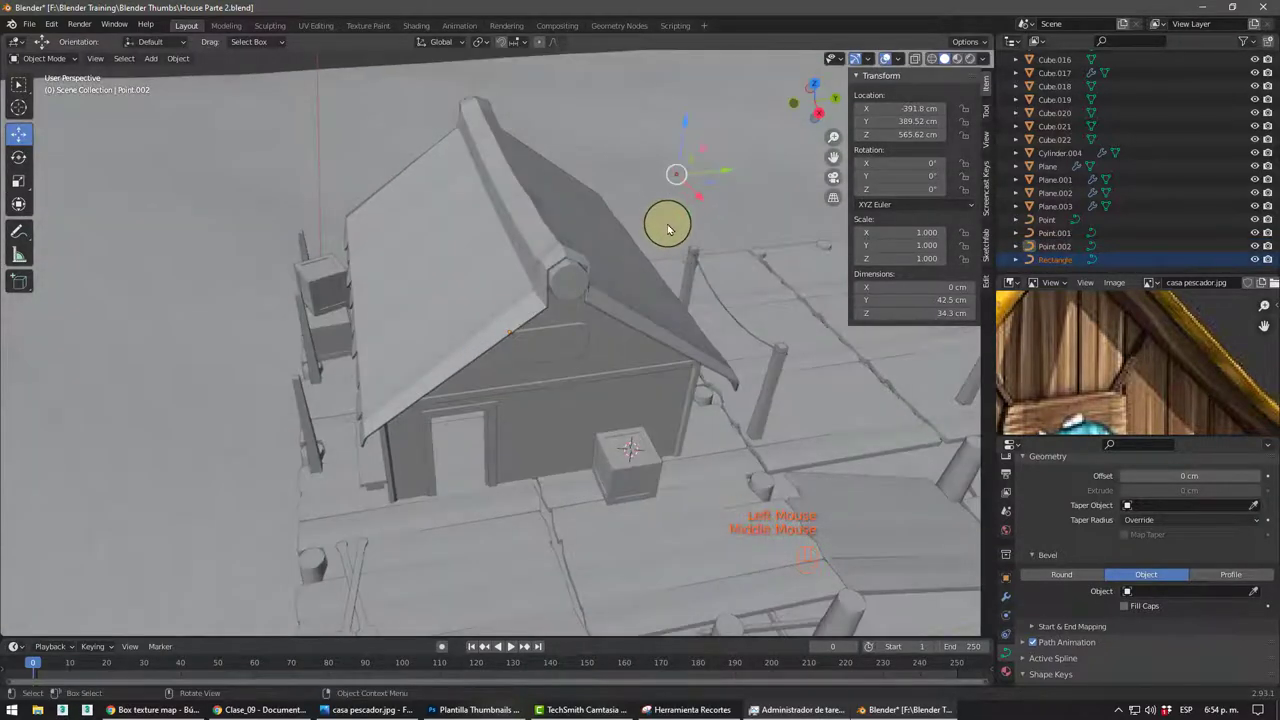
{"action": "key", "text": "s"}
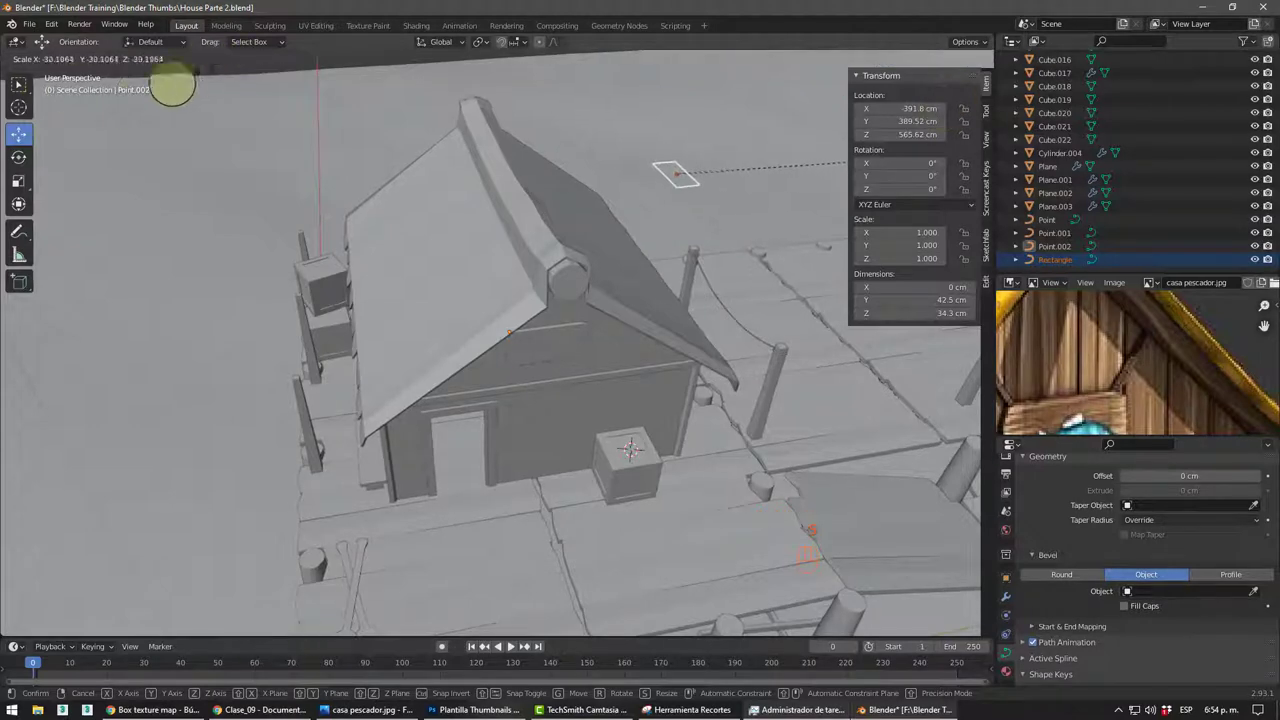
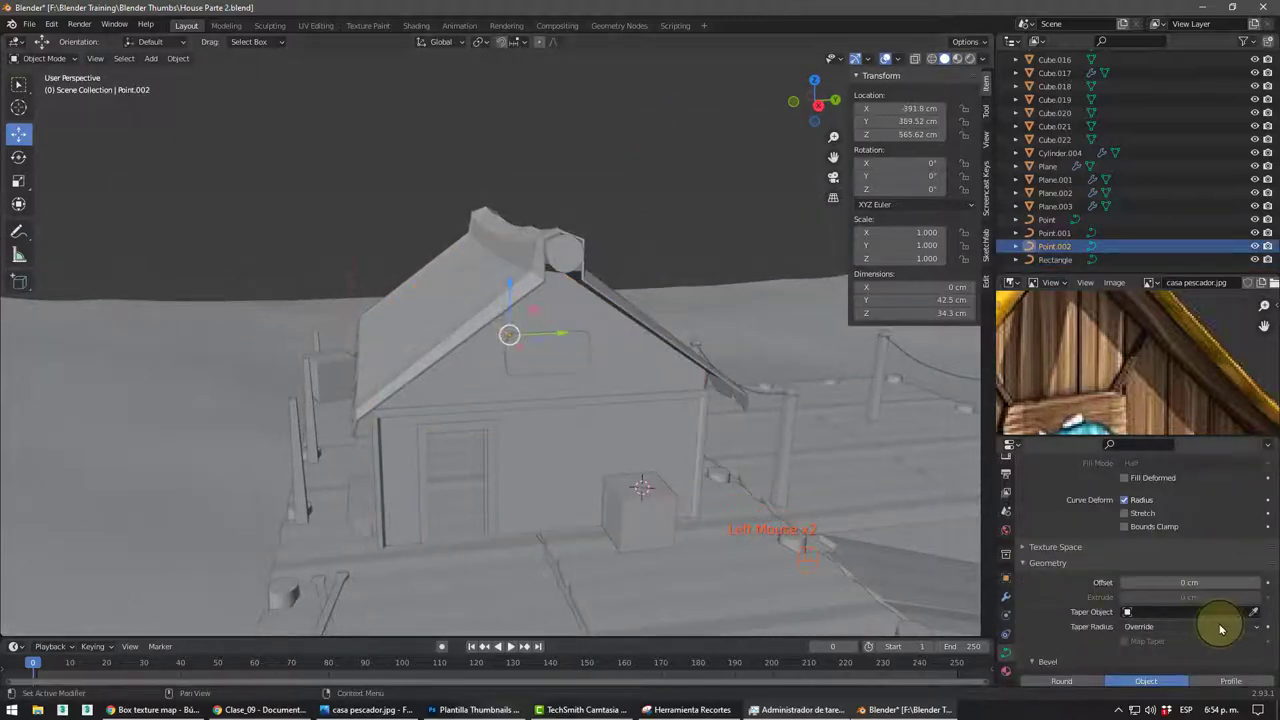
{"action": "scroll", "scroll_direction": "down", "scroll_amount": 3}
{"action": "scroll", "scroll_direction": "down", "scroll_amount": 3}
{"action": "left_click", "coordinate": [1256, 567]}
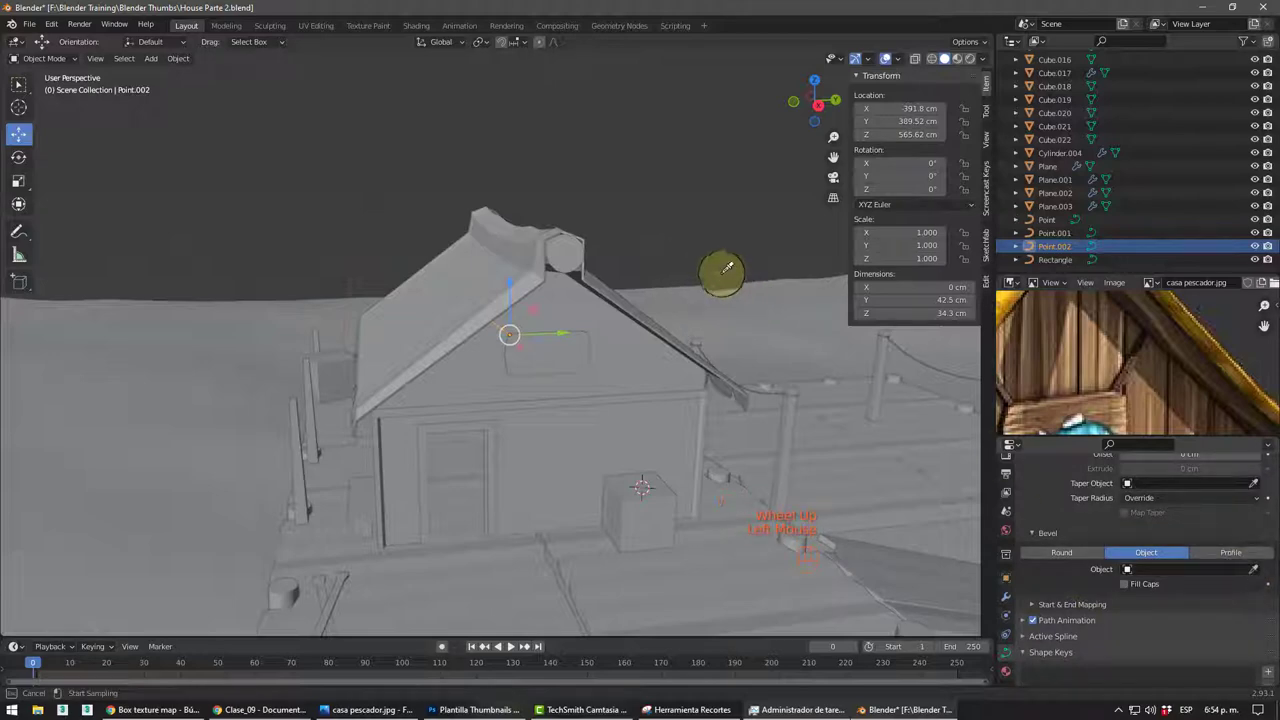
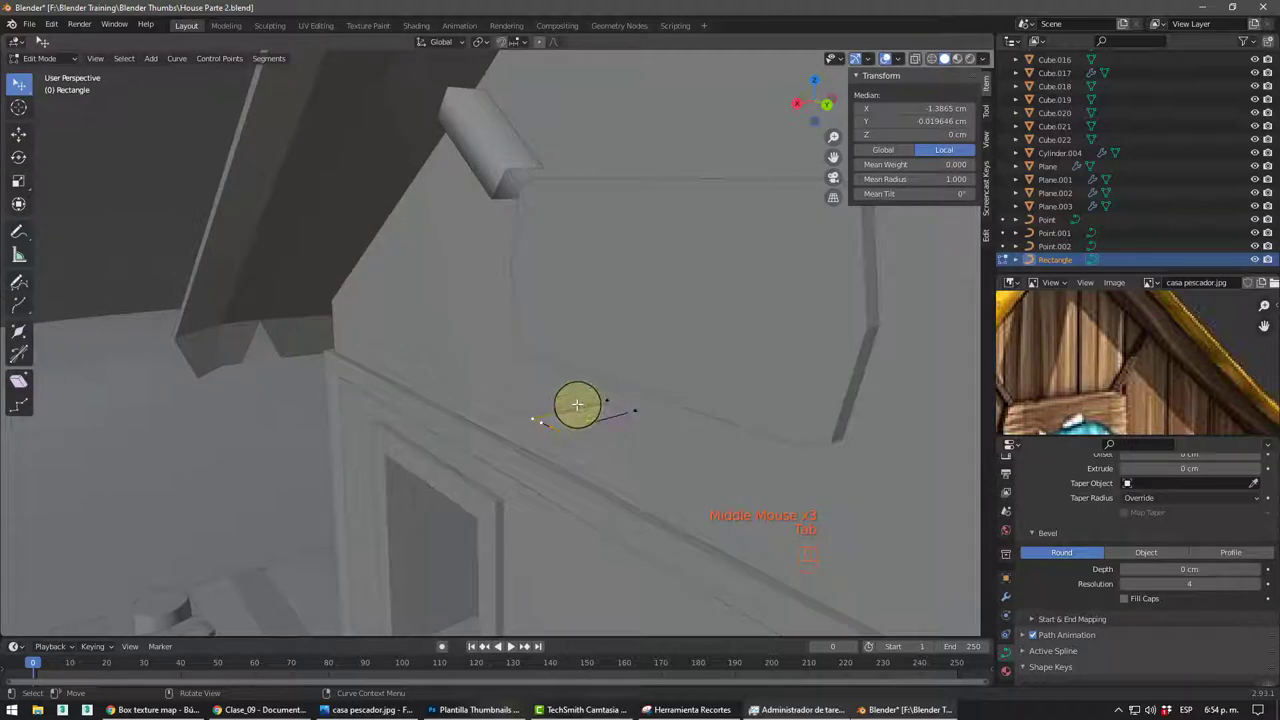
- Adjust the rectangle's control points to about 2.25 × 4.67 cm and finish editing
{"action": "key", "text": "a"}
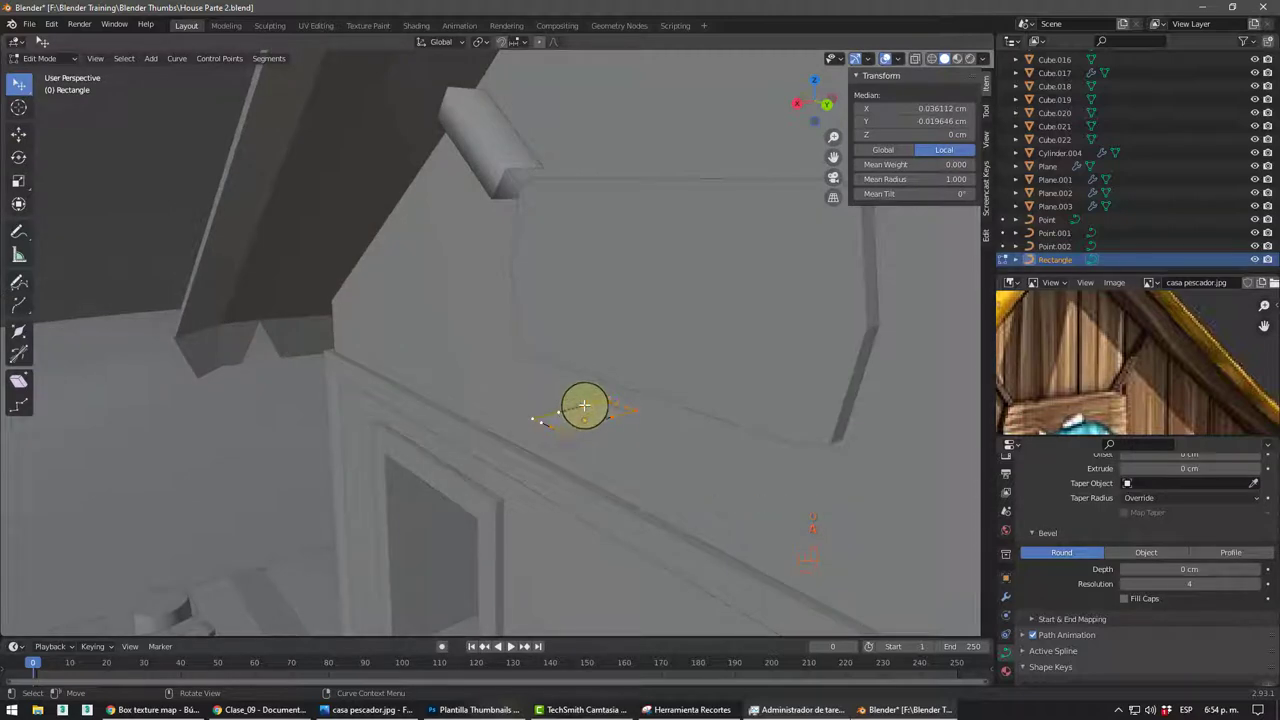
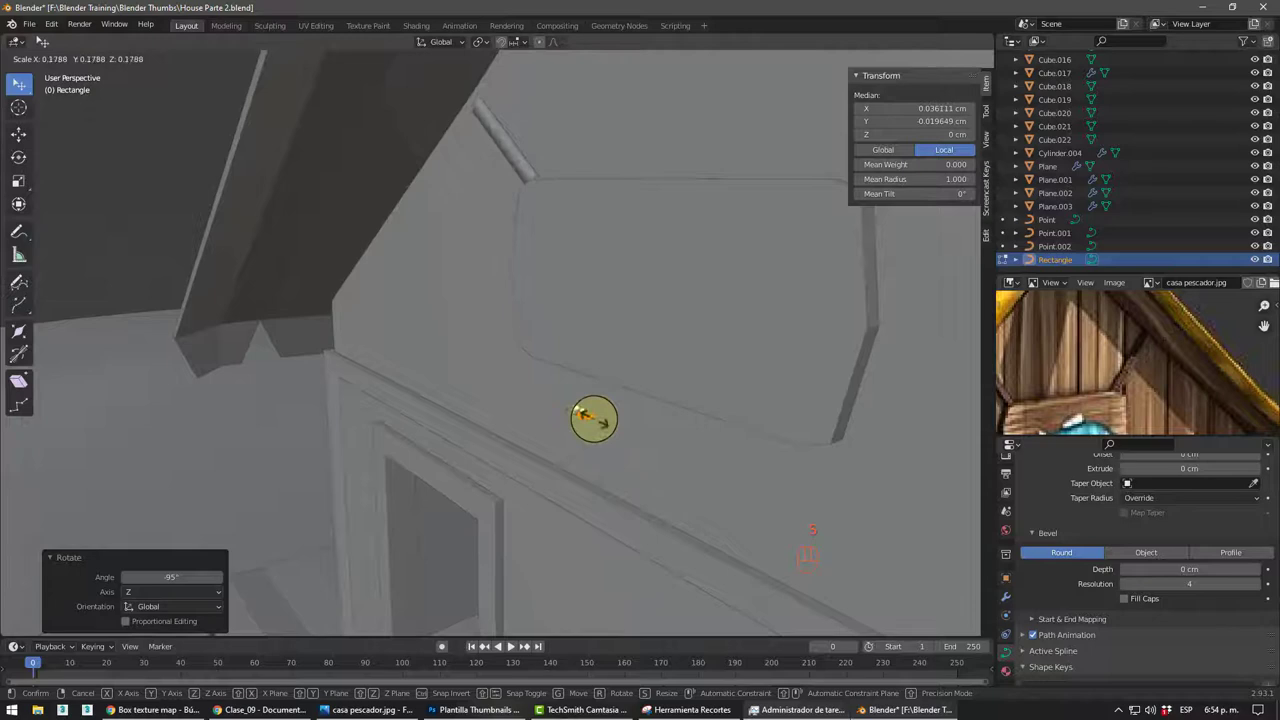
{"action": "middle_click", "coordinate": [711, 418]}
{"action": "key", "text": "Tab"}
{"action": "middle_click", "coordinate": [630, 426]}
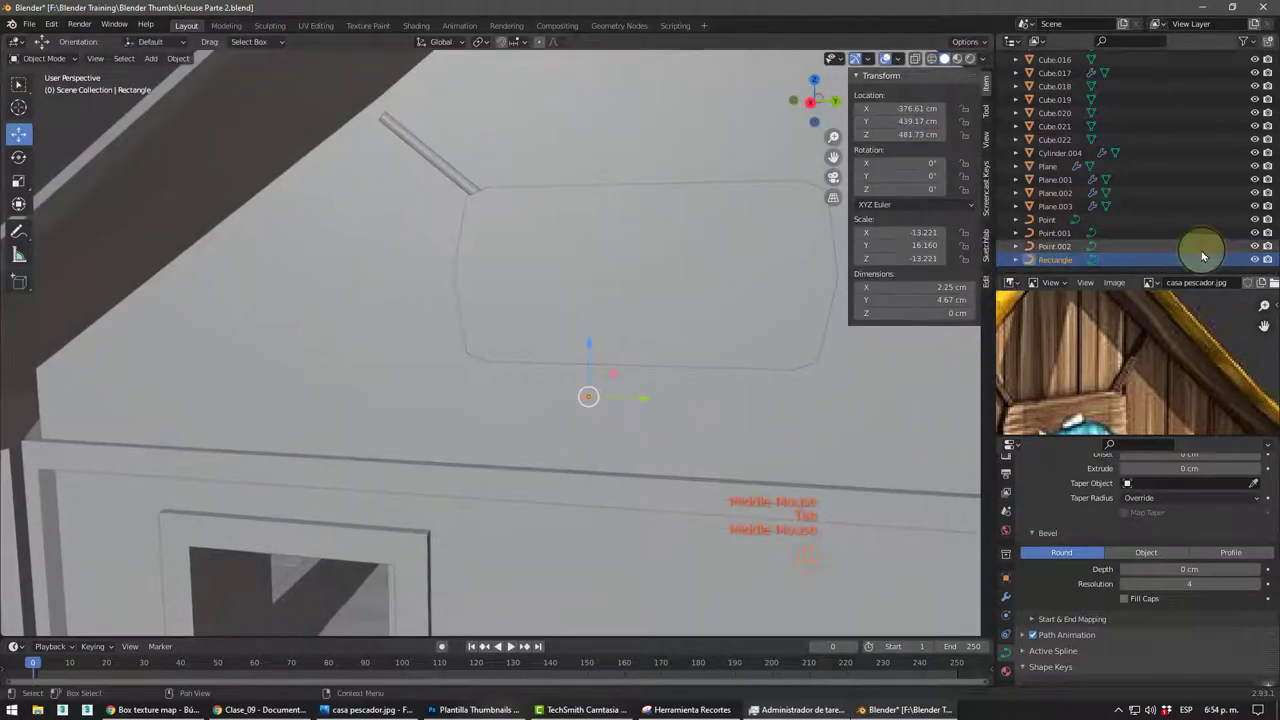
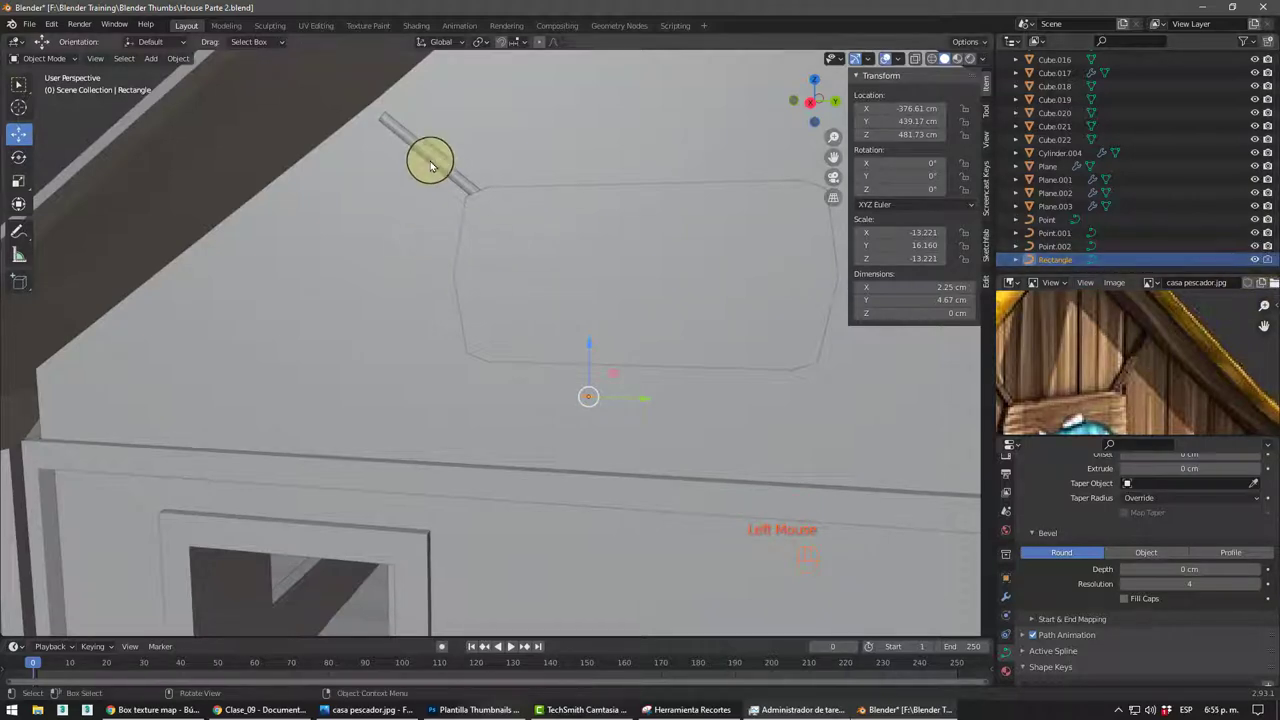
- Select the gable trim rod Point.002 and line it up in Right Orthographic view
{"action": "left_click", "coordinate": [438, 166]}
{"action": "middle_click", "coordinate": [428, 209]}
{"action": "left_click_drag", "start_coordinate": [455, 234], "coordinate": [469, 215]}
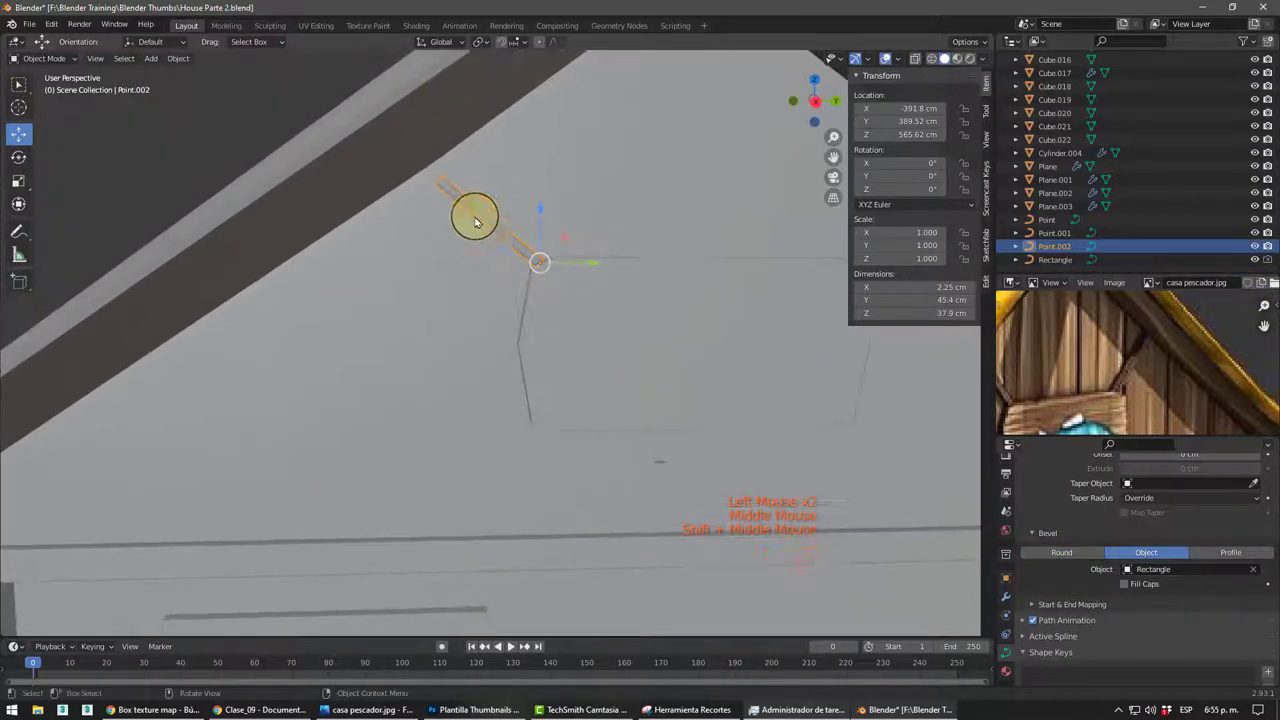
{"action": "key", "text": "KP_3"}
{"action": "scroll", "scroll_direction": "down", "scroll_amount": 3}
{"action": "scroll", "scroll_direction": "up", "scroll_amount": 3}
{"action": "scroll", "scroll_direction": "up", "scroll_amount": 3}
- Move the rod's end point outward along the roof edge, lengthening it to about 58.3 × 46.8 cm
{"action": "key", "text": "a"}
{"action": "scroll", "scroll_direction": "up", "scroll_amount": 3}
{"action": "key", "text": "a"}
{"action": "left_click_drag", "start_coordinate": [401, 131], "coordinate": [459, 200]}
{"action": "left_click", "coordinate": [472, 217]}
{"action": "key", "text": "Tab"}
{"action": "left_click", "coordinate": [454, 208]}
{"action": "left_click_drag", "start_coordinate": [462, 208], "coordinate": [470, 232]}
{"action": "scroll", "scroll_direction": "down", "scroll_amount": 3}
{"action": "key", "text": "Tab"}
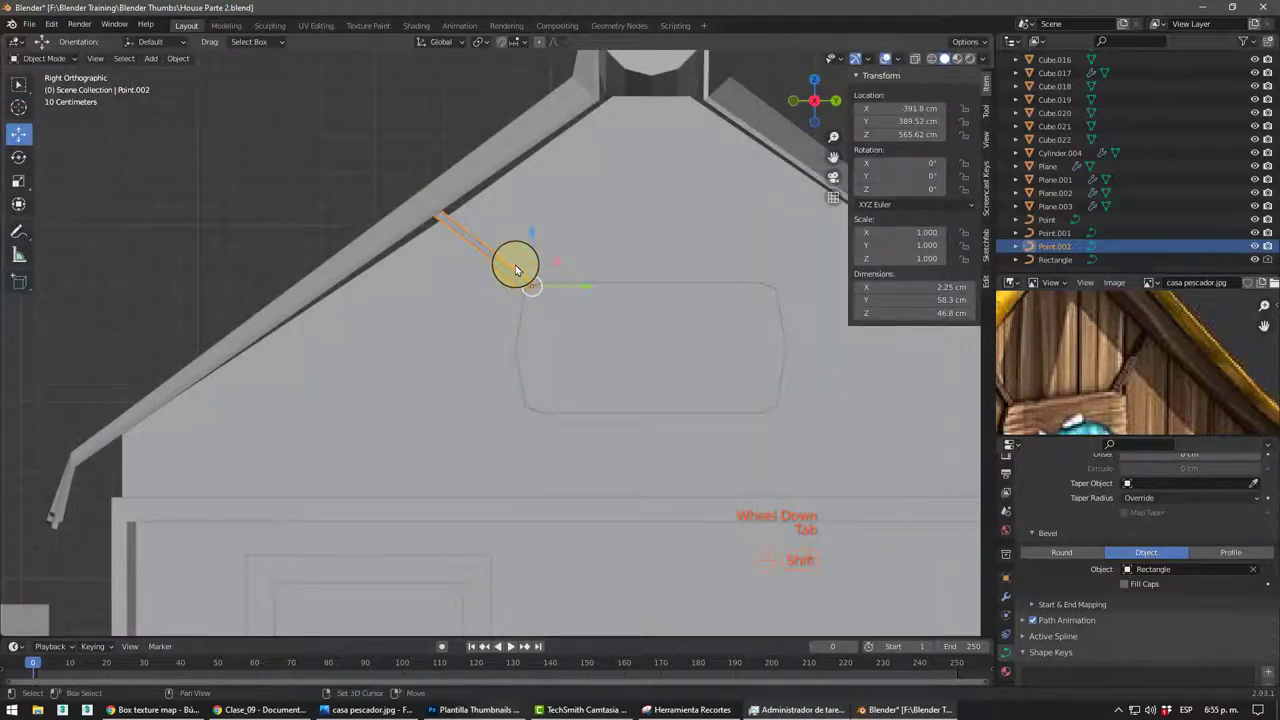
- Duplicate the trim rod Point.002, mirror it on Y by -1 and place it on the opposite gable slope as Point.003
{"action": "key", "text": "alt+d"}
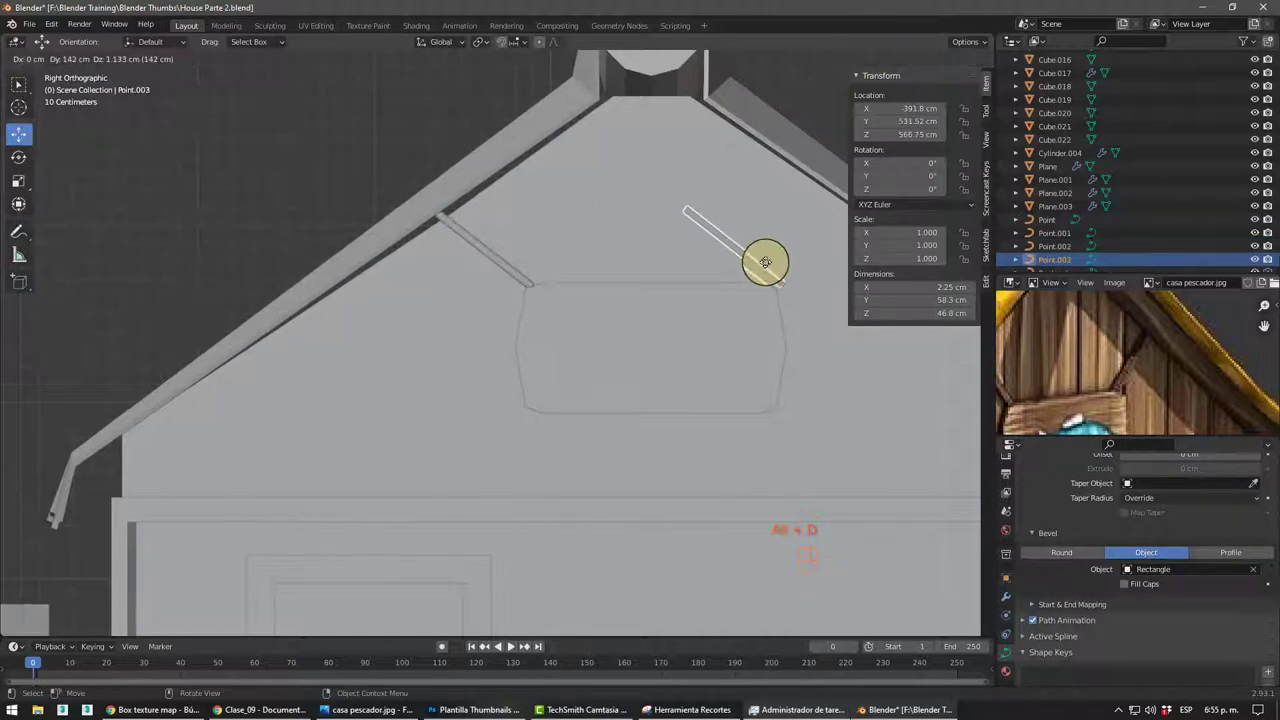
{"action": "left_click_drag", "start_coordinate": [744, 315], "coordinate": [762, 276]}
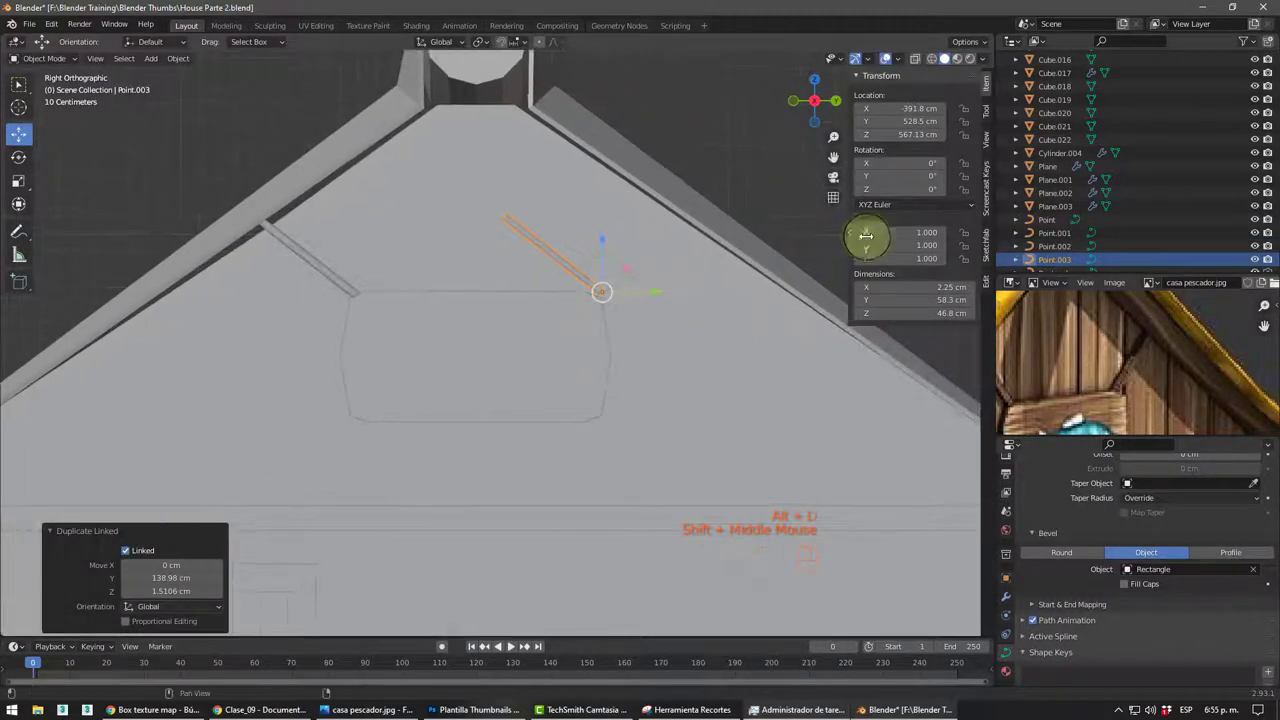
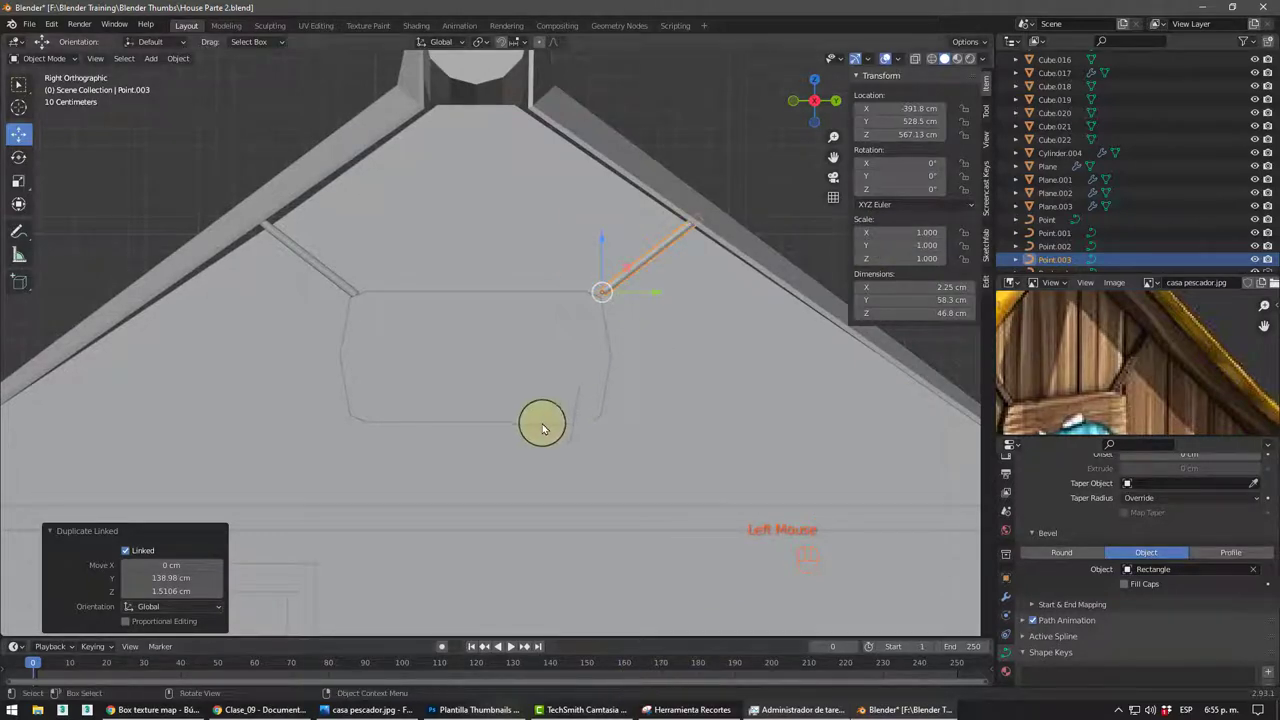
{"action": "left_click", "coordinate": [689, 149]}
{"action": "scroll", "scroll_direction": "down", "scroll_amount": 3}
{"action": "scroll", "scroll_direction": "up", "scroll_amount": 3}
{"action": "left_click", "coordinate": [589, 299]}
{"action": "scroll", "scroll_direction": "up", "scroll_amount": 3}
{"action": "left_click", "coordinate": [624, 310]}
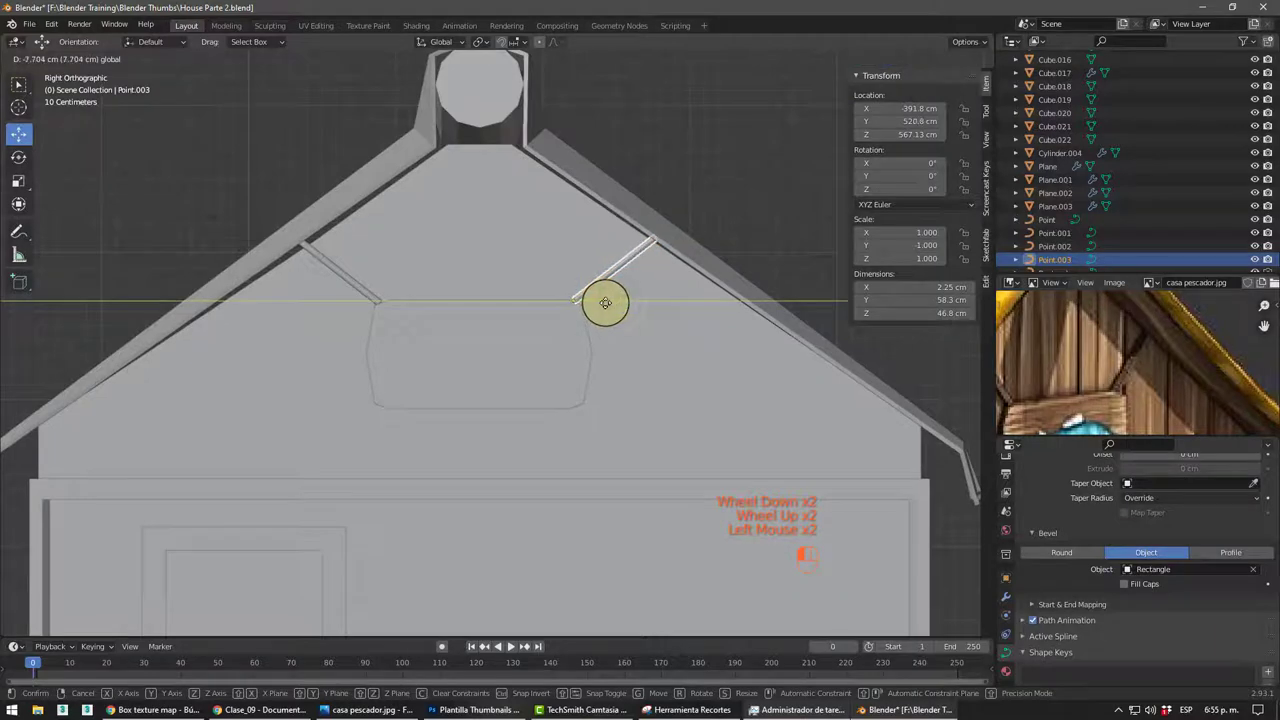
{"action": "scroll", "scroll_direction": "down", "scroll_amount": 3}
{"action": "left_click", "coordinate": [645, 191]}
- Orbit around the dock and house to check the mirrored rod from the front
{"action": "left_click_drag", "start_coordinate": [603, 414], "coordinate": [604, 361]}
{"action": "scroll", "scroll_direction": "down", "scroll_amount": 3}
{"action": "middle_click", "coordinate": [567, 376]}
{"action": "left_click_drag", "start_coordinate": [543, 374], "coordinate": [522, 388]}
{"action": "middle_click", "coordinate": [522, 405]}
{"action": "middle_click", "coordinate": [605, 366]}
{"action": "middle_click", "coordinate": [571, 413]}
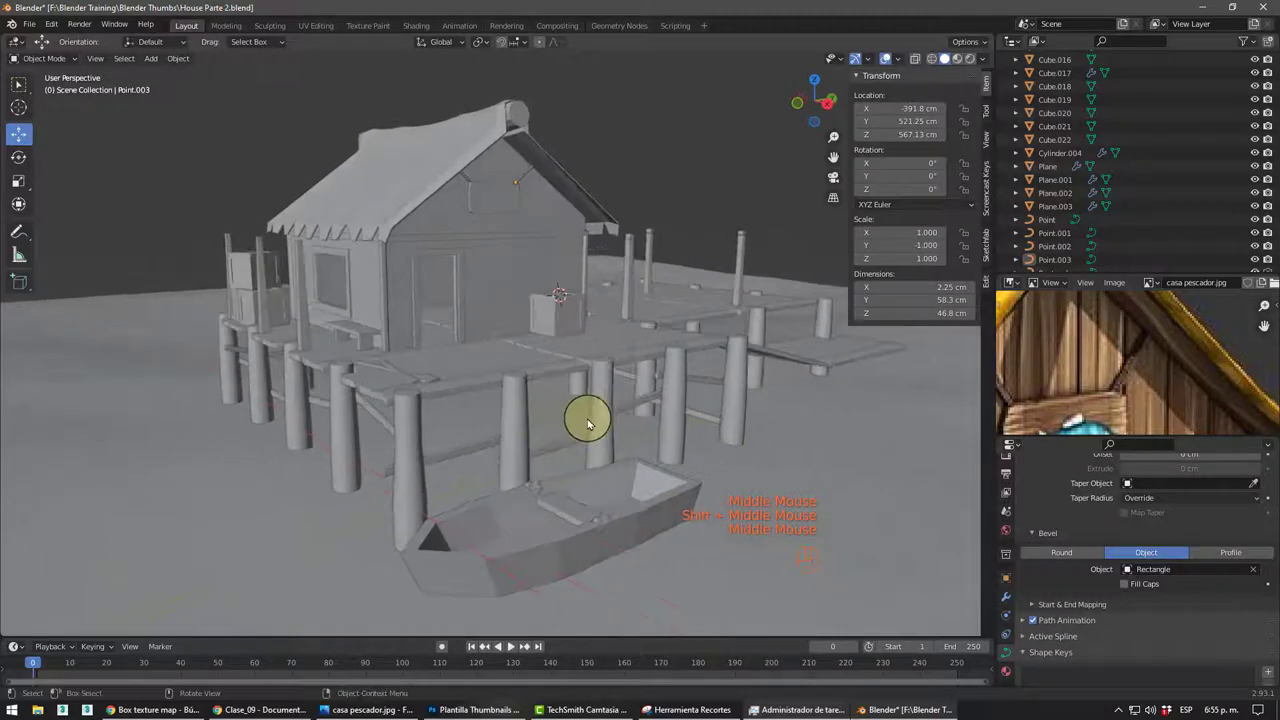
{"action": "middle_click", "coordinate": [603, 424]}
{"action": "scroll", "scroll_direction": "down", "scroll_amount": 3}
{"action": "left_click_drag", "start_coordinate": [597, 428], "coordinate": [557, 407]}
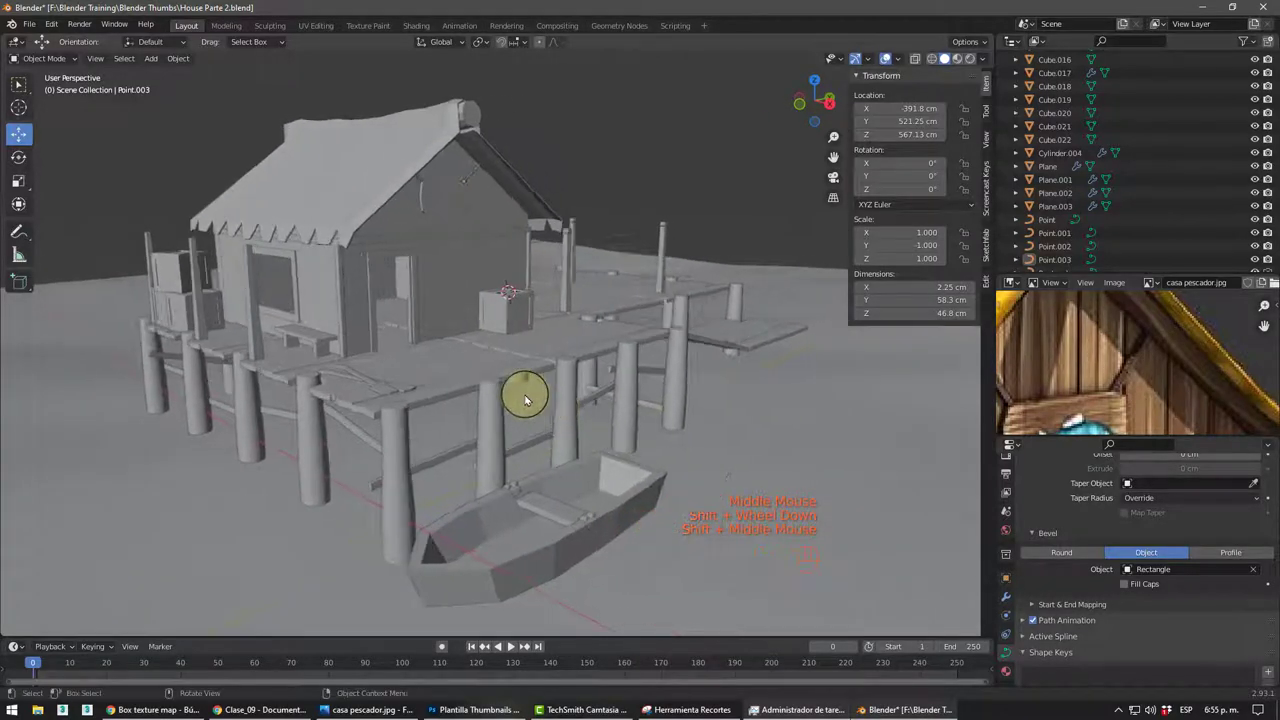
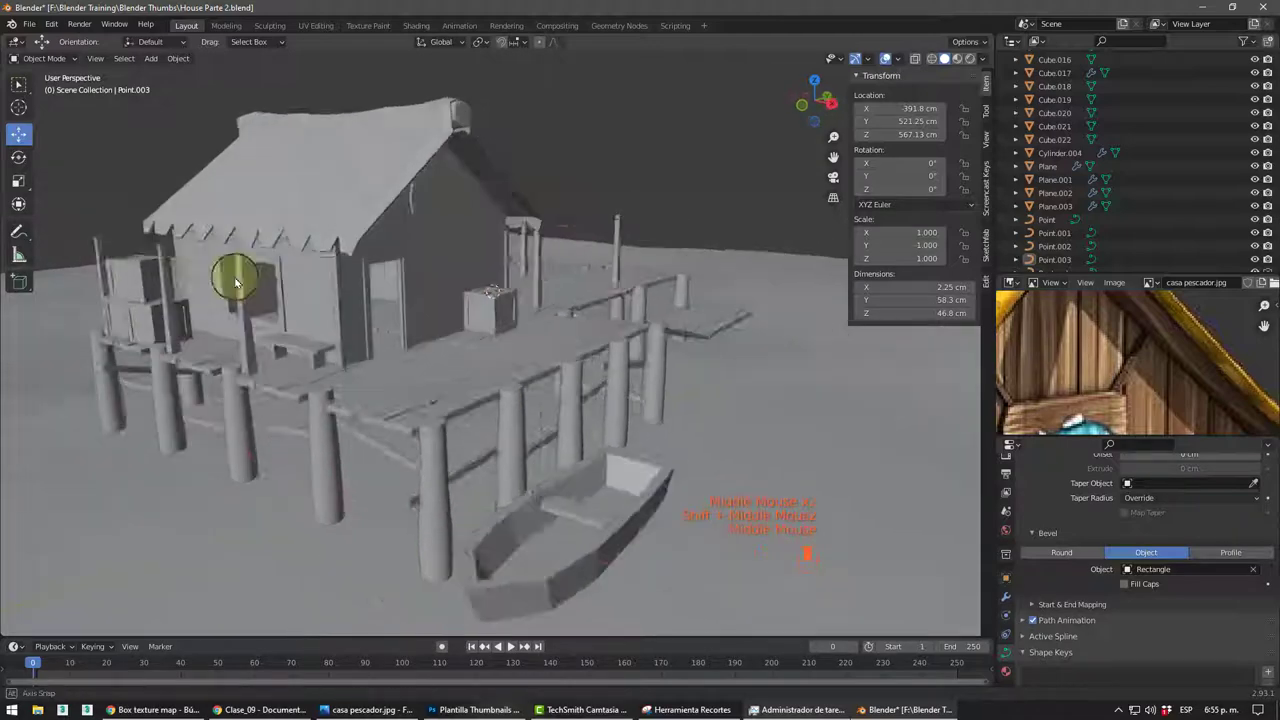
{"action": "left_click_drag", "start_coordinate": [257, 282], "coordinate": [354, 286]}
{"action": "left_click_drag", "start_coordinate": [379, 331], "coordinate": [427, 328]}
{"action": "right_click", "coordinate": [512, 292]}
{"action": "left_click_drag", "start_coordinate": [497, 349], "coordinate": [502, 303]}
{"action": "scroll", "scroll_direction": "up", "scroll_amount": 3}
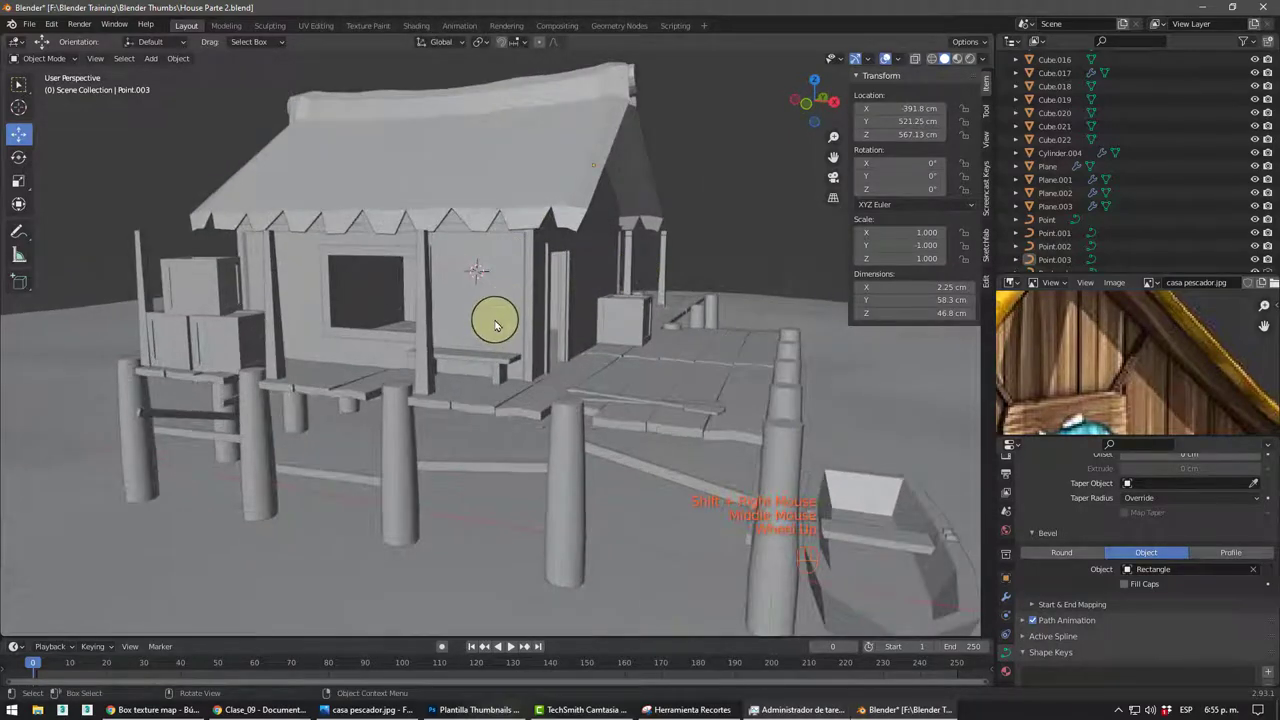
- Add a new plane near the house, rotate it 90° on X to stand upright and scale it to wall size
{"action": "key", "text": "shift+a"}
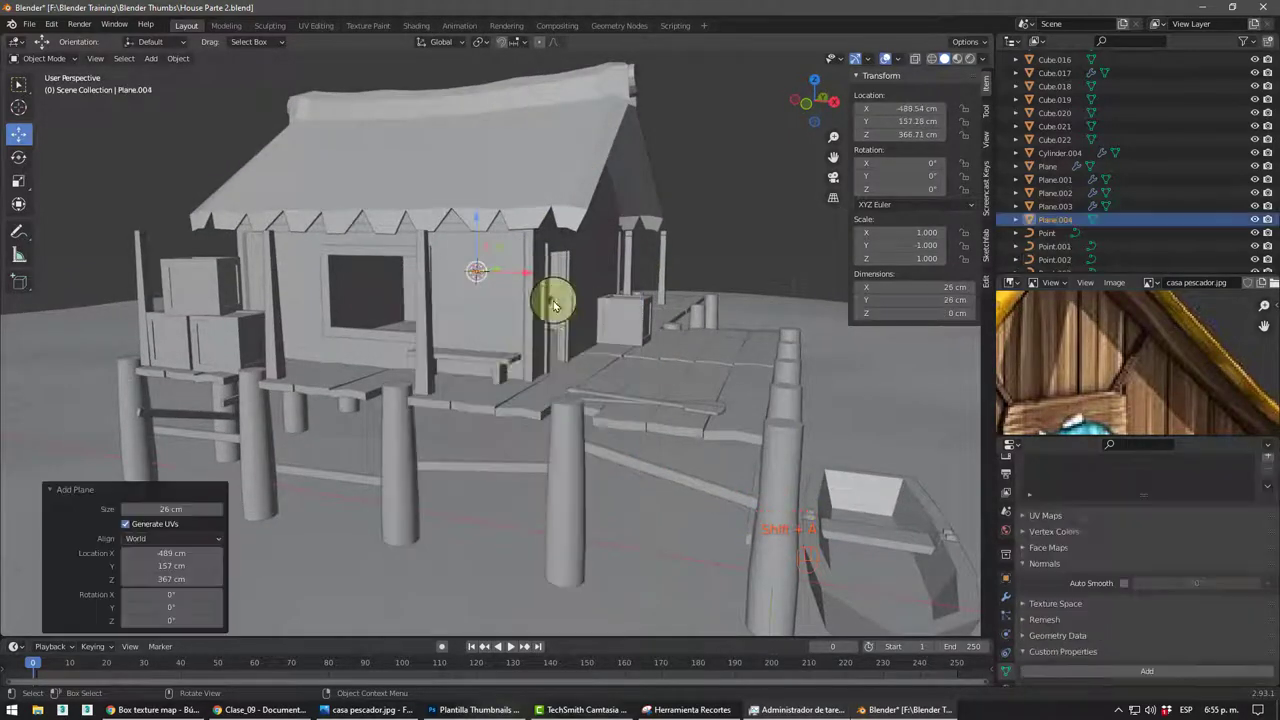
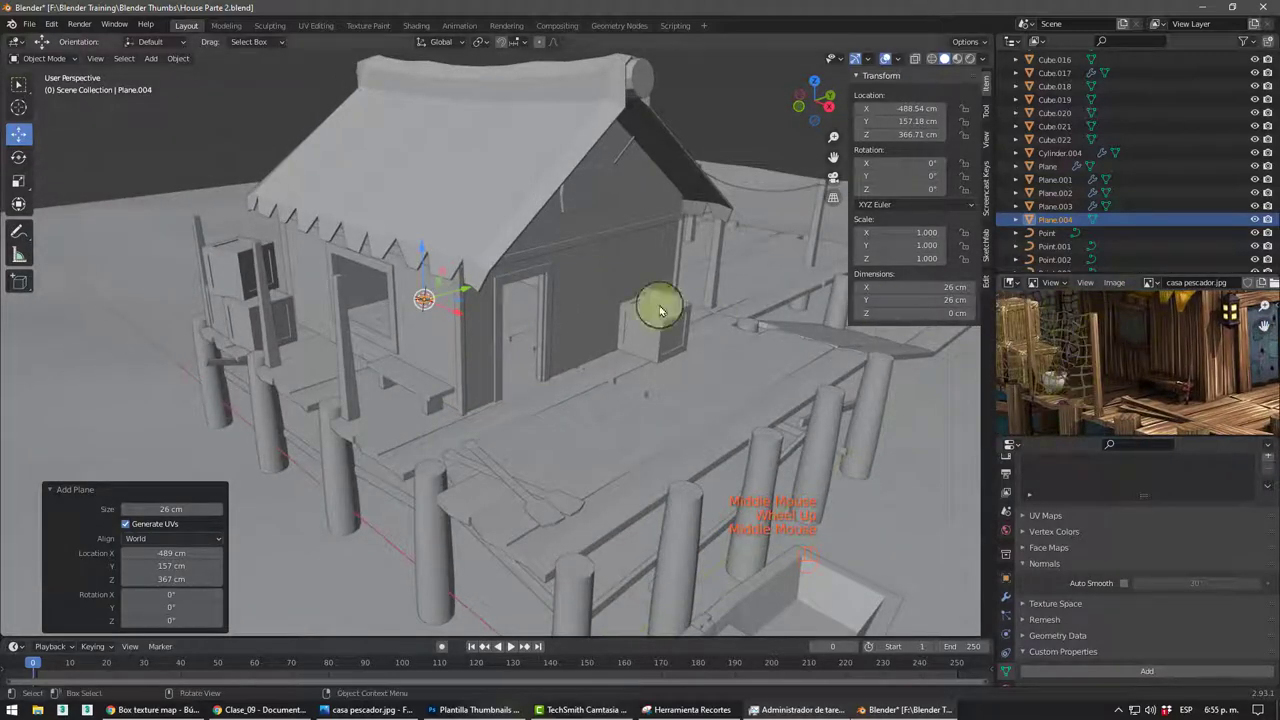
{"action": "middle_click", "coordinate": [362, 259]}
{"action": "left_click_drag", "start_coordinate": [450, 295], "coordinate": [332, 332]}
{"action": "middle_click", "coordinate": [336, 352]}
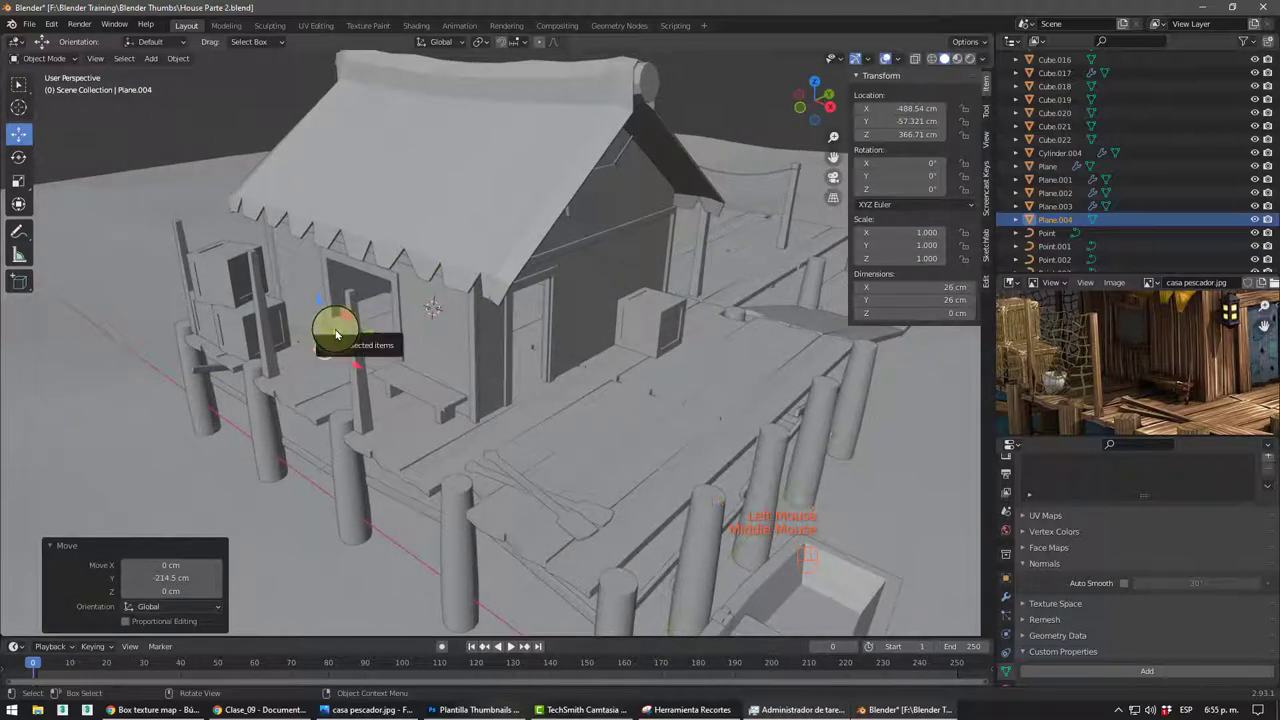
{"action": "key", "text": "b"}
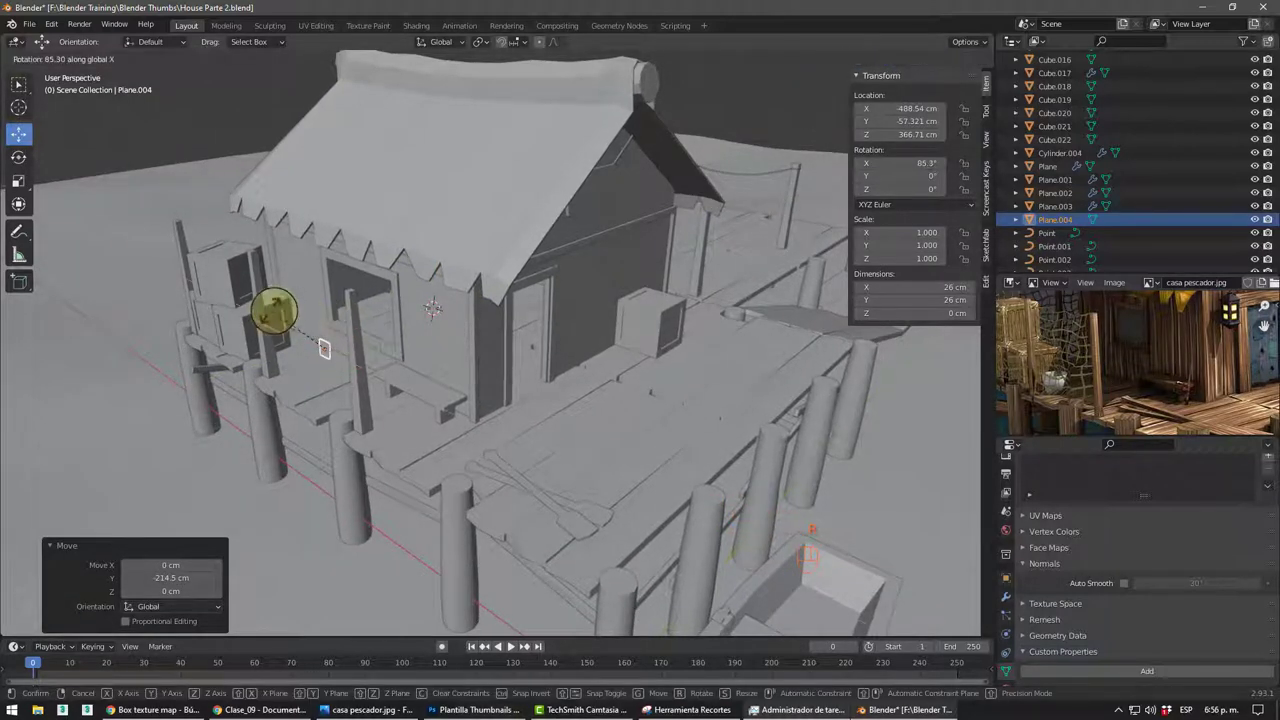
{"action": "middle_click", "coordinate": [362, 362]}
{"action": "left_click_drag", "start_coordinate": [453, 362], "coordinate": [406, 364]}
{"action": "key", "text": "s"}
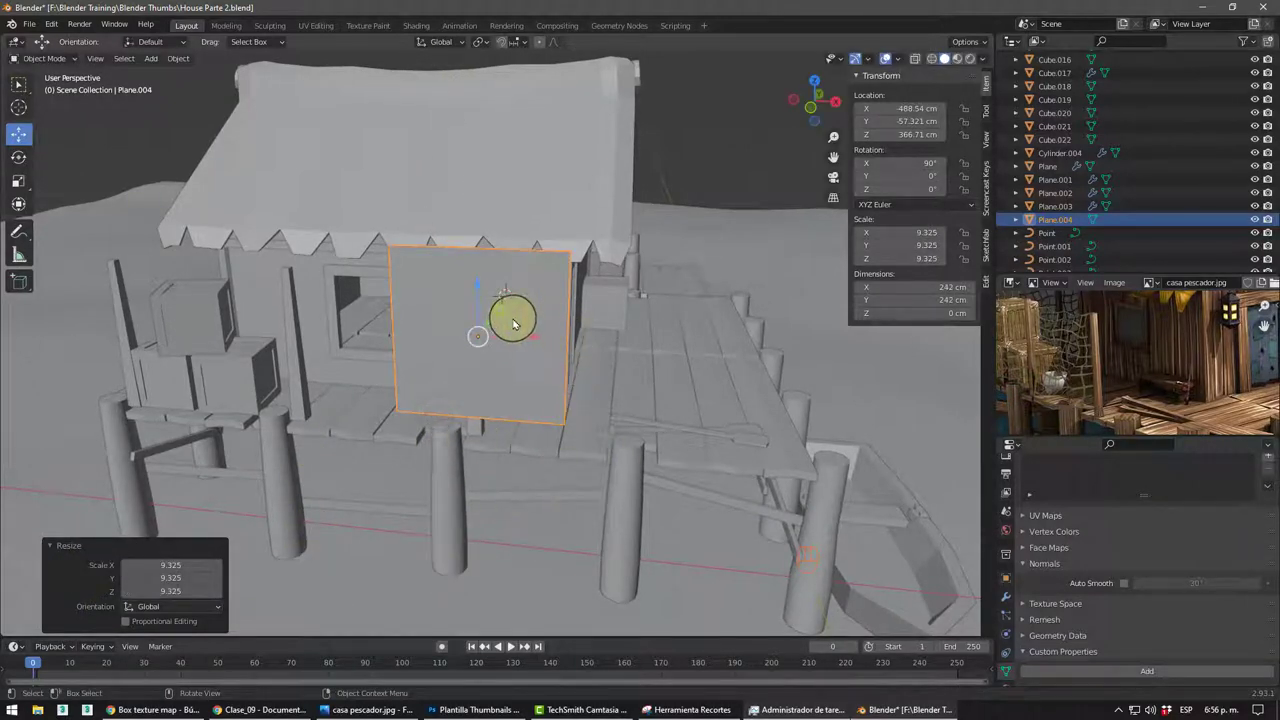
- Move the upright plane flat against the house's front wall at wall height
{"action": "left_click_drag", "start_coordinate": [515, 345], "coordinate": [414, 356]}
{"action": "left_click_drag", "start_coordinate": [399, 378], "coordinate": [365, 320]}
{"action": "left_click_drag", "start_coordinate": [308, 242], "coordinate": [333, 294]}
{"action": "left_click_drag", "start_coordinate": [293, 357], "coordinate": [268, 363]}
{"action": "left_click_drag", "start_coordinate": [306, 327], "coordinate": [362, 331]}
{"action": "left_click_drag", "start_coordinate": [334, 365], "coordinate": [483, 344]}
{"action": "middle_click", "coordinate": [482, 345]}
{"action": "left_click", "coordinate": [518, 343]}
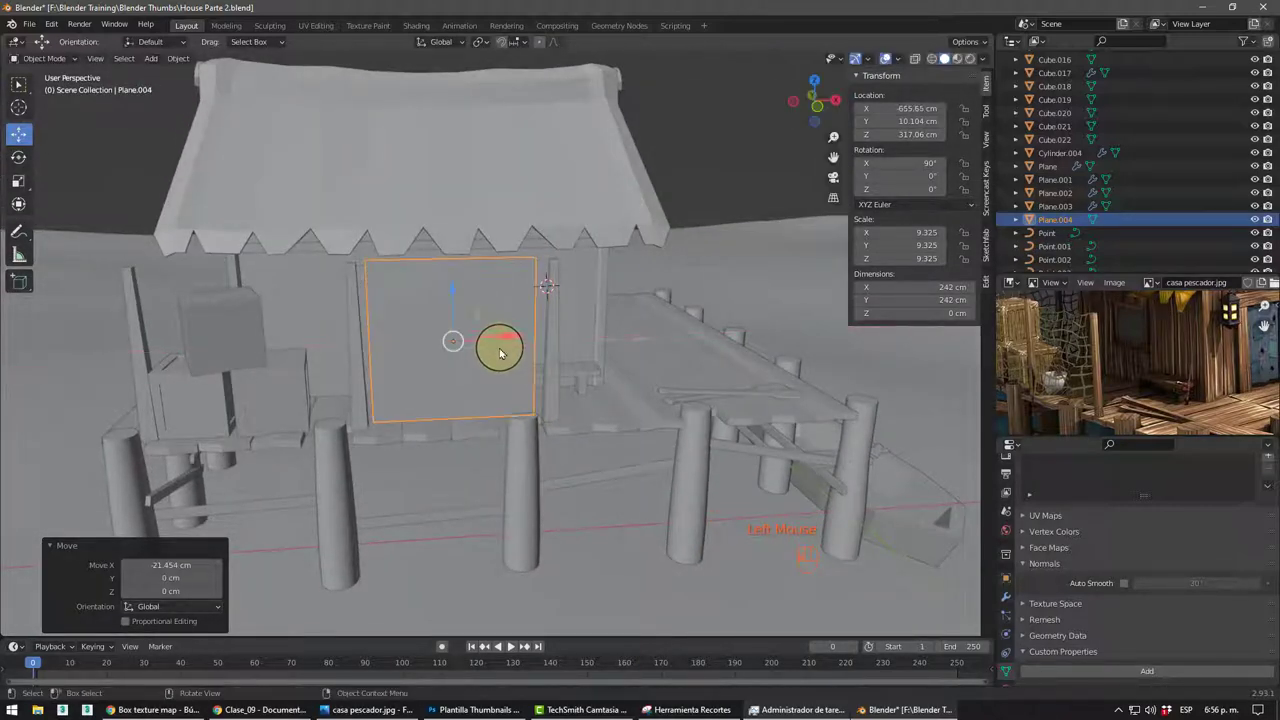
- Widen Plane.004 along X to about 271 × 242 cm and lower it just under the roof edge
{"action": "key", "text": "s"}
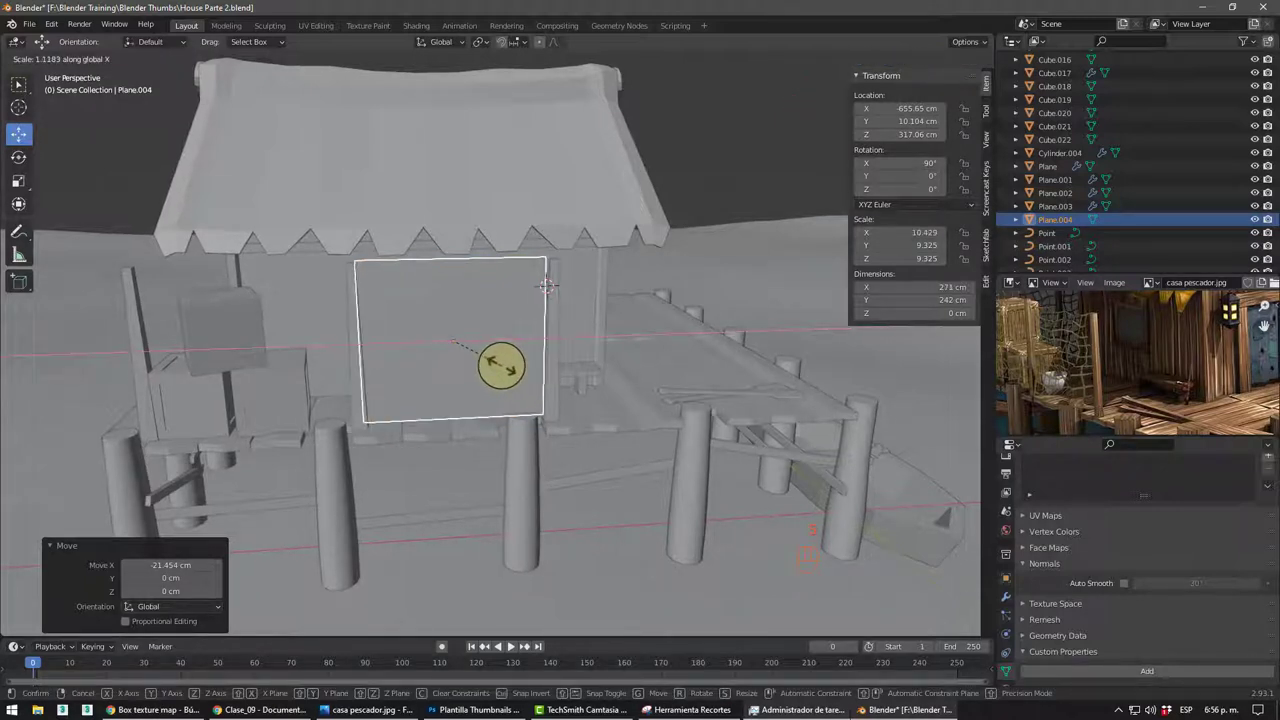
{"action": "left_click_drag", "start_coordinate": [499, 342], "coordinate": [510, 348]}
{"action": "scroll", "scroll_direction": "up", "scroll_amount": 3}
{"action": "left_click_drag", "start_coordinate": [469, 361], "coordinate": [468, 375]}
{"action": "scroll", "scroll_direction": "down", "scroll_amount": 3}
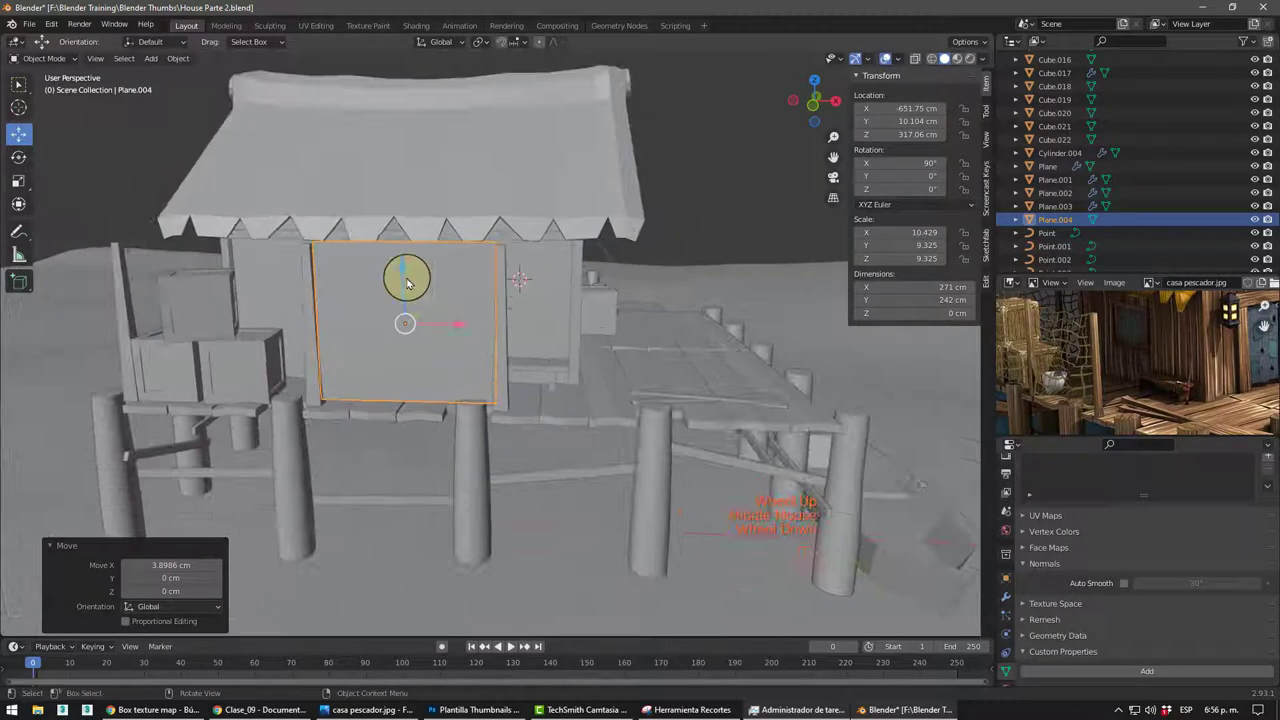
{"action": "left_click", "coordinate": [413, 285]}
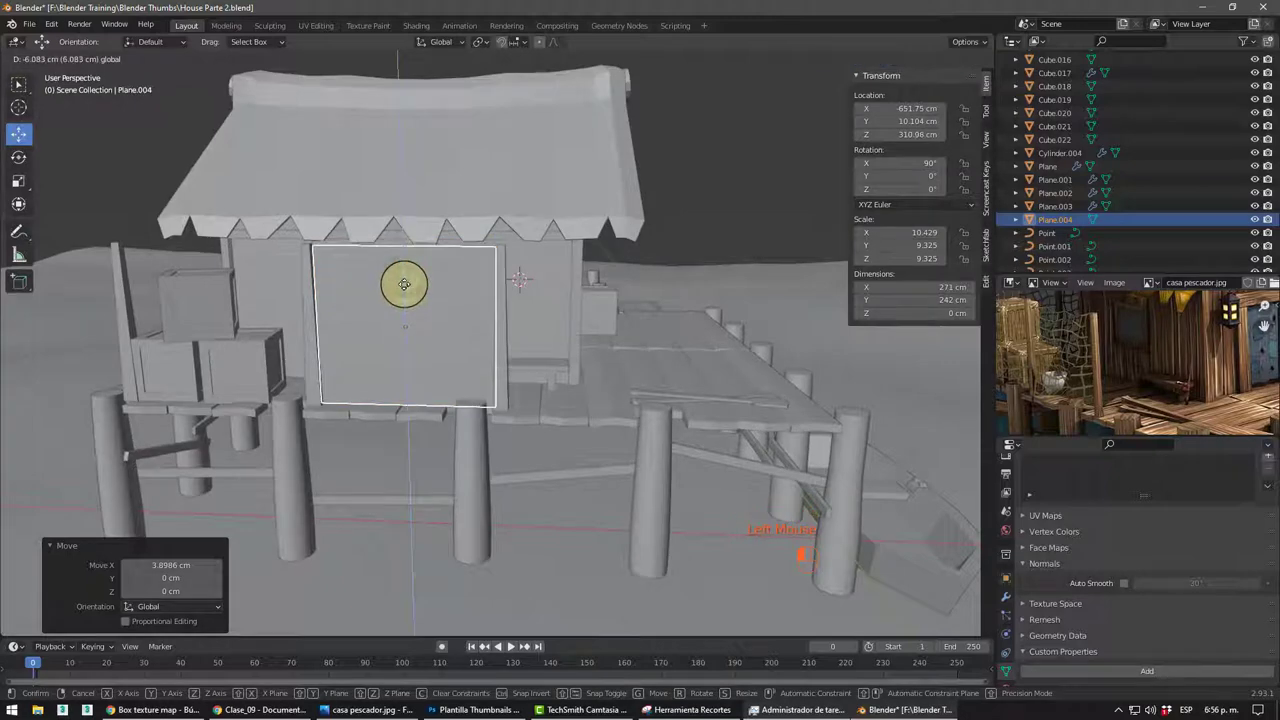
{"action": "middle_click", "coordinate": [460, 320]}
{"action": "scroll", "scroll_direction": "up", "scroll_amount": 3}
{"action": "left_click_drag", "start_coordinate": [428, 310], "coordinate": [245, 264]}
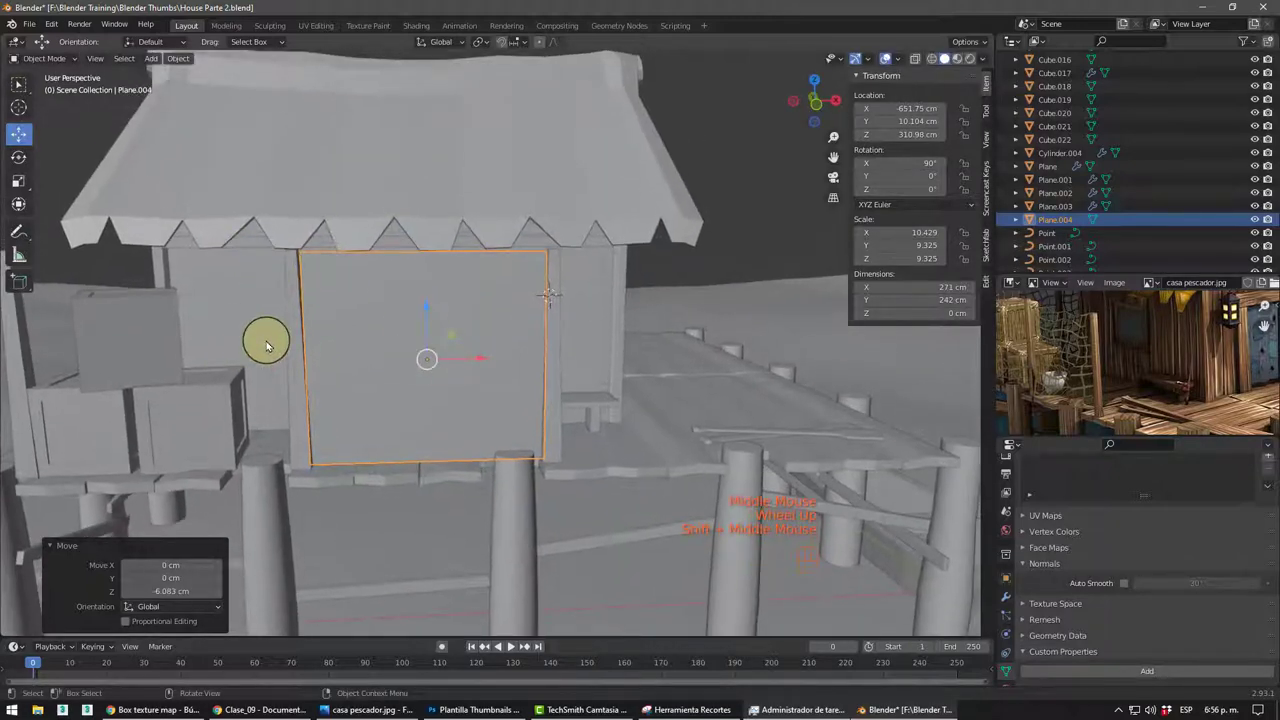
- In Edit Mode, shift the plane's top-left corner vertex along X to line up with the wall
{"action": "key", "text": "Tab"}
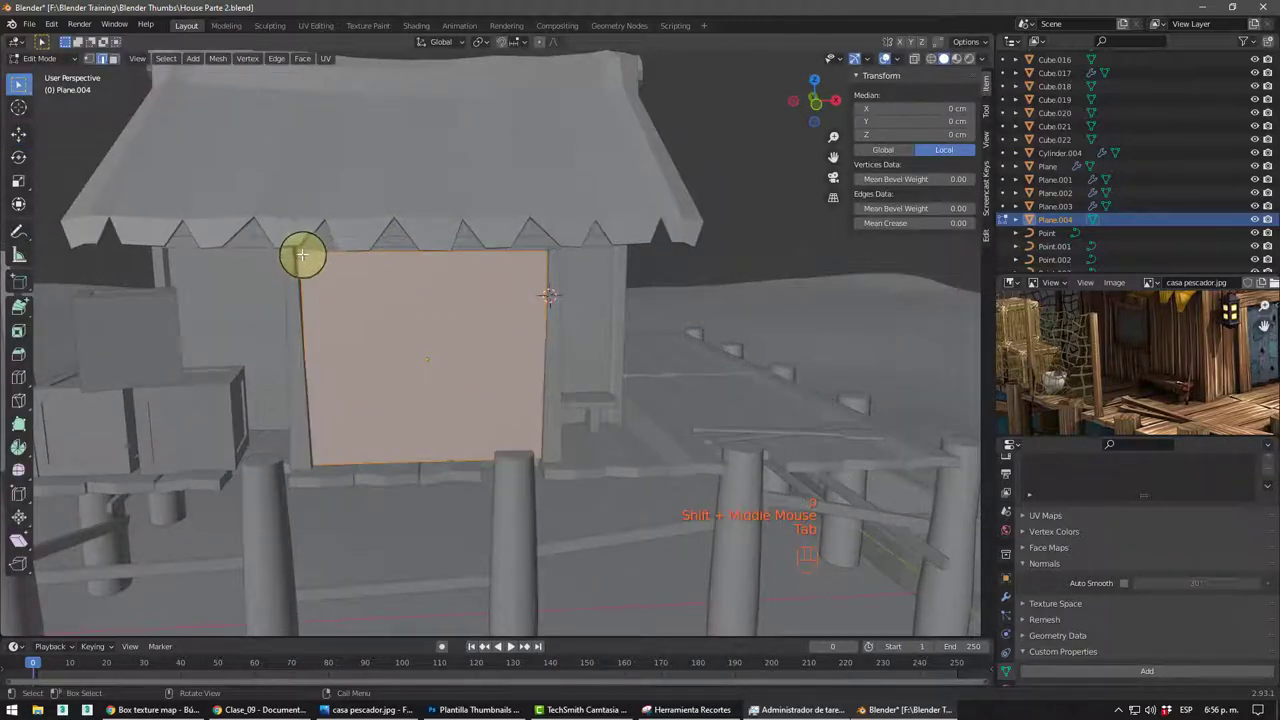
{"action": "left_click", "coordinate": [318, 272]}
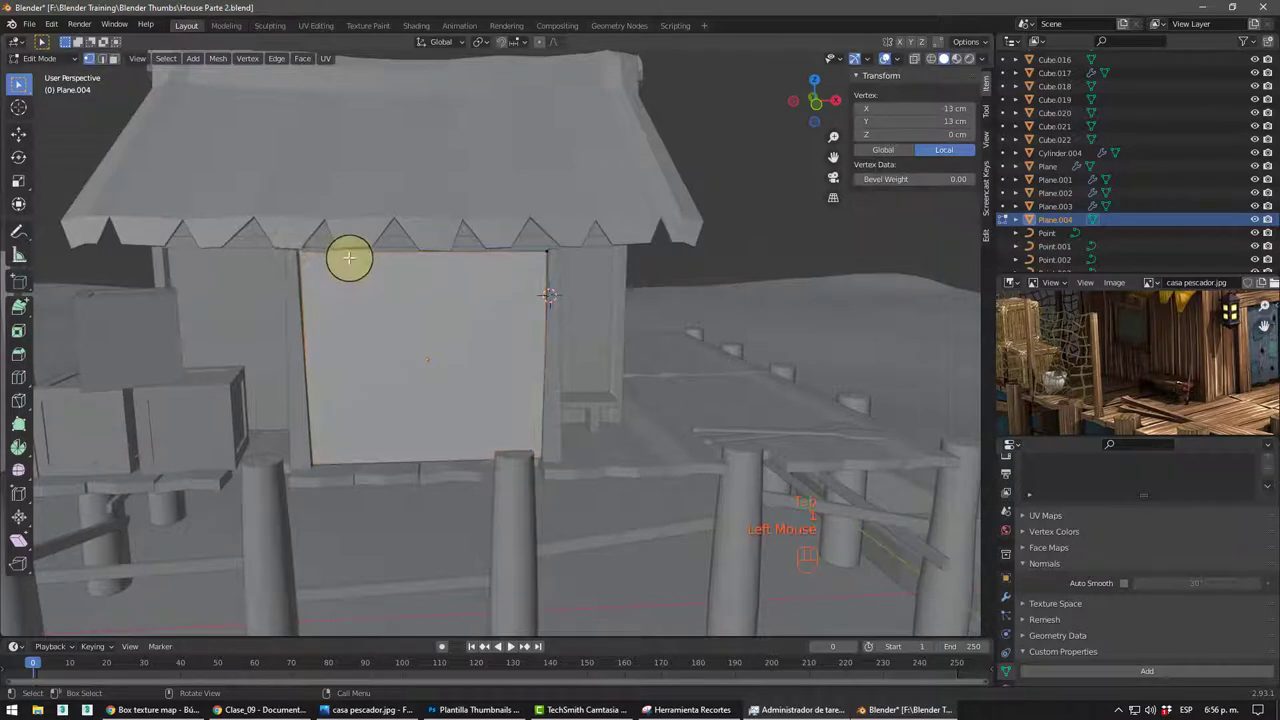
{"action": "key", "text": "g"}
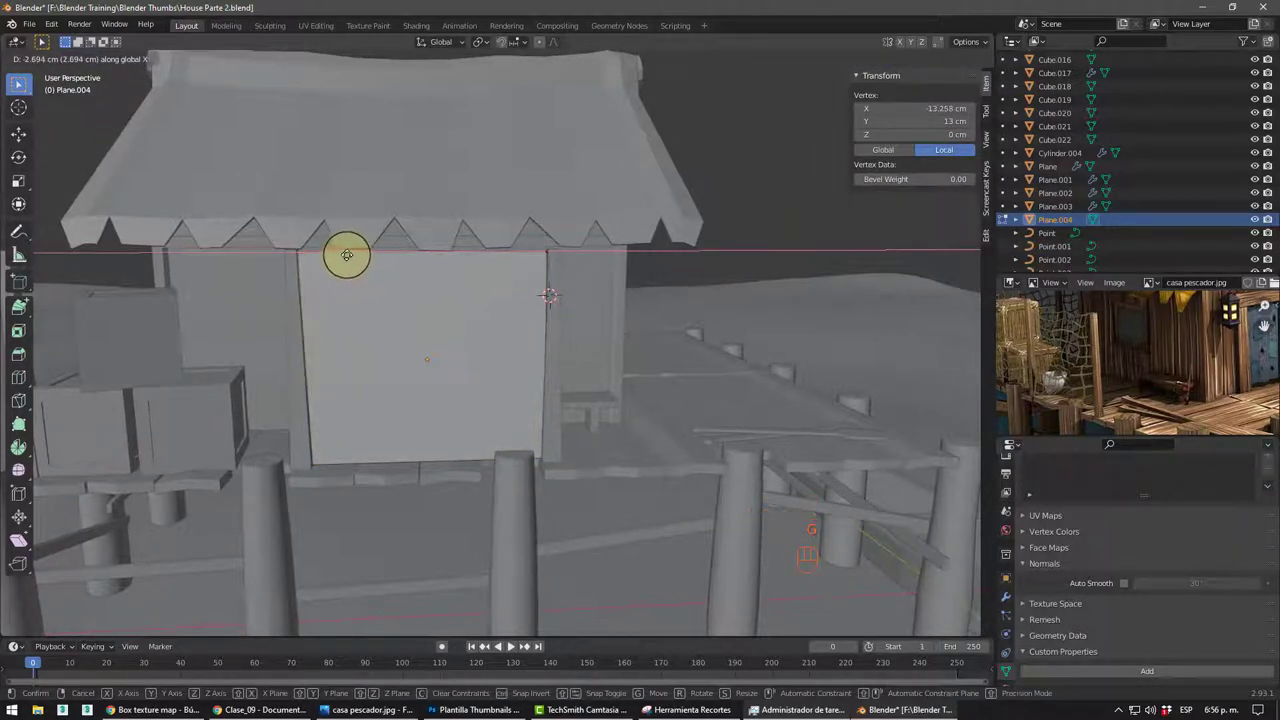
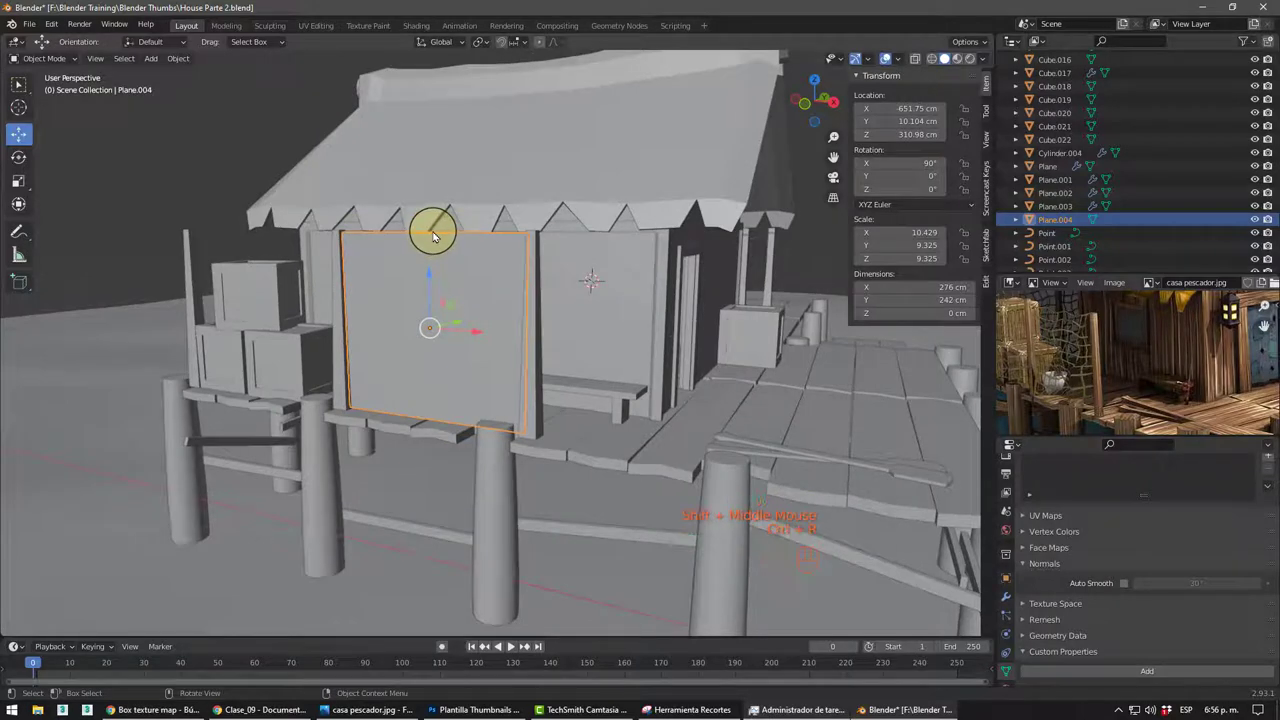
- Add loop cuts in both directions and remesh Plane.004 into an even grid of faces
{"action": "key", "text": "Tab"}
{"action": "key", "text": "ctrl+r"}
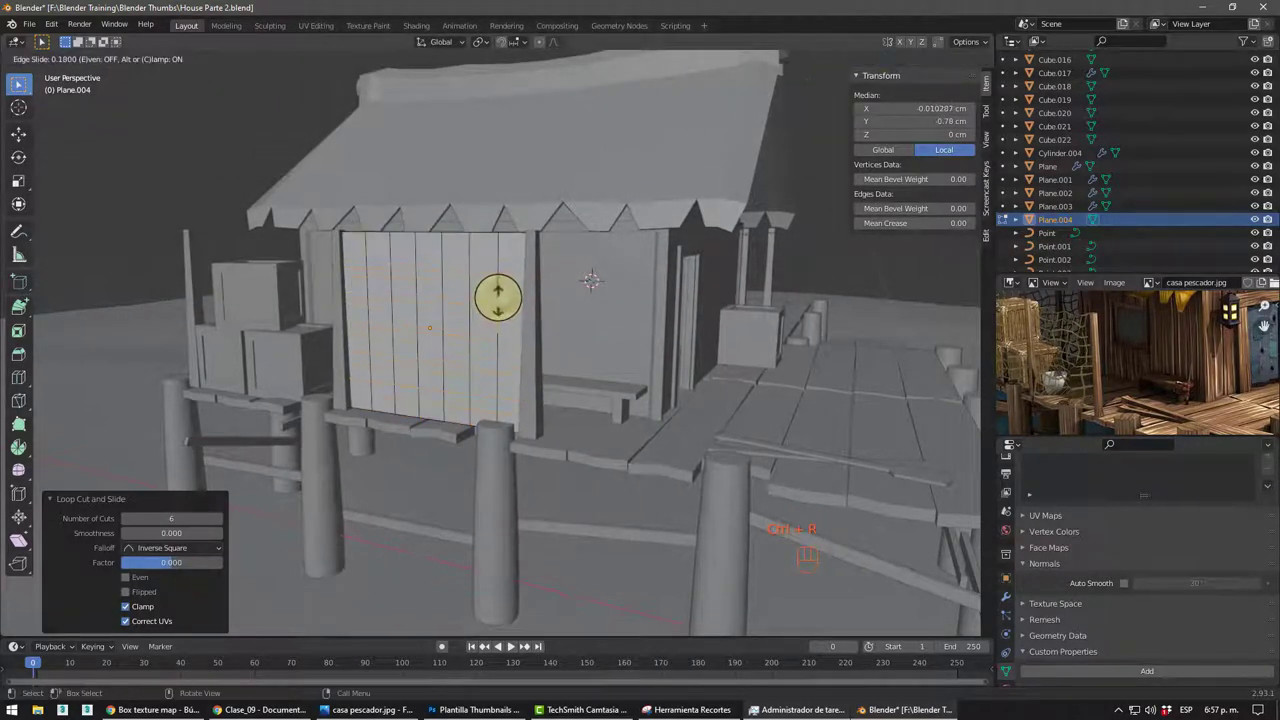
{"action": "left_click_drag", "start_coordinate": [1012, 603], "coordinate": [1021, 574]}
{"action": "left_click_drag", "start_coordinate": [1052, 487], "coordinate": [1026, 354]}
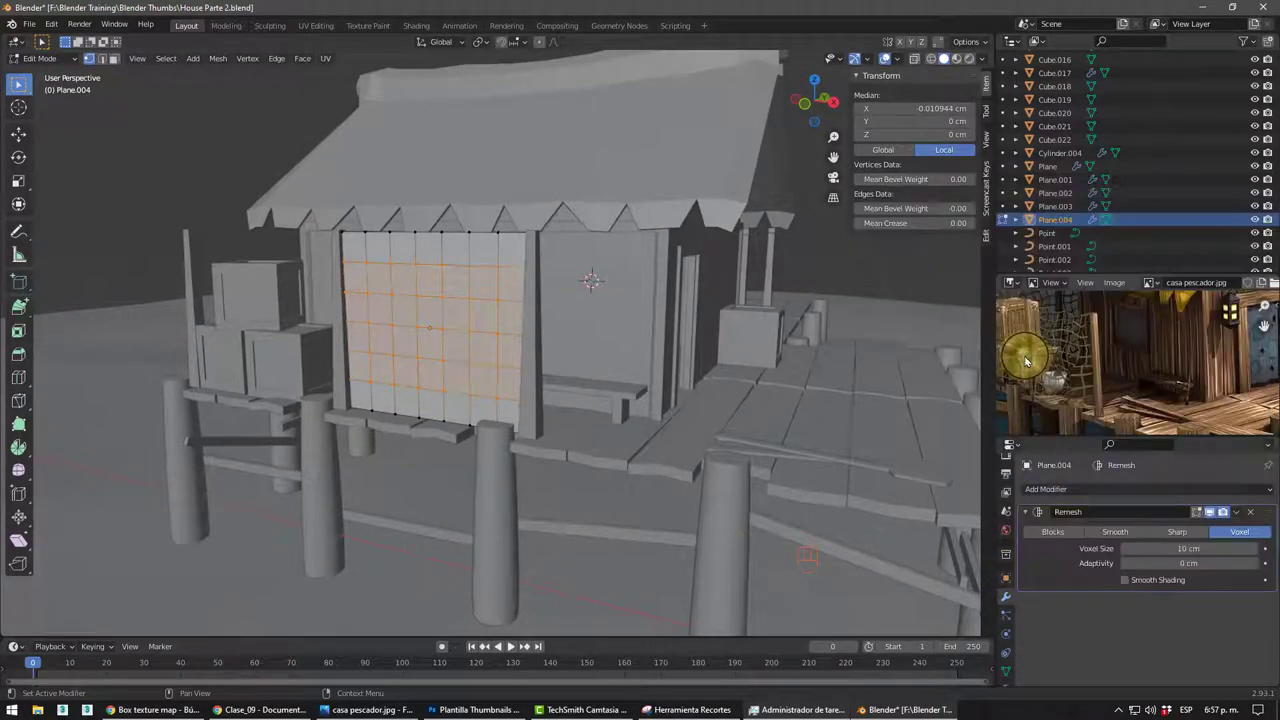
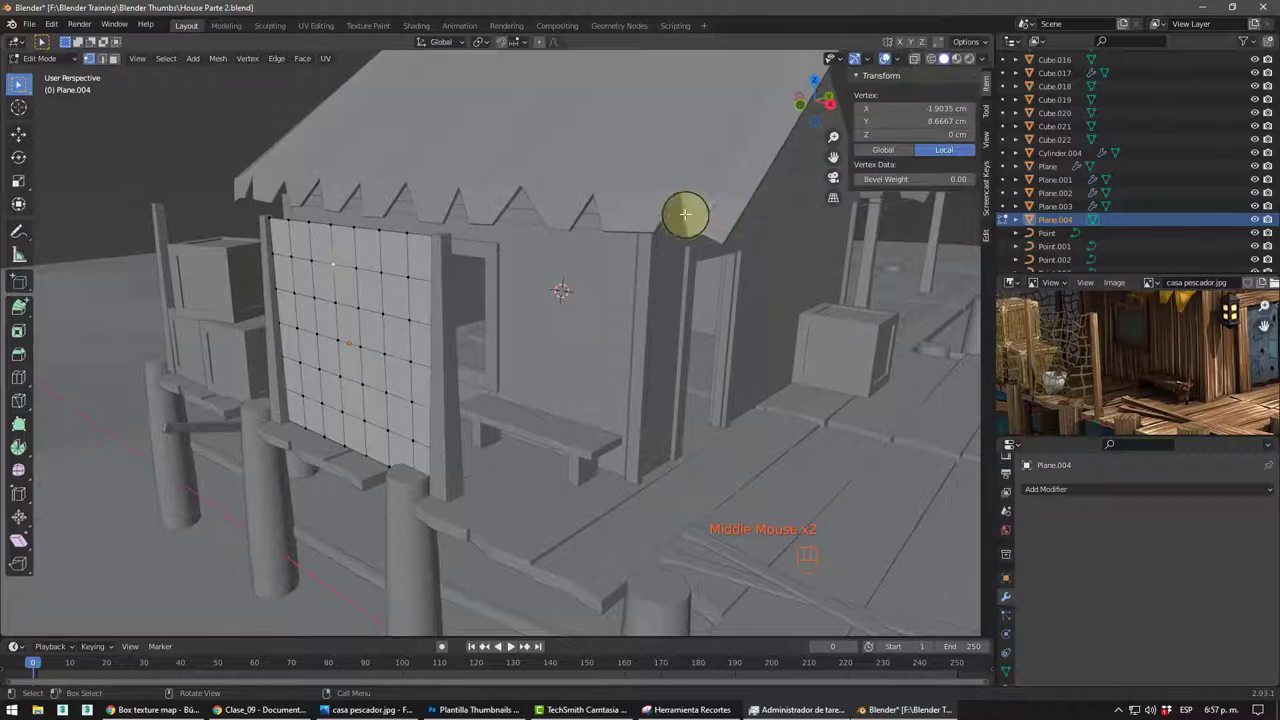
- Select grid vertices and enable proportional editing with smooth falloff for reshaping
{"action": "left_click", "coordinate": [549, 50]}
{"action": "left_click", "coordinate": [548, 50]}
{"action": "key", "text": "o"}
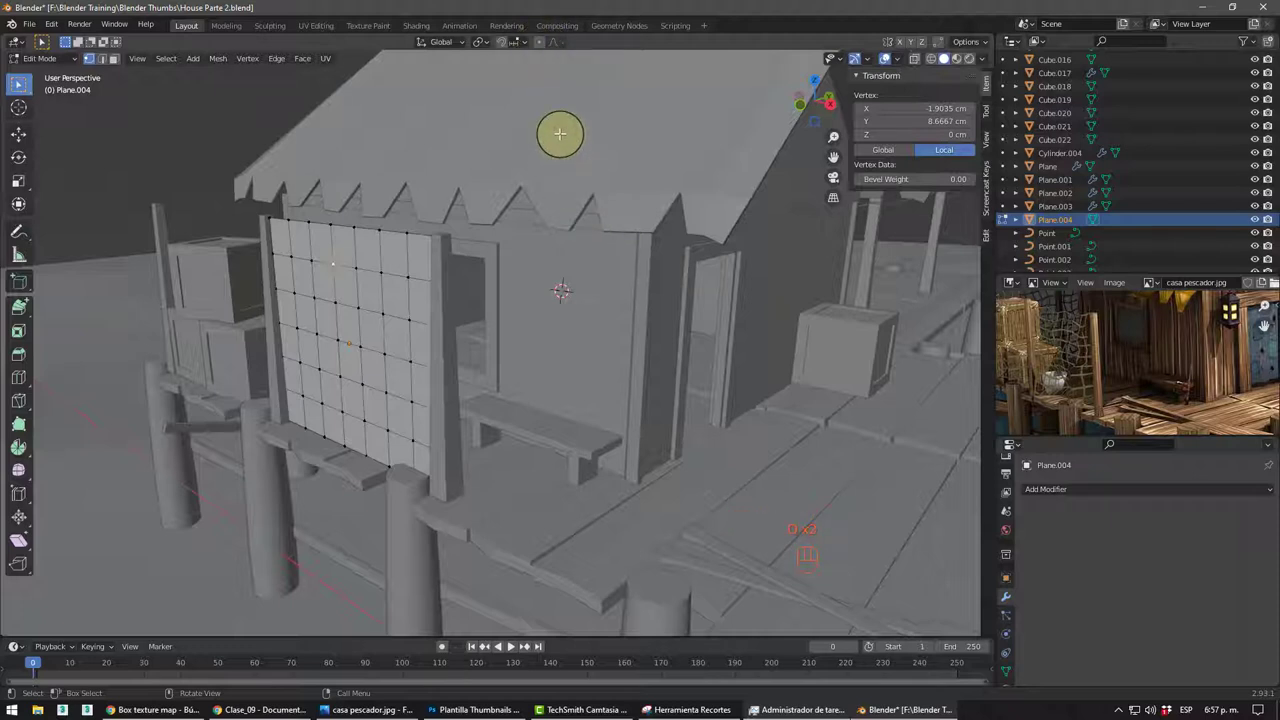
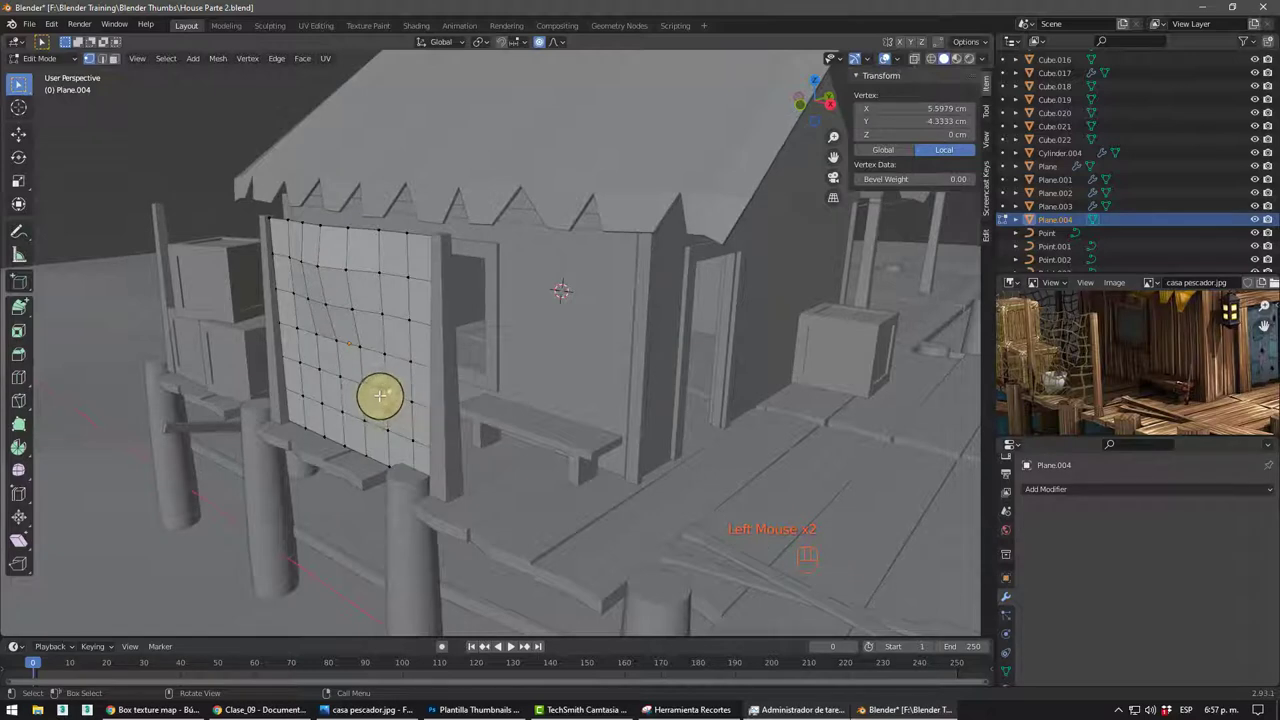
{"action": "key", "text": "y"}
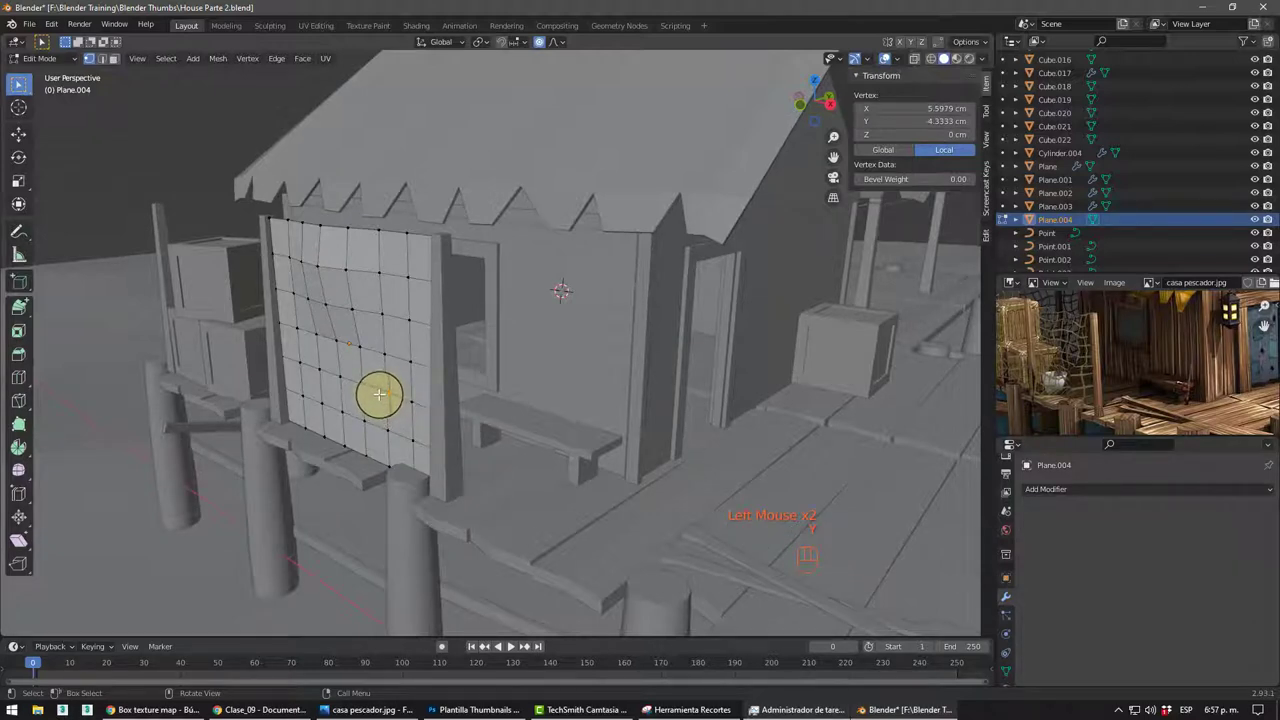
{"action": "key", "text": "ctrl+z"}
{"action": "key", "text": "g"}
- Pull the lower grid vertices so the plane sags like a hanging net, then return to Object Mode
{"action": "left_click", "coordinate": [306, 371]}
{"action": "key", "text": "g"}
{"action": "left_click_drag", "start_coordinate": [452, 427], "coordinate": [450, 416]}
{"action": "key", "text": "Tab"}
{"action": "left_click_drag", "start_coordinate": [362, 376], "coordinate": [409, 383]}
- Orbit the view to check the sagging grid against the house
{"action": "scroll", "scroll_direction": "down", "scroll_amount": 3}
{"action": "scroll", "scroll_direction": "down", "scroll_amount": 3}
{"action": "left_click_drag", "start_coordinate": [416, 384], "coordinate": [406, 383]}
{"action": "left_click_drag", "start_coordinate": [424, 384], "coordinate": [420, 378]}
{"action": "middle_click", "coordinate": [466, 374]}
{"action": "left_click_drag", "start_coordinate": [572, 431], "coordinate": [741, 464]}
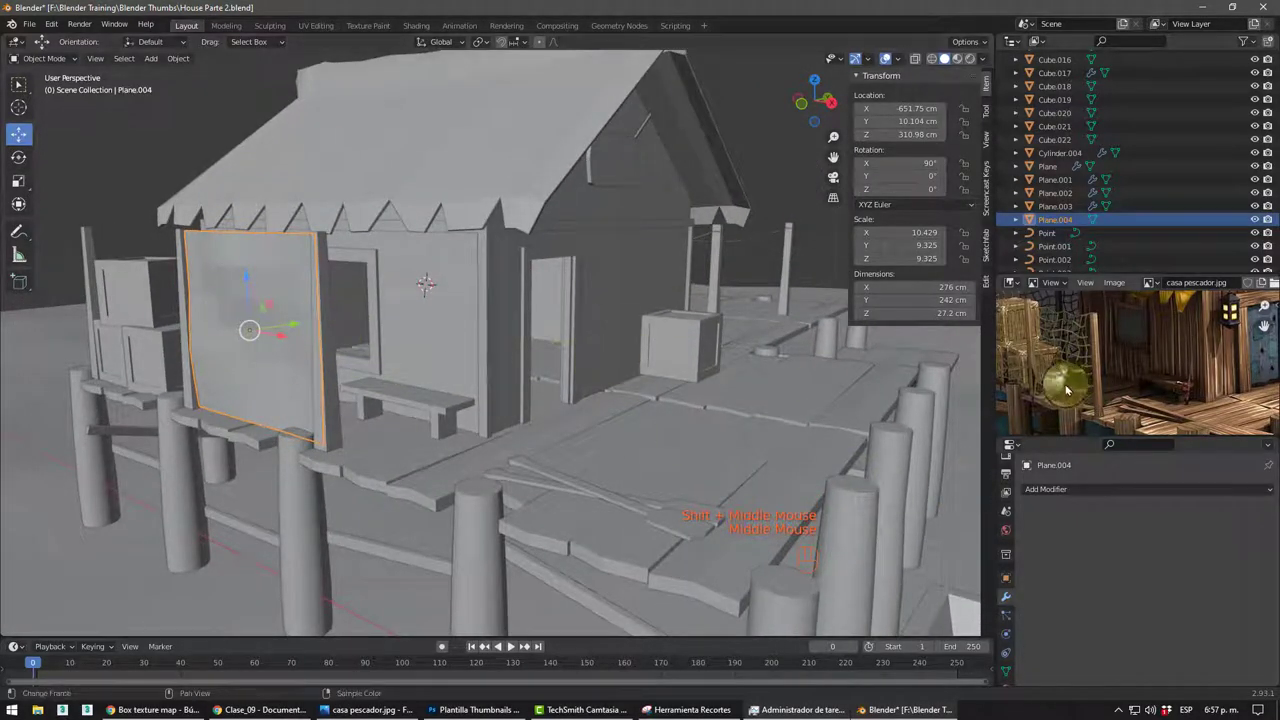
- Add a Wireframe modifier with 0.2 cm thickness to Plane.004 so the grid becomes net strands
{"action": "left_click_drag", "start_coordinate": [1060, 489], "coordinate": [1032, 475]}
{"action": "left_click_drag", "start_coordinate": [330, 323], "coordinate": [393, 305]}
{"action": "scroll", "scroll_direction": "up", "scroll_amount": 3}
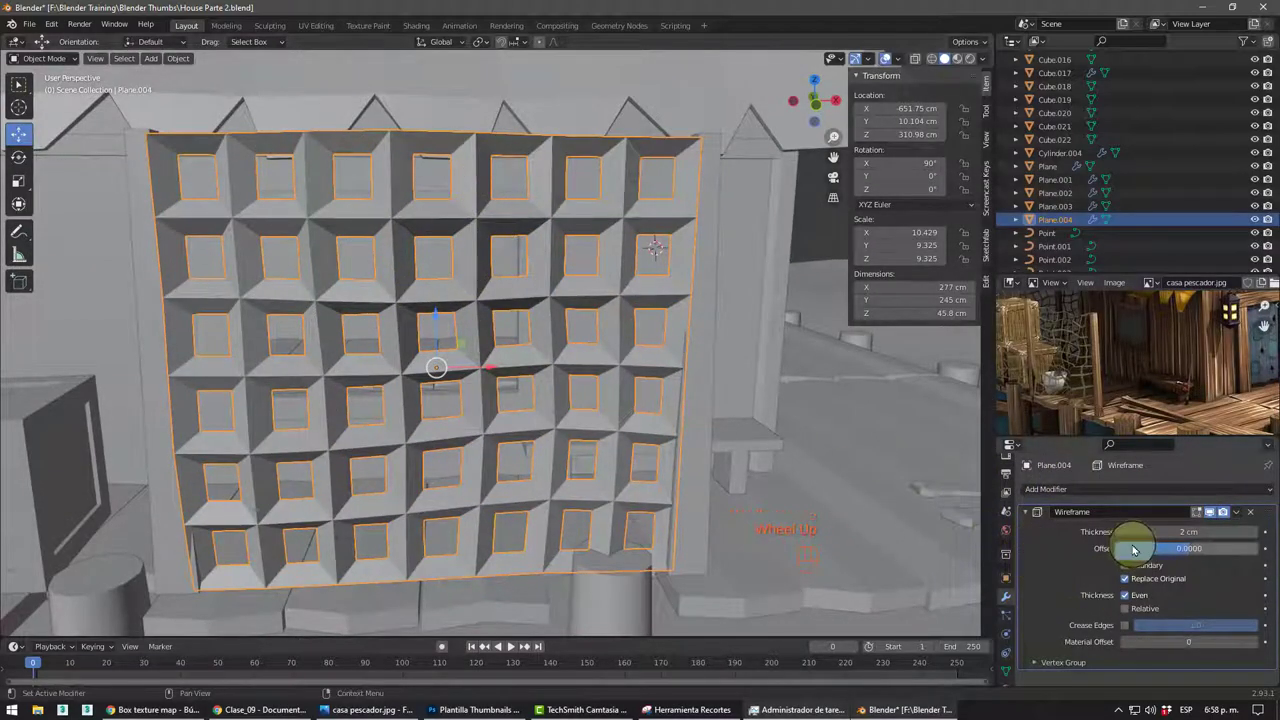
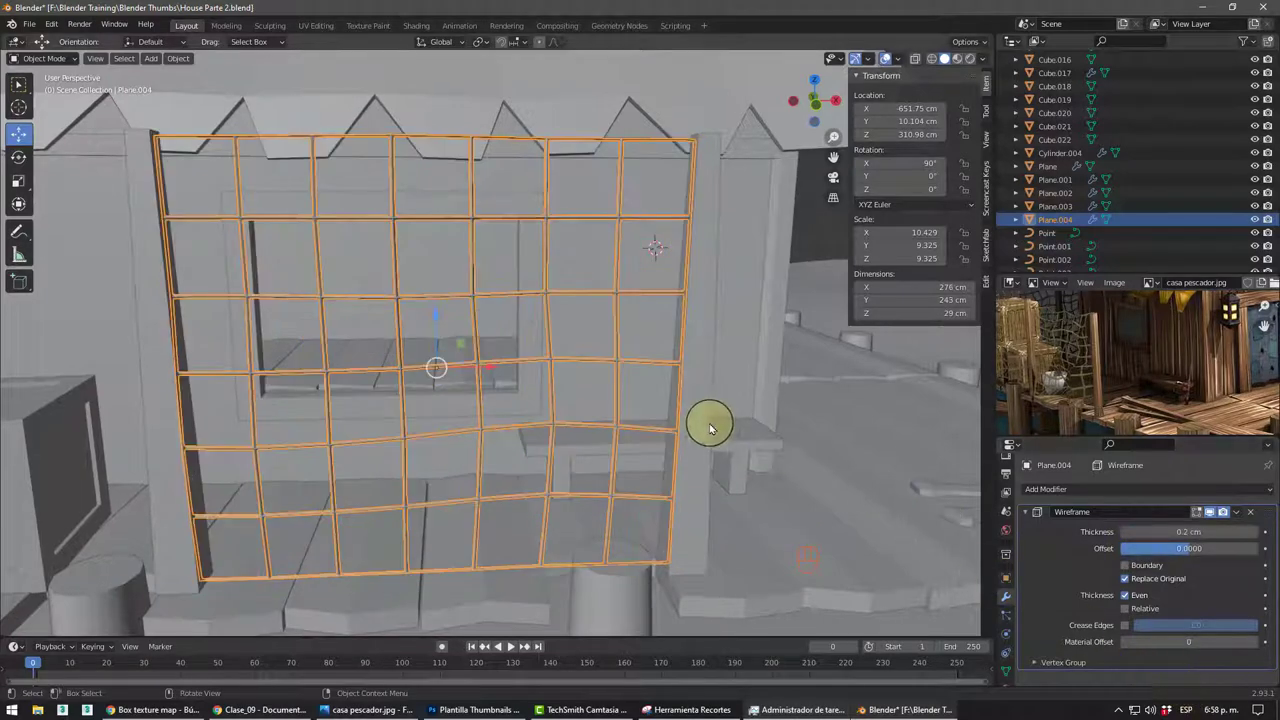
{"action": "left_click", "coordinate": [714, 423]}
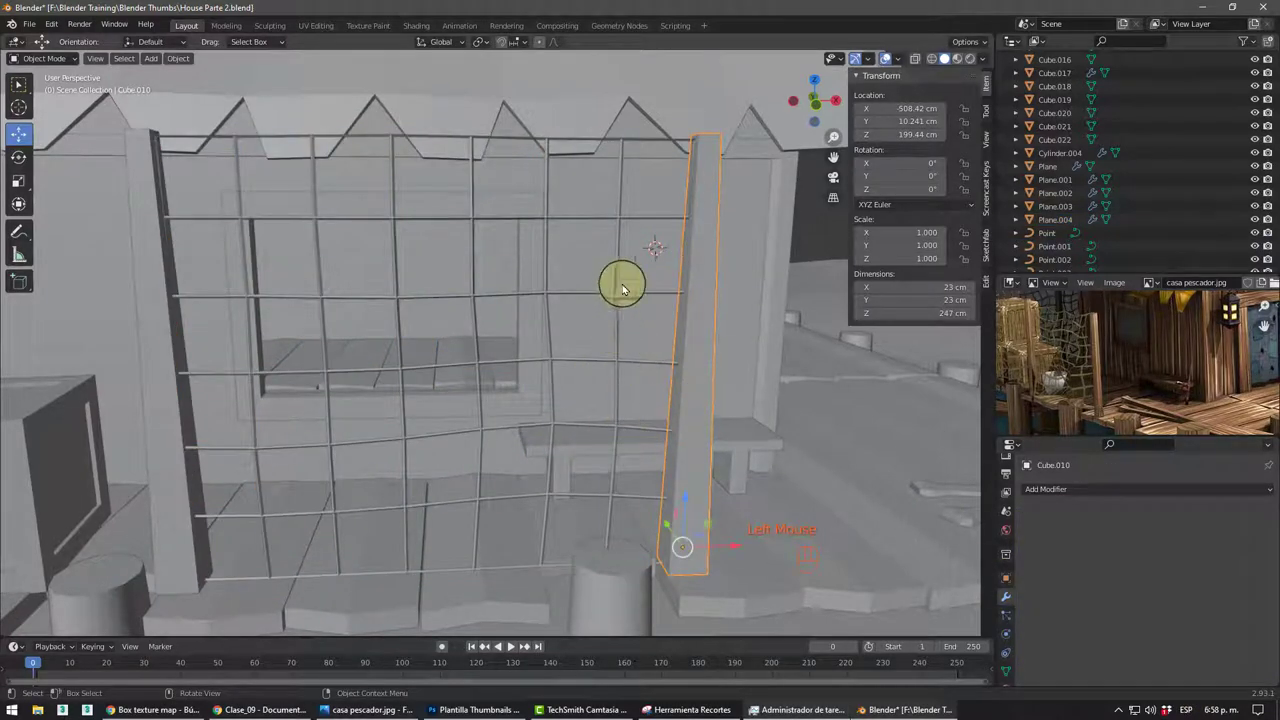
{"action": "left_click", "coordinate": [622, 290]}
- Orbit out around the scene to review the net hanging on the house wall beside the dock
{"action": "scroll", "scroll_direction": "down", "scroll_amount": 3}
{"action": "left_click_drag", "start_coordinate": [552, 371], "coordinate": [484, 369]}
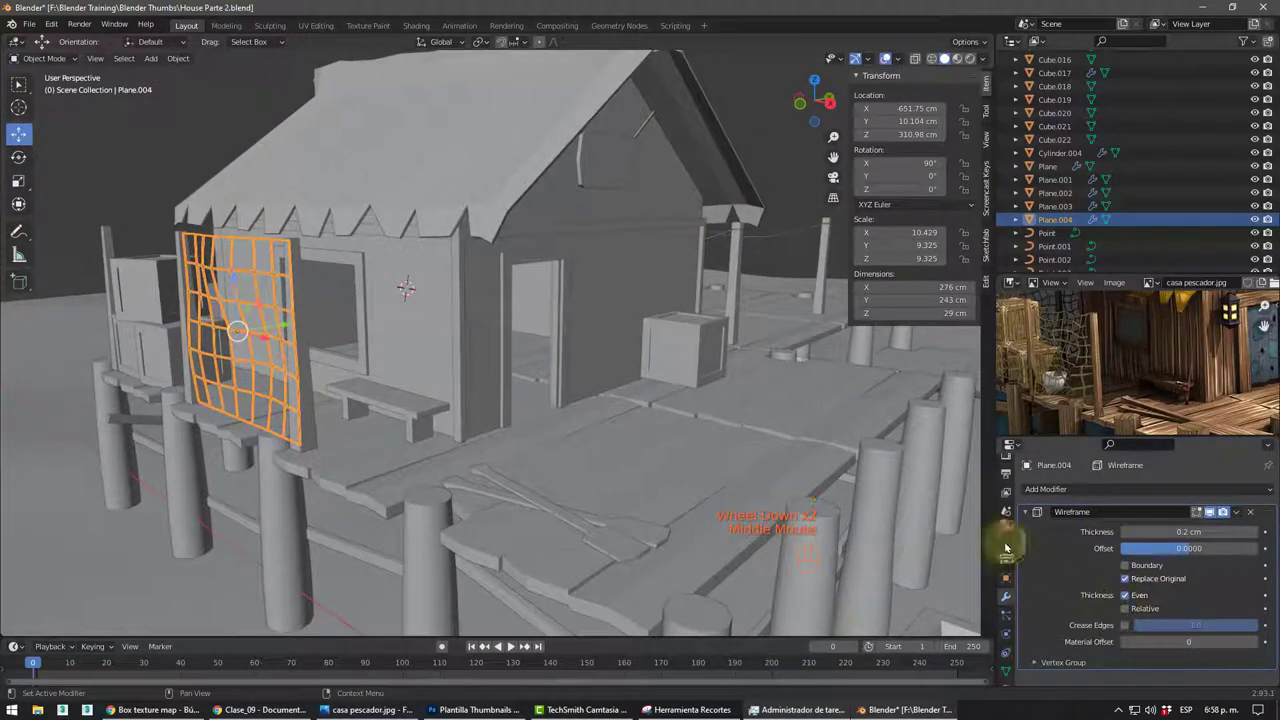
{"action": "middle_click", "coordinate": [471, 350]}
{"action": "scroll", "scroll_direction": "down", "scroll_amount": 3}
{"action": "left_click", "coordinate": [78, 142]}
{"action": "scroll", "scroll_direction": "down", "scroll_amount": 3}
{"action": "middle_click", "coordinate": [447, 340]}
{"action": "left_click_drag", "start_coordinate": [393, 355], "coordinate": [377, 355]}
{"action": "middle_click", "coordinate": [398, 360]}
{"action": "scroll", "scroll_direction": "up", "scroll_amount": 3}
{"action": "middle_click", "coordinate": [423, 330]}
{"action": "middle_click", "coordinate": [449, 291]}
{"action": "middle_click", "coordinate": [443, 294]}
{"action": "left_click_drag", "start_coordinate": [441, 320], "coordinate": [441, 317]}
{"action": "scroll", "scroll_direction": "down", "scroll_amount": 3}
{"action": "middle_click", "coordinate": [441, 319]}
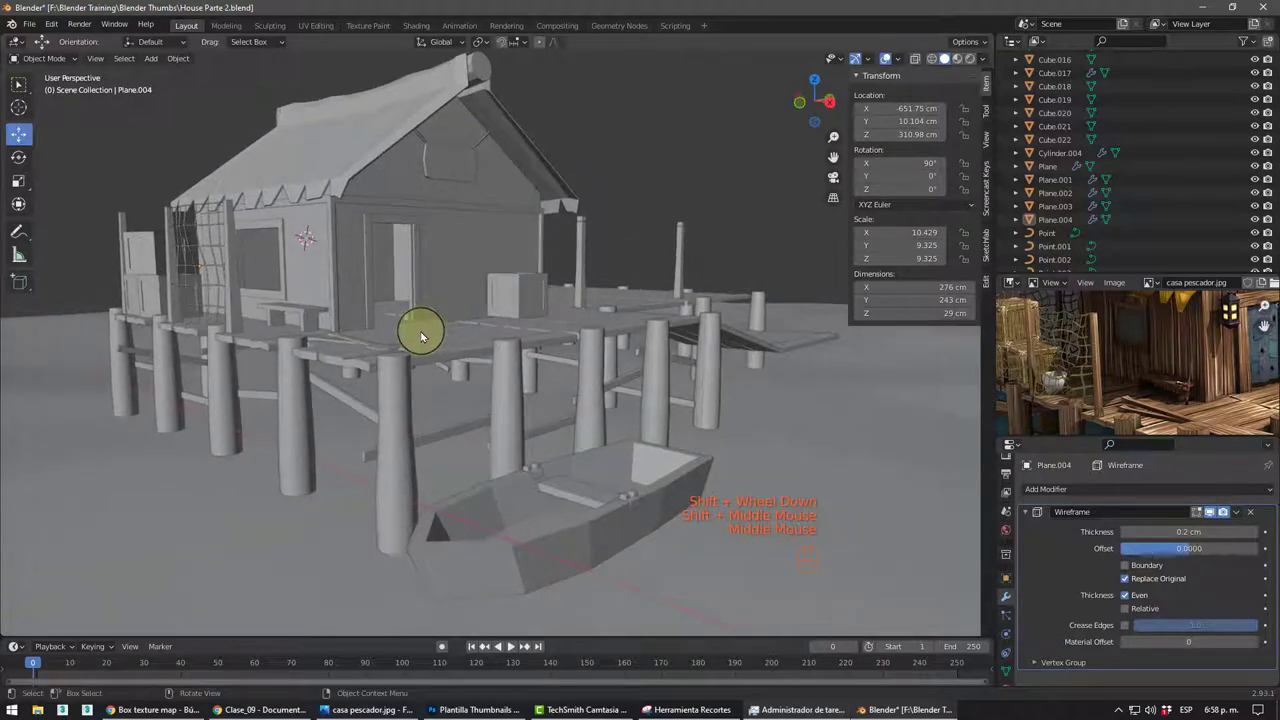